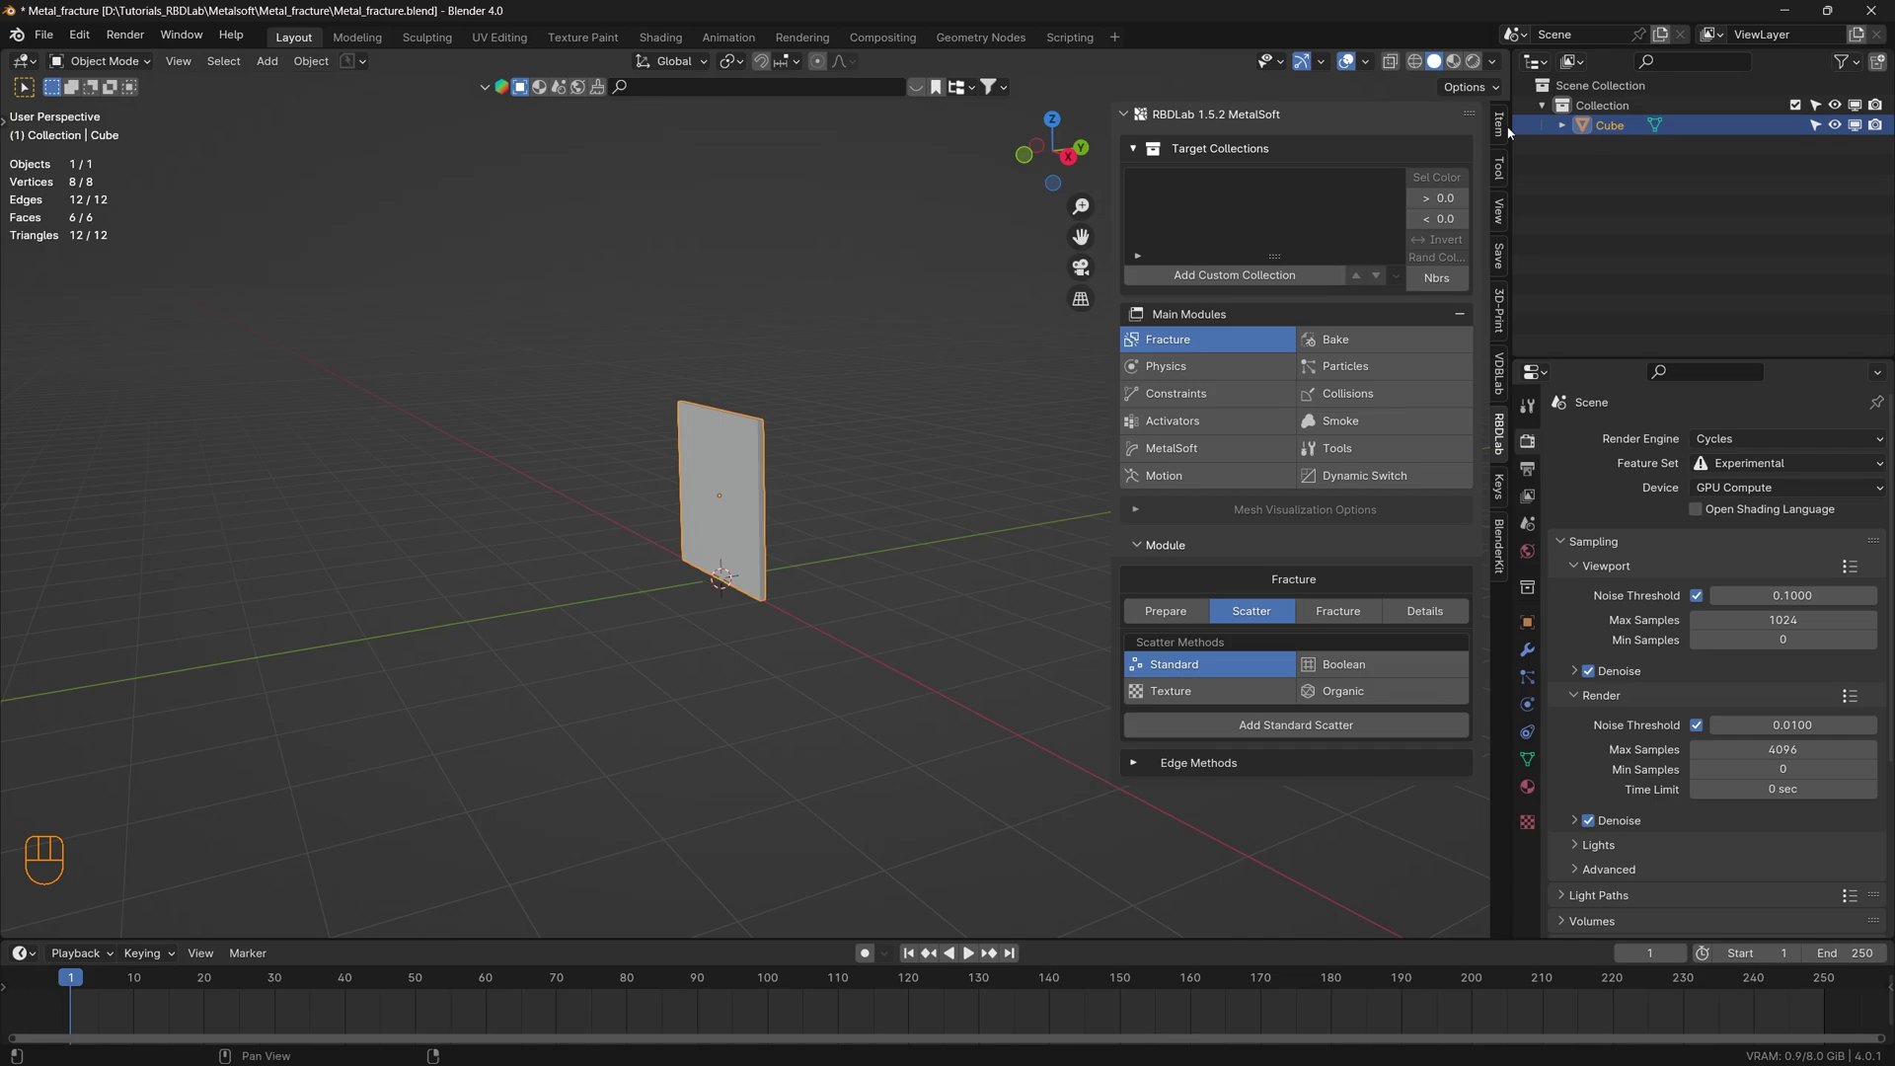
- Check the plate's dimensions, then choose Boolean as the RBDLab scatter method
click(1504, 126)
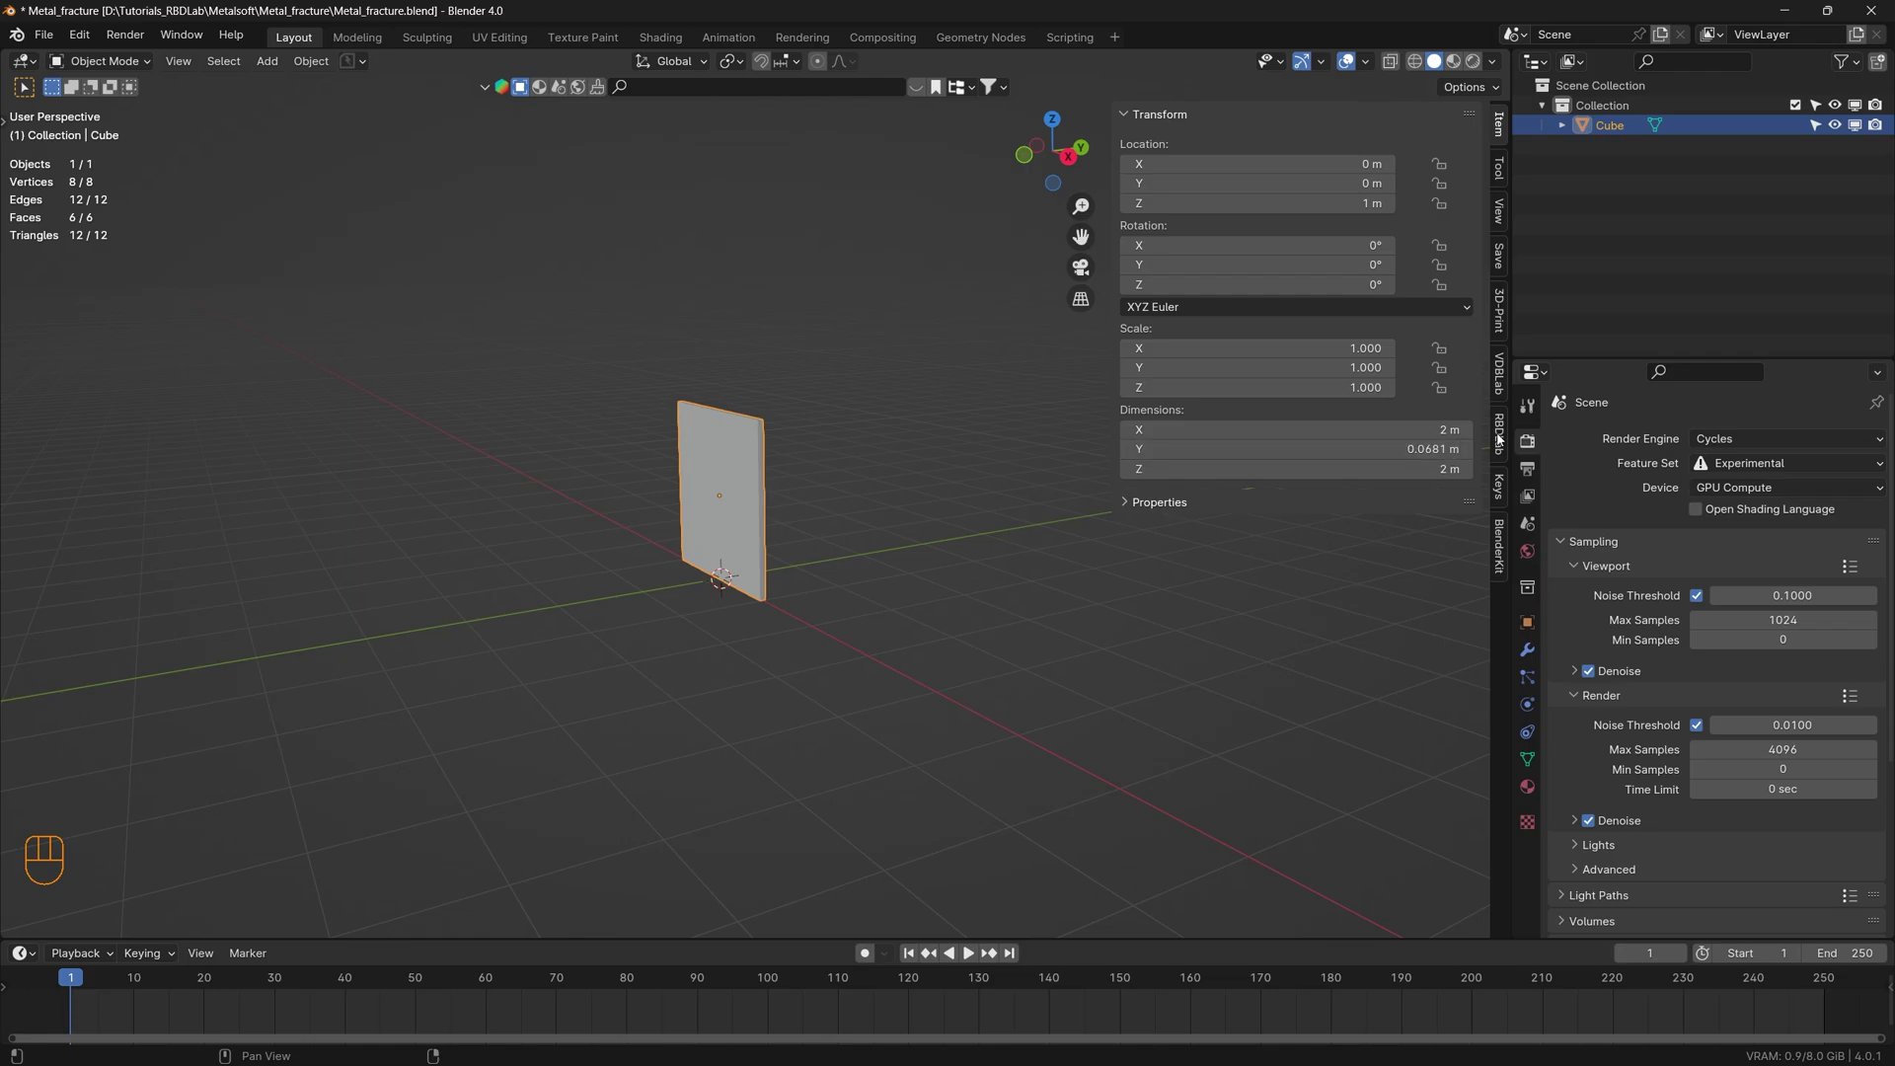
click(1503, 436)
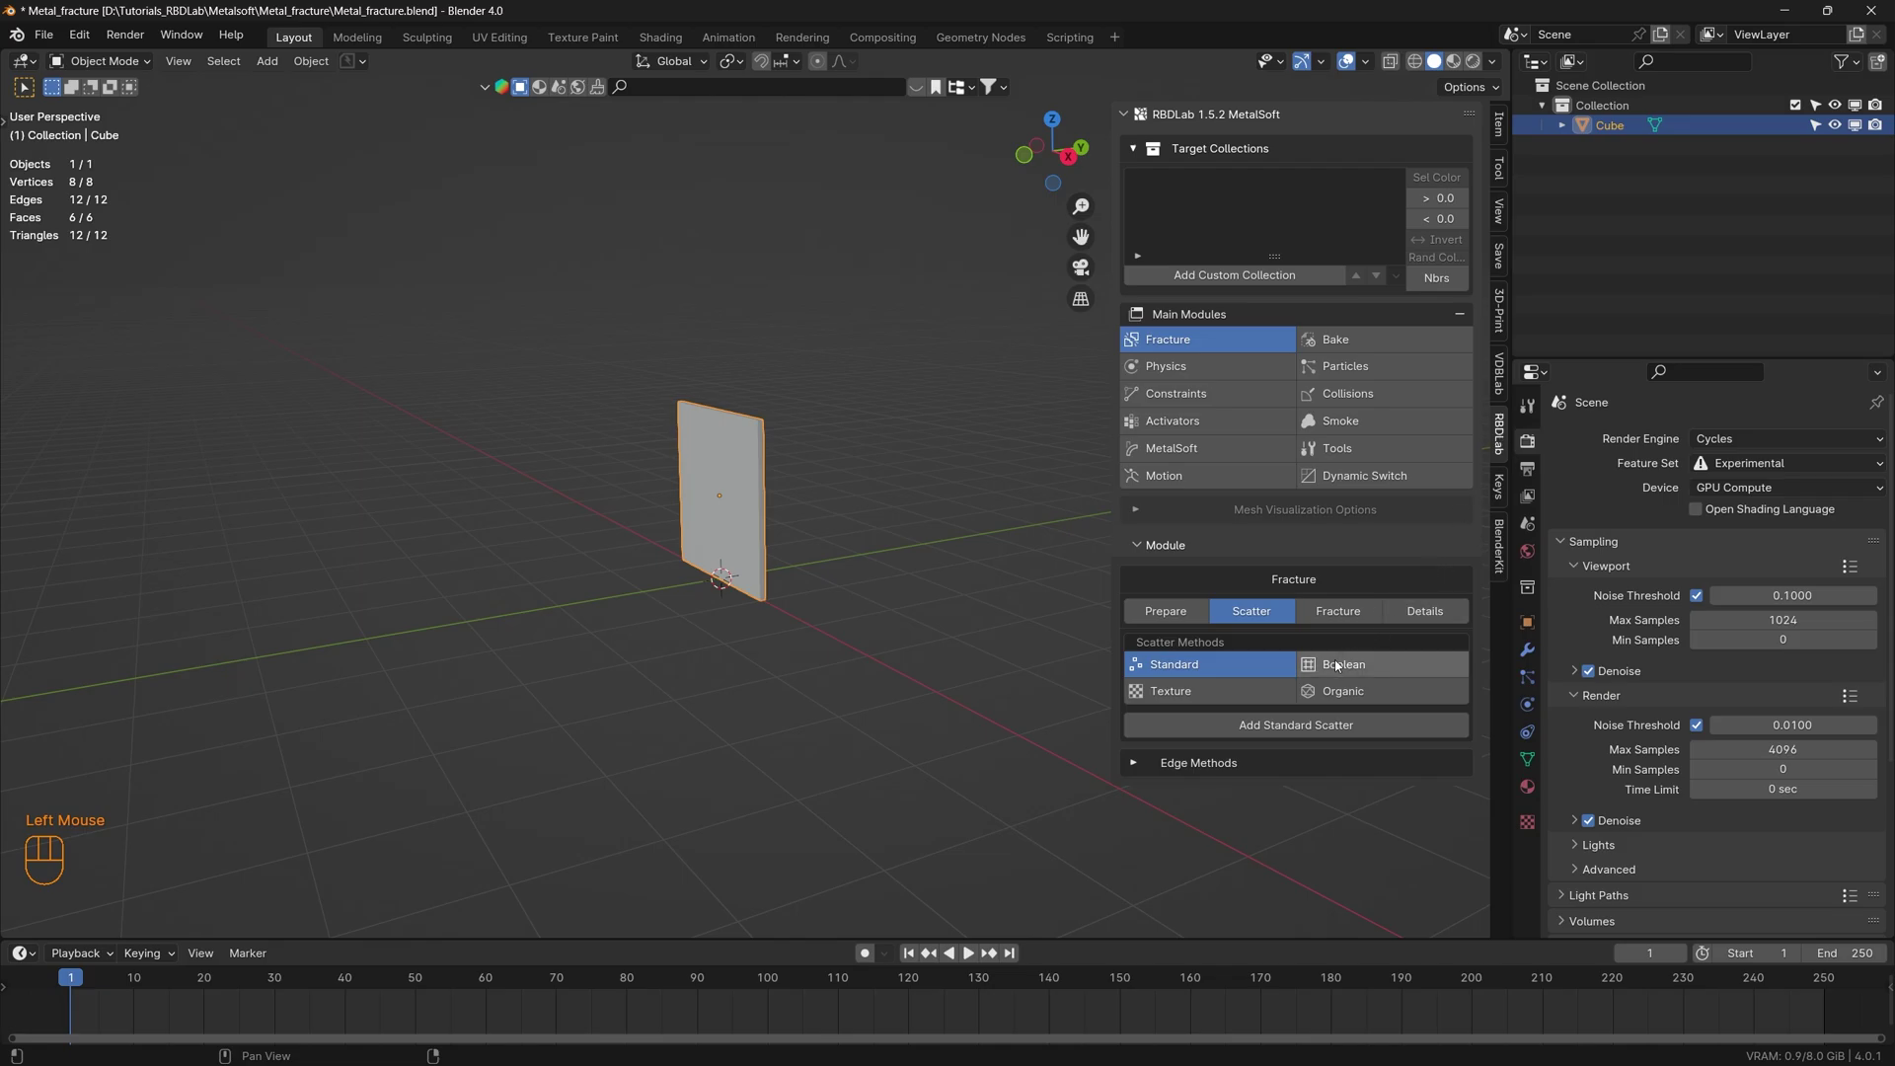
click(1403, 668)
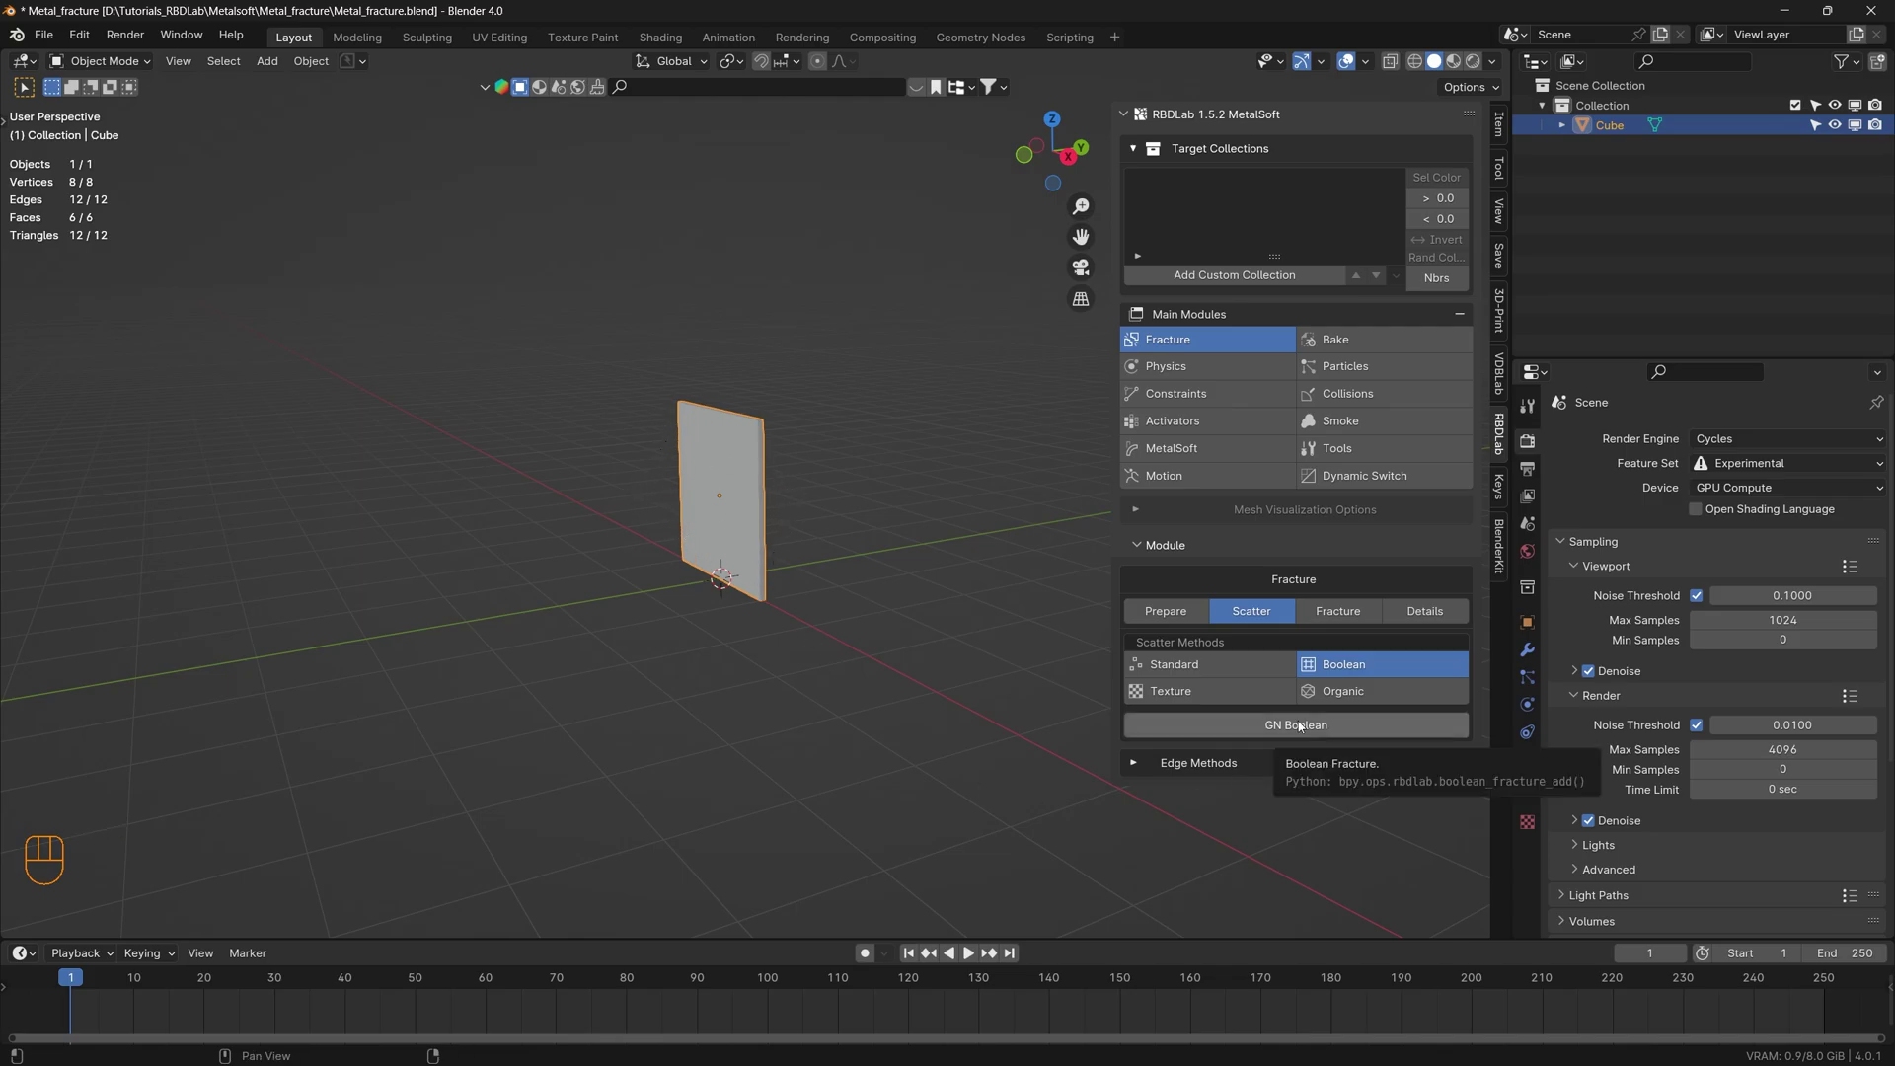
- Confirm the GN Boolean fracture on the plate and switch its distribution to Grid
drag(1303, 725, 1301, 778)
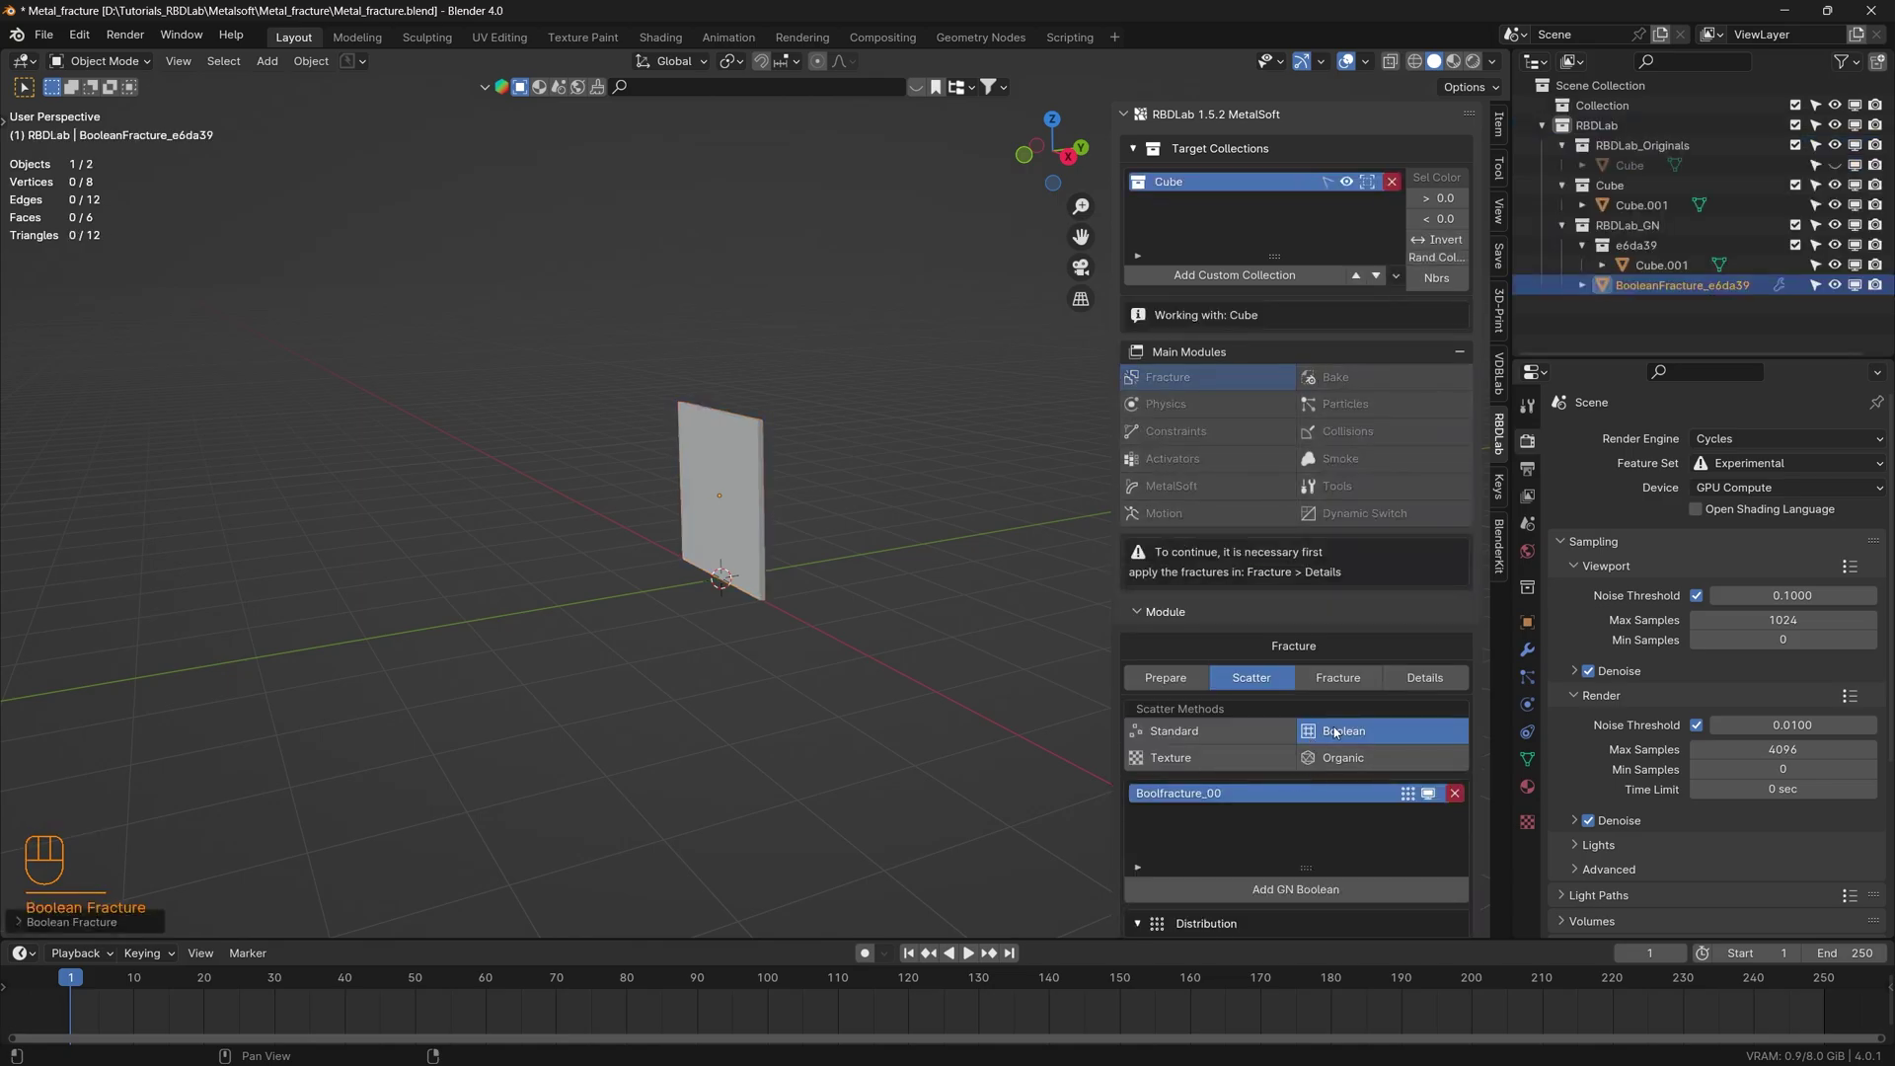
scroll(down, 3)
scroll(down, 3)
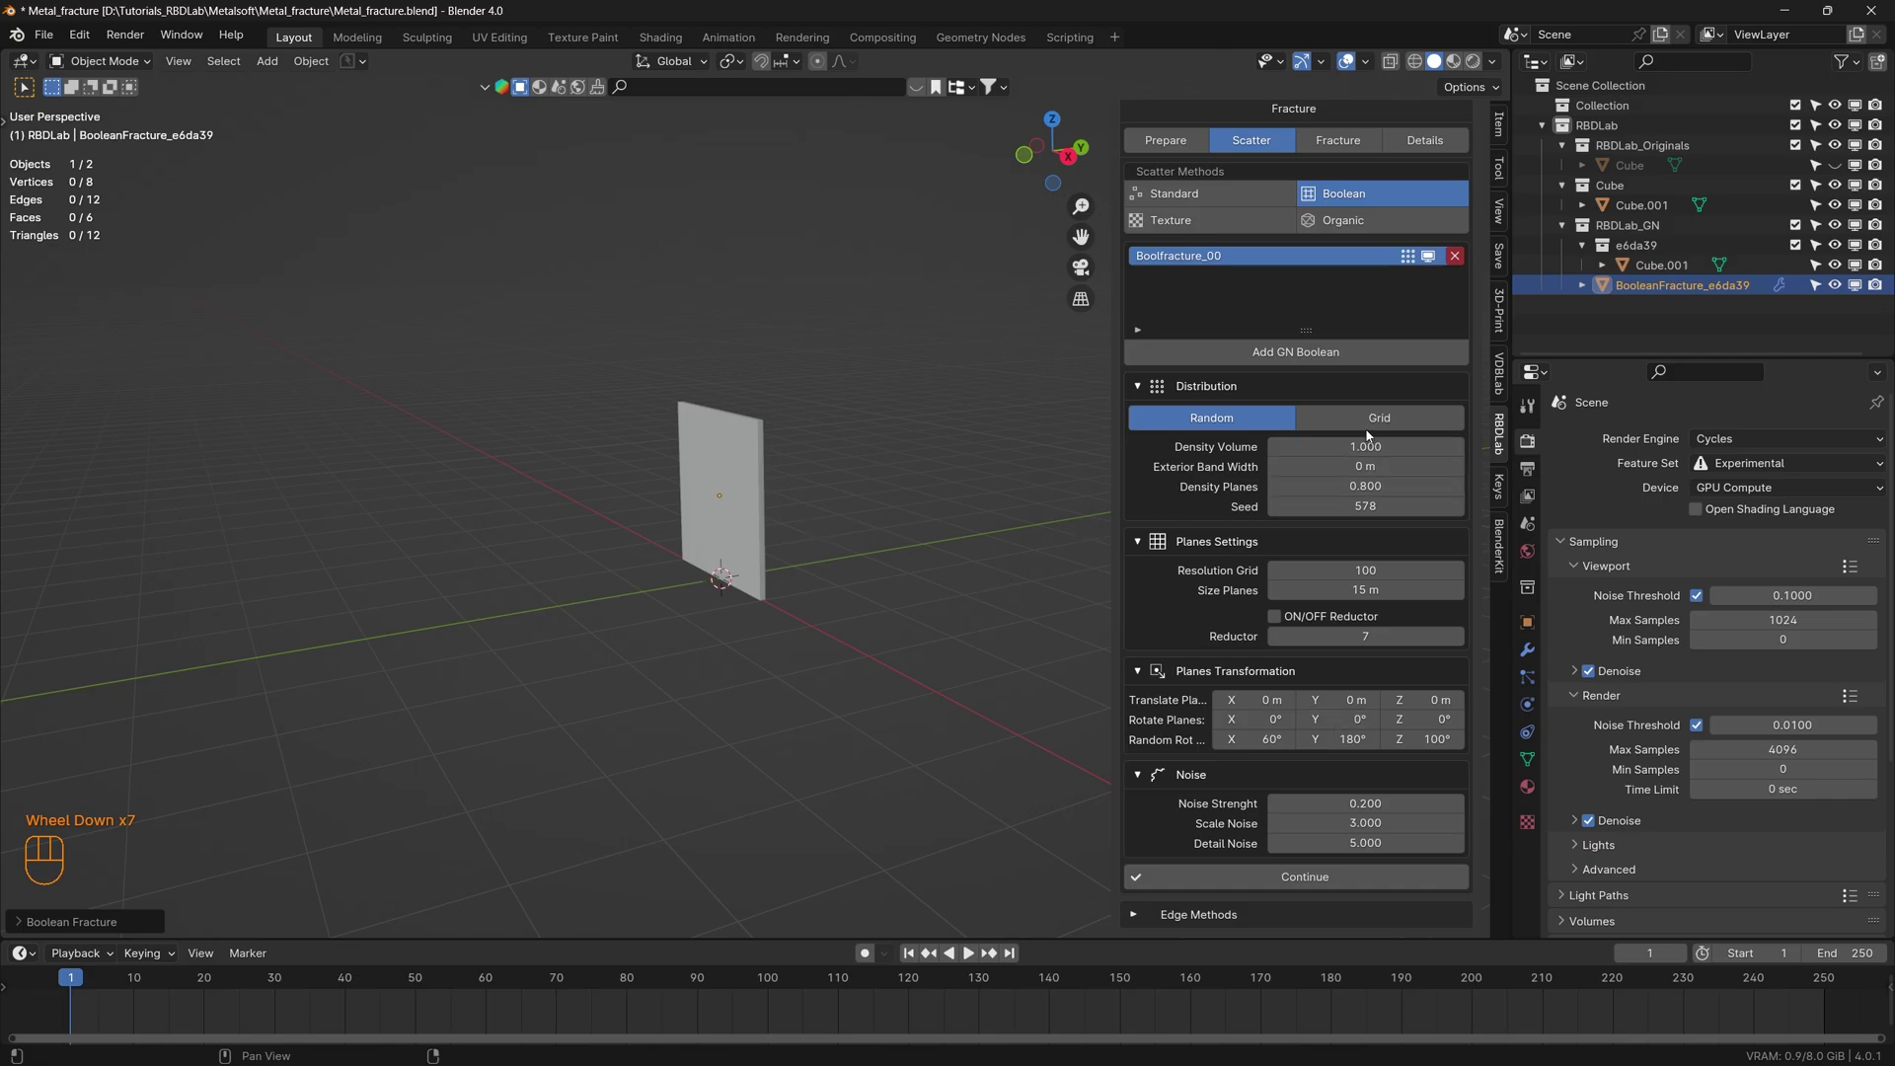
click(1393, 420)
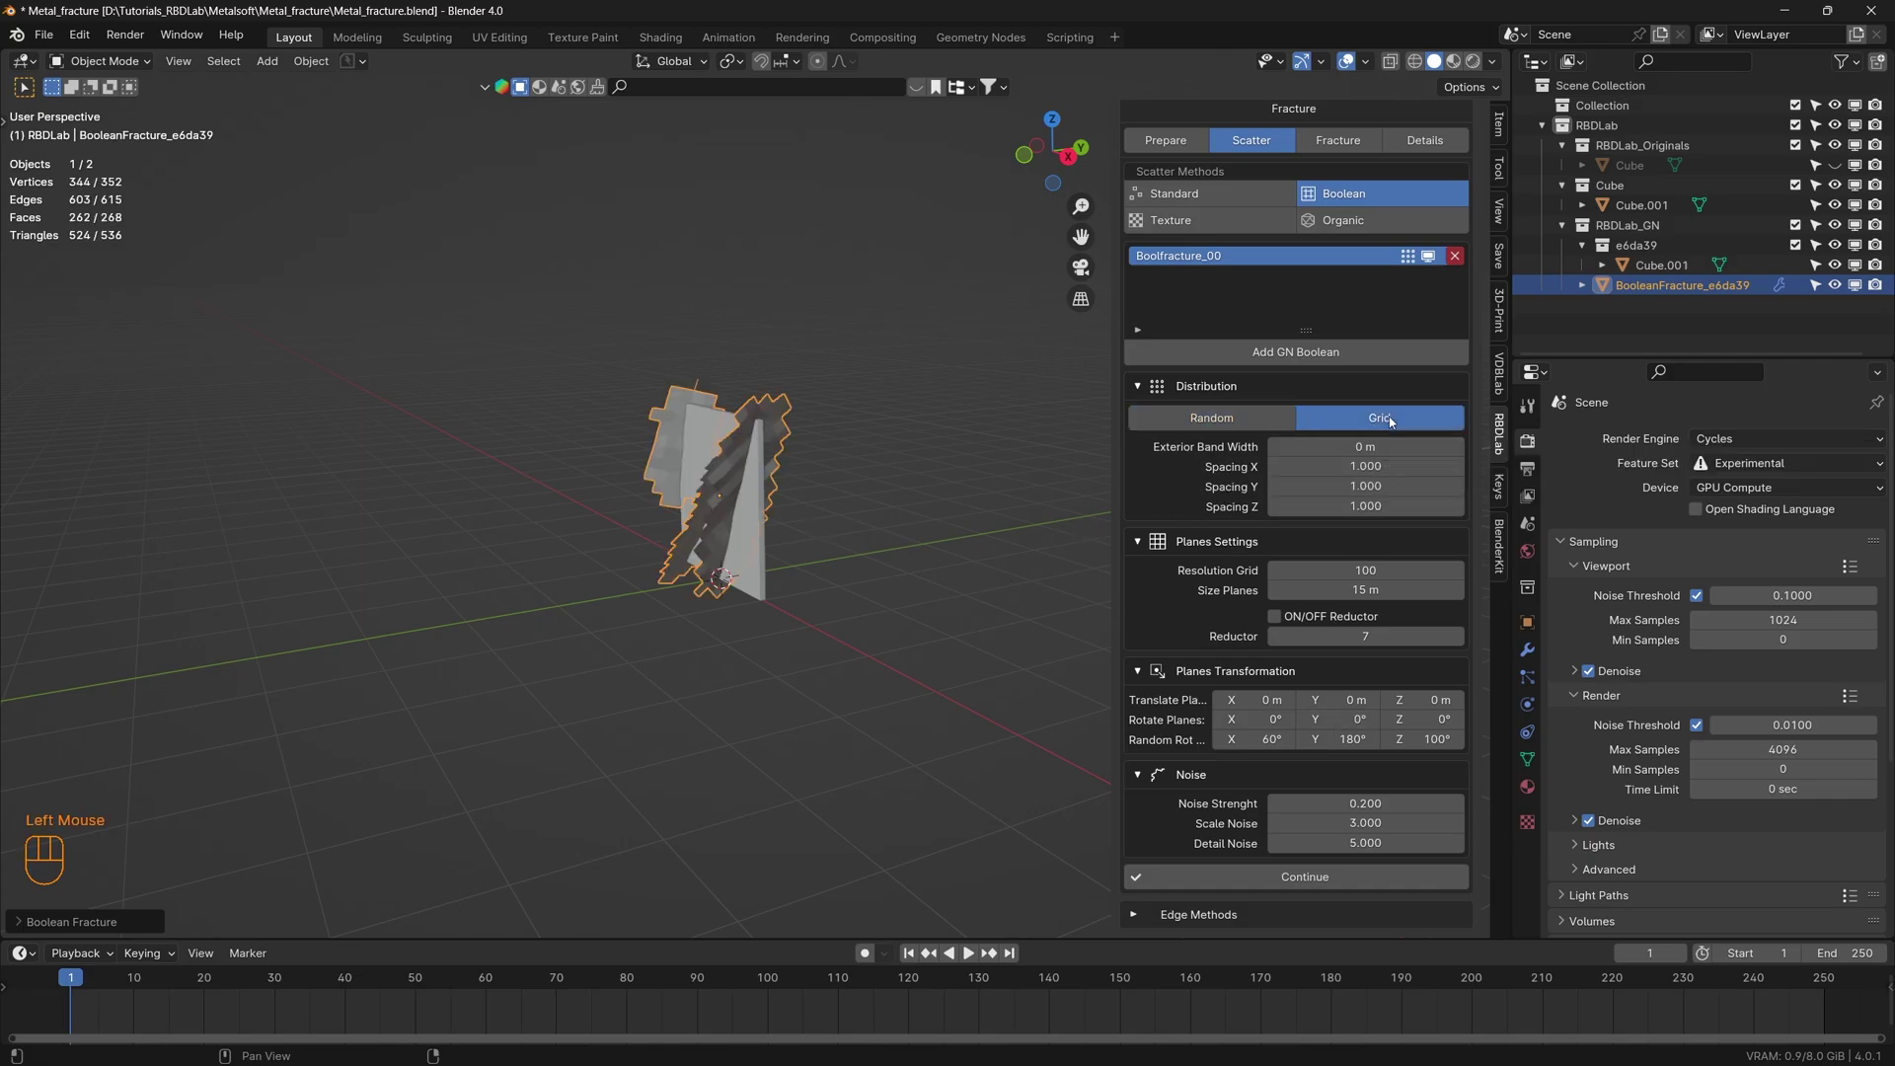
- Orbit and zoom the viewport to inspect the fractured plate
drag(723, 518, 798, 527)
scroll(up, 3)
drag(756, 512, 695, 518)
middle_click(681, 519)
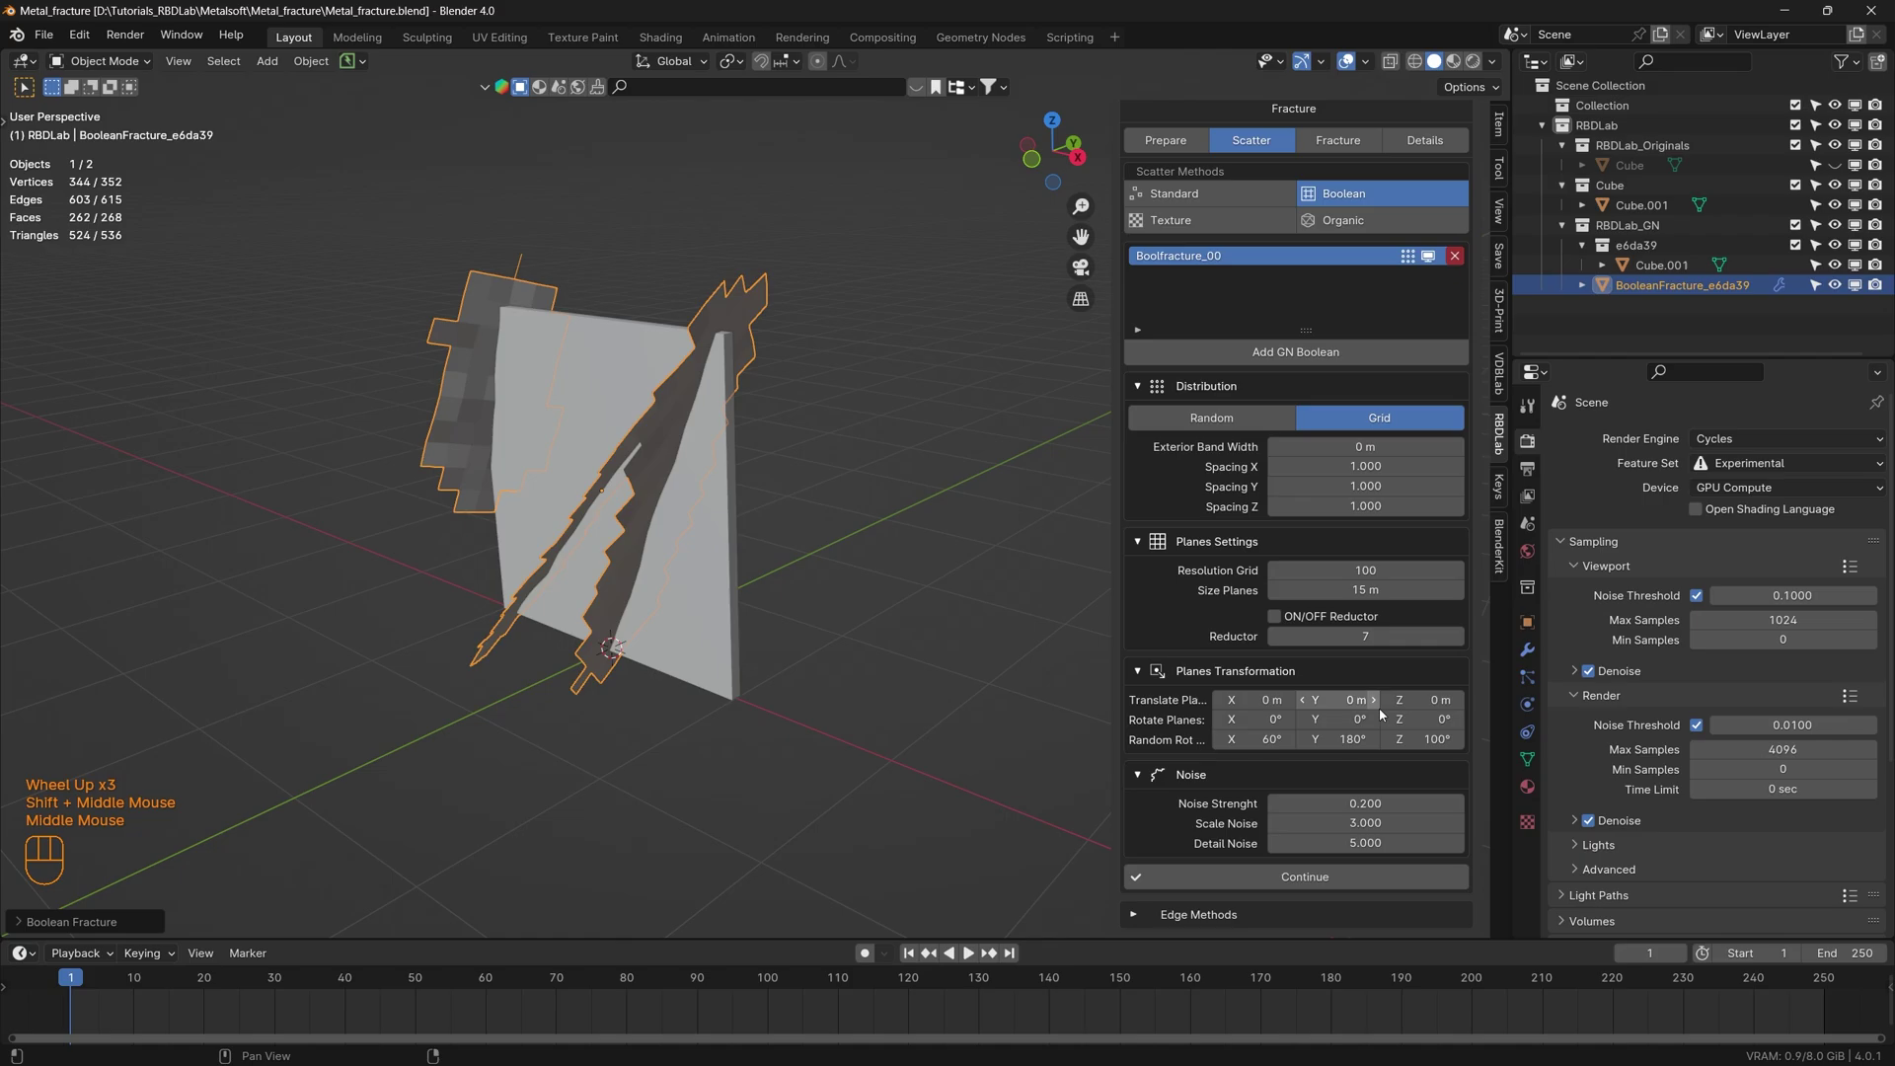
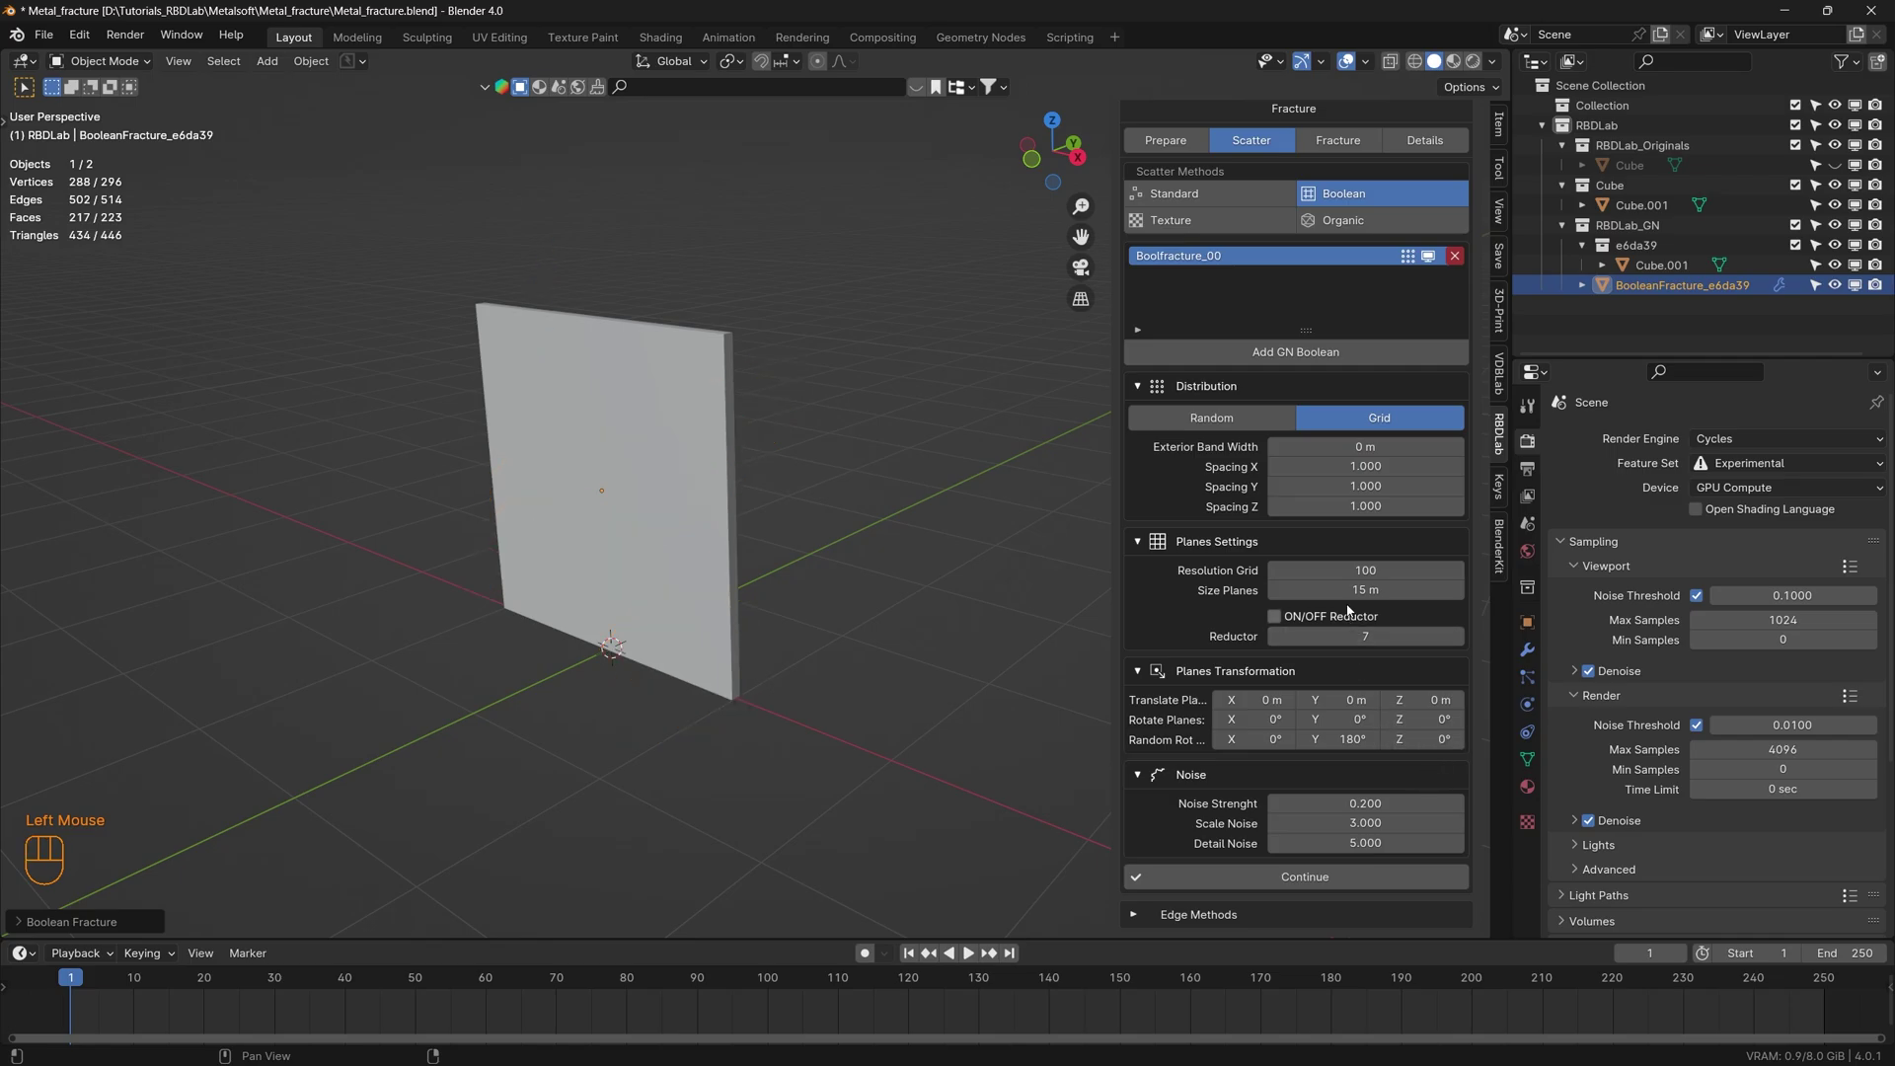
drag(832, 506, 596, 498)
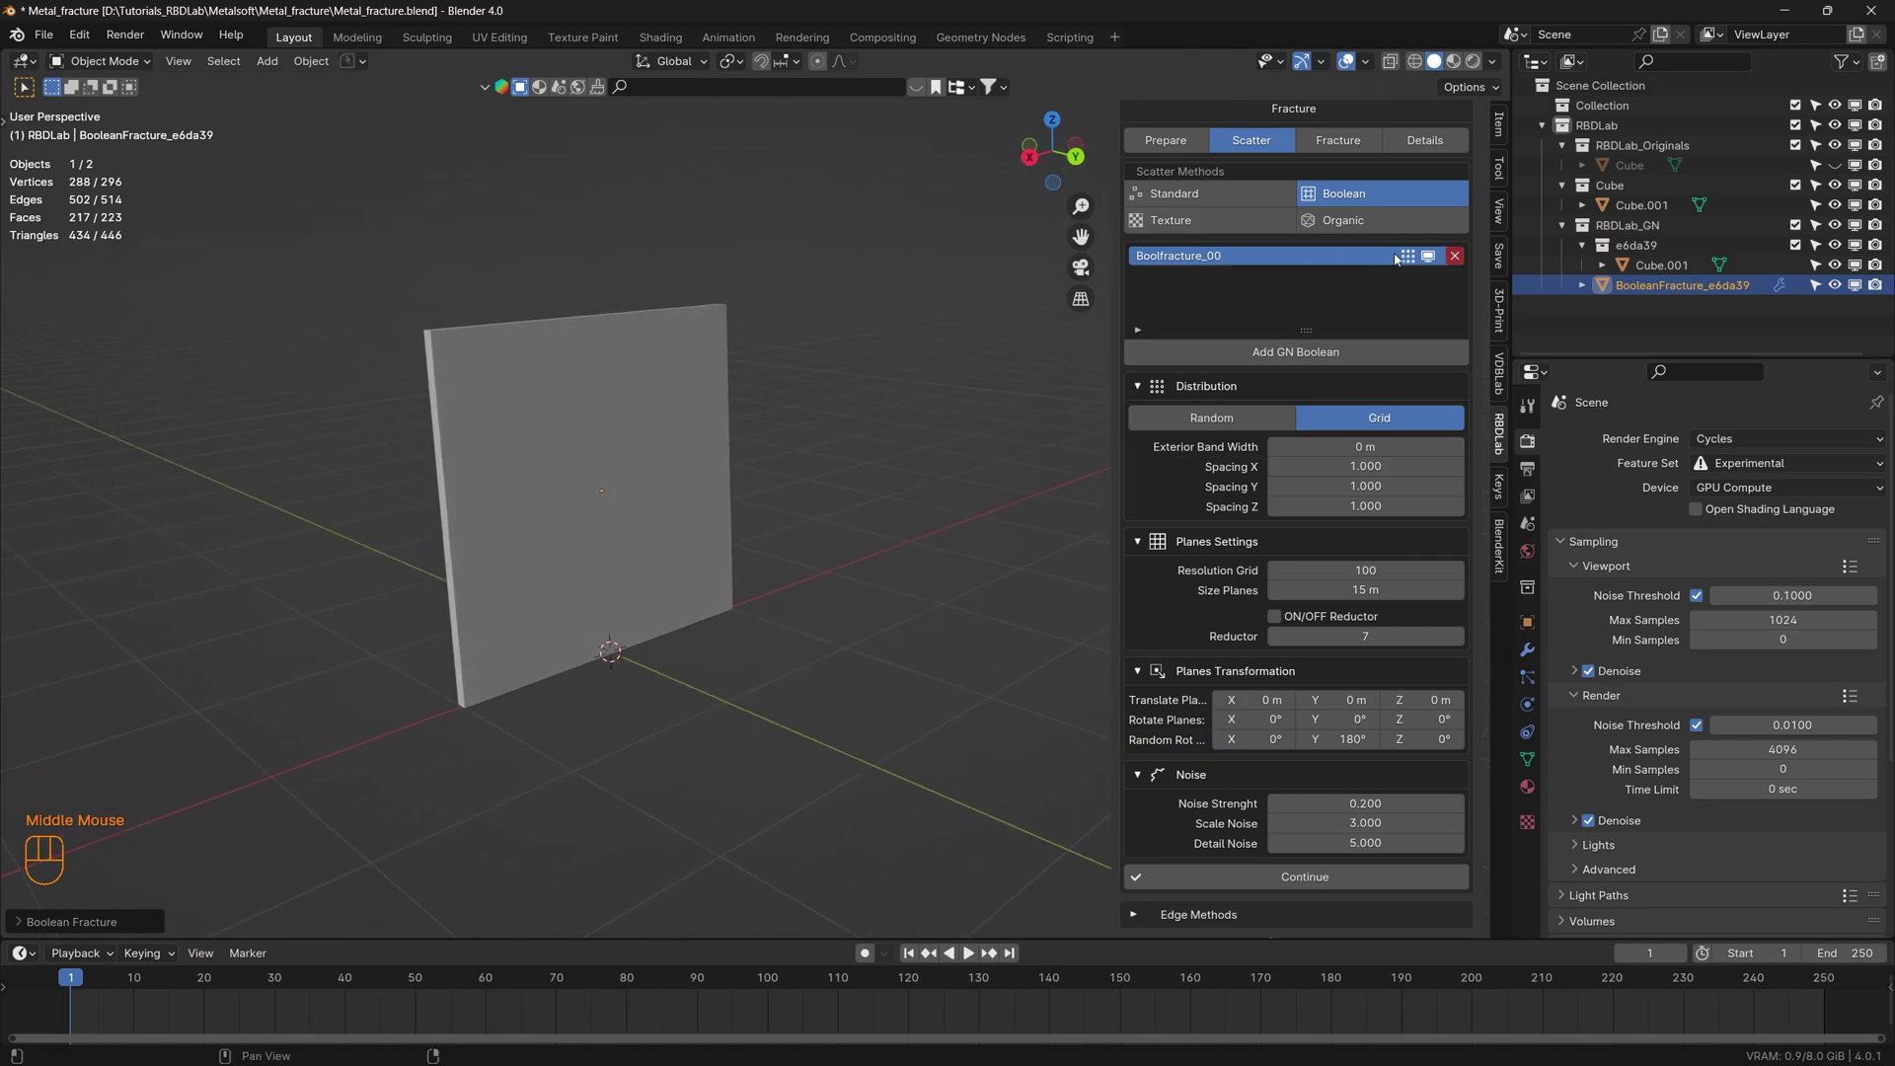
- Show the Boolfracture_00 helper handles and toggle X-ray to inspect the diagonal jagged cut
click(1414, 259)
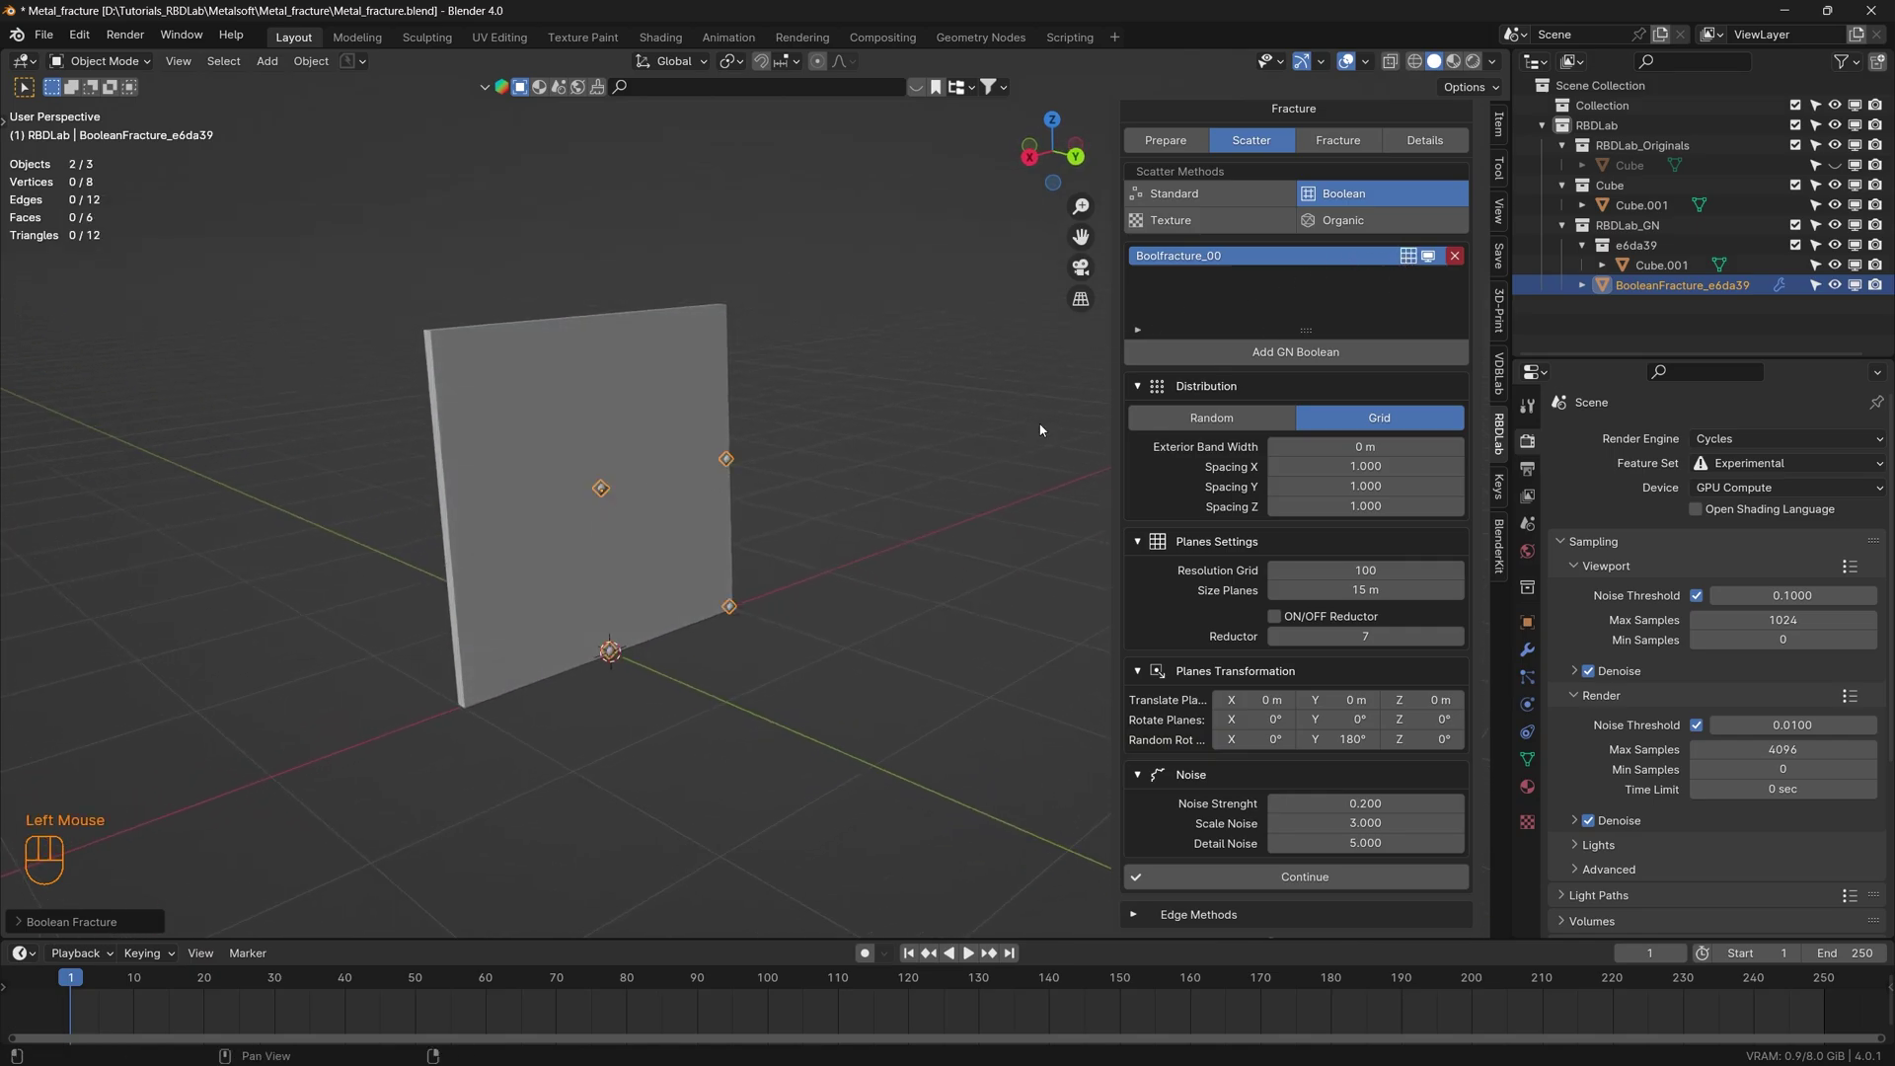
scroll(up, 3)
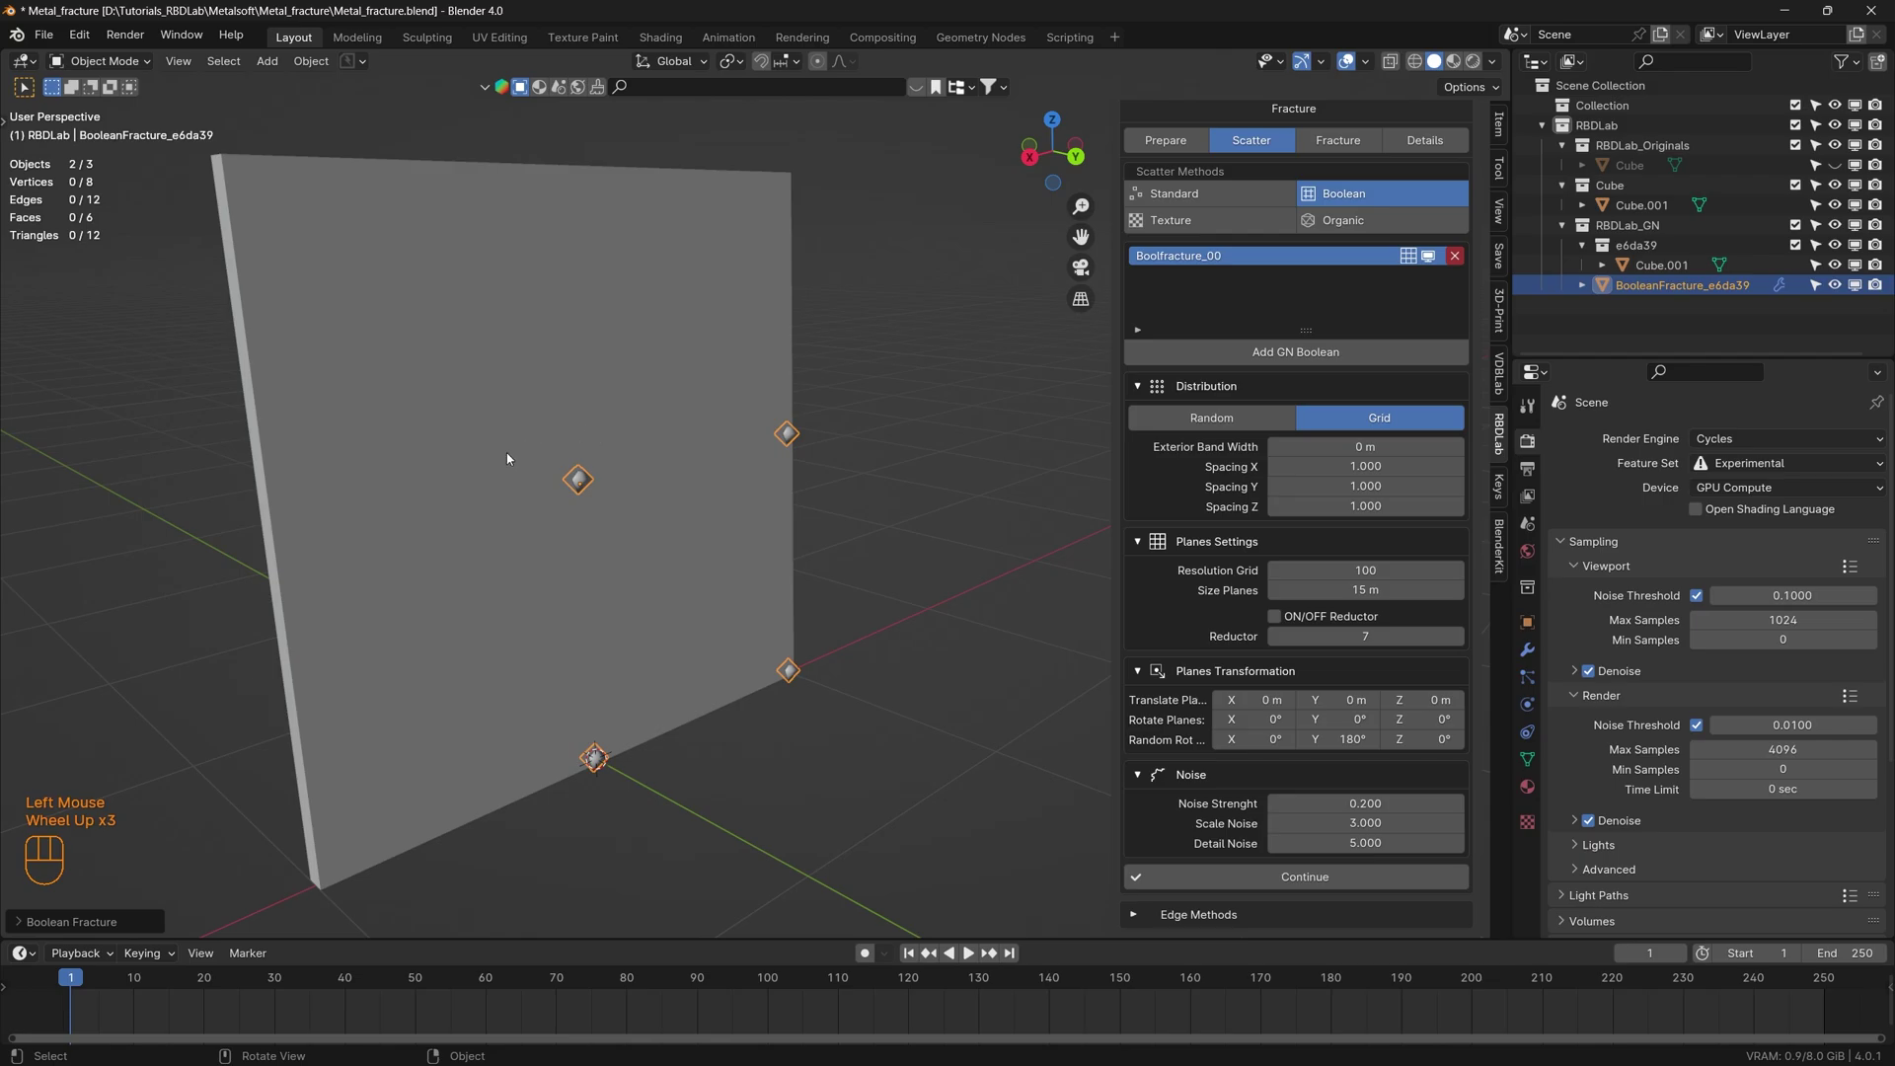
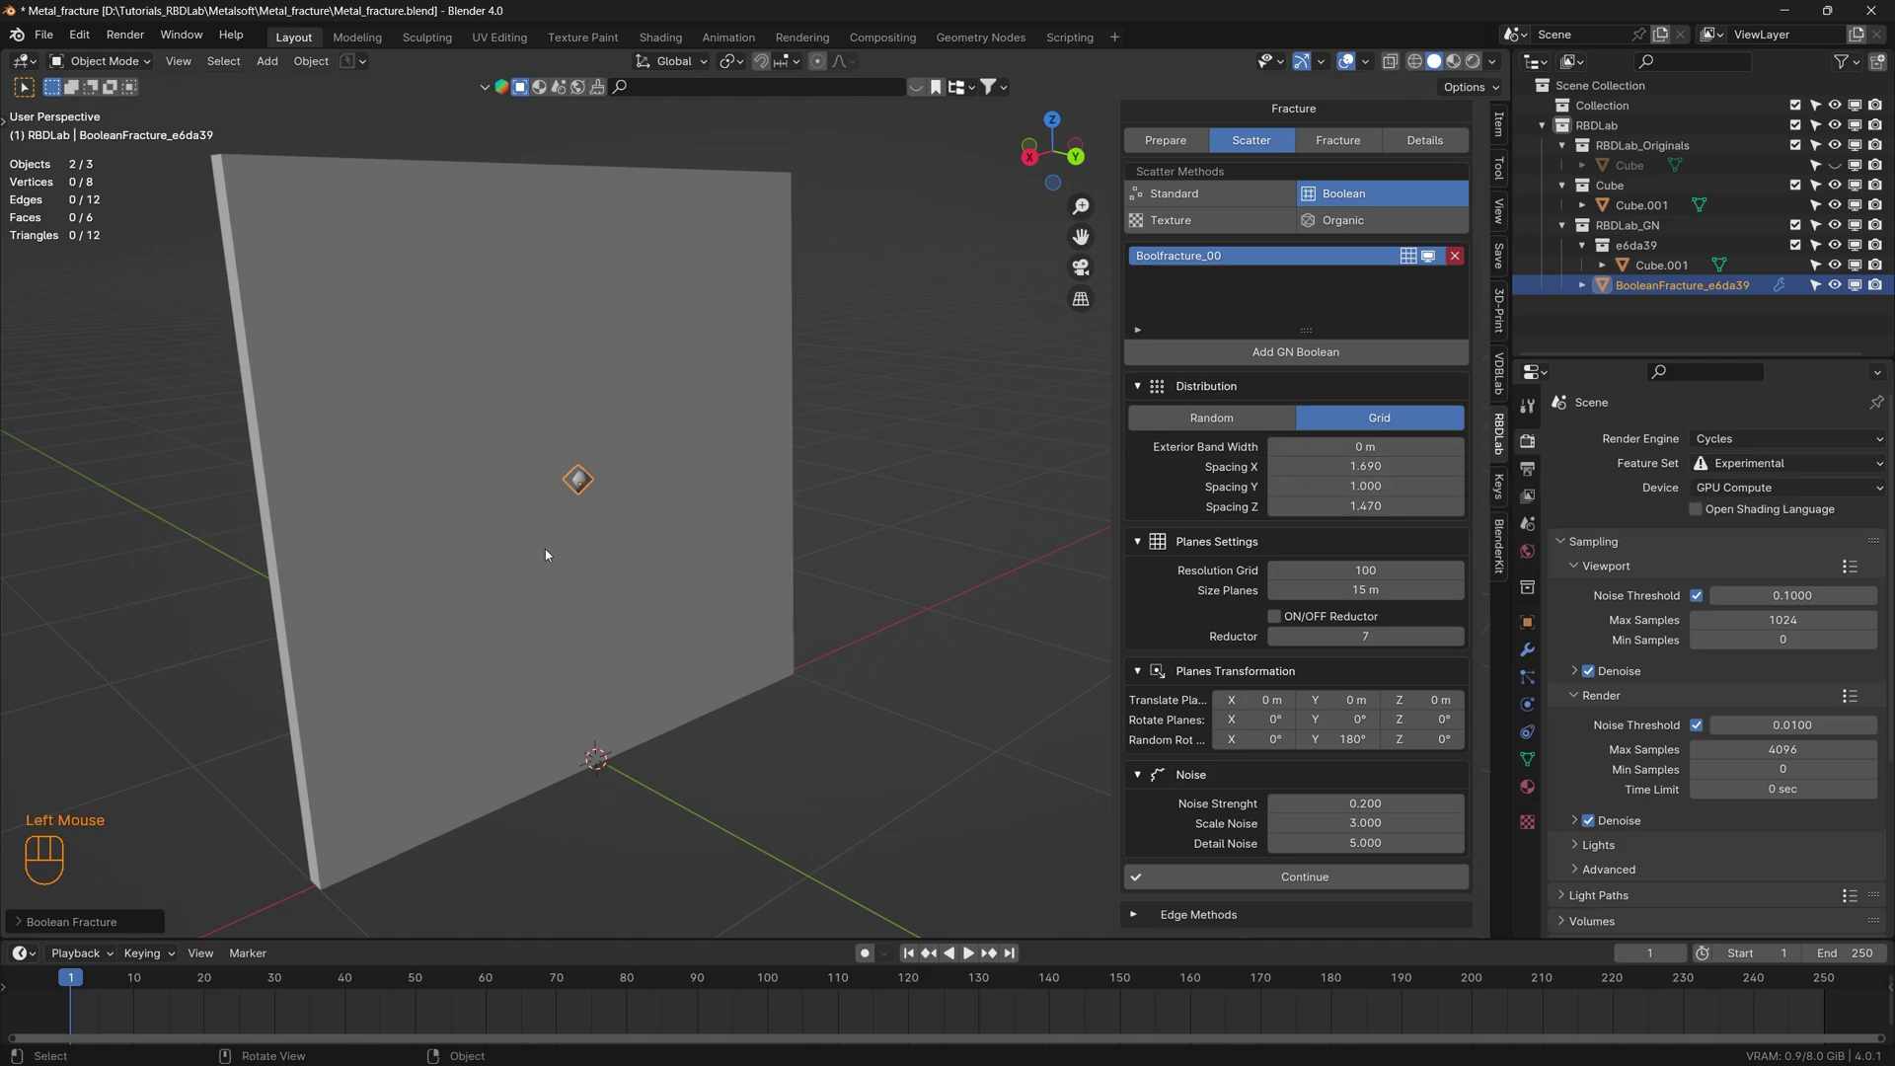
scroll(up, 3)
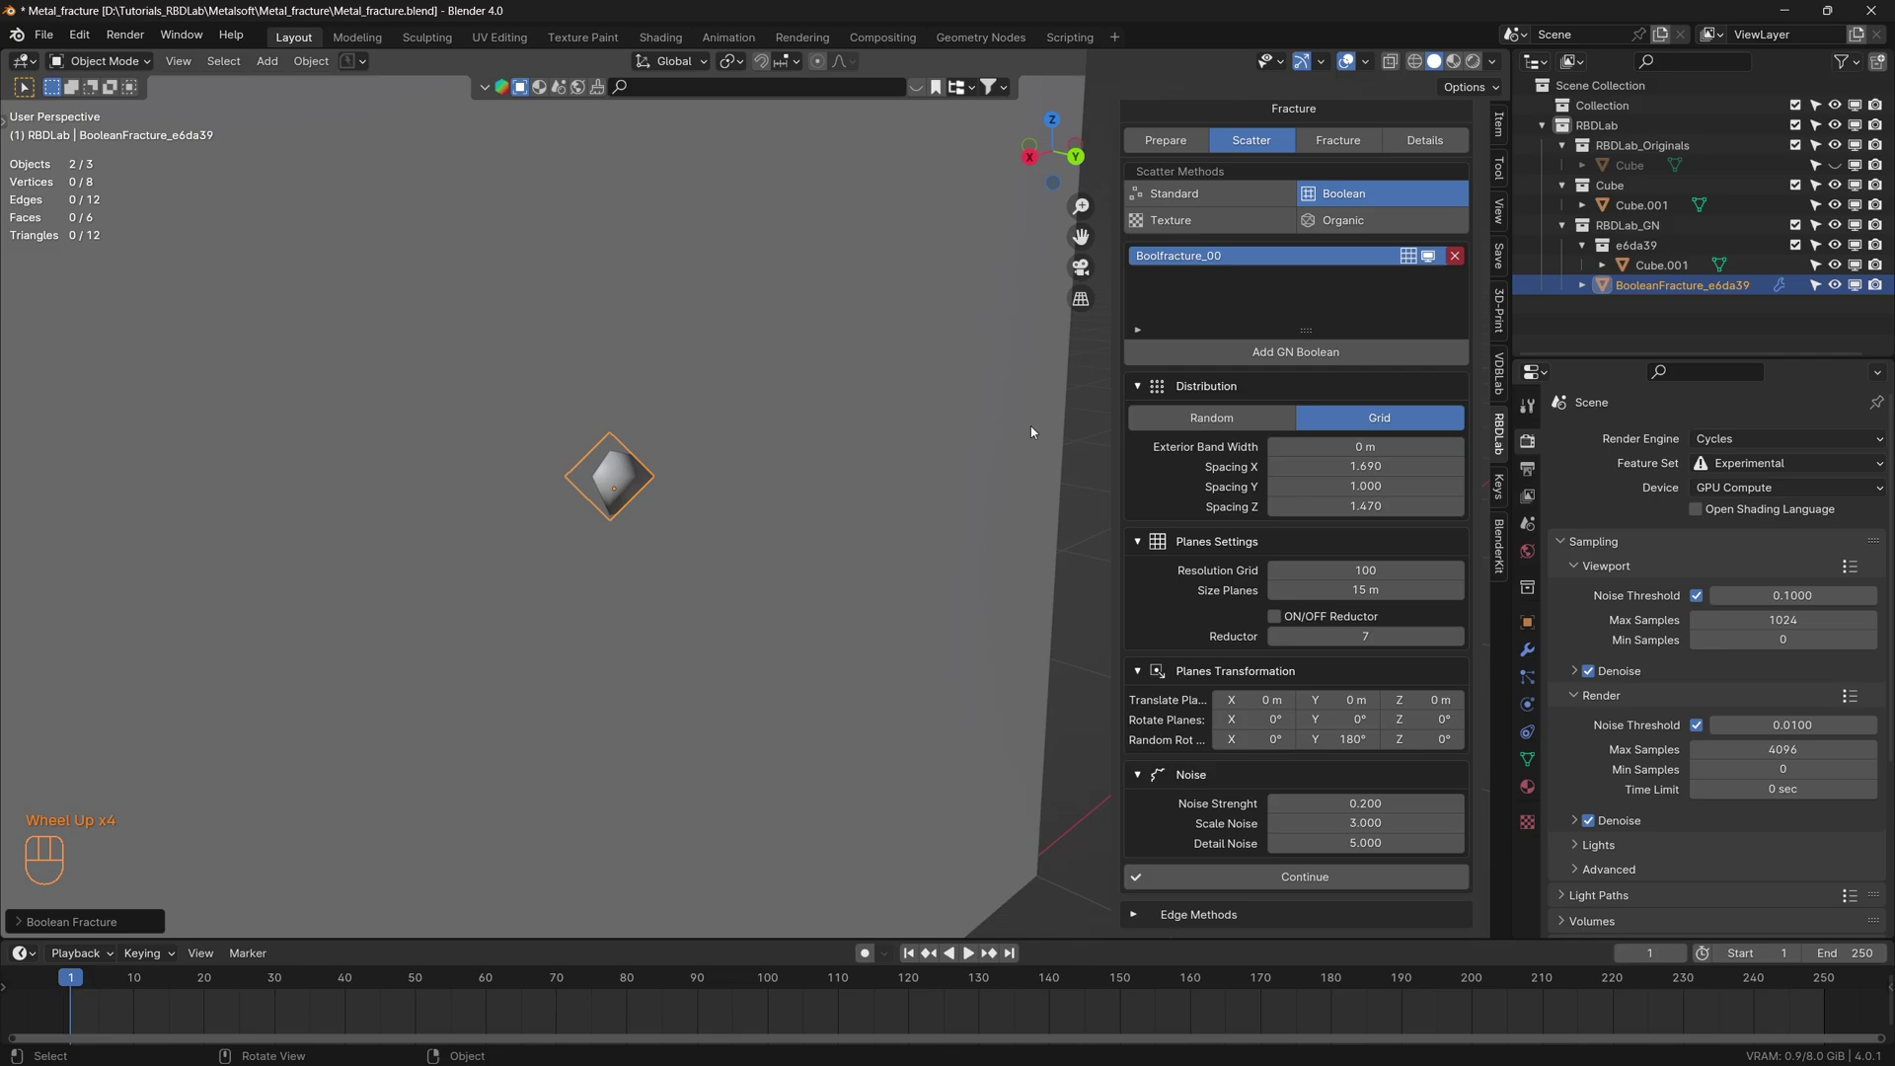
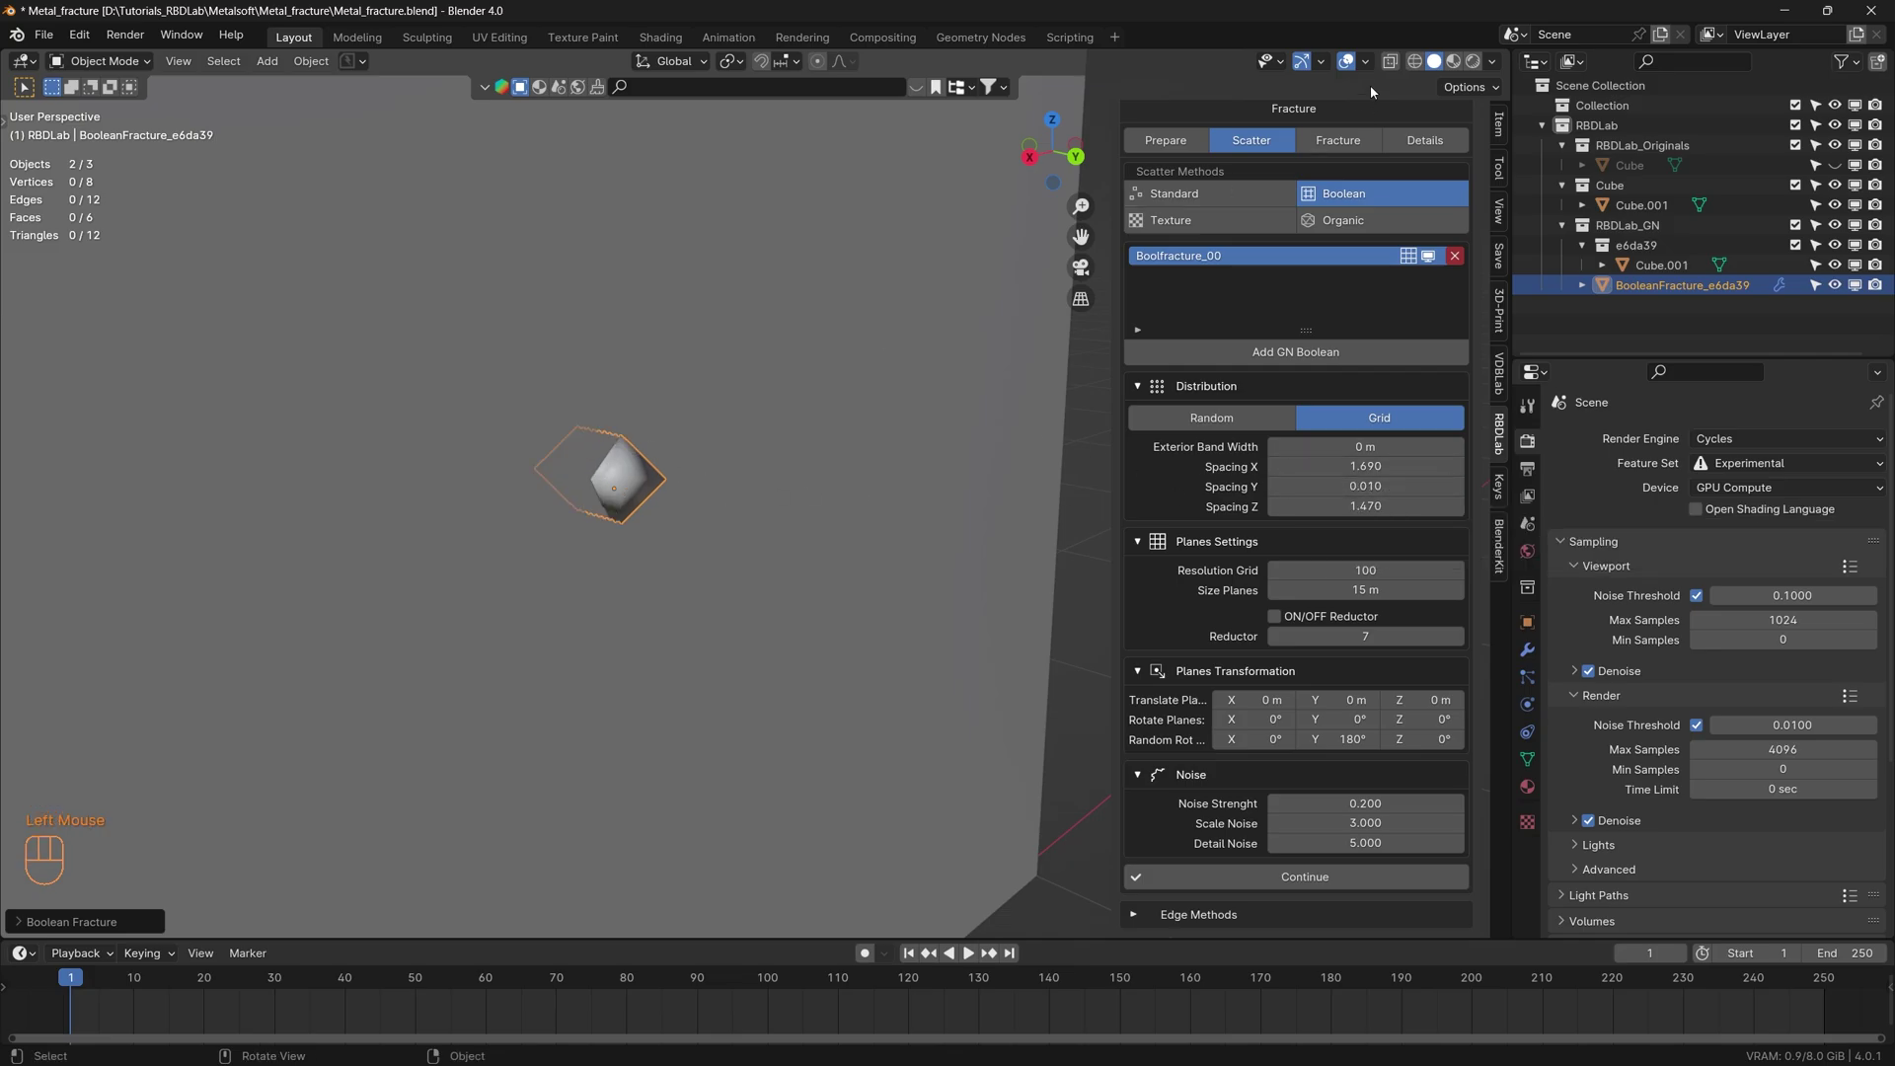
click(1389, 67)
drag(609, 431, 671, 431)
scroll(up, 3)
scroll(down, 3)
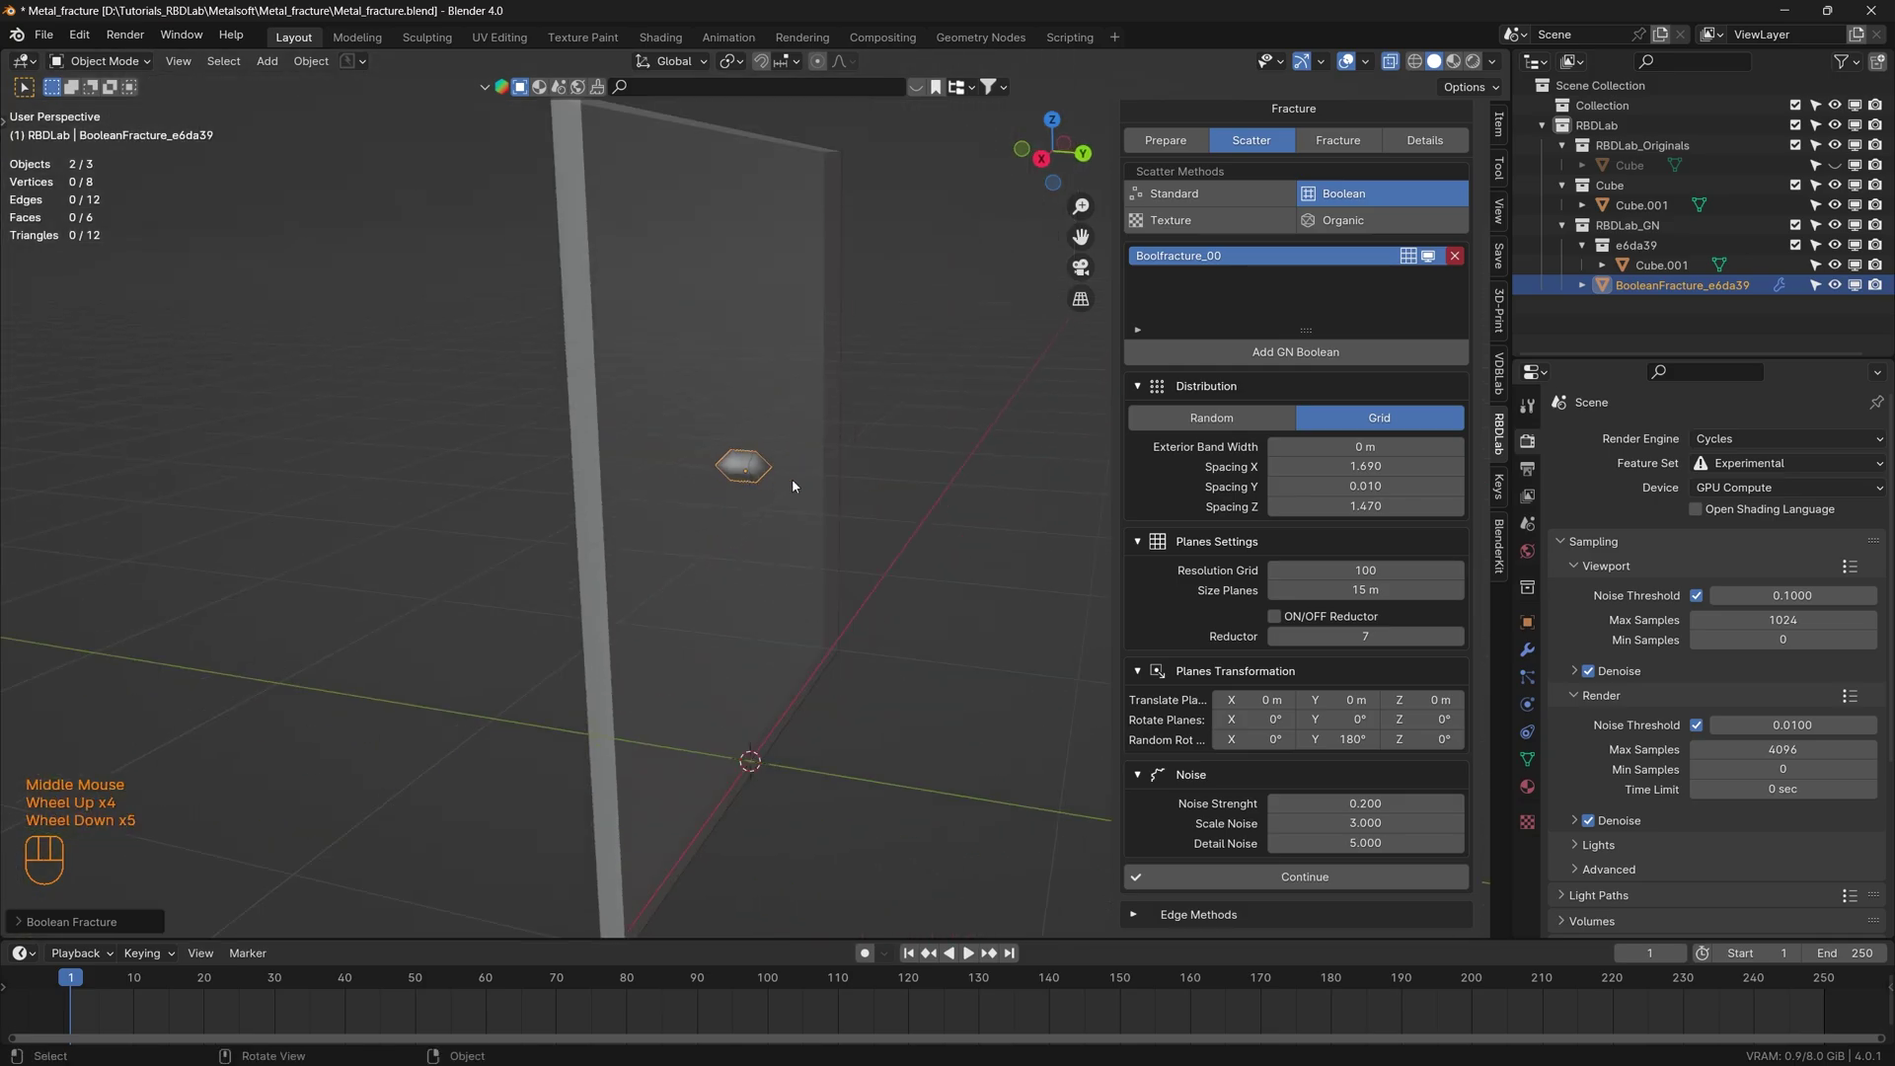
drag(813, 487, 780, 497)
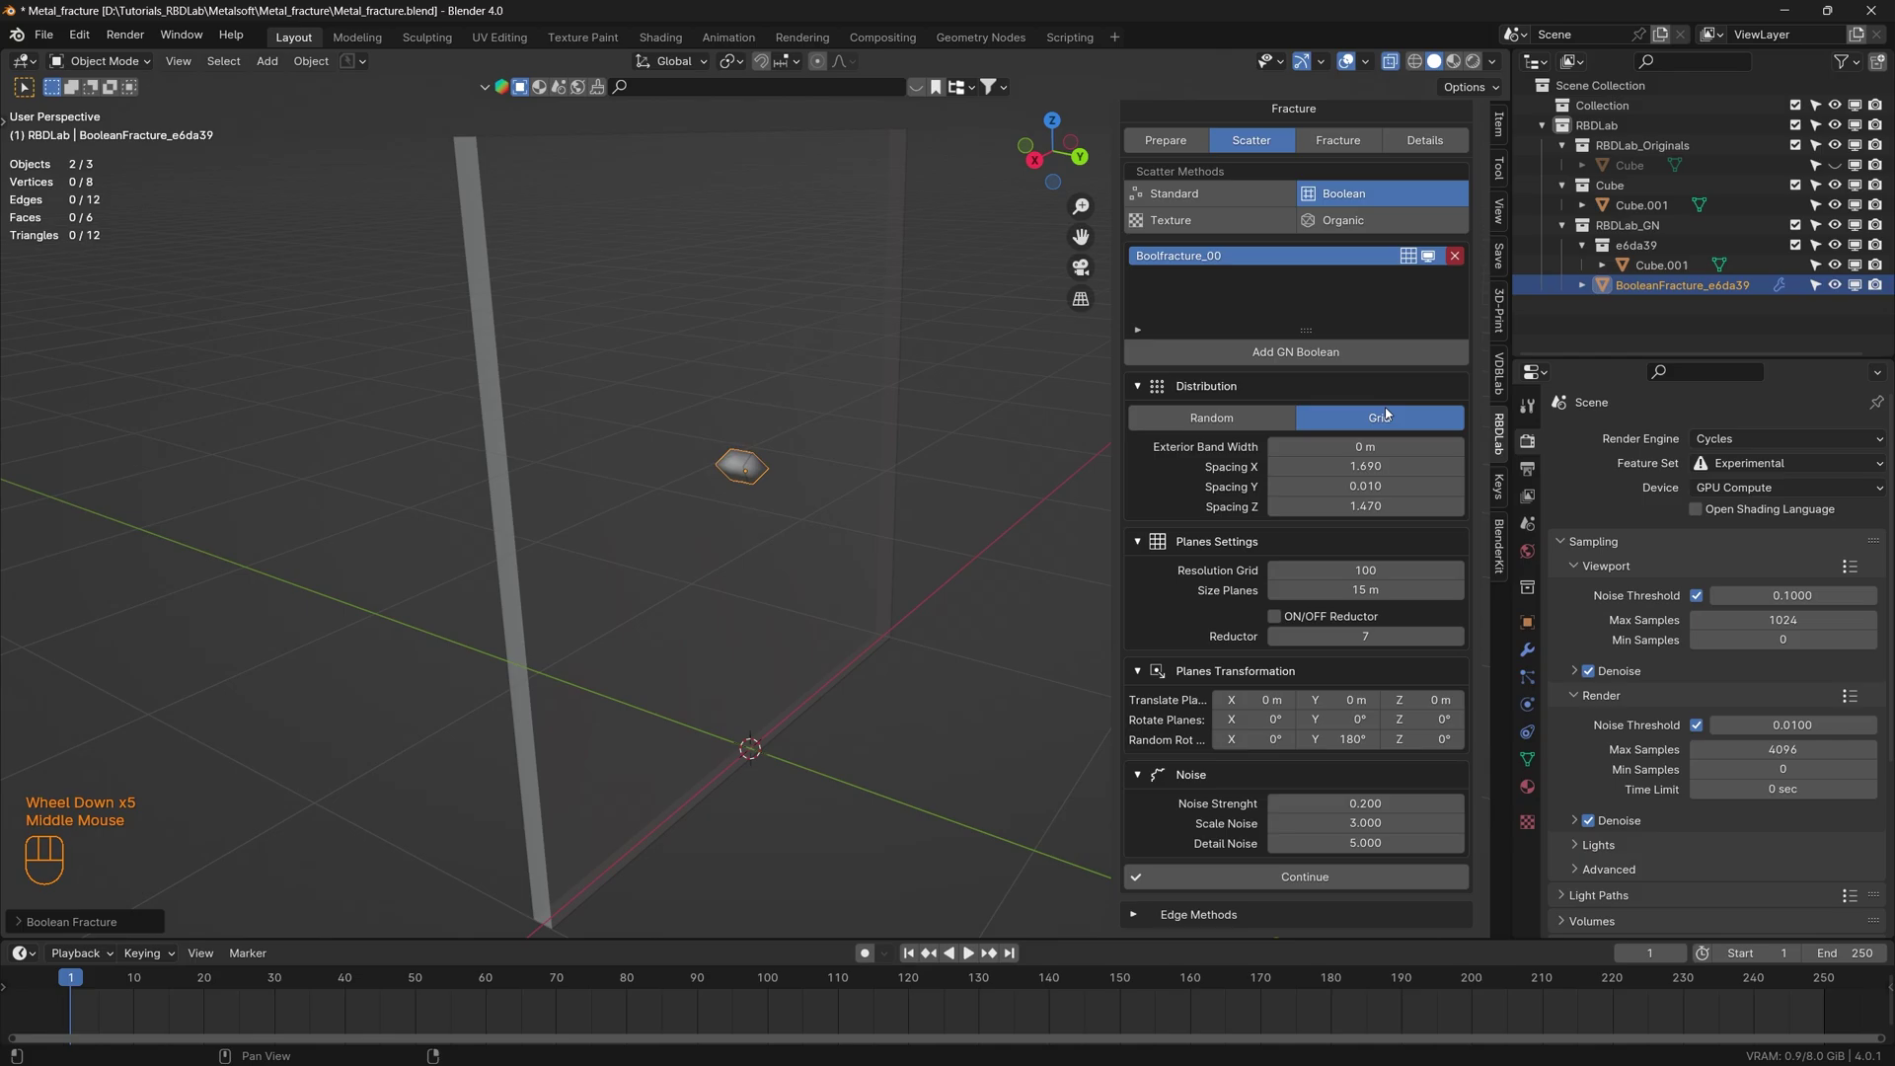
- Turn X-ray and the helper display off again and line the view up with the plate's front
click(1390, 65)
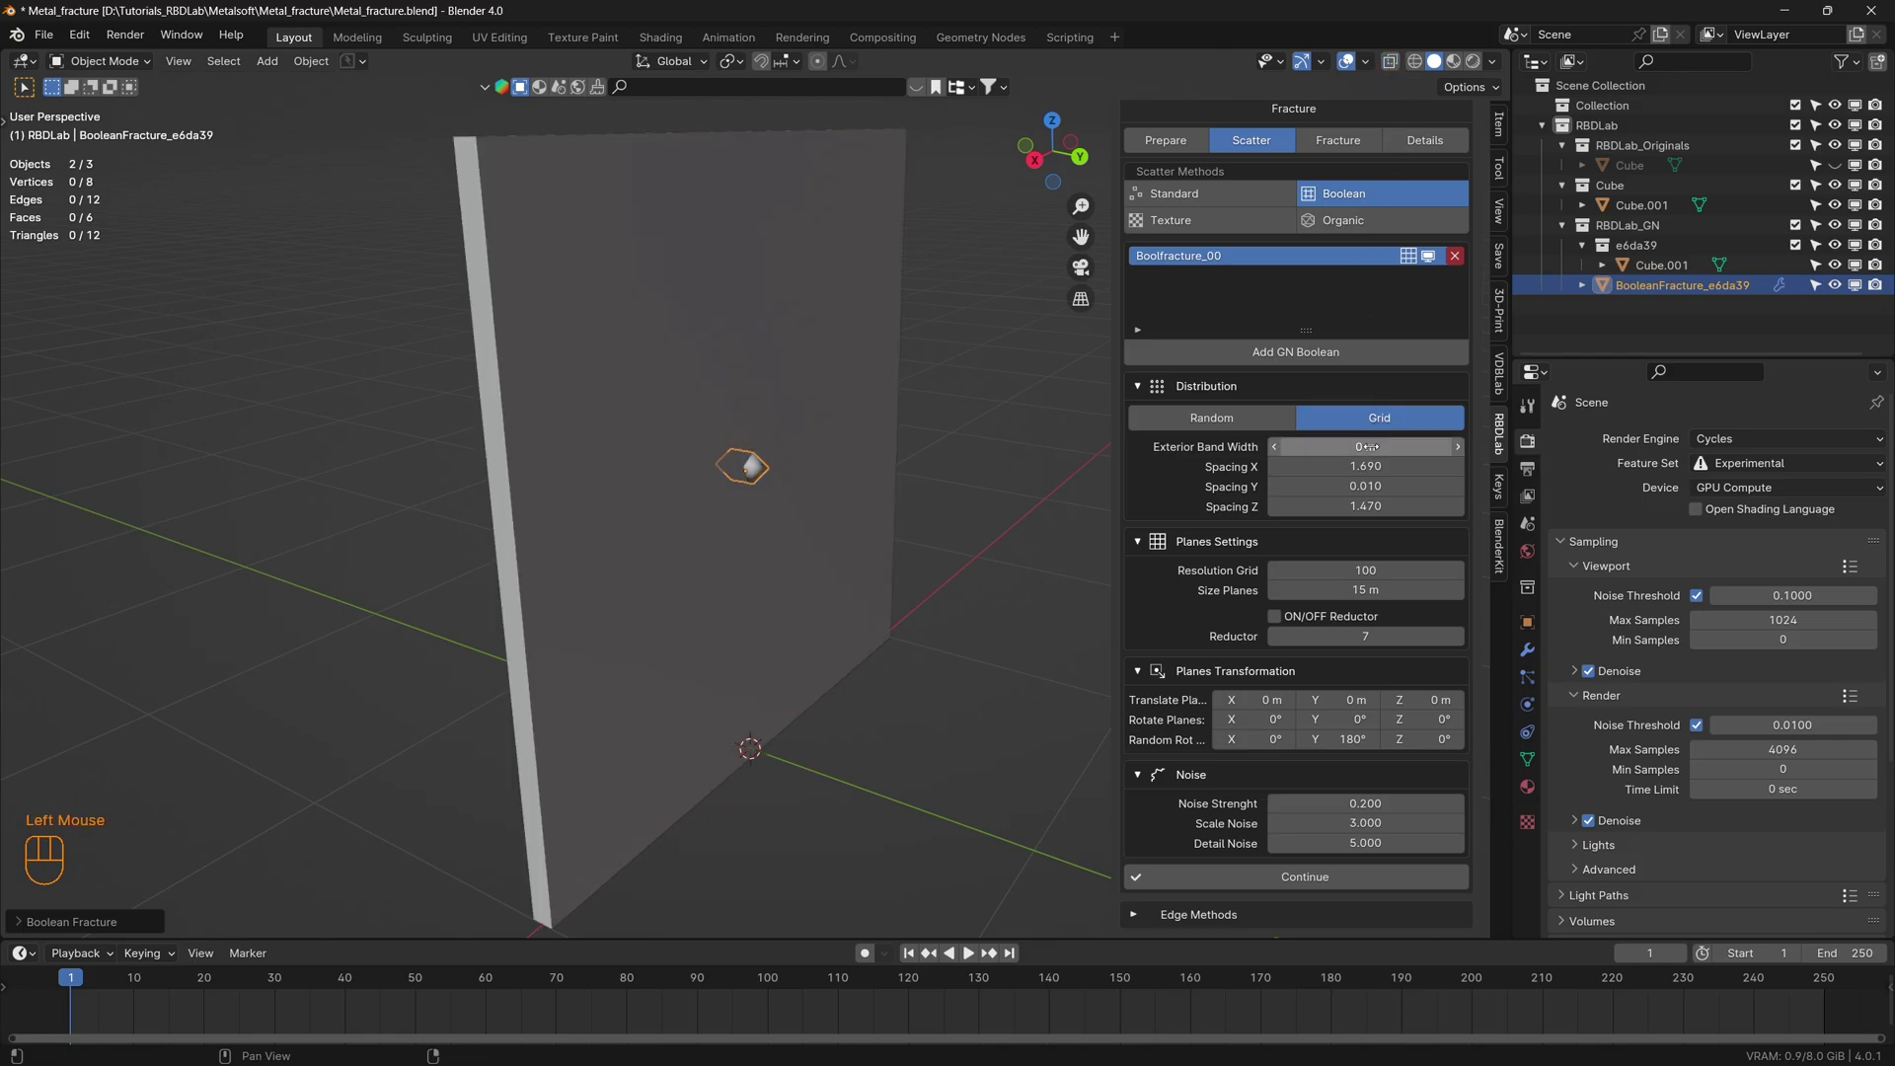
click(1417, 263)
drag(669, 494, 983, 491)
drag(877, 497, 765, 497)
scroll(down, 3)
drag(802, 484, 783, 455)
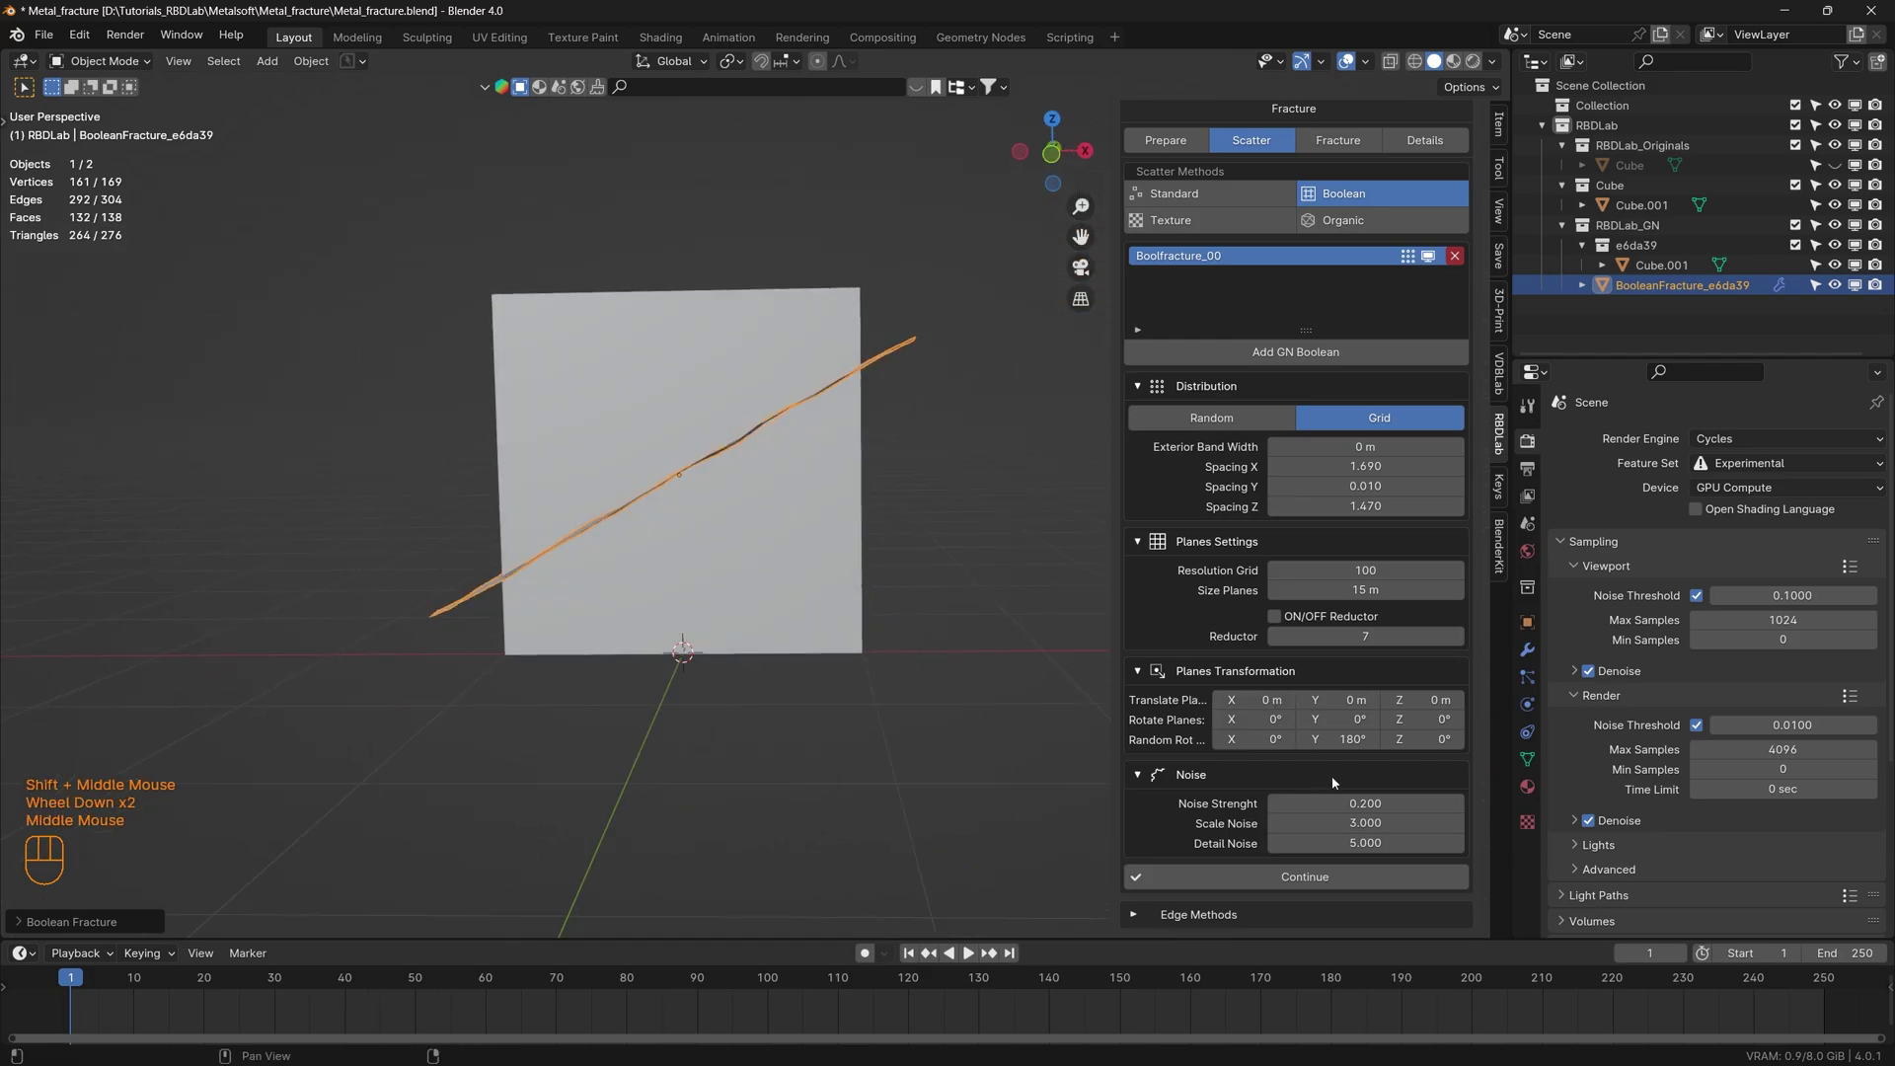
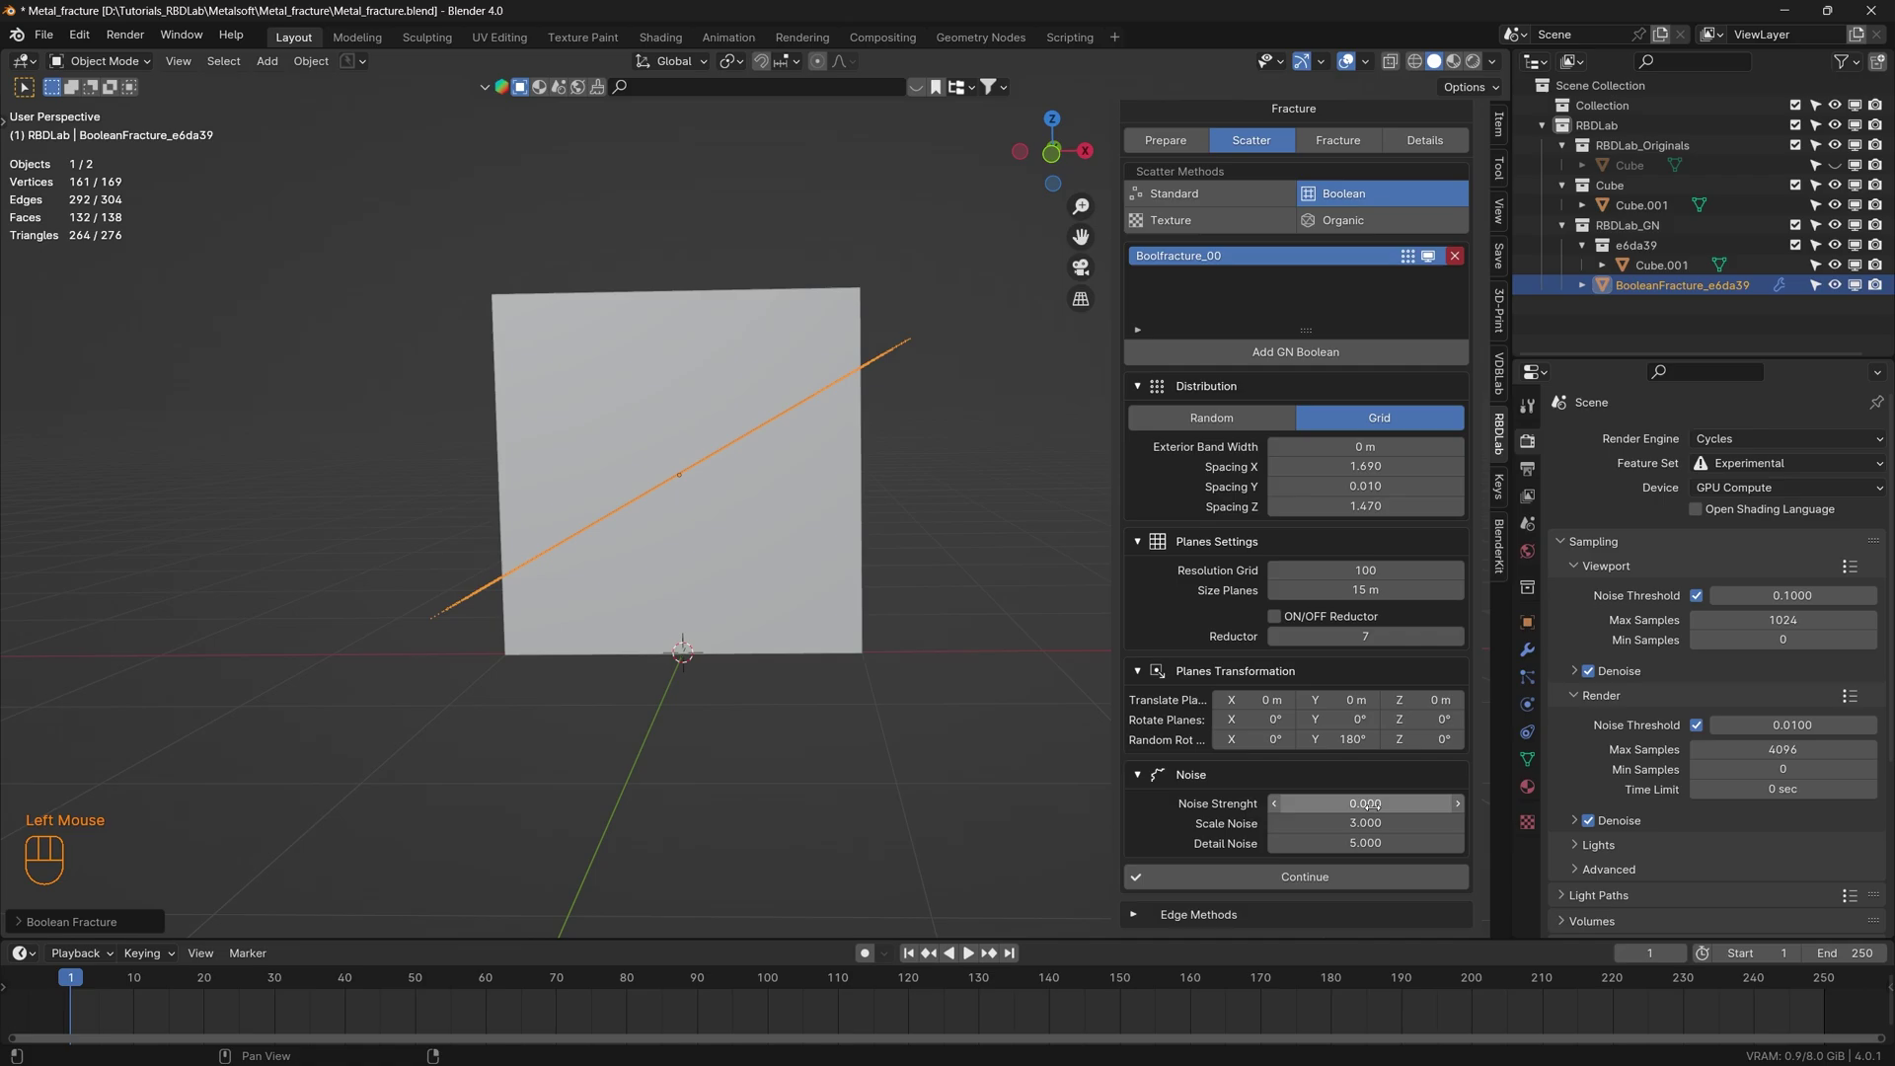
- Orbit edge-on to view the straight radial slices after zeroing noise and setting Random Rot Y 504°
drag(642, 494, 561, 514)
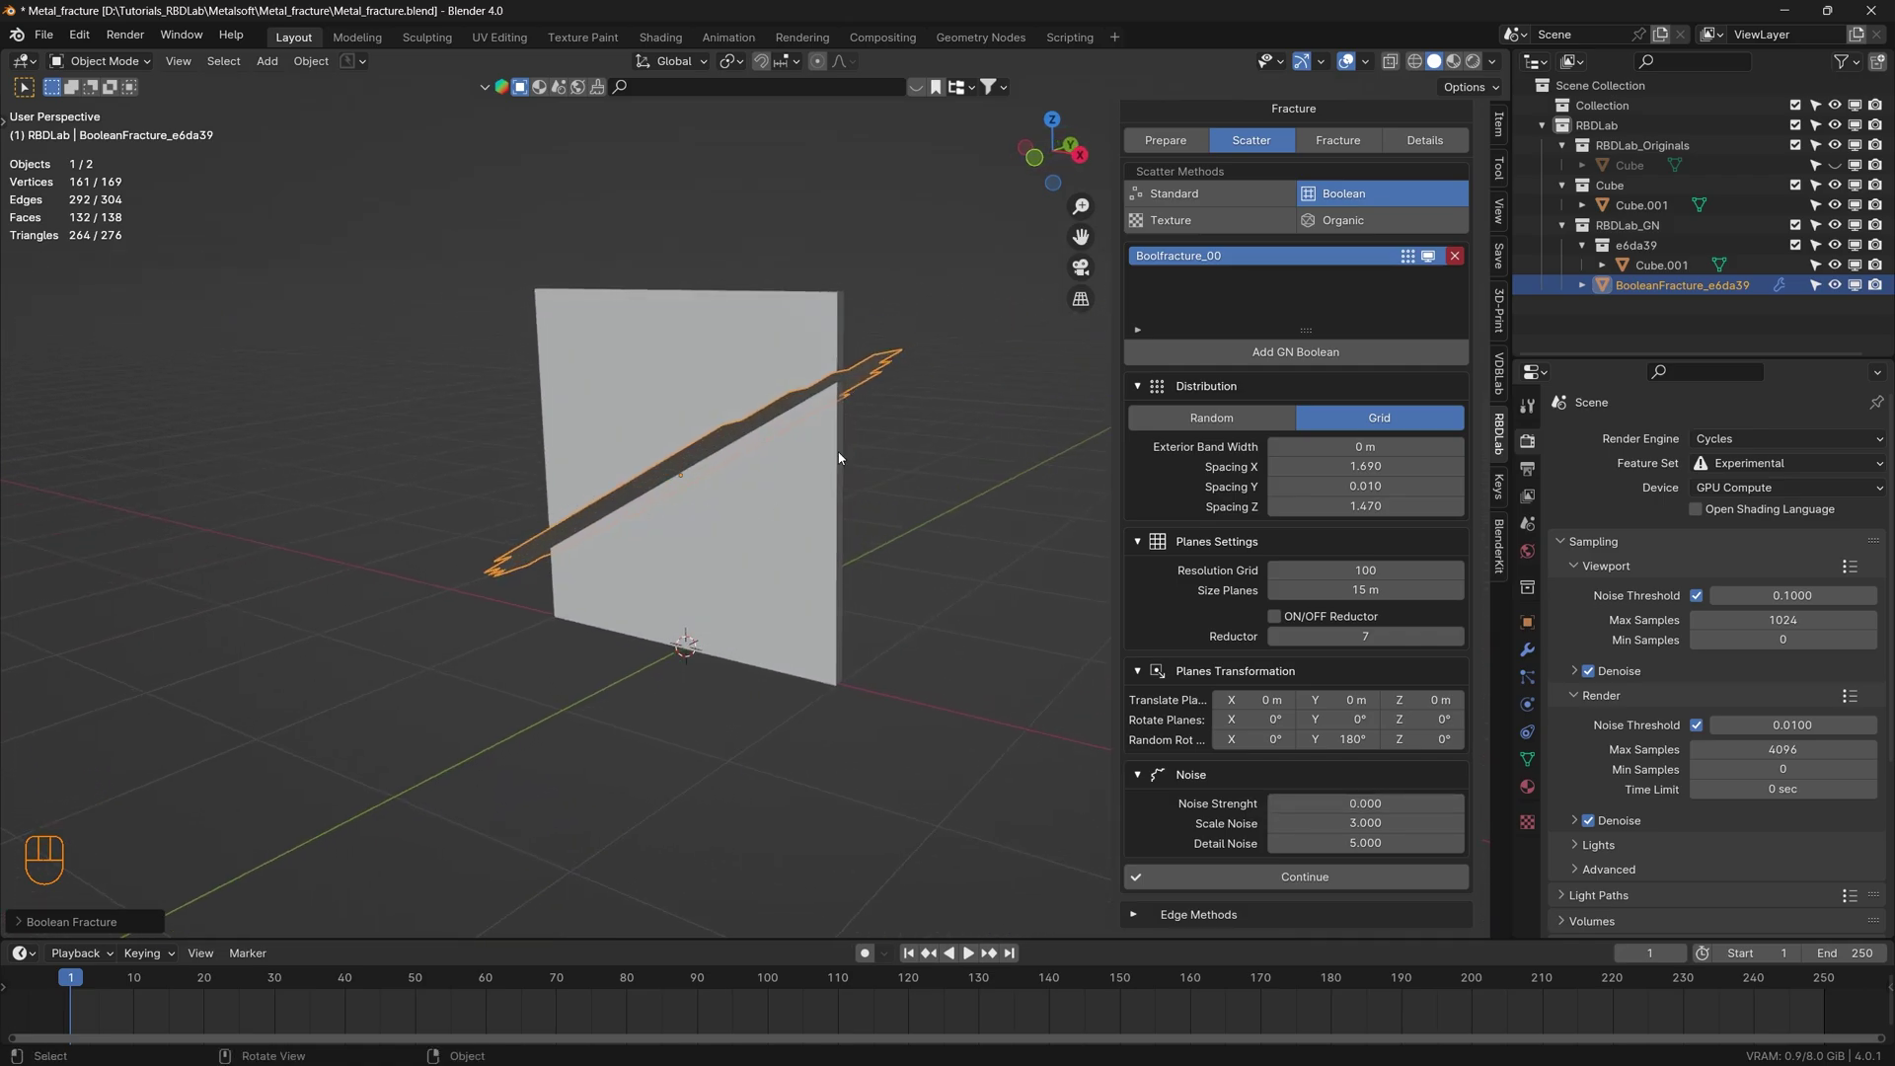
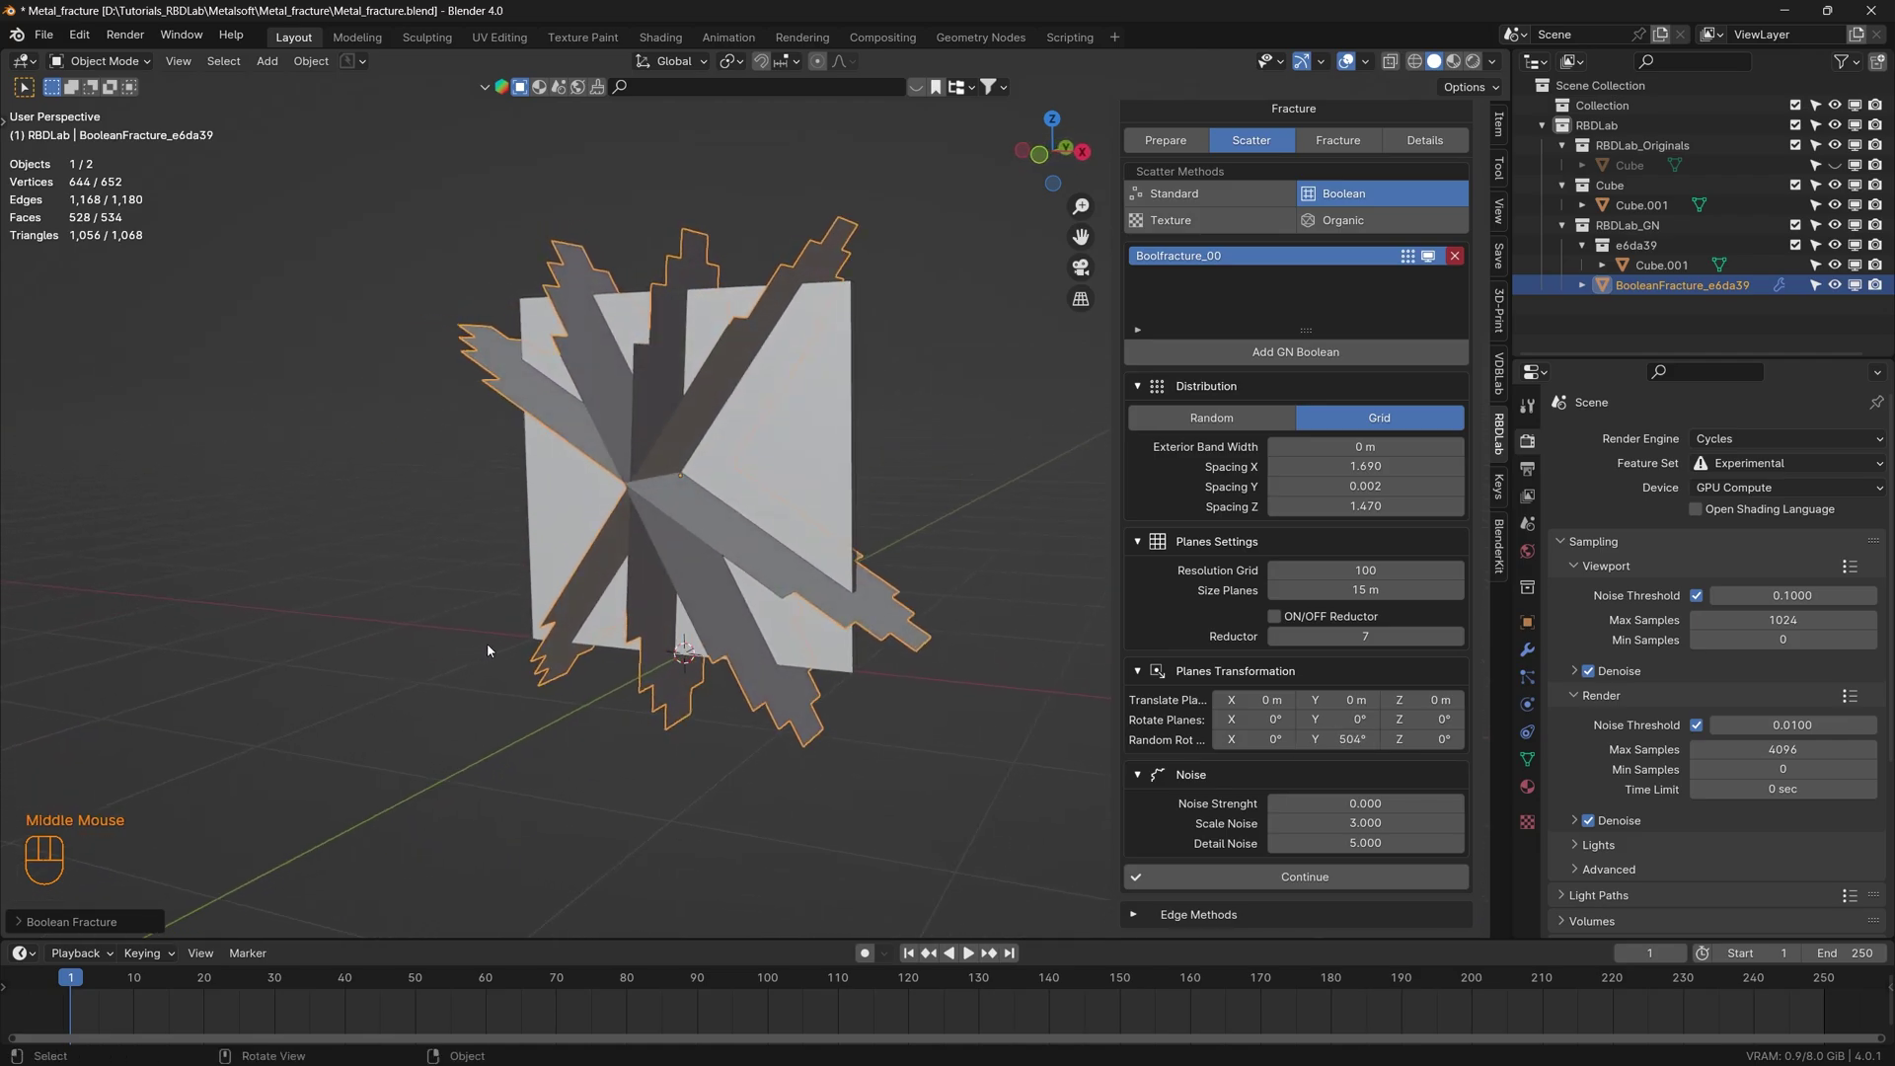
scroll(down, 3)
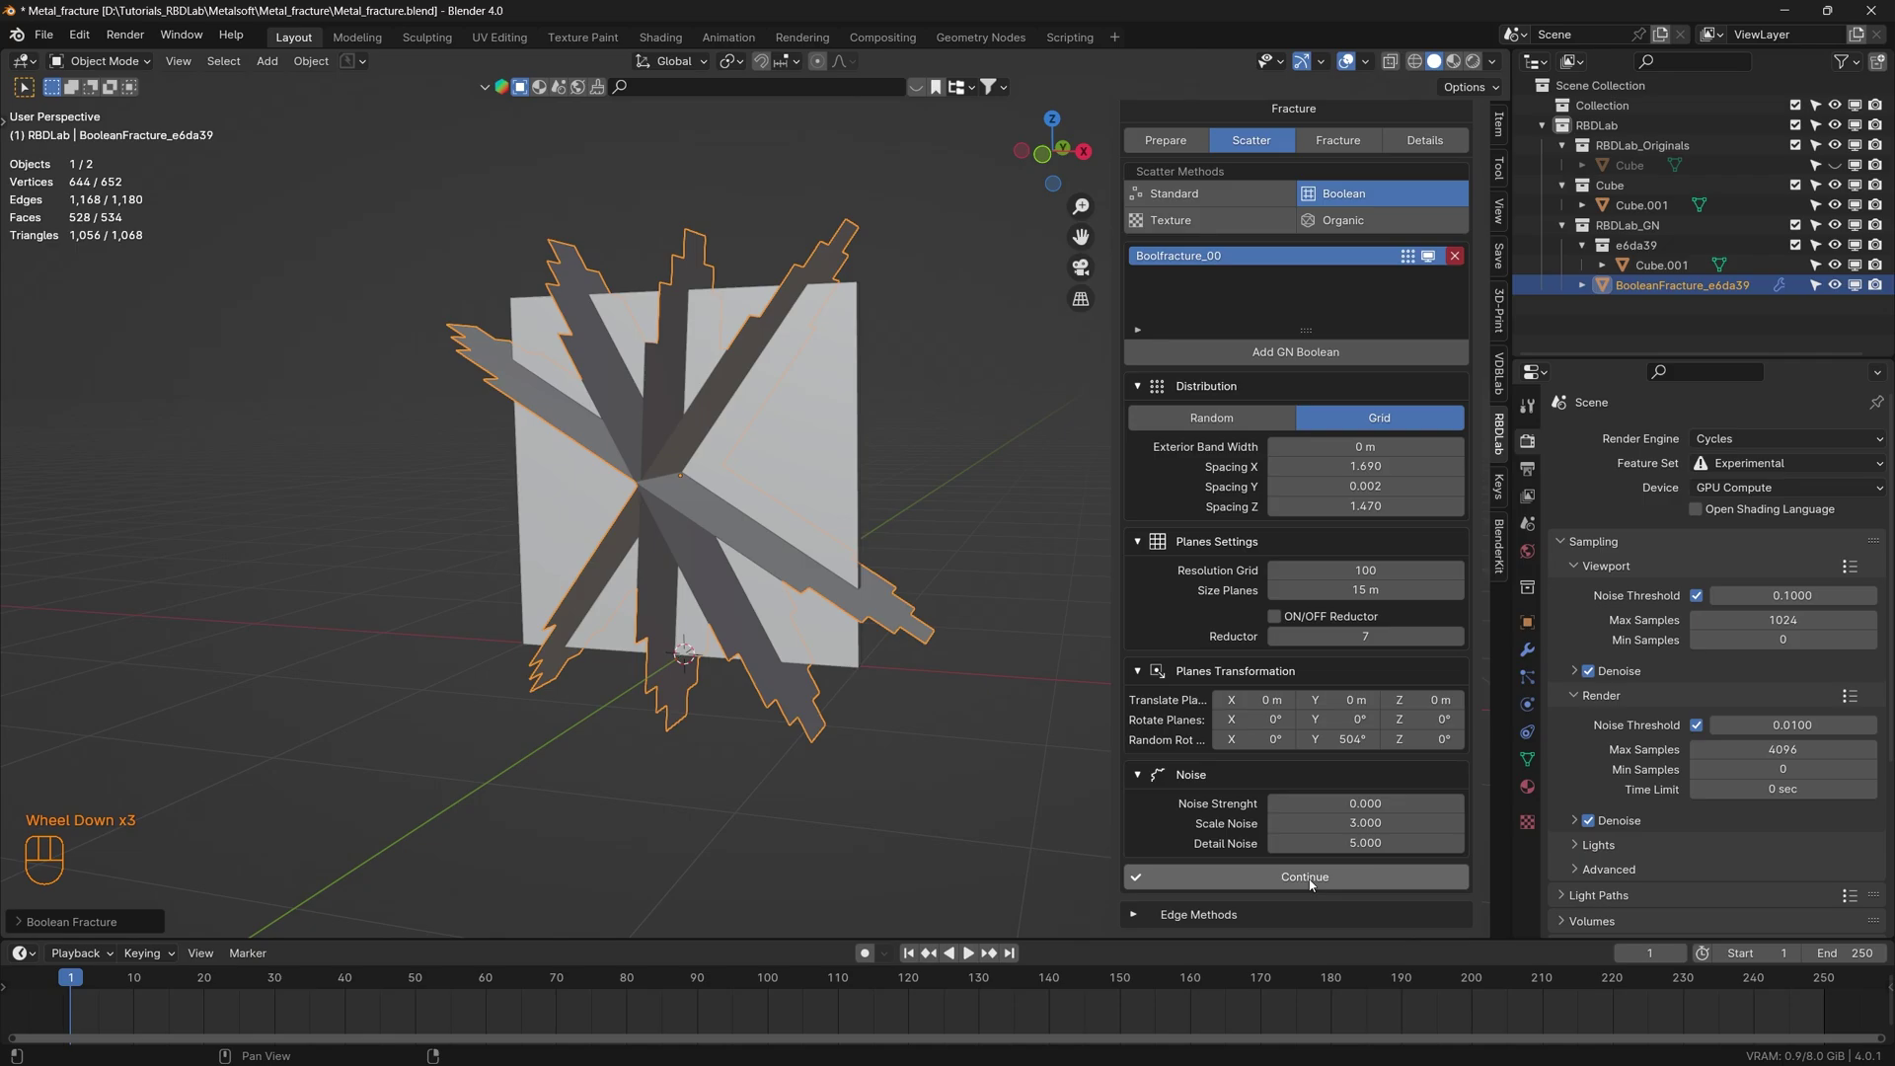
- Continue, disable Compute Neighbors and apply the fracture, splitting the plate into eight radial pieces
click(1312, 883)
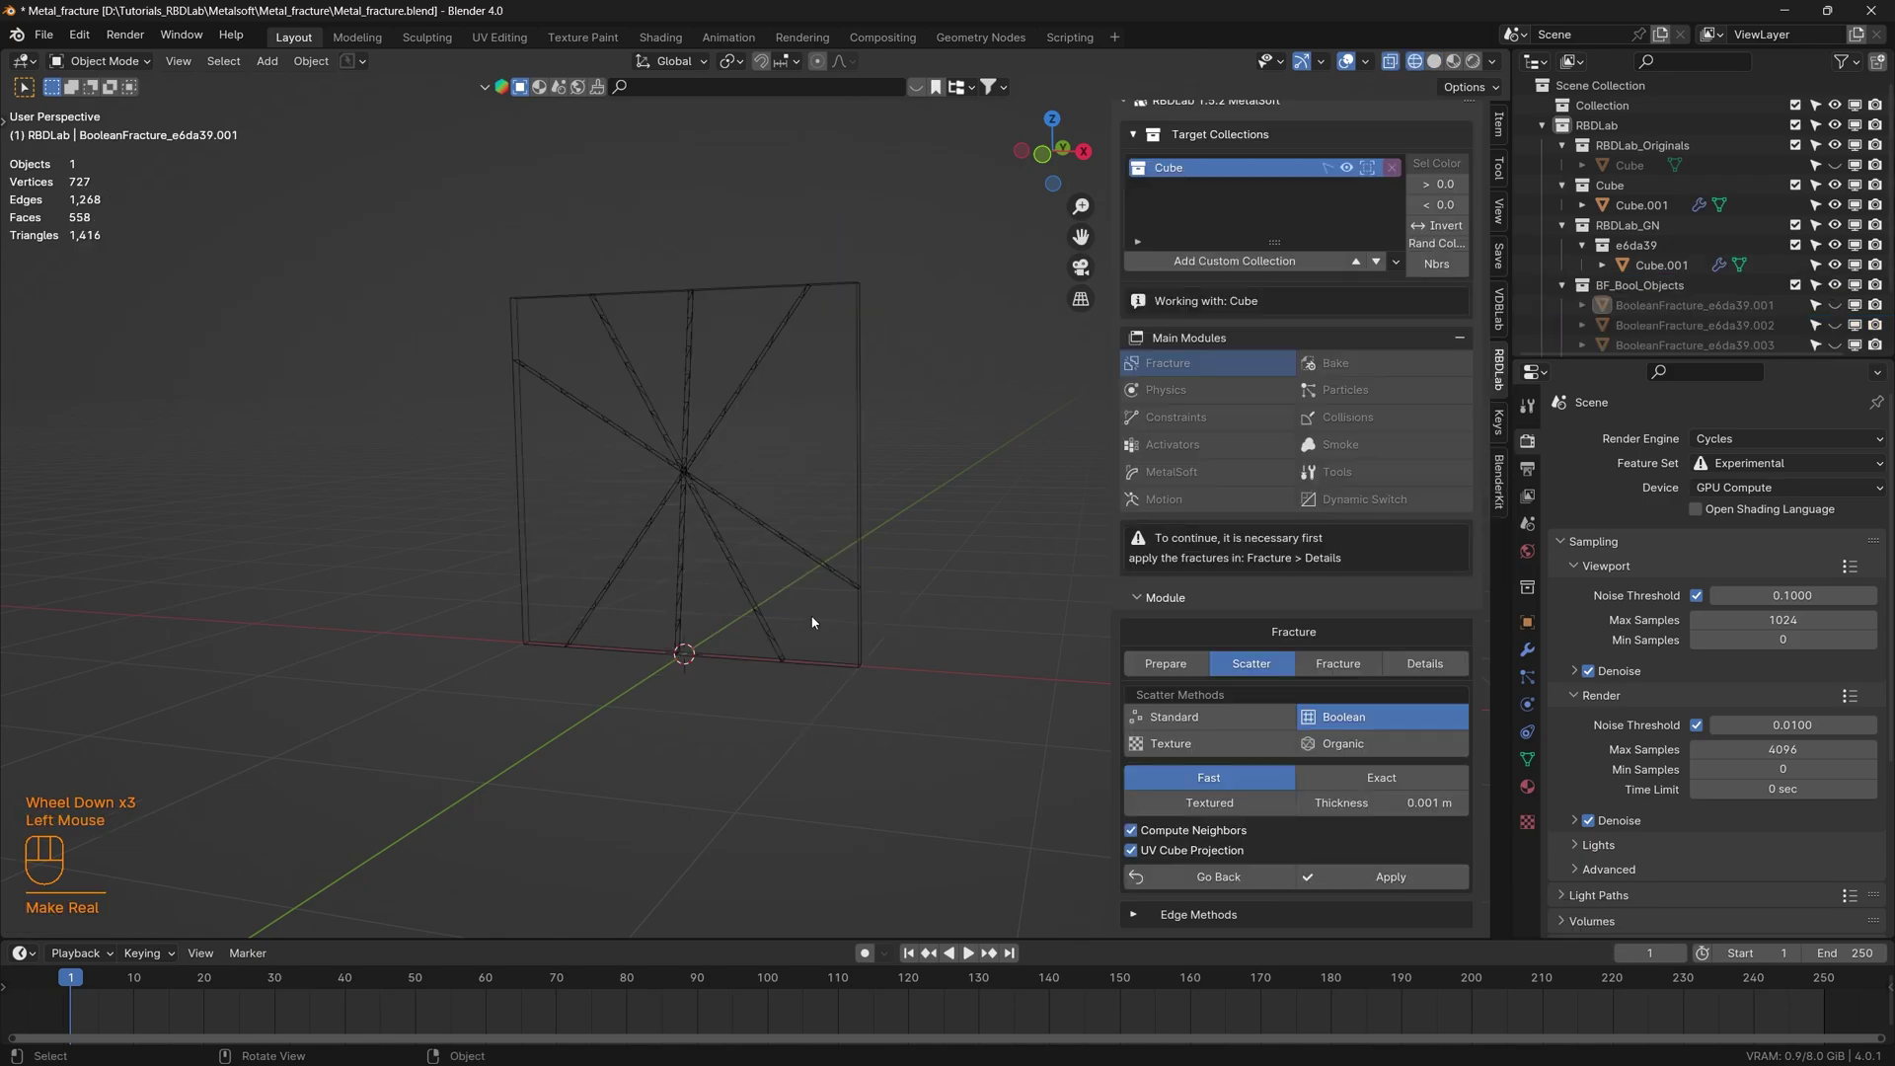
drag(712, 562, 687, 560)
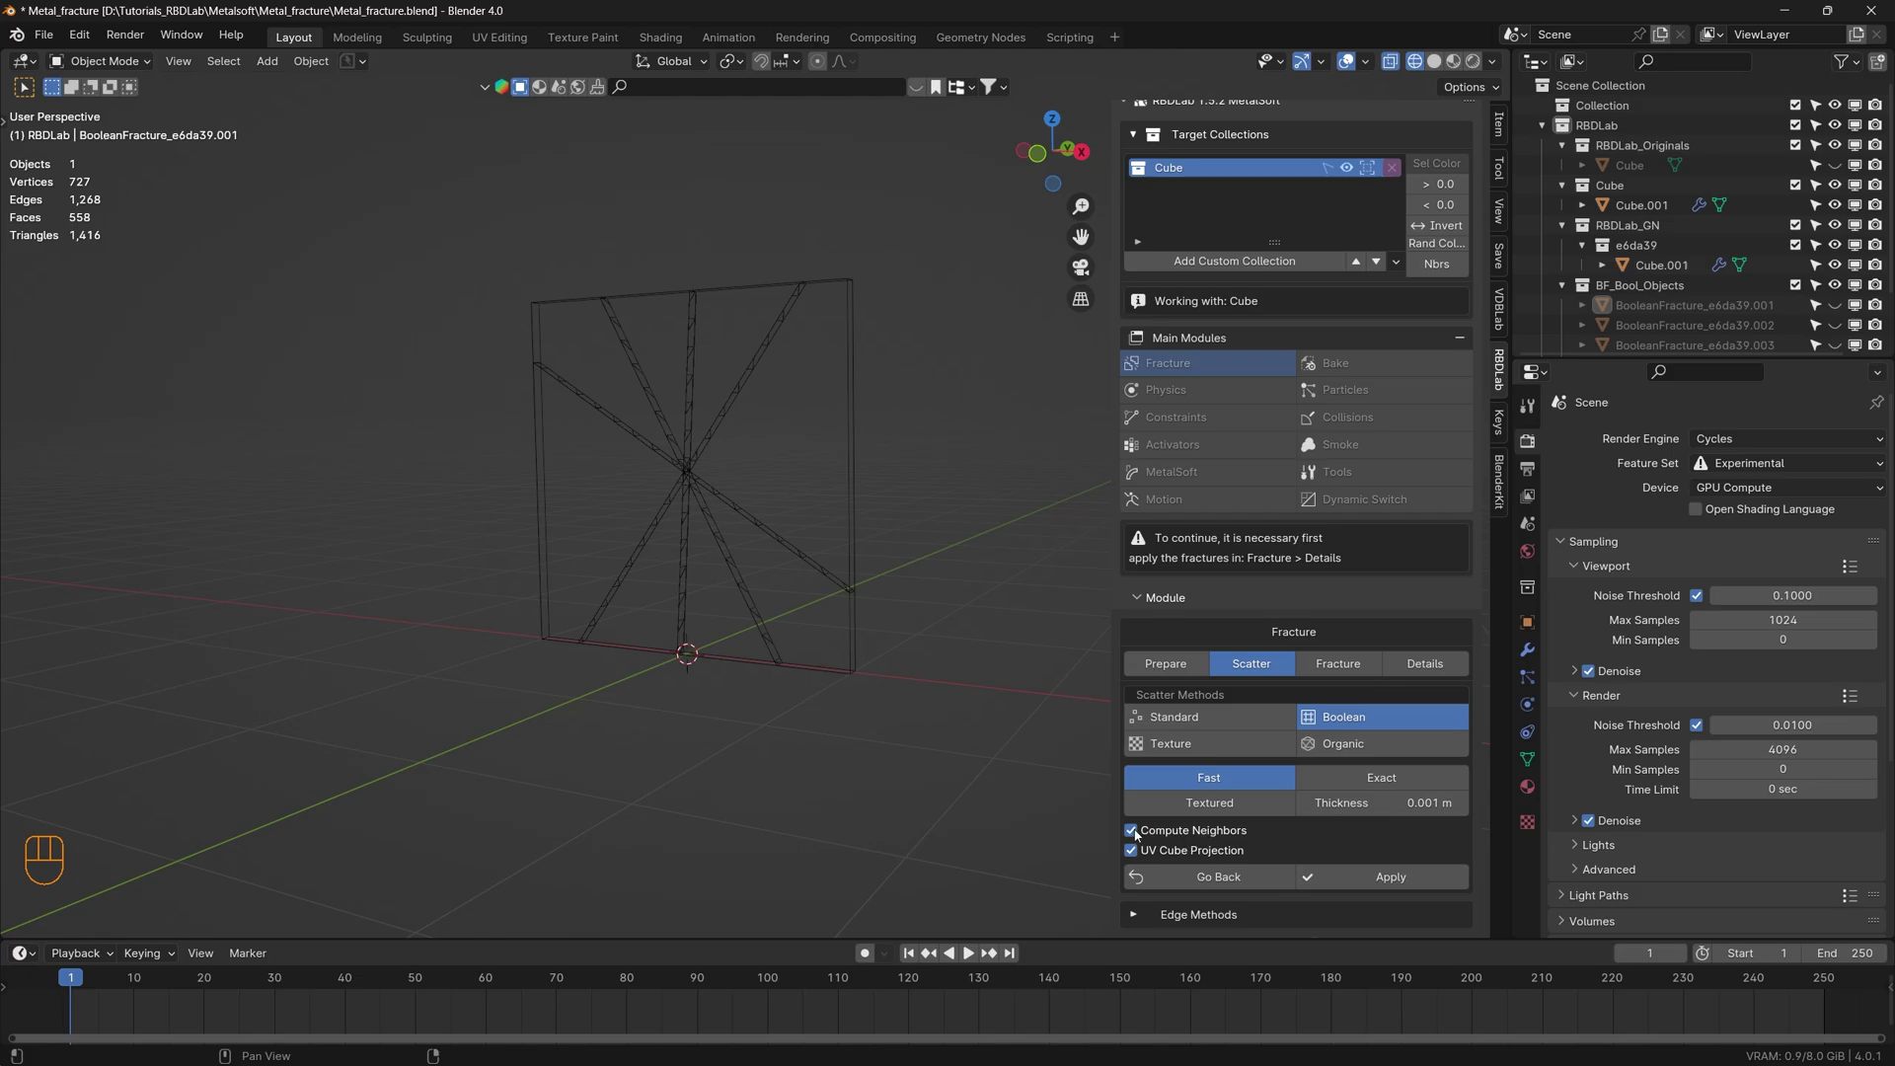
click(1138, 833)
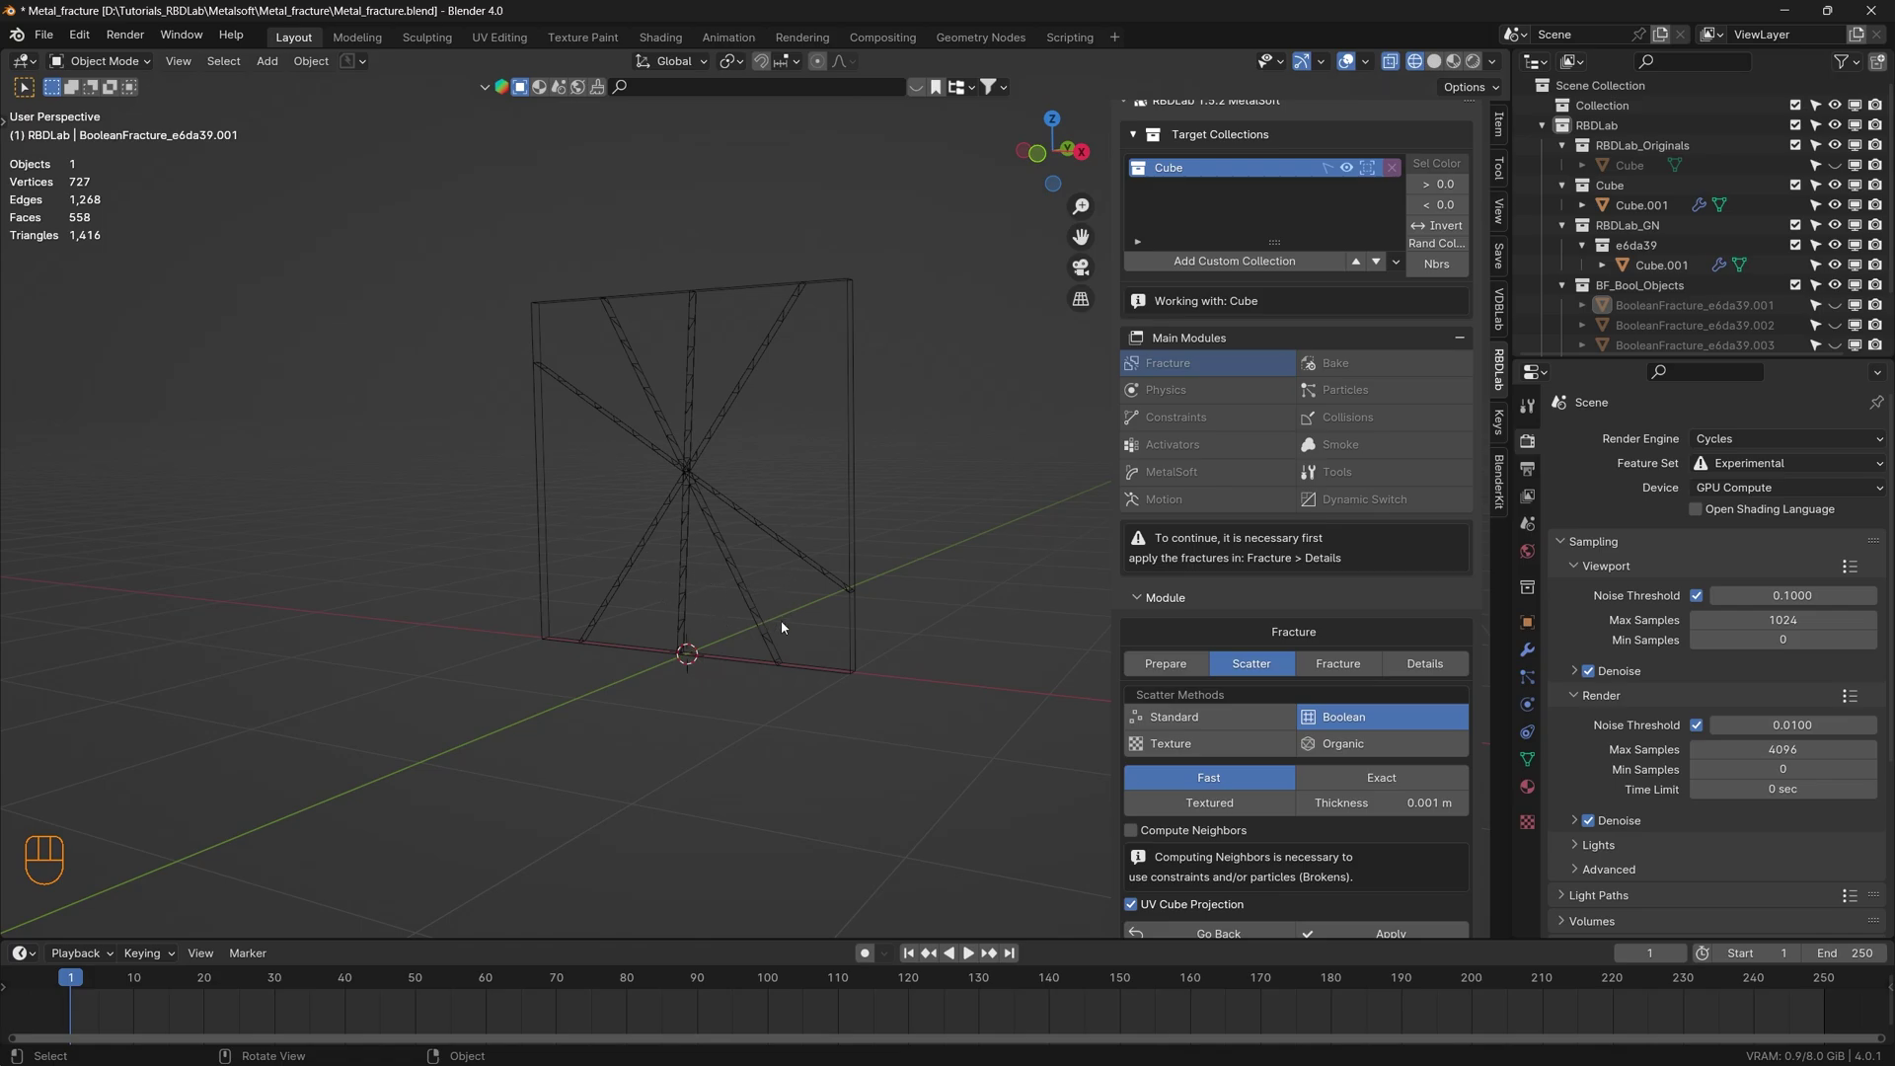
scroll(down, 3)
click(1403, 883)
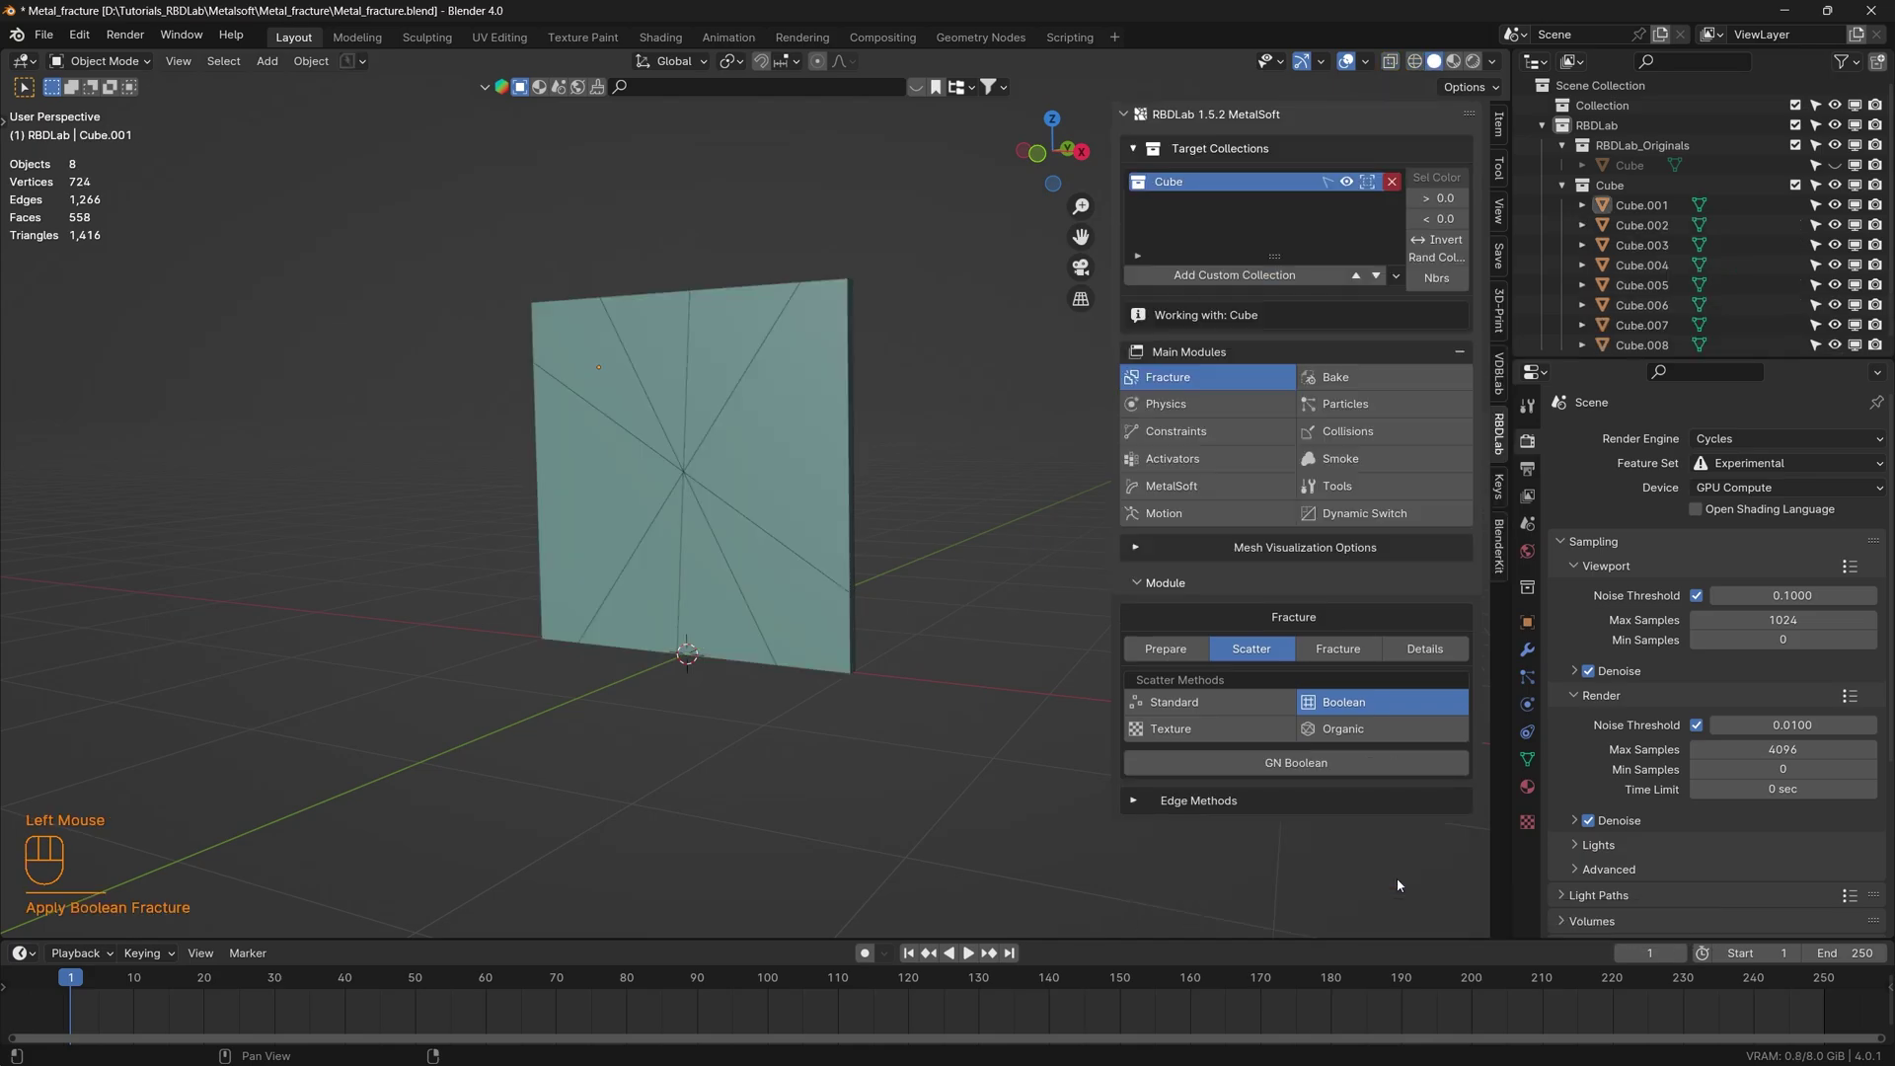
drag(770, 631, 771, 633)
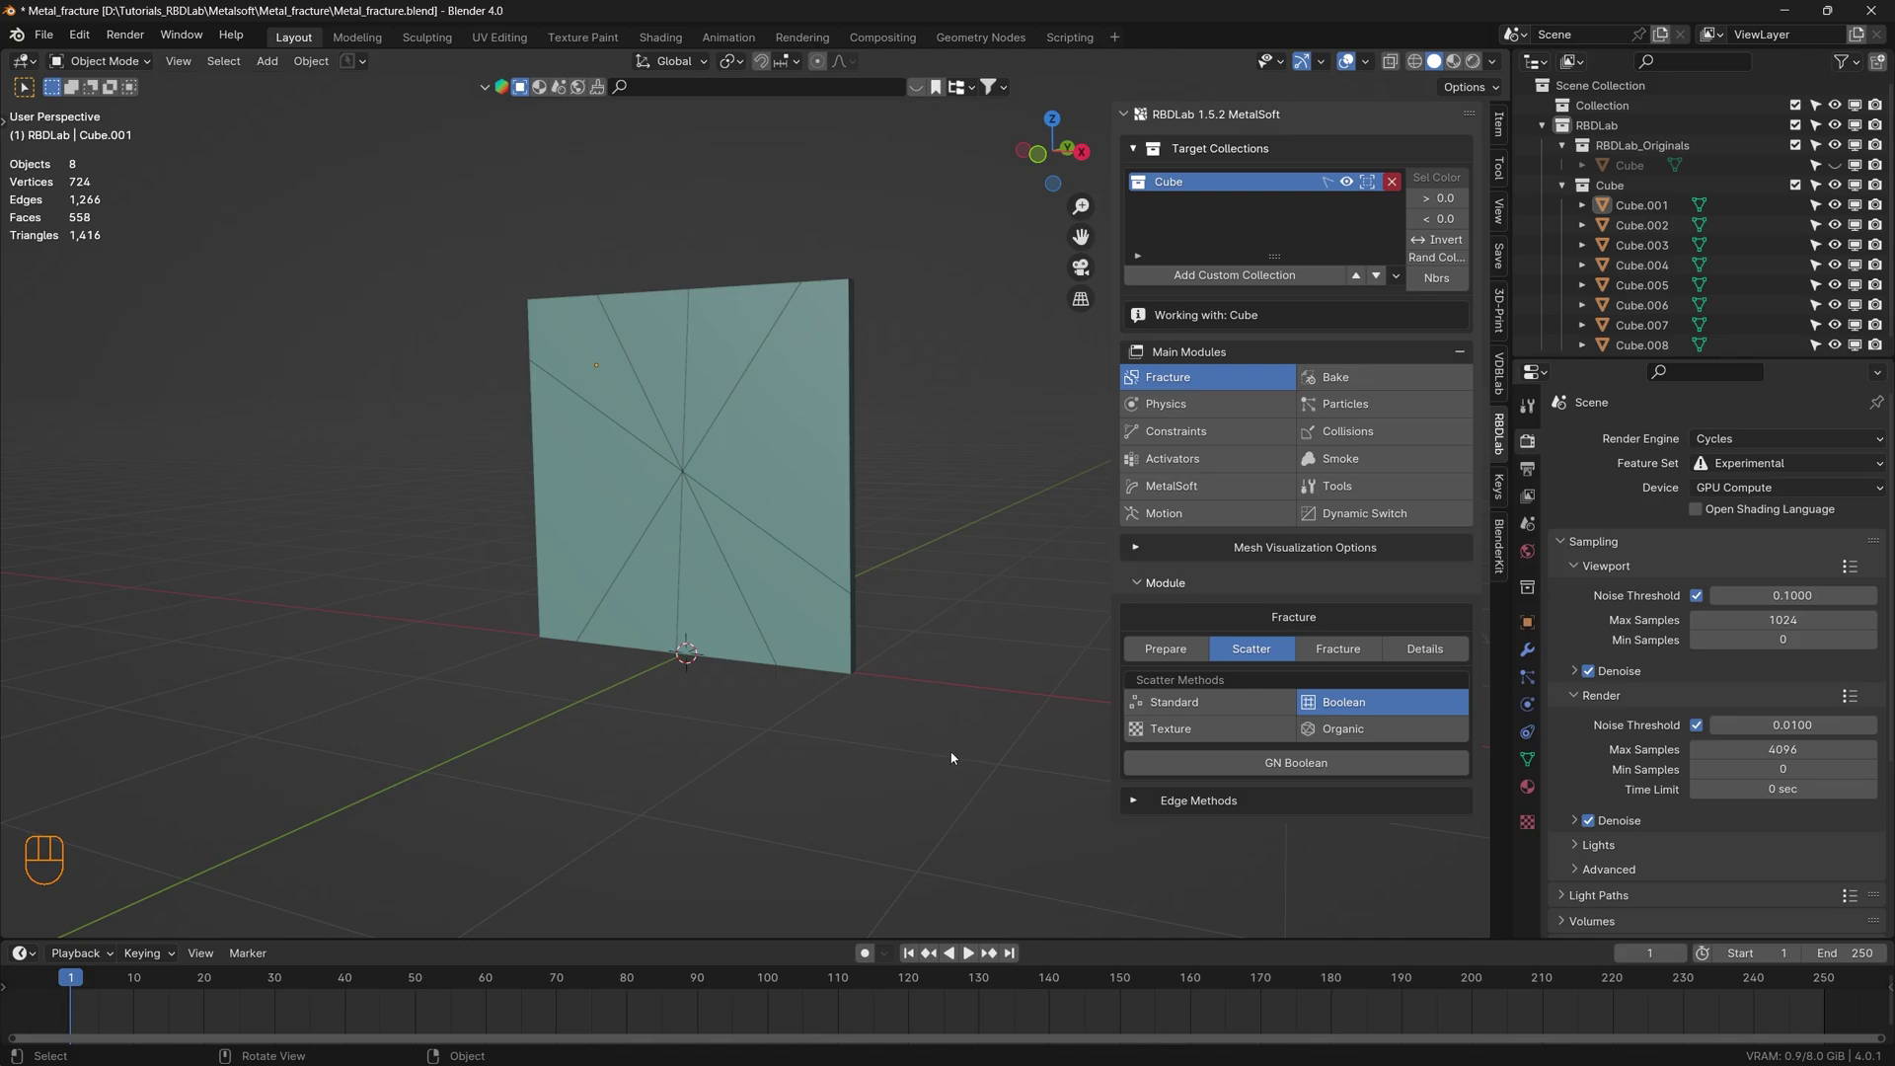
click(955, 742)
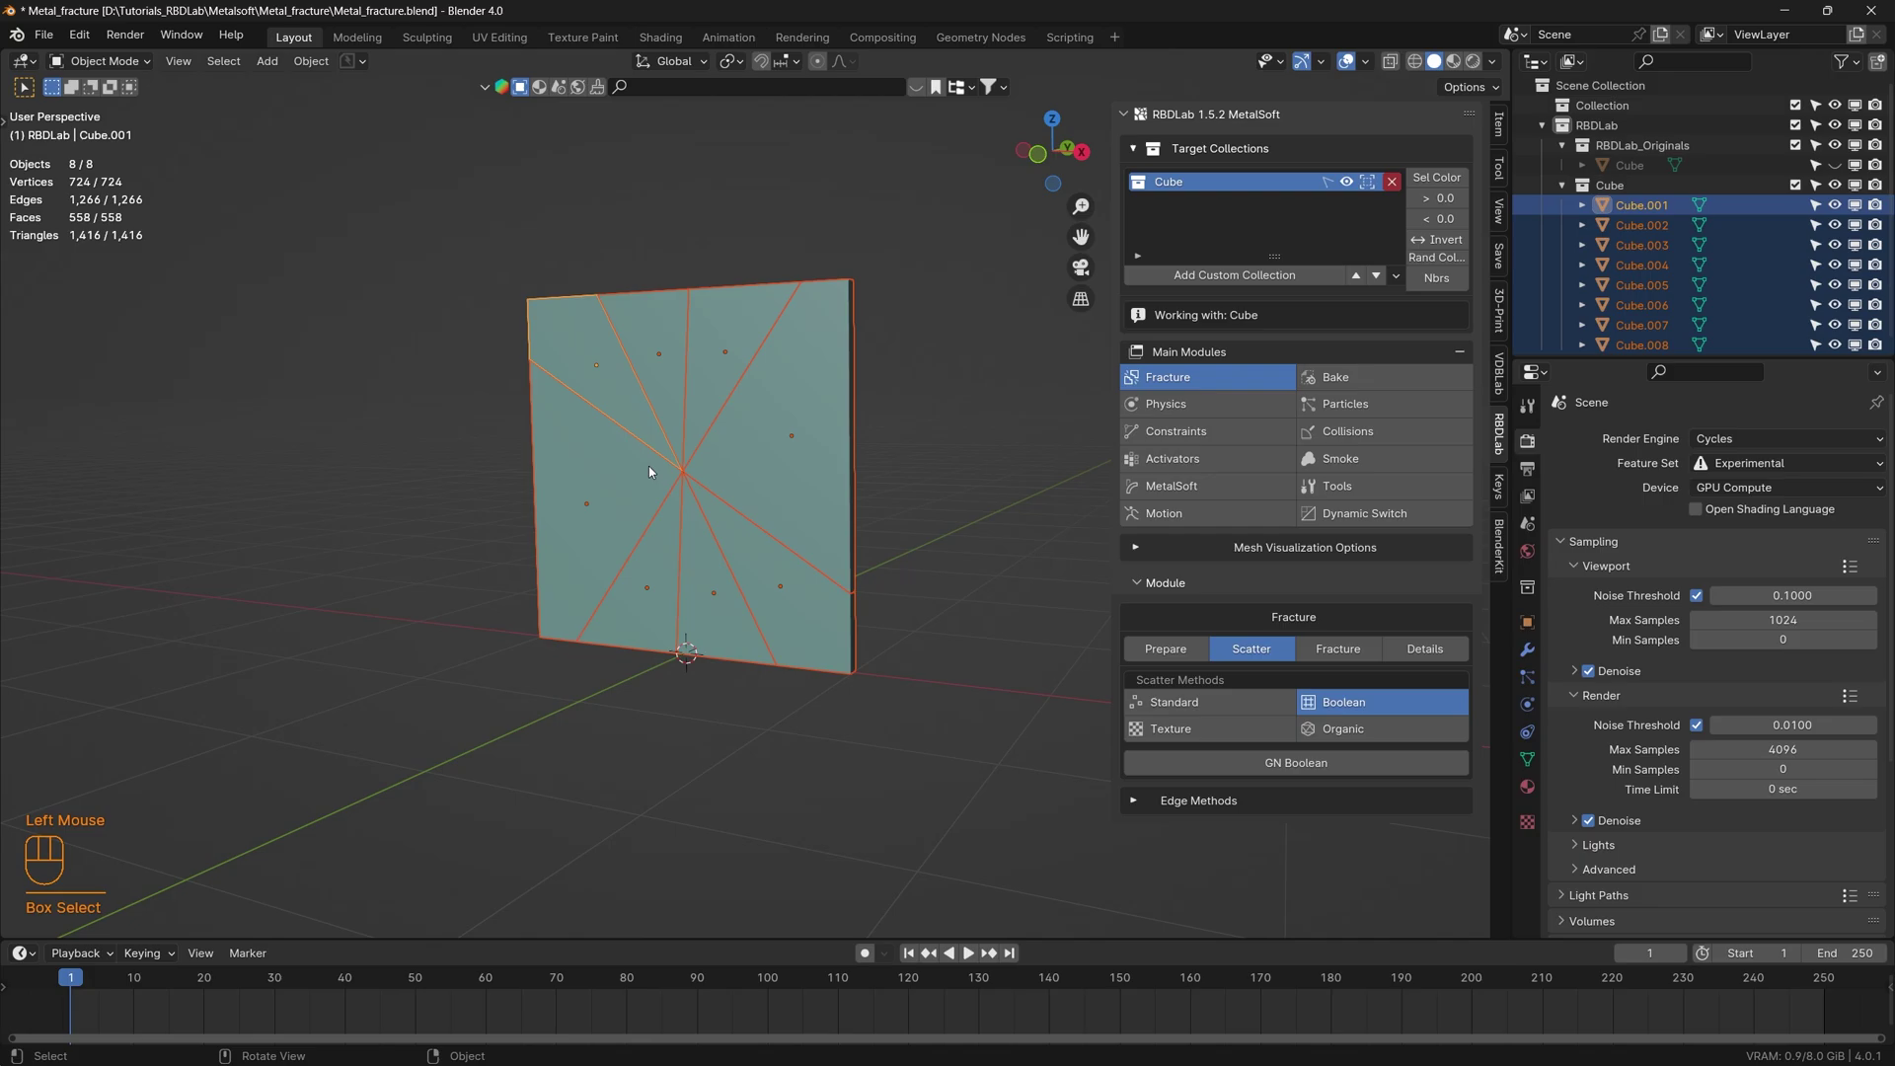
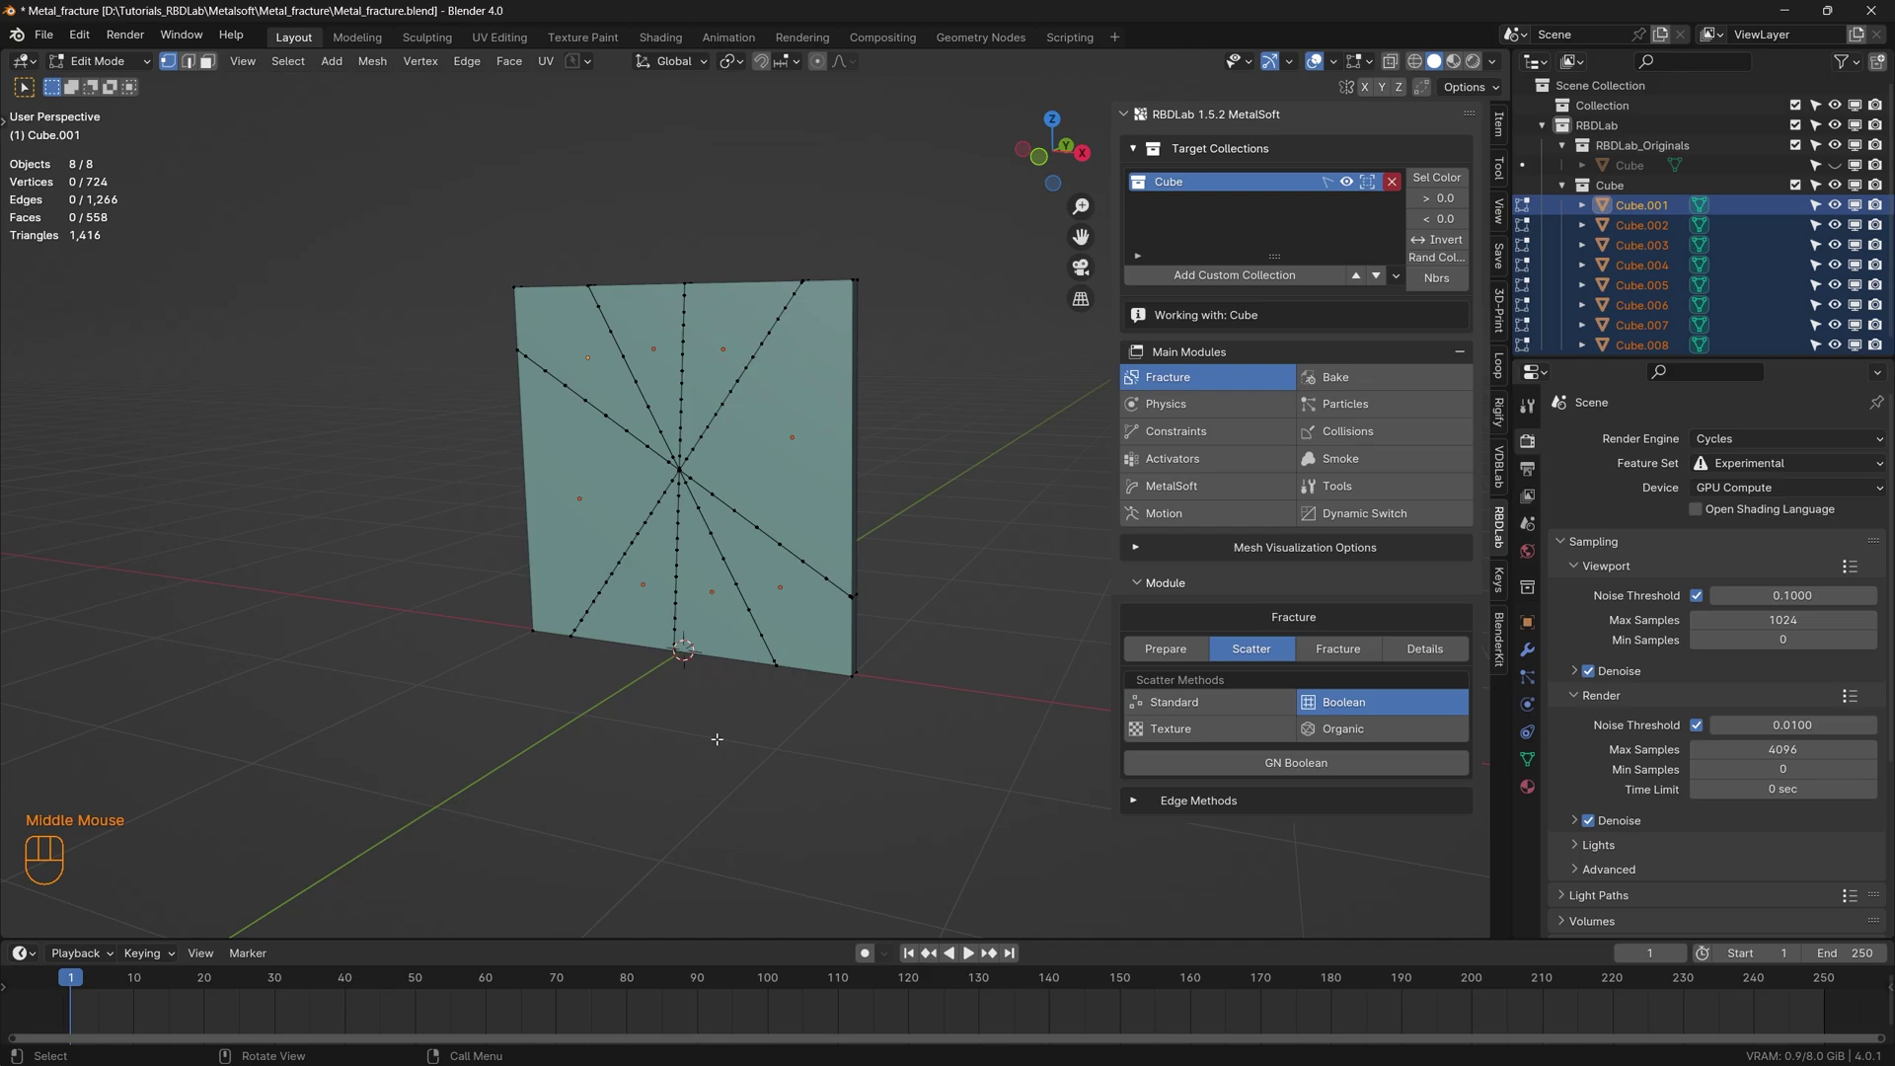
key(a)
key(m)
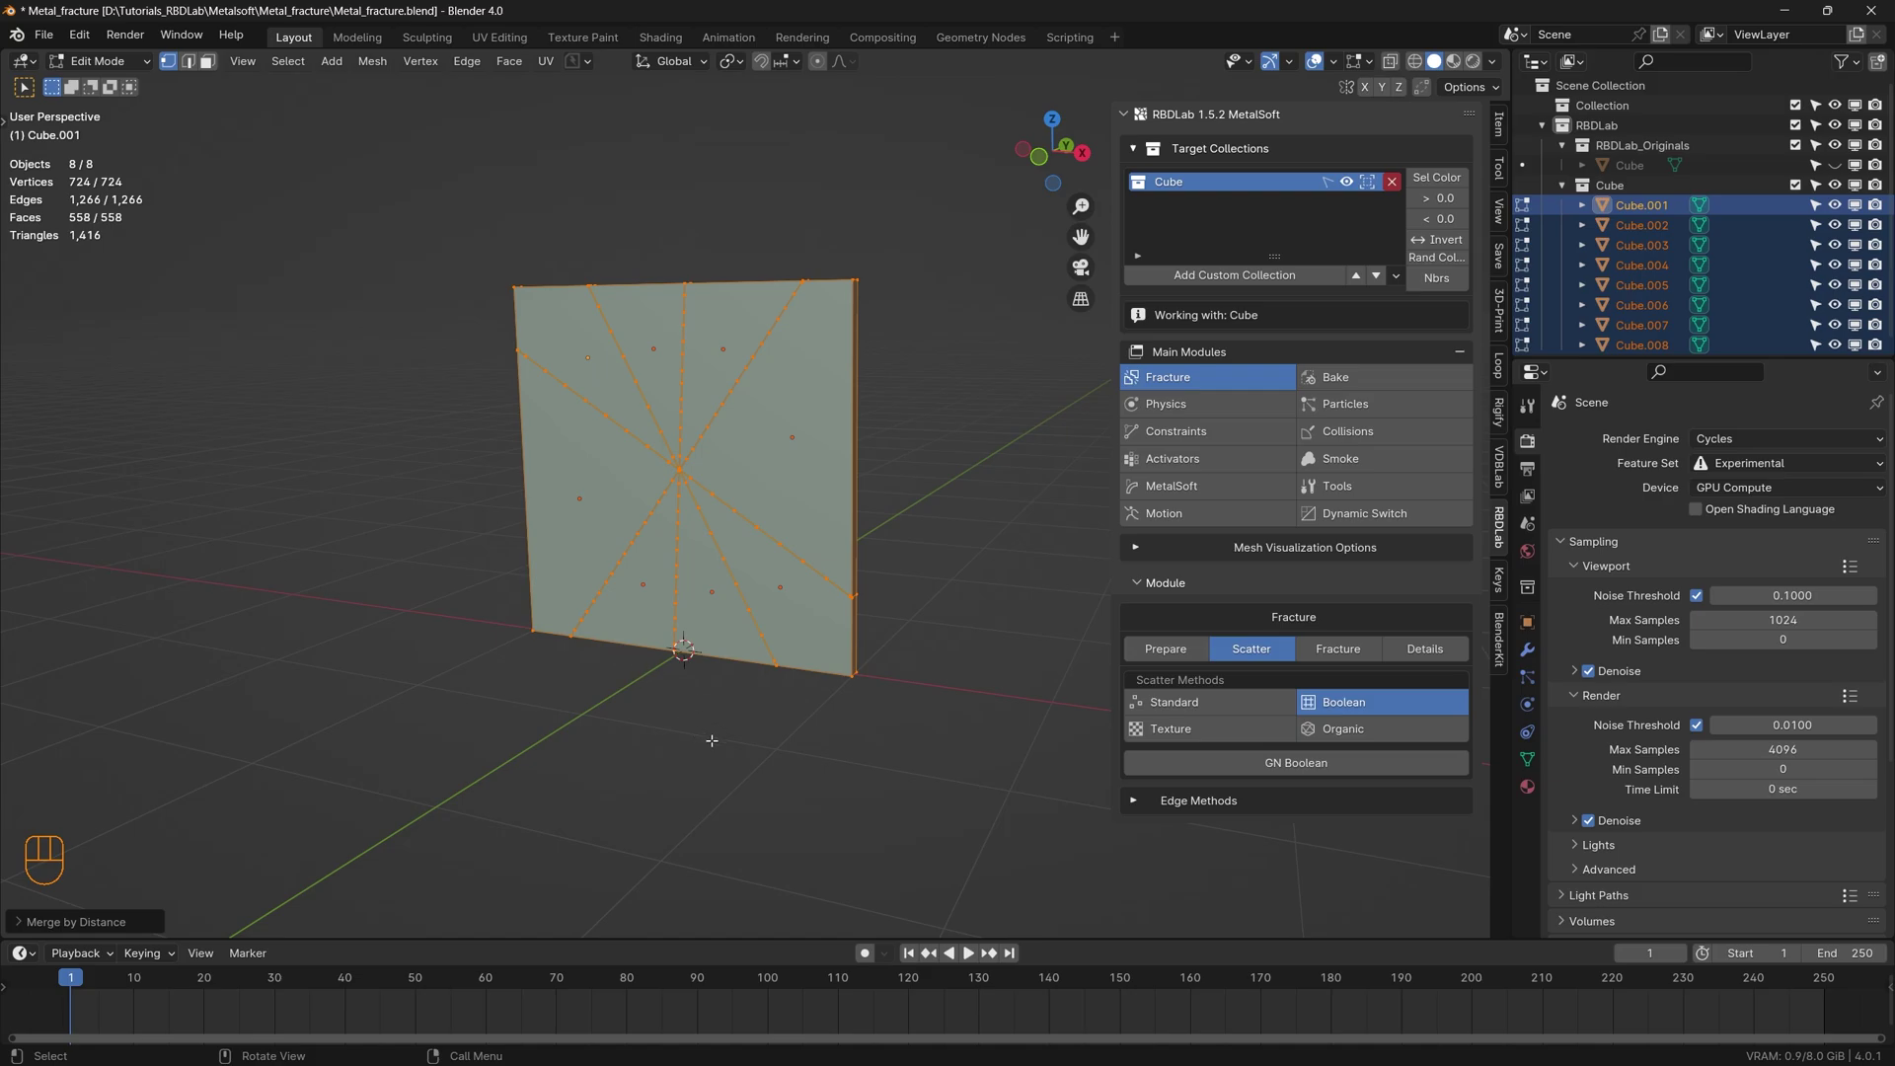
key(Tab)
drag(681, 656, 395, 463)
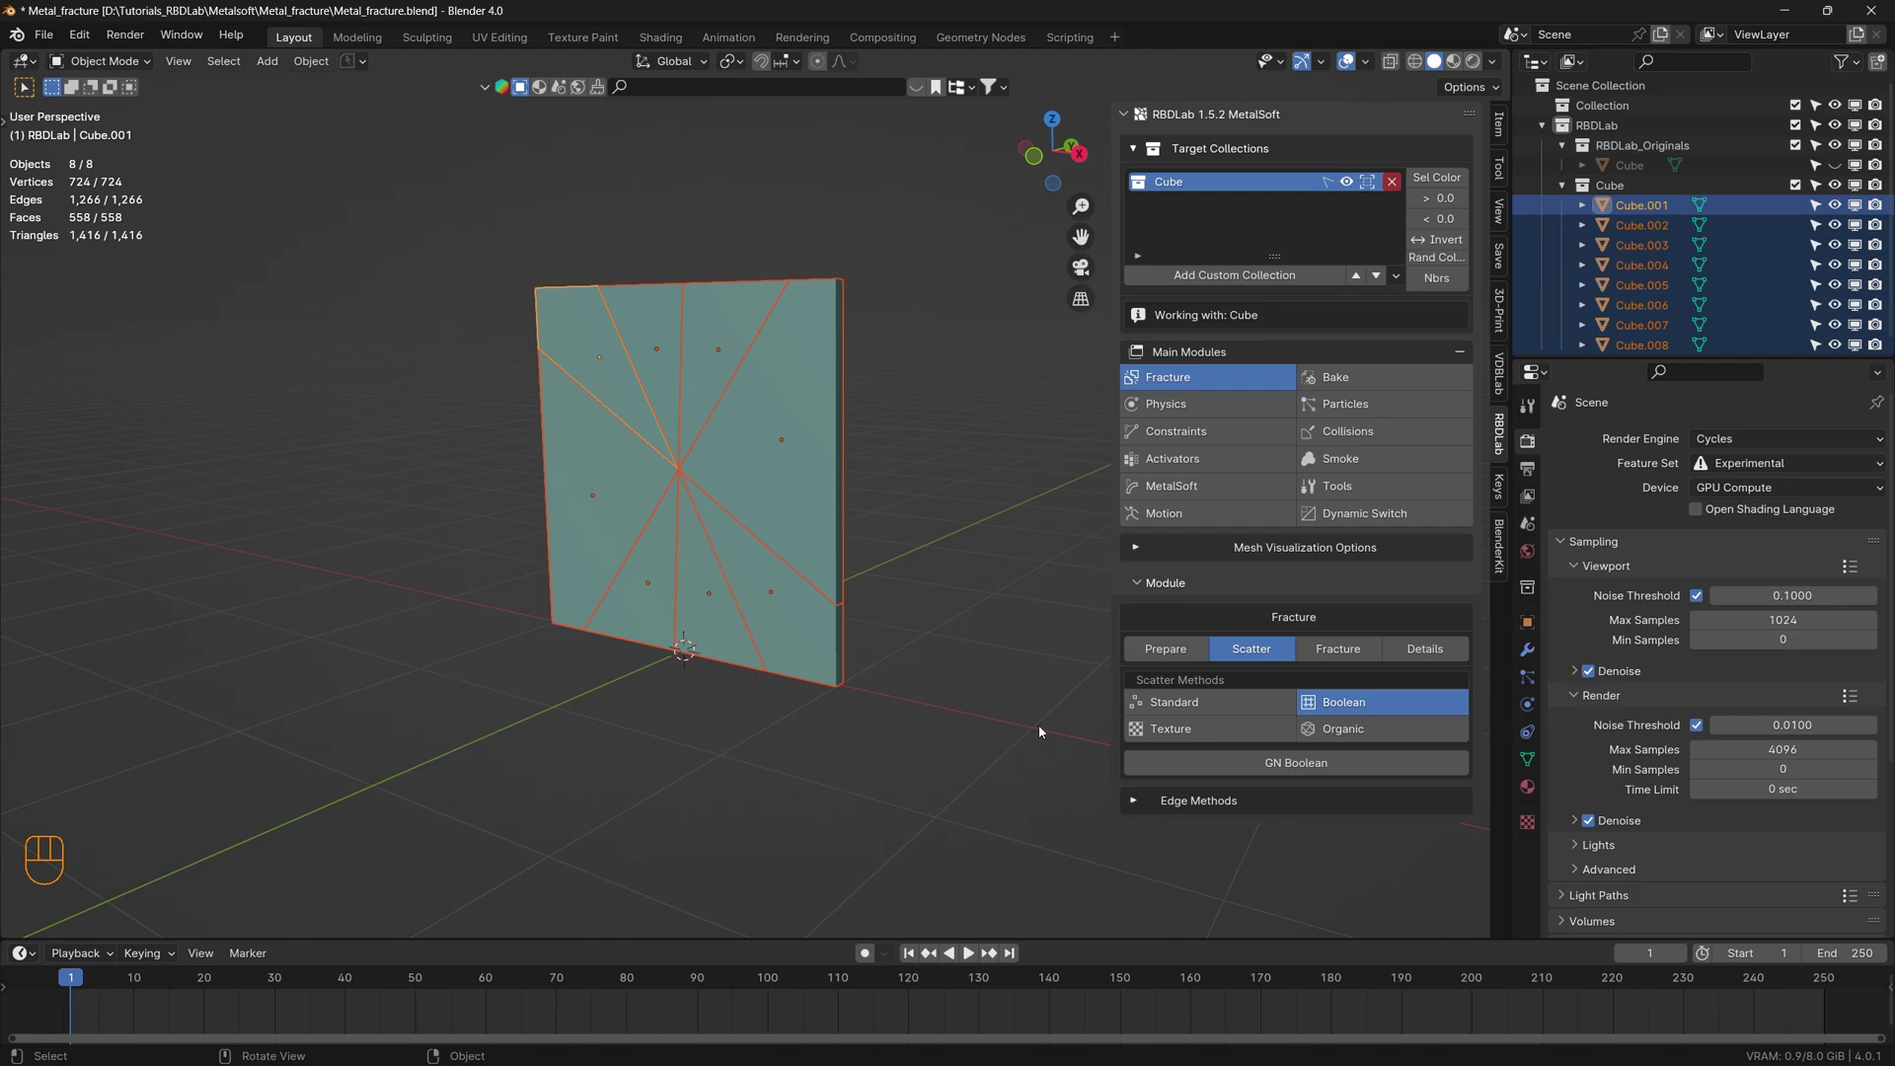
- Add a Standard scatter through the plate pieces with Grid distribution
click(1249, 705)
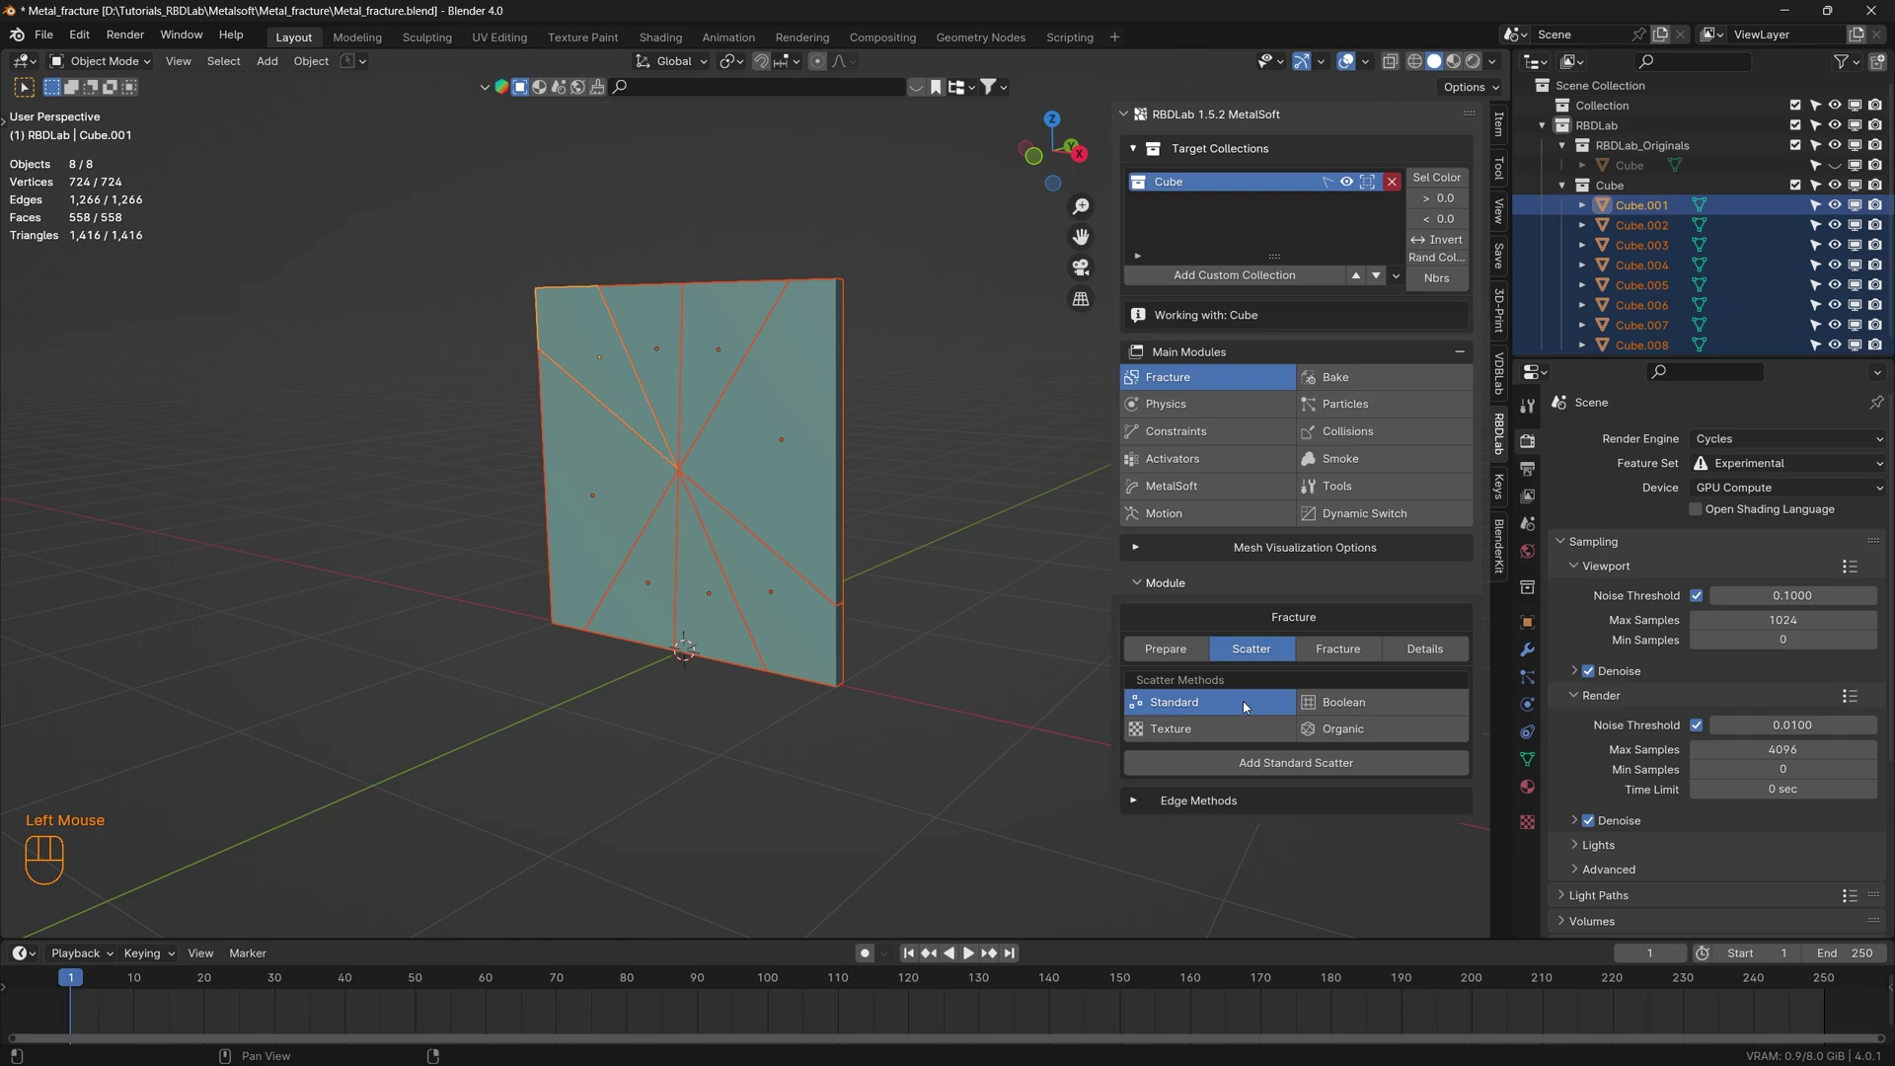
click(1304, 770)
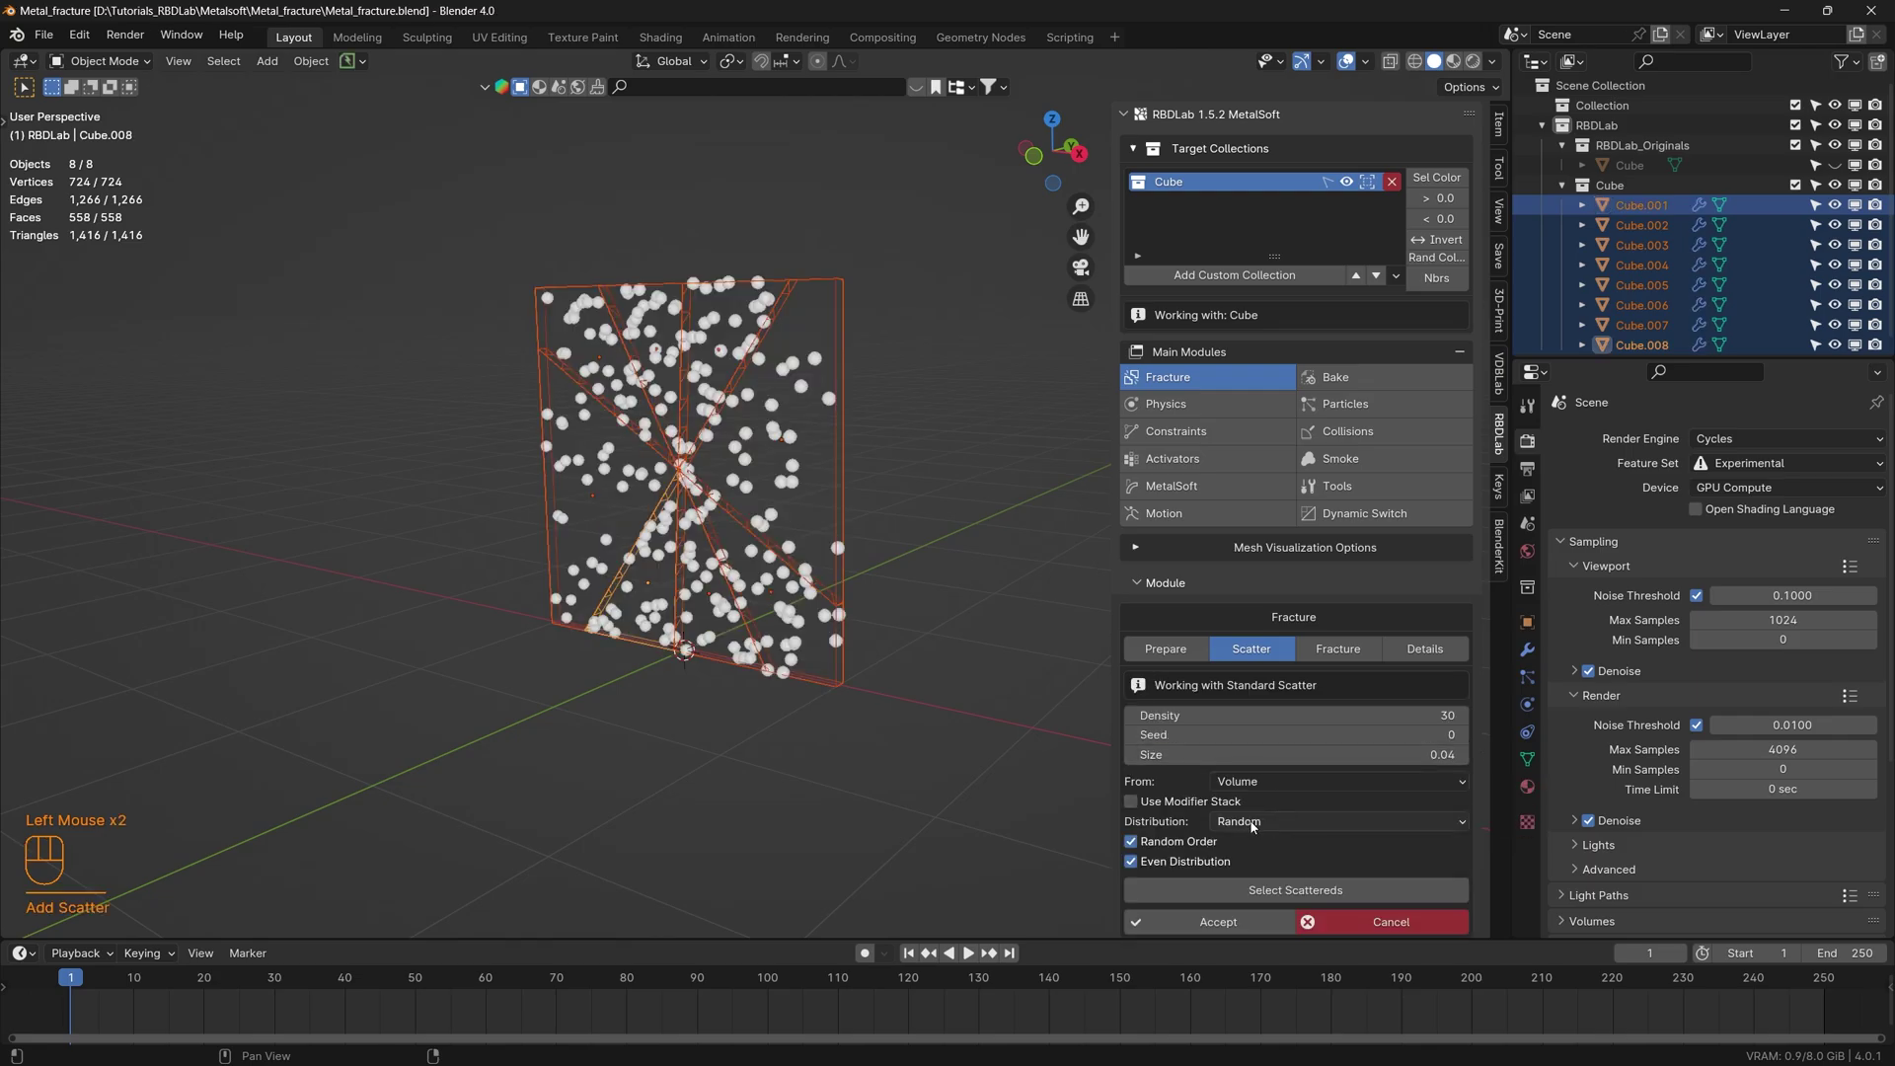
drag(1318, 827, 1293, 888)
drag(637, 492, 727, 491)
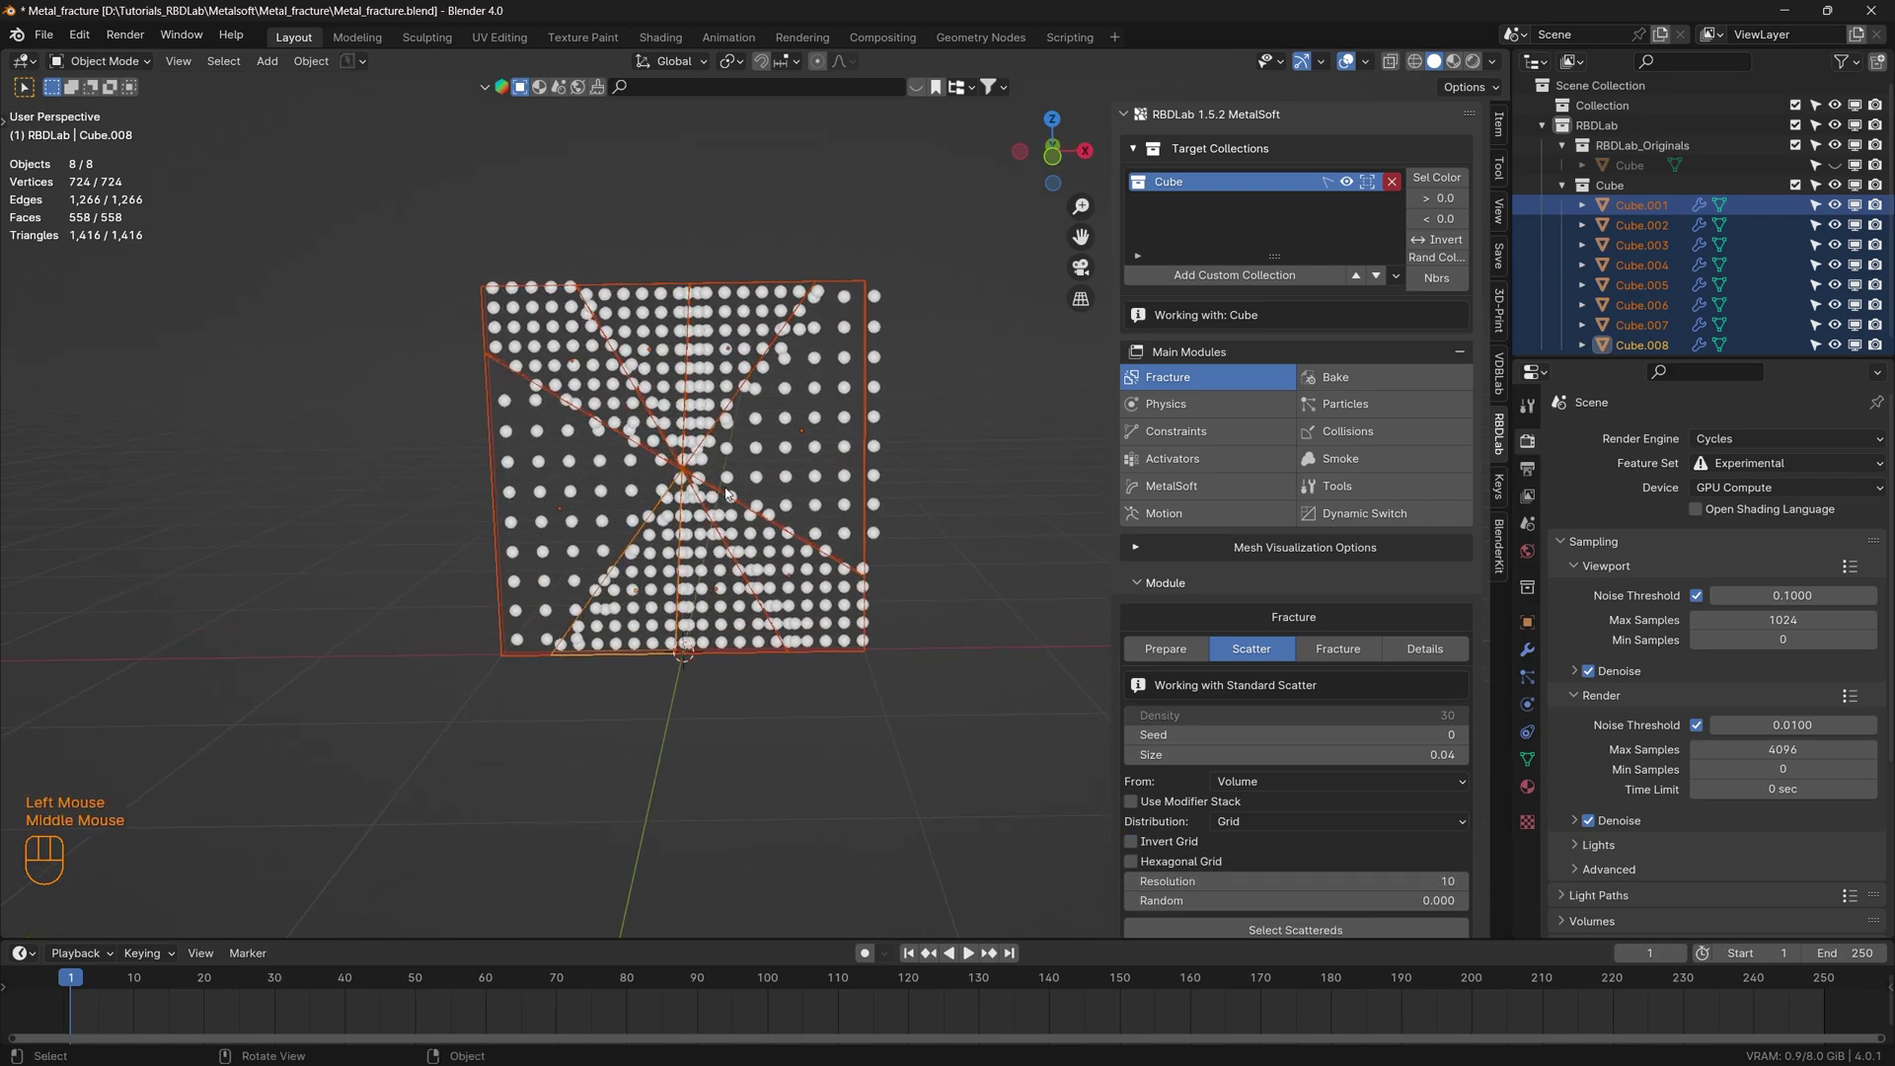
drag(757, 538, 703, 499)
scroll(up, 3)
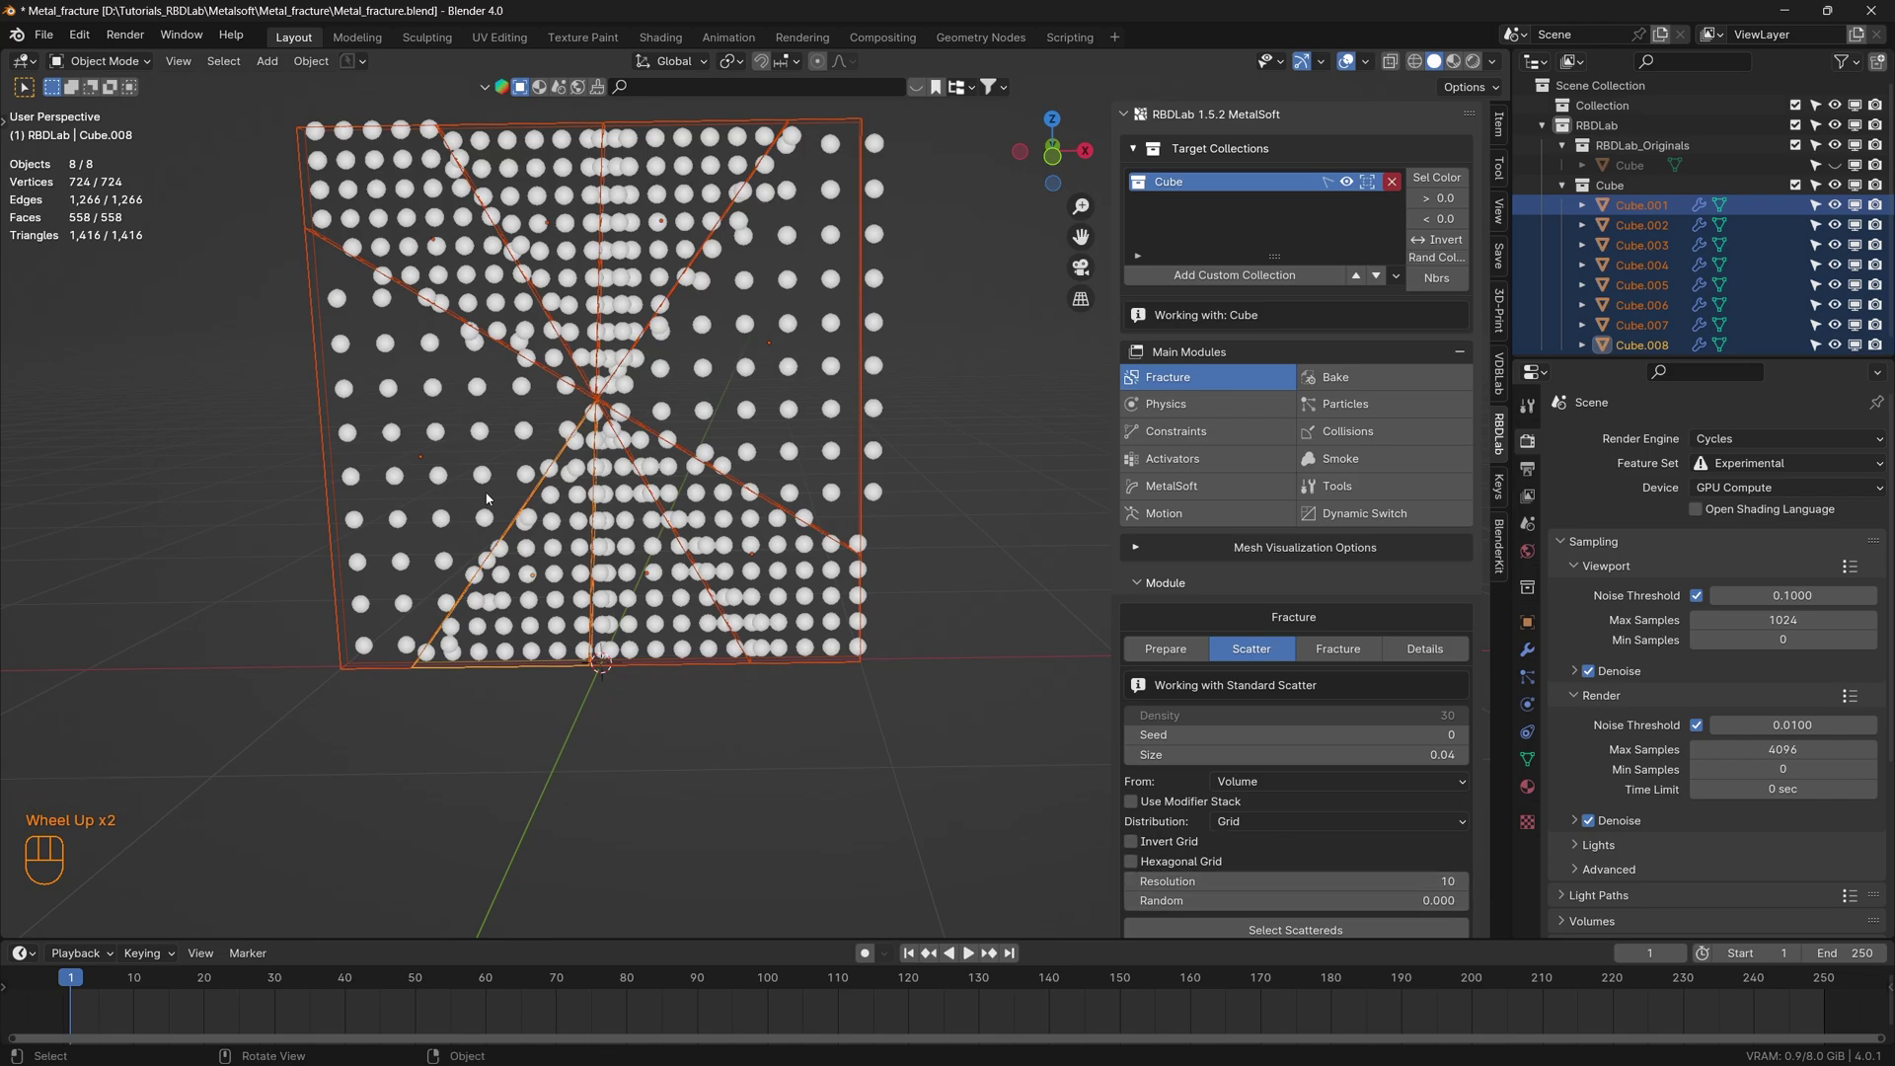
- Select all eight plate pieces and accept the resolution-8 grid of scatter points
click(418, 448)
click(764, 376)
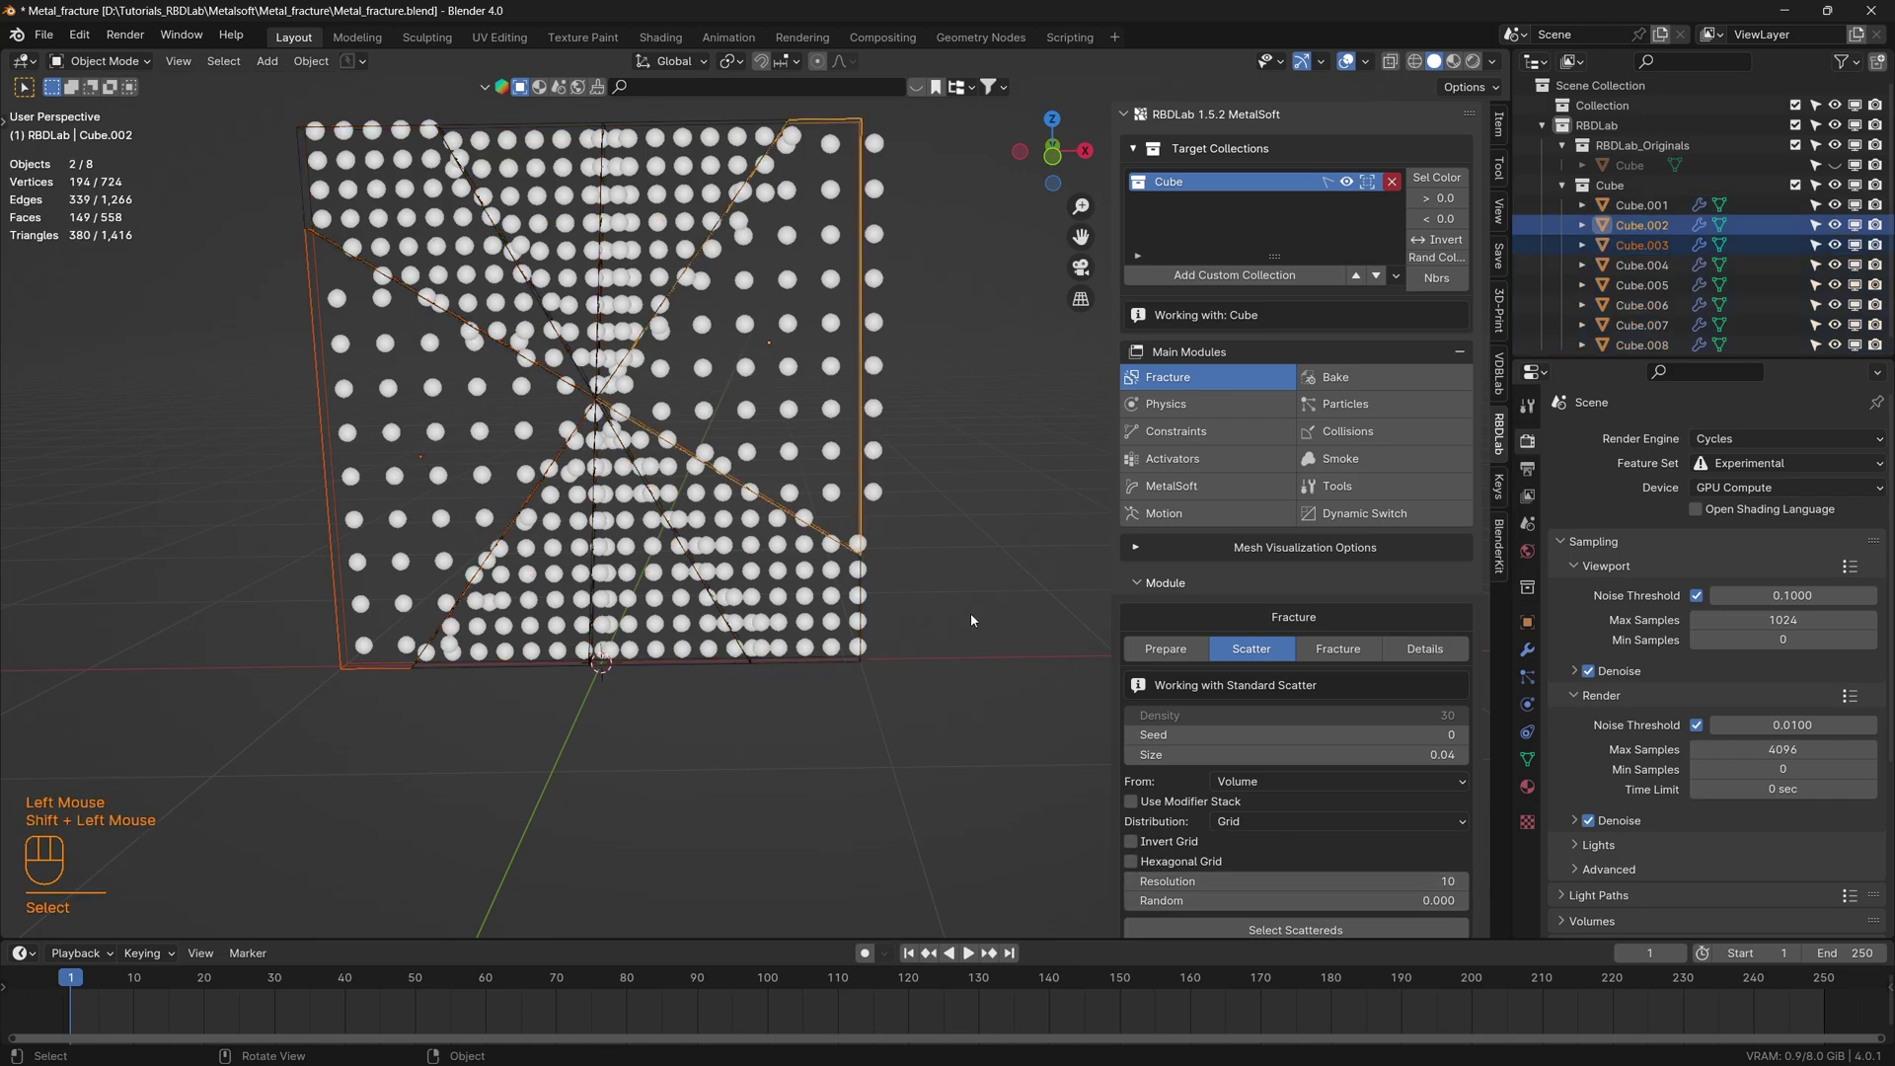
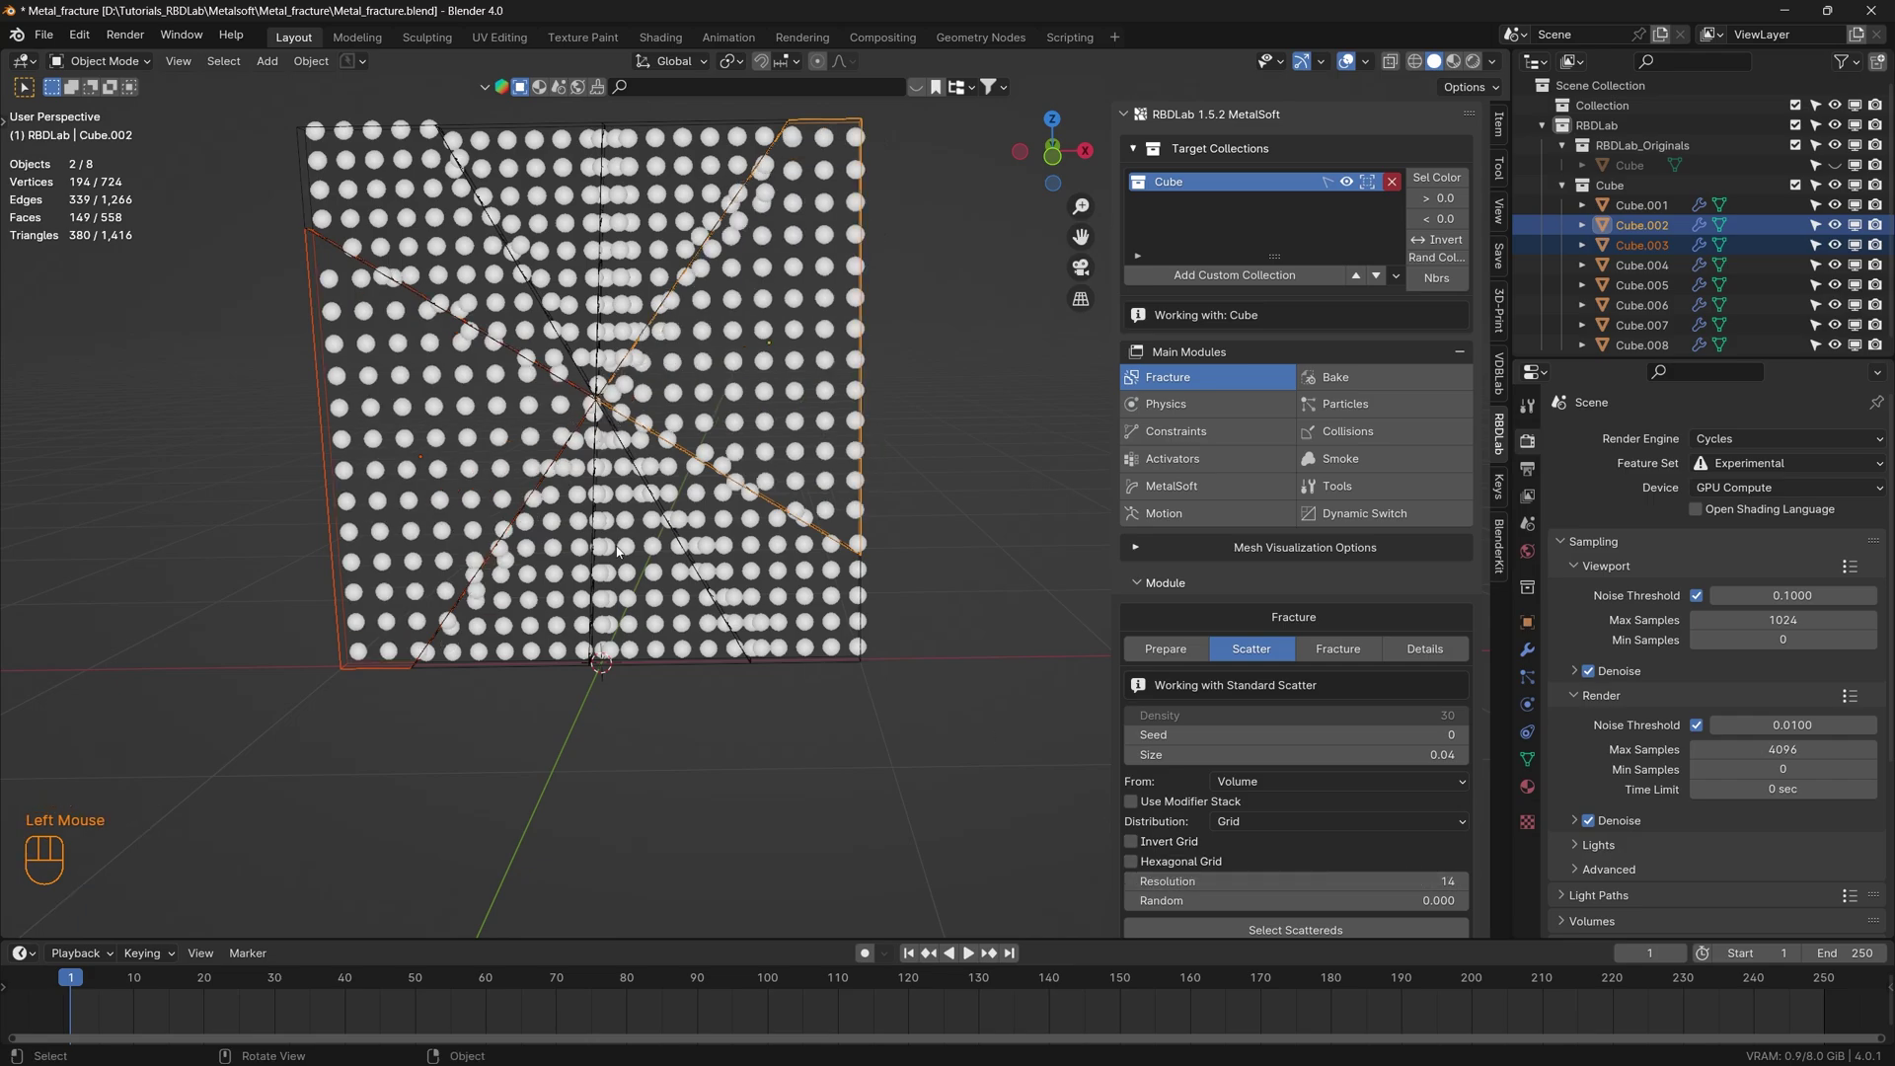
click(449, 228)
click(555, 188)
click(672, 183)
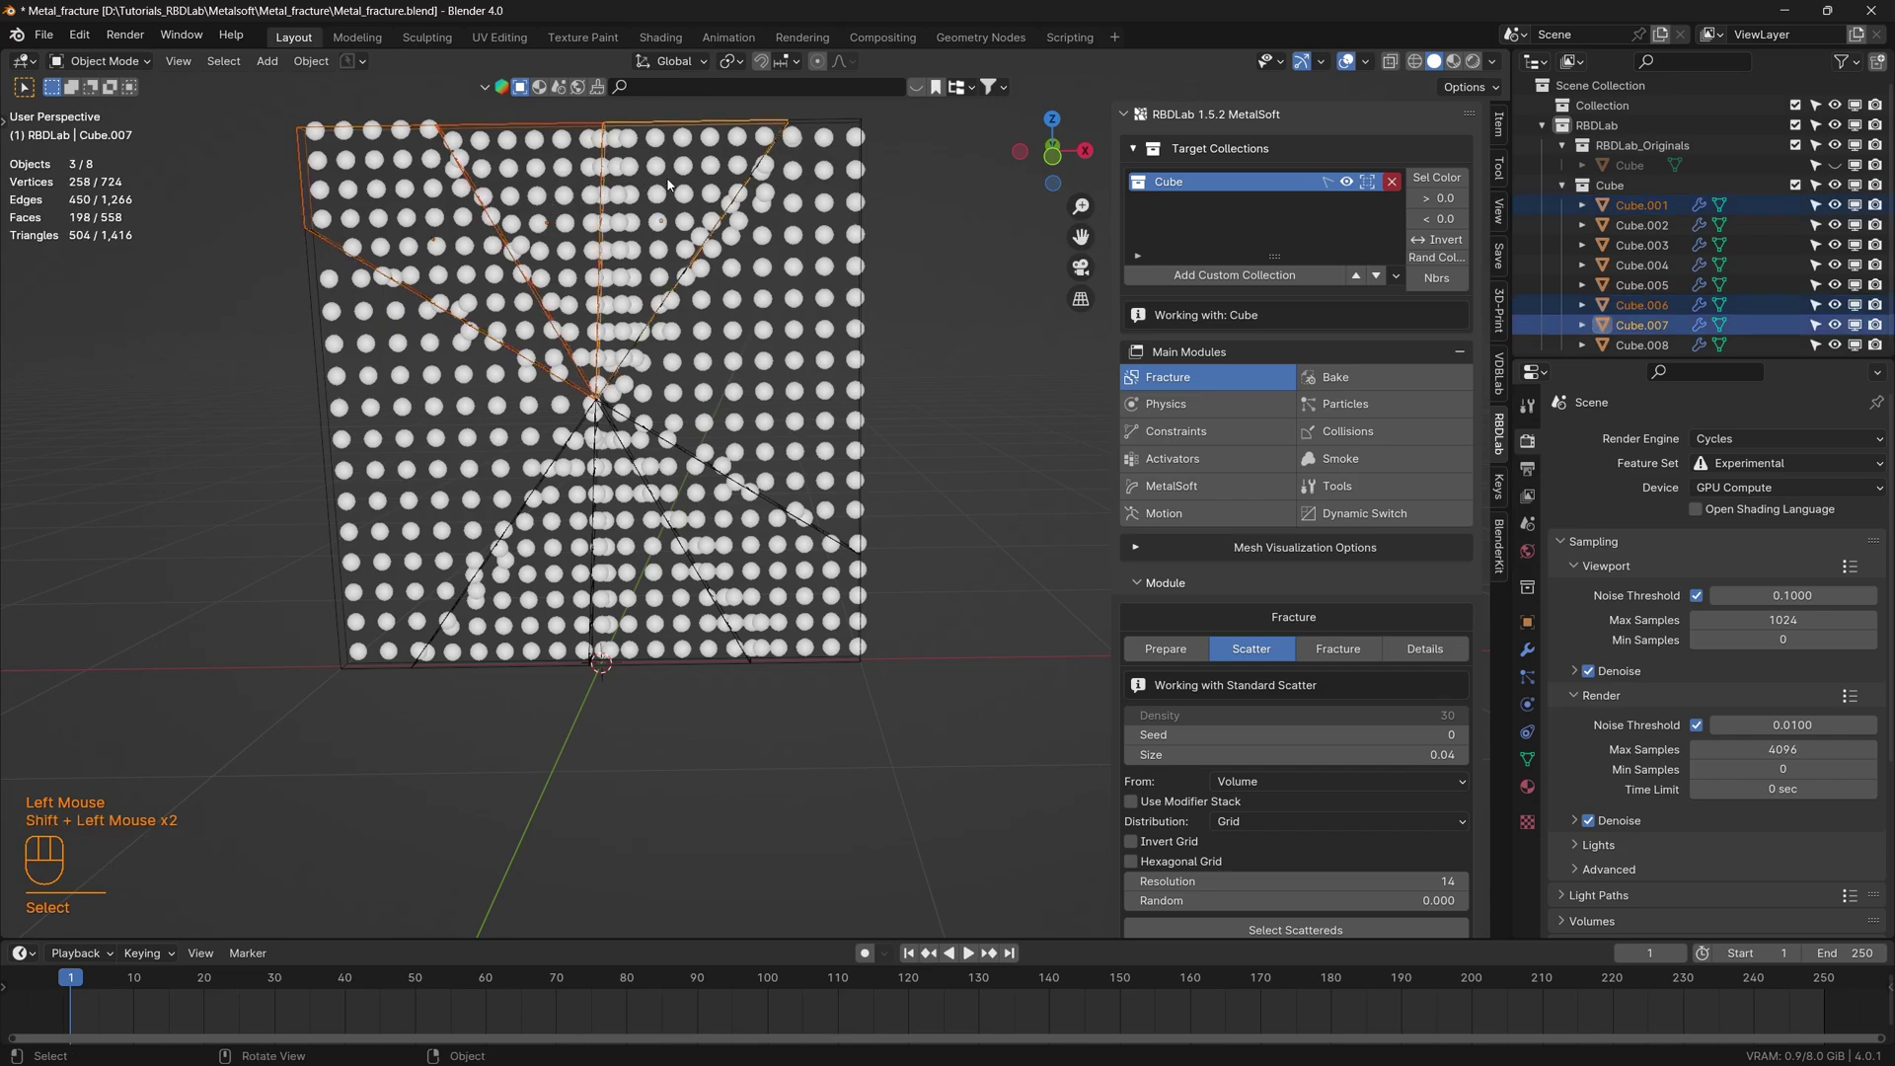
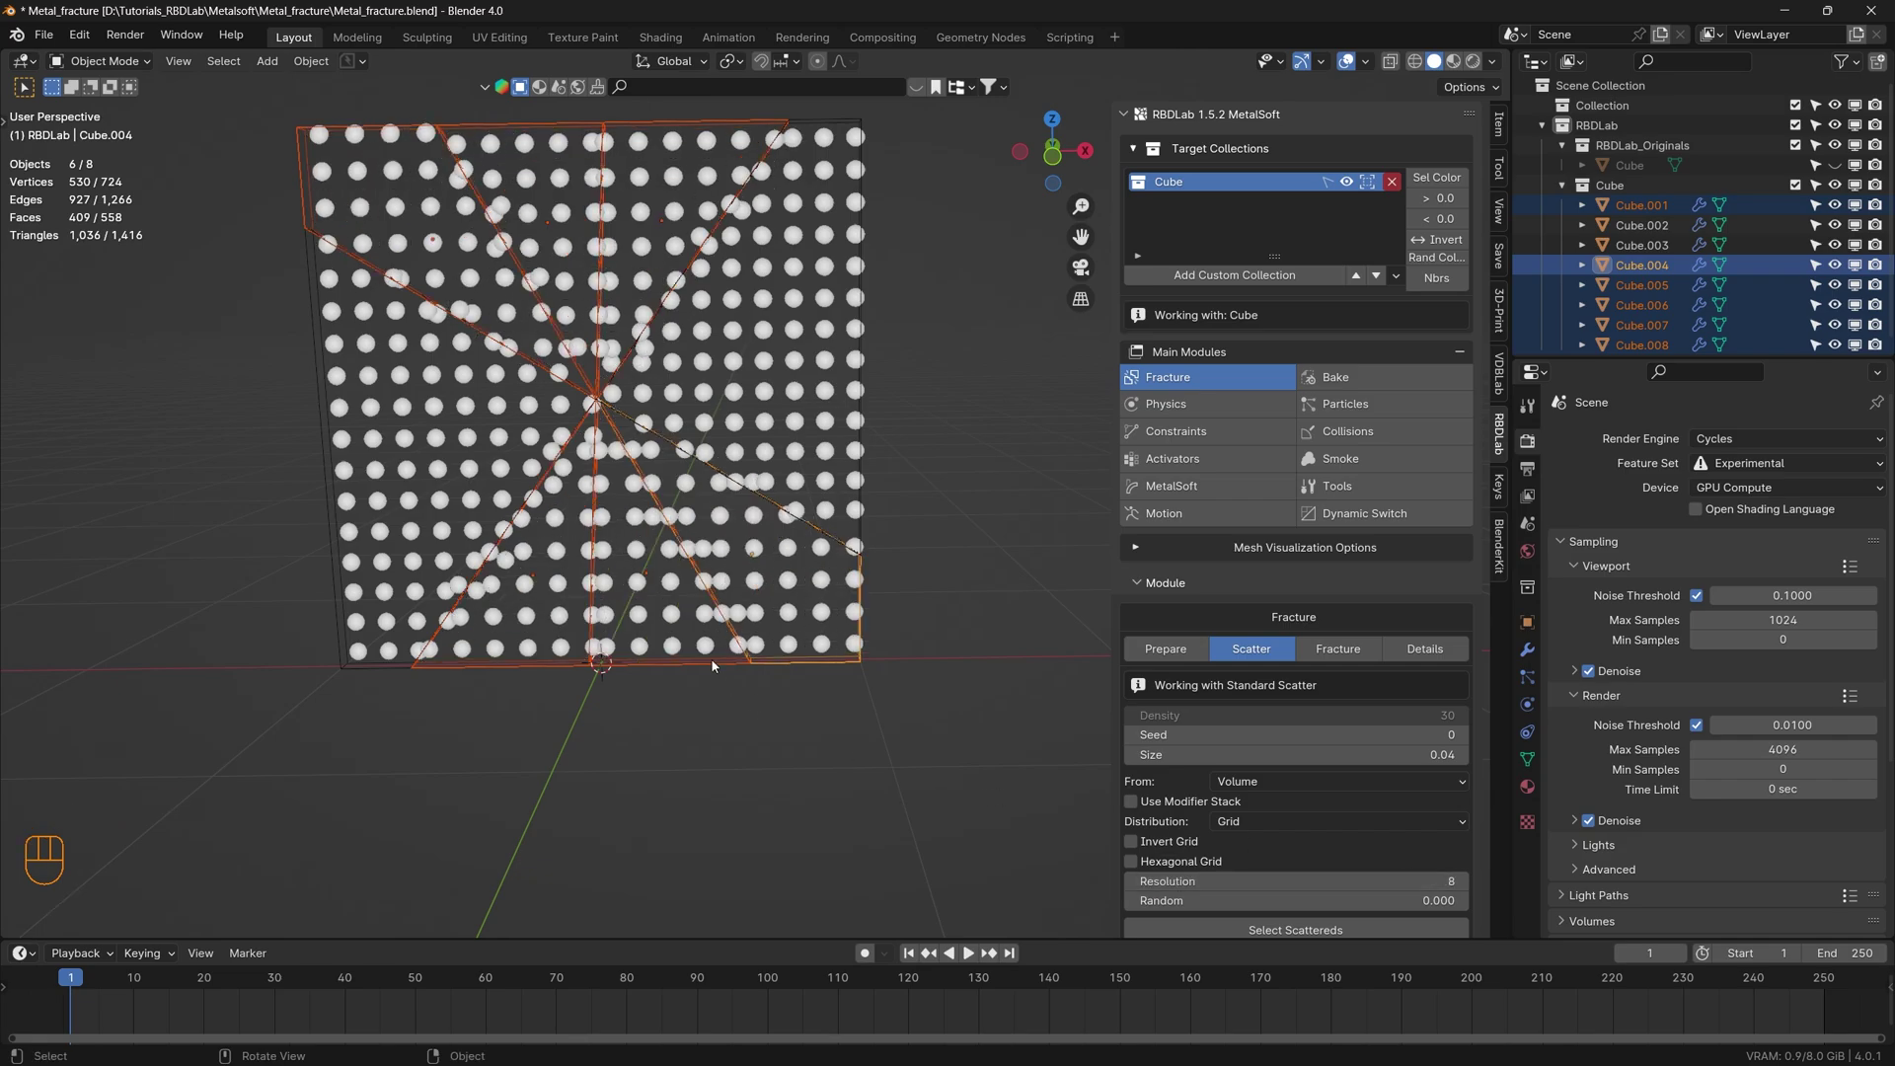
drag(715, 665, 734, 643)
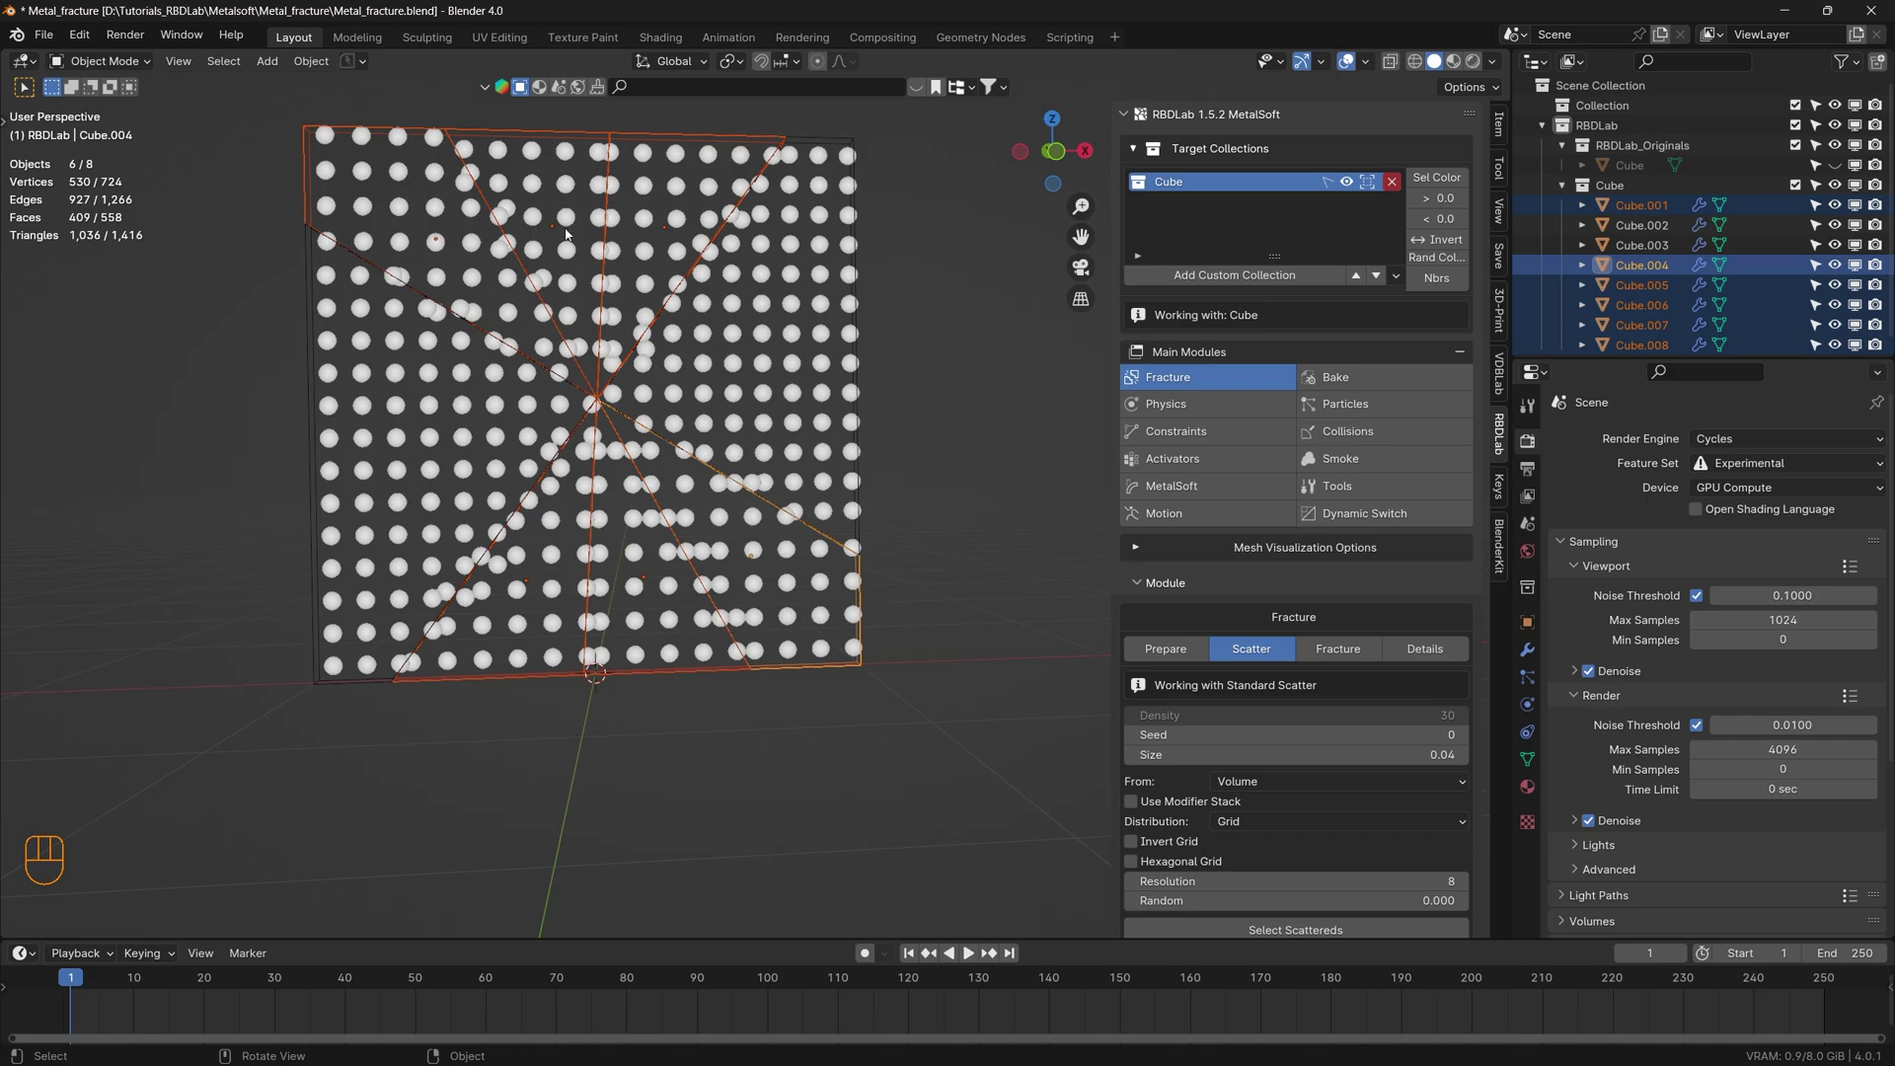
drag(860, 543, 833, 572)
scroll(down, 3)
drag(927, 754, 339, 237)
scroll(down, 3)
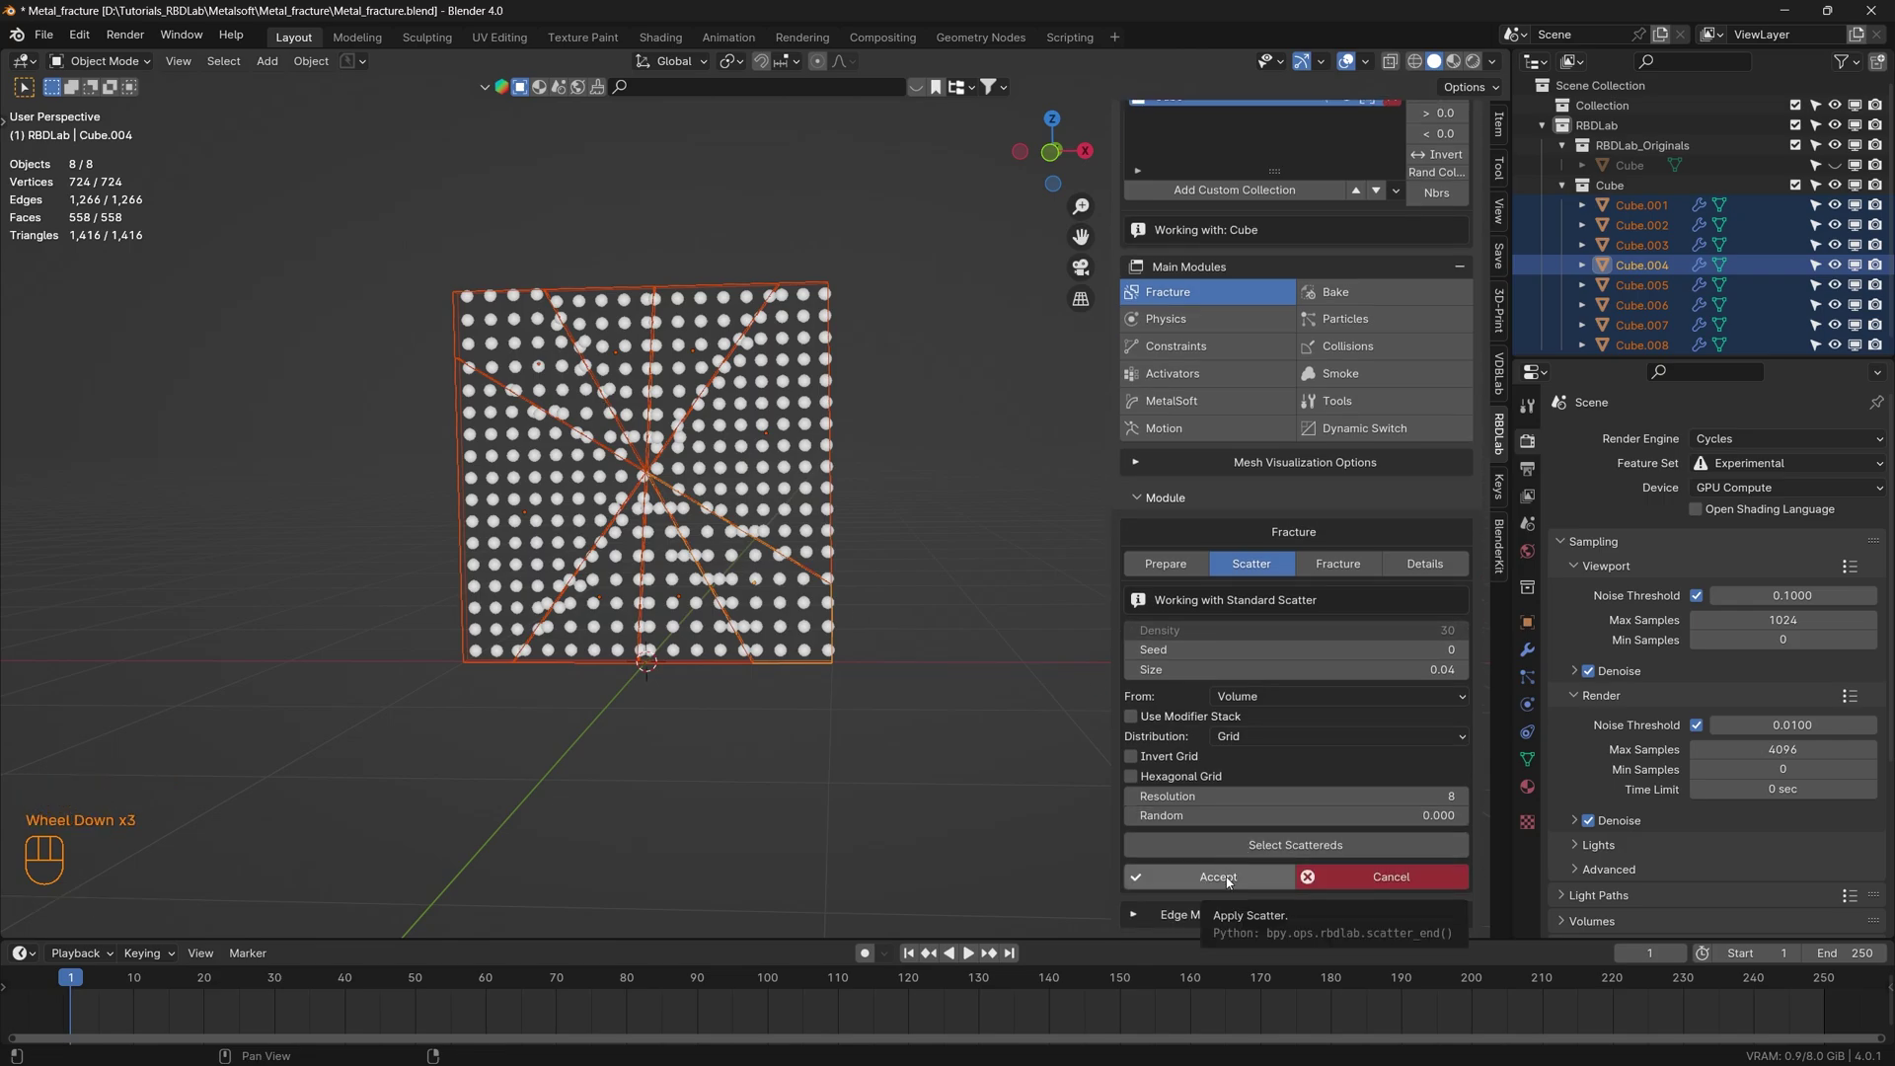
click(1234, 881)
text(Accept)
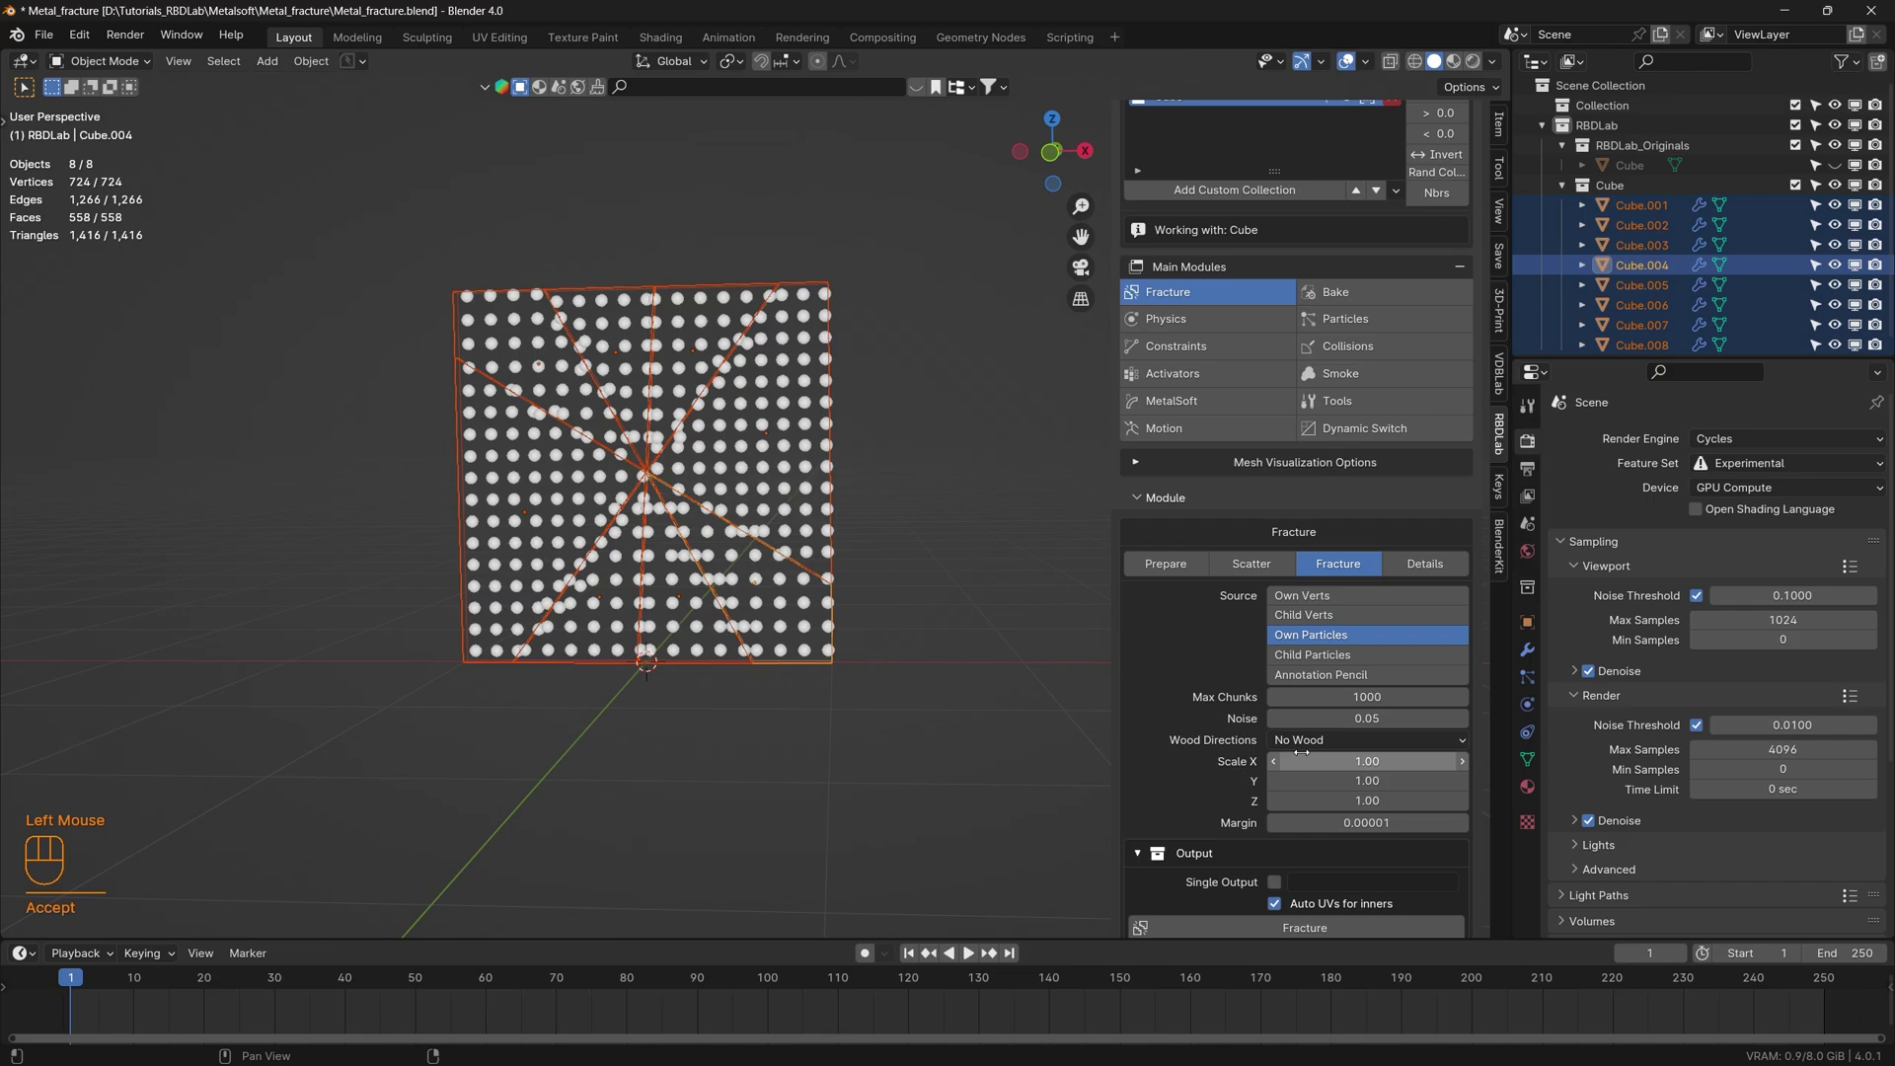
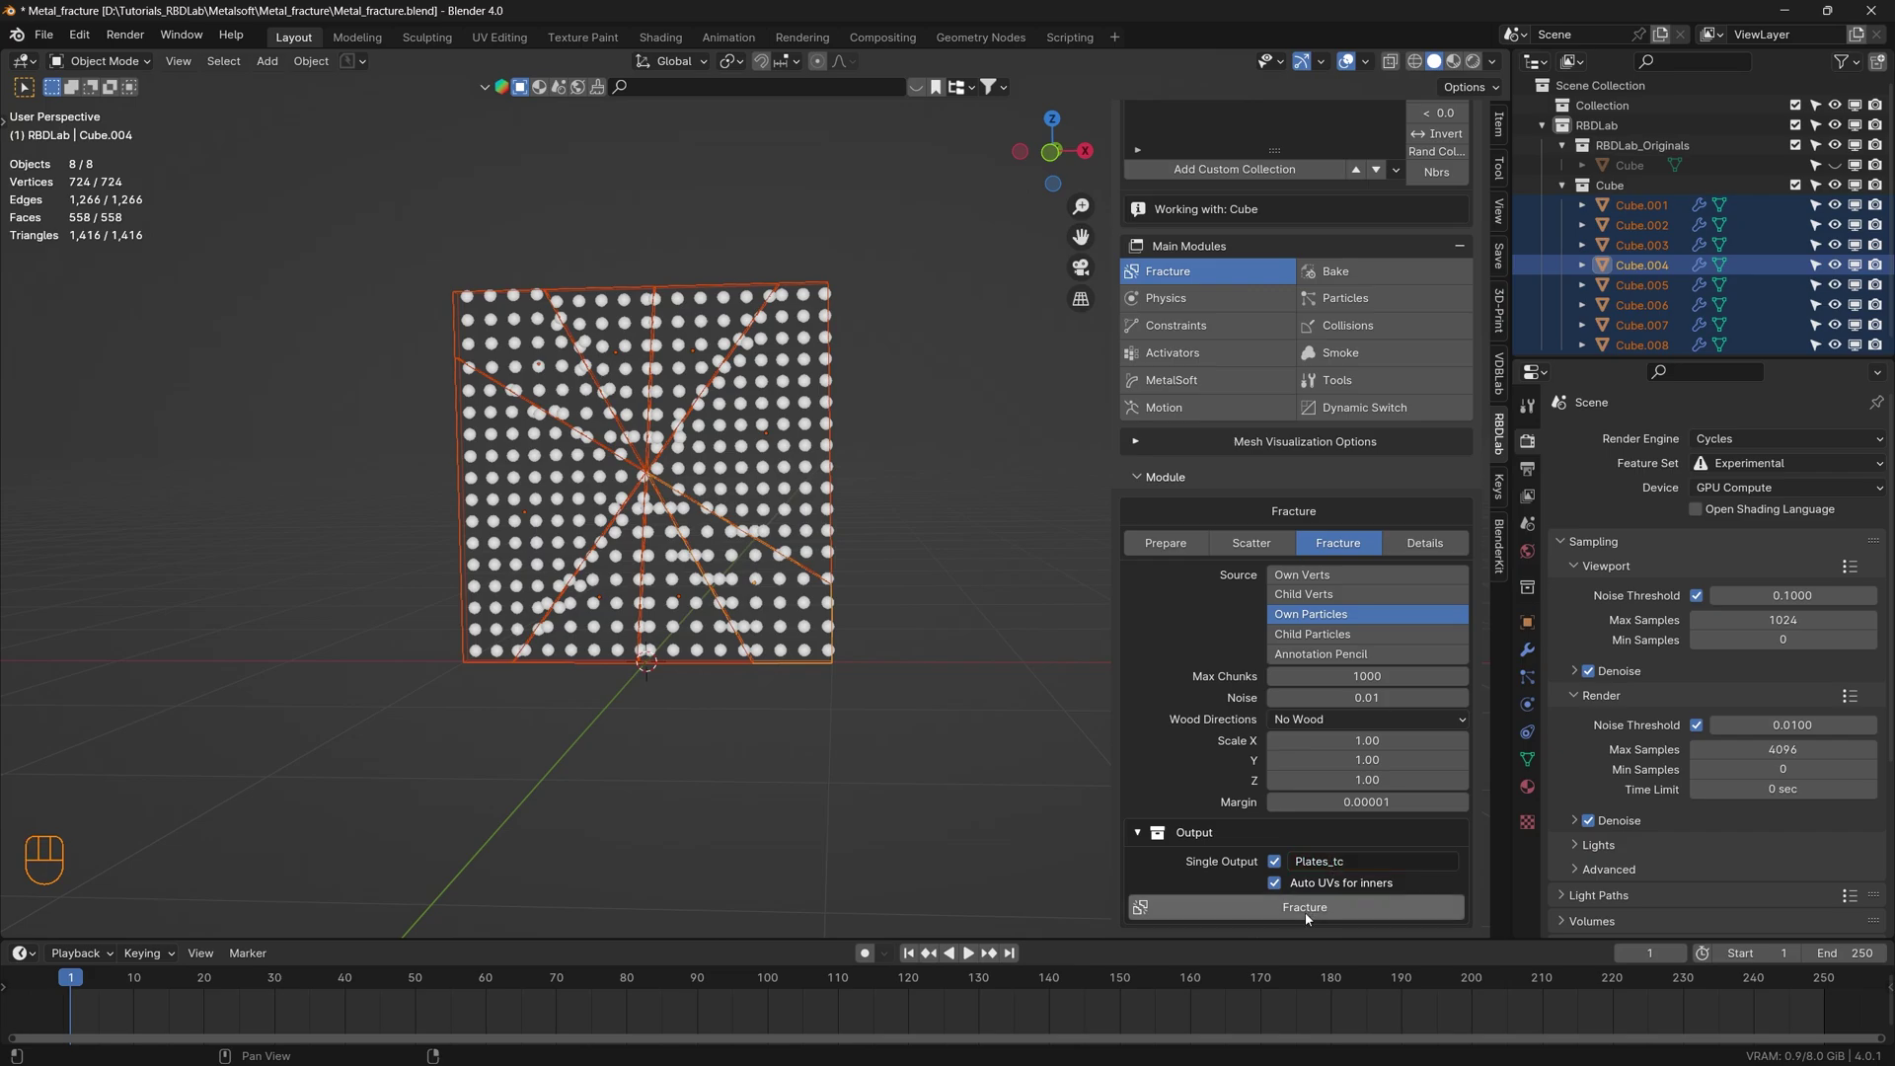
- Fracture the pieces into 327 grid chunks in Plates_tc and Apply Fracture NOW
click(1314, 914)
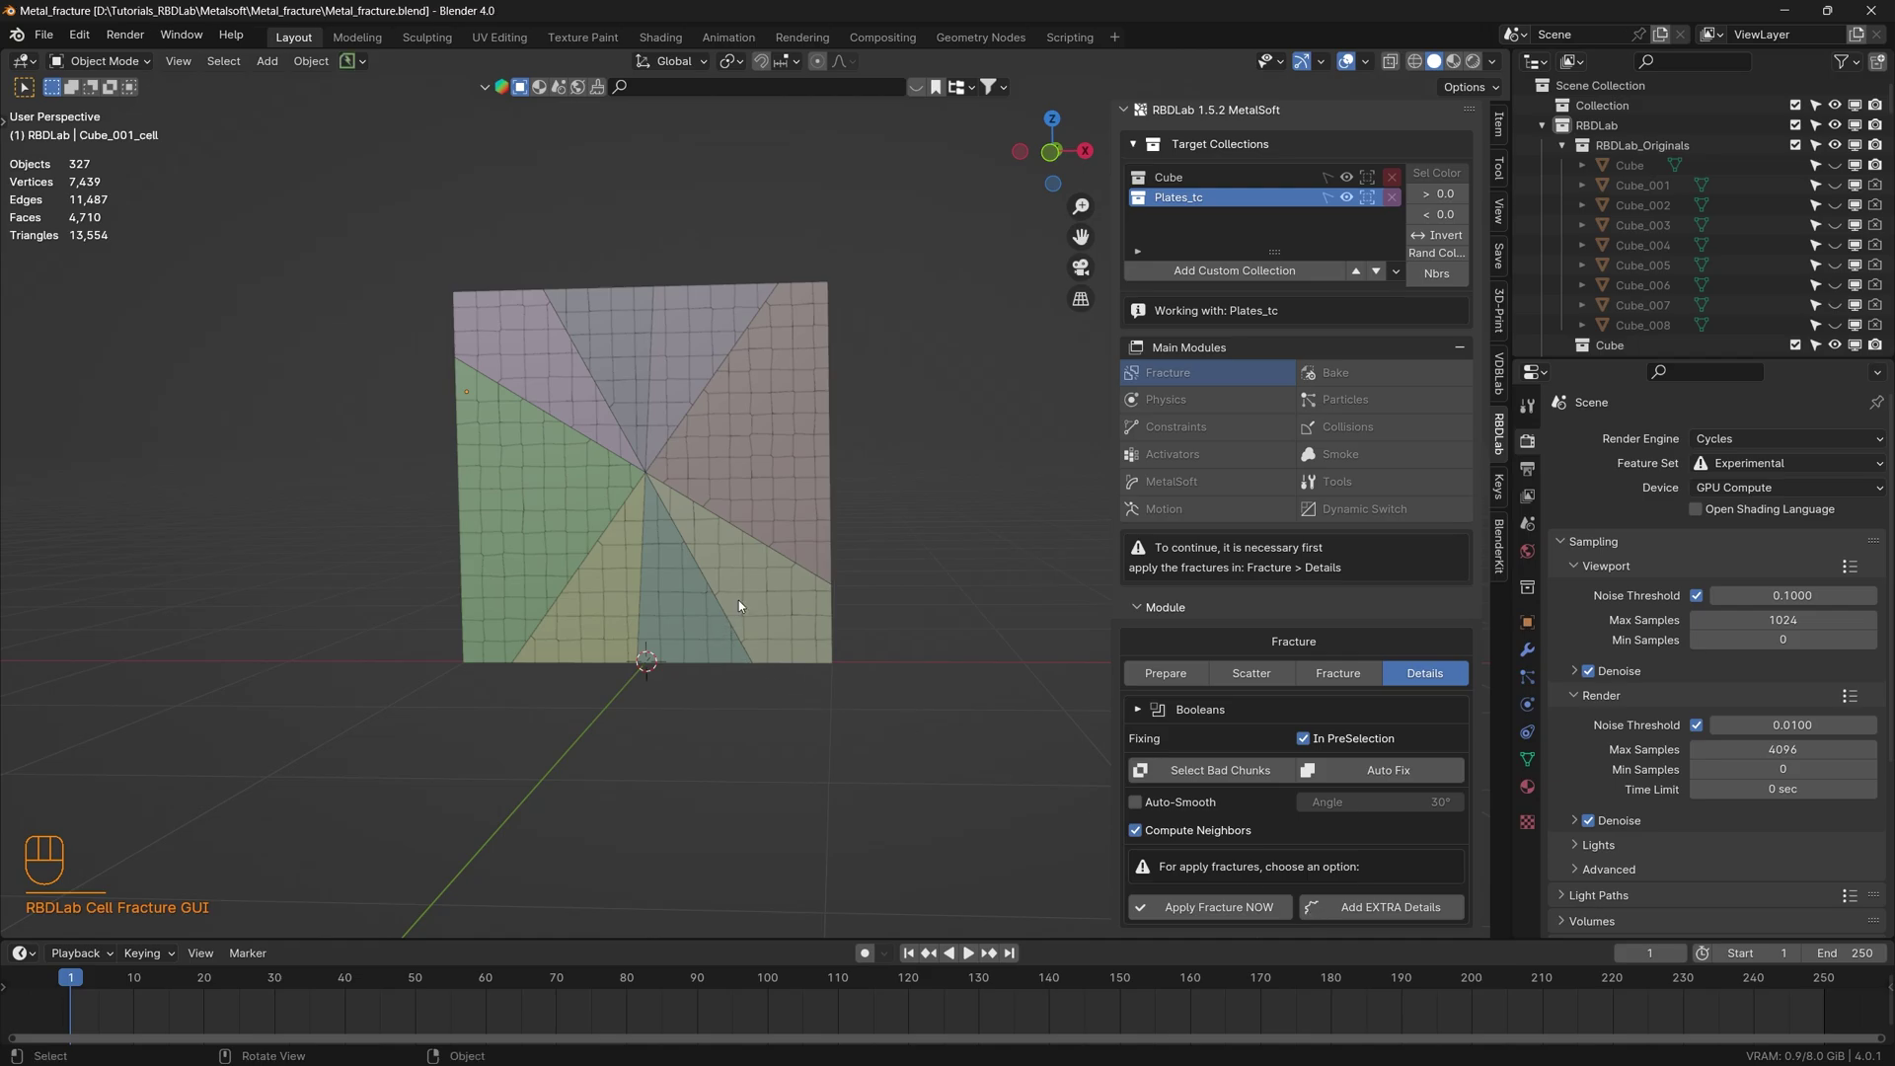
drag(748, 605, 697, 620)
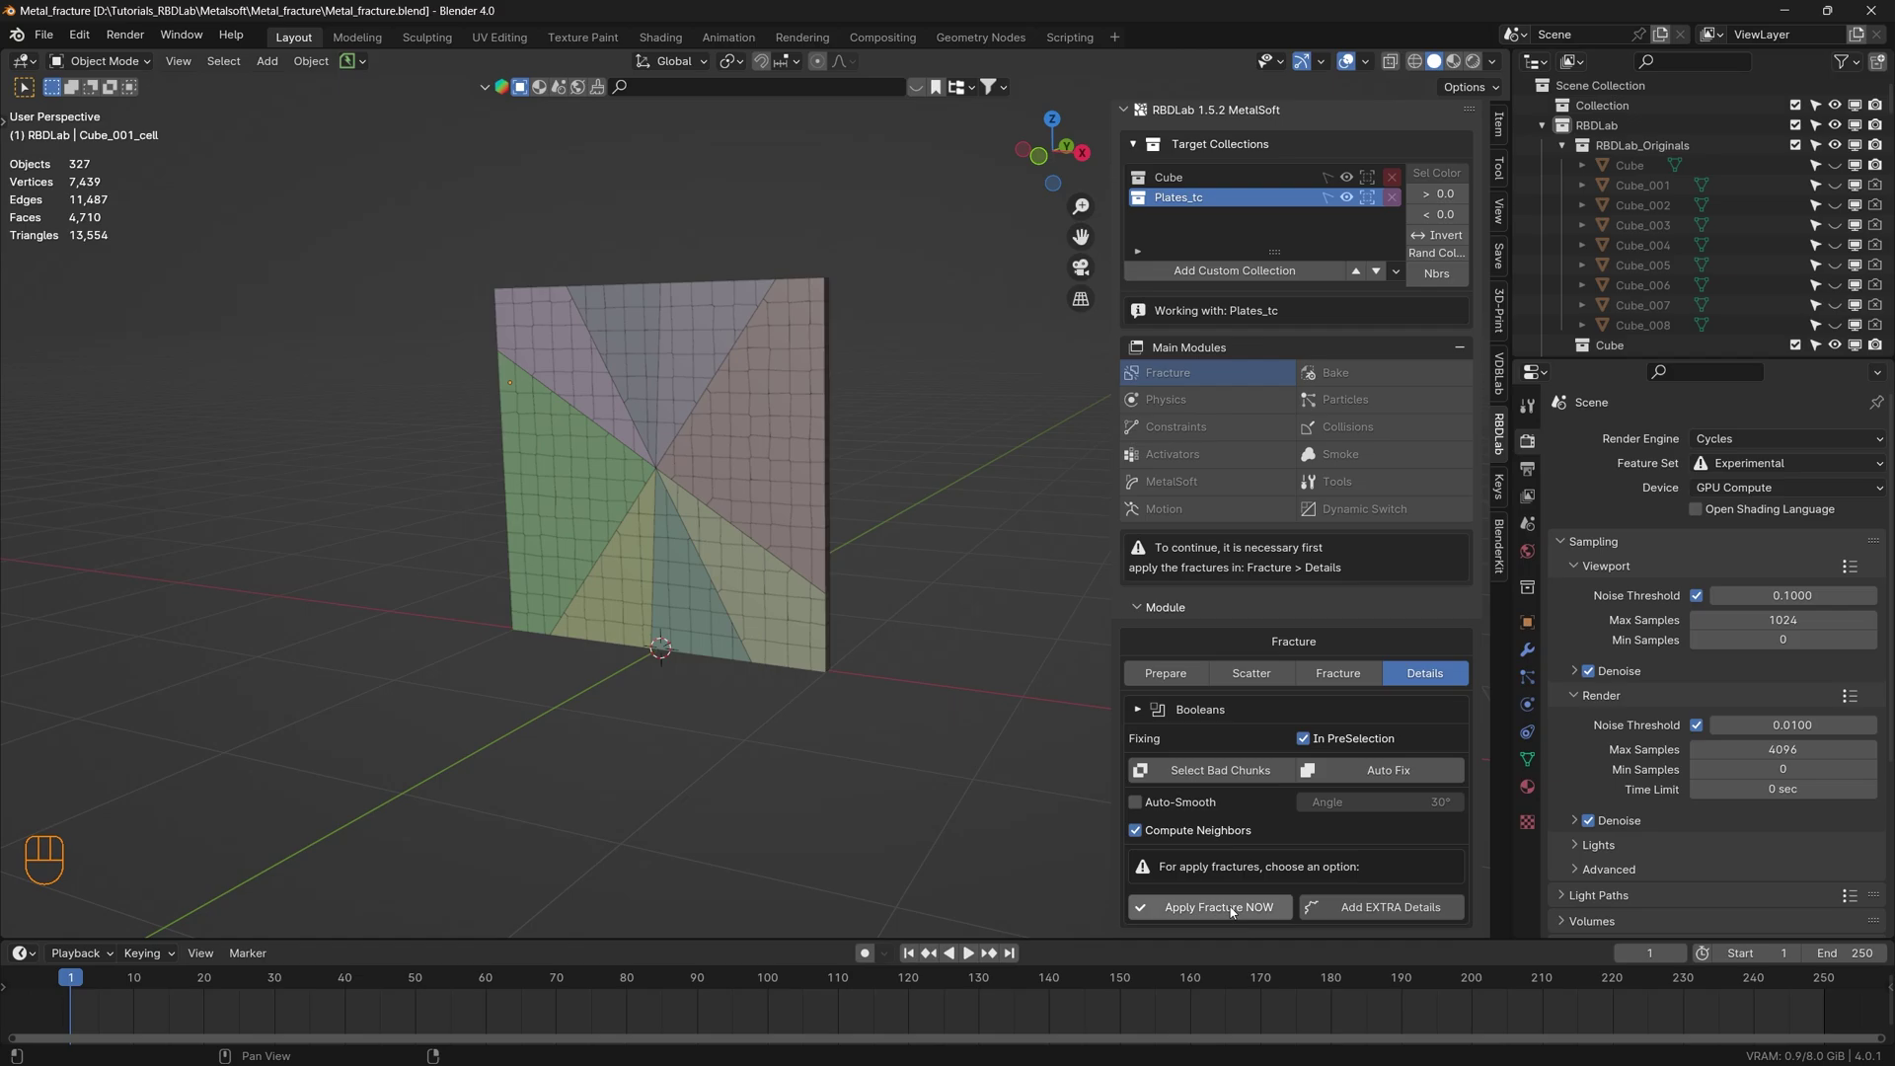
click(1214, 907)
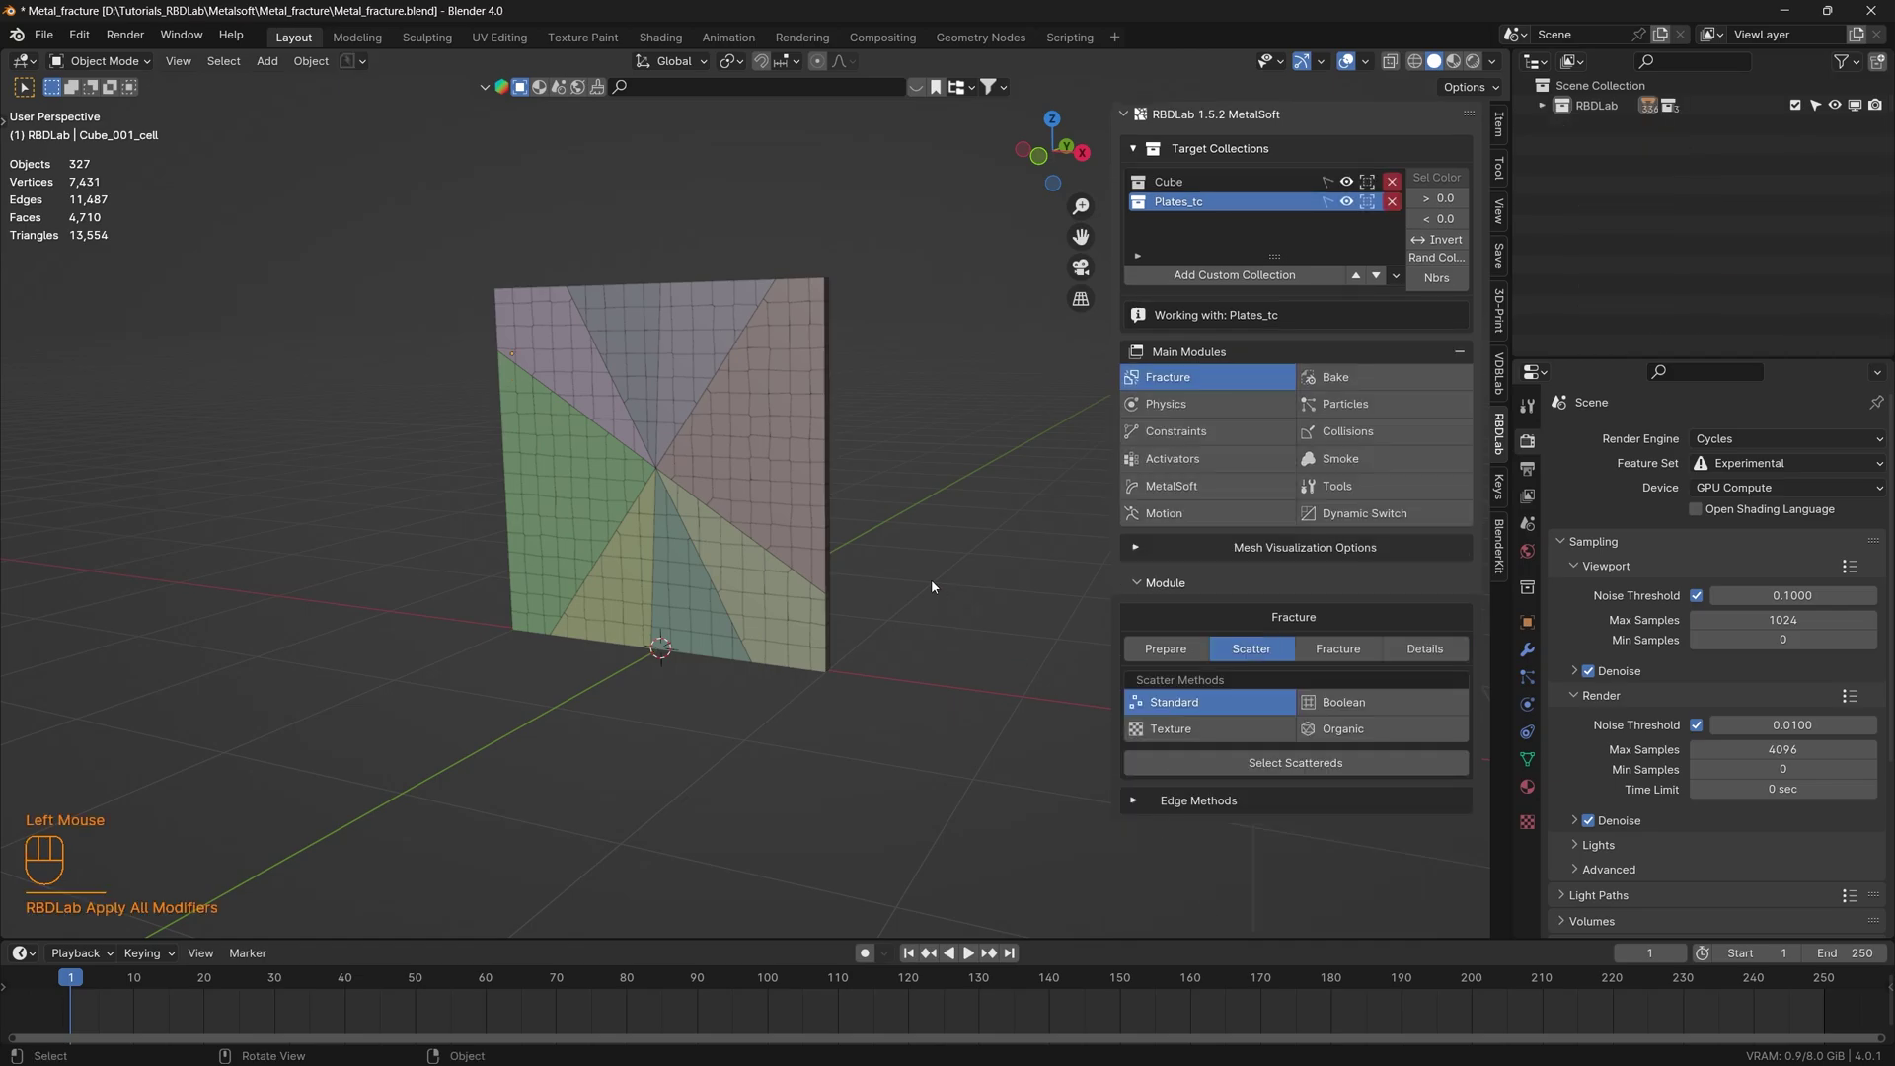
middle_click(815, 606)
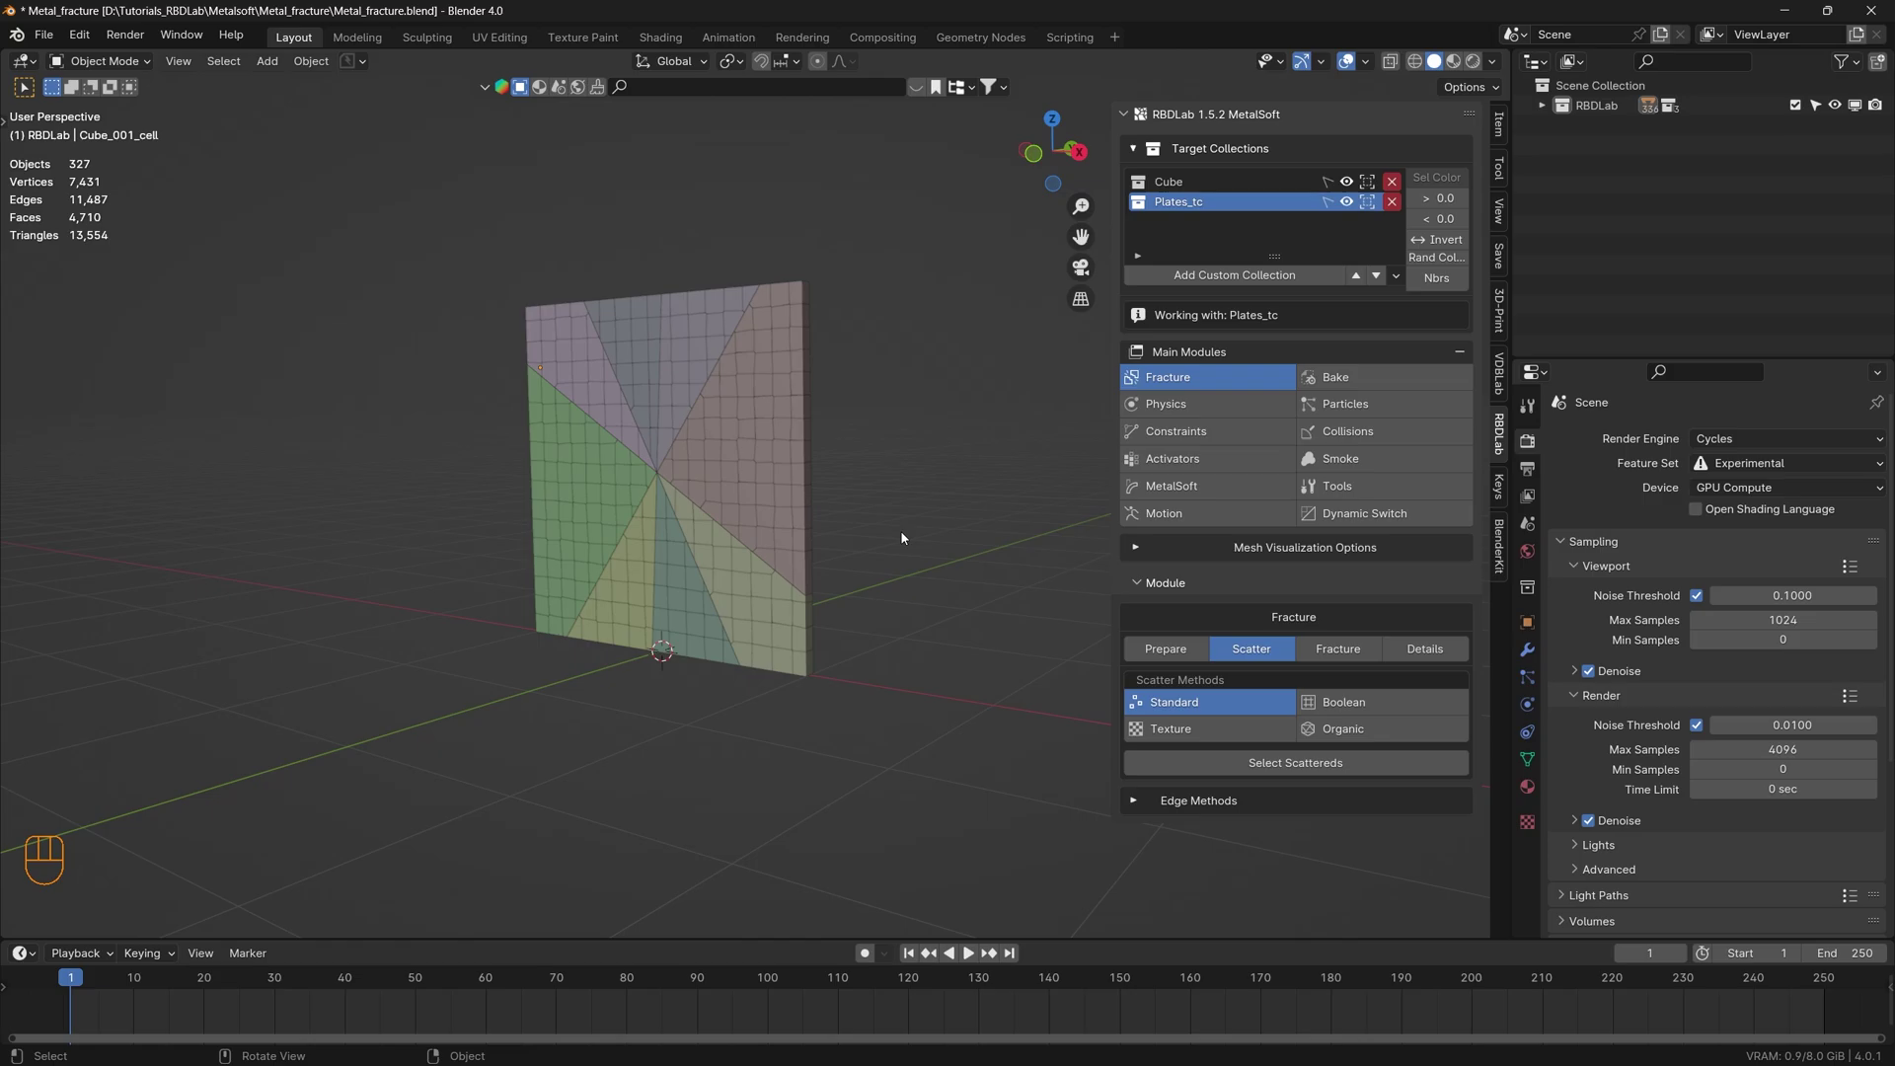
- In RBDLab Physics add a ground under the plate and set it hidden
click(1223, 399)
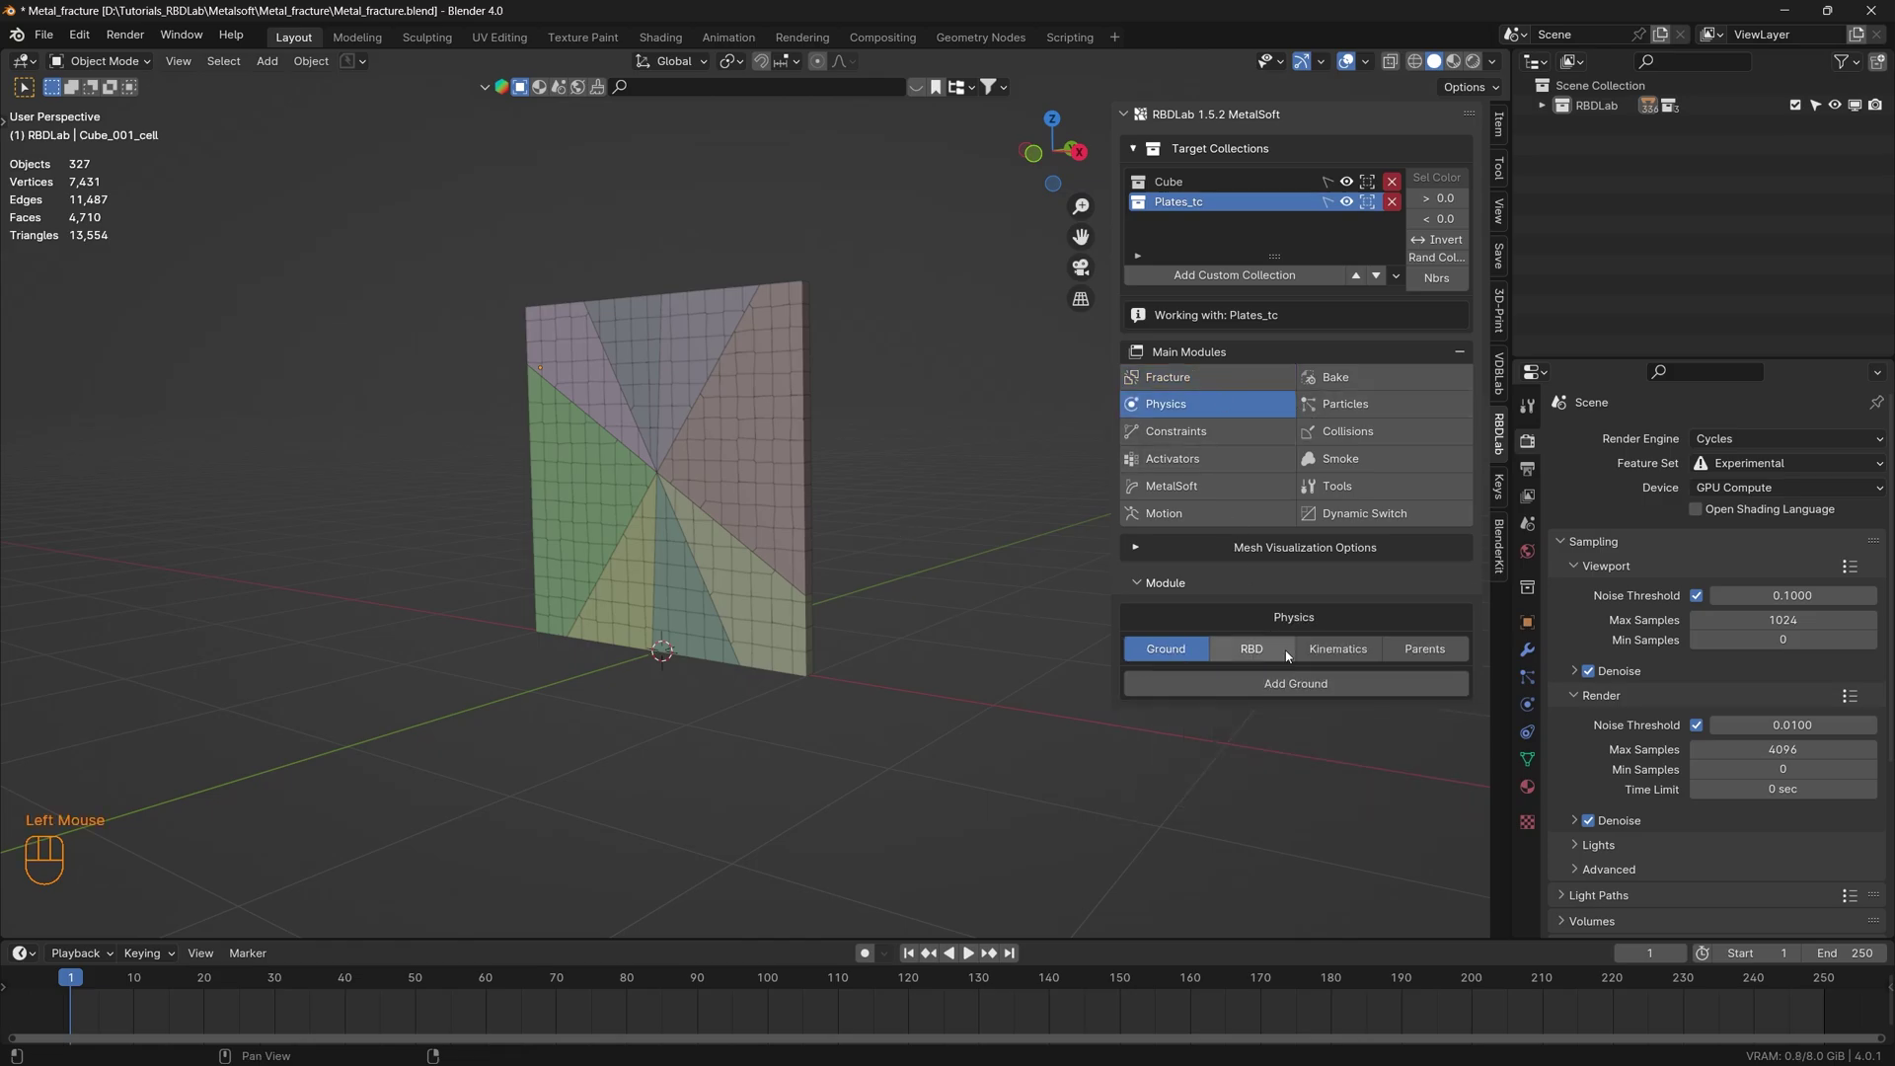
click(1290, 687)
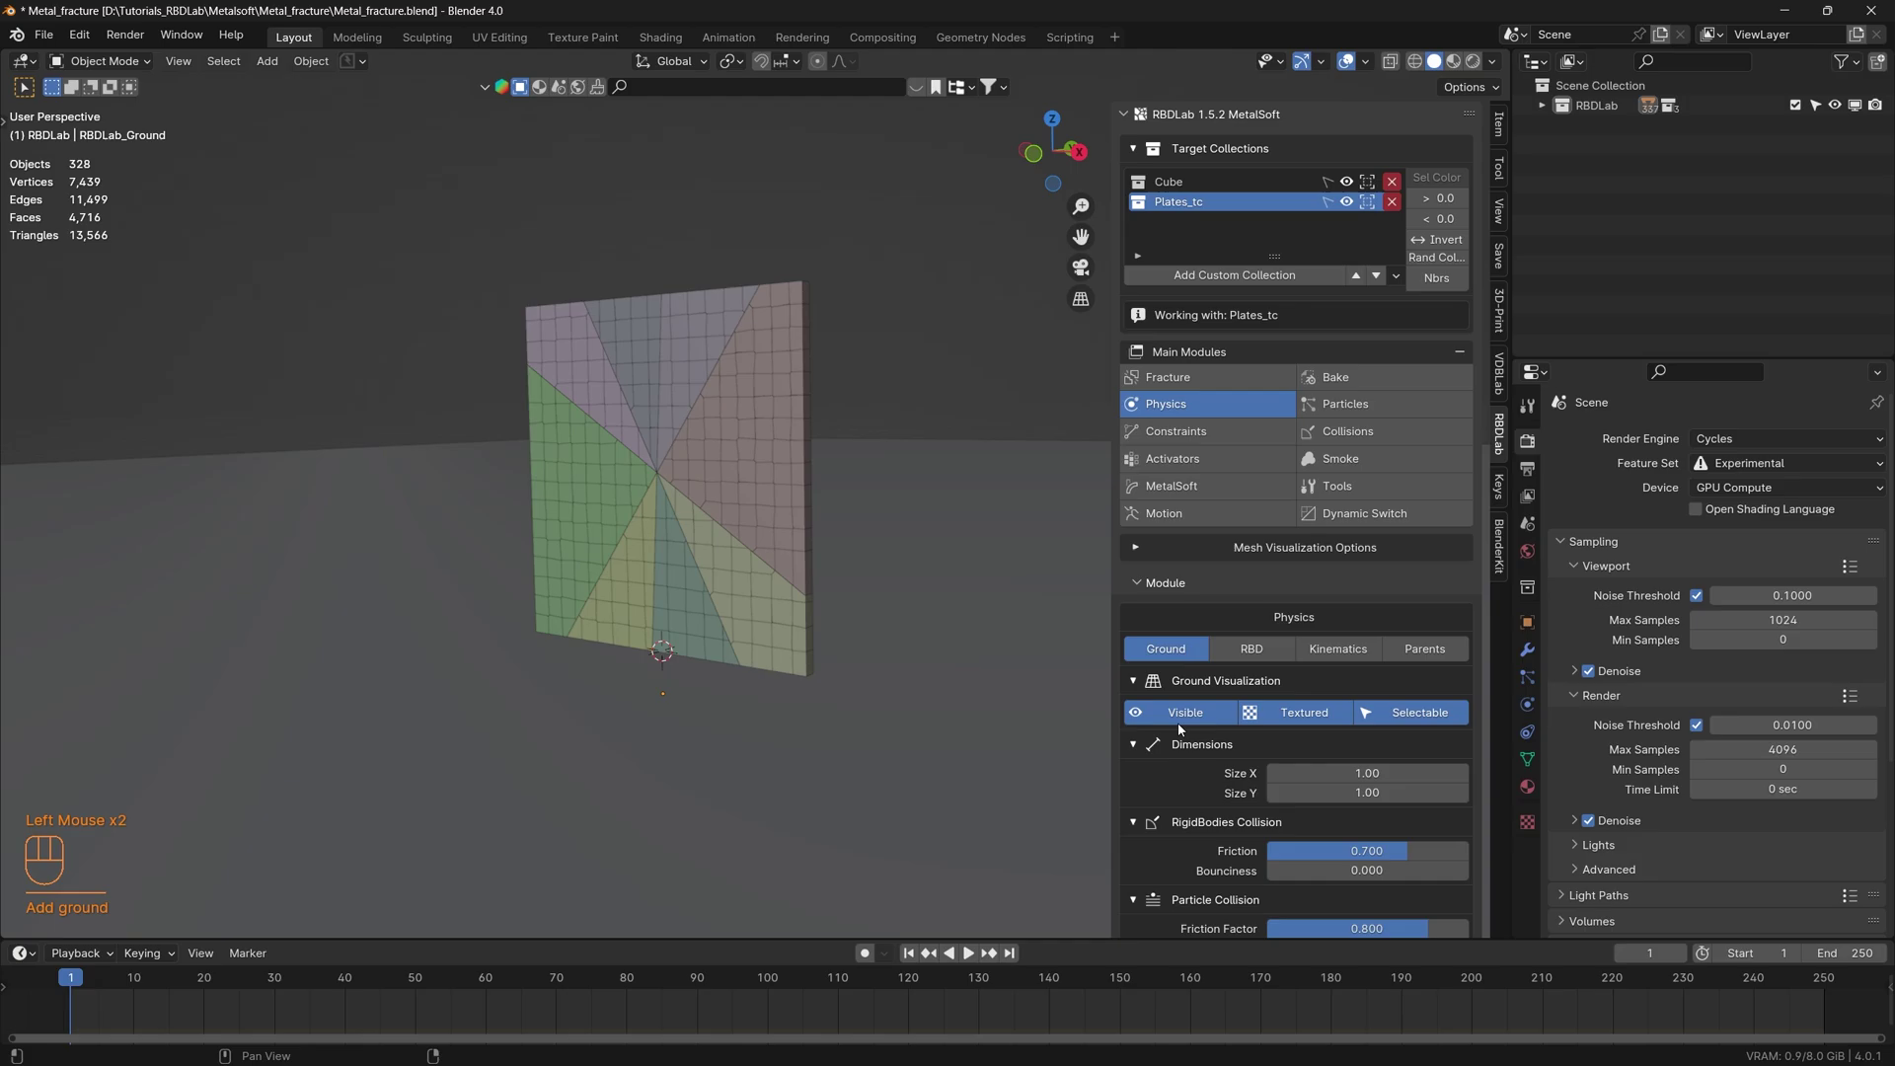
click(1187, 710)
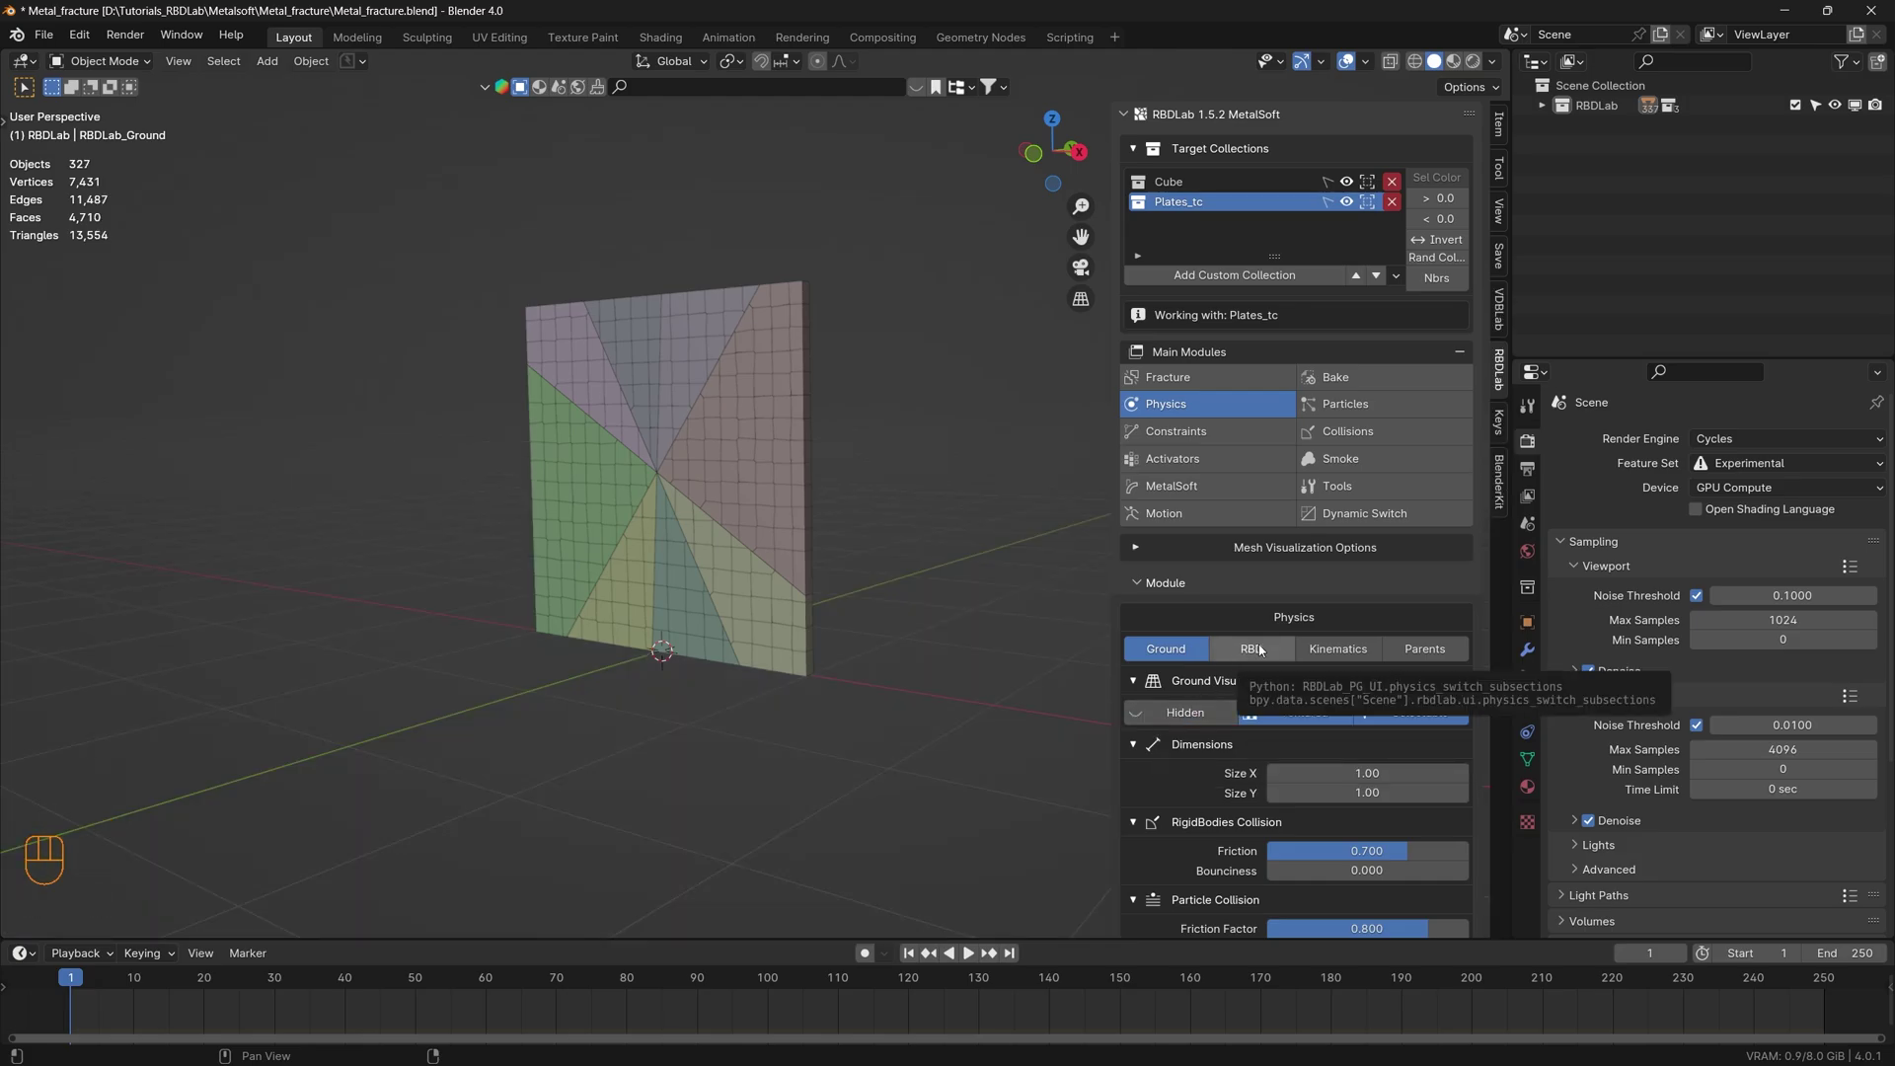
- Make the chunks rigid bodies using the MetalSoft preset with Convex Hull shape
click(1263, 648)
scroll(down, 3)
scroll(down, 3)
click(1376, 638)
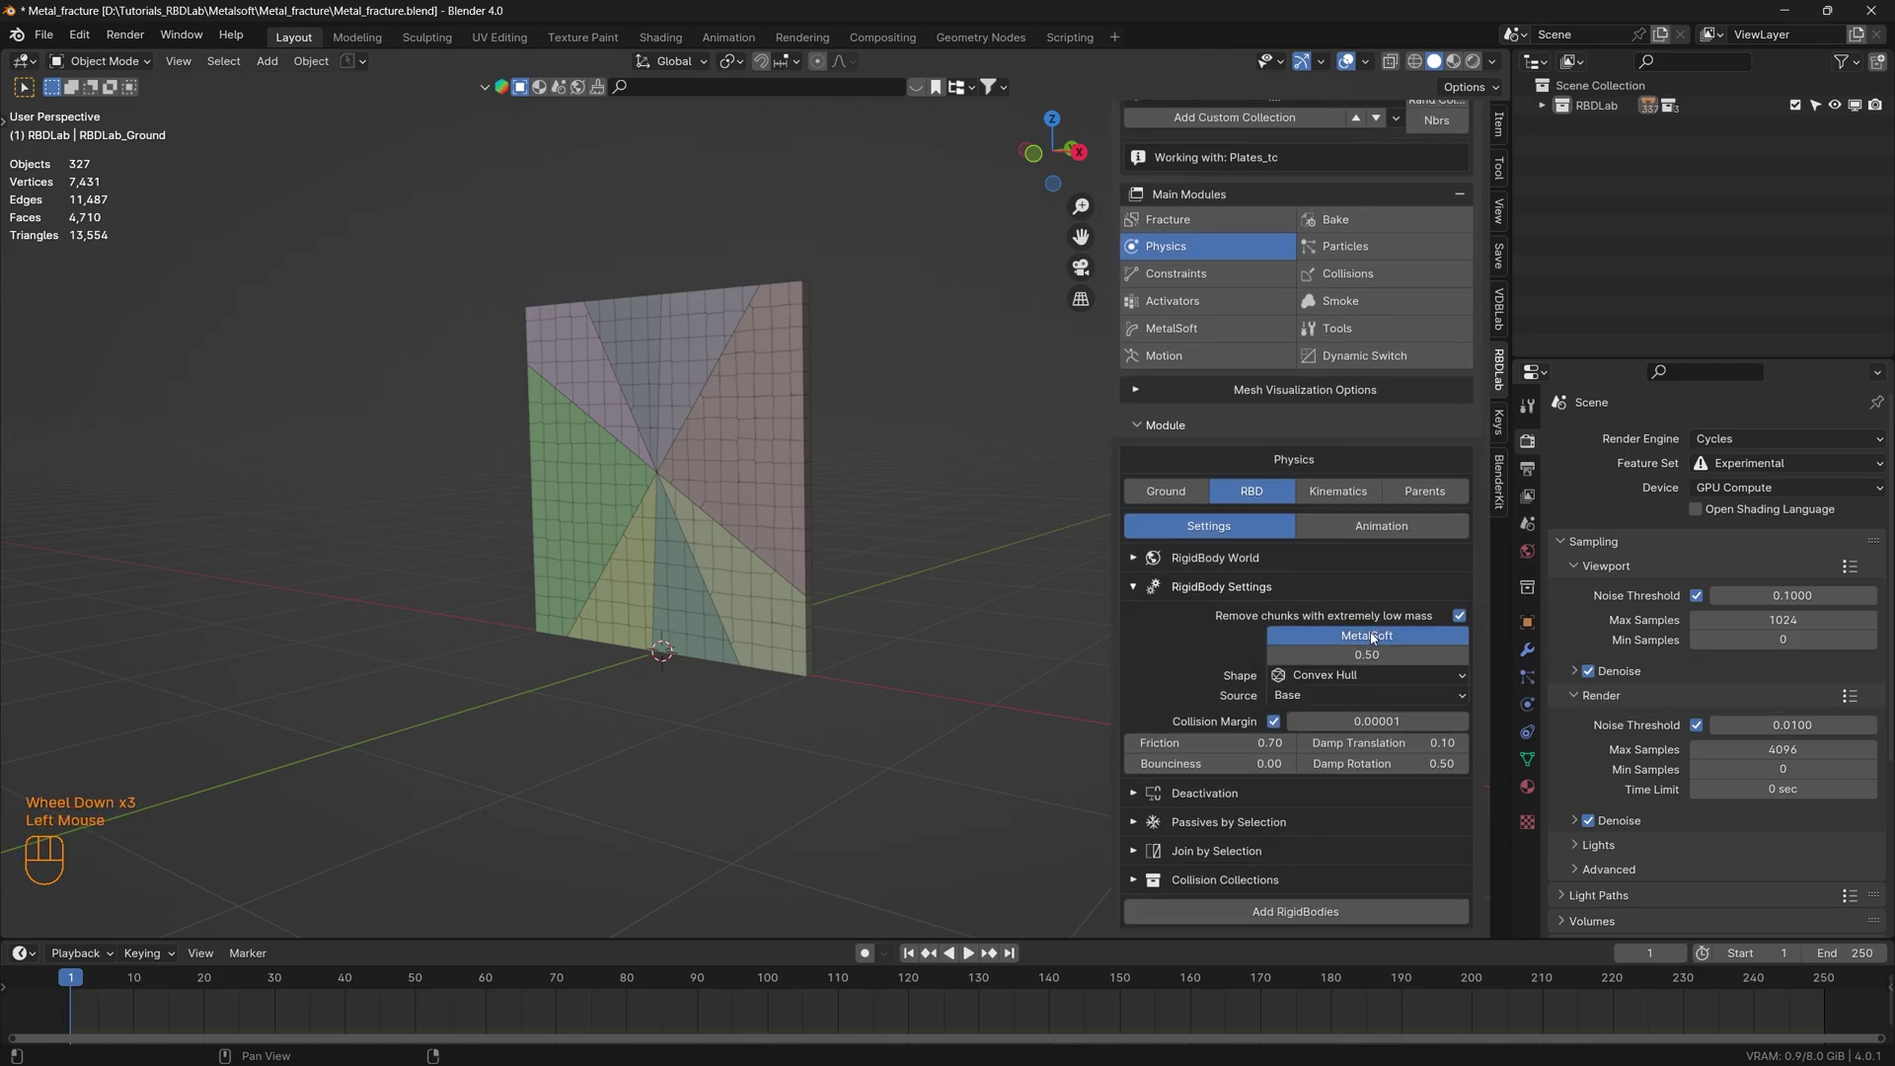
scroll(down, 3)
click(1306, 922)
middle_click(1222, 292)
- Create soft constraints between the Plates_tc chunks in RBDLab Constraints
click(1213, 300)
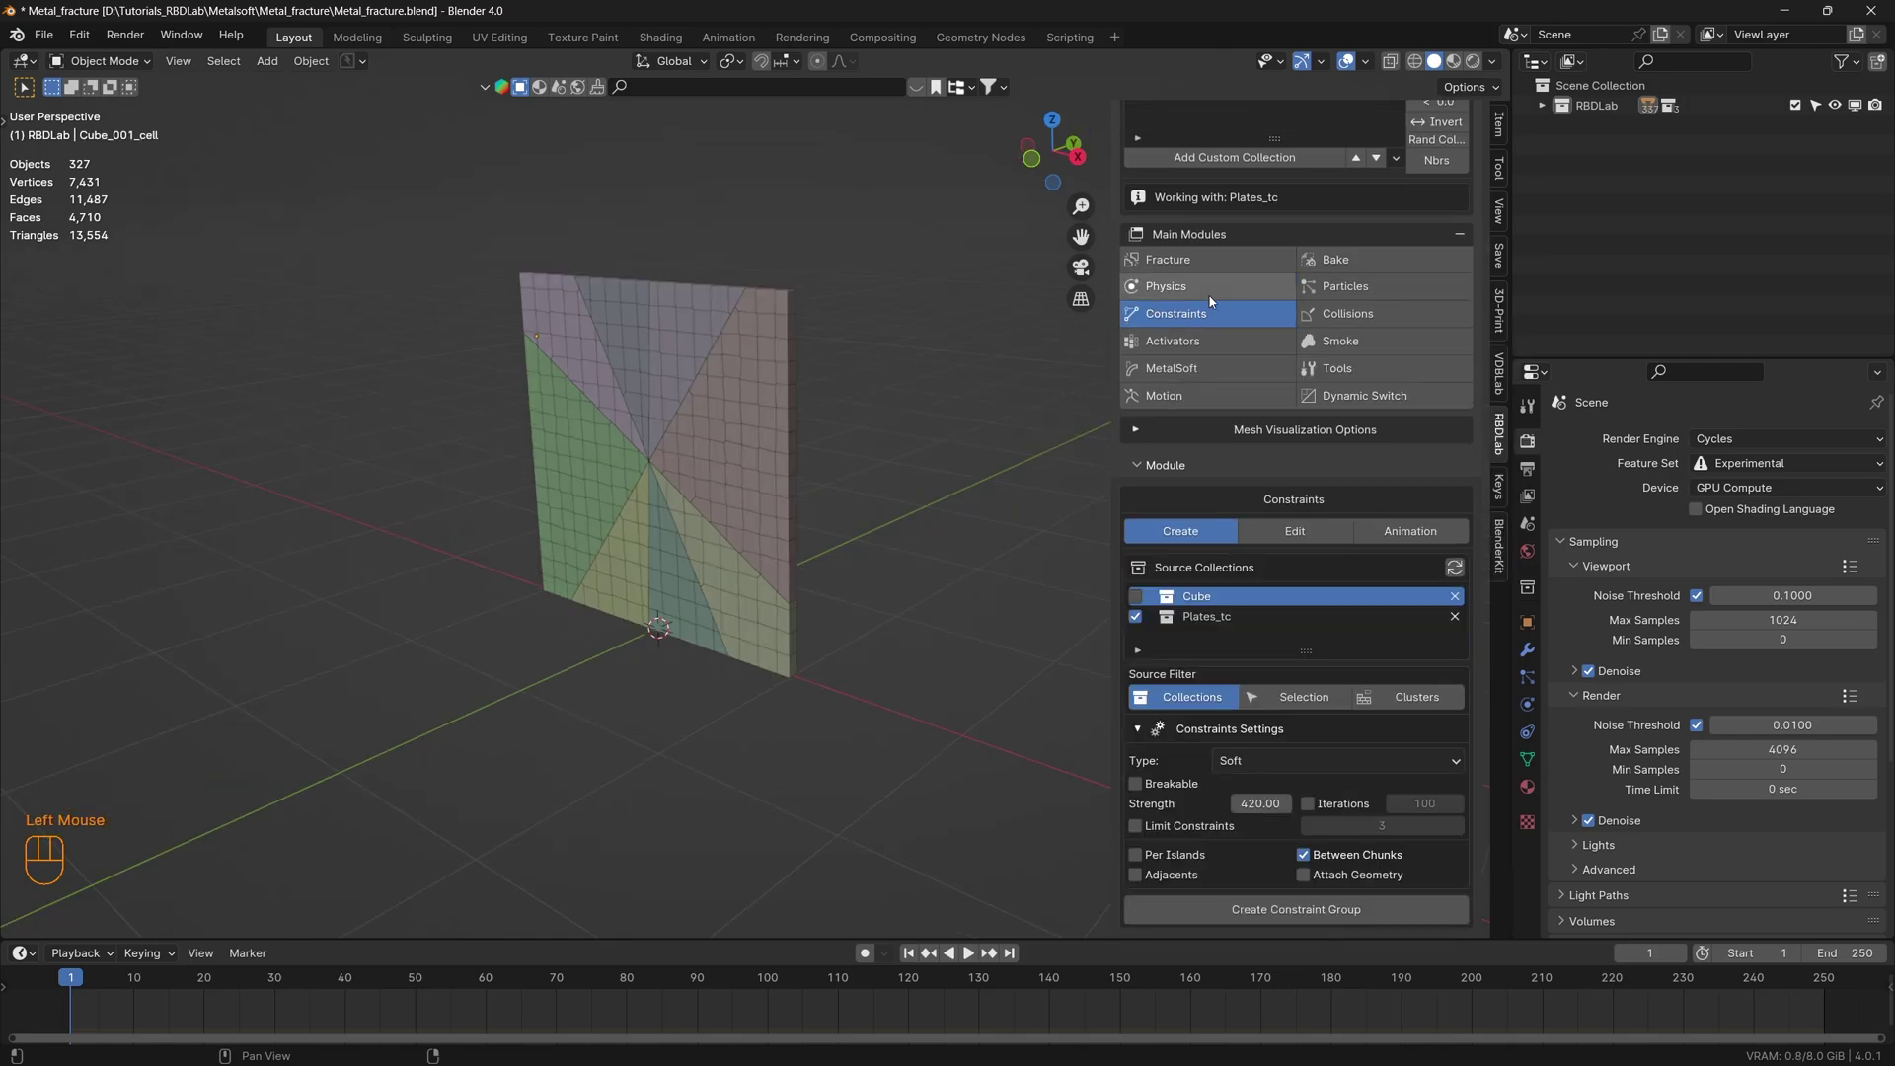
scroll(down, 3)
click(1137, 855)
click(1292, 916)
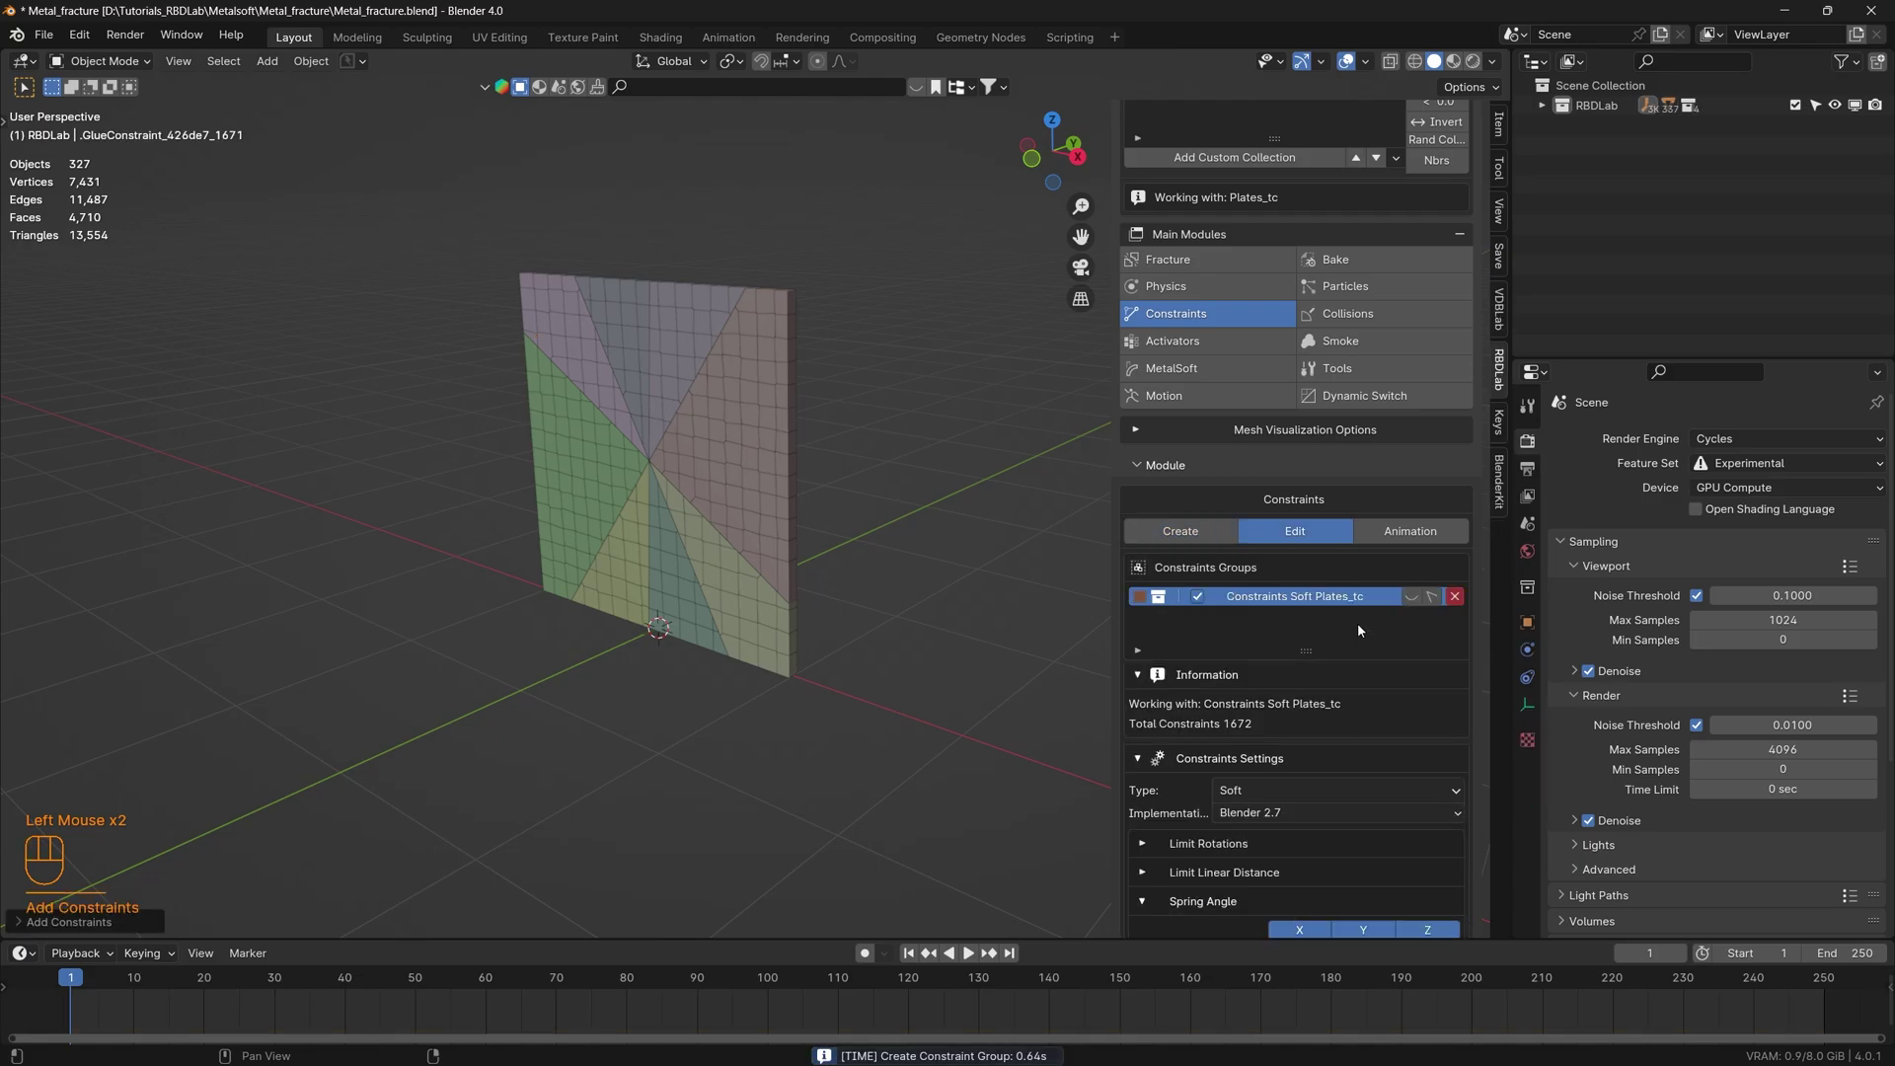
- Limit linear distance to 0.01 m on X/Y/Z with angular stiffness 500 and linear stiffness 1500
scroll(down, 3)
scroll(down, 3)
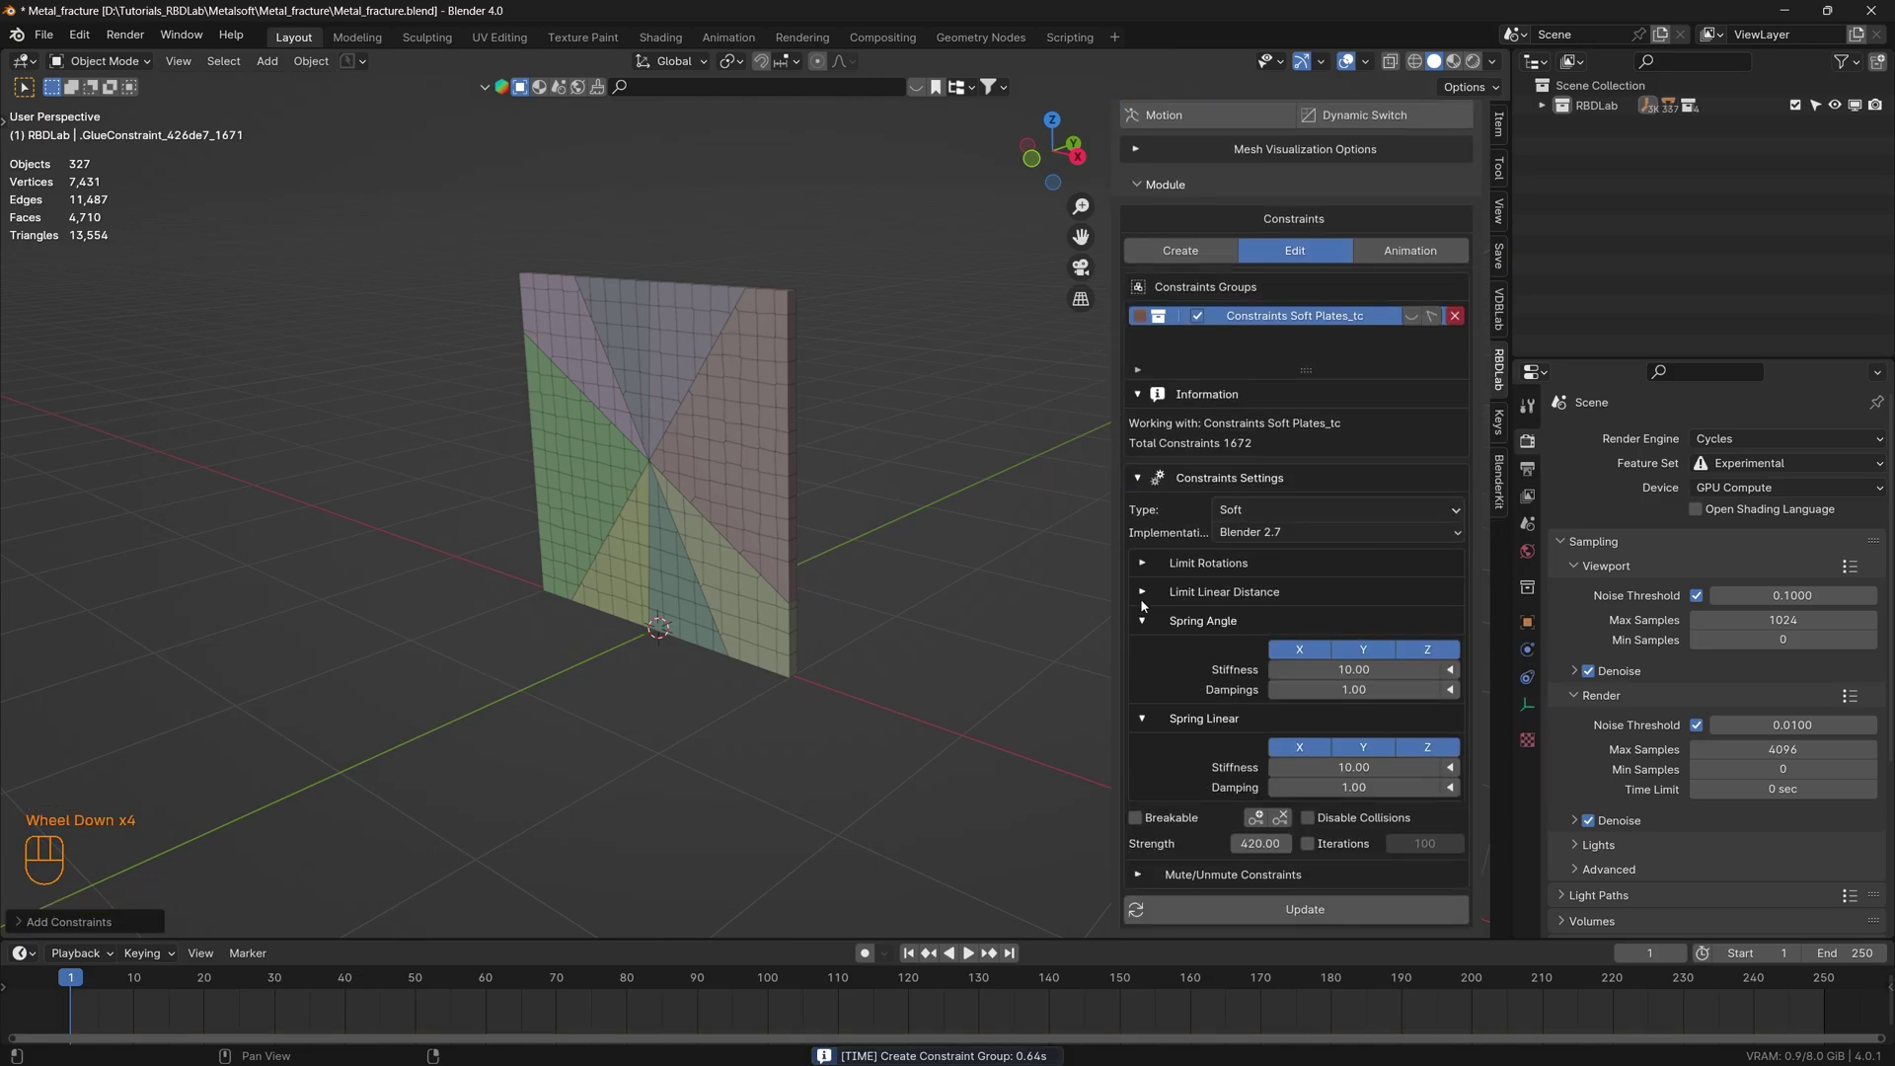
click(1146, 600)
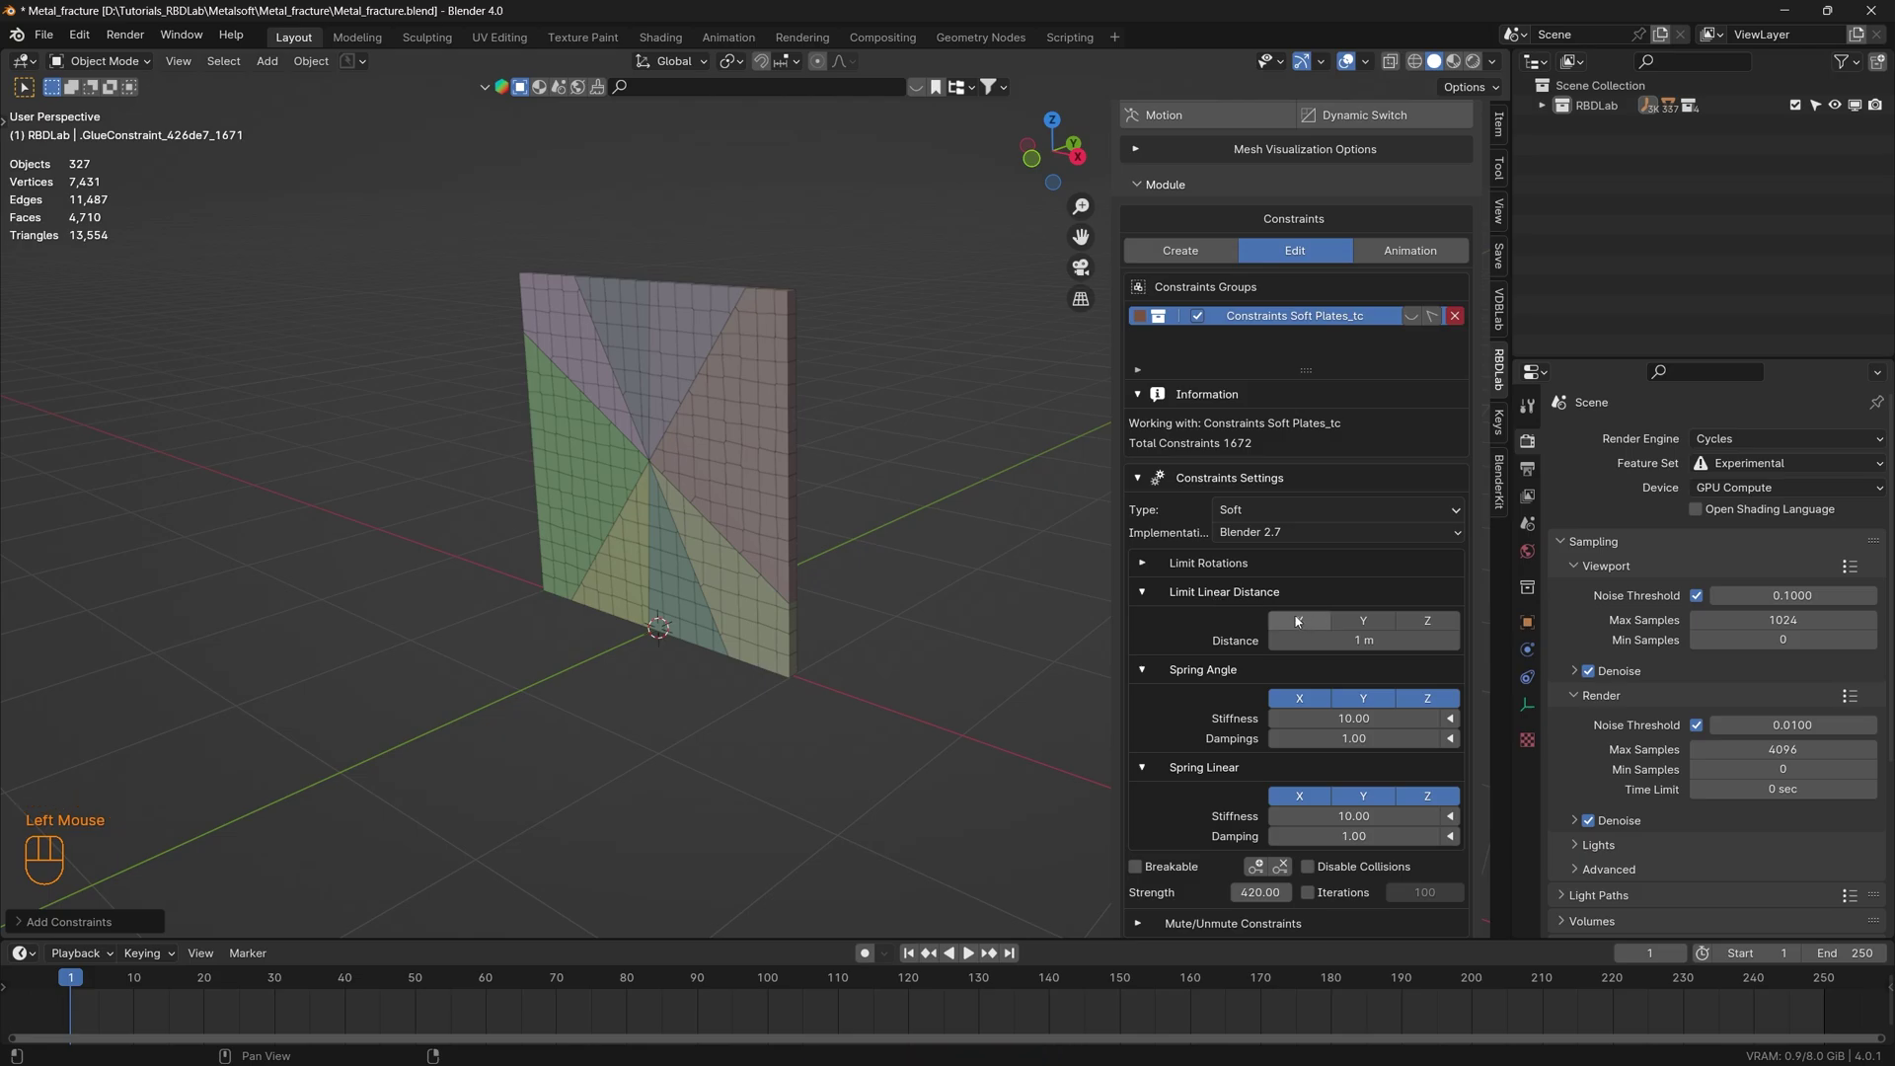
click(1301, 620)
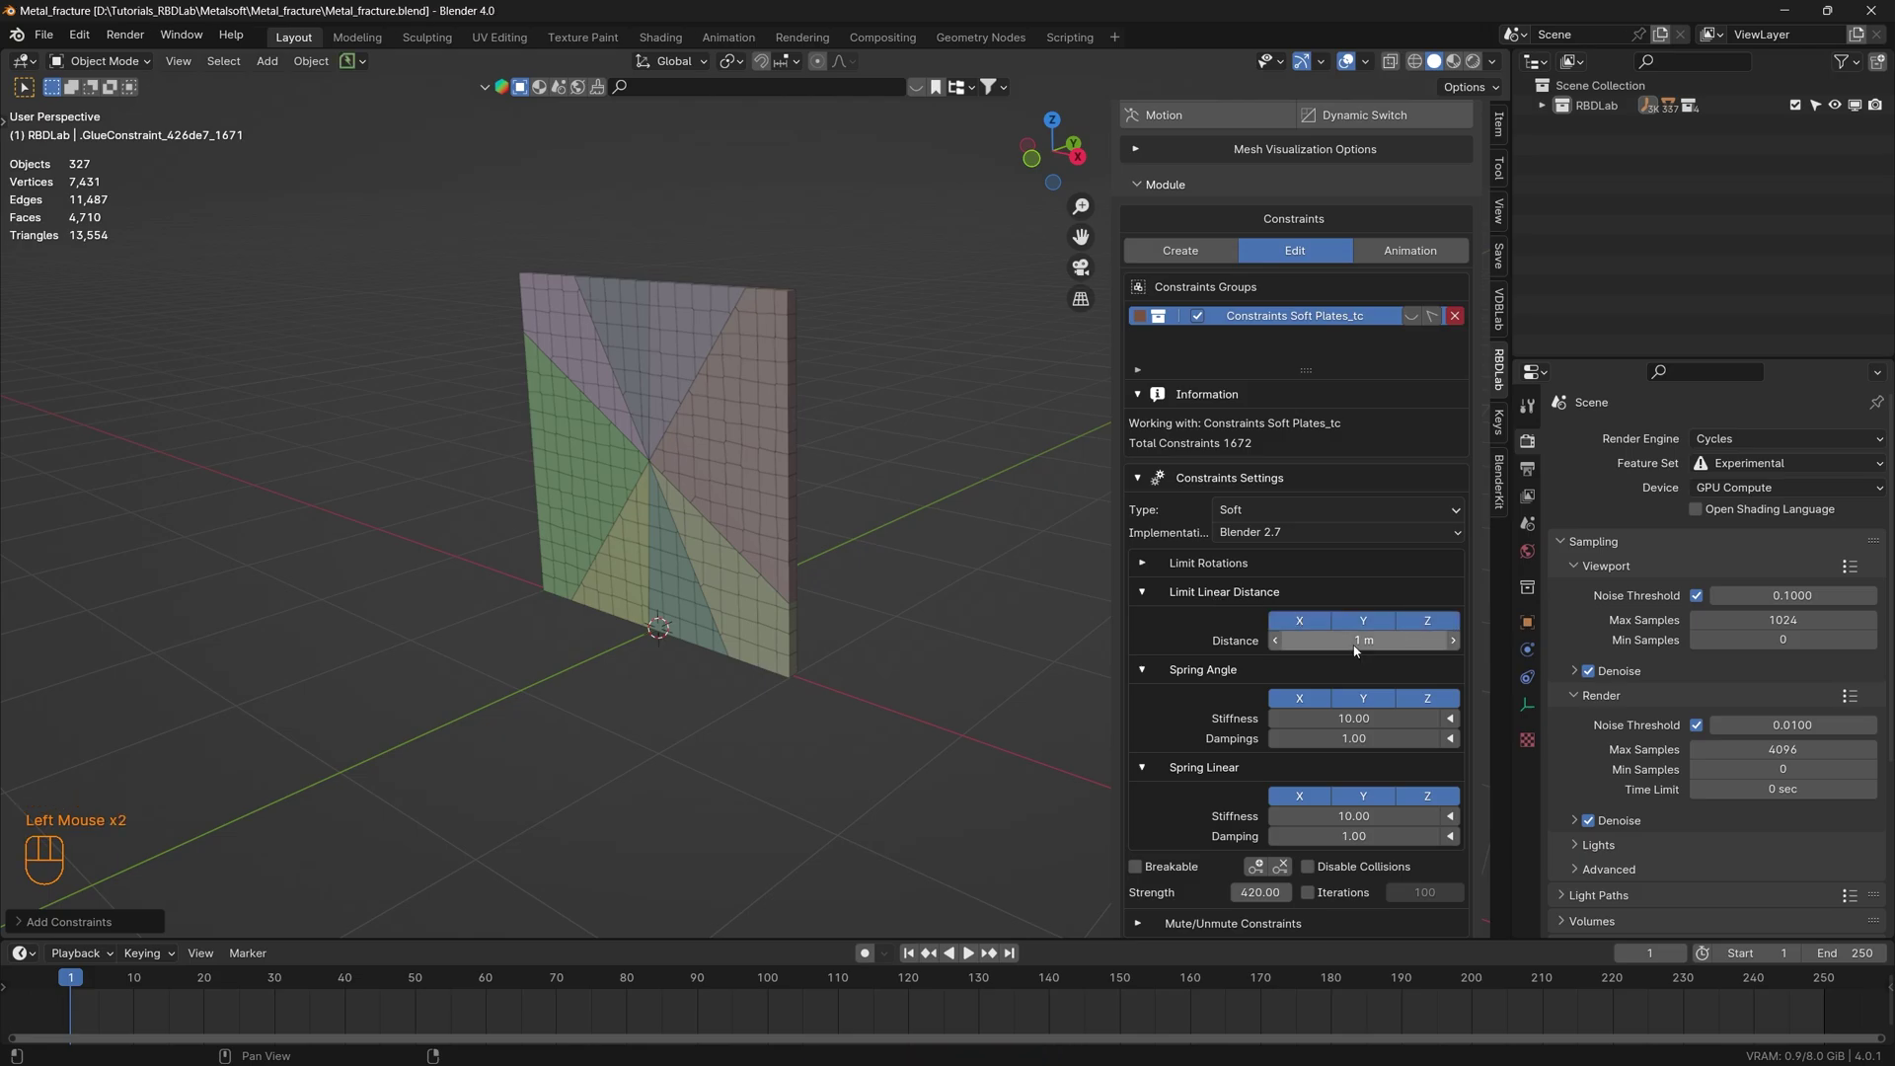
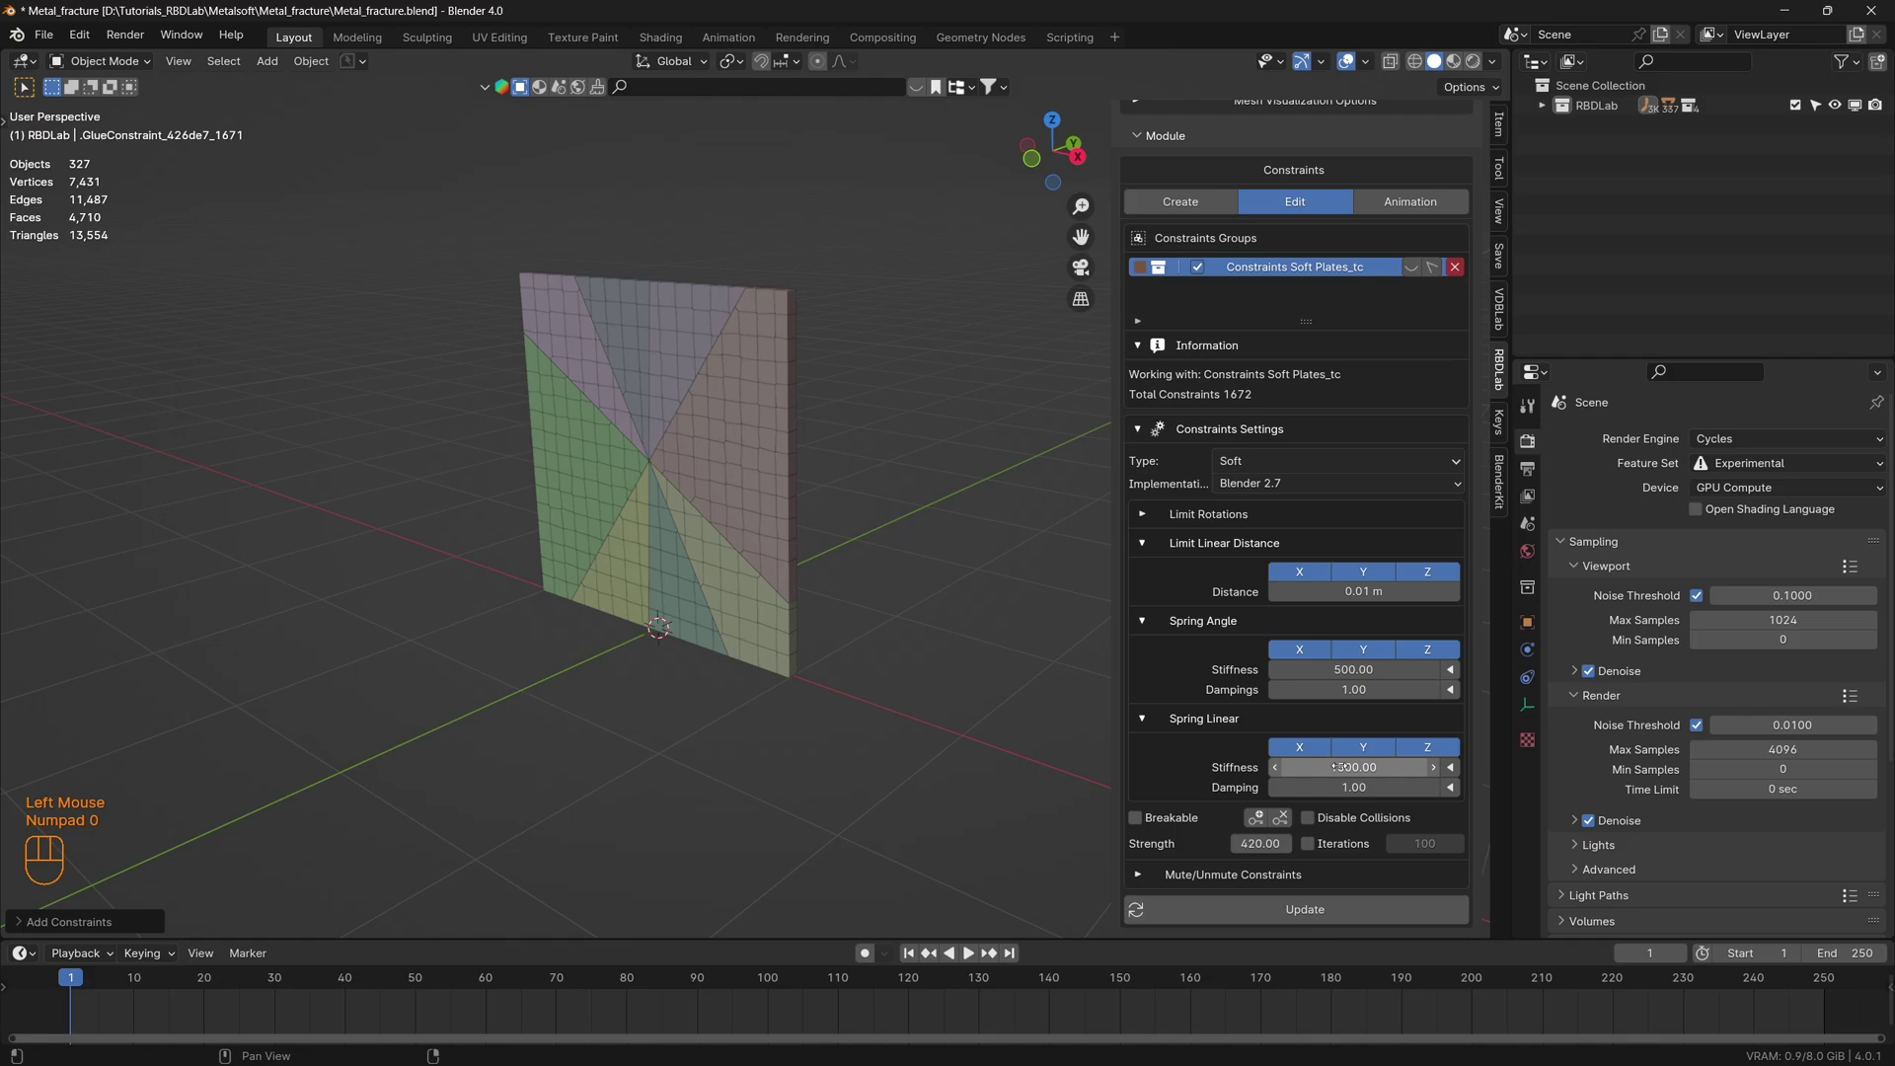
scroll(down, 3)
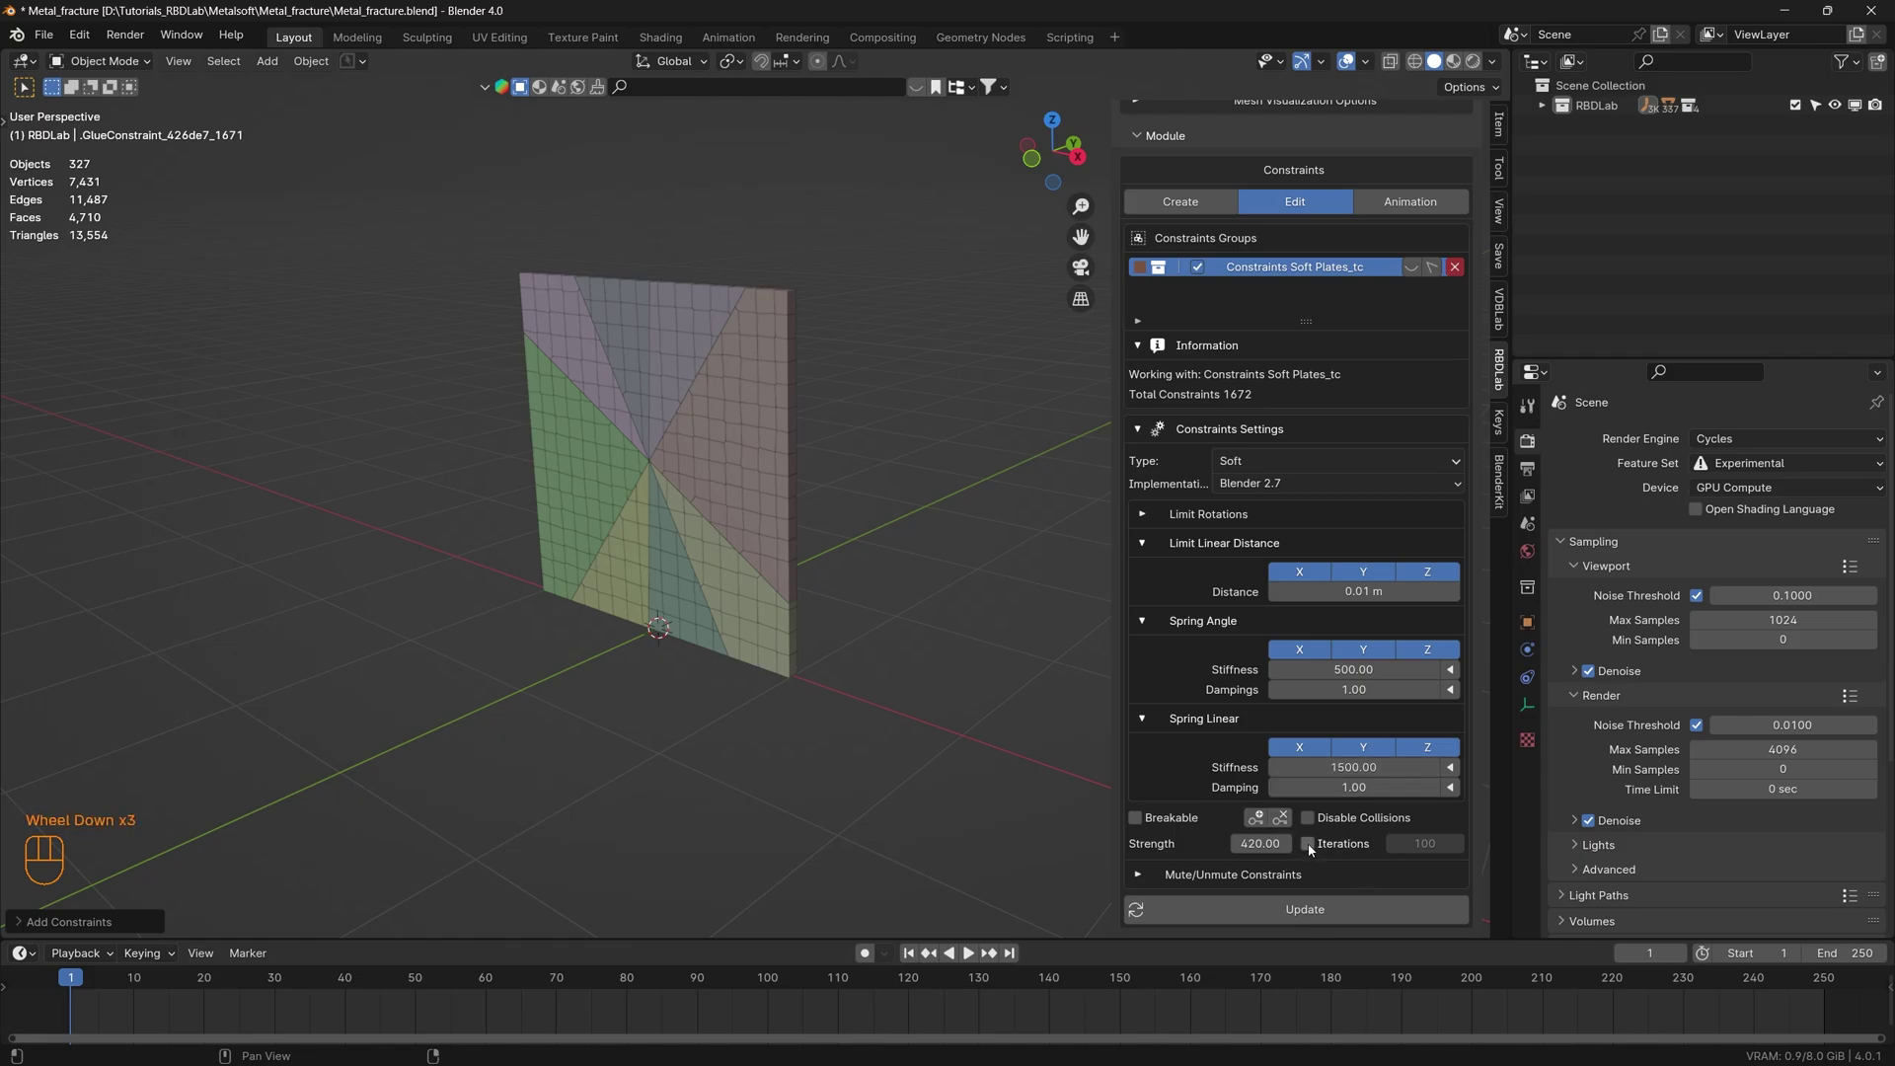
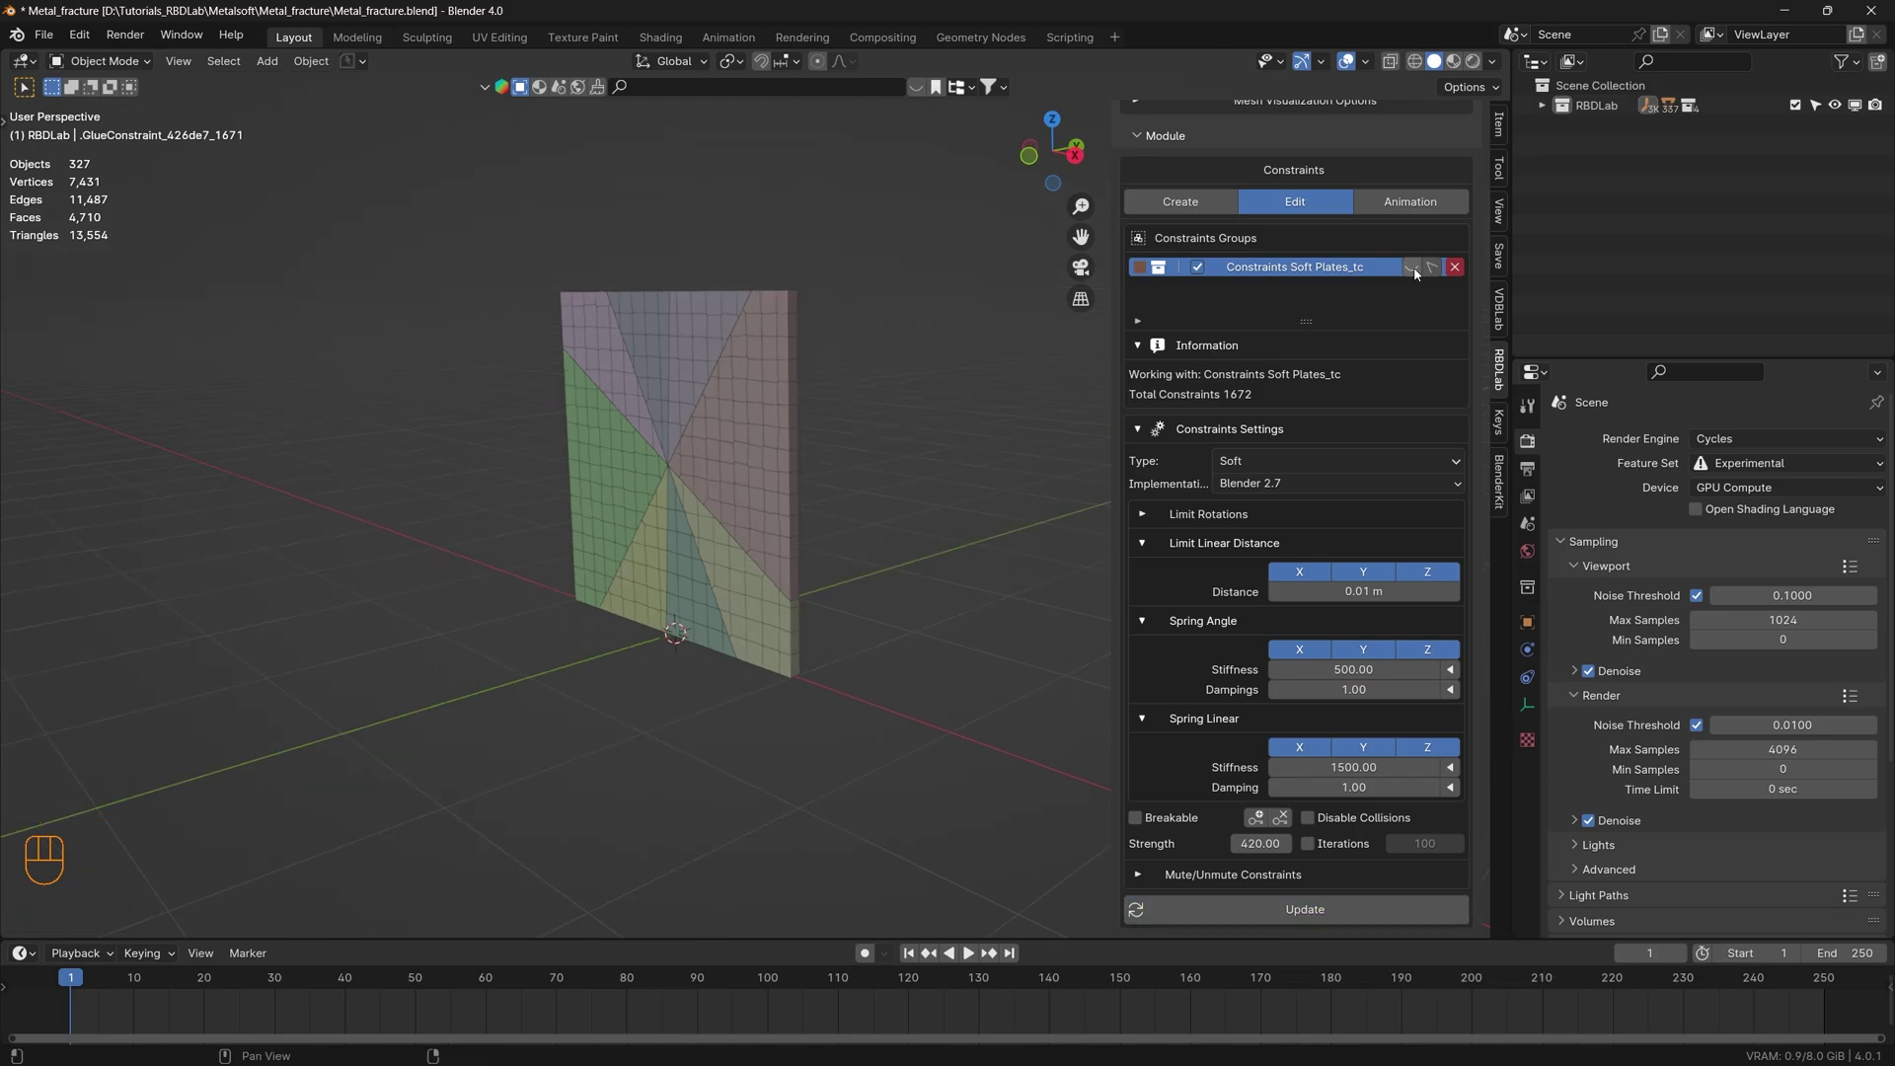
- Display the constraint links on the plate and inspect them up close
click(1419, 270)
drag(657, 478, 770, 459)
scroll(up, 3)
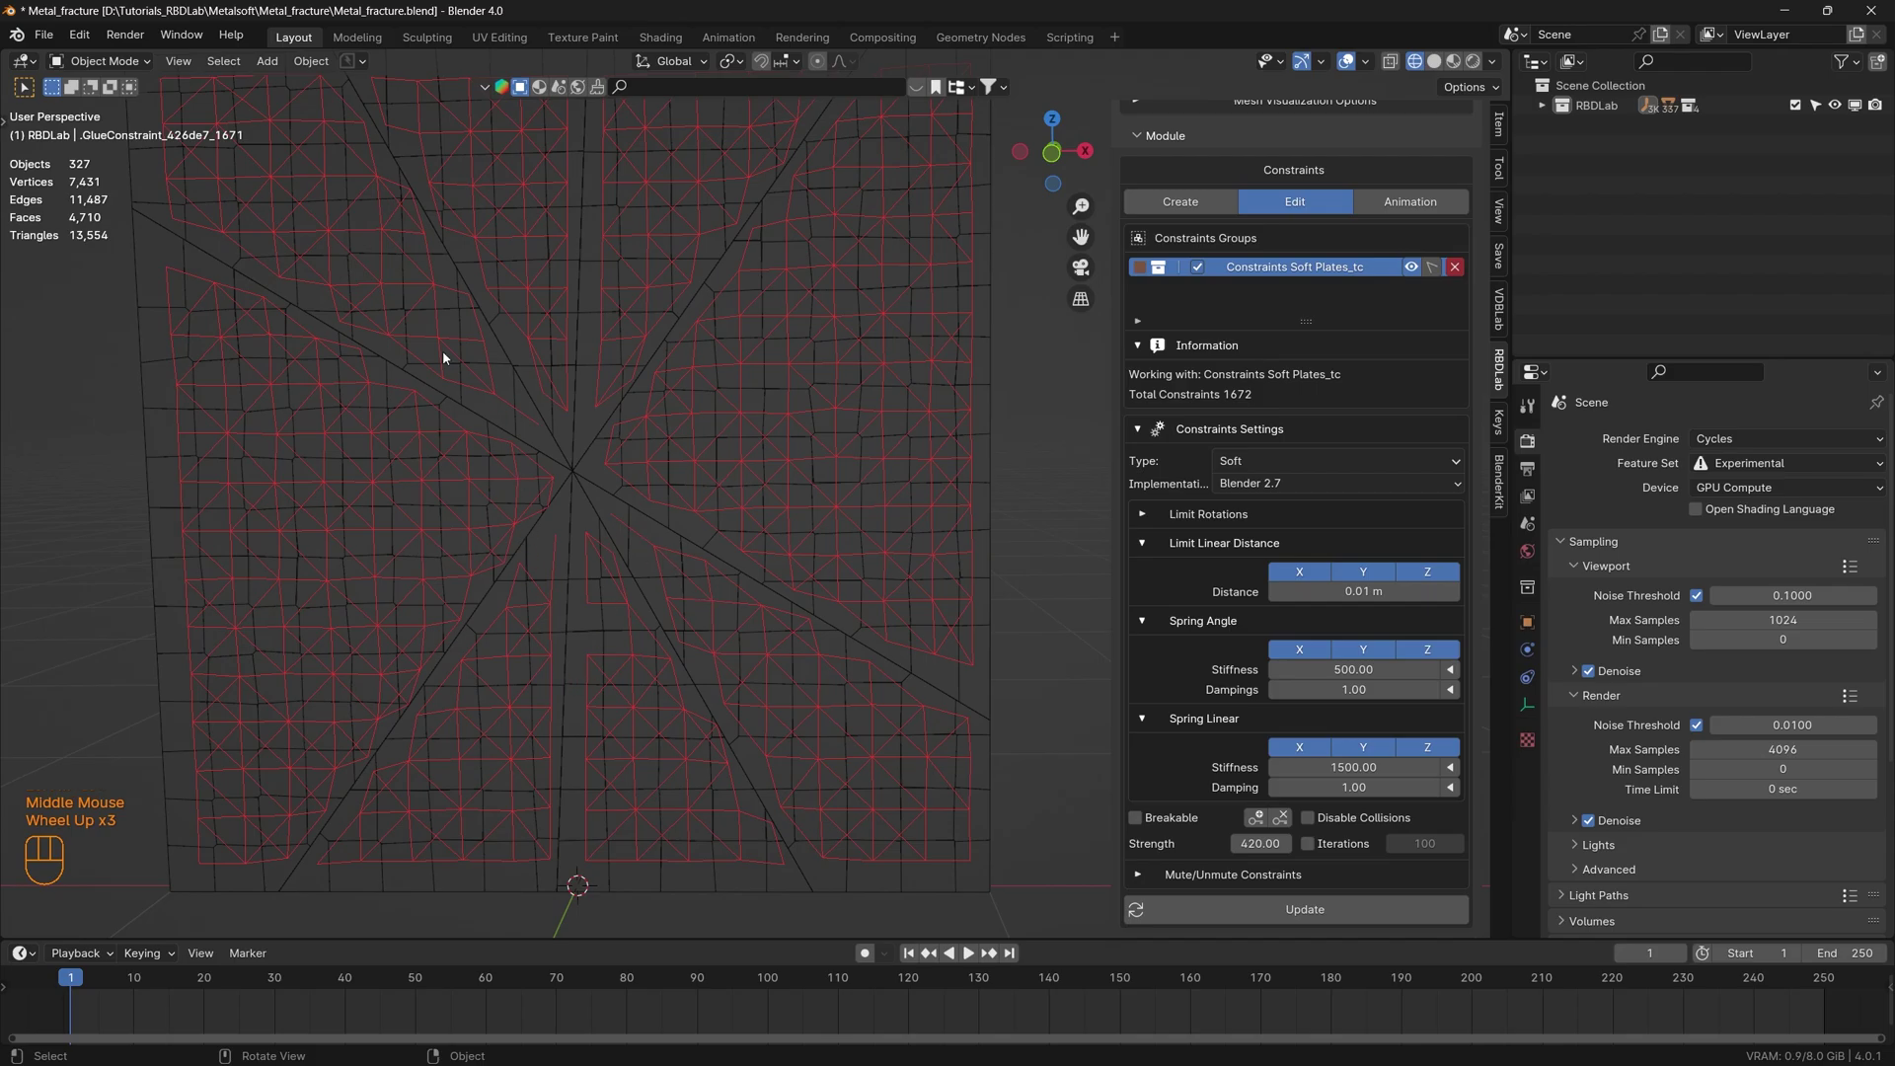
scroll(down, 3)
drag(699, 540, 656, 546)
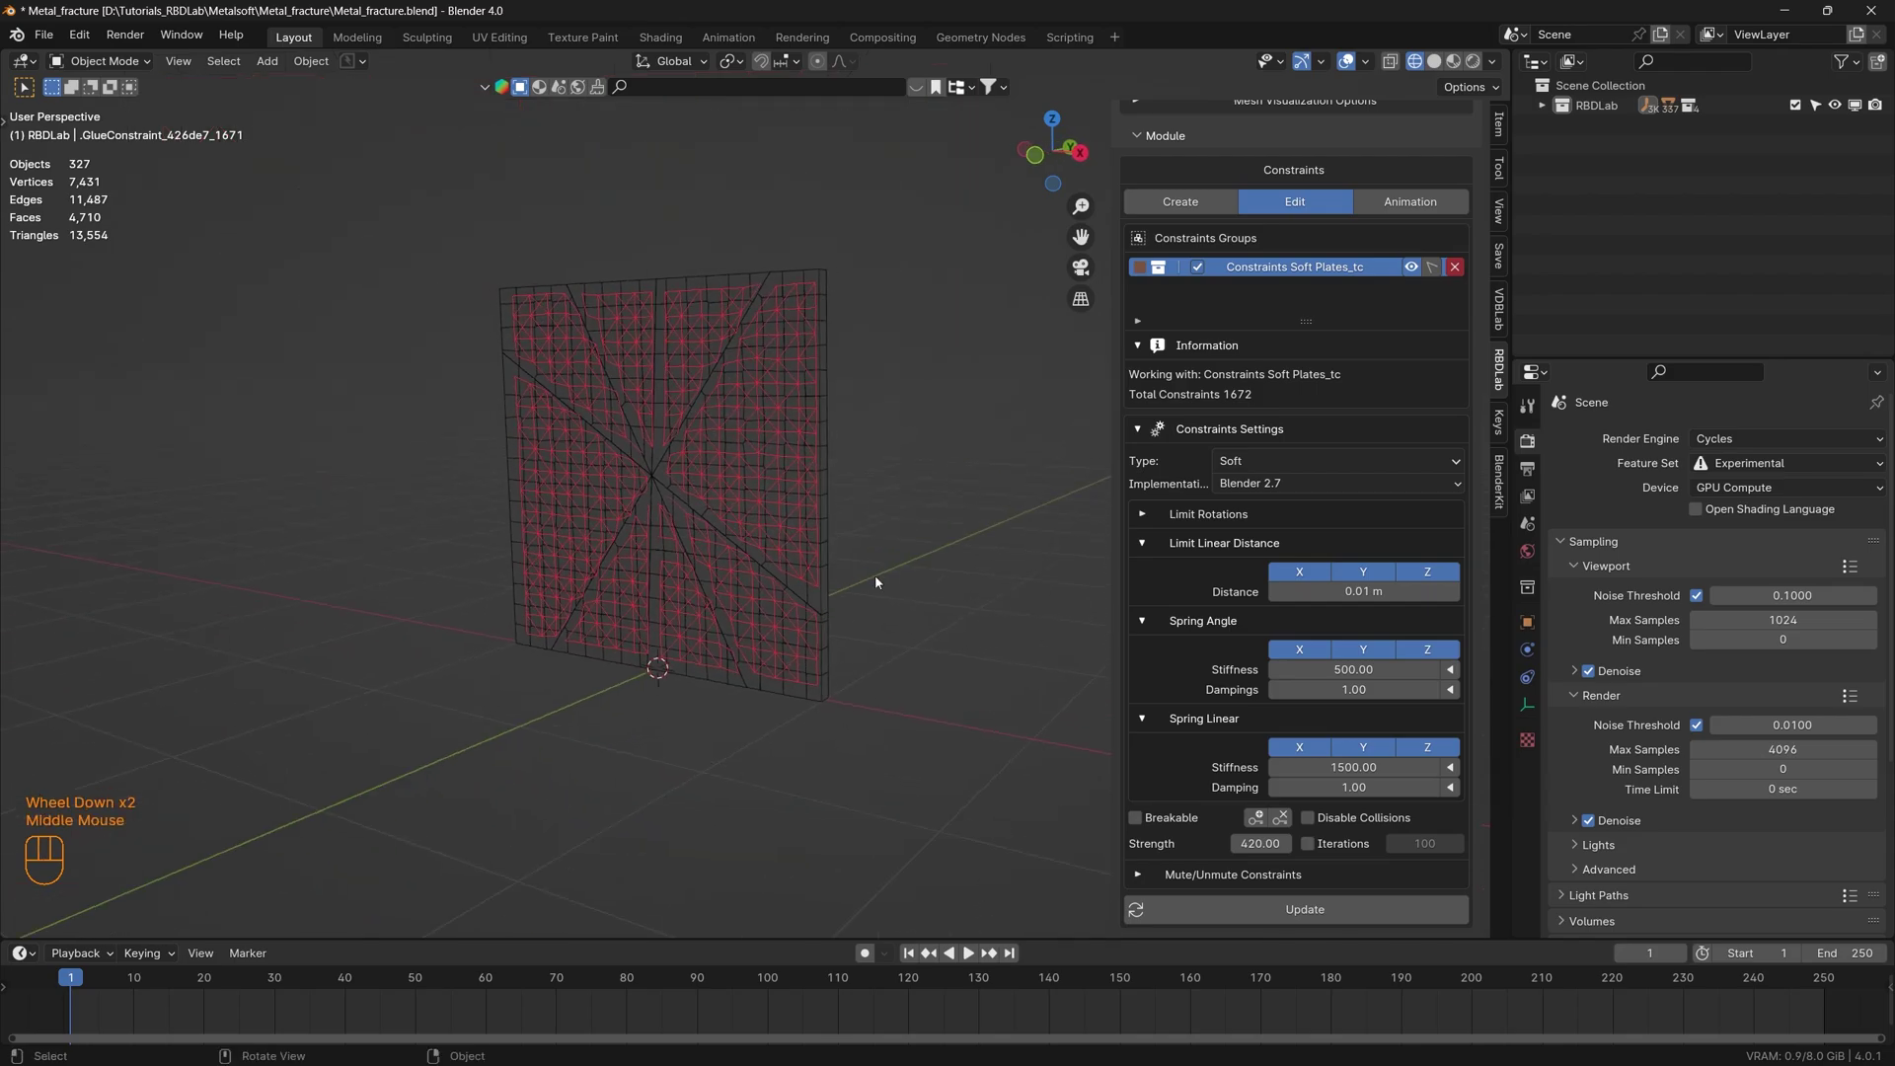
- Hide the constraint links and choose a Dynamic activator layer type
click(1417, 276)
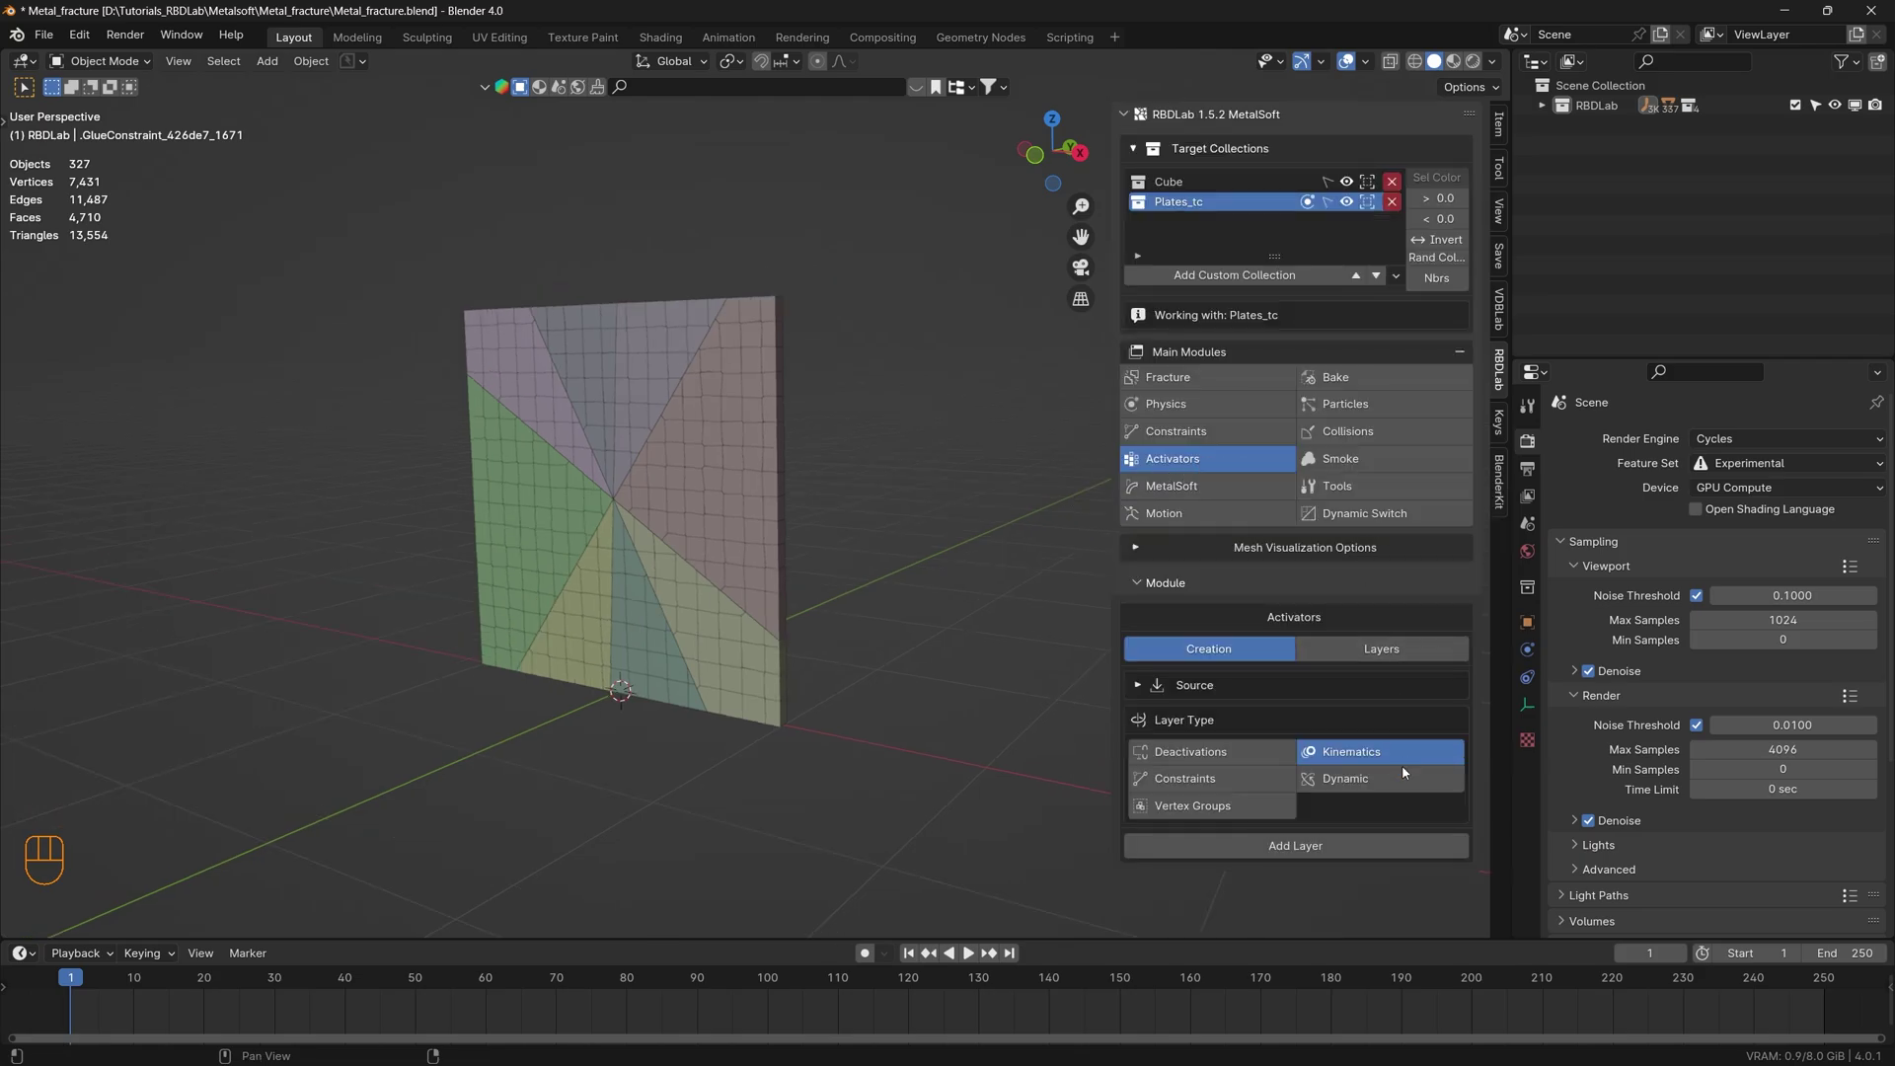
click(1393, 786)
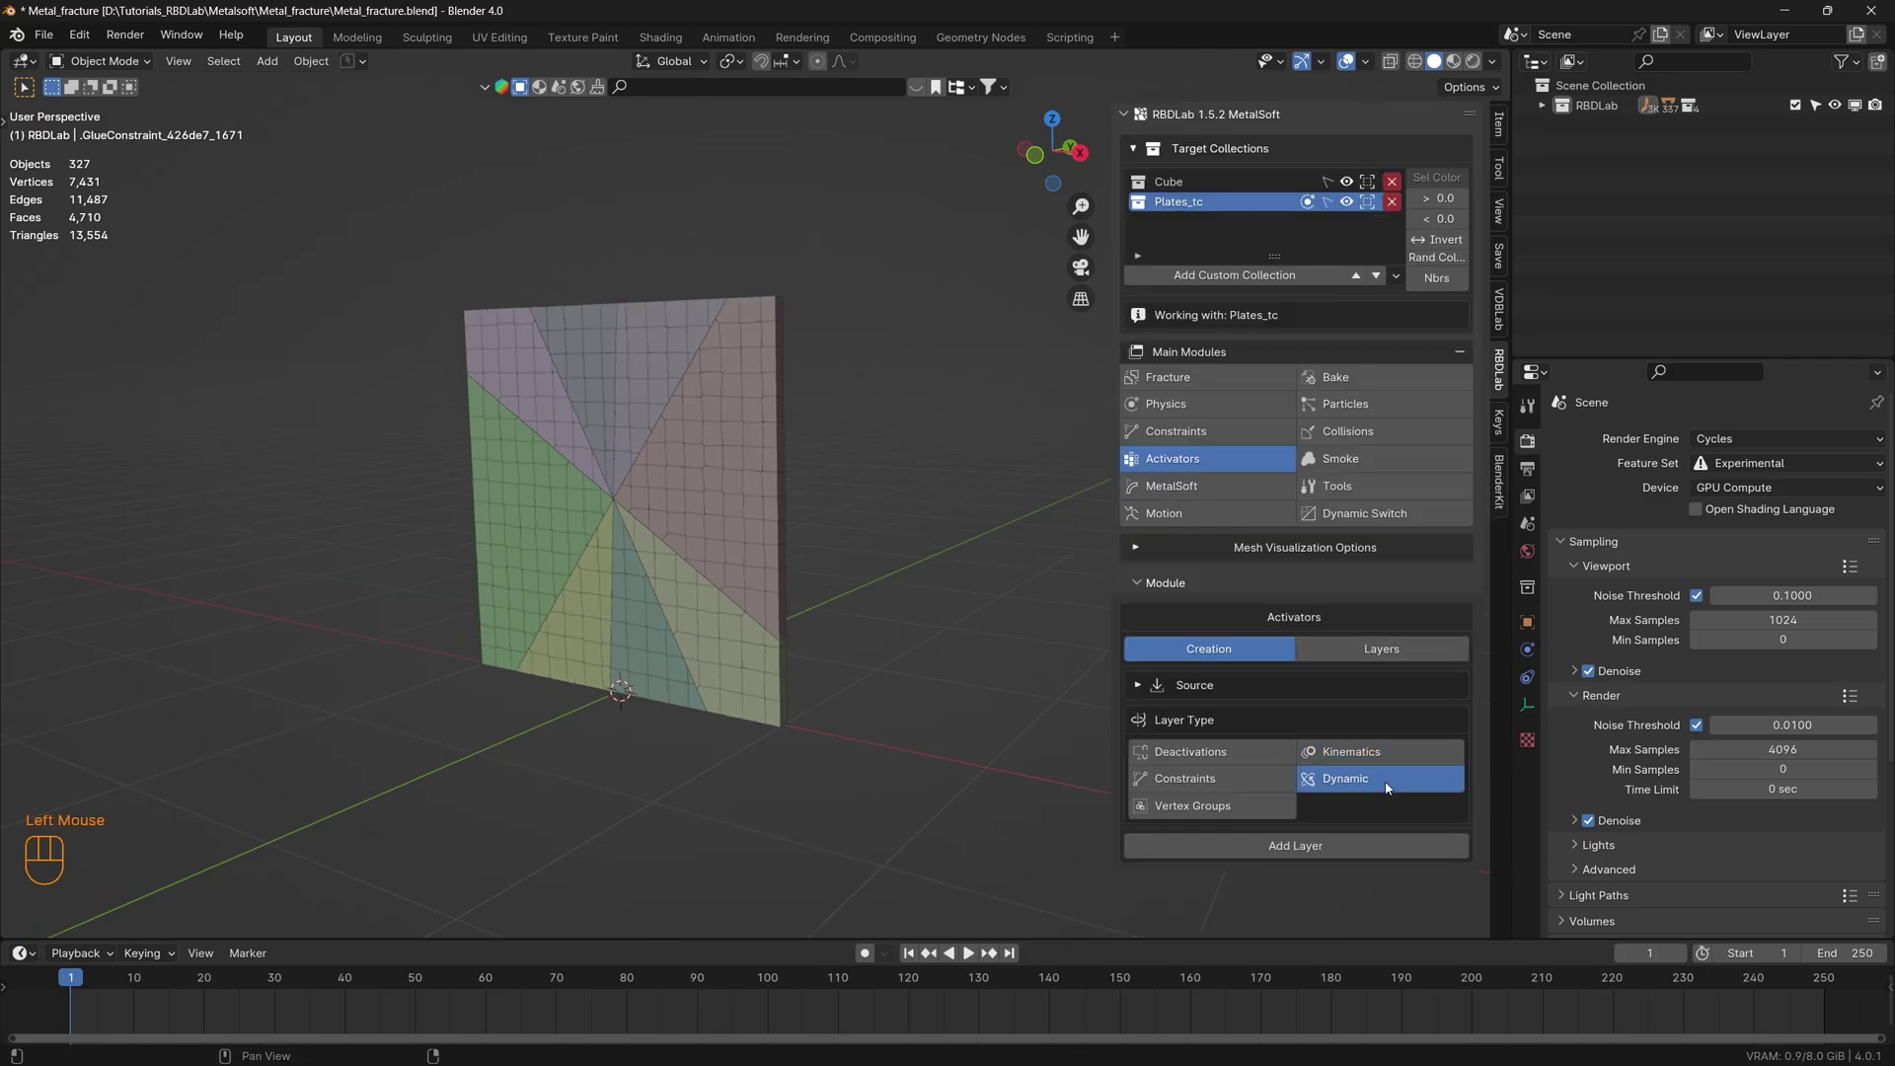
click(1141, 686)
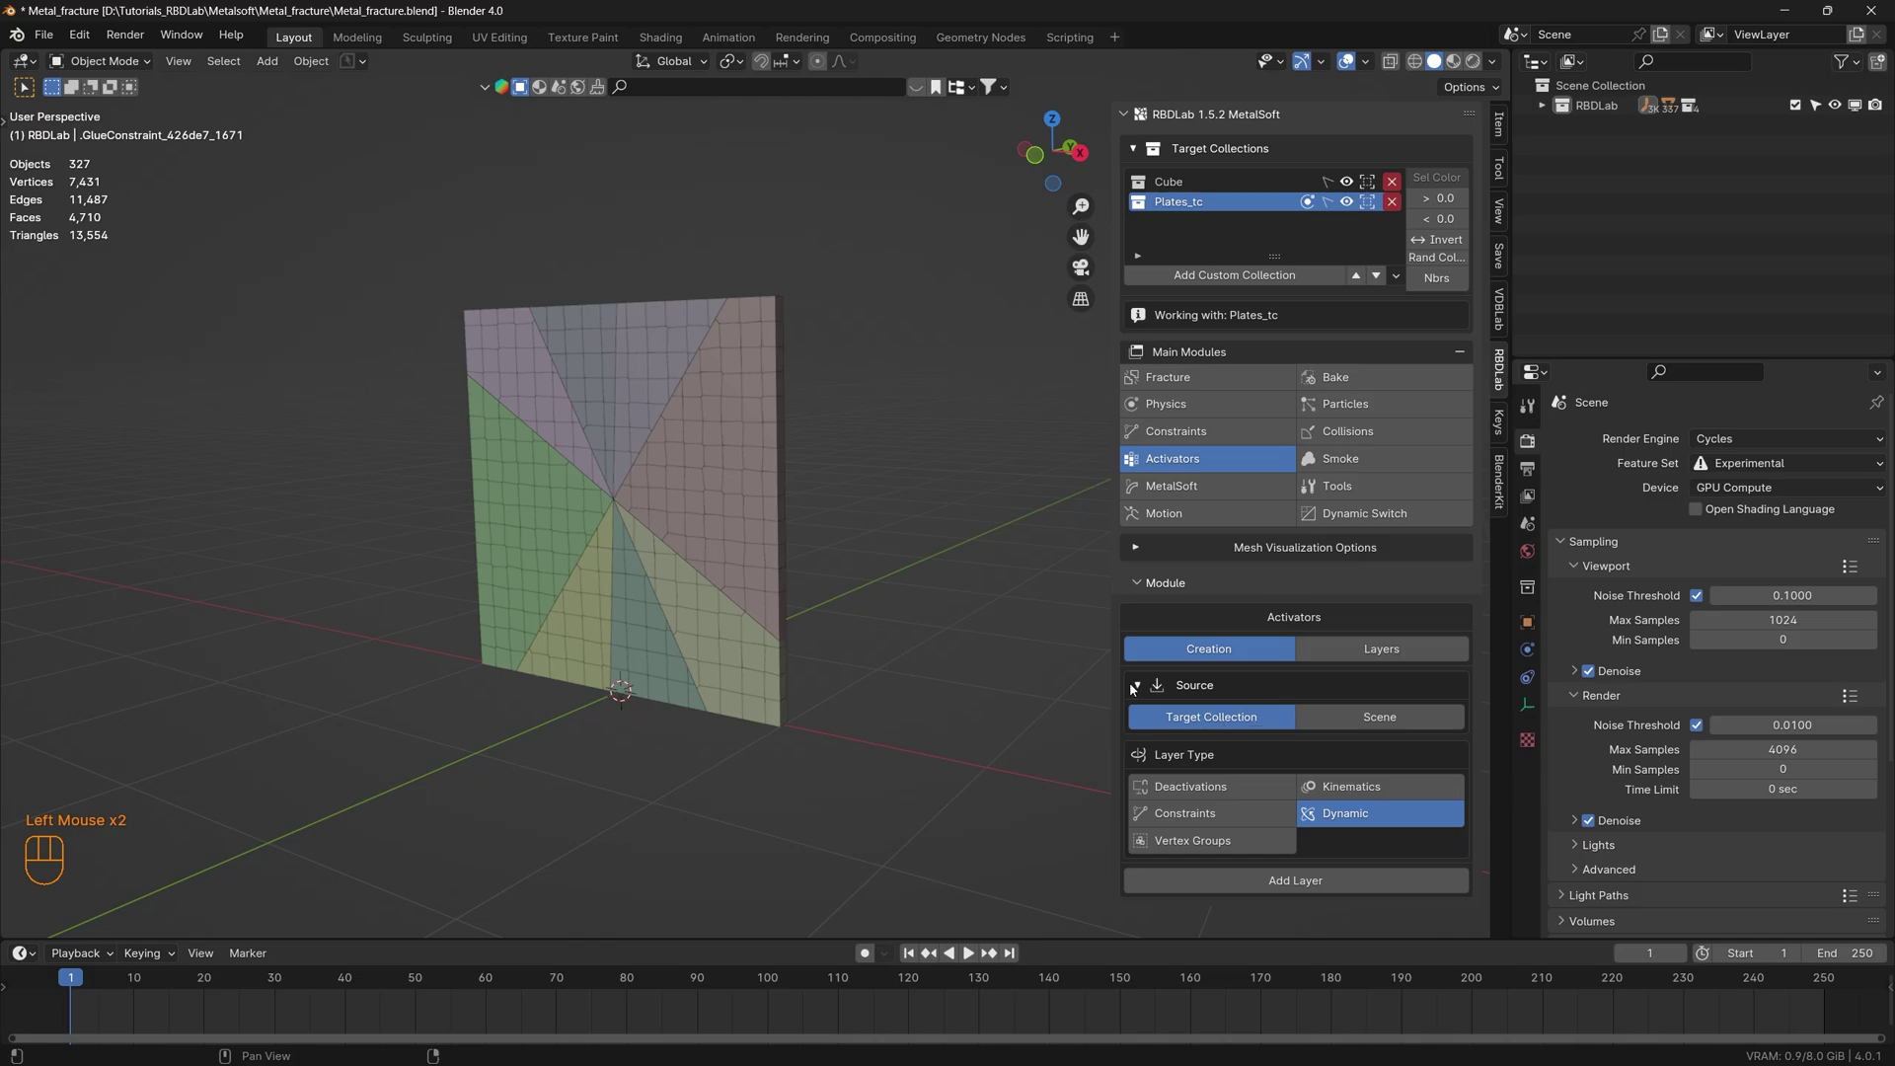
click(1135, 688)
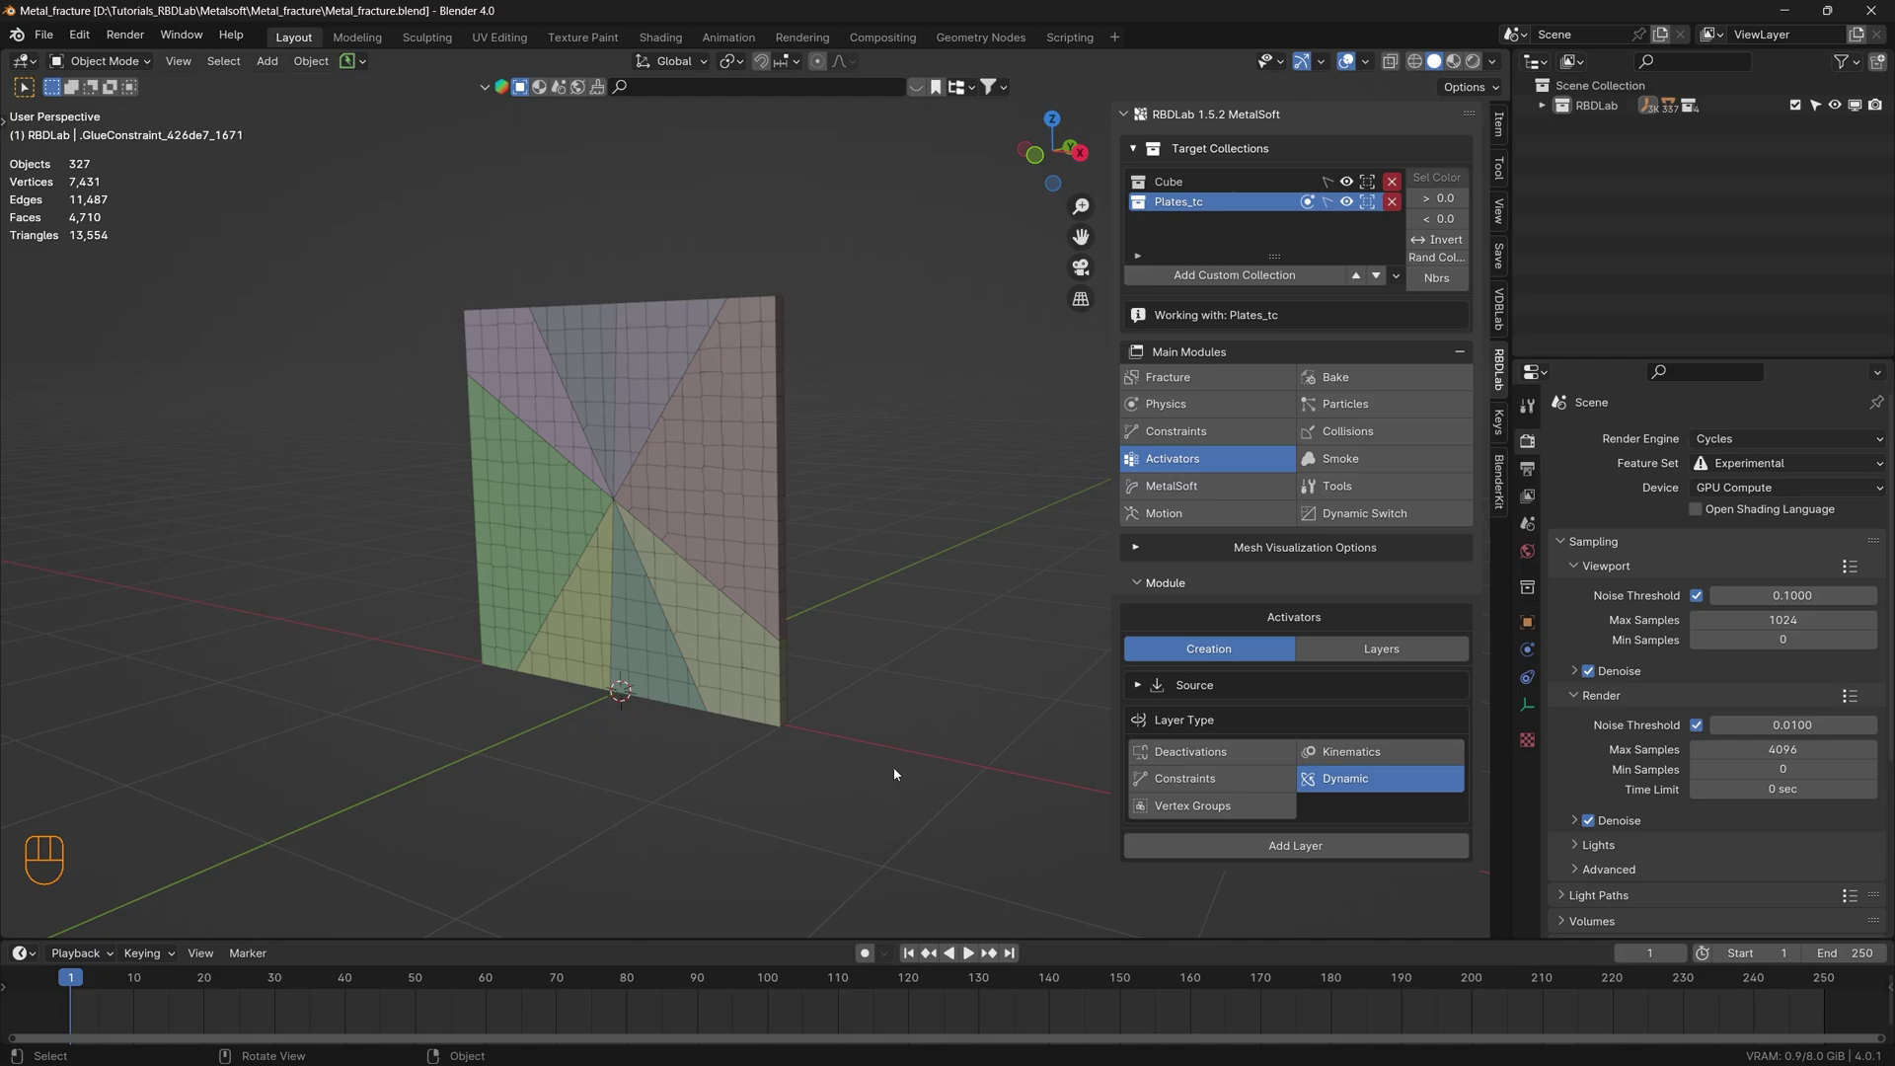
- Select every plate fragment and add the DY_00 dynamic activator layer
click(925, 812)
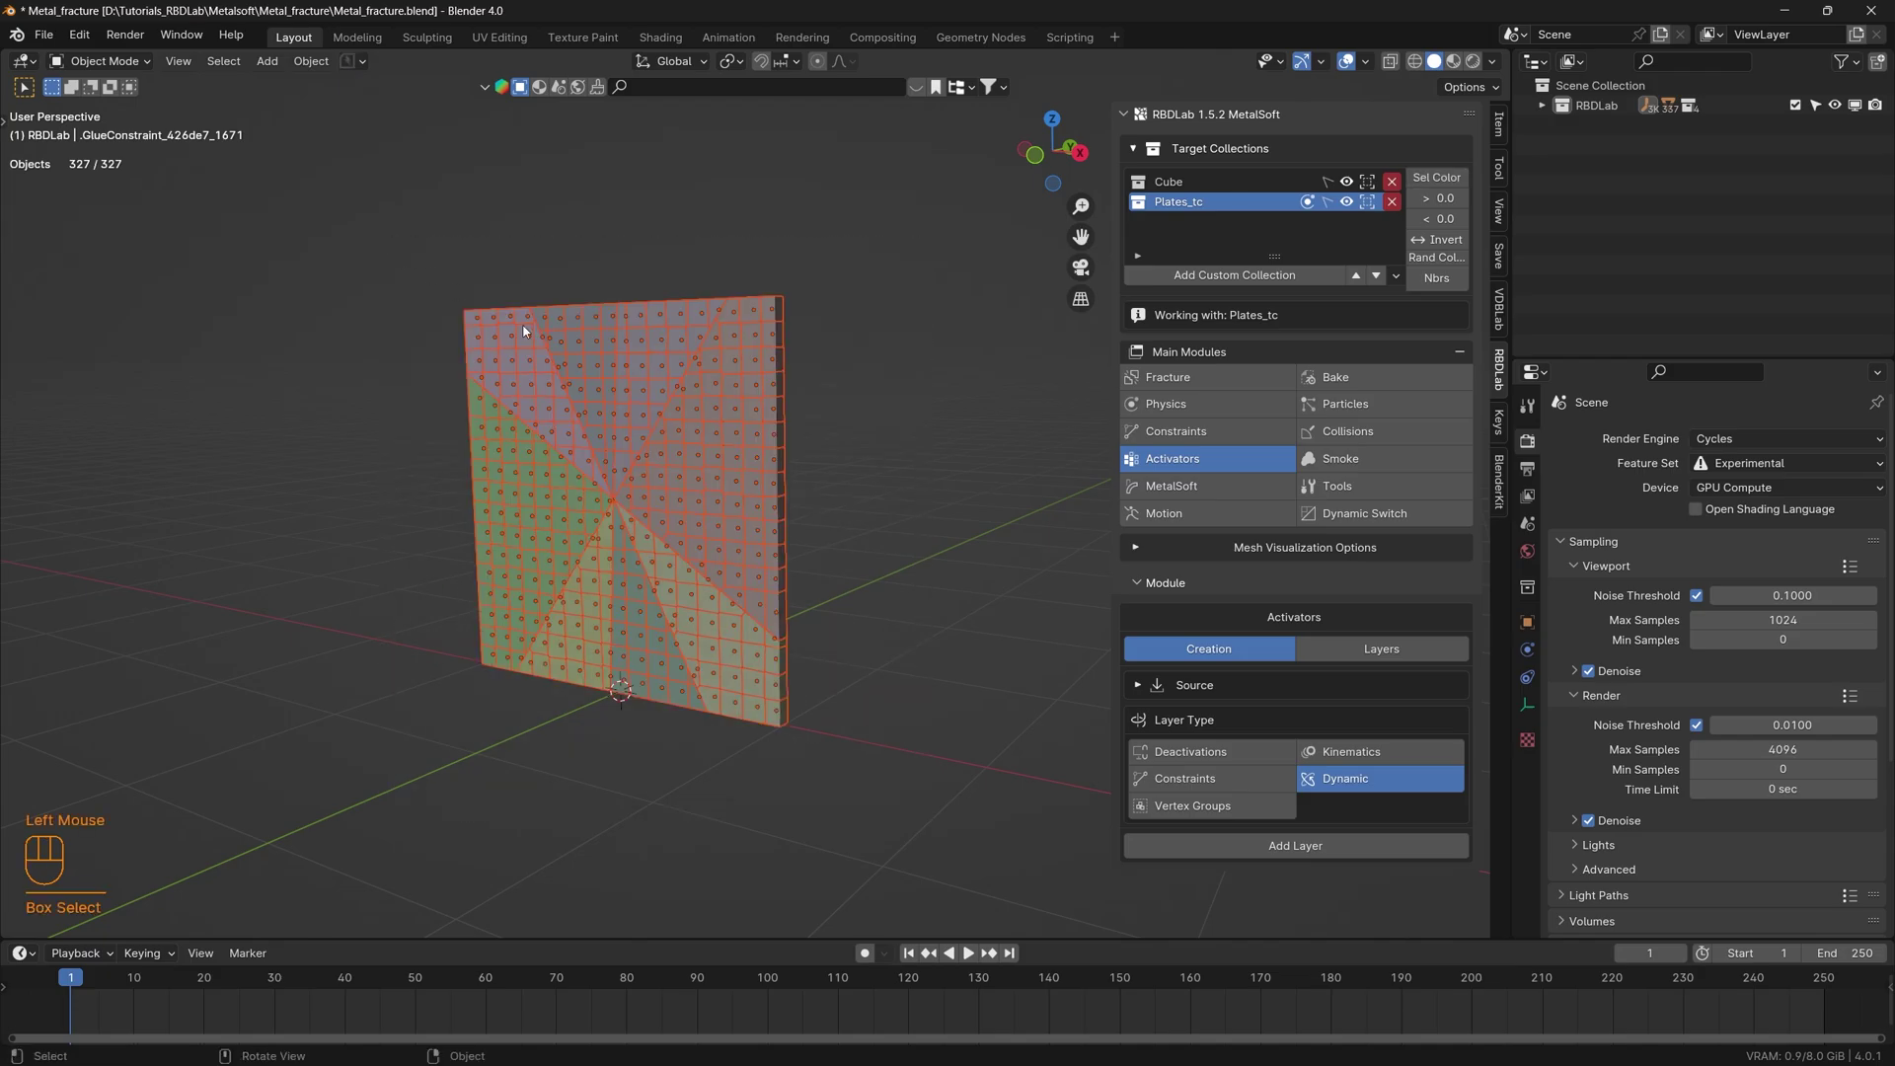
click(1328, 853)
drag(836, 587, 800, 606)
scroll(down, 3)
drag(818, 632, 768, 605)
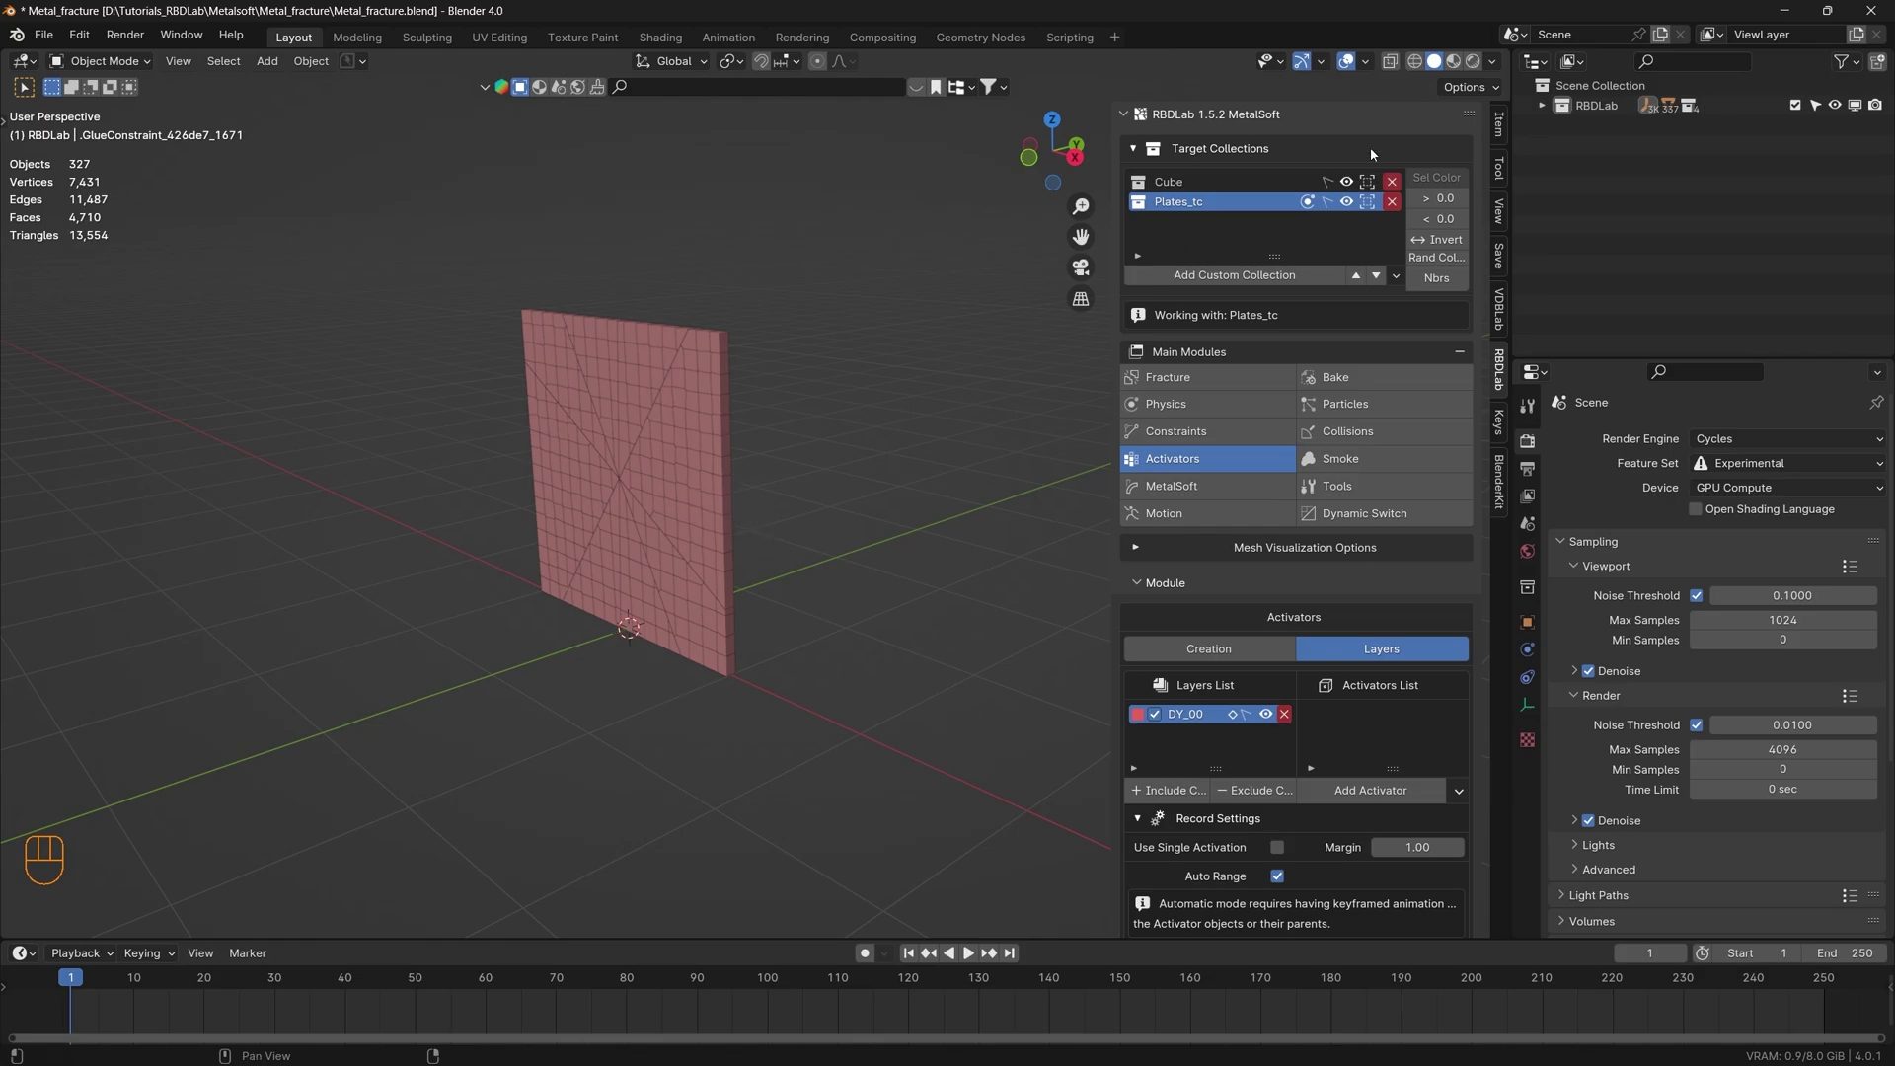
- Unhide Cube_001–Cube_008 inside RBDLab_Originals, select all eight pieces and begin scaling them
click(1549, 112)
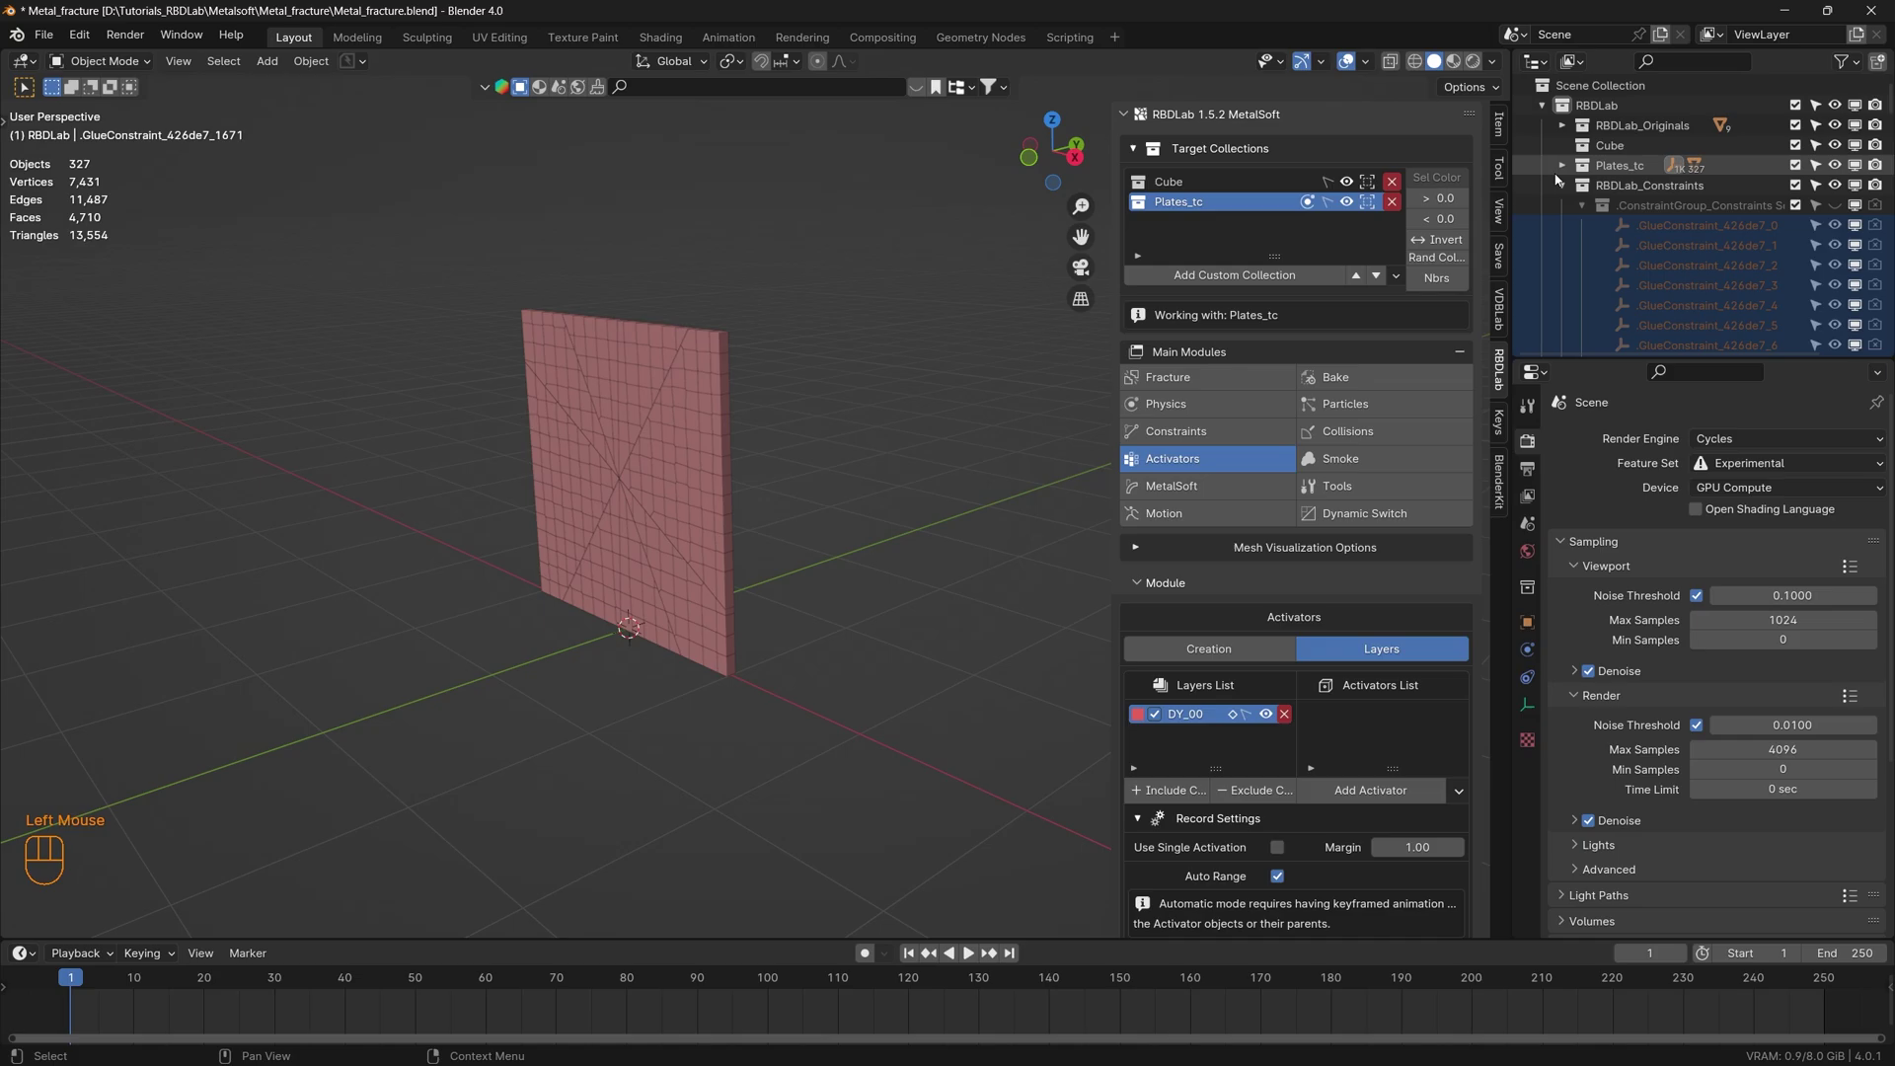
click(1568, 130)
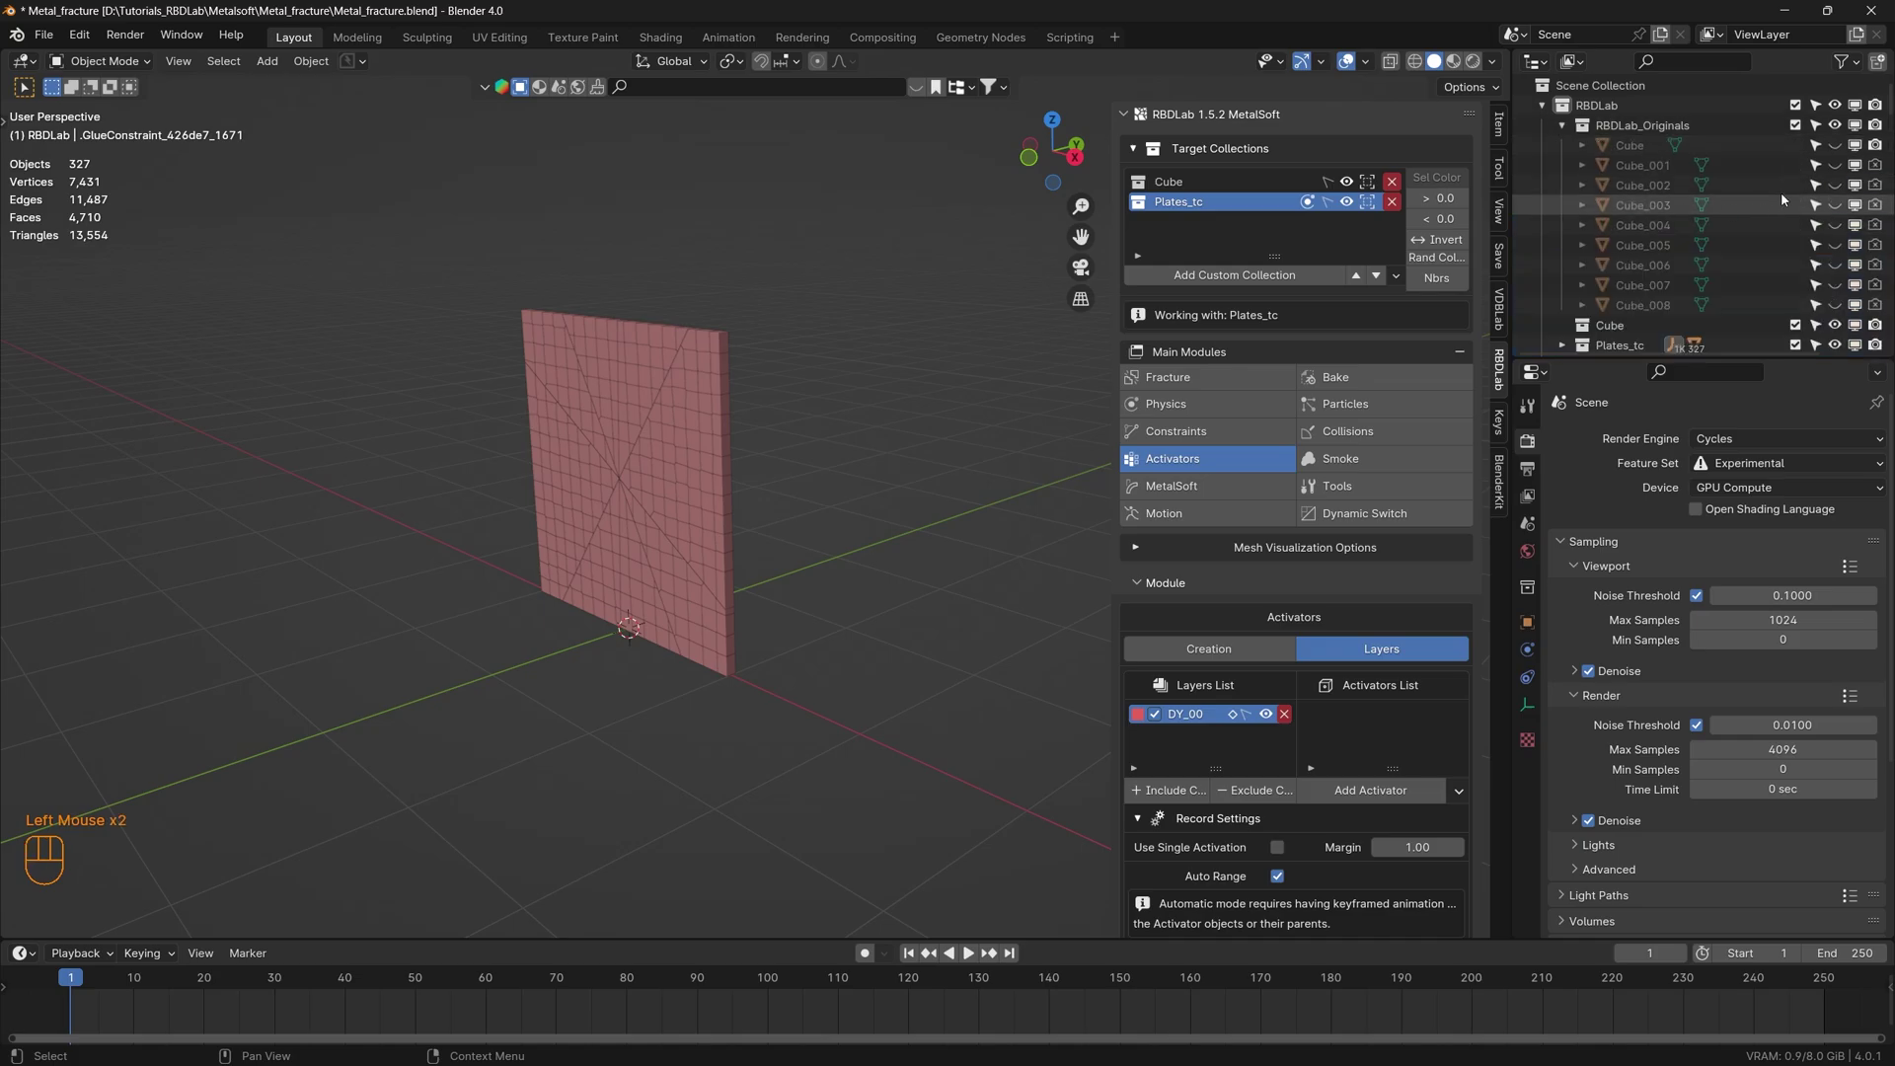
click(1836, 163)
click(1841, 187)
click(1837, 209)
click(1841, 226)
click(1841, 259)
click(1837, 249)
click(1834, 285)
click(1844, 307)
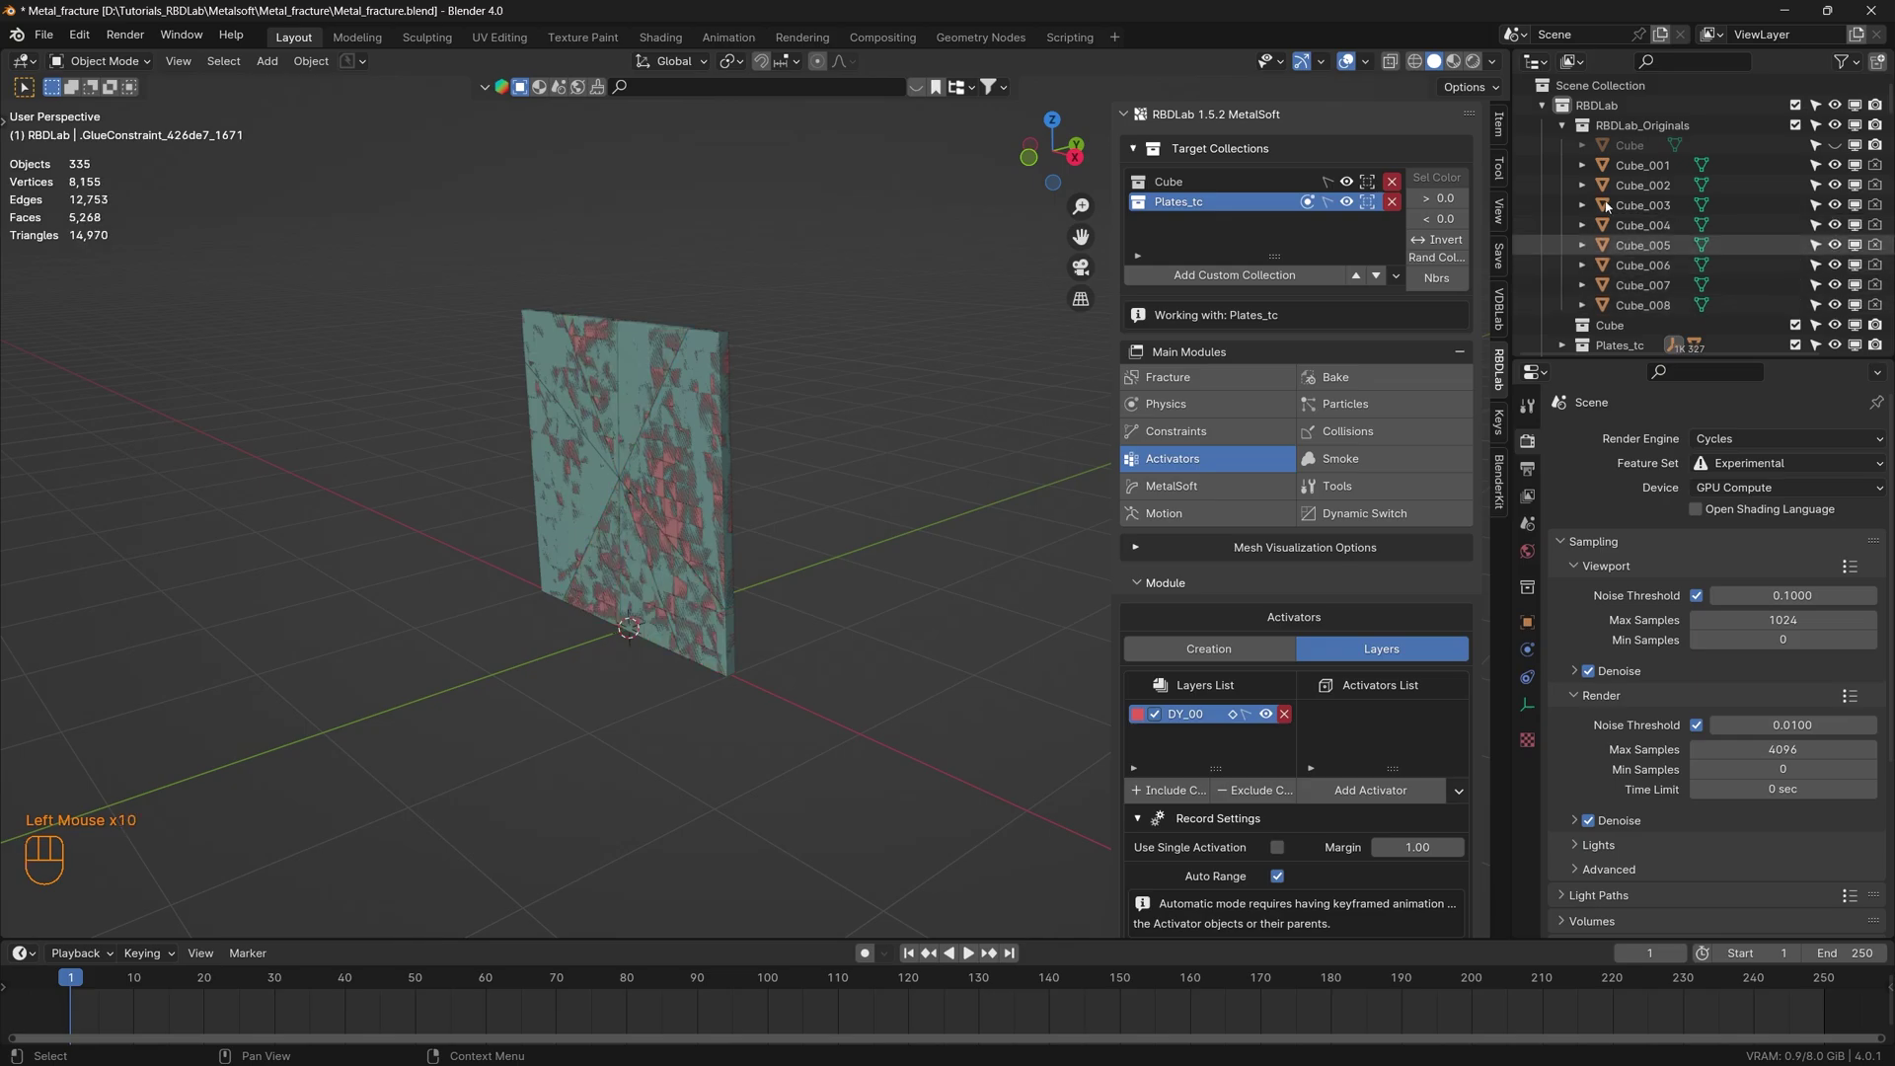
click(875, 783)
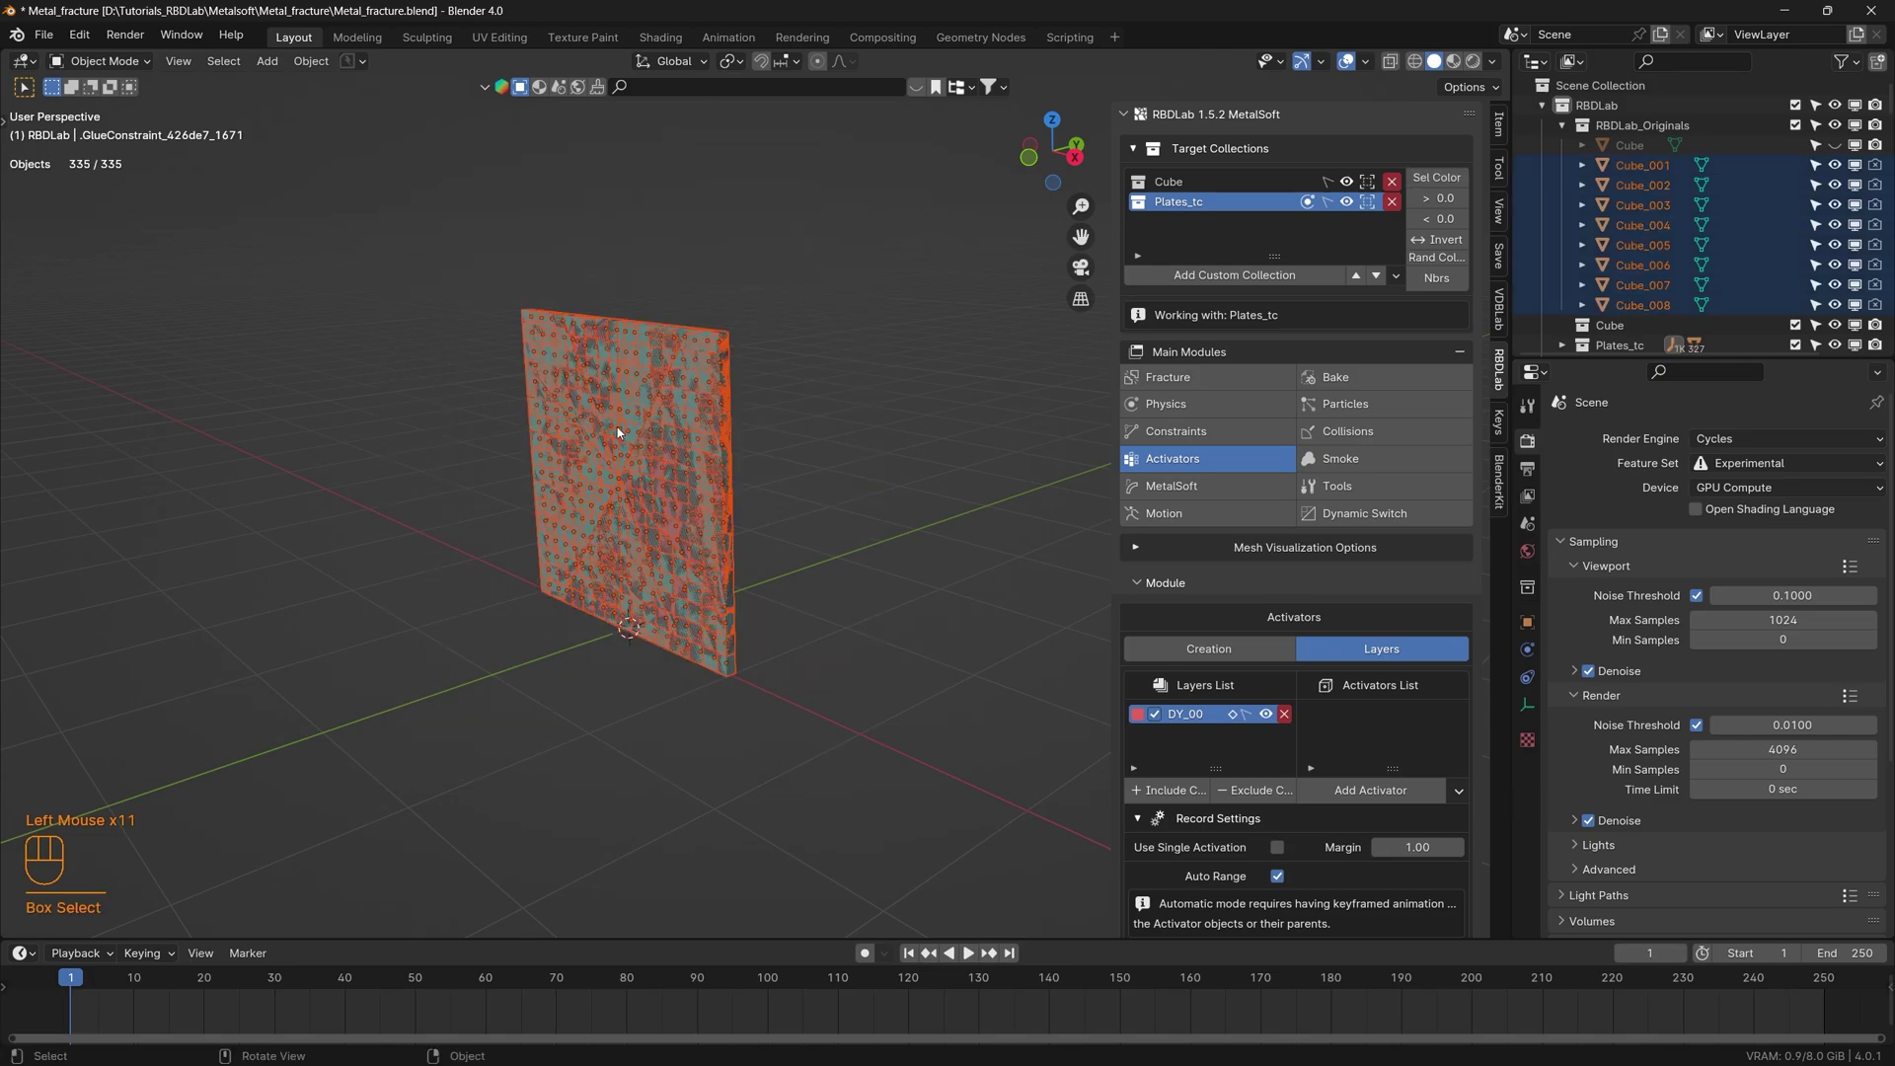
key(s)
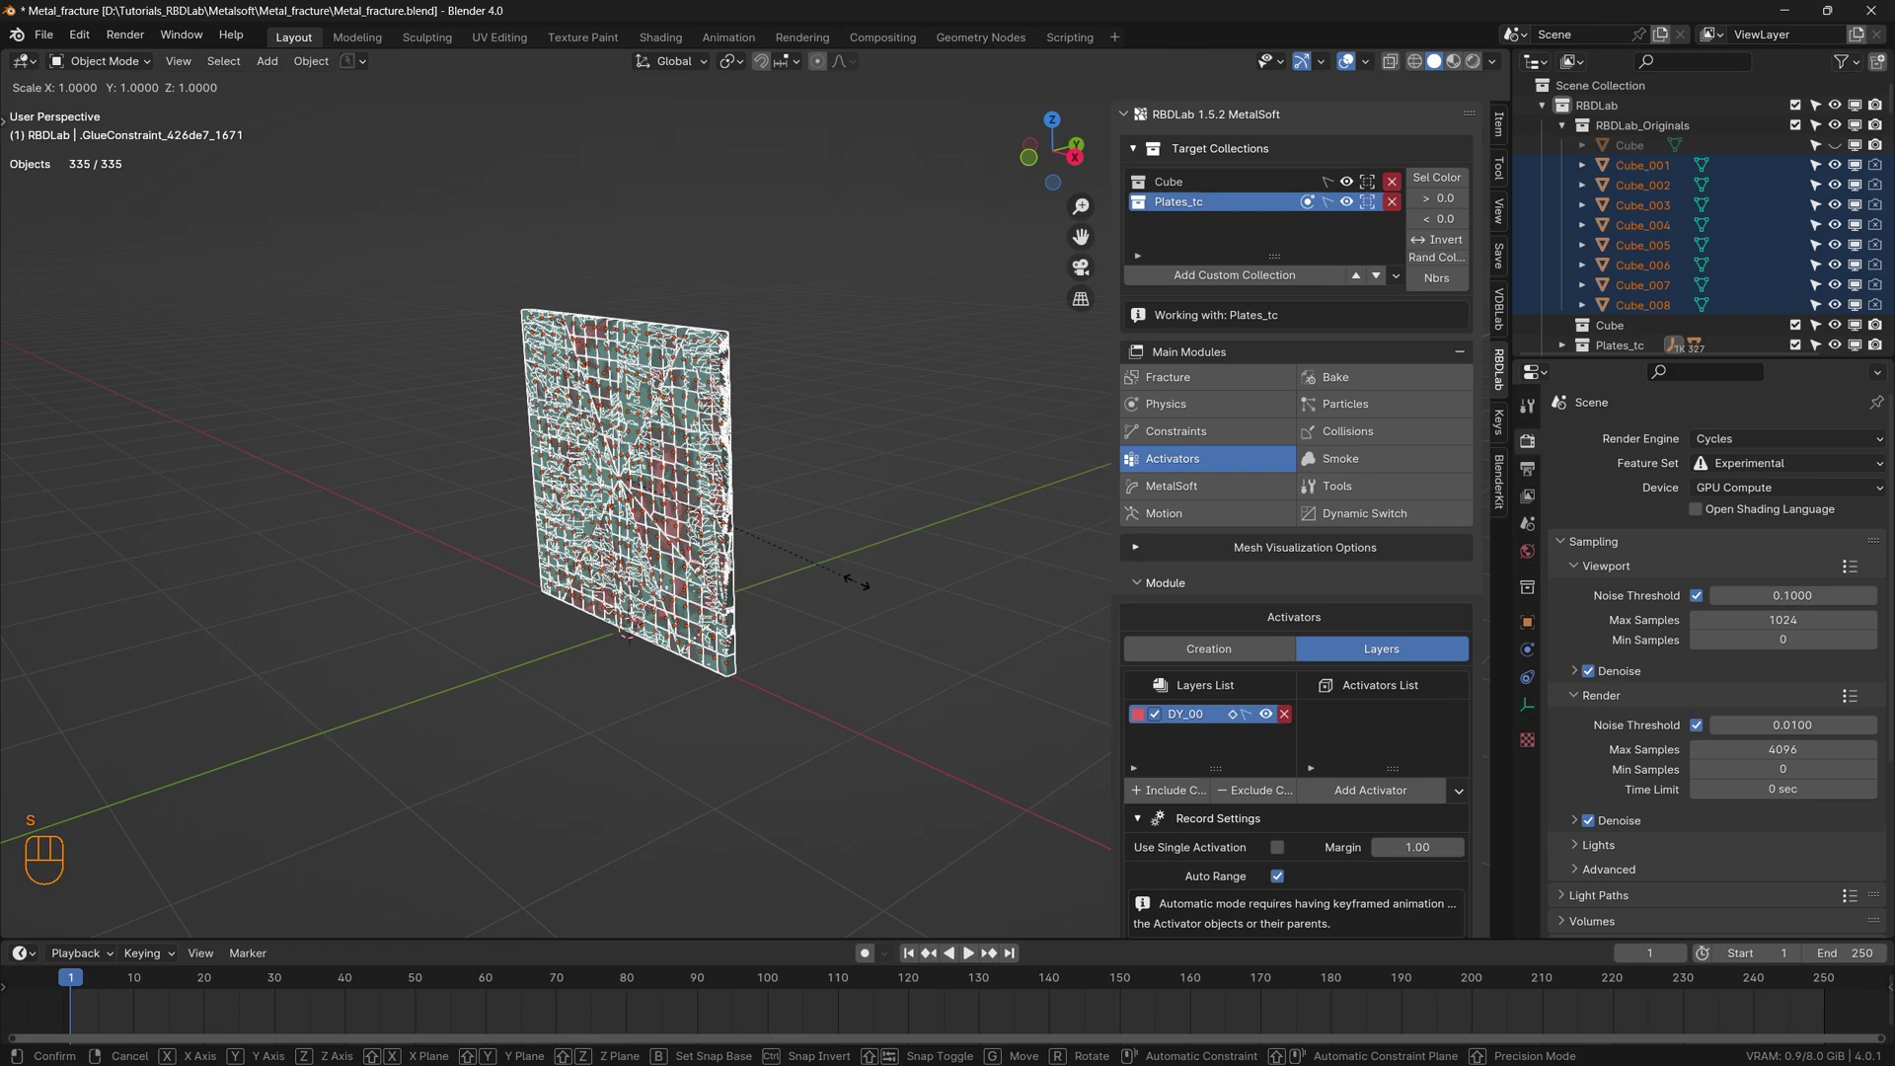
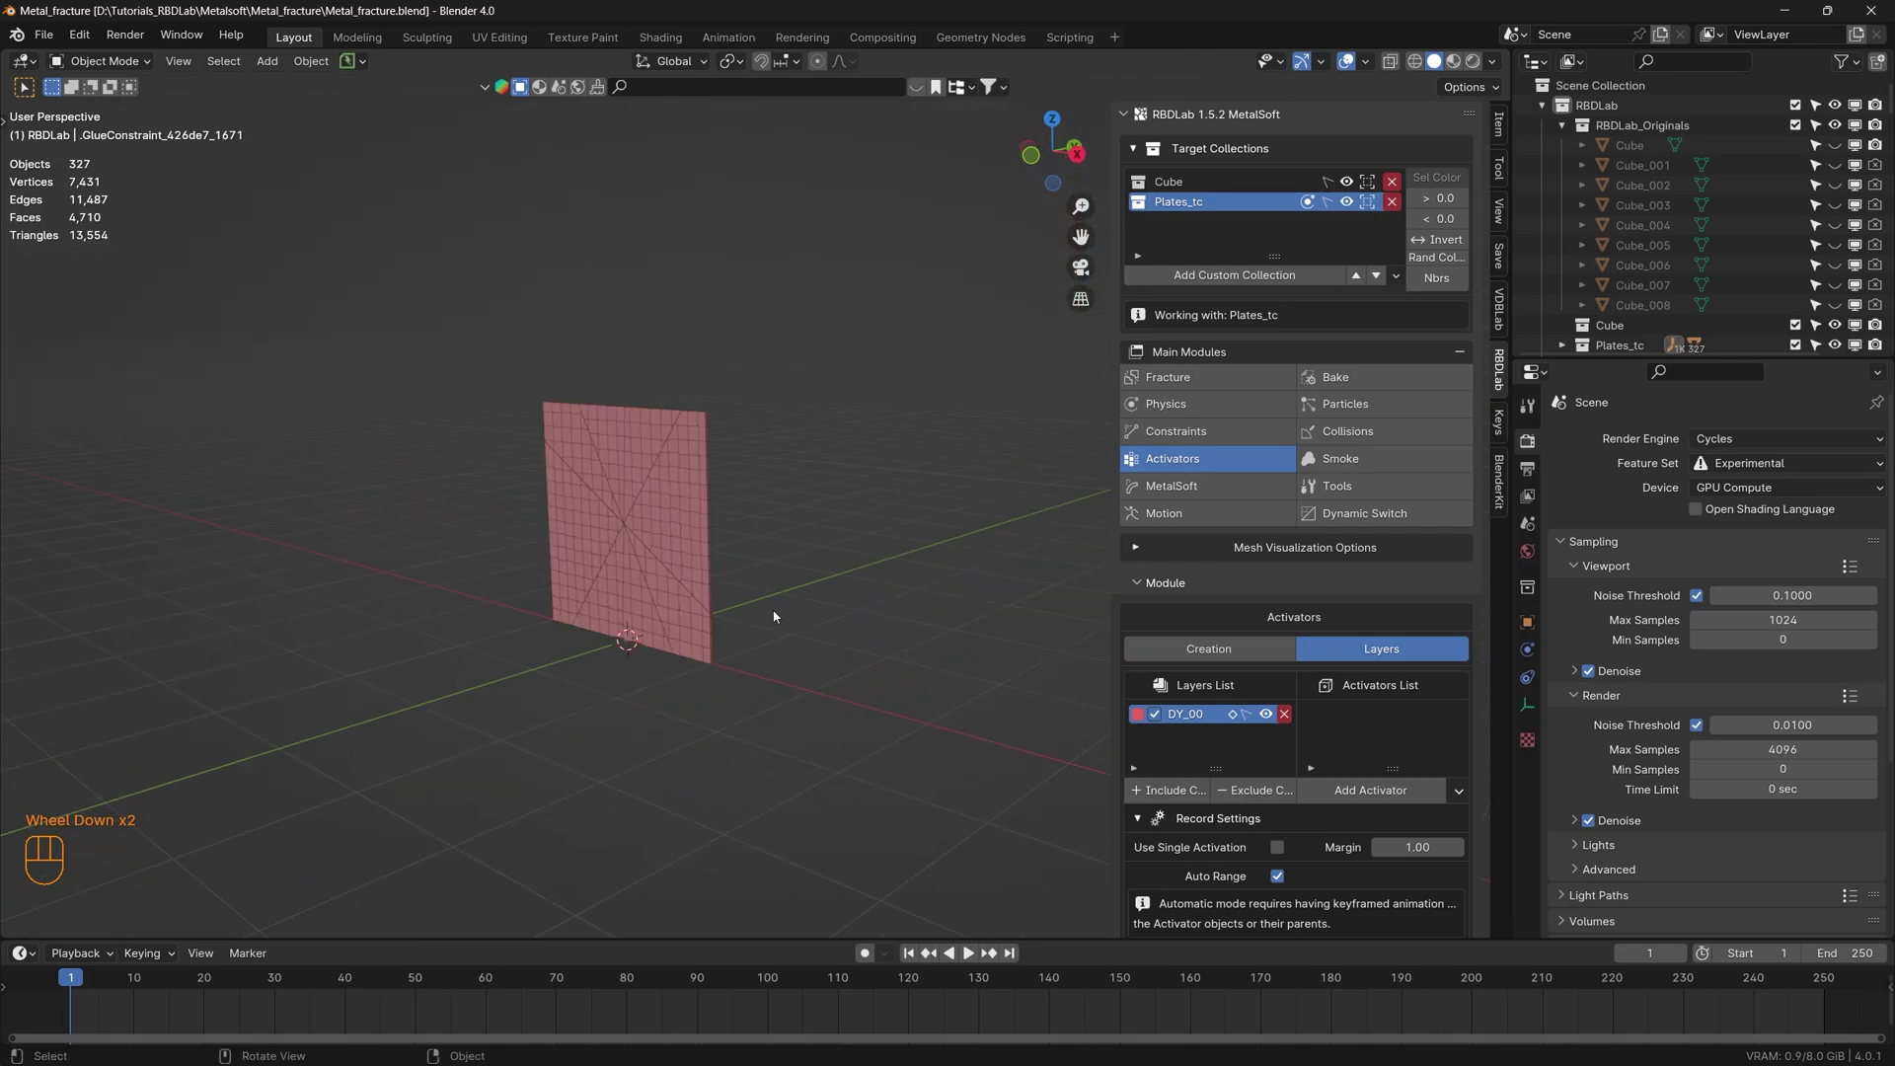
- Collapse the originals and constraints collections, make Scene Collection active and add a UV Sphere
key(shift+a)
click(1612, 88)
click(1570, 130)
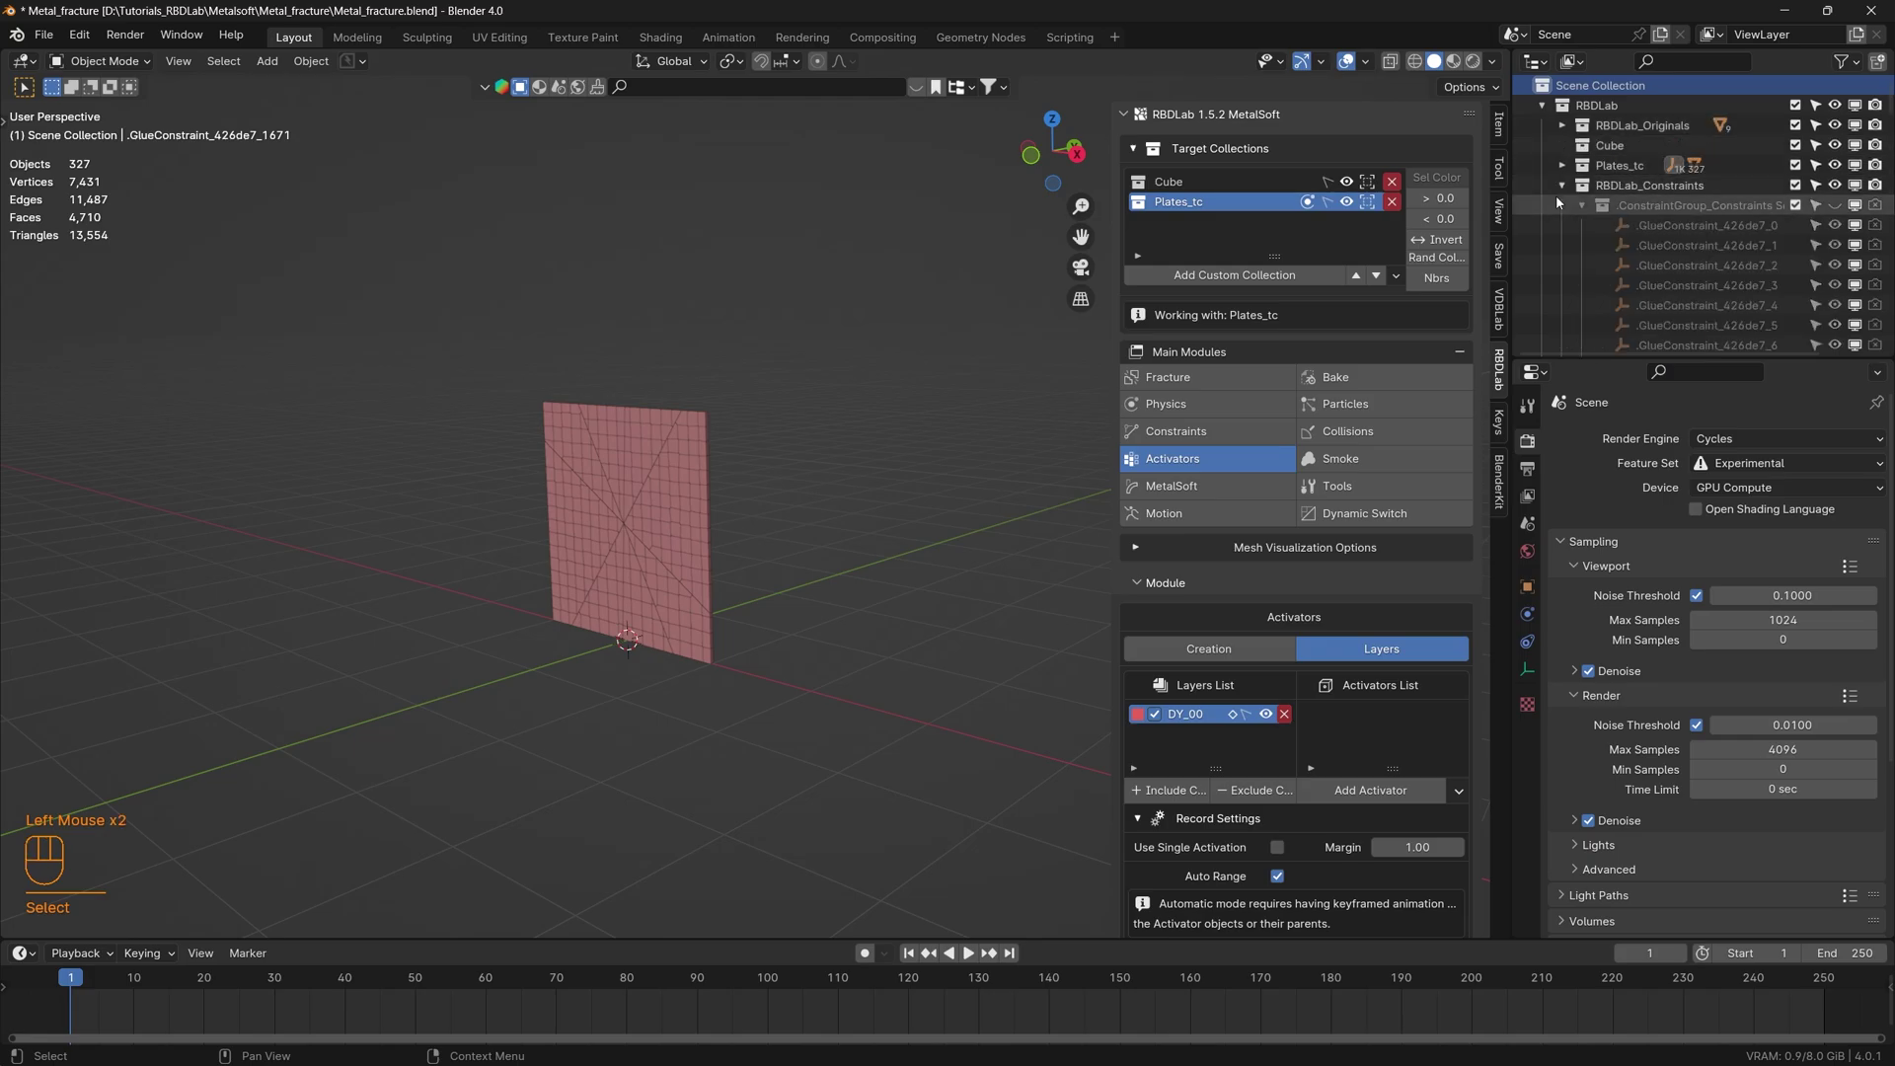
click(1562, 194)
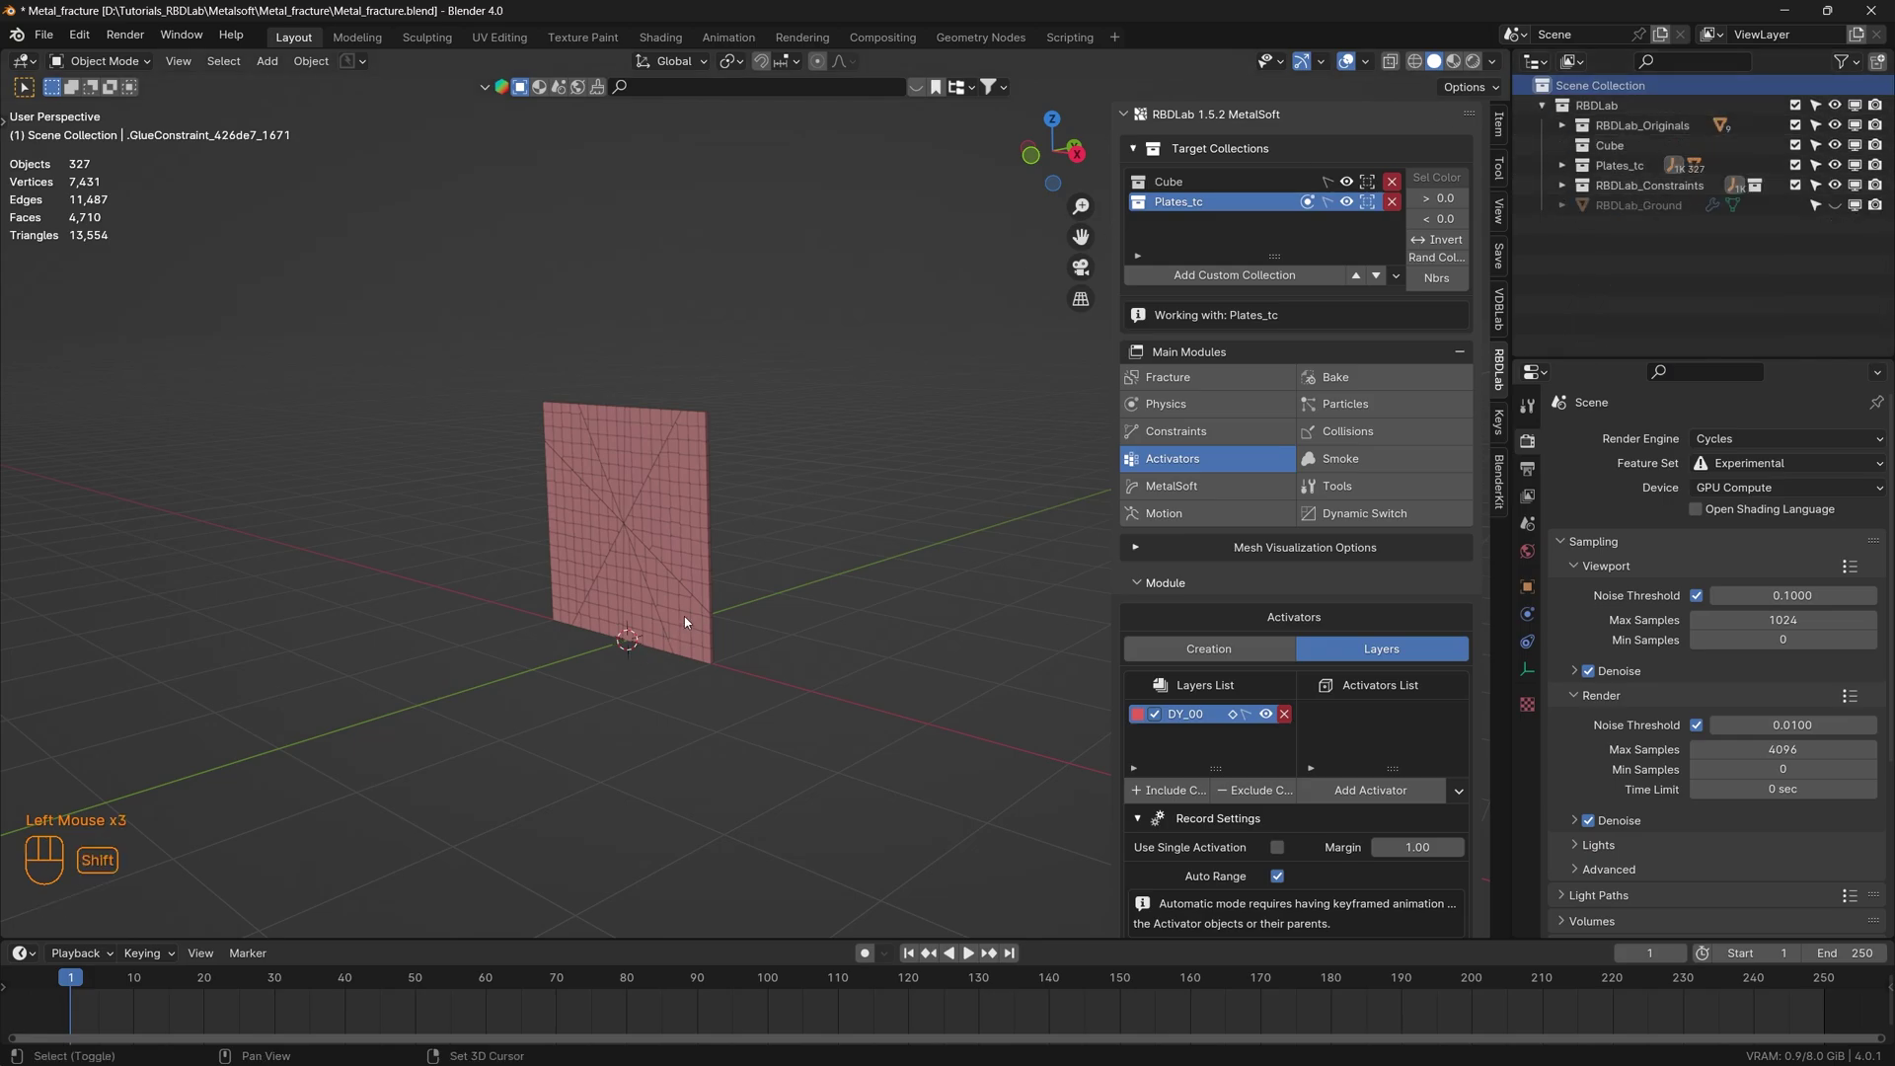
key(shift+a)
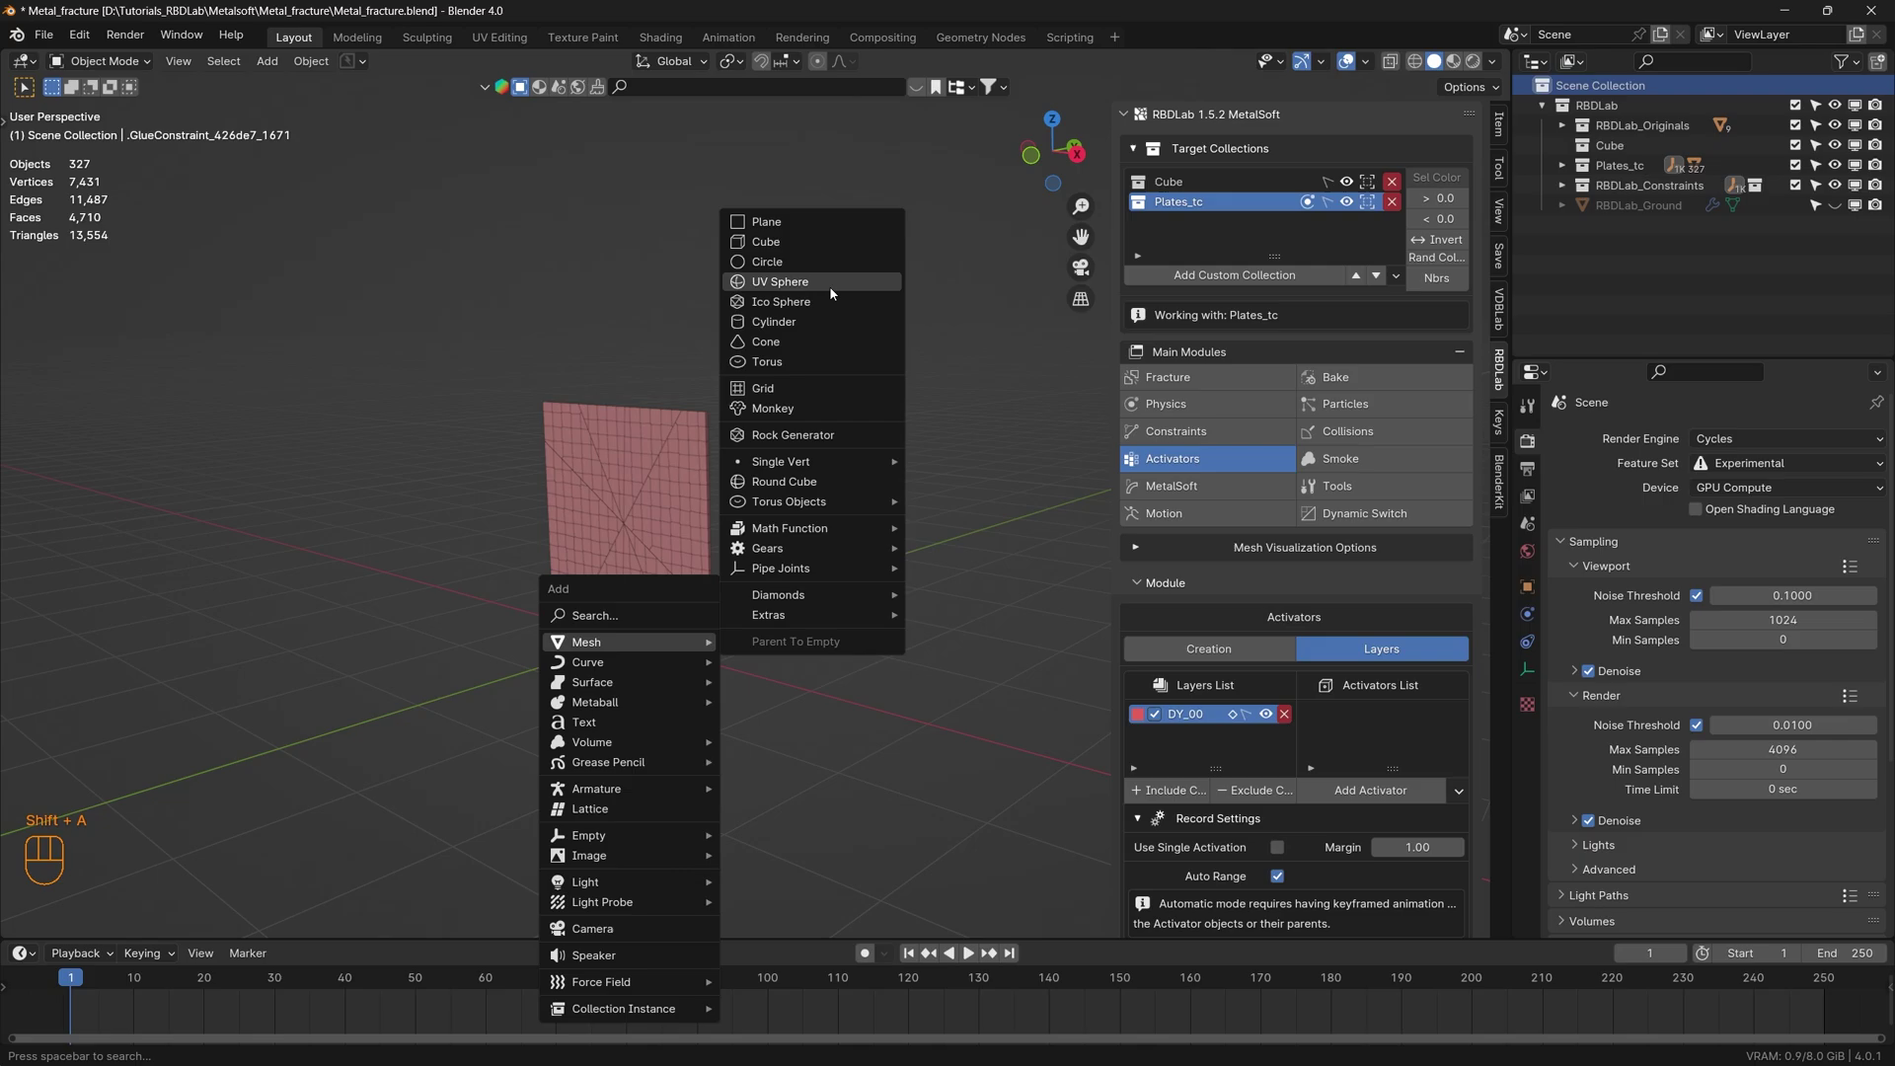
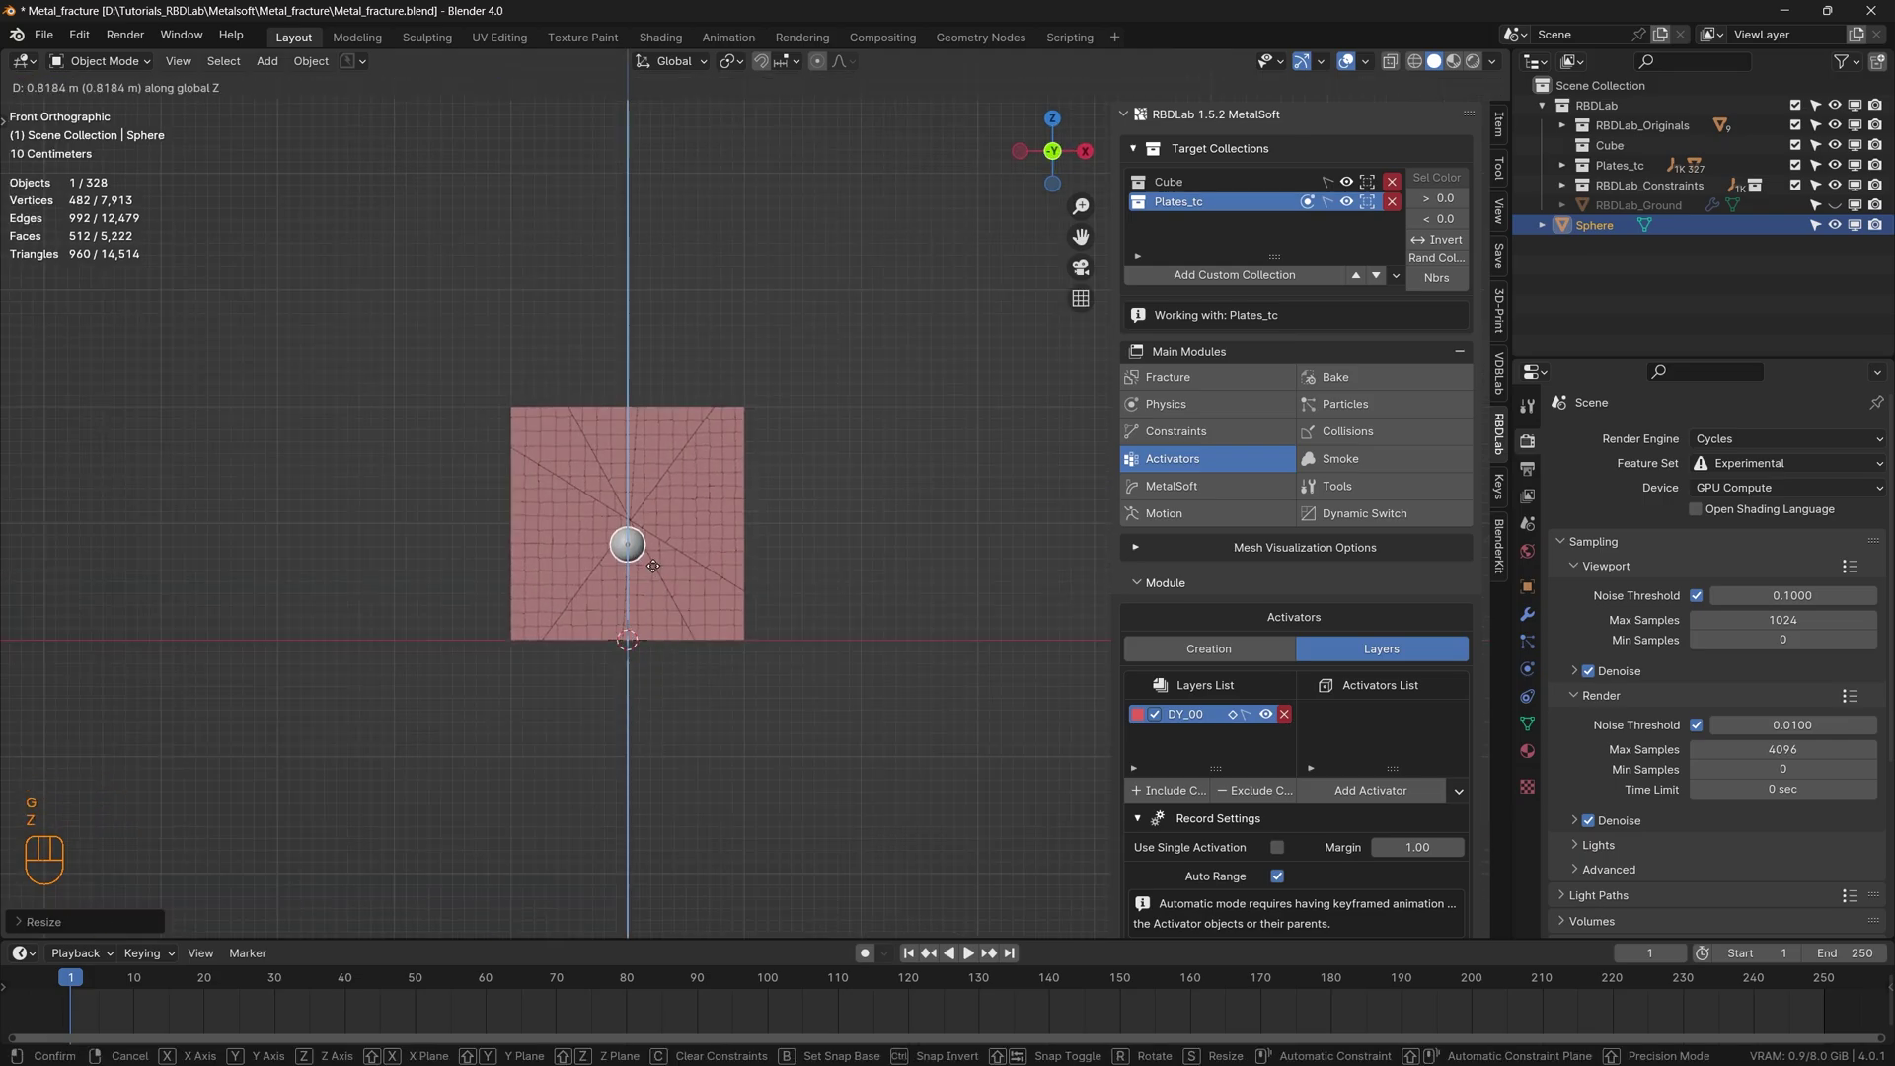
- Place the sphere at the plate centre, then move it 6 m along Y away from the plate
click(654, 549)
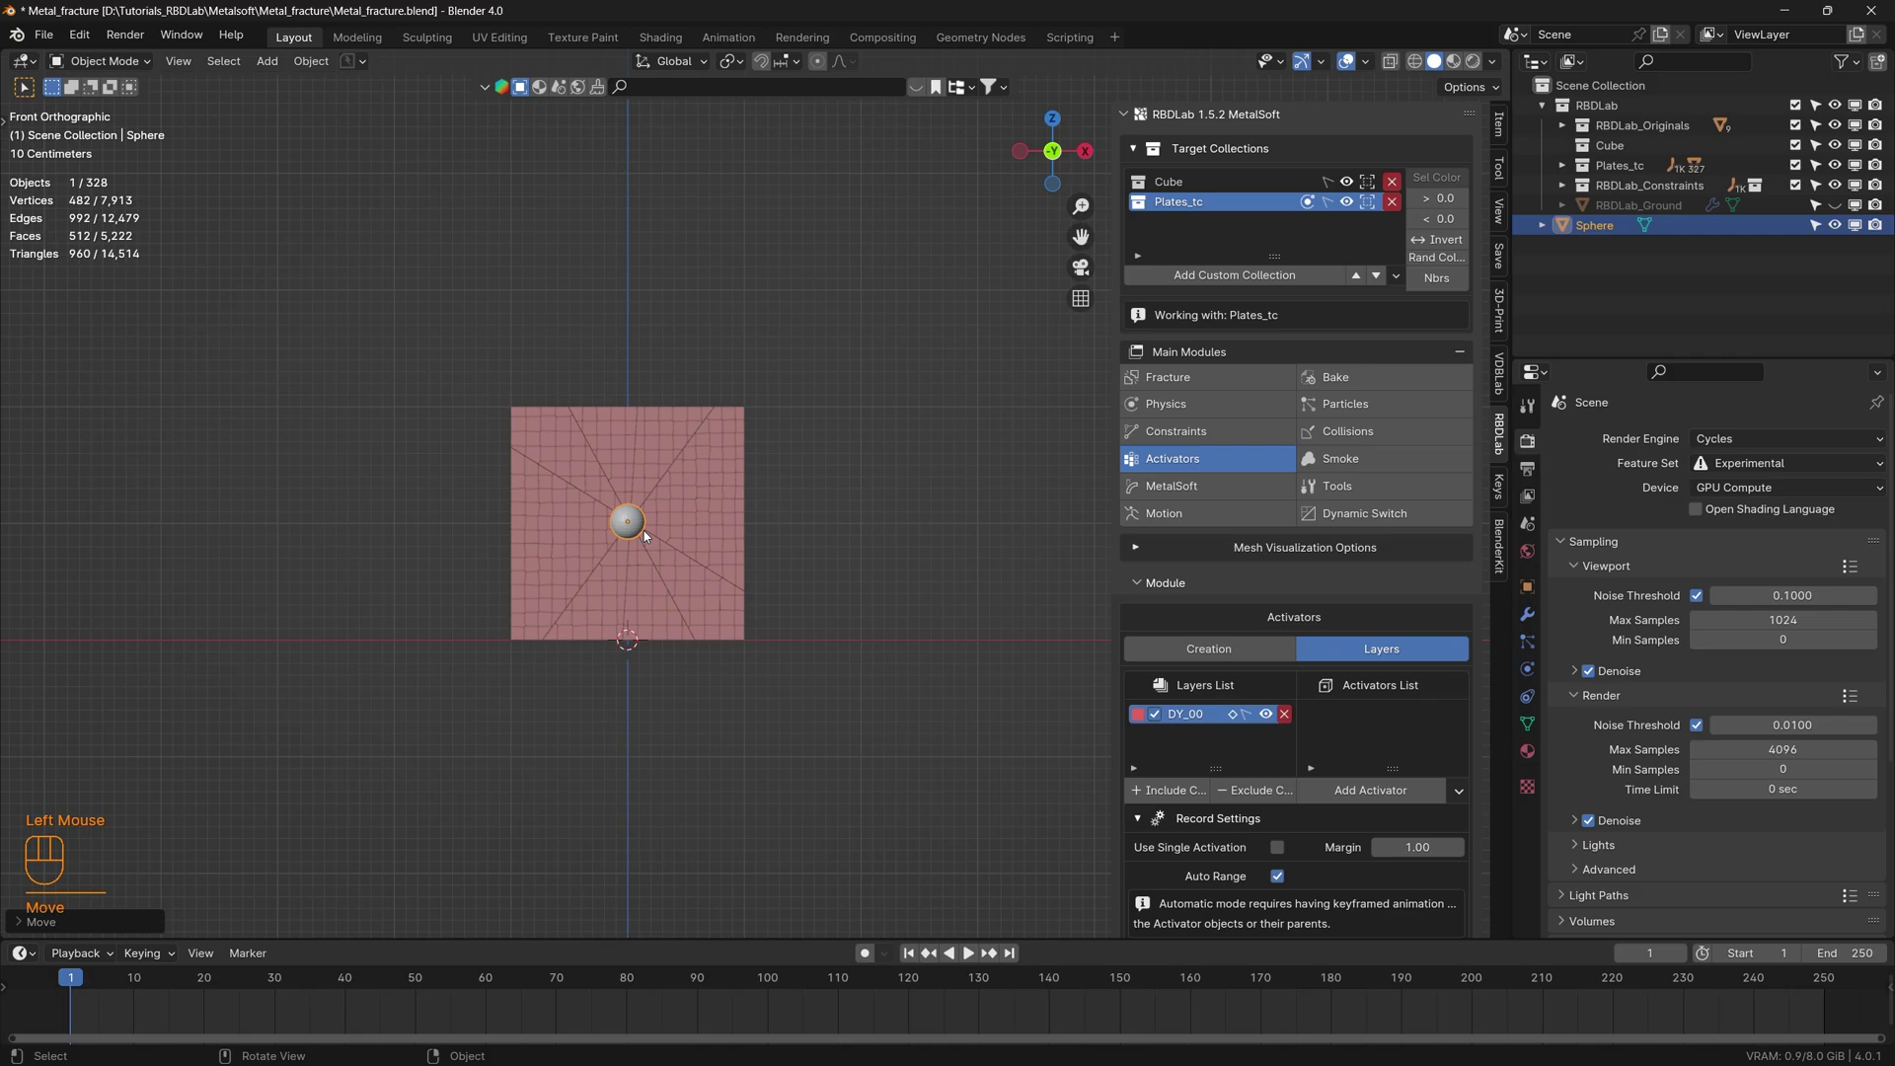
scroll(up, 3)
drag(656, 523, 479, 541)
right_click(541, 491)
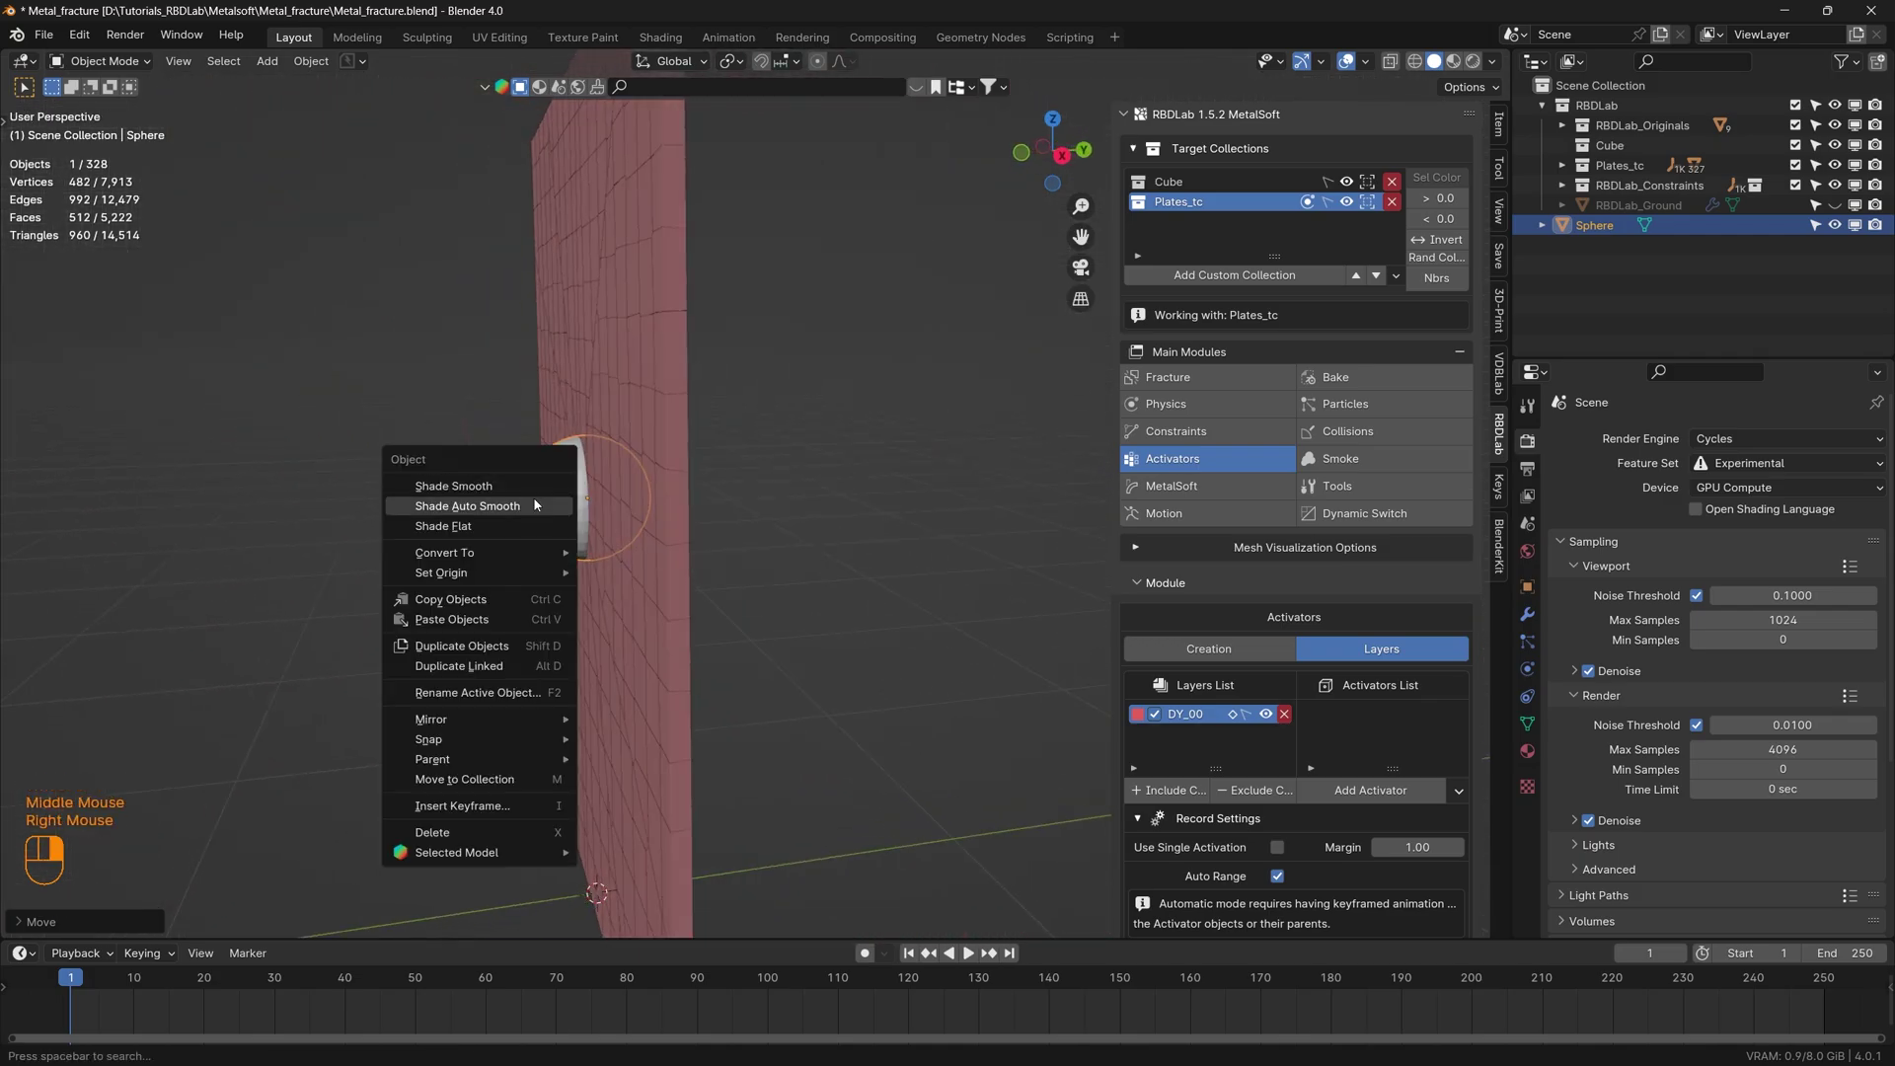
scroll(down, 3)
middle_click(717, 628)
scroll(down, 3)
key(g)
key(y)
key(KP_6)
key(KP_Enter)
drag(885, 598, 812, 596)
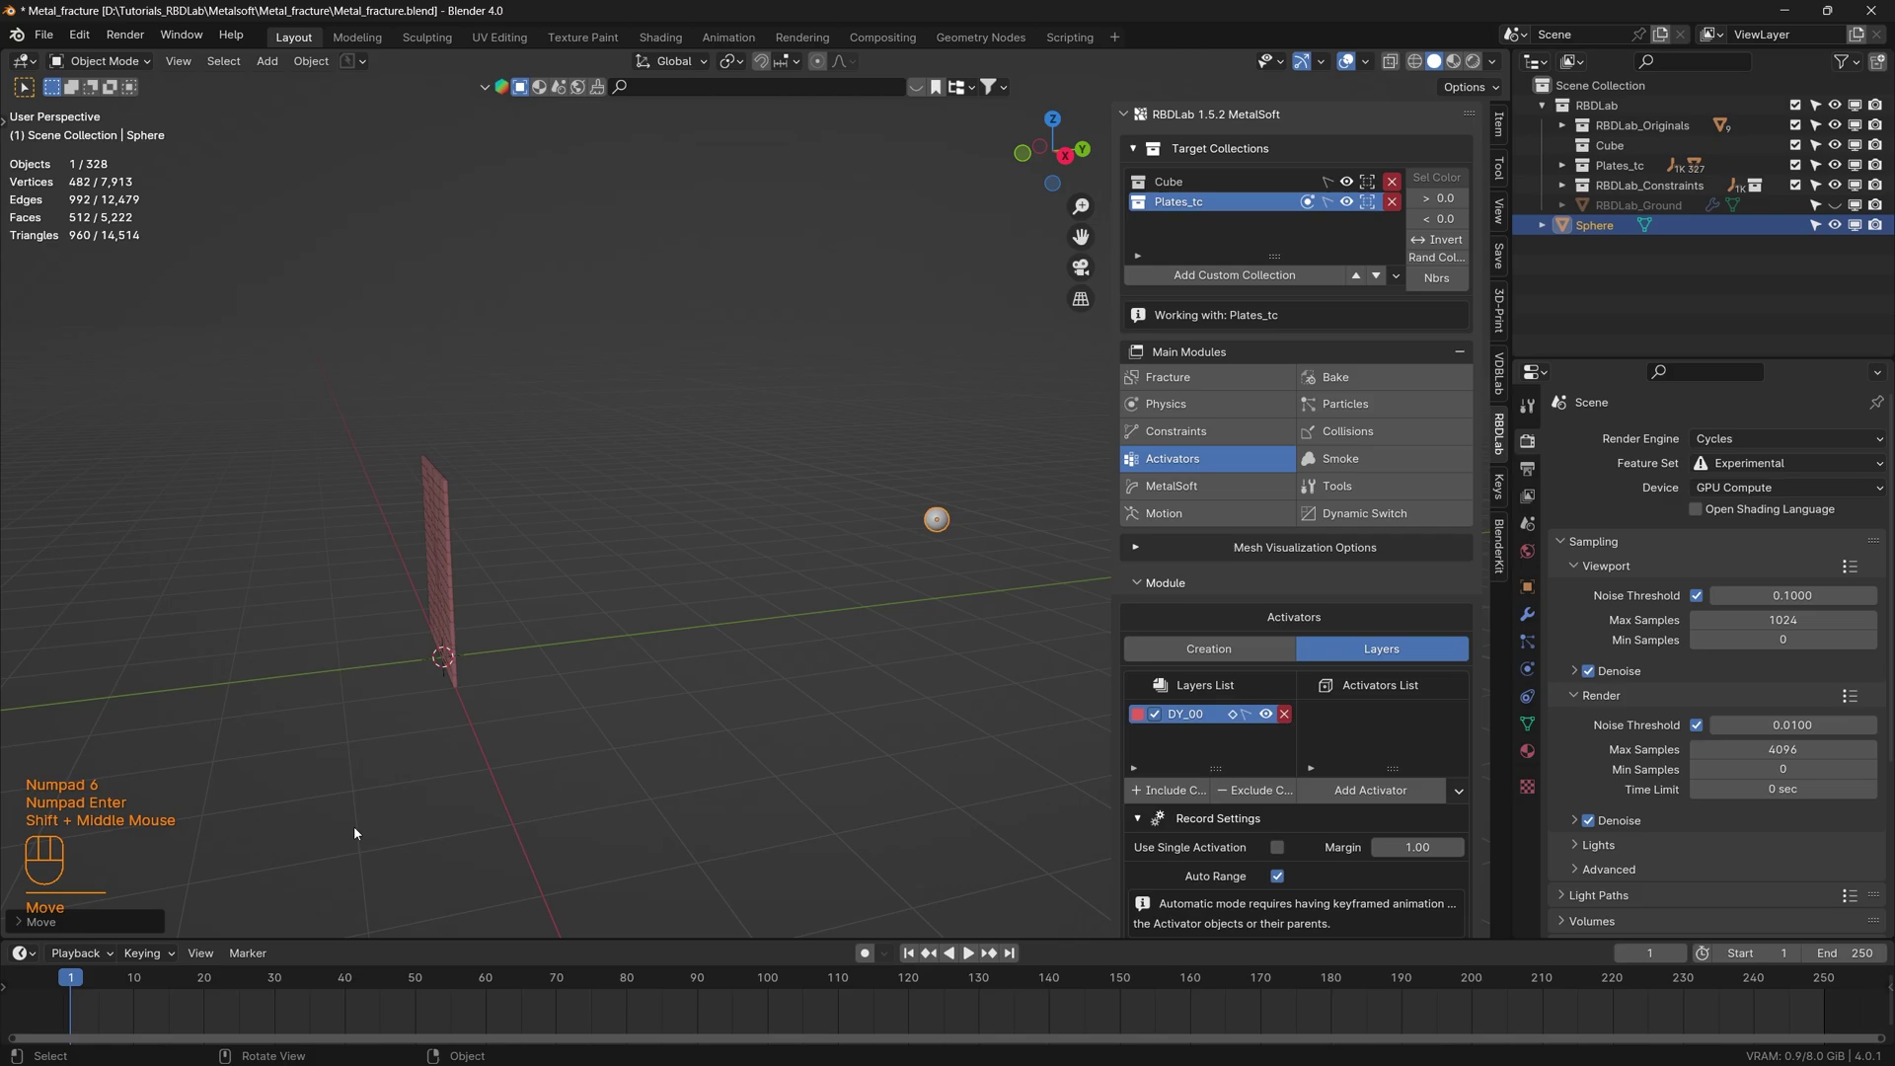
- Keyframe the sphere's location at frame 1, then at frame 7 move it -6 m along Y onto the plate
key(i)
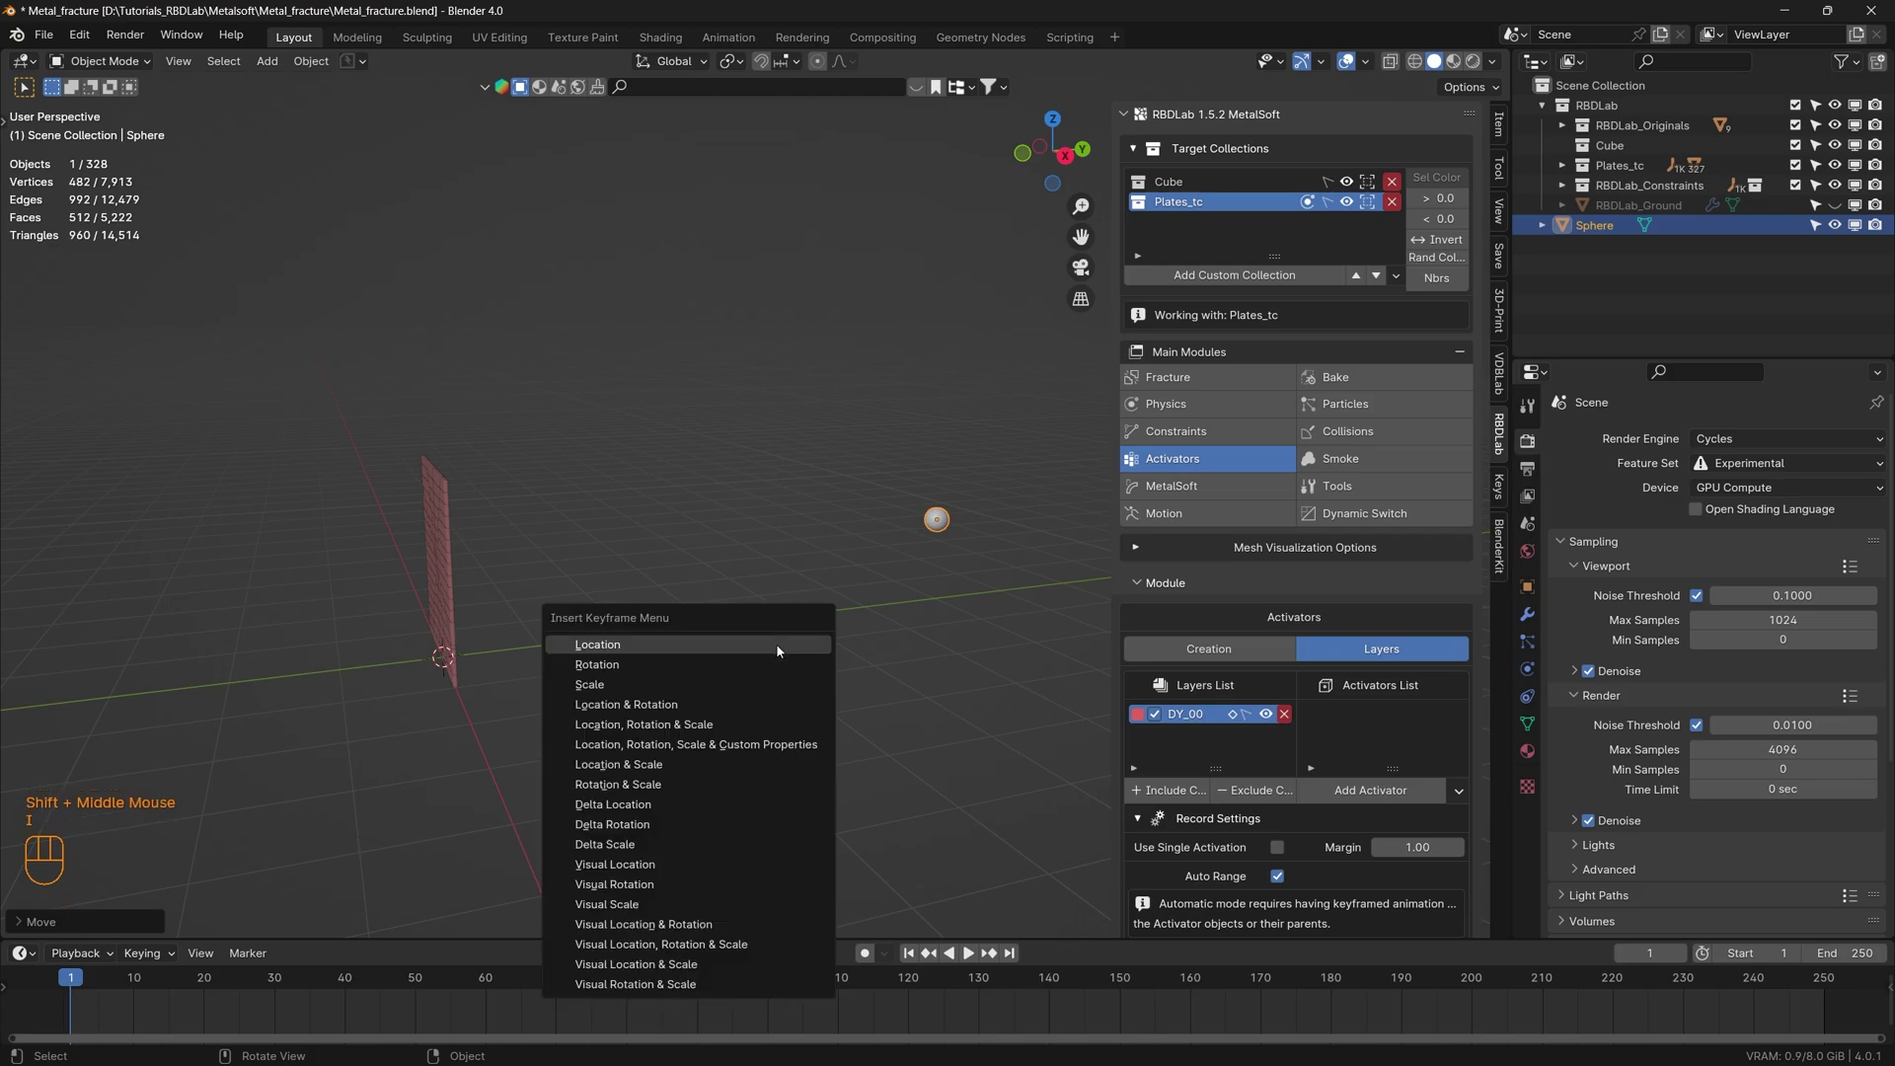
drag(76, 980, 118, 980)
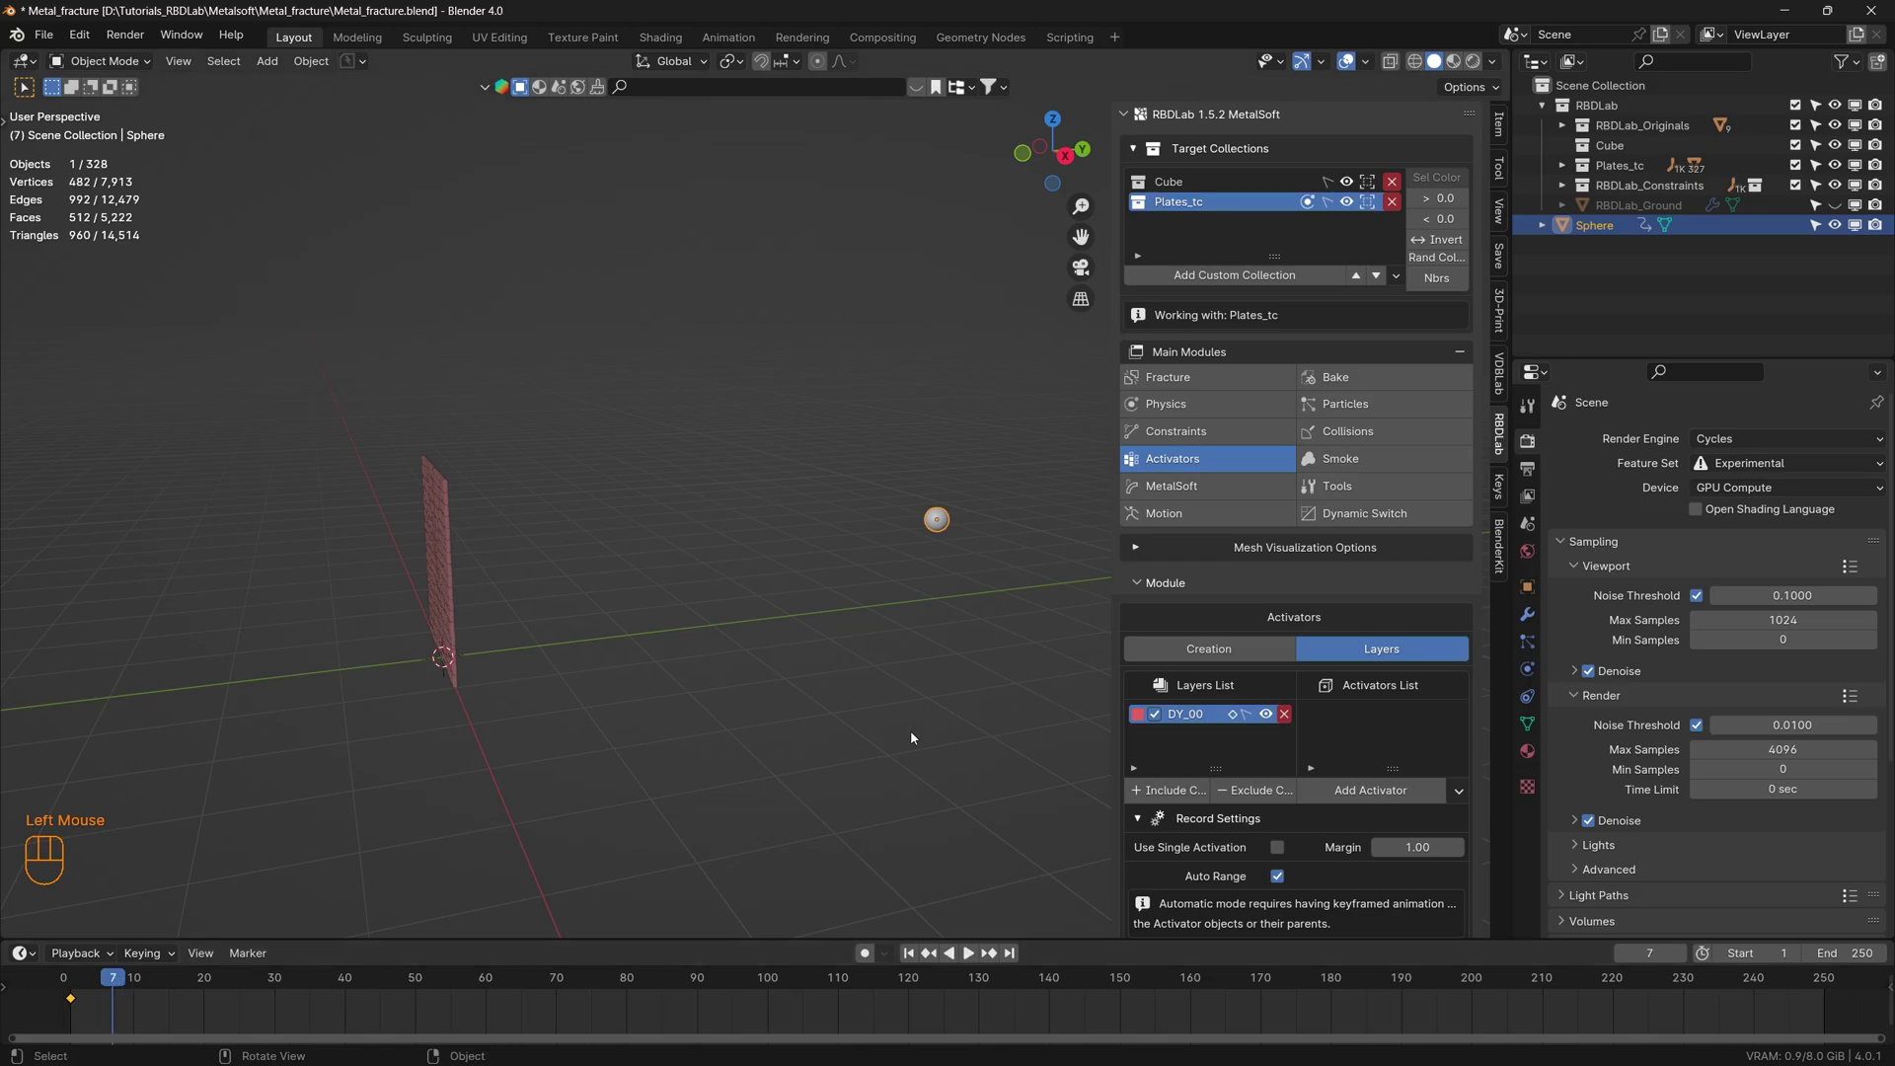
key(g)
key(y)
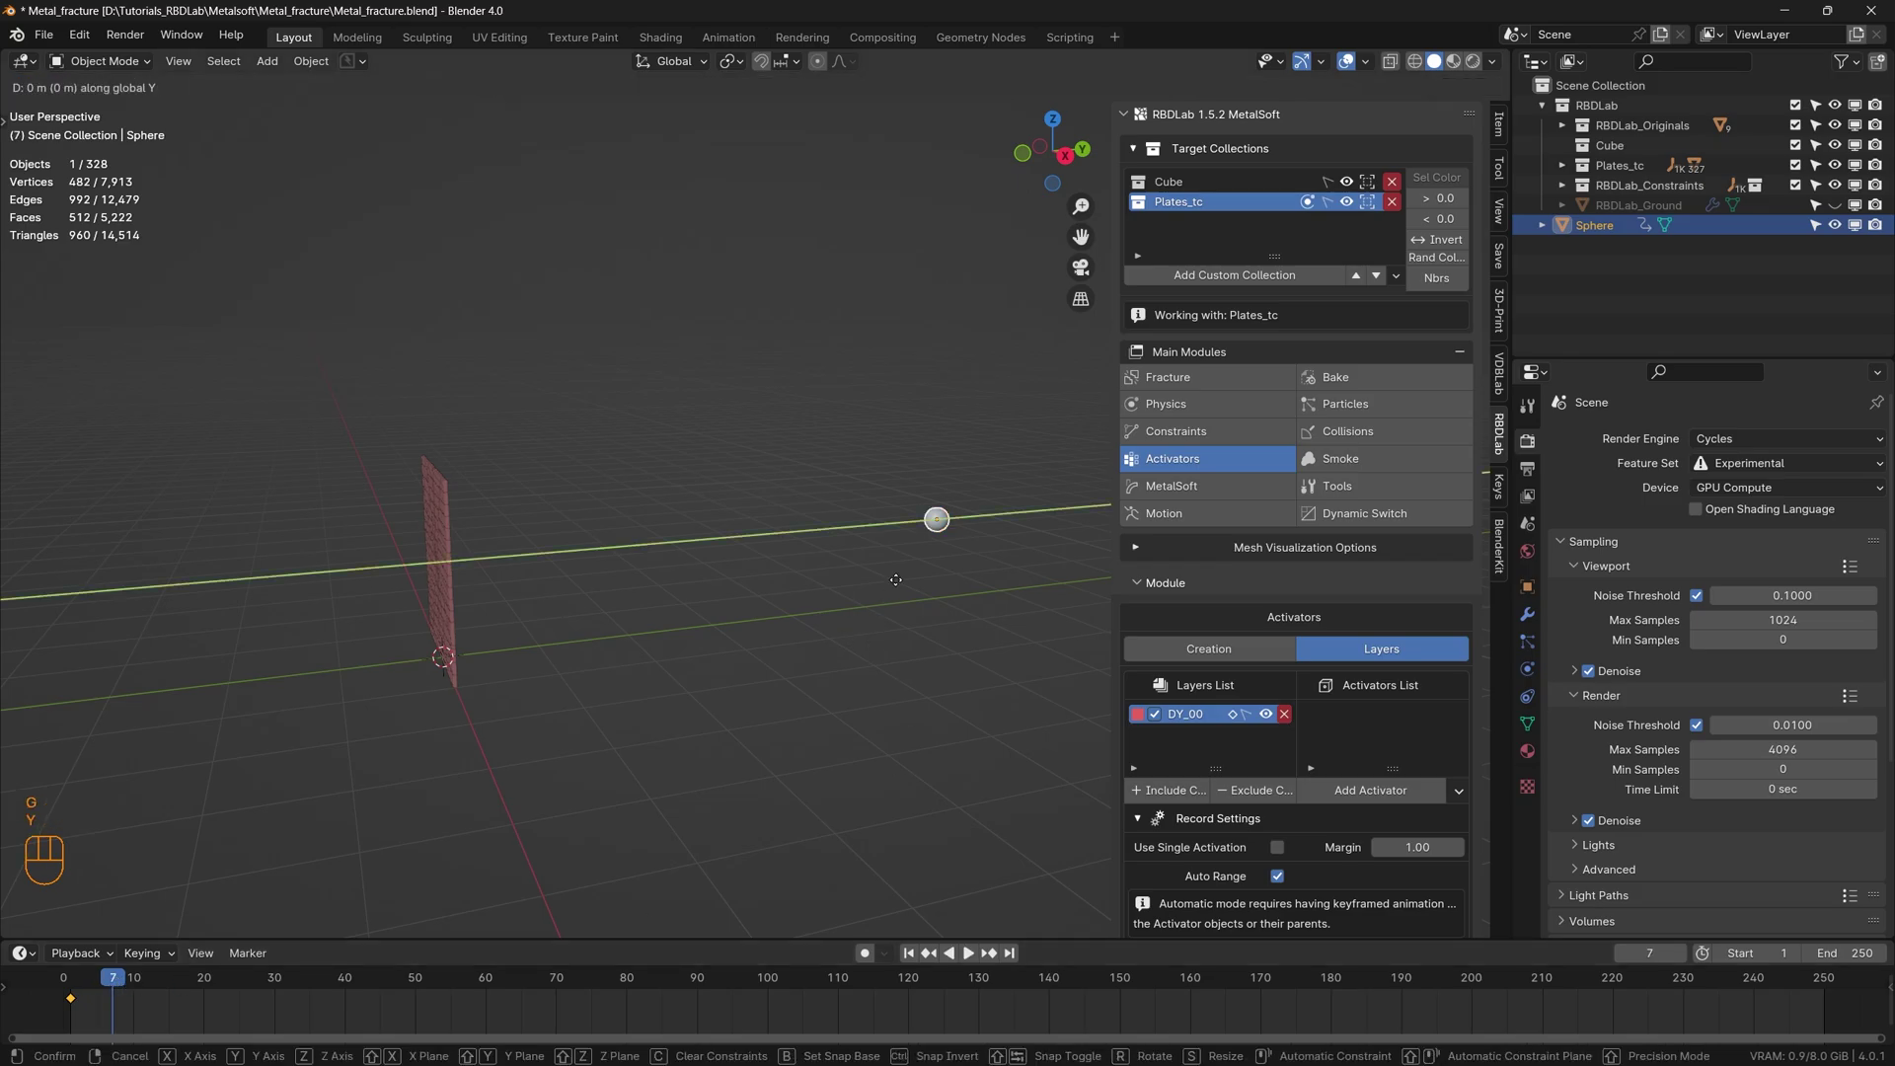
key(KP_Subtract)
key(KP_6)
key(KP_Enter)
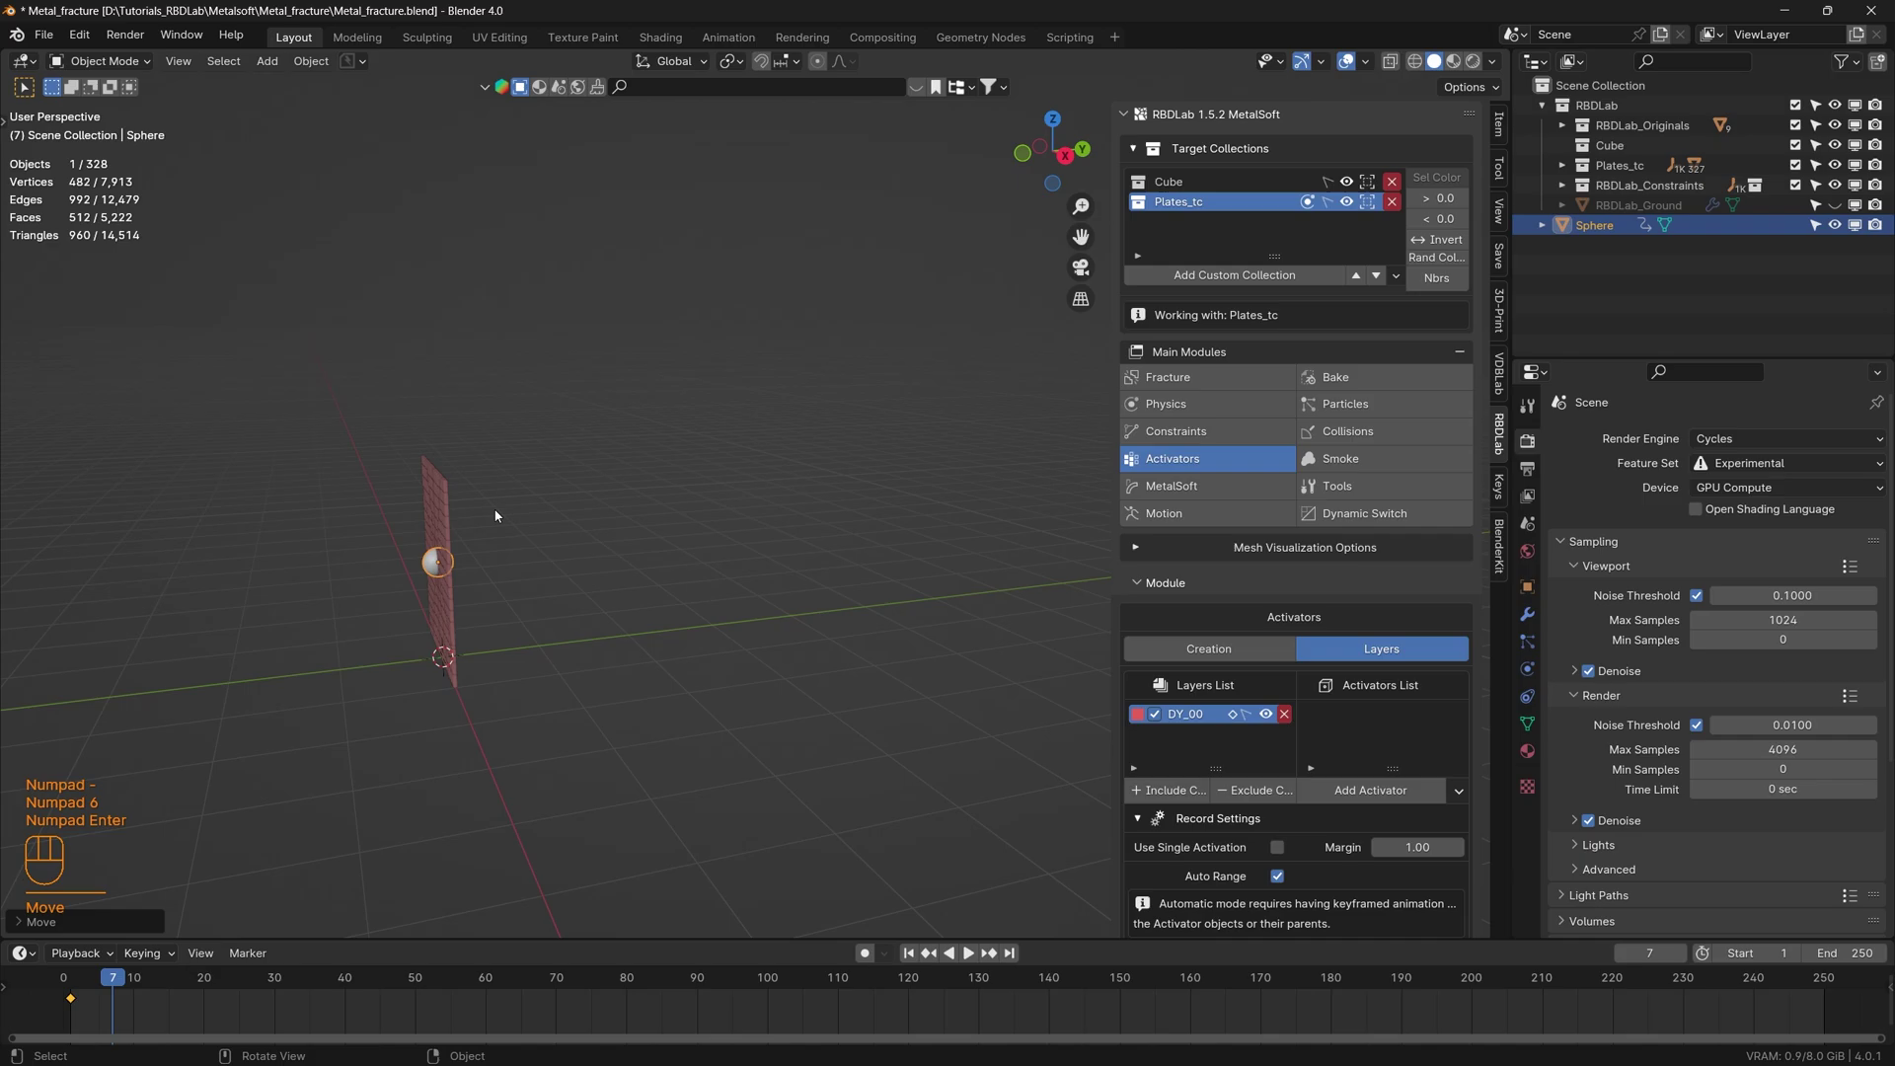
drag(460, 564, 467, 568)
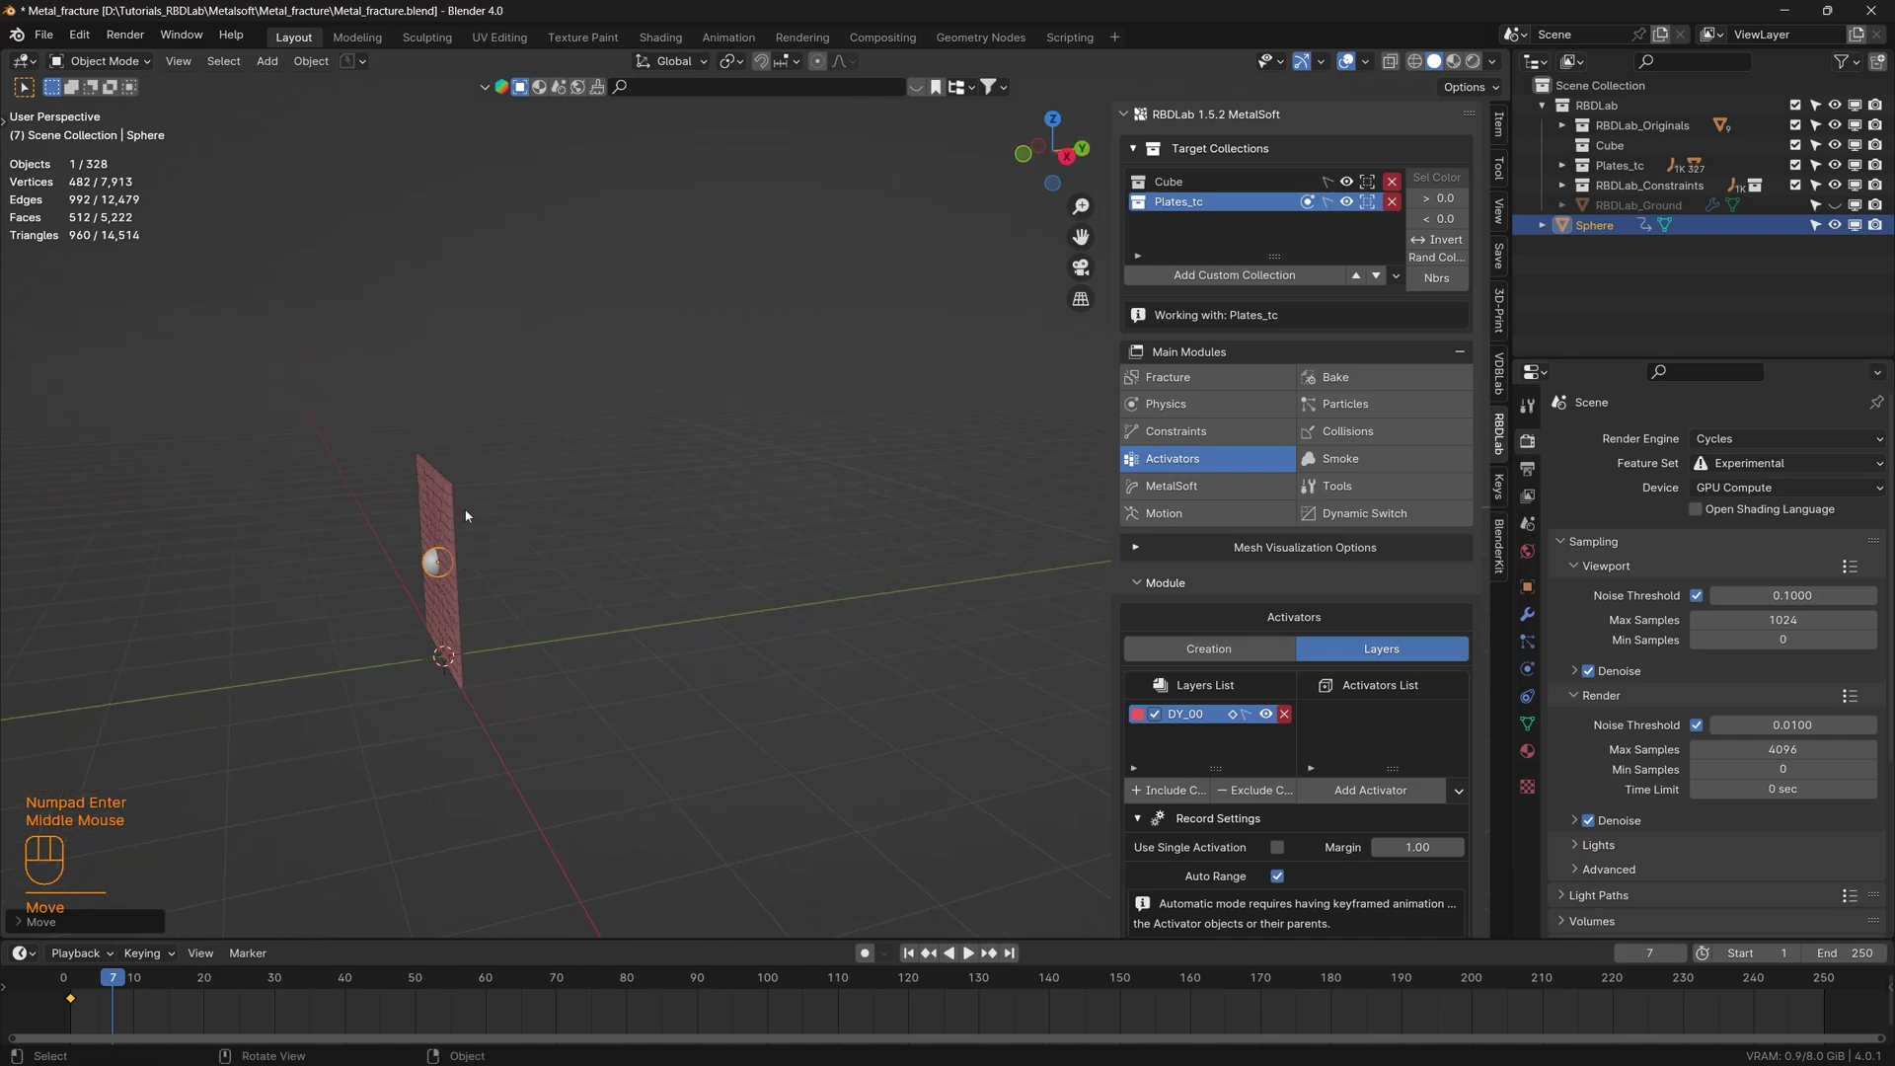
- Save the file, make the sphere a 25 kg kinematic rigid body and return to RBDLab Activators
key(i)
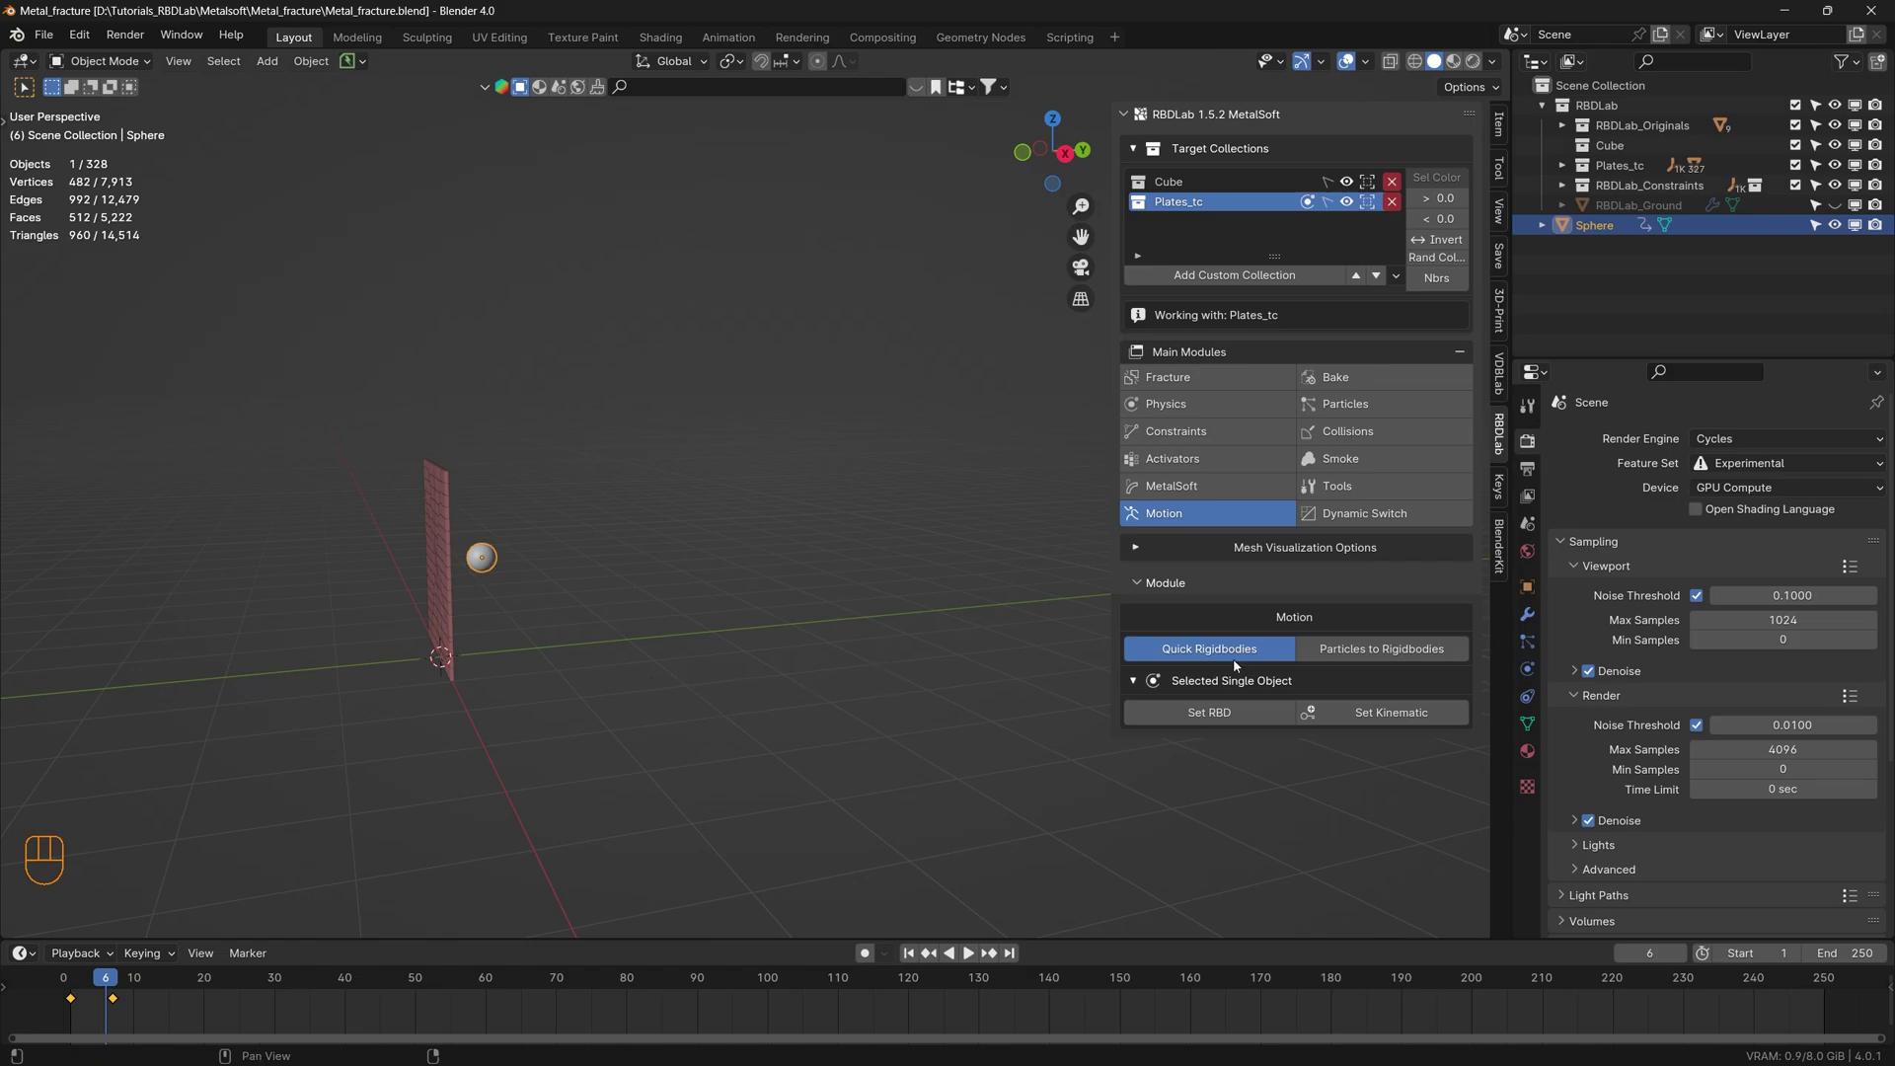
click(1406, 719)
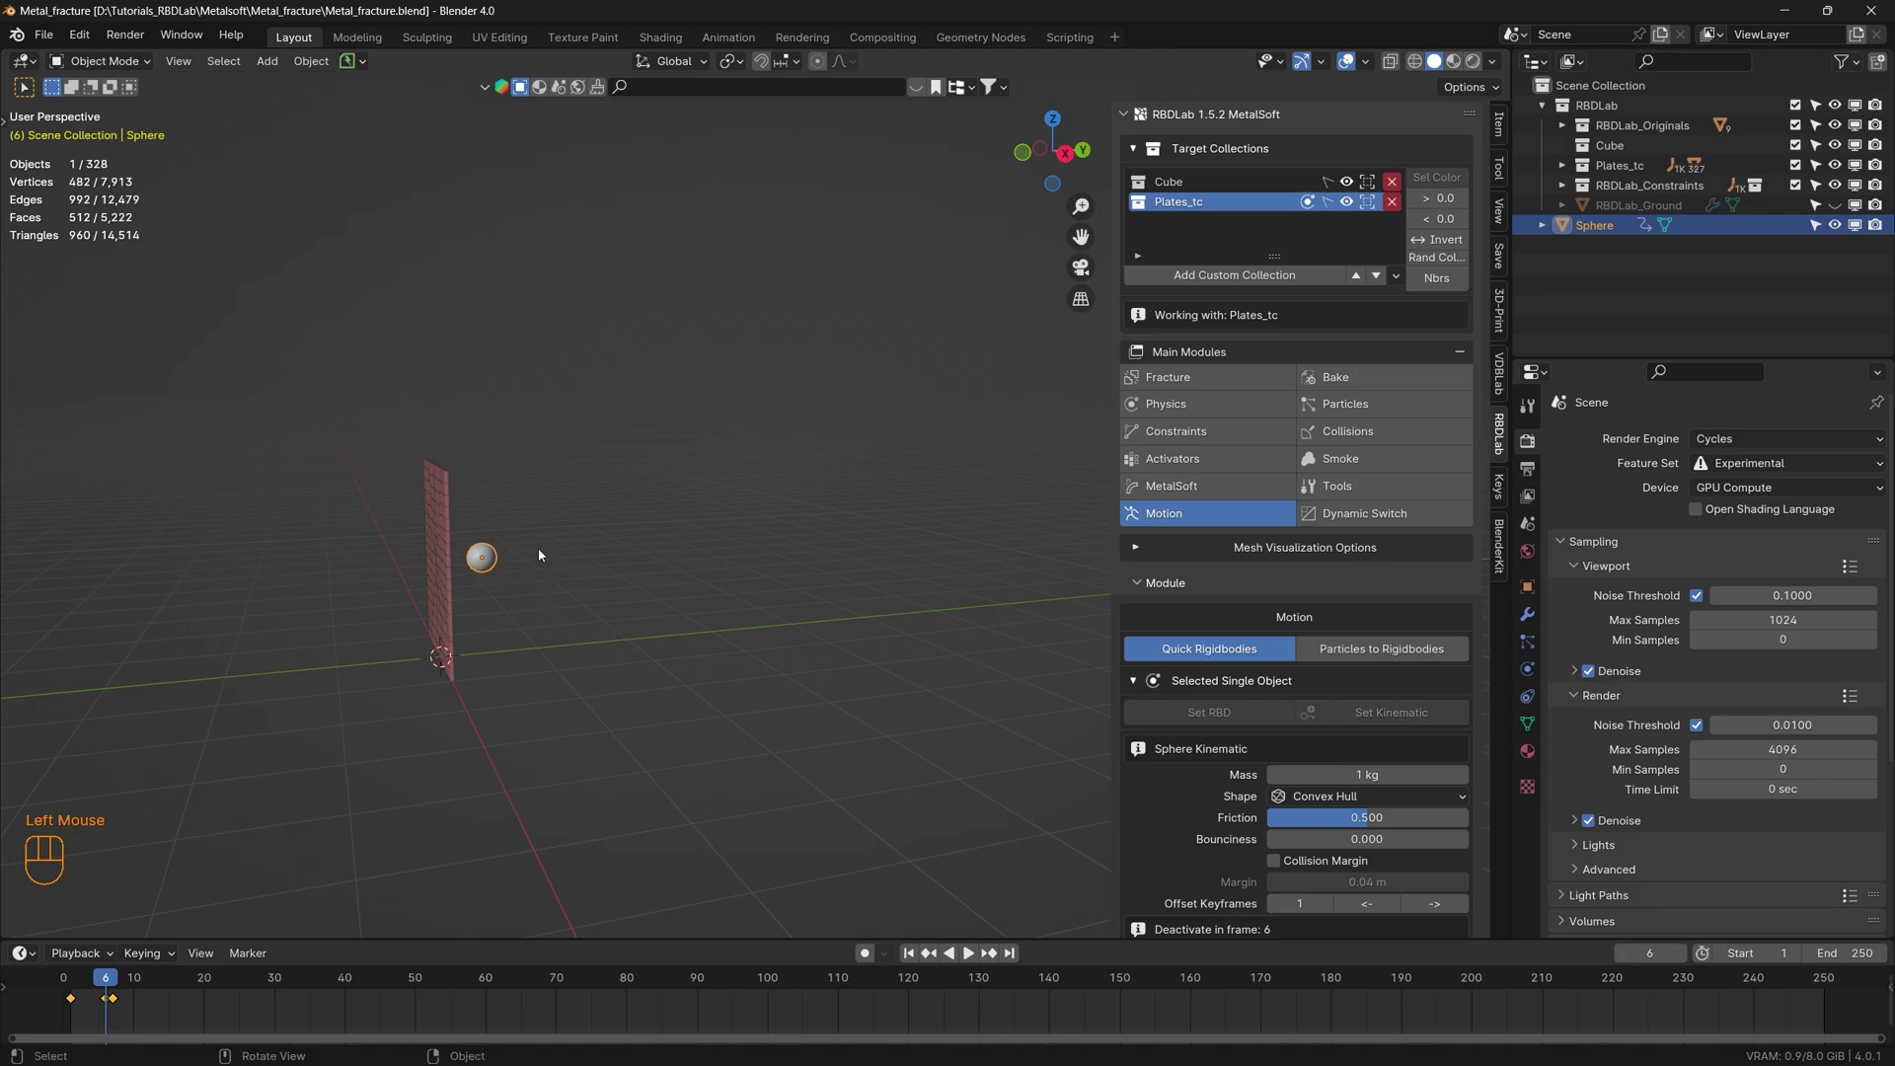
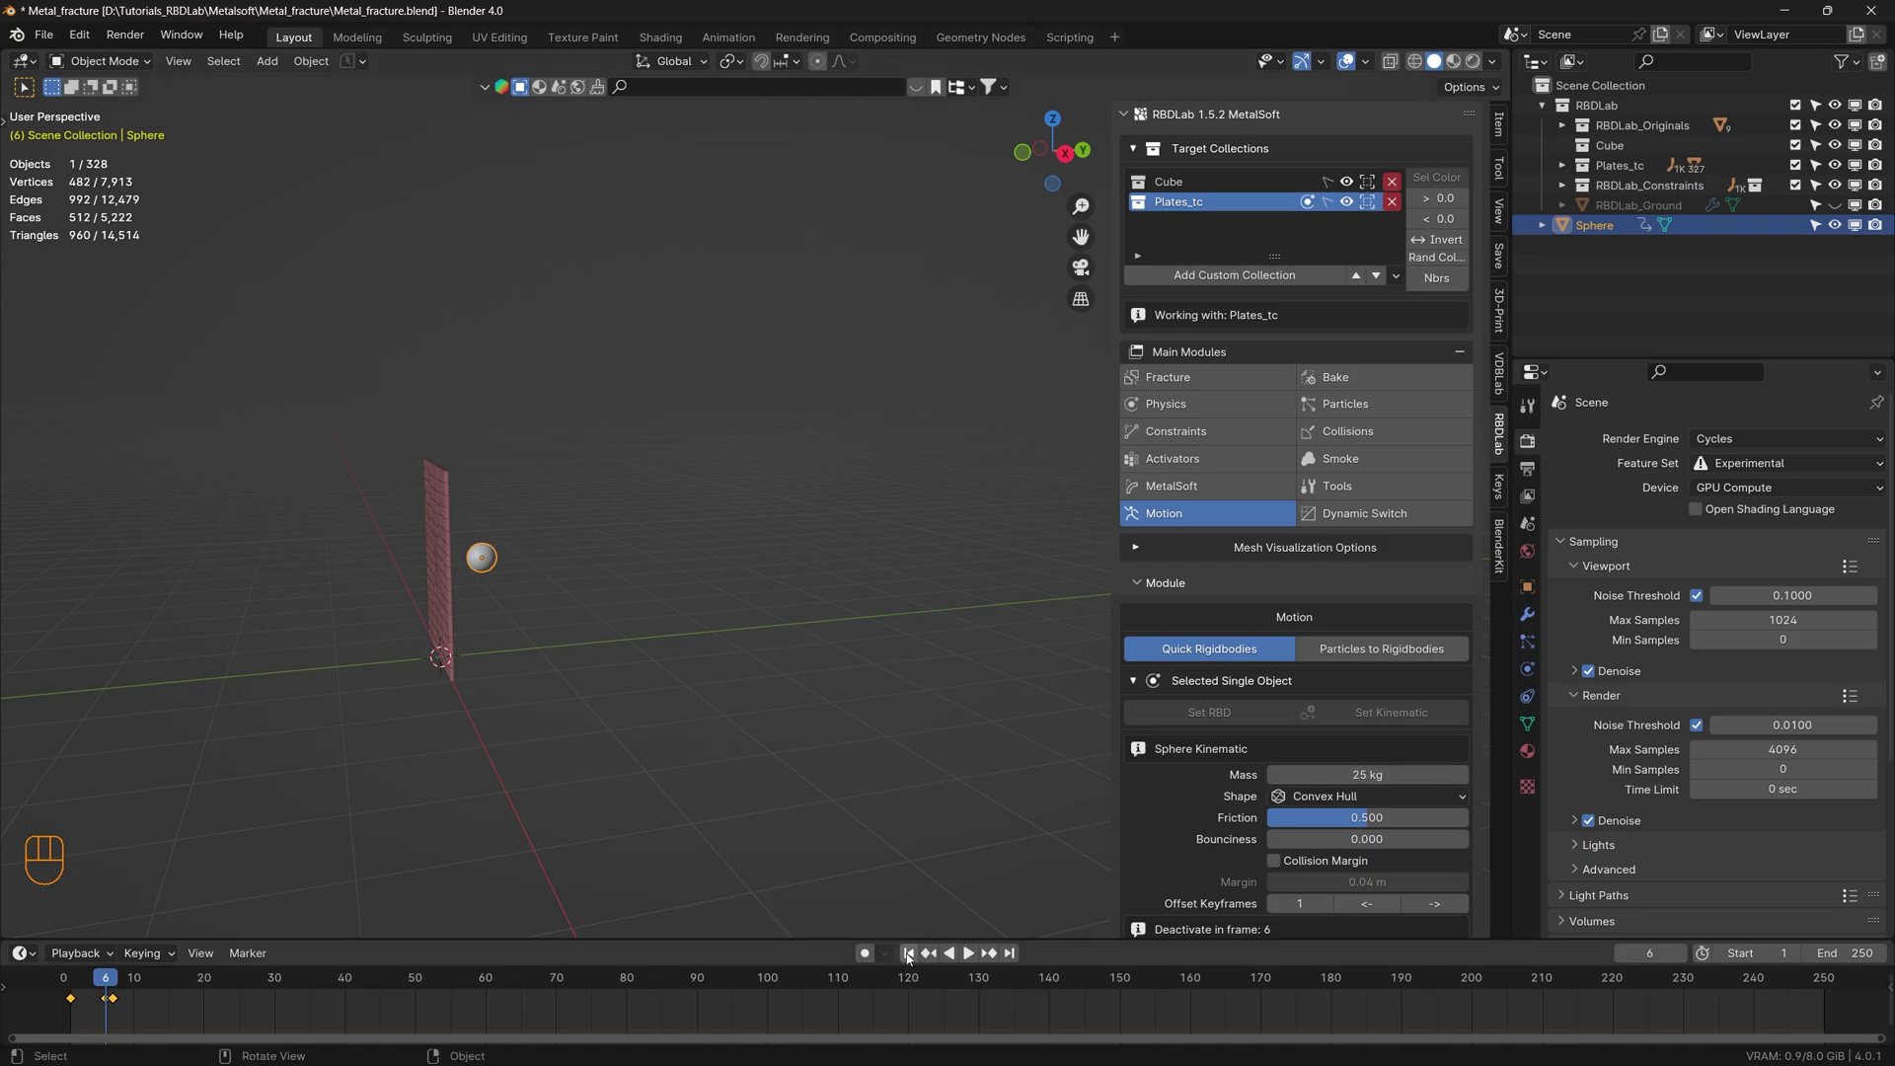
click(914, 957)
key(space)
key(space)
click(919, 960)
key(space)
key(space)
drag(772, 771, 814, 771)
- Select the sphere and add a spherical activator AC_DS_00 around it
click(1230, 464)
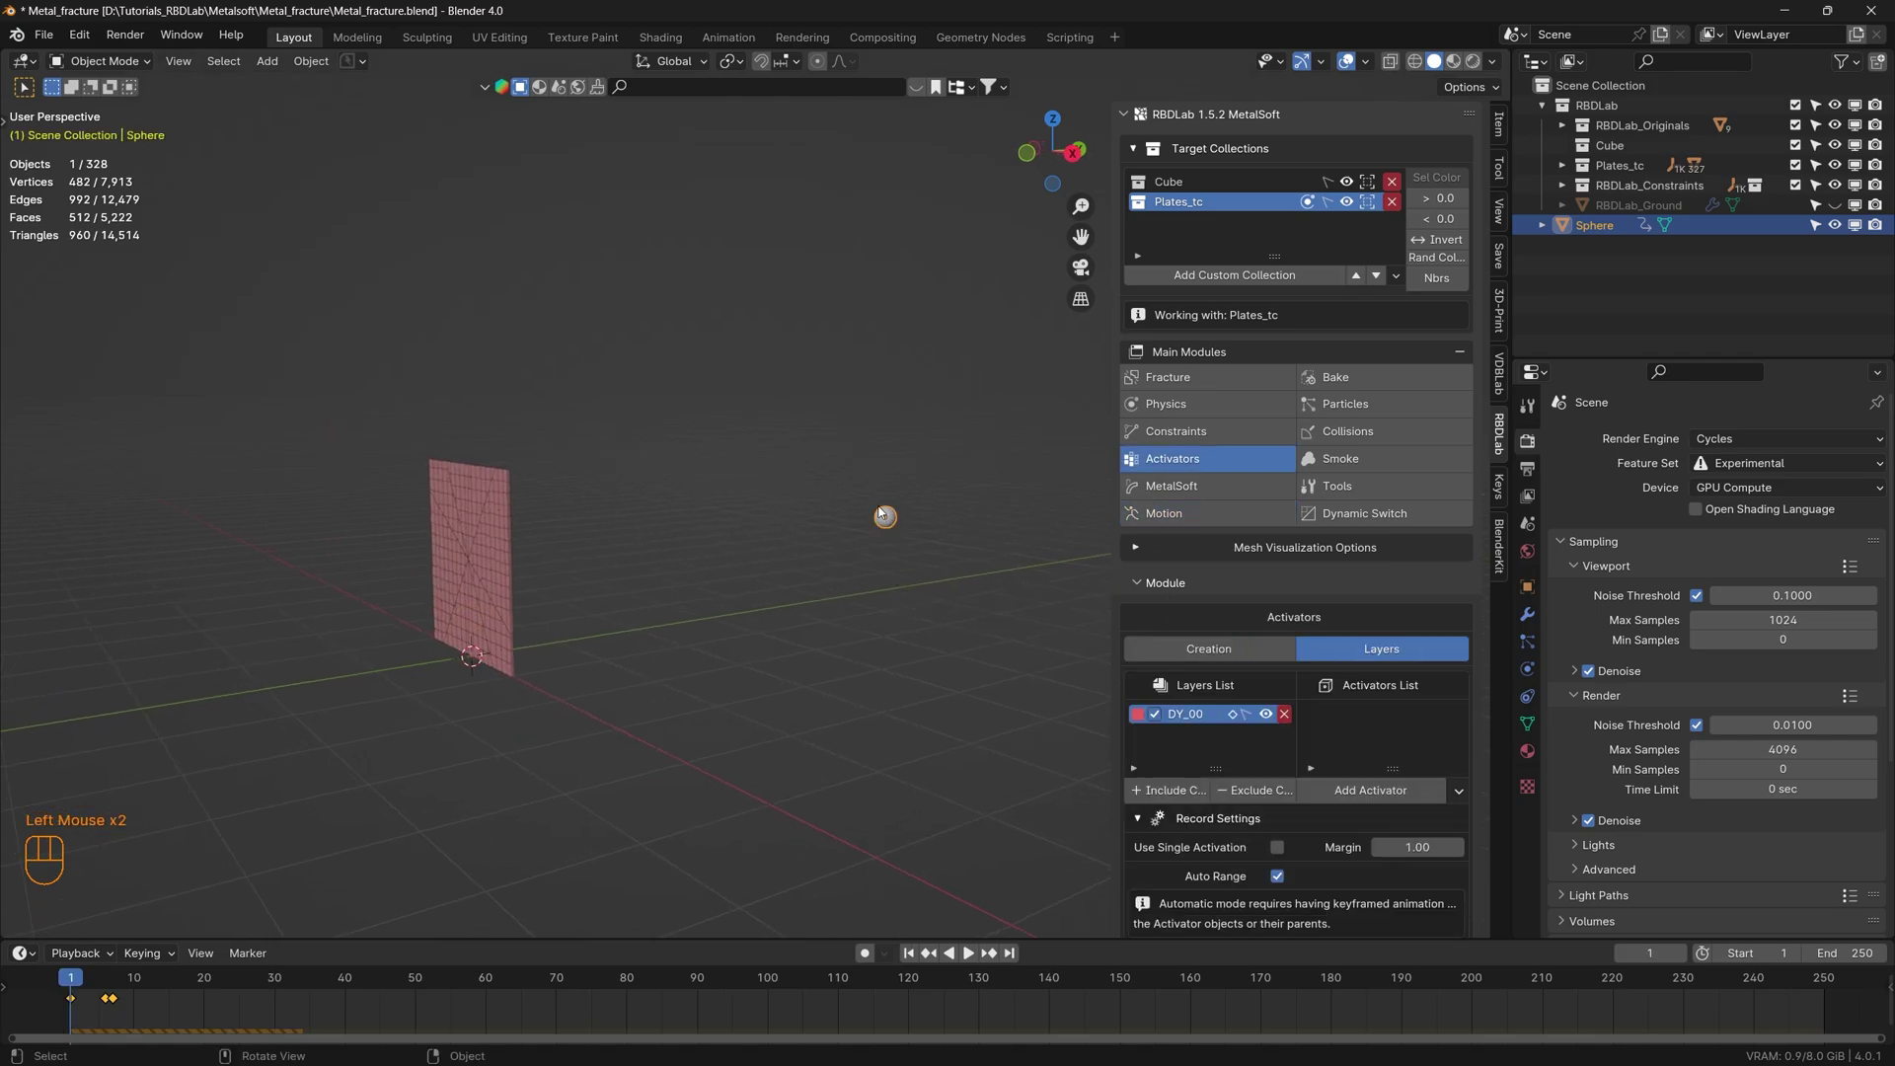
click(926, 549)
click(893, 520)
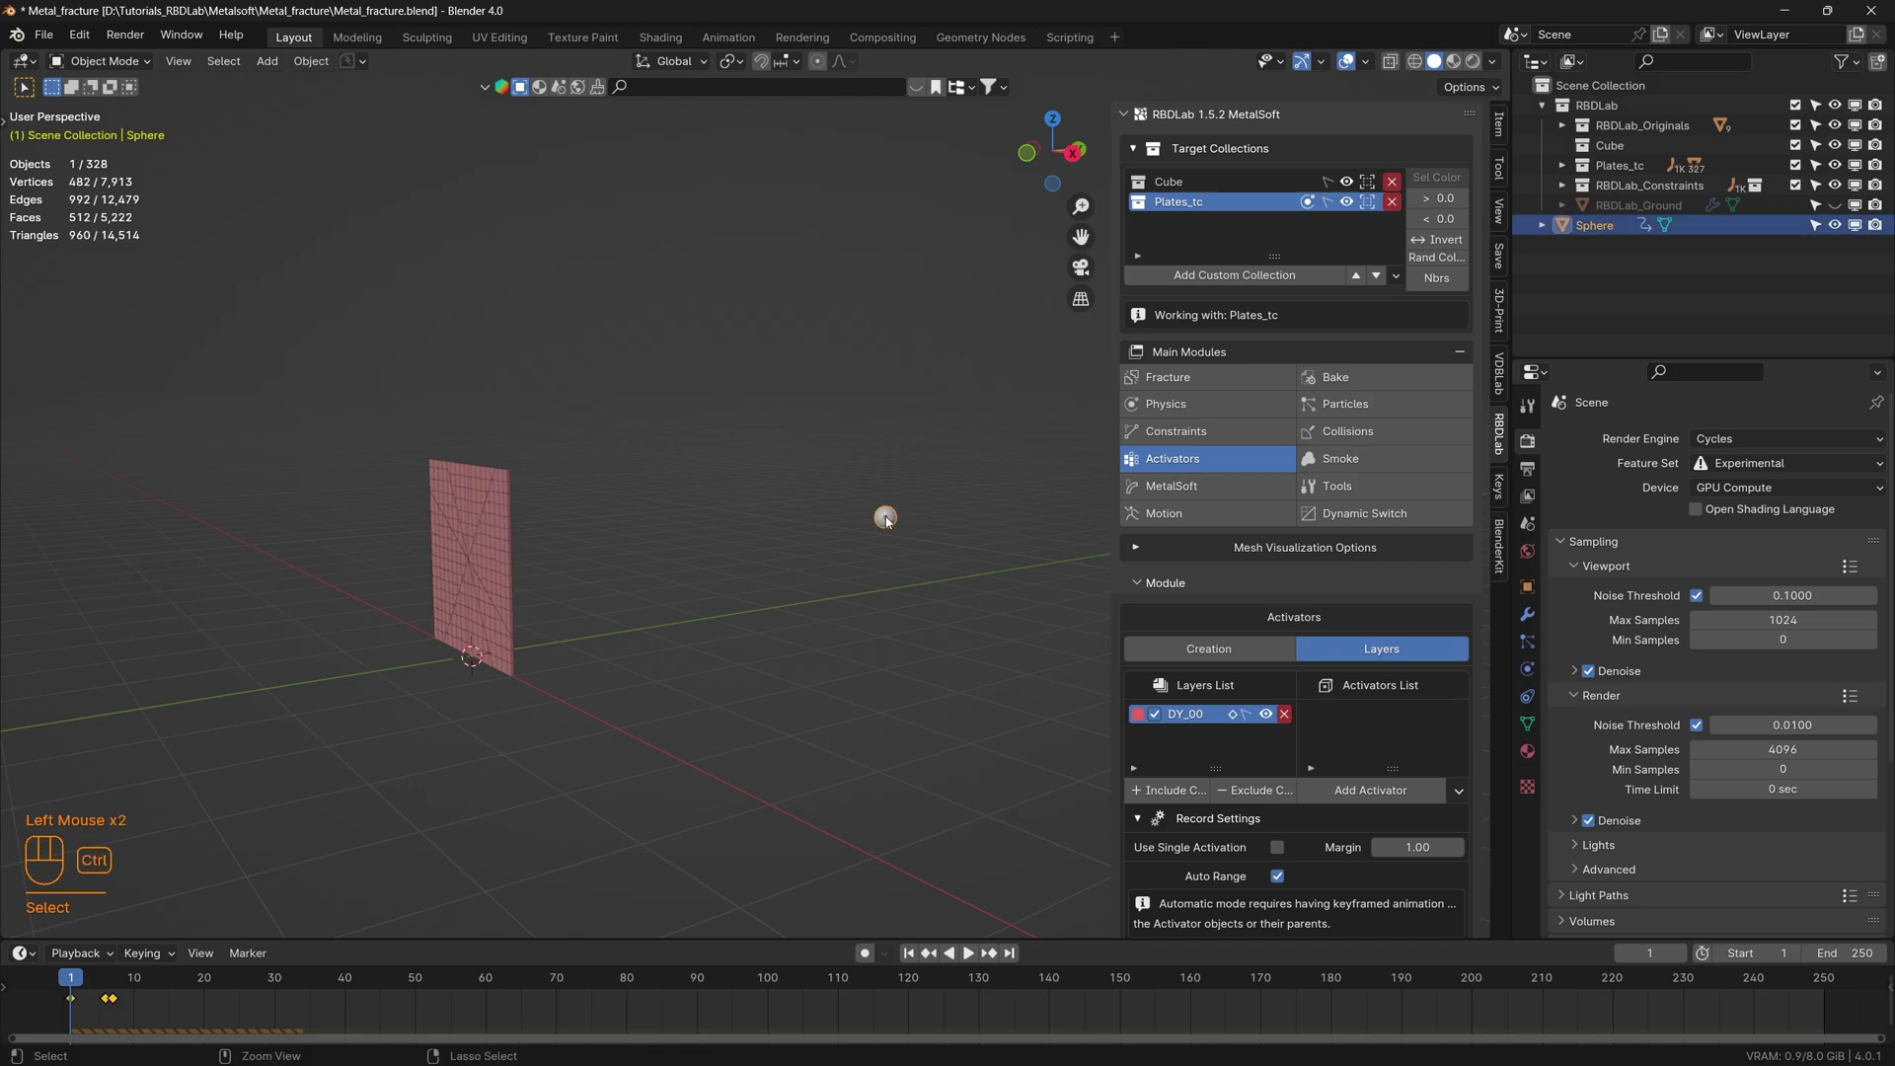
key(ctrl+a)
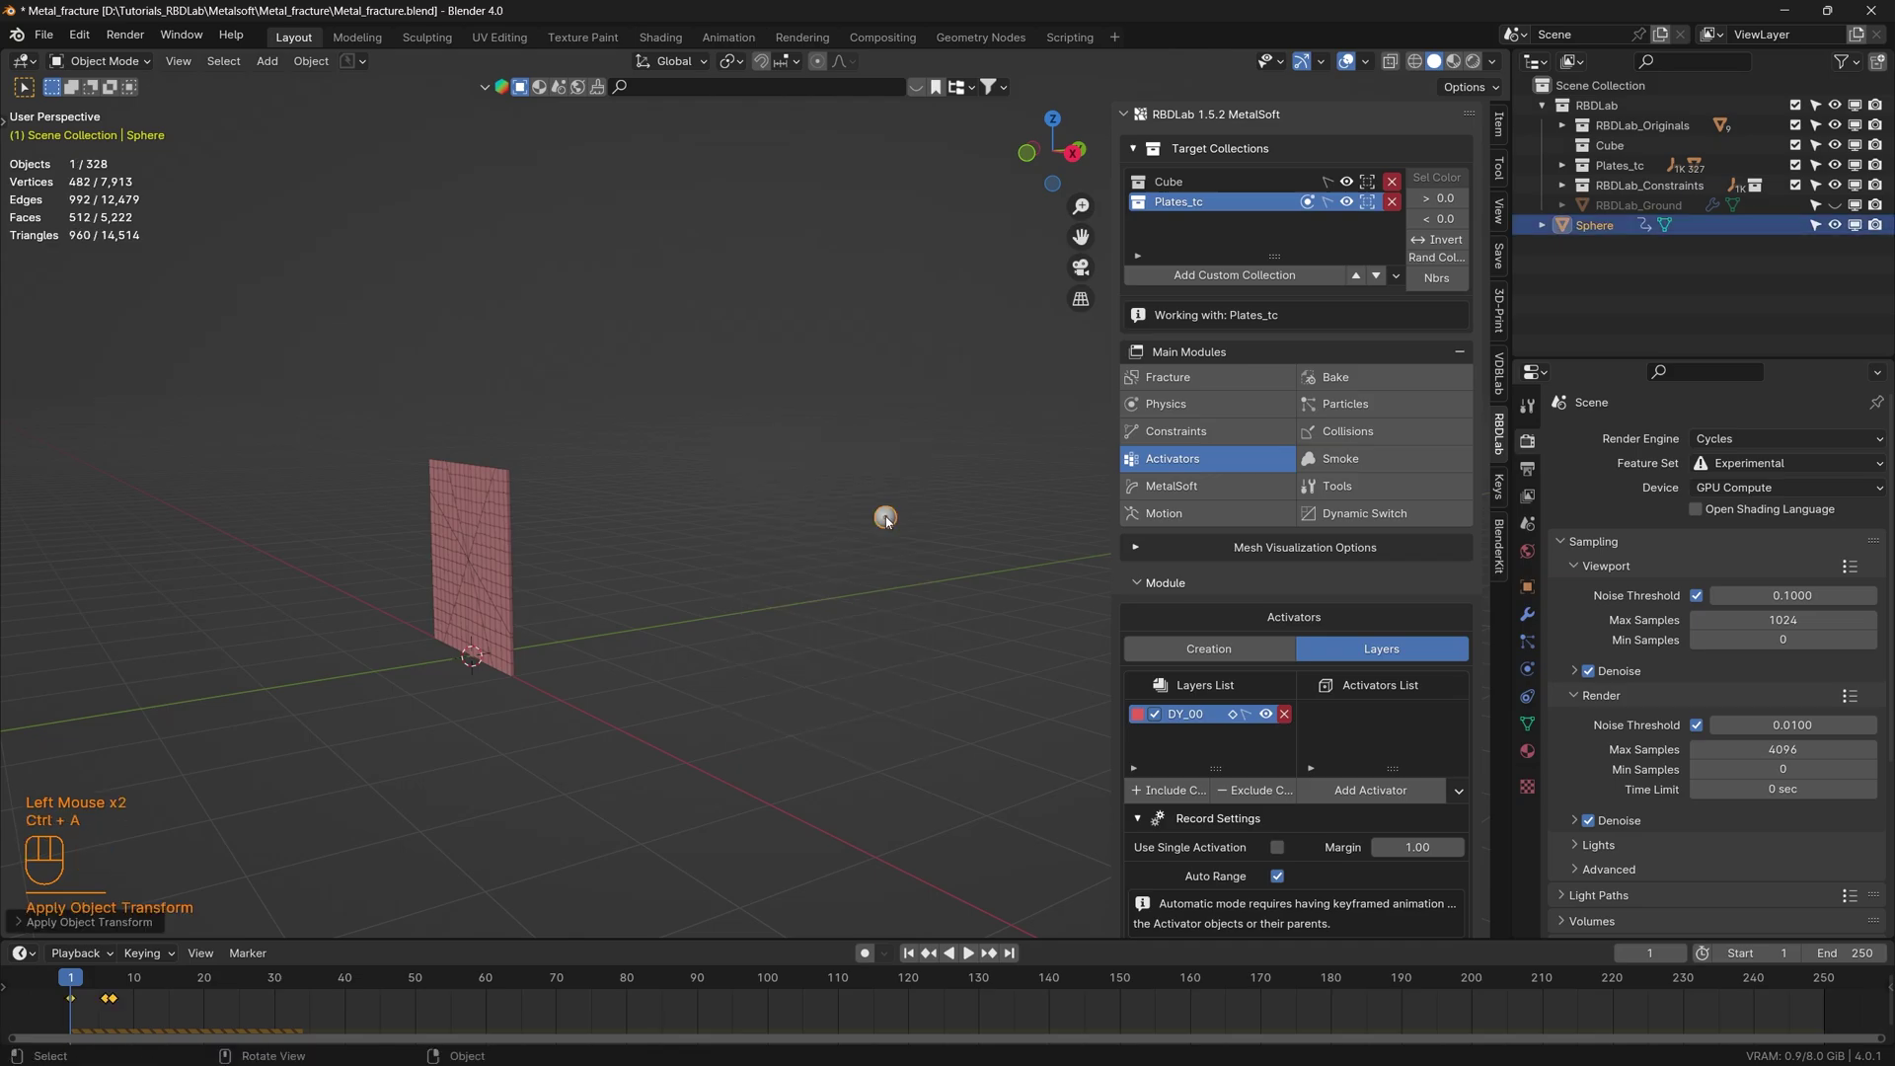
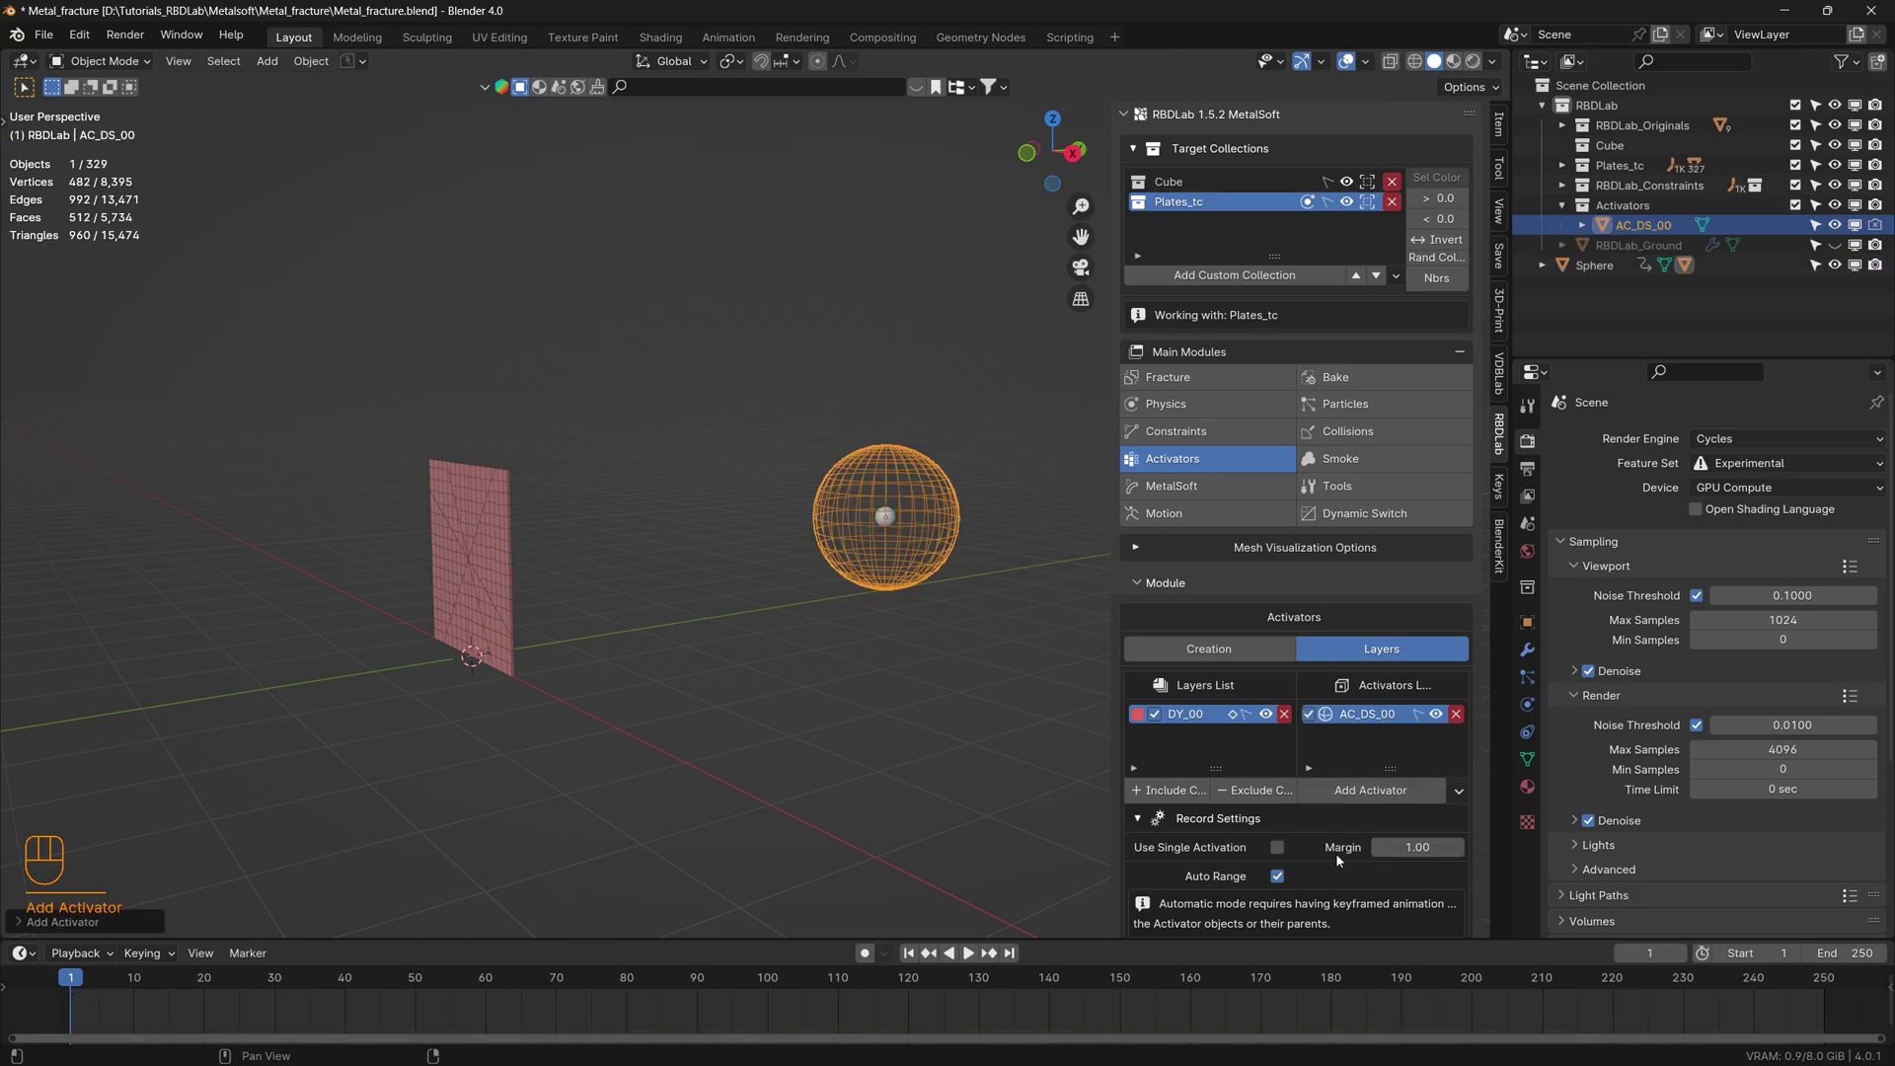
- Give the activator layer Margin 0.30, On/Off actions when activated and 4 frames between actions
scroll(down, 3)
click(1381, 769)
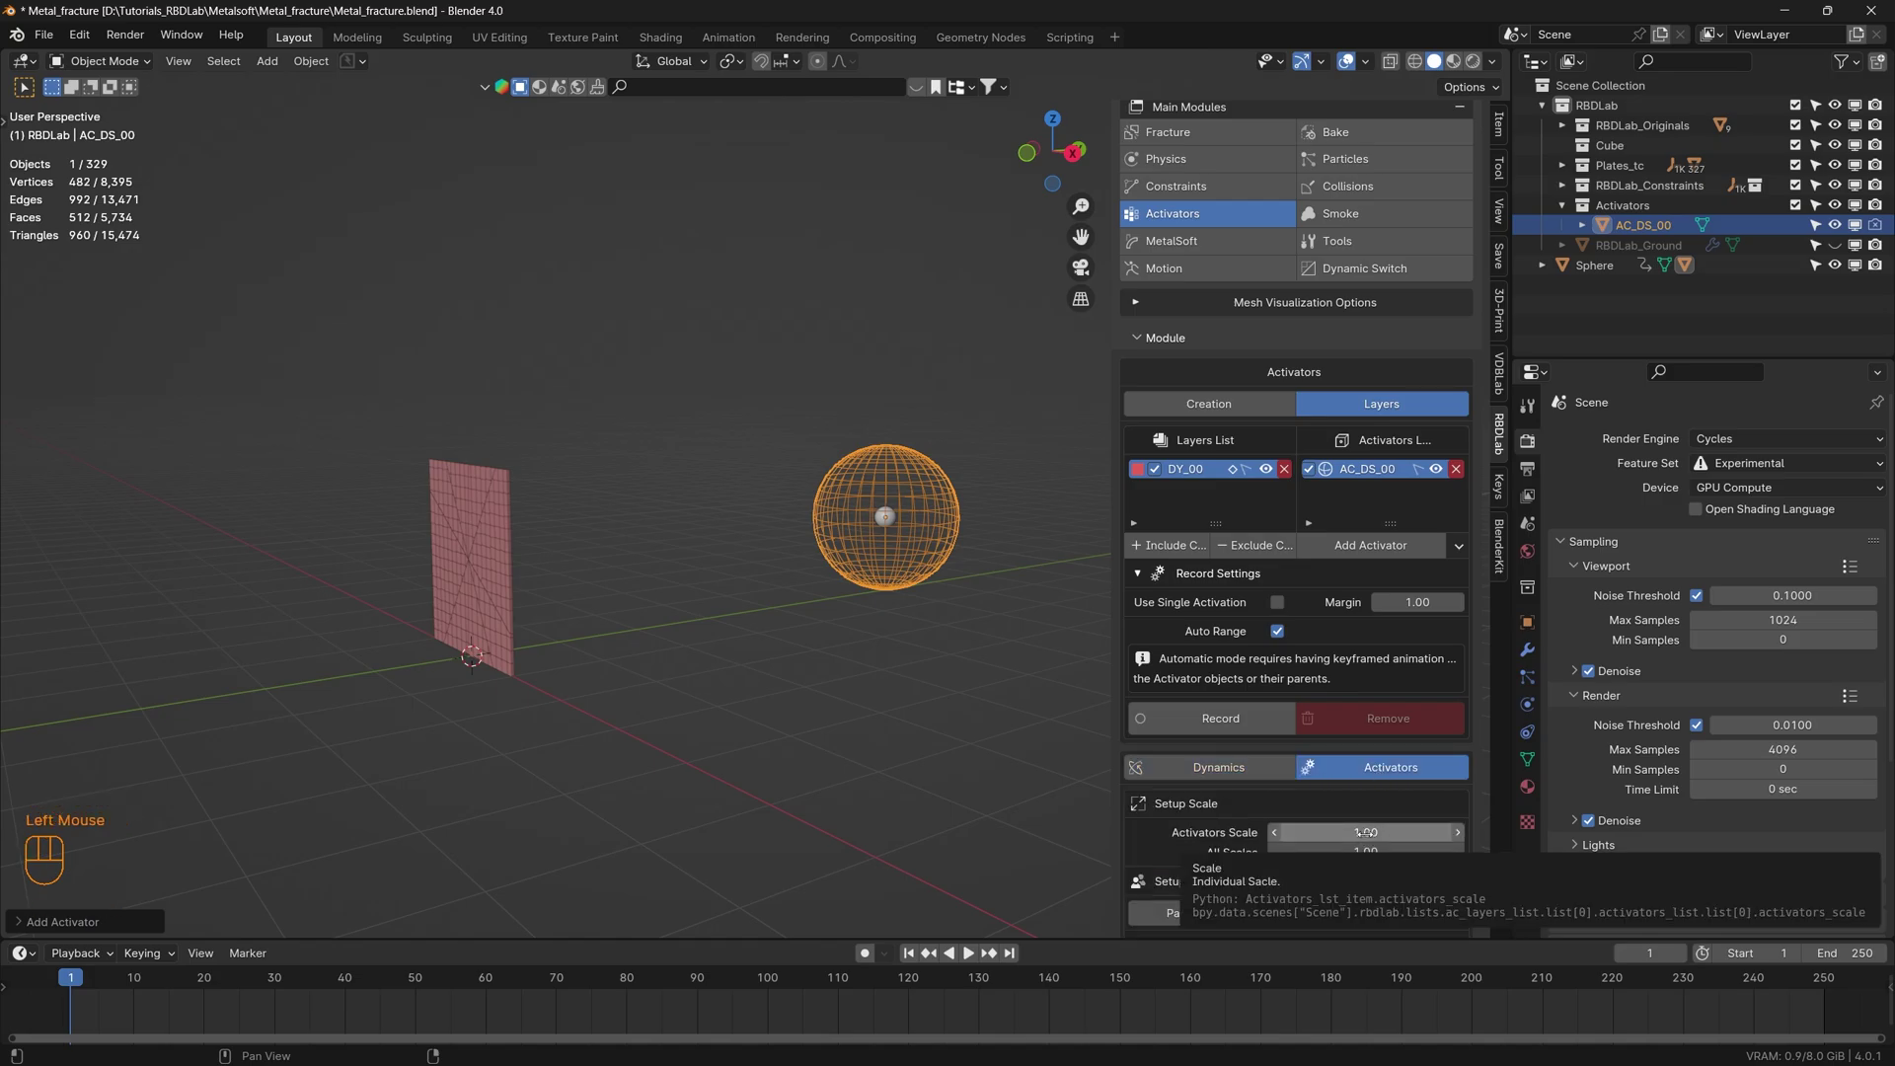
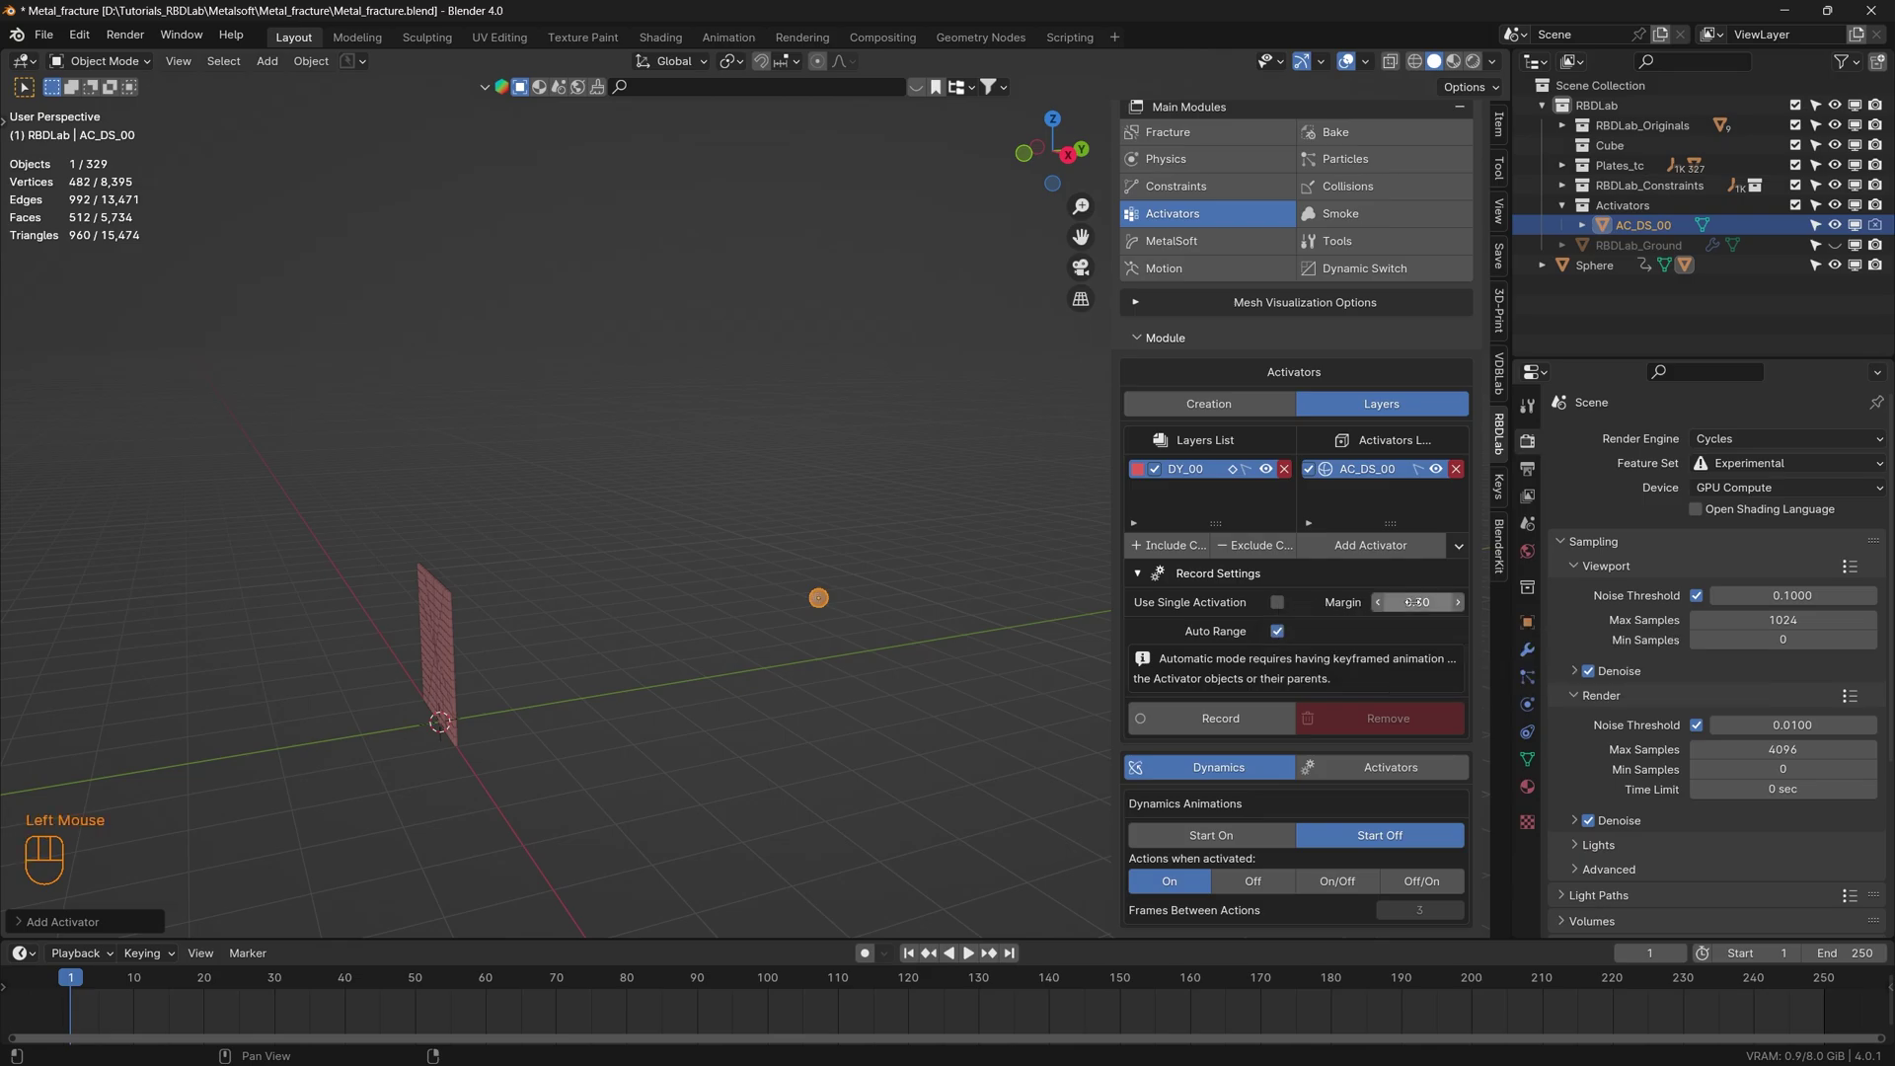
scroll(down, 3)
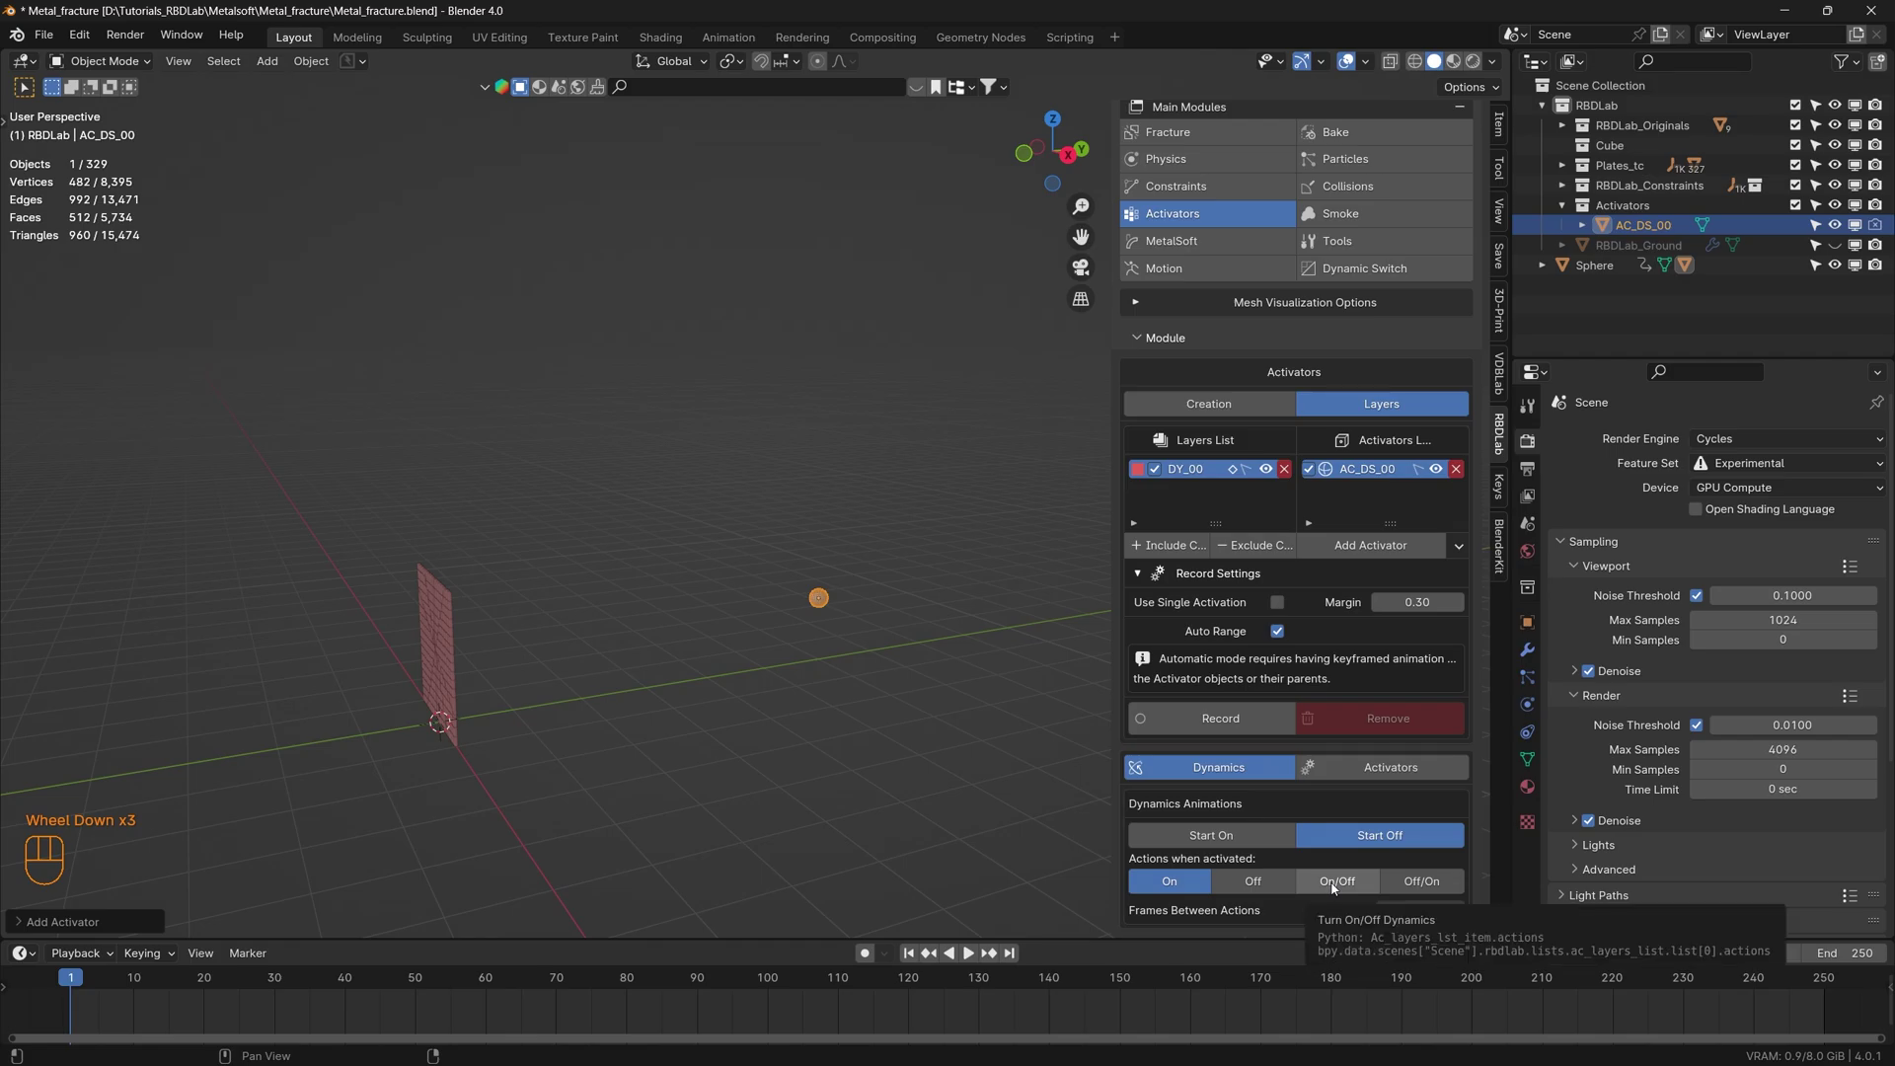
click(1336, 887)
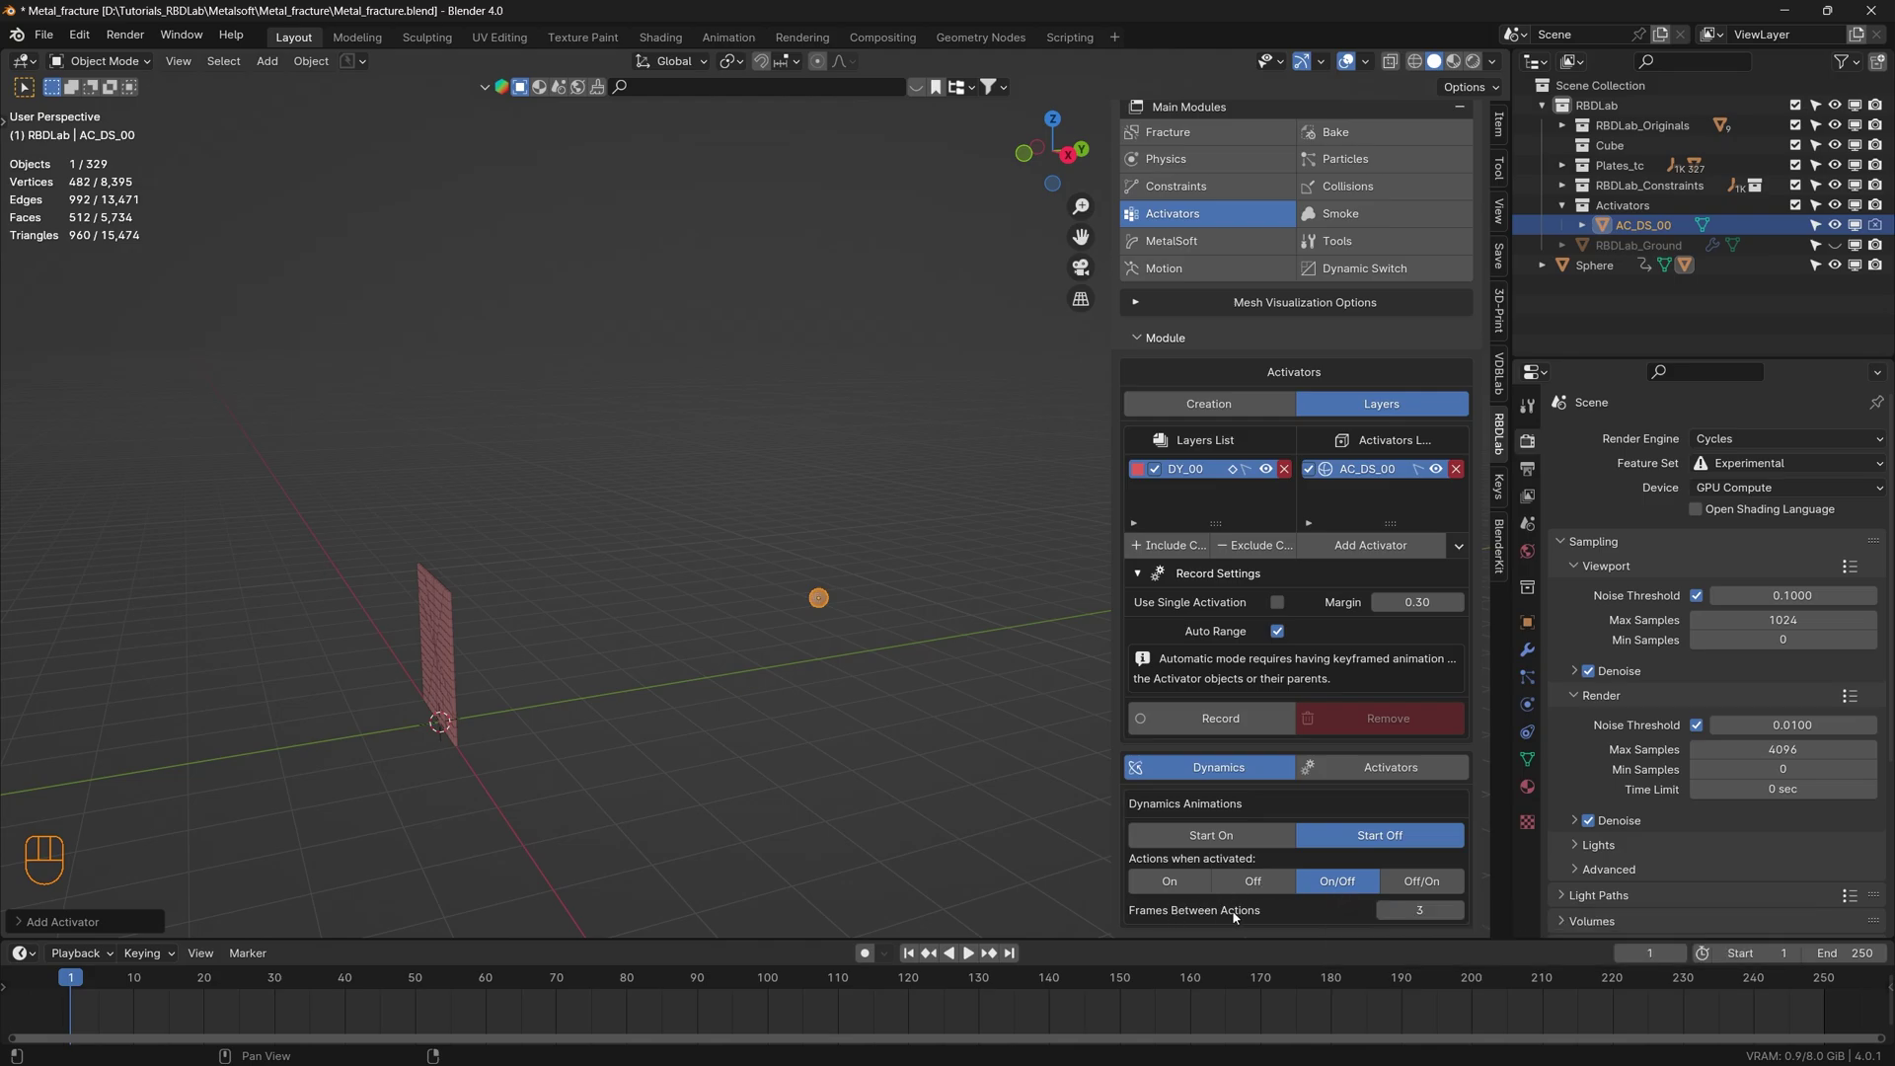
click(1463, 916)
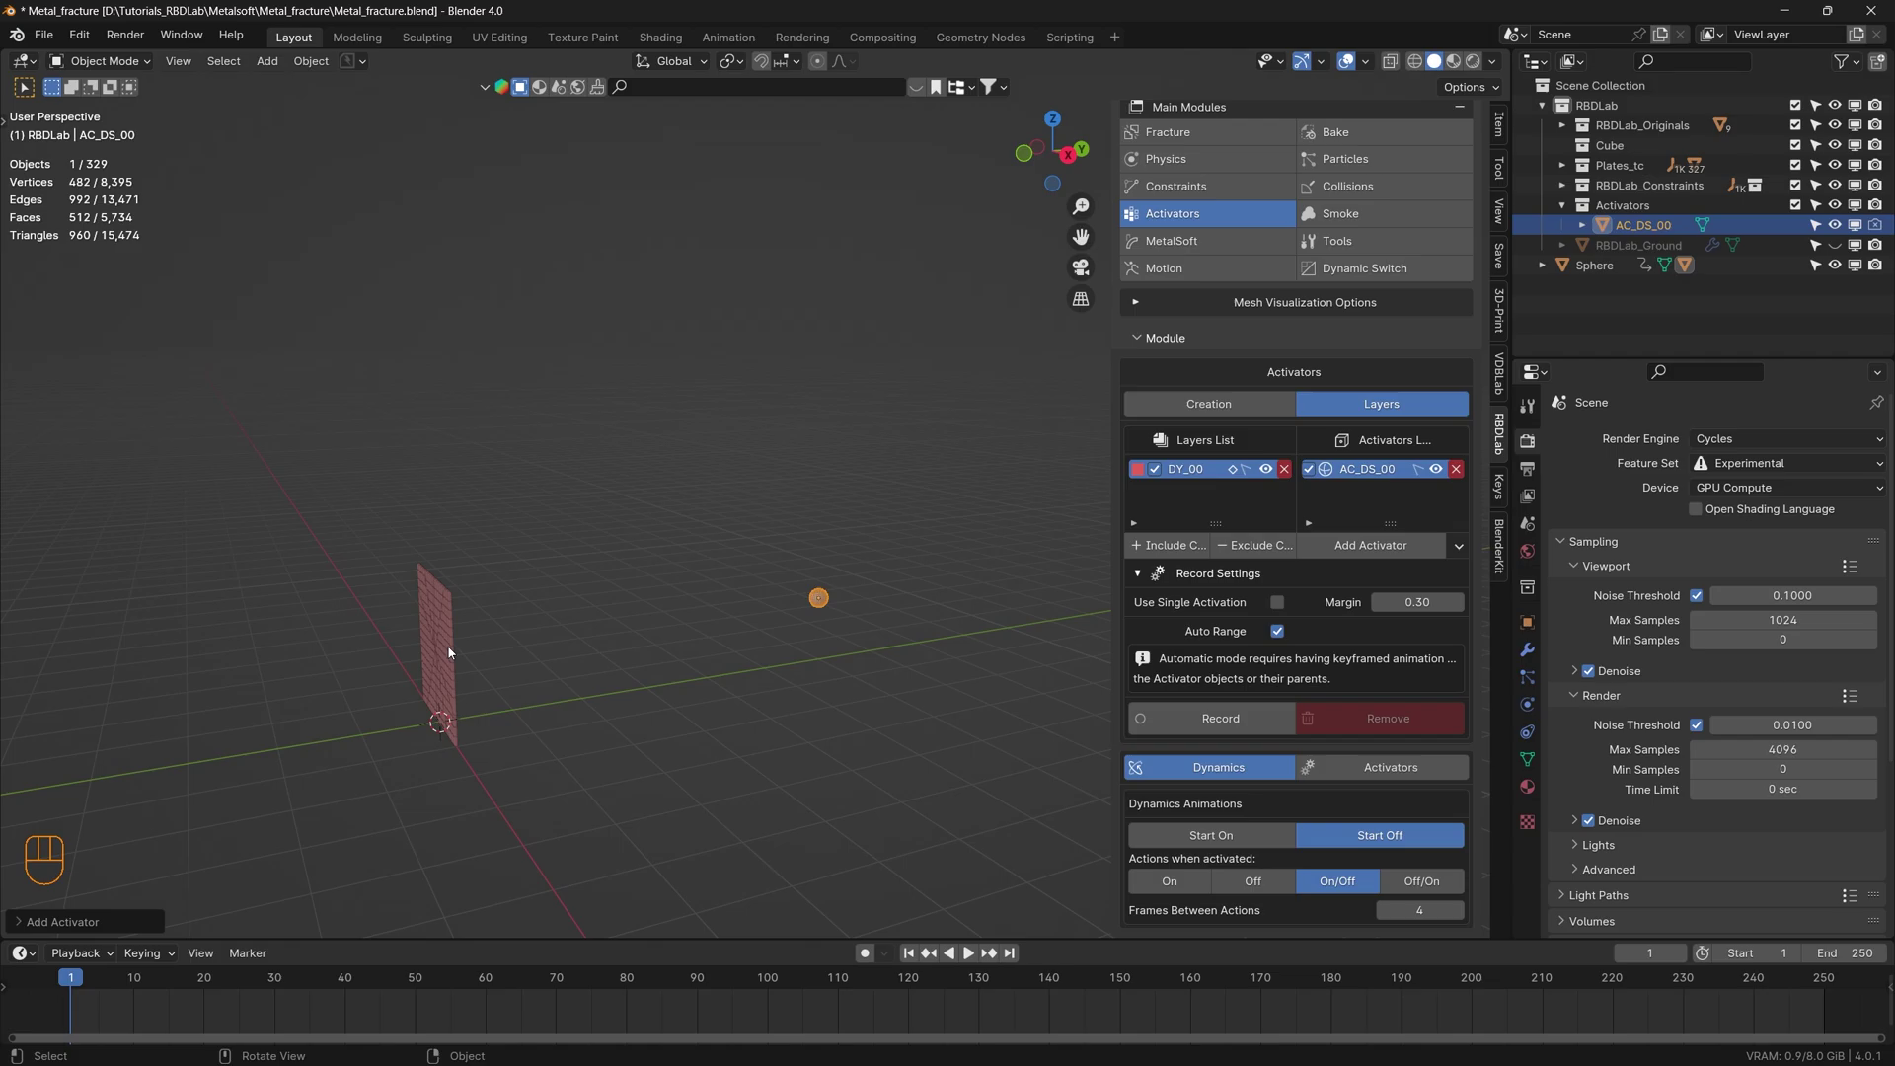
click(1283, 605)
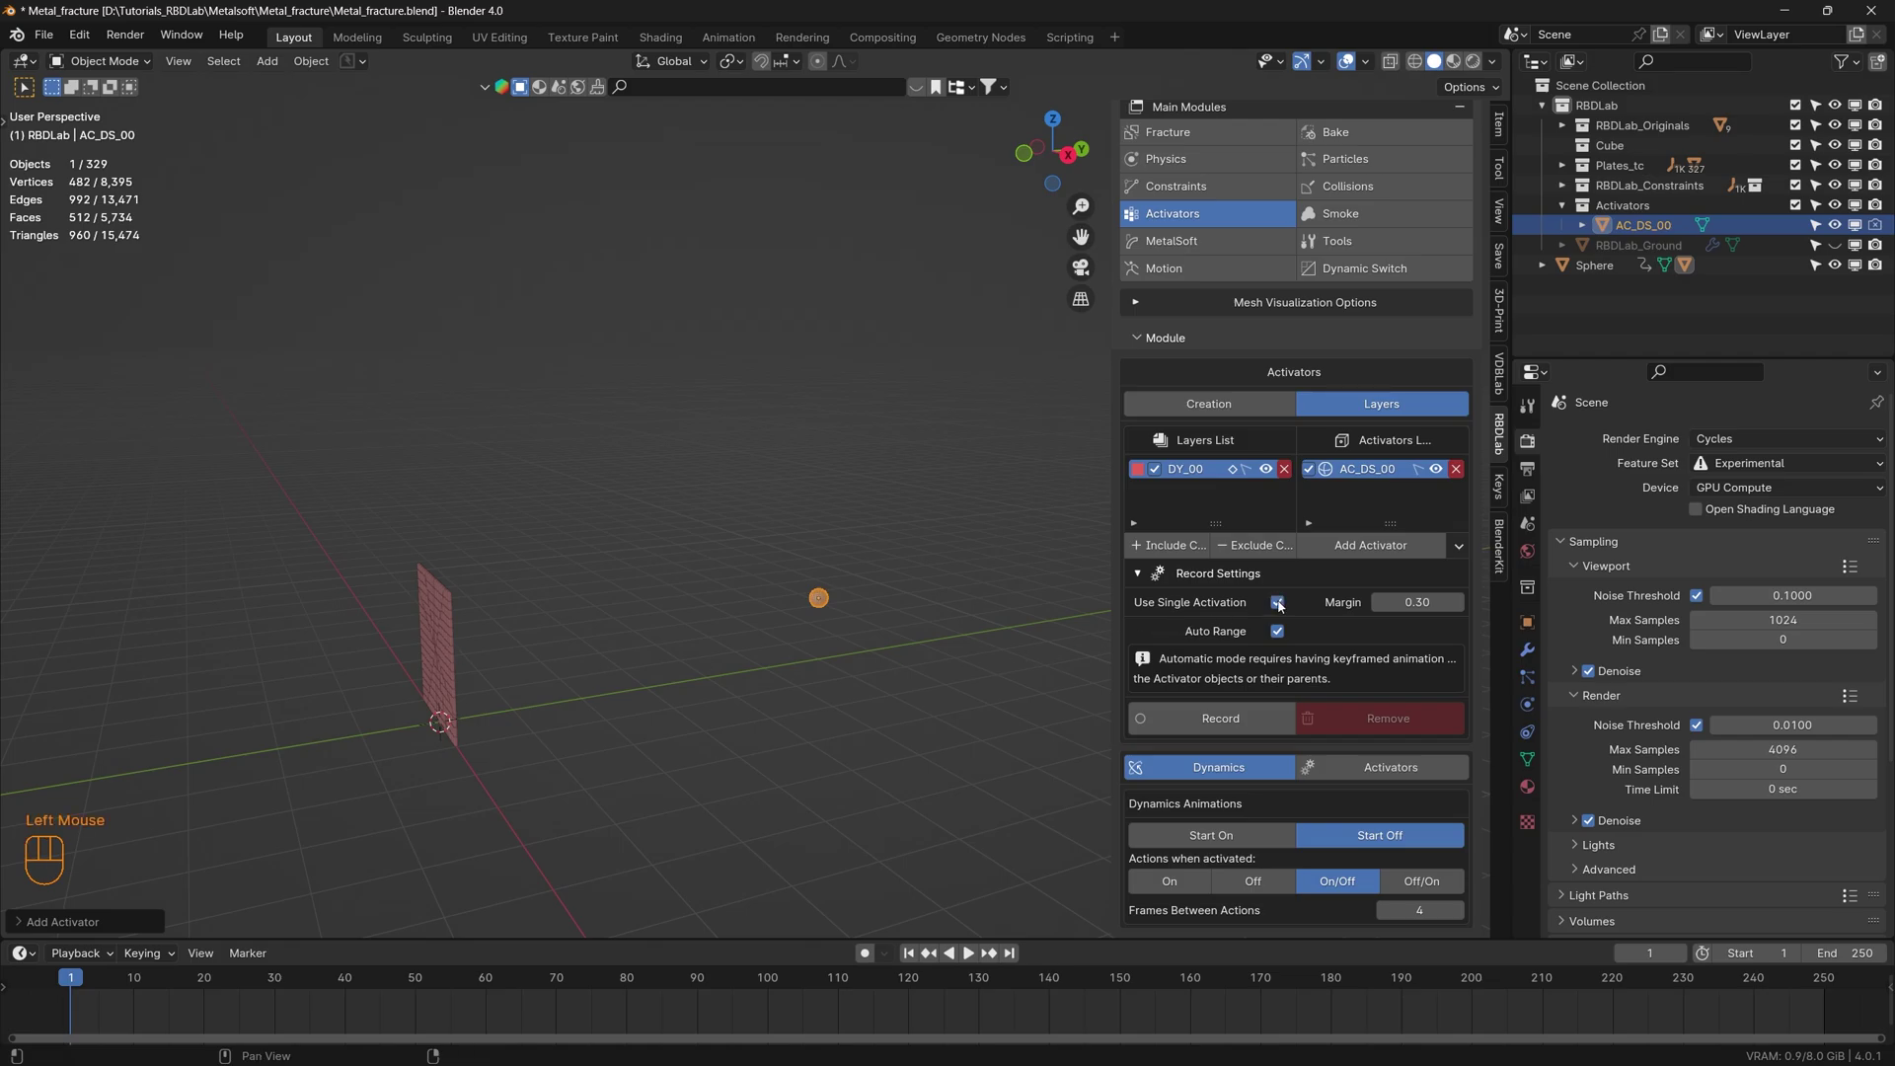
- Record the activators and play the simulation, orbiting to watch the sphere hit the plate
click(1232, 723)
key(space)
key(space)
drag(637, 720, 778, 703)
scroll(up, 3)
drag(705, 675, 661, 691)
scroll(down, 3)
drag(698, 679, 652, 686)
drag(694, 662, 668, 675)
- Set RigidBody World Substeps Per Frame to 15 in RBDLab Physics and replay the fracture
click(1196, 158)
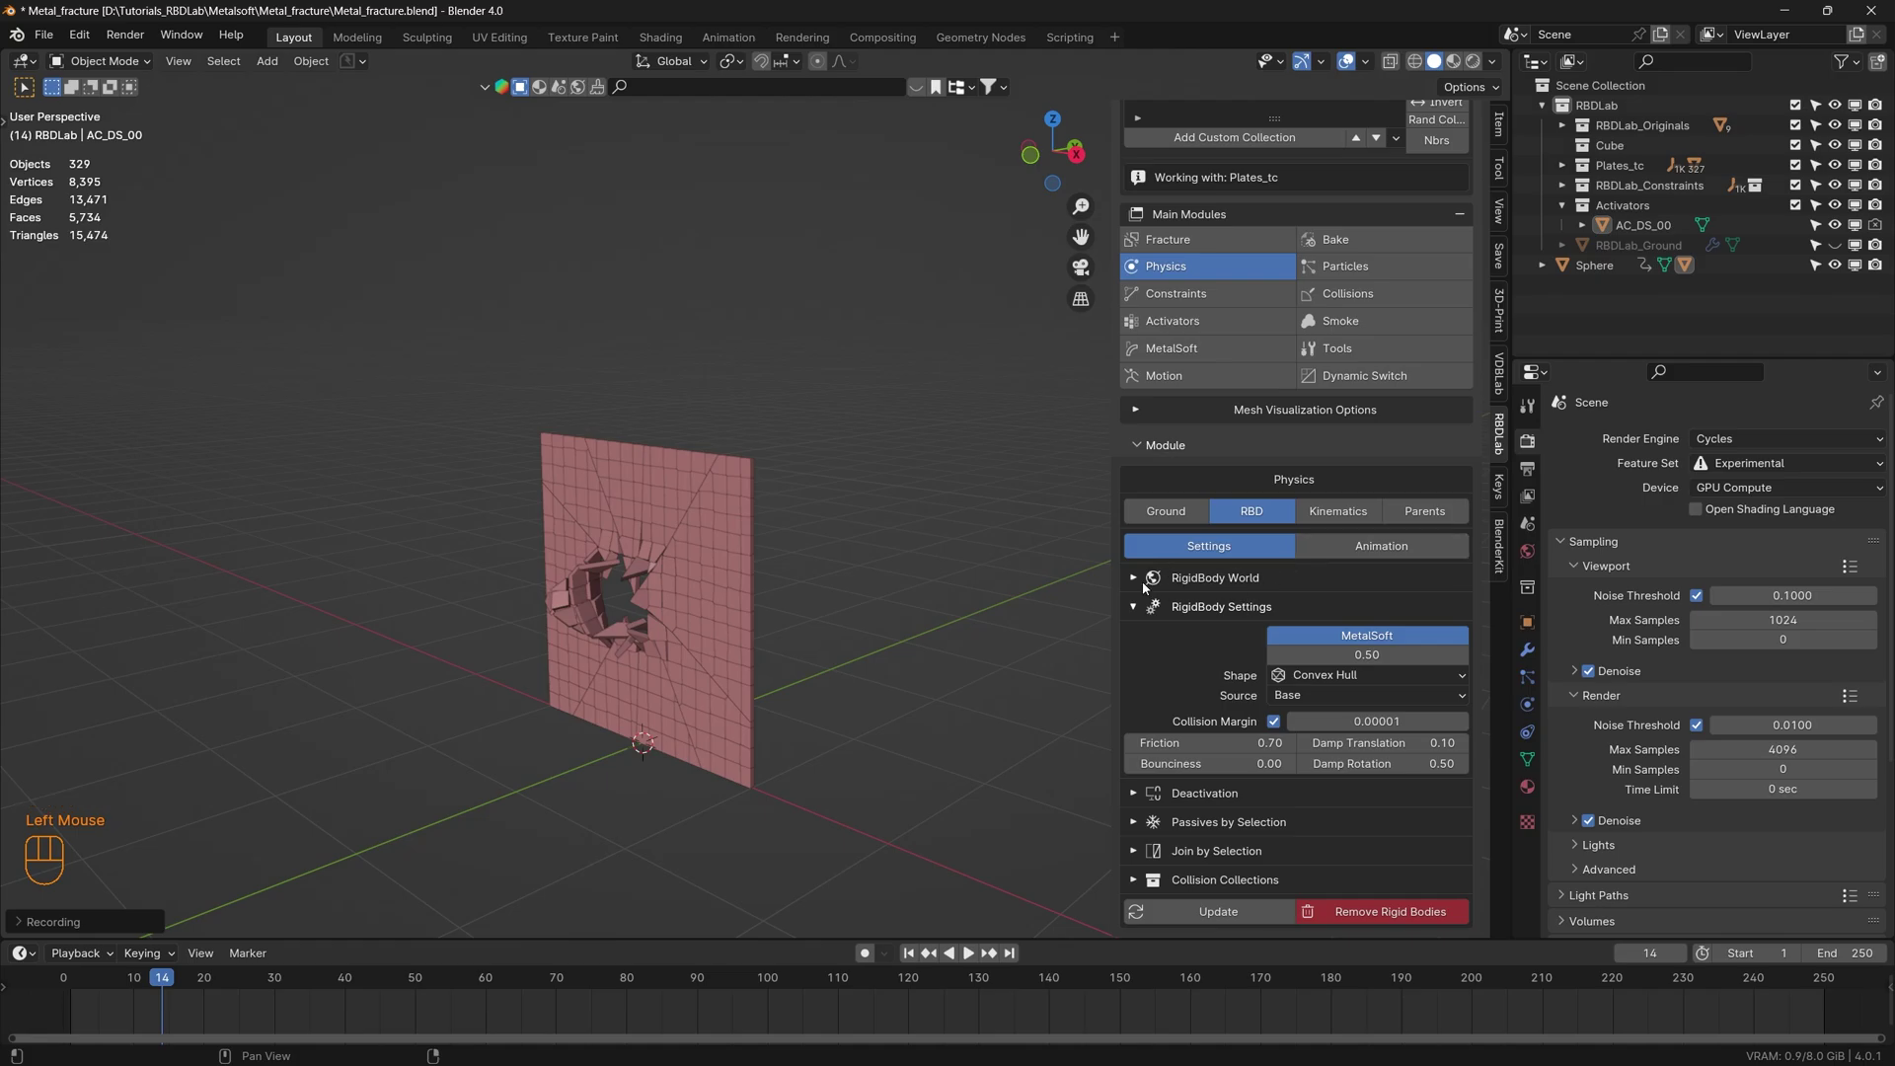
click(1142, 582)
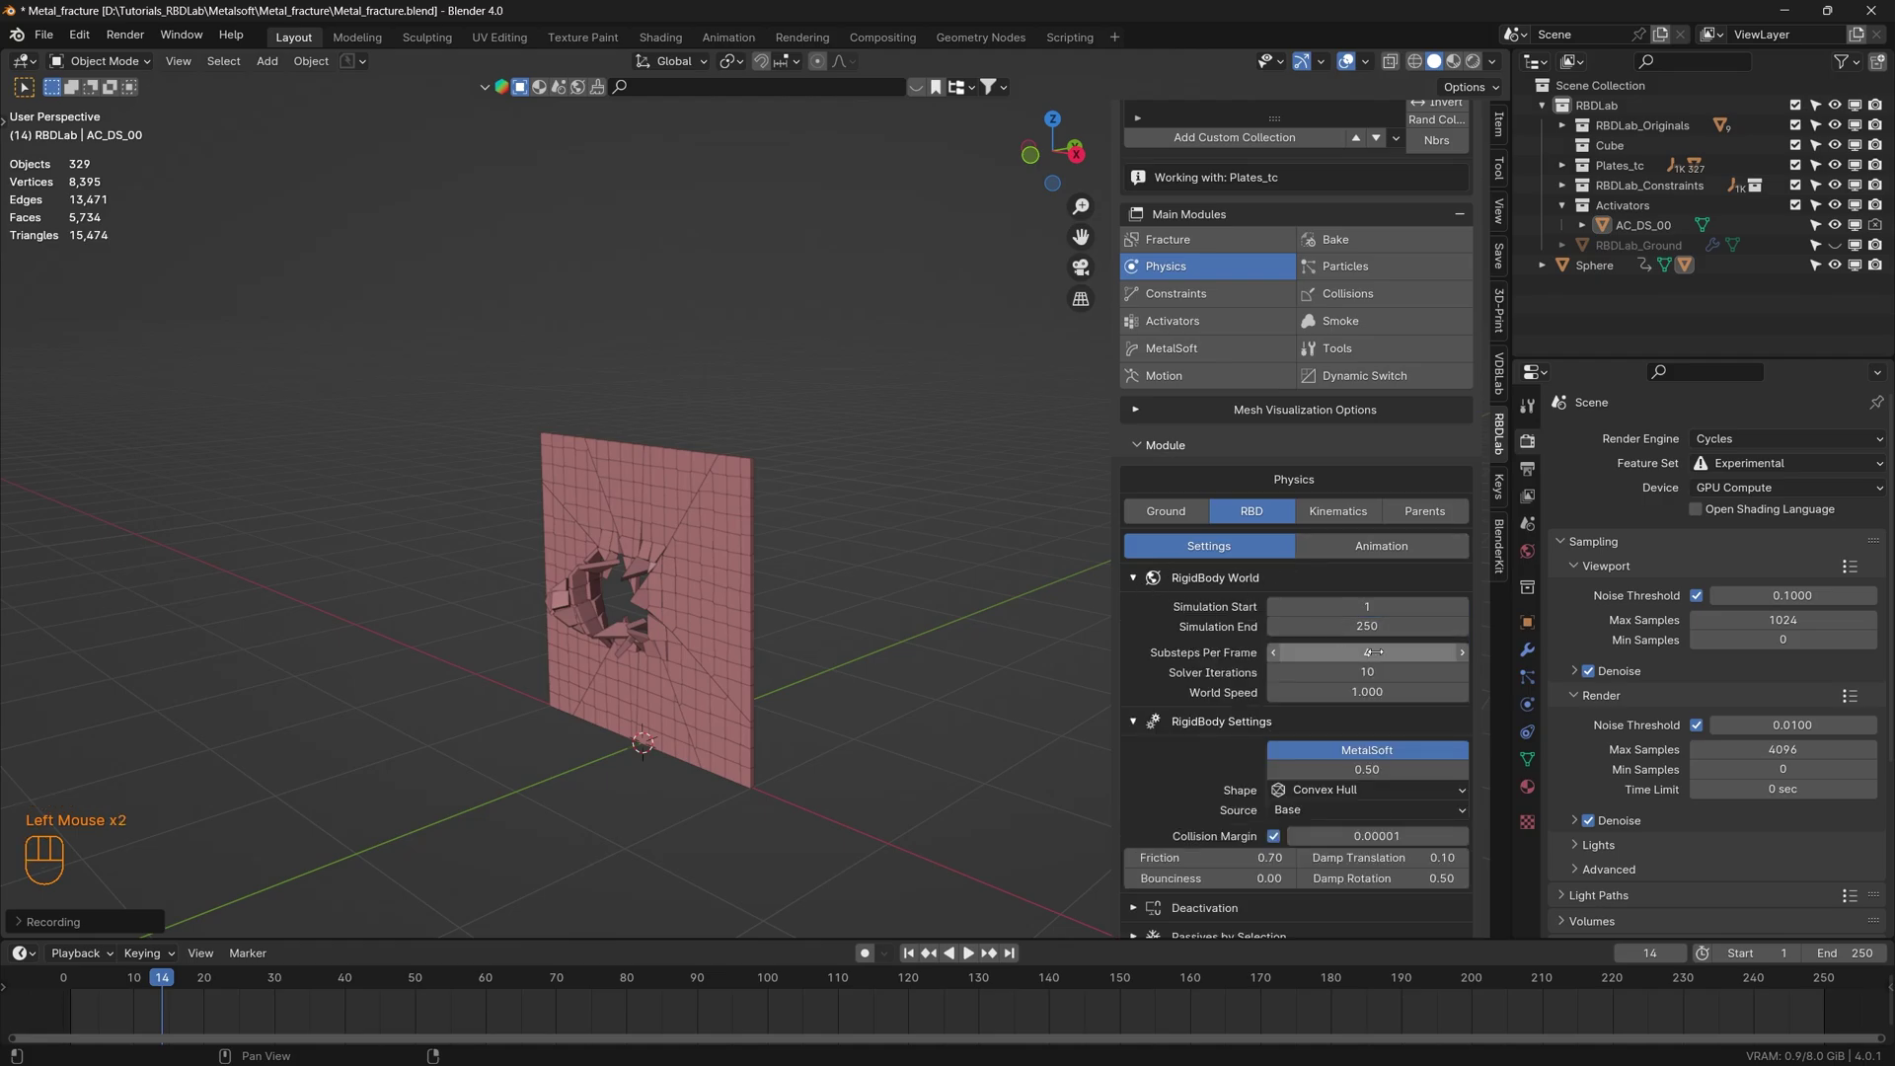
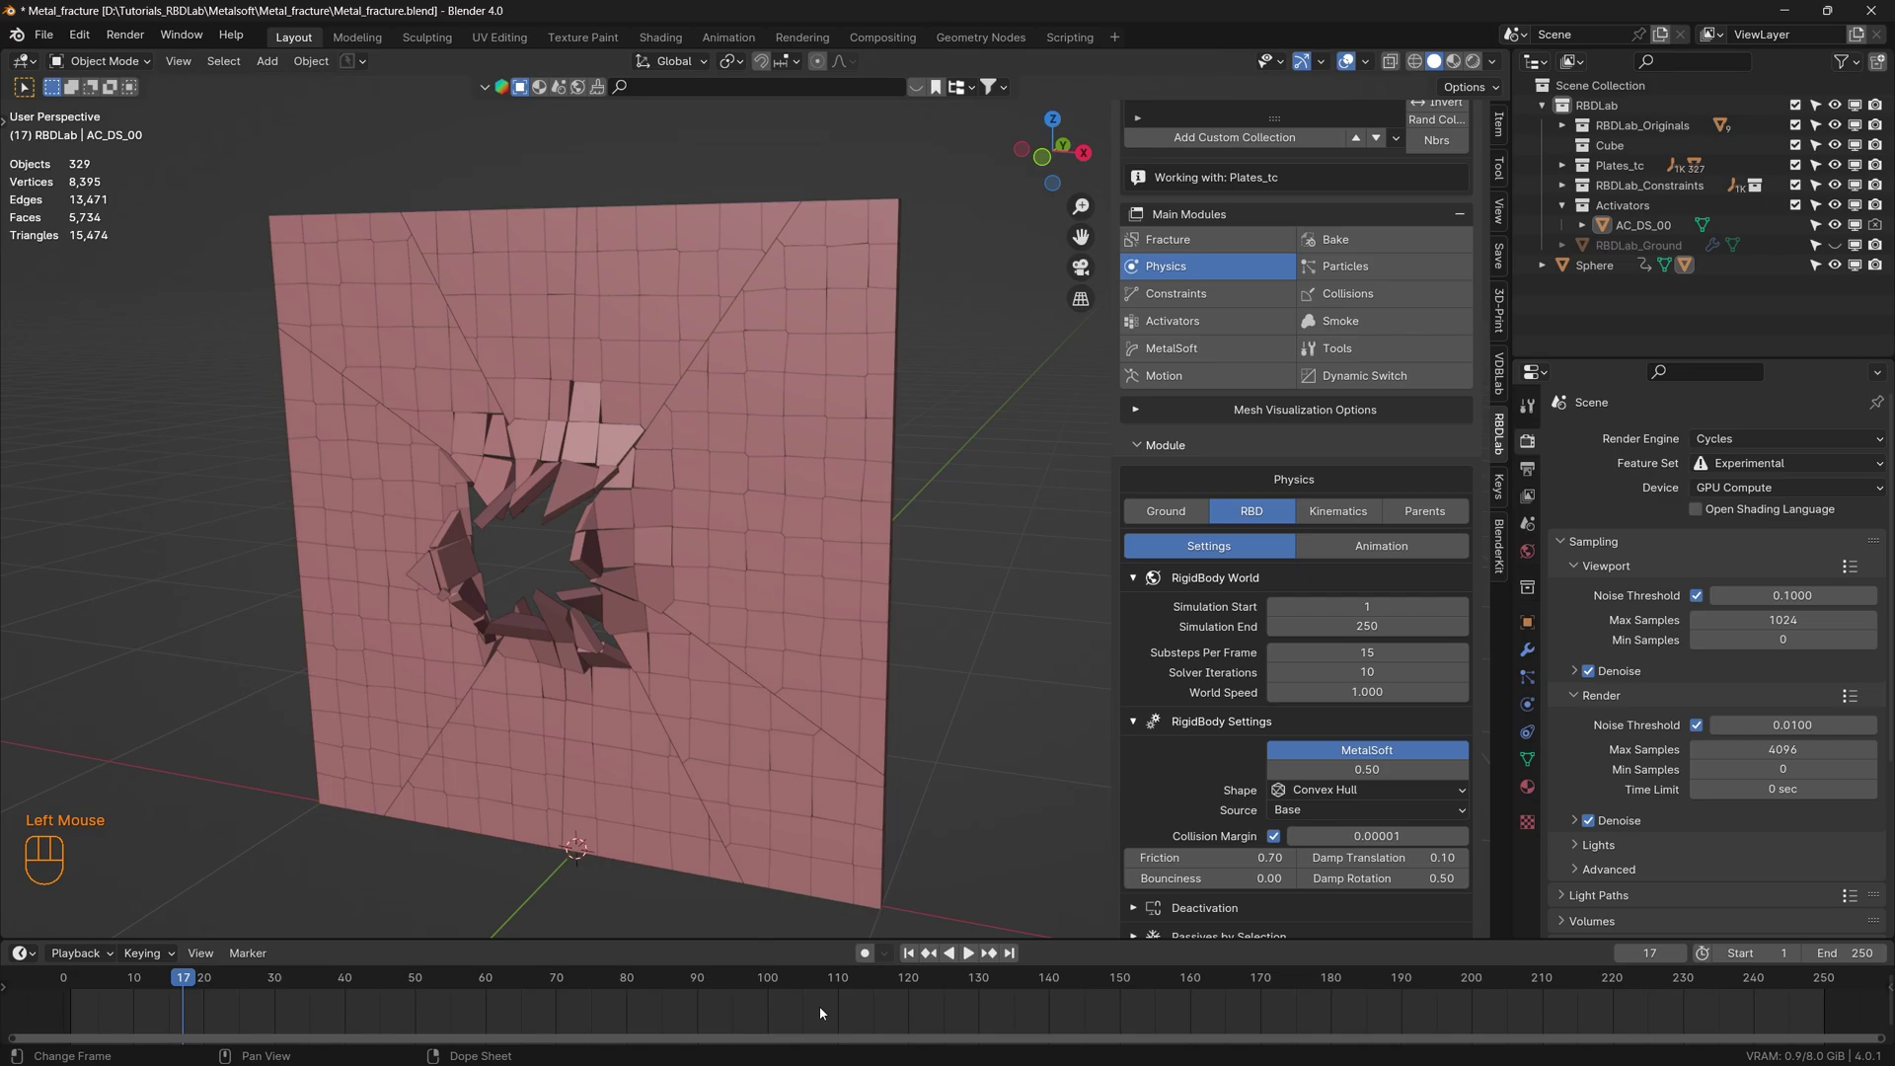
click(917, 956)
key(space)
key(space)
drag(648, 626, 591, 617)
scroll(down, 3)
drag(597, 653, 560, 656)
scroll(down, 3)
drag(602, 648, 669, 651)
scroll(up, 3)
- Replay and scrub the animation to check the jagged hole punched through the plate
click(840, 710)
key(space)
key(space)
drag(681, 638, 696, 620)
click(696, 620)
drag(679, 622, 781, 620)
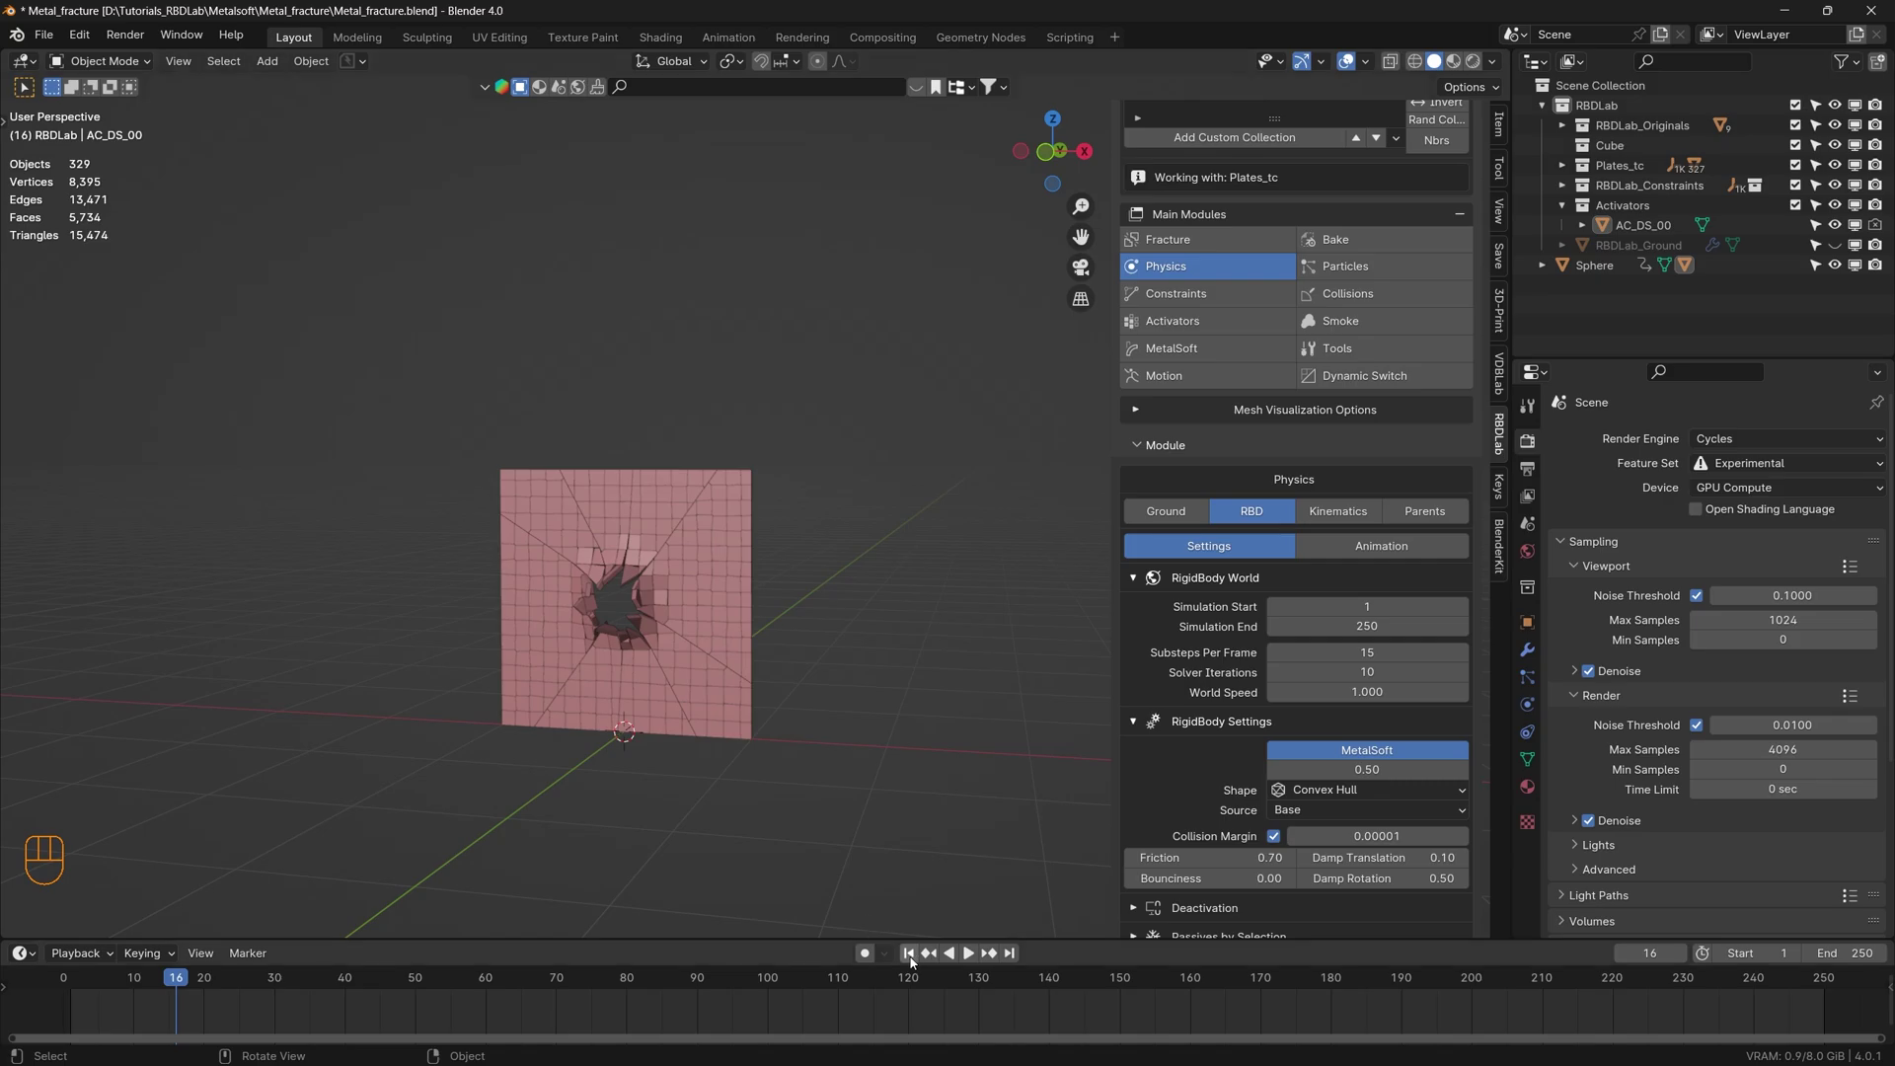
- Create the MetalSoft Mesh Deform on the plates and scrub the timeline to preview the torn hole
click(914, 961)
click(1205, 355)
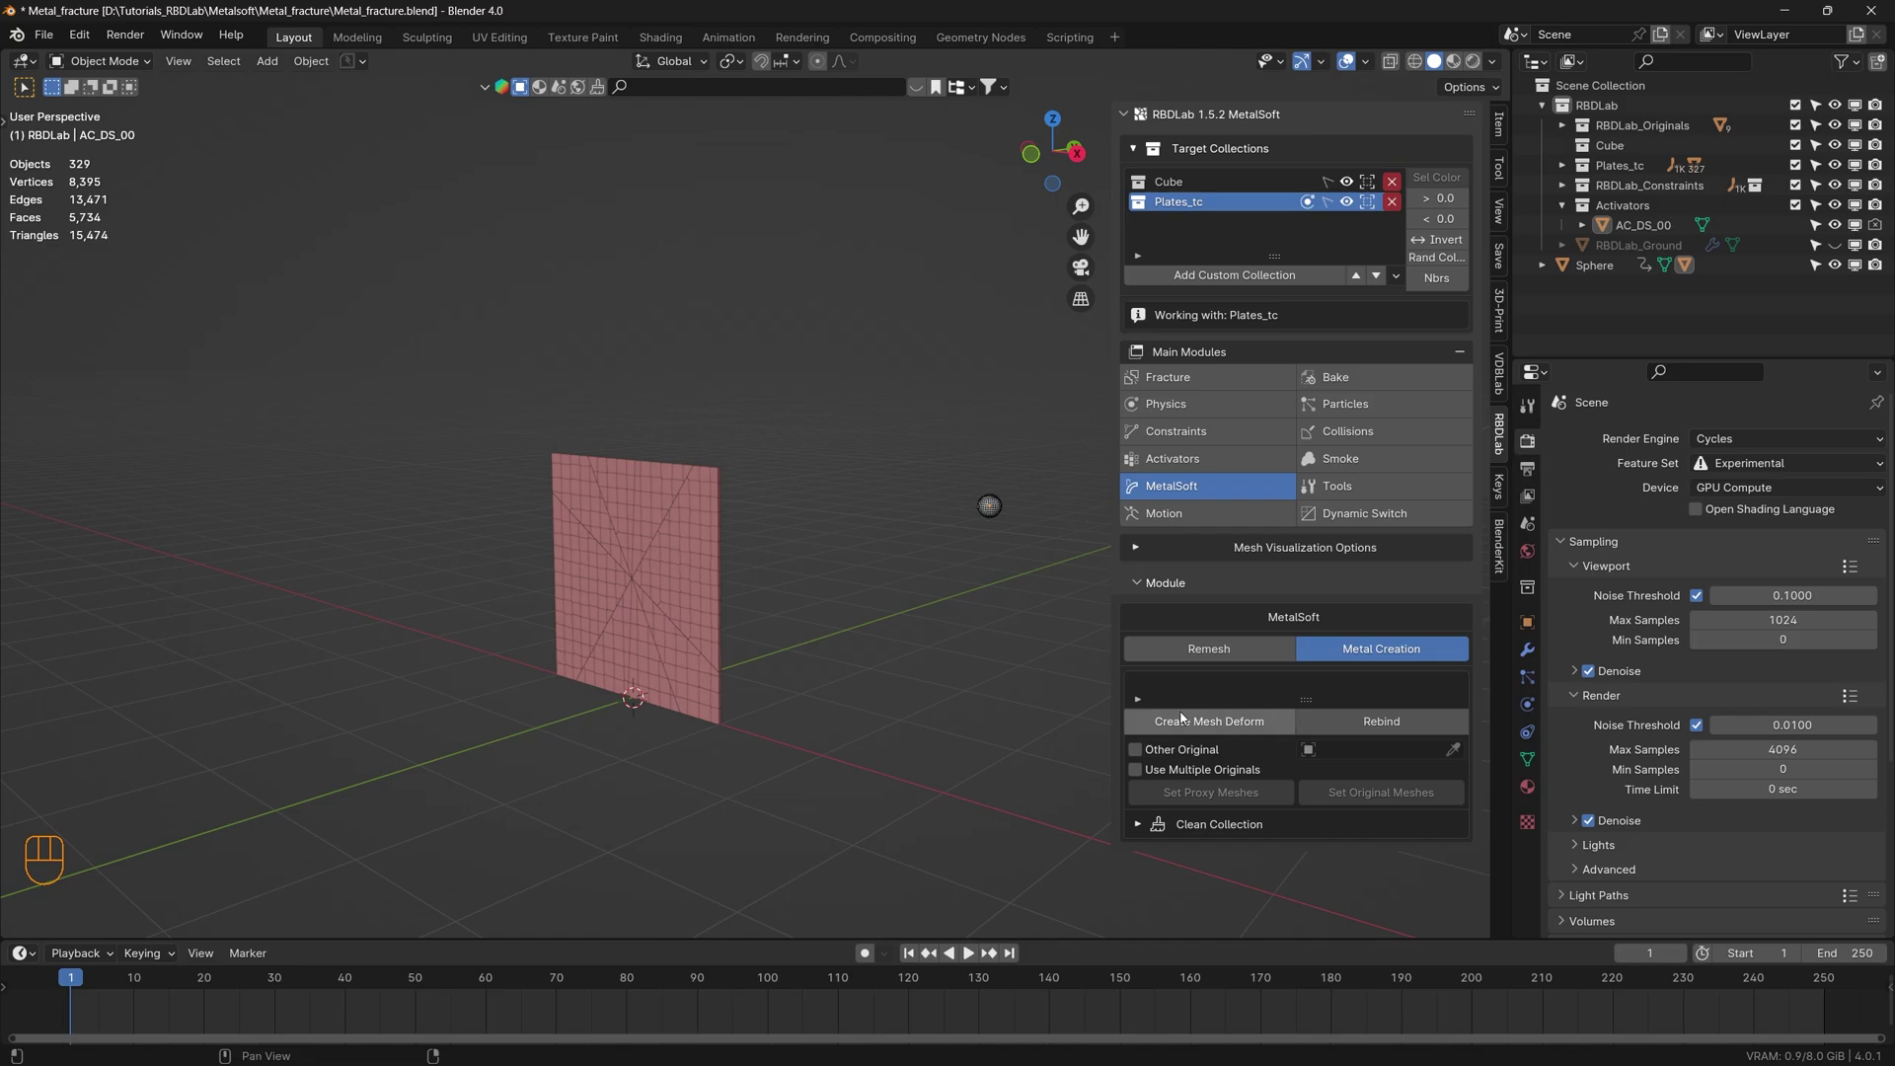
click(1228, 728)
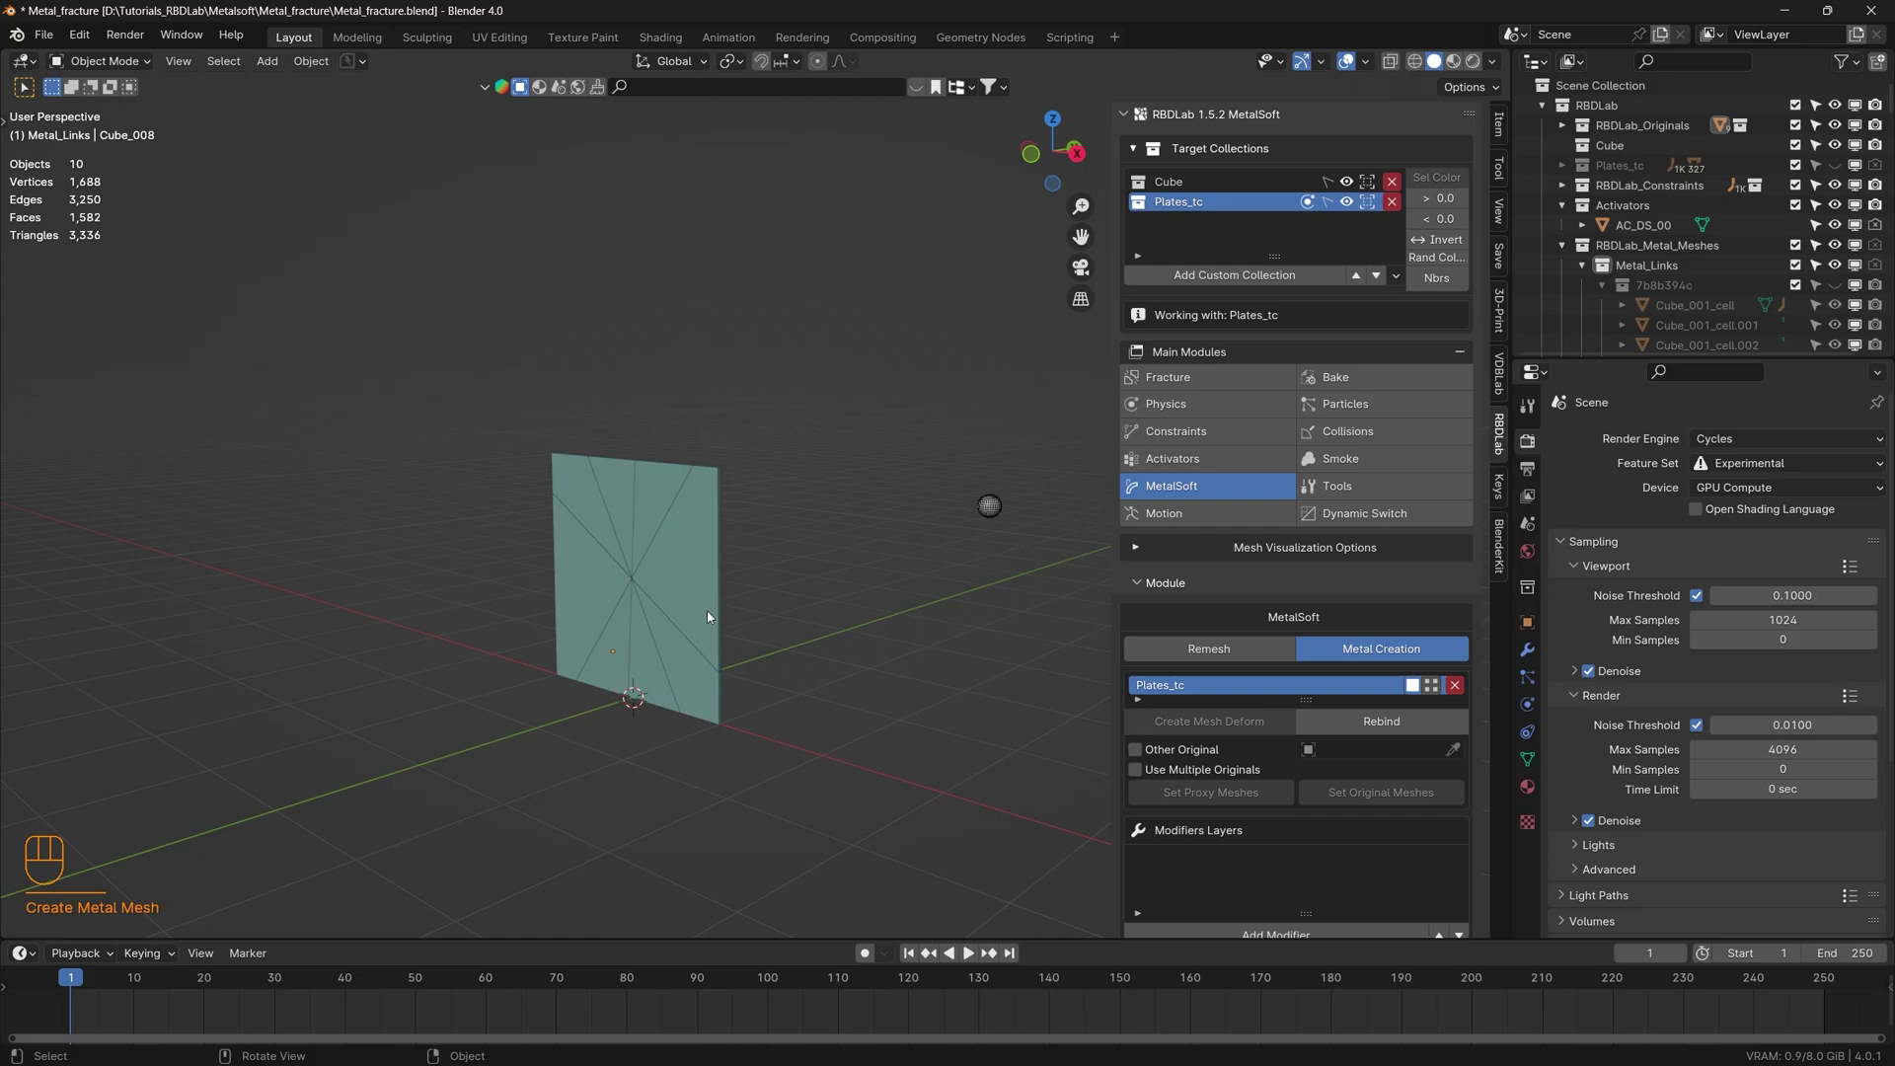
key(space)
key(space)
drag(673, 589, 804, 589)
scroll(up, 3)
drag(677, 588, 568, 594)
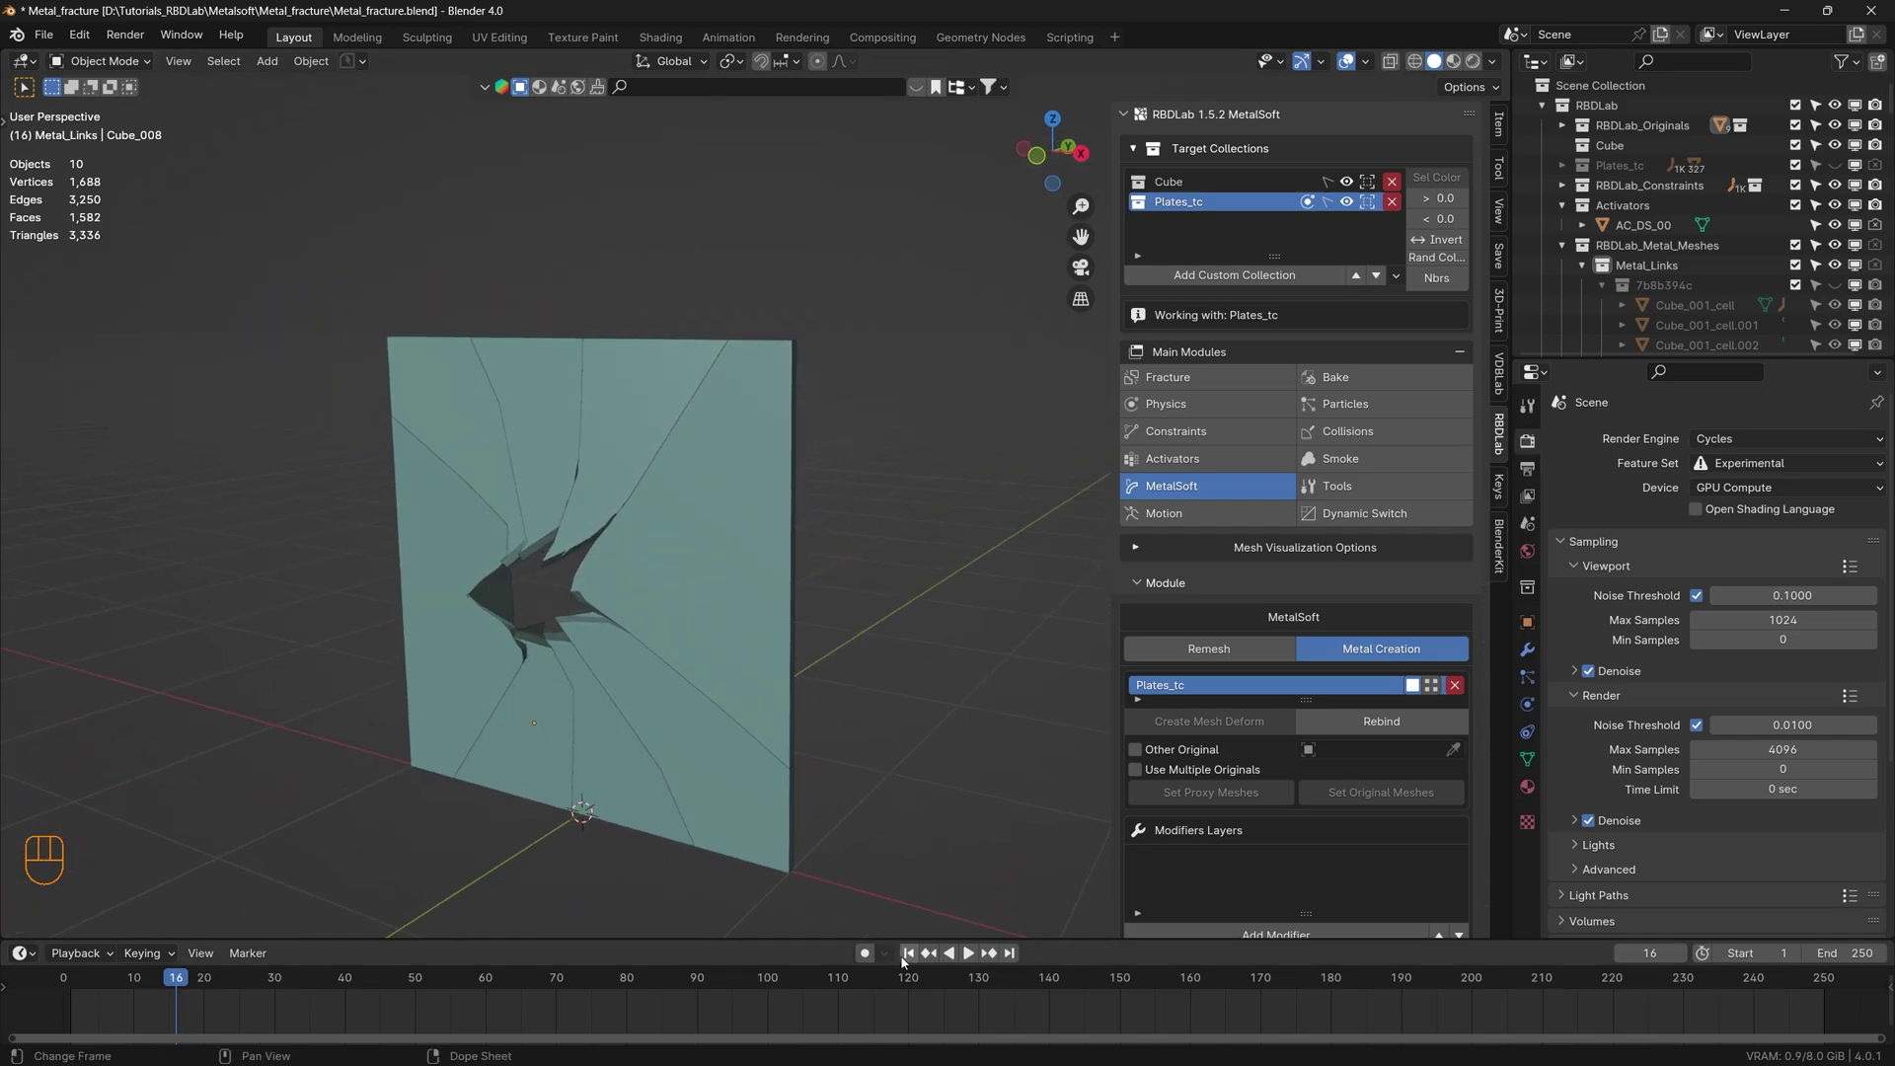
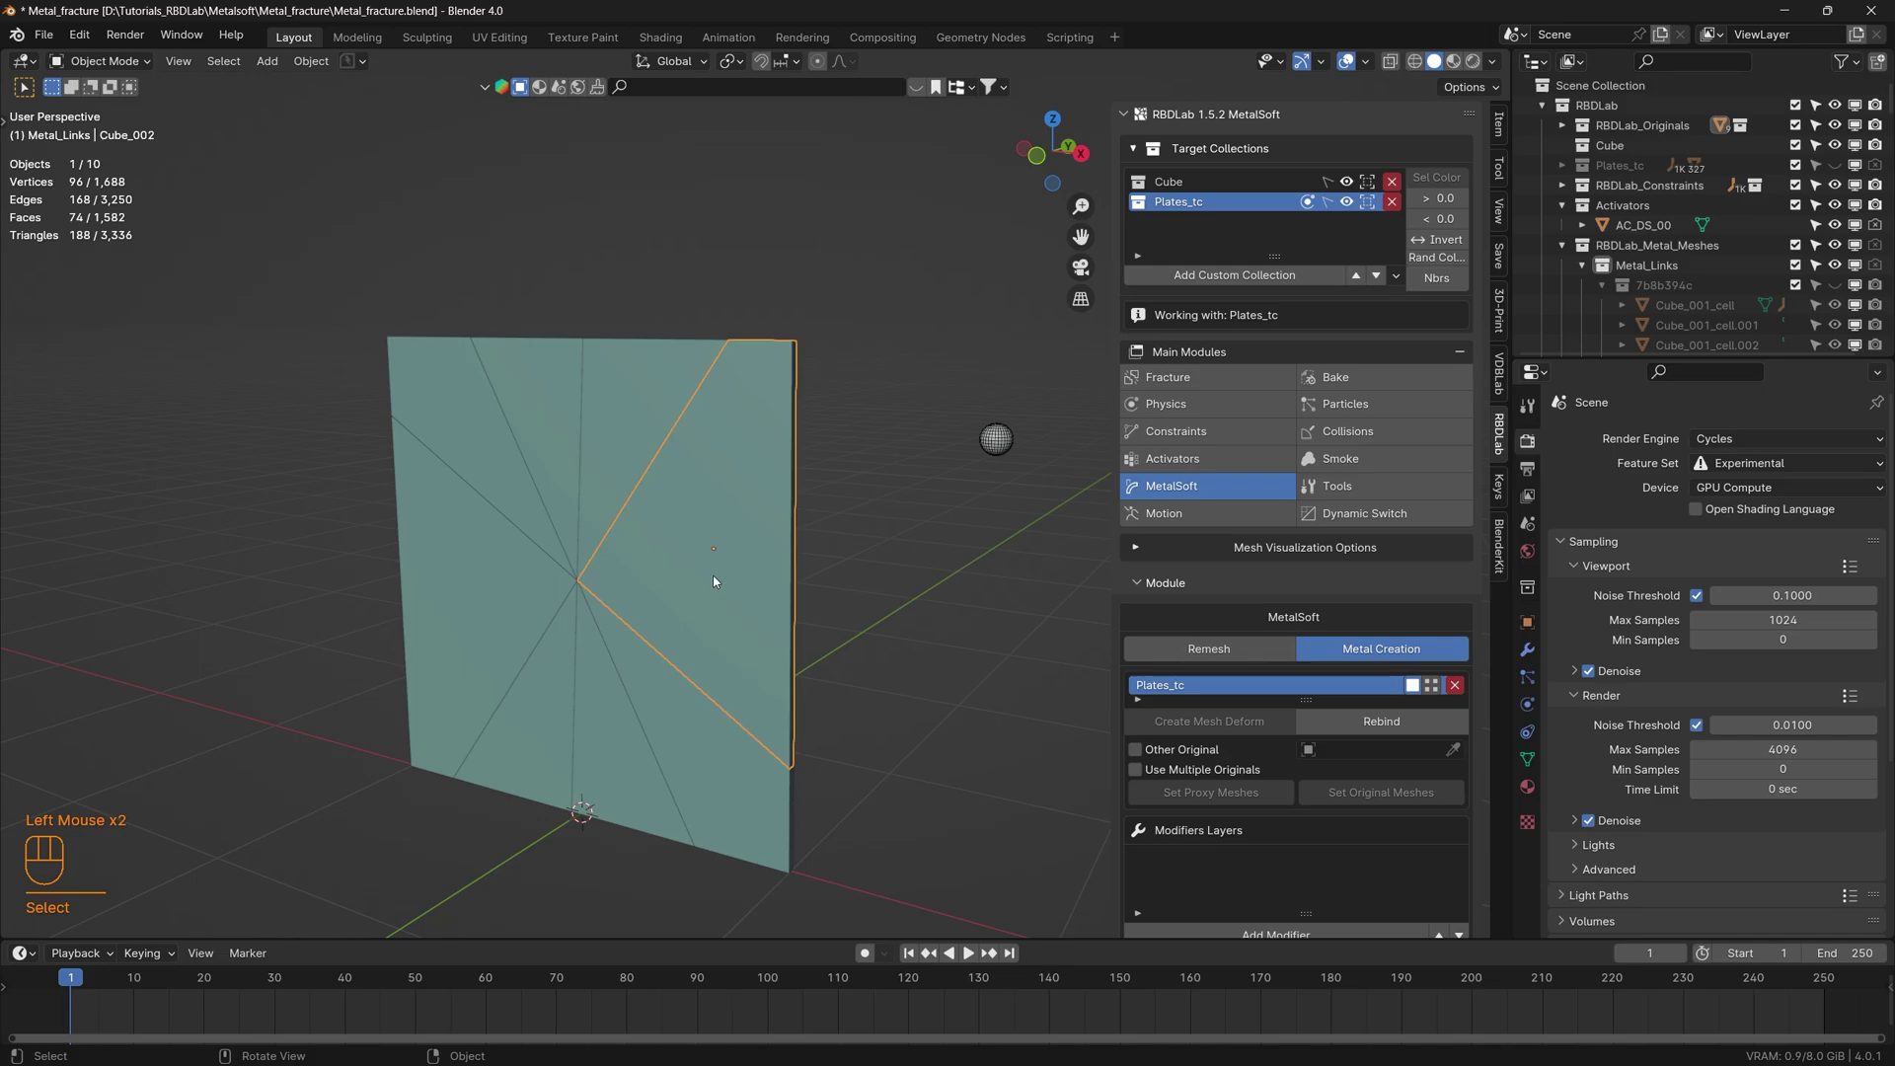
- Leave Edit Mode and select all eight fractured plate pieces together in the viewport
key(Tab)
scroll(down, 3)
key(Tab)
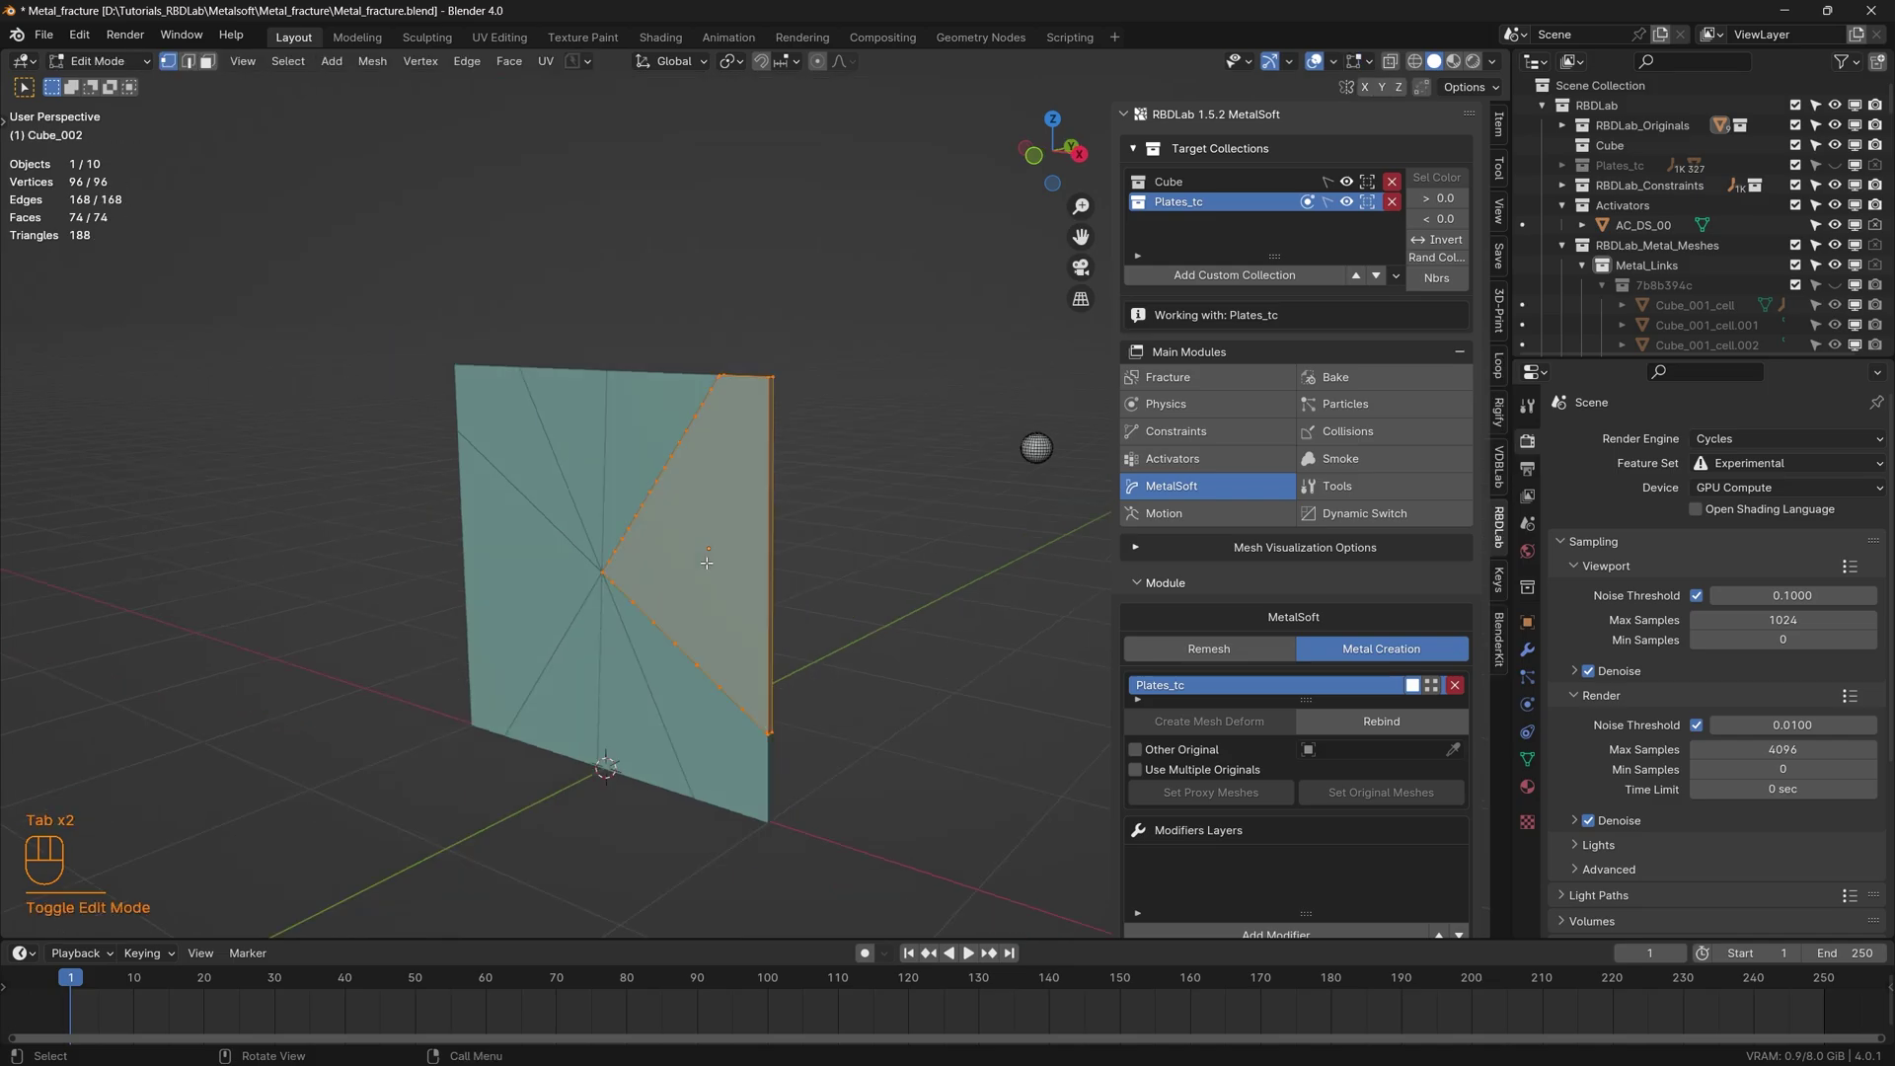
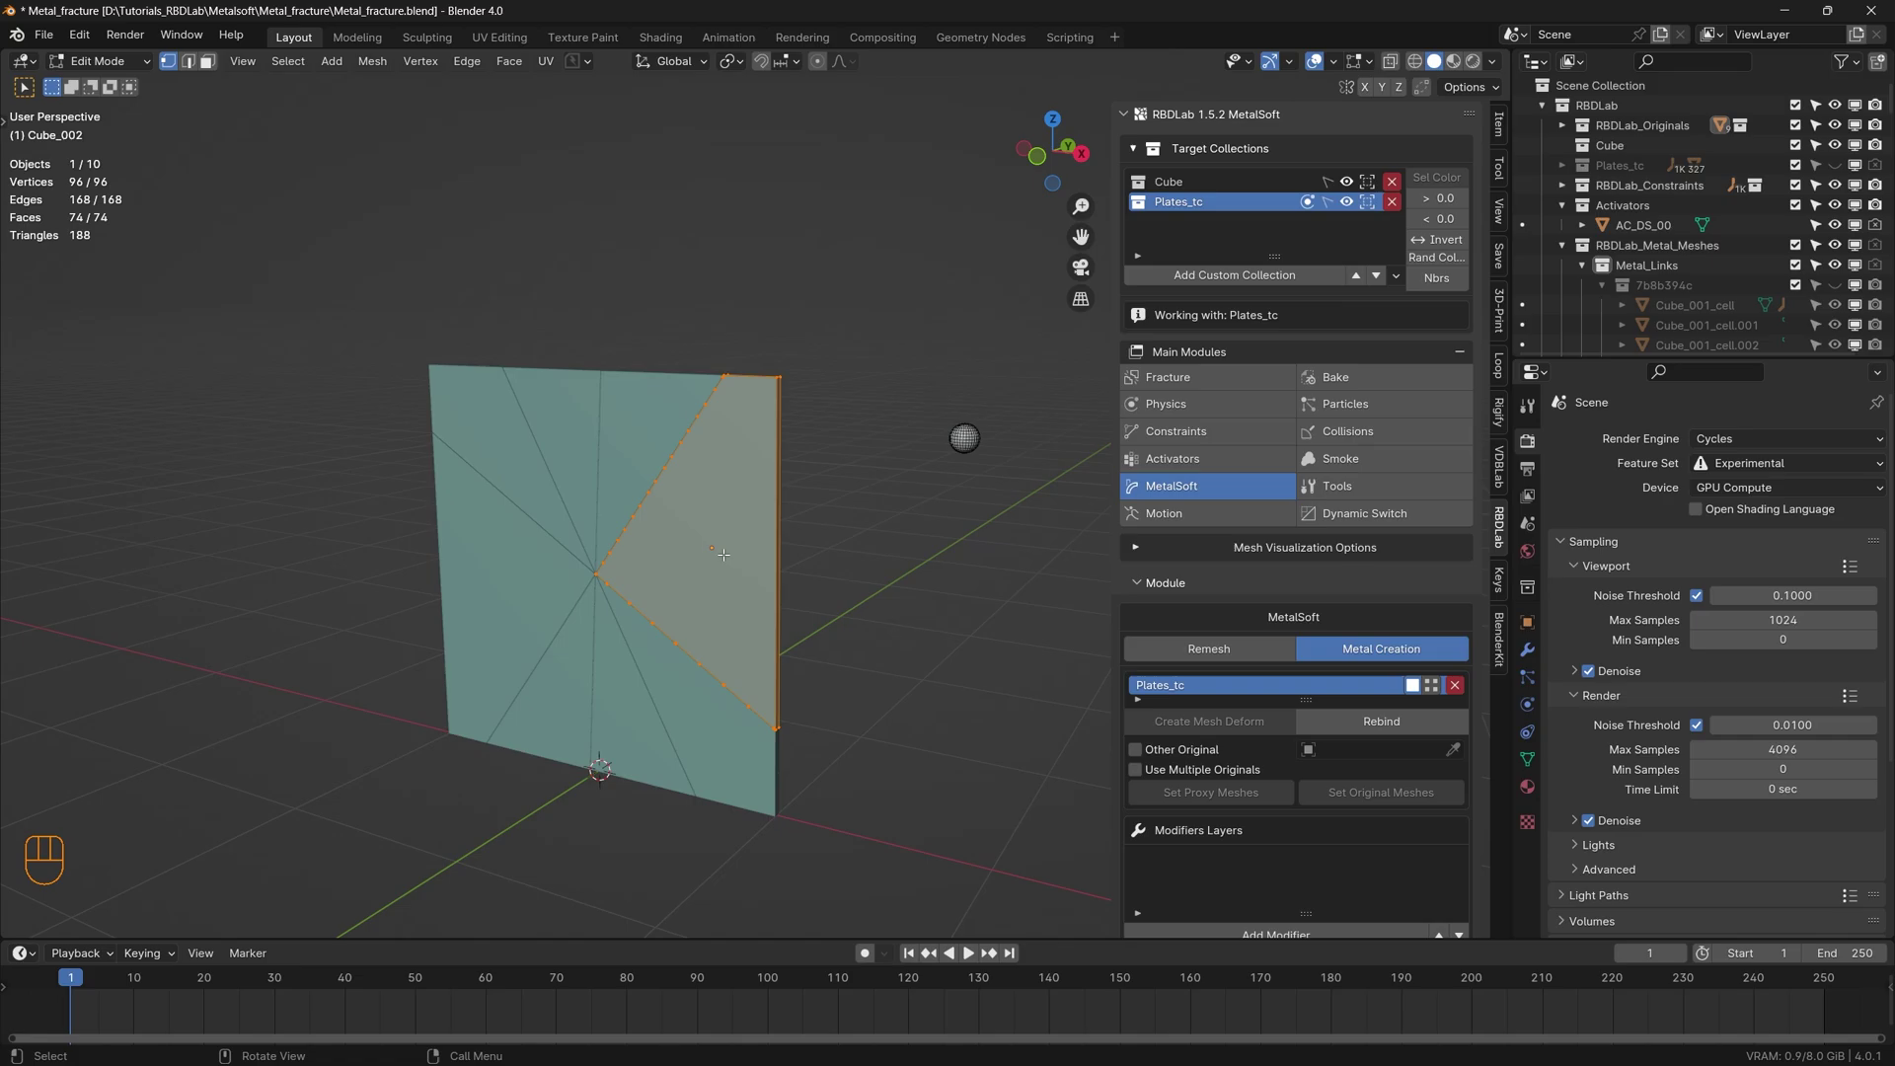
key(Tab)
click(846, 643)
click(877, 845)
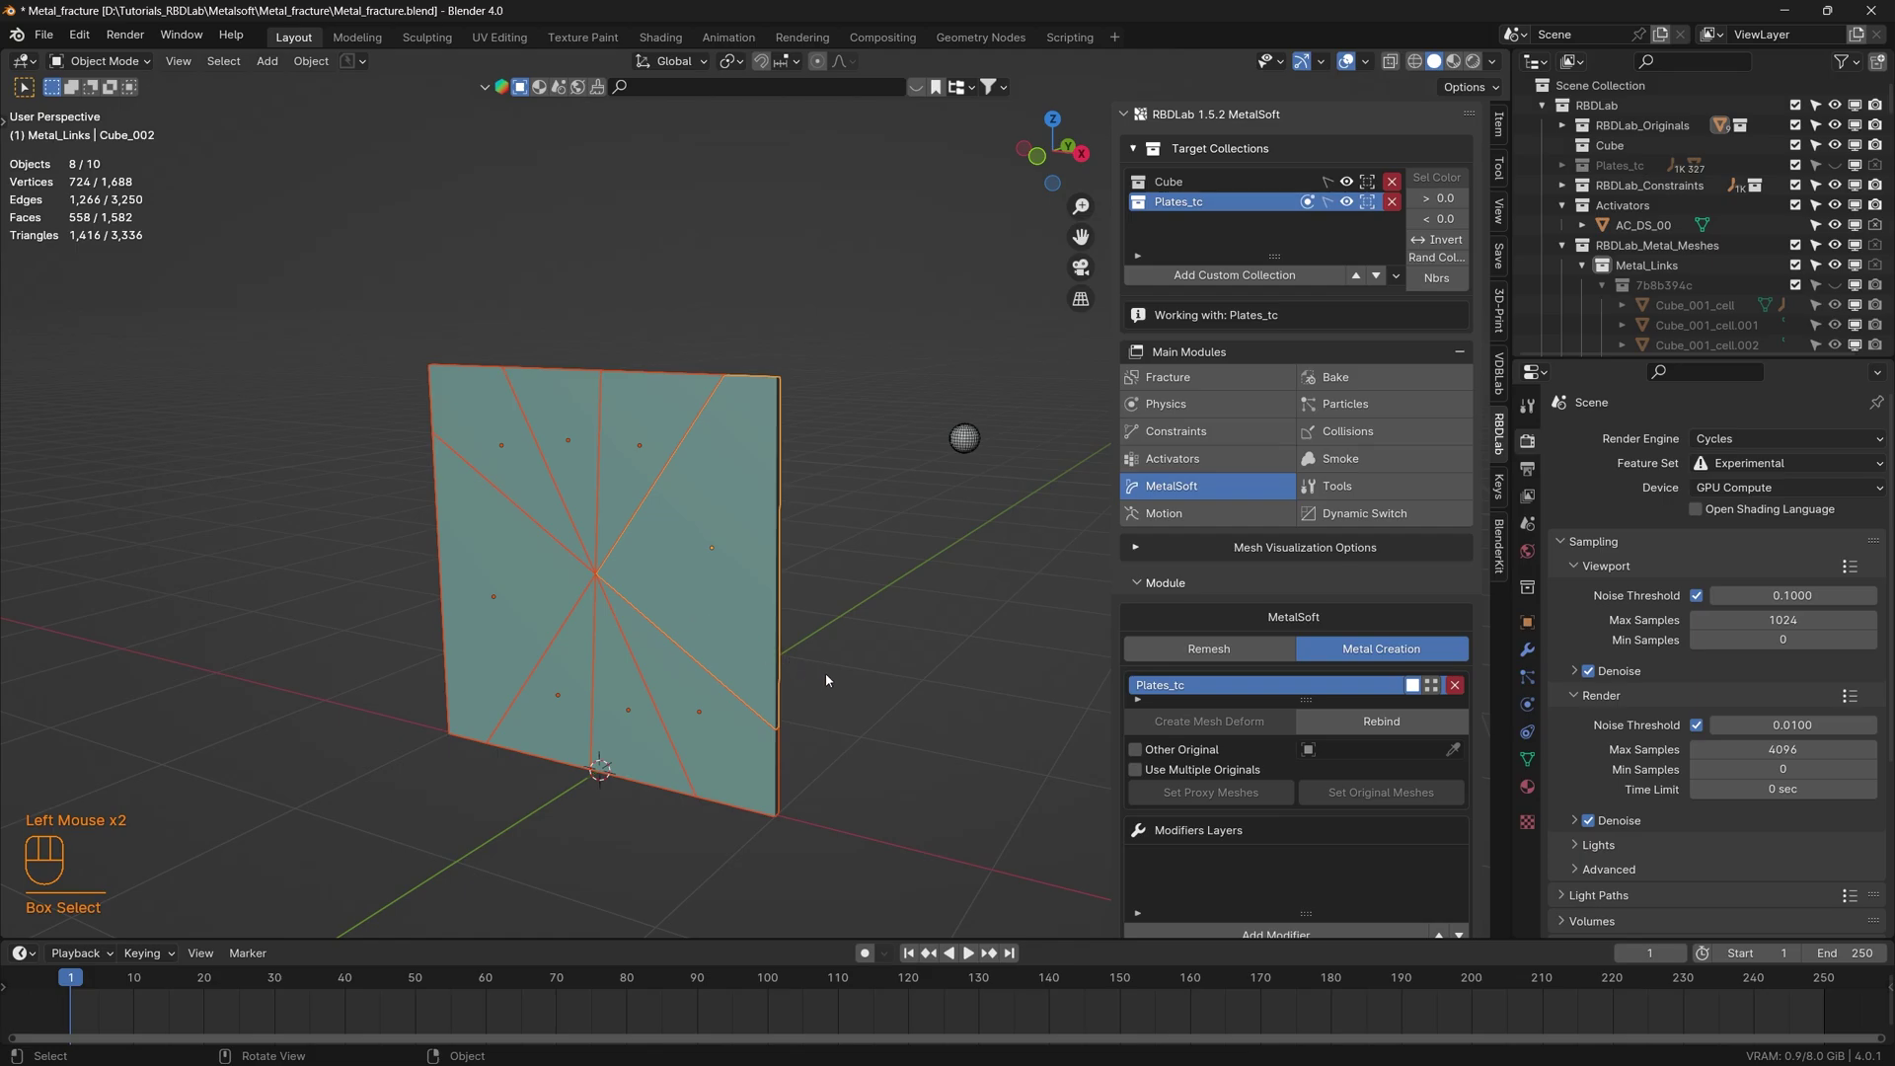
- Add a Sharp-mode remesh to the plate pieces, update modifiers on all and apply it
click(1241, 651)
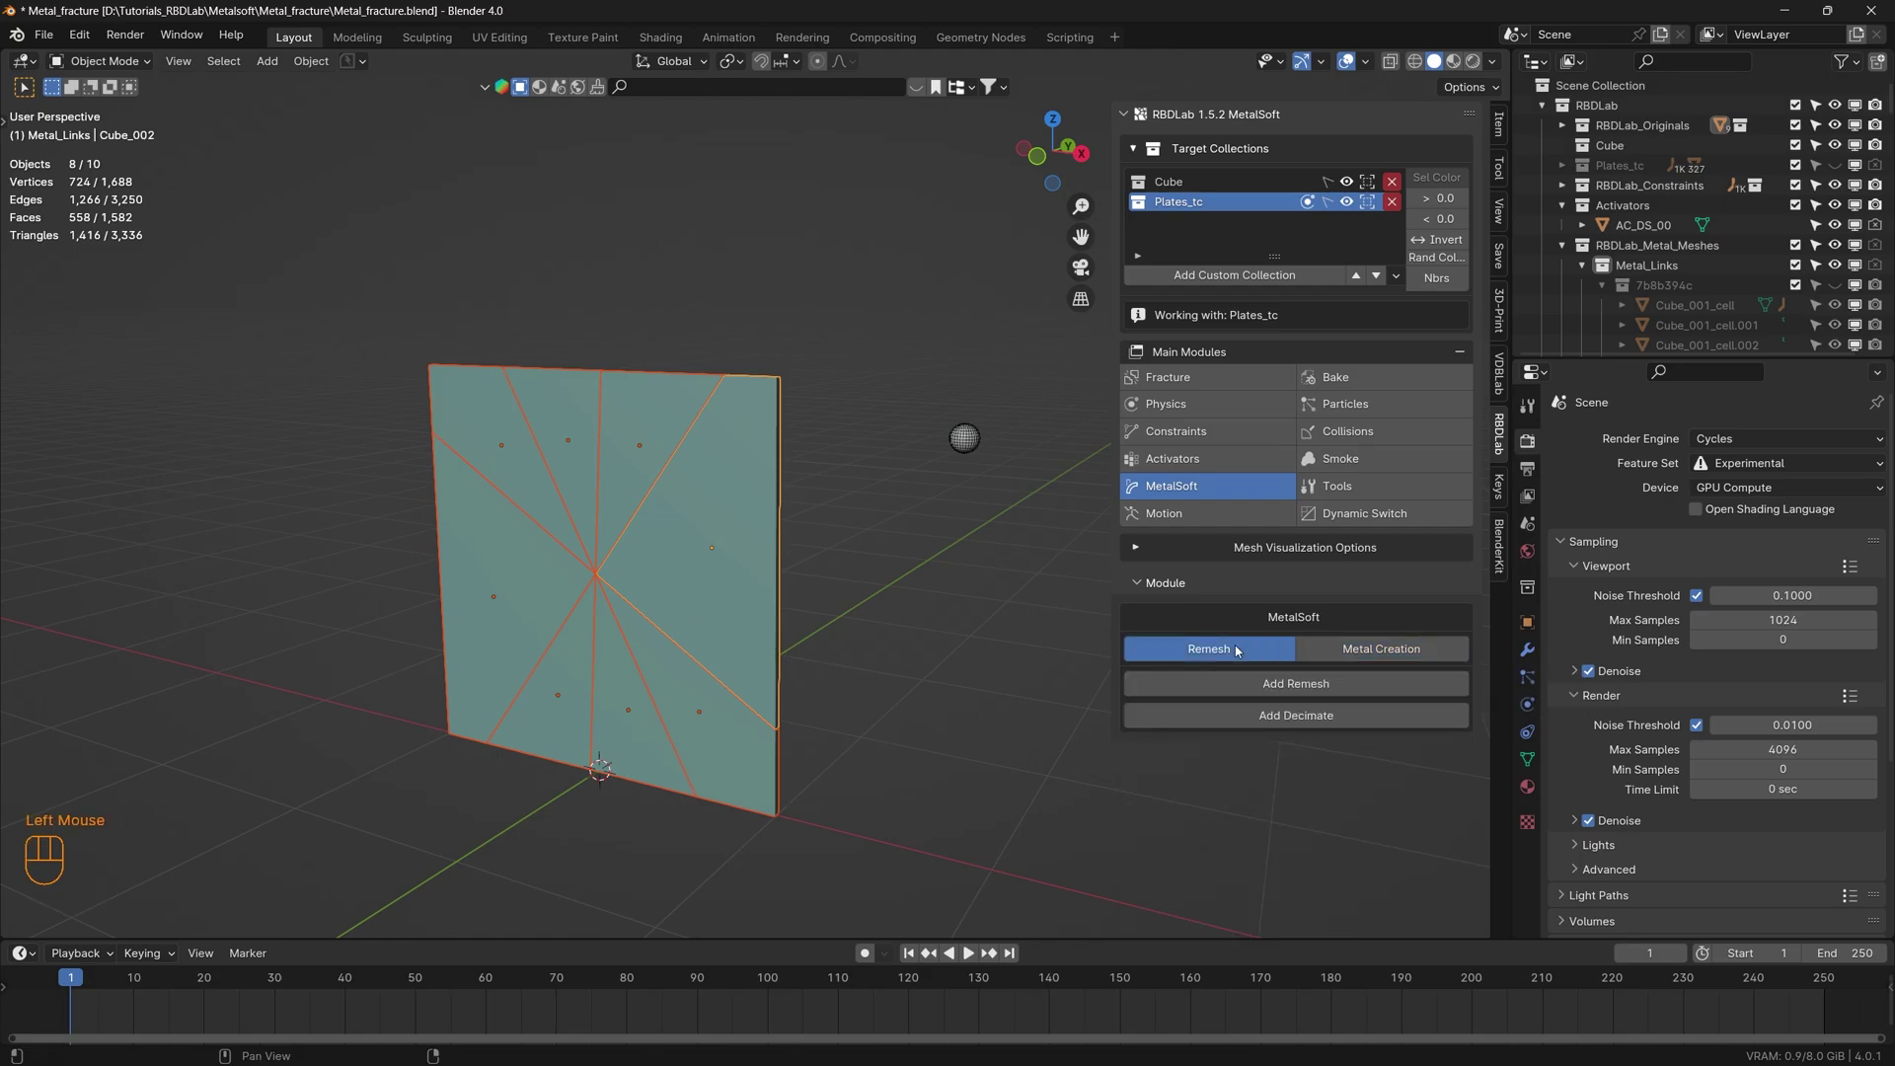
click(1314, 687)
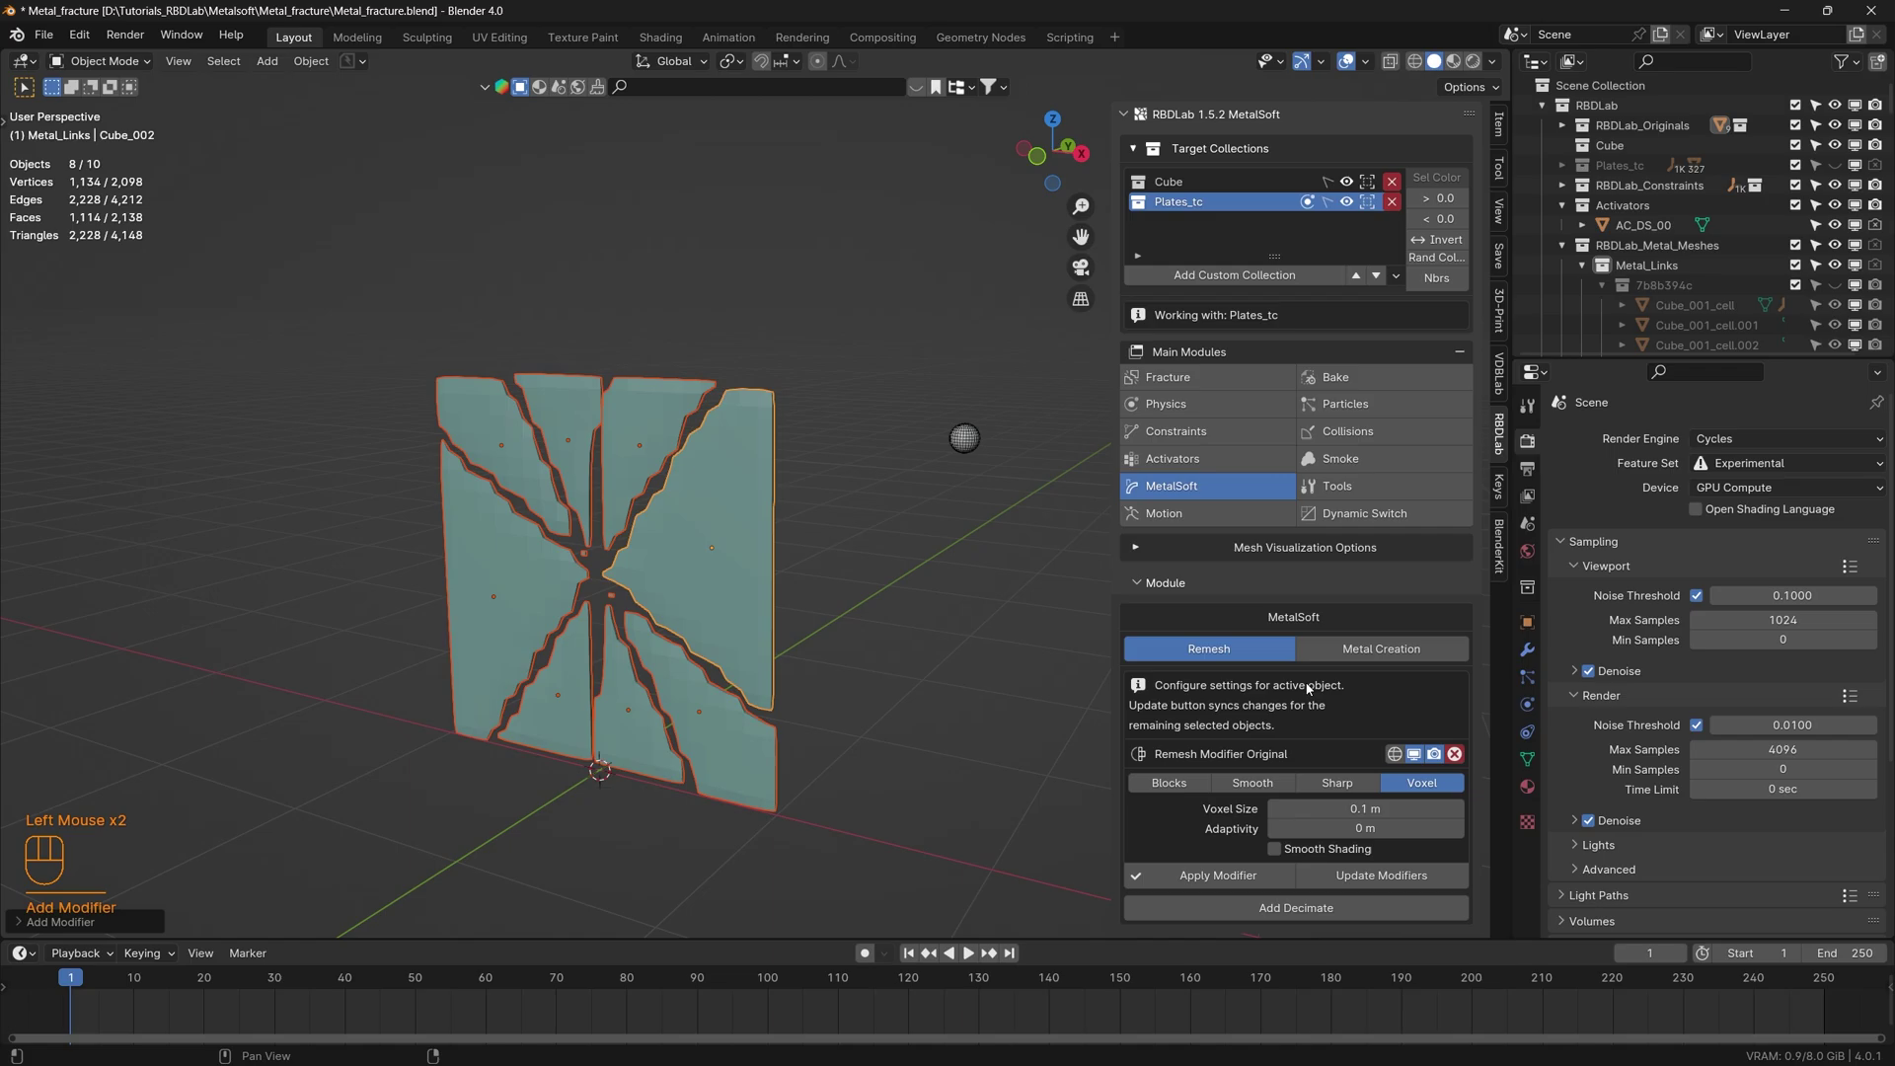
click(1350, 786)
scroll(down, 3)
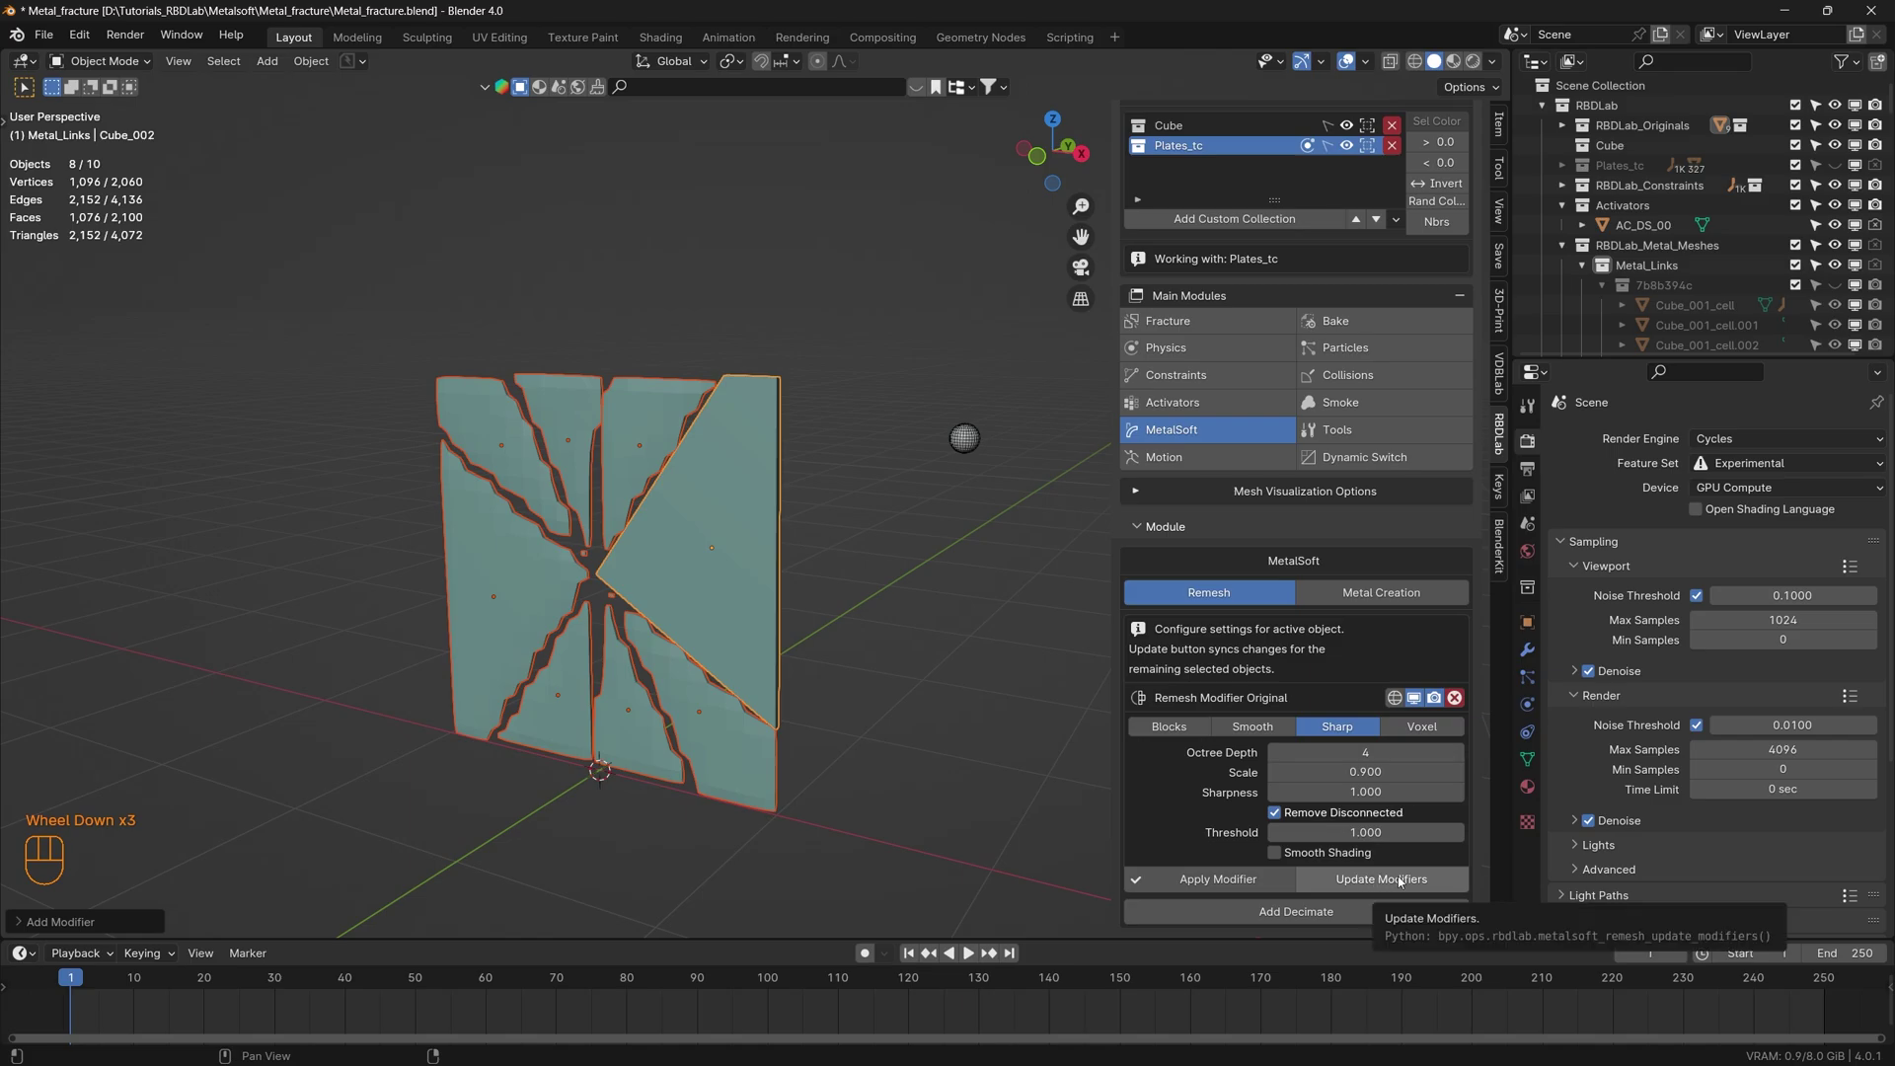
click(1402, 880)
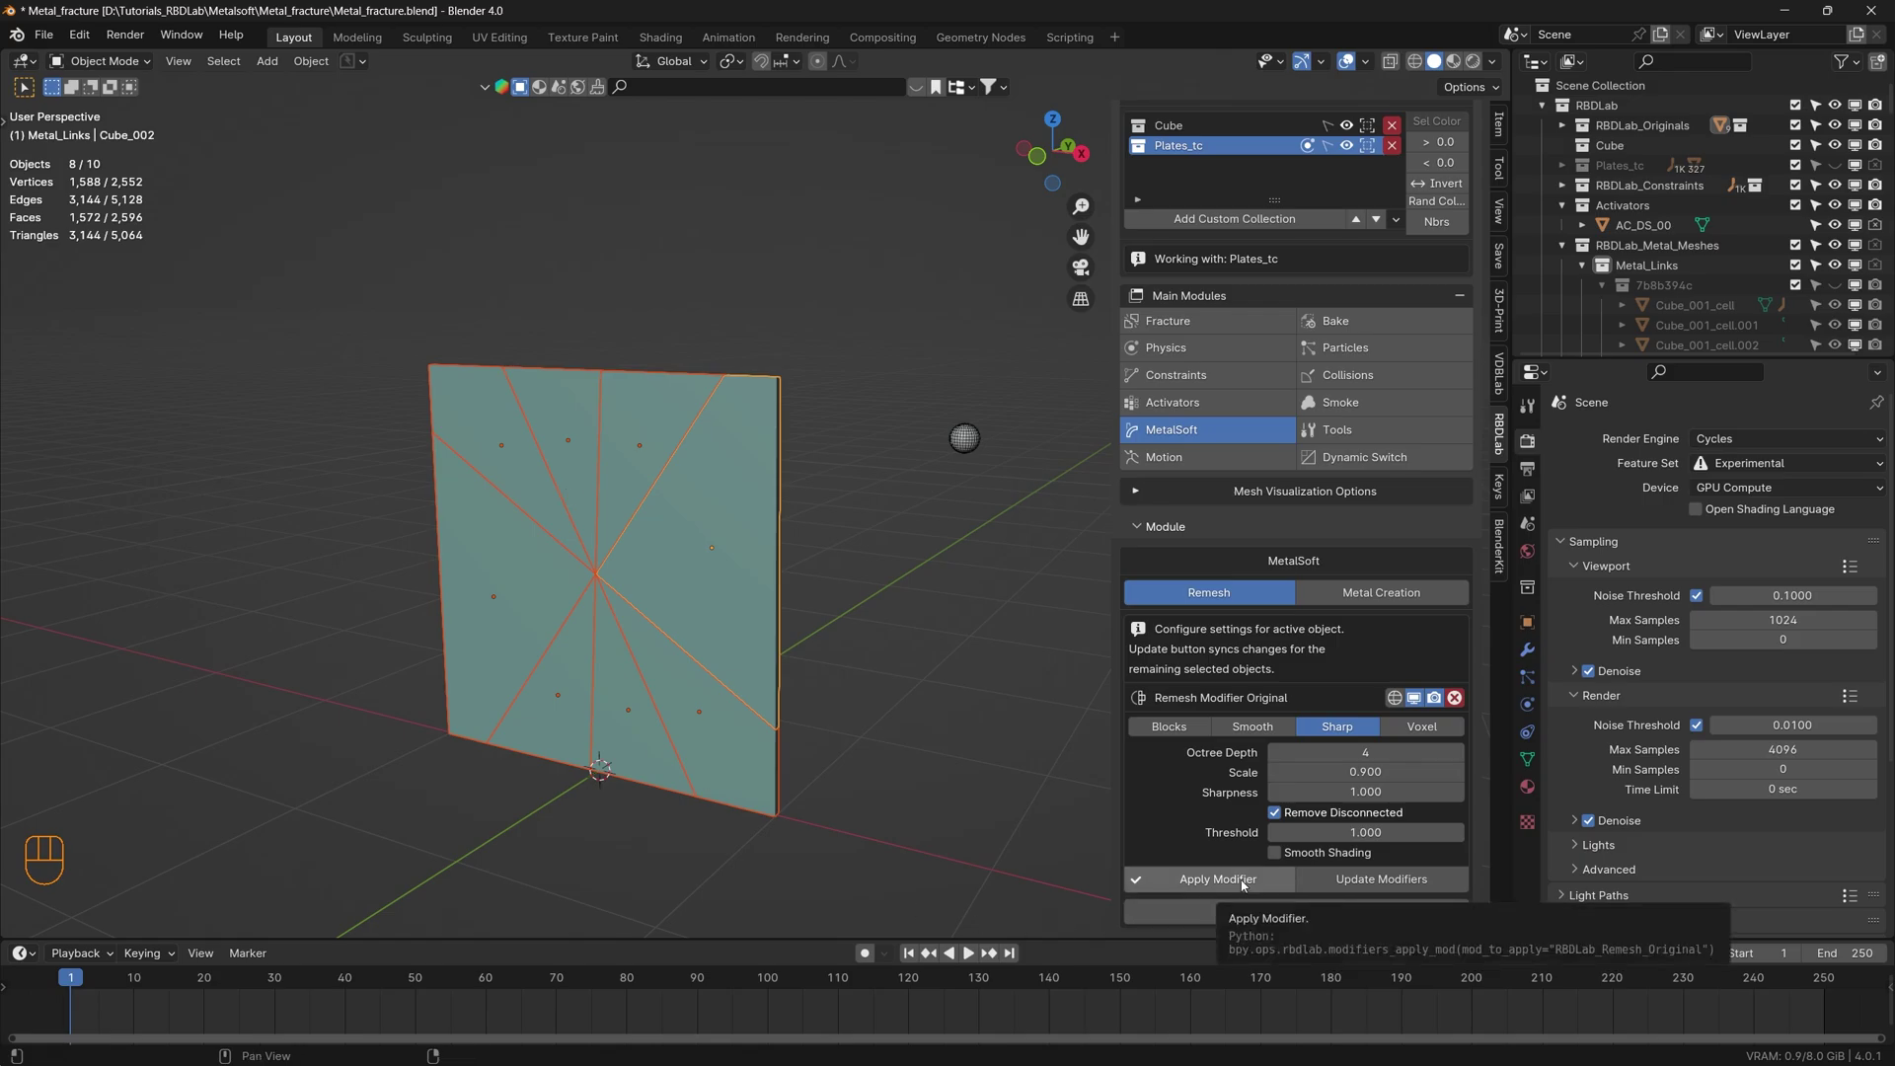
click(1245, 884)
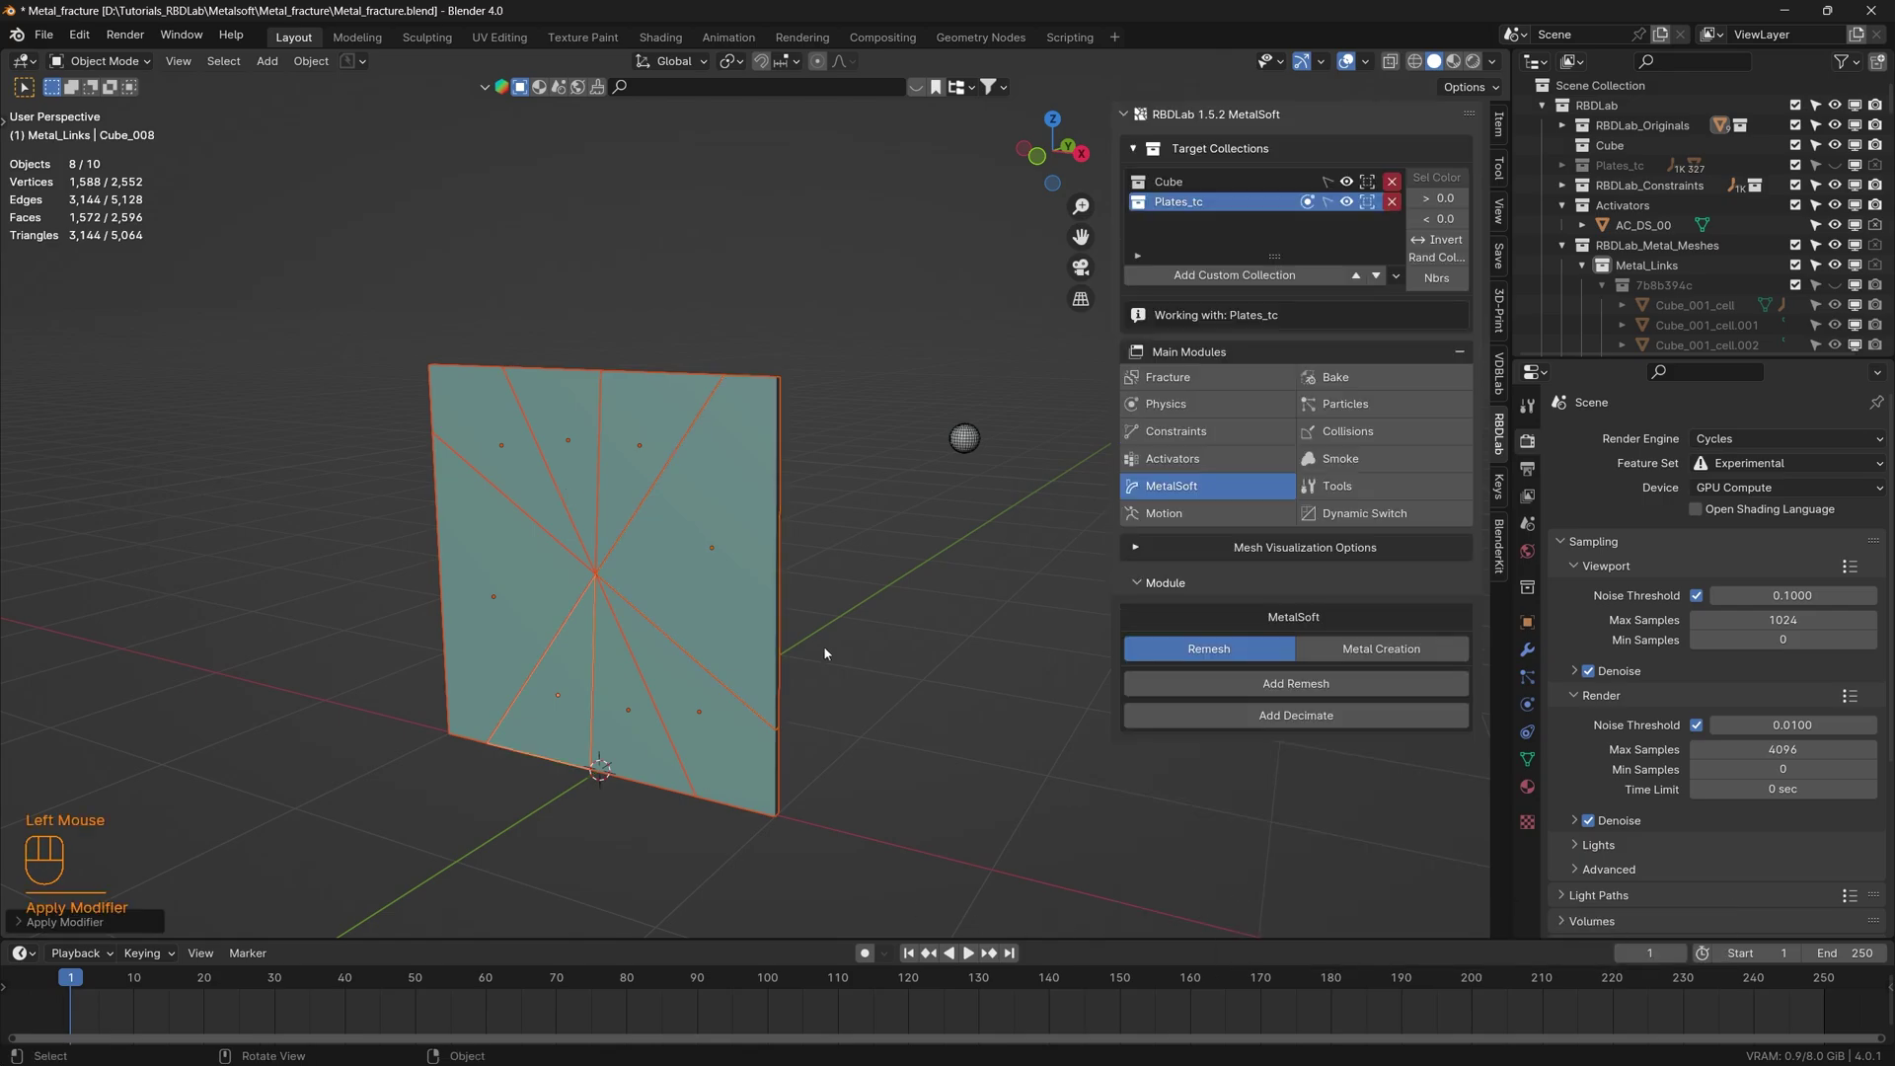
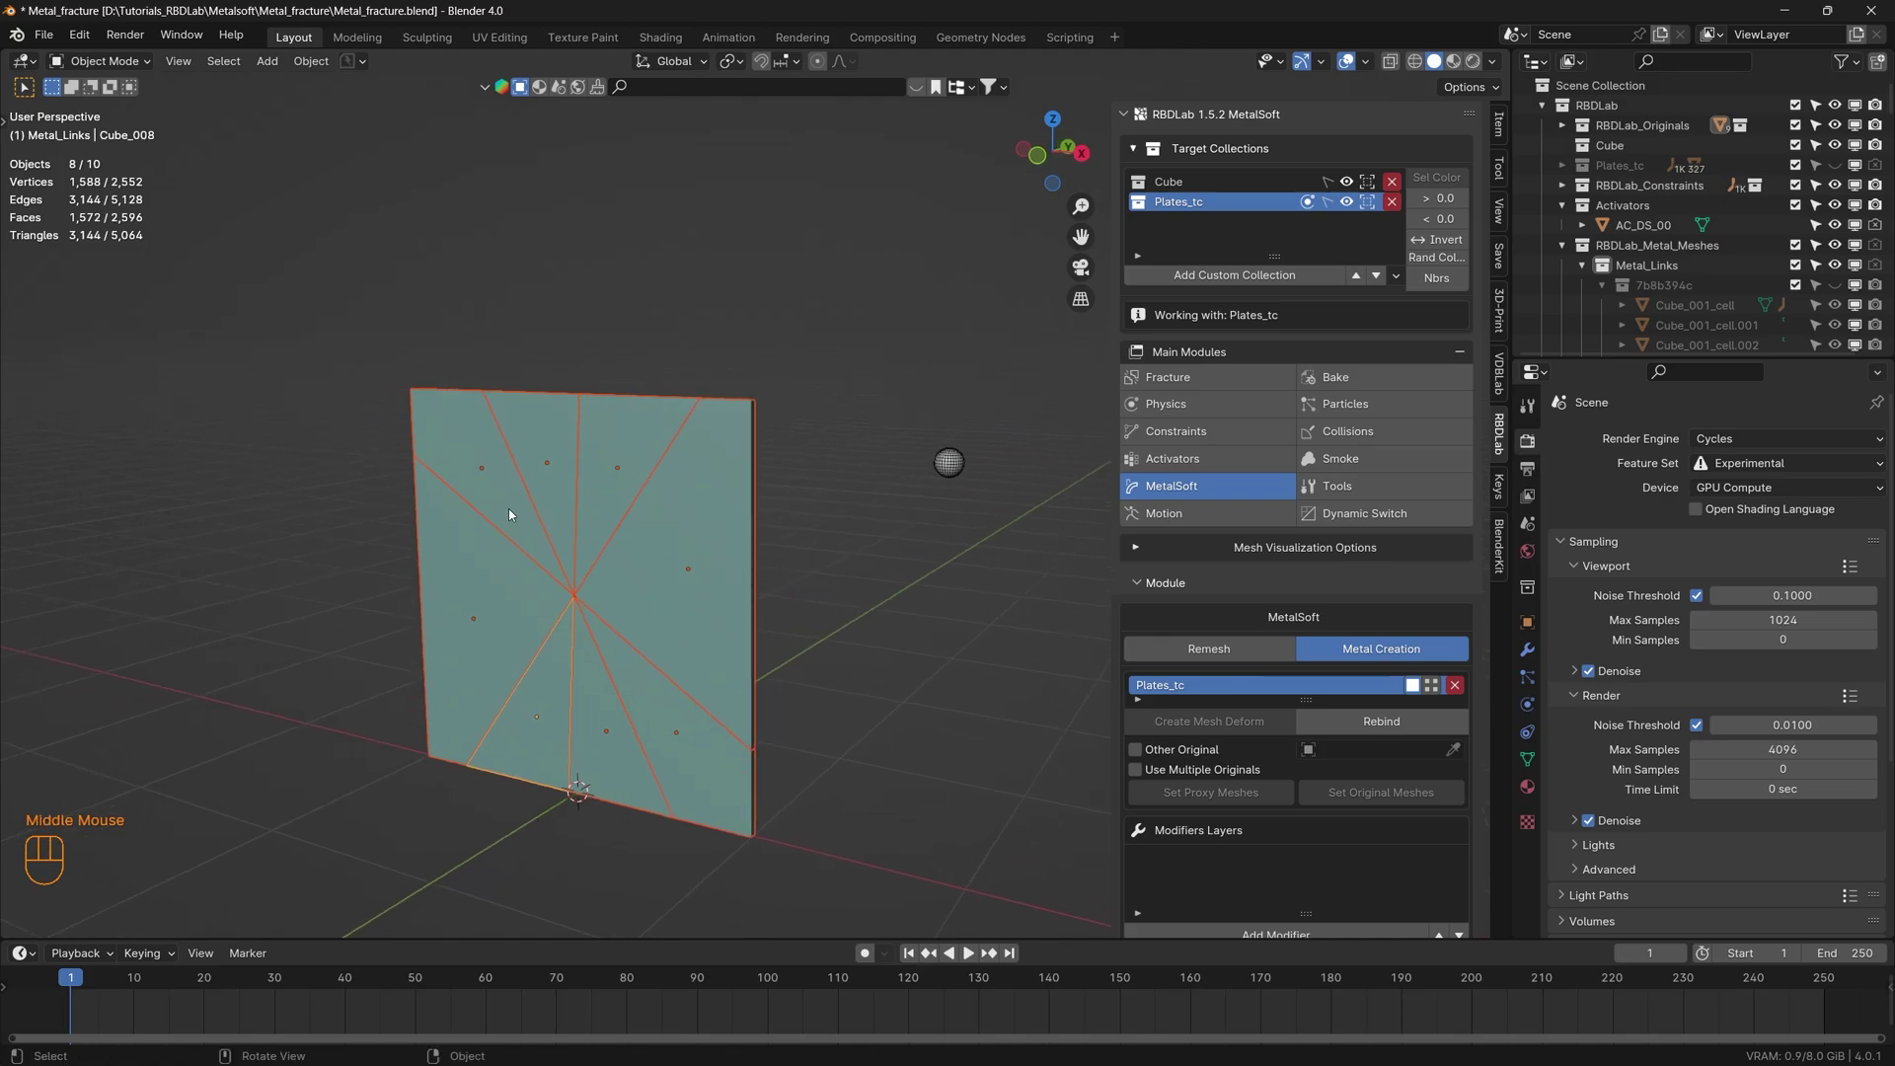
- Deselect the plate pieces and step the animation forward a couple of frames
click(1394, 721)
middle_click(746, 621)
scroll(down, 3)
click(911, 729)
key(space)
key(space)
drag(665, 551, 669, 567)
- Advance to frame 15 and orbit to inspect the torn hole in the plate
click(914, 951)
key(space)
key(space)
drag(770, 683, 721, 656)
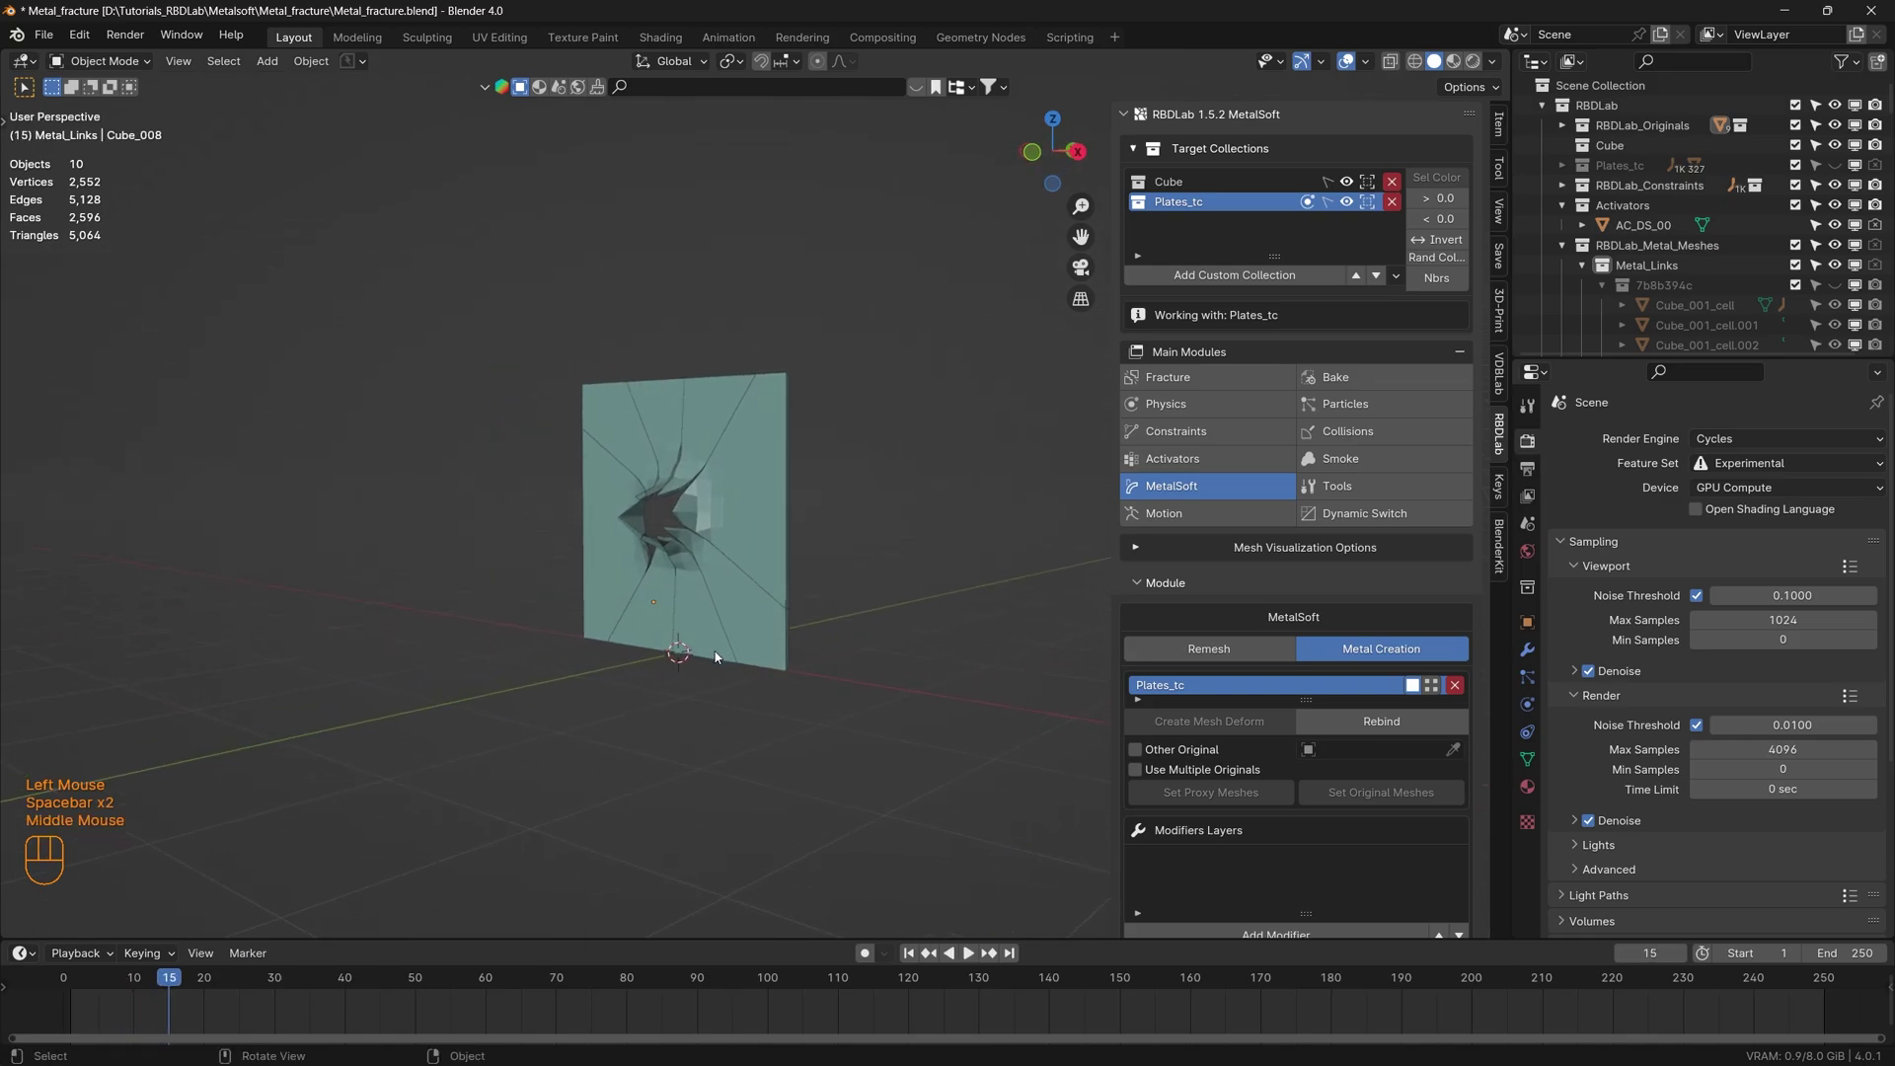
- Add a Simple subdivision layer at level 2 to the plate and update the modifiers, reaching about 26,132 vertices
scroll(down, 3)
drag(1307, 849, 1336, 1015)
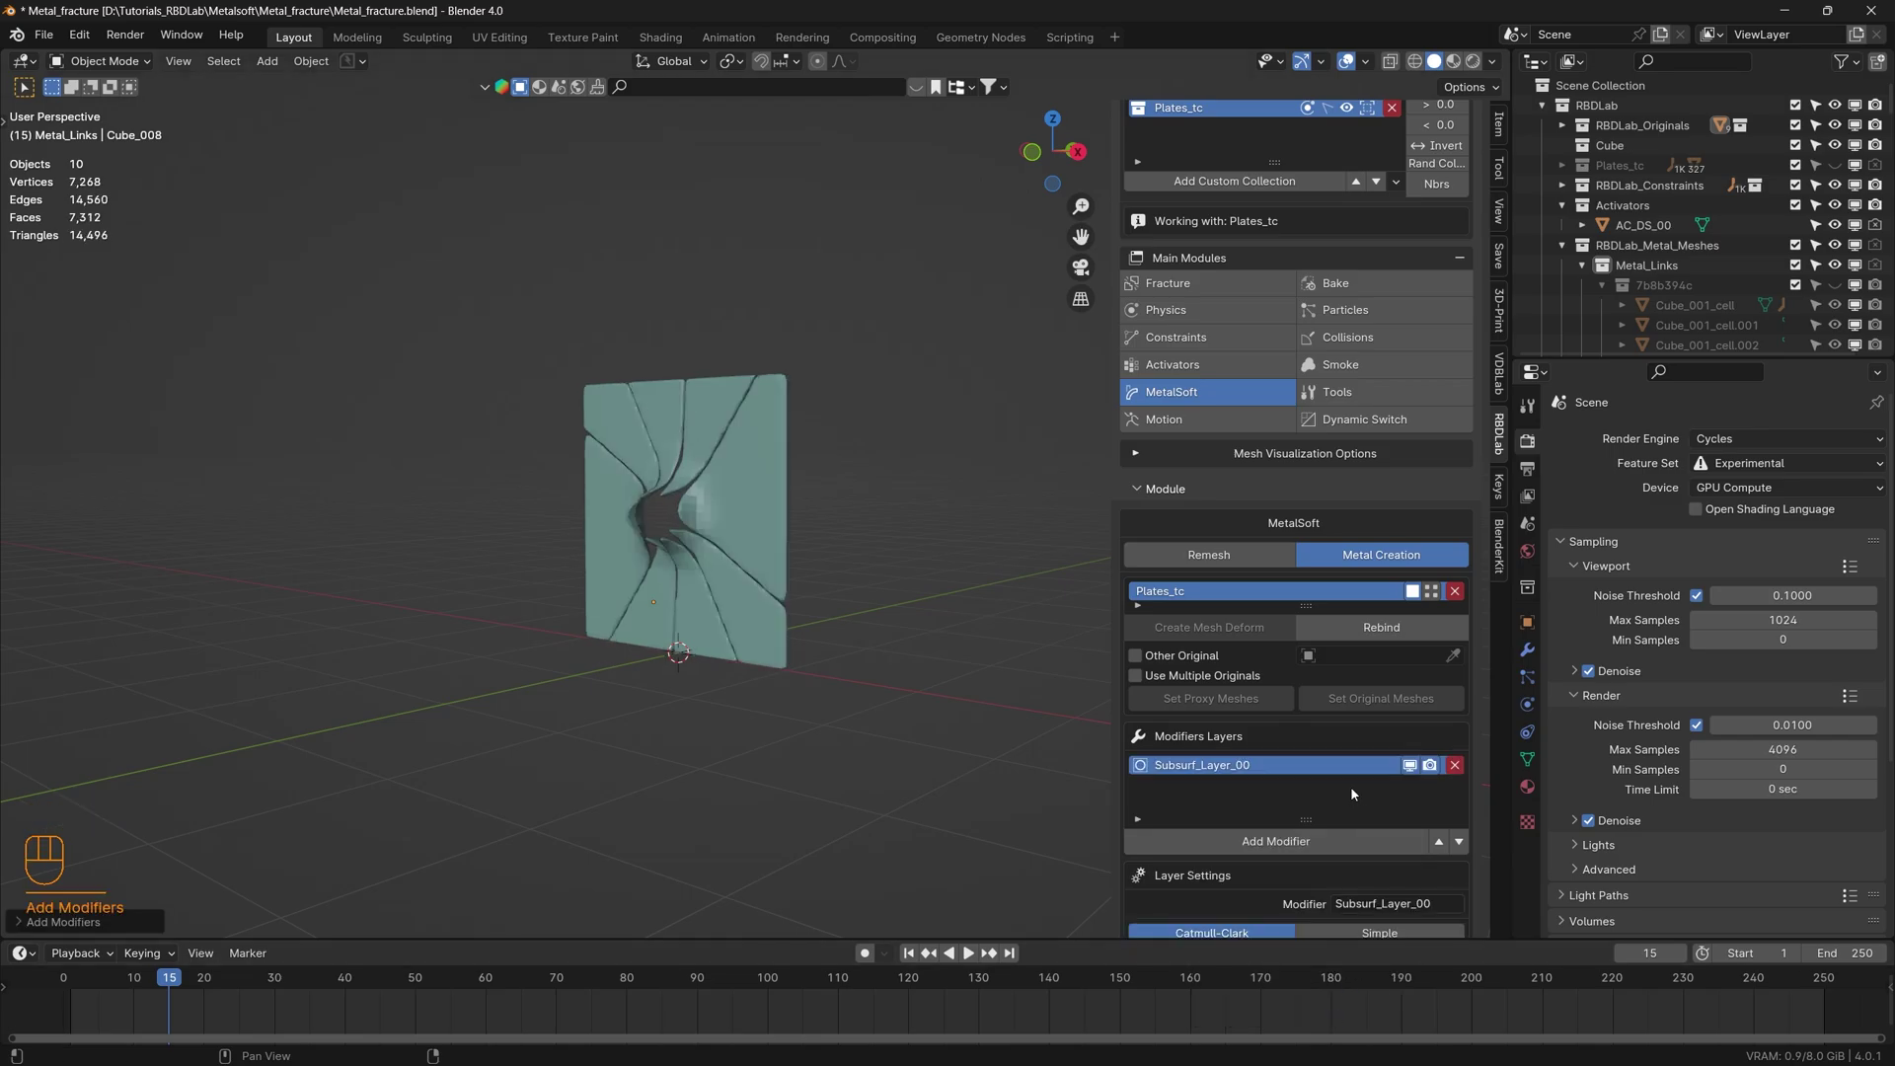
scroll(down, 3)
click(1460, 807)
click(1400, 773)
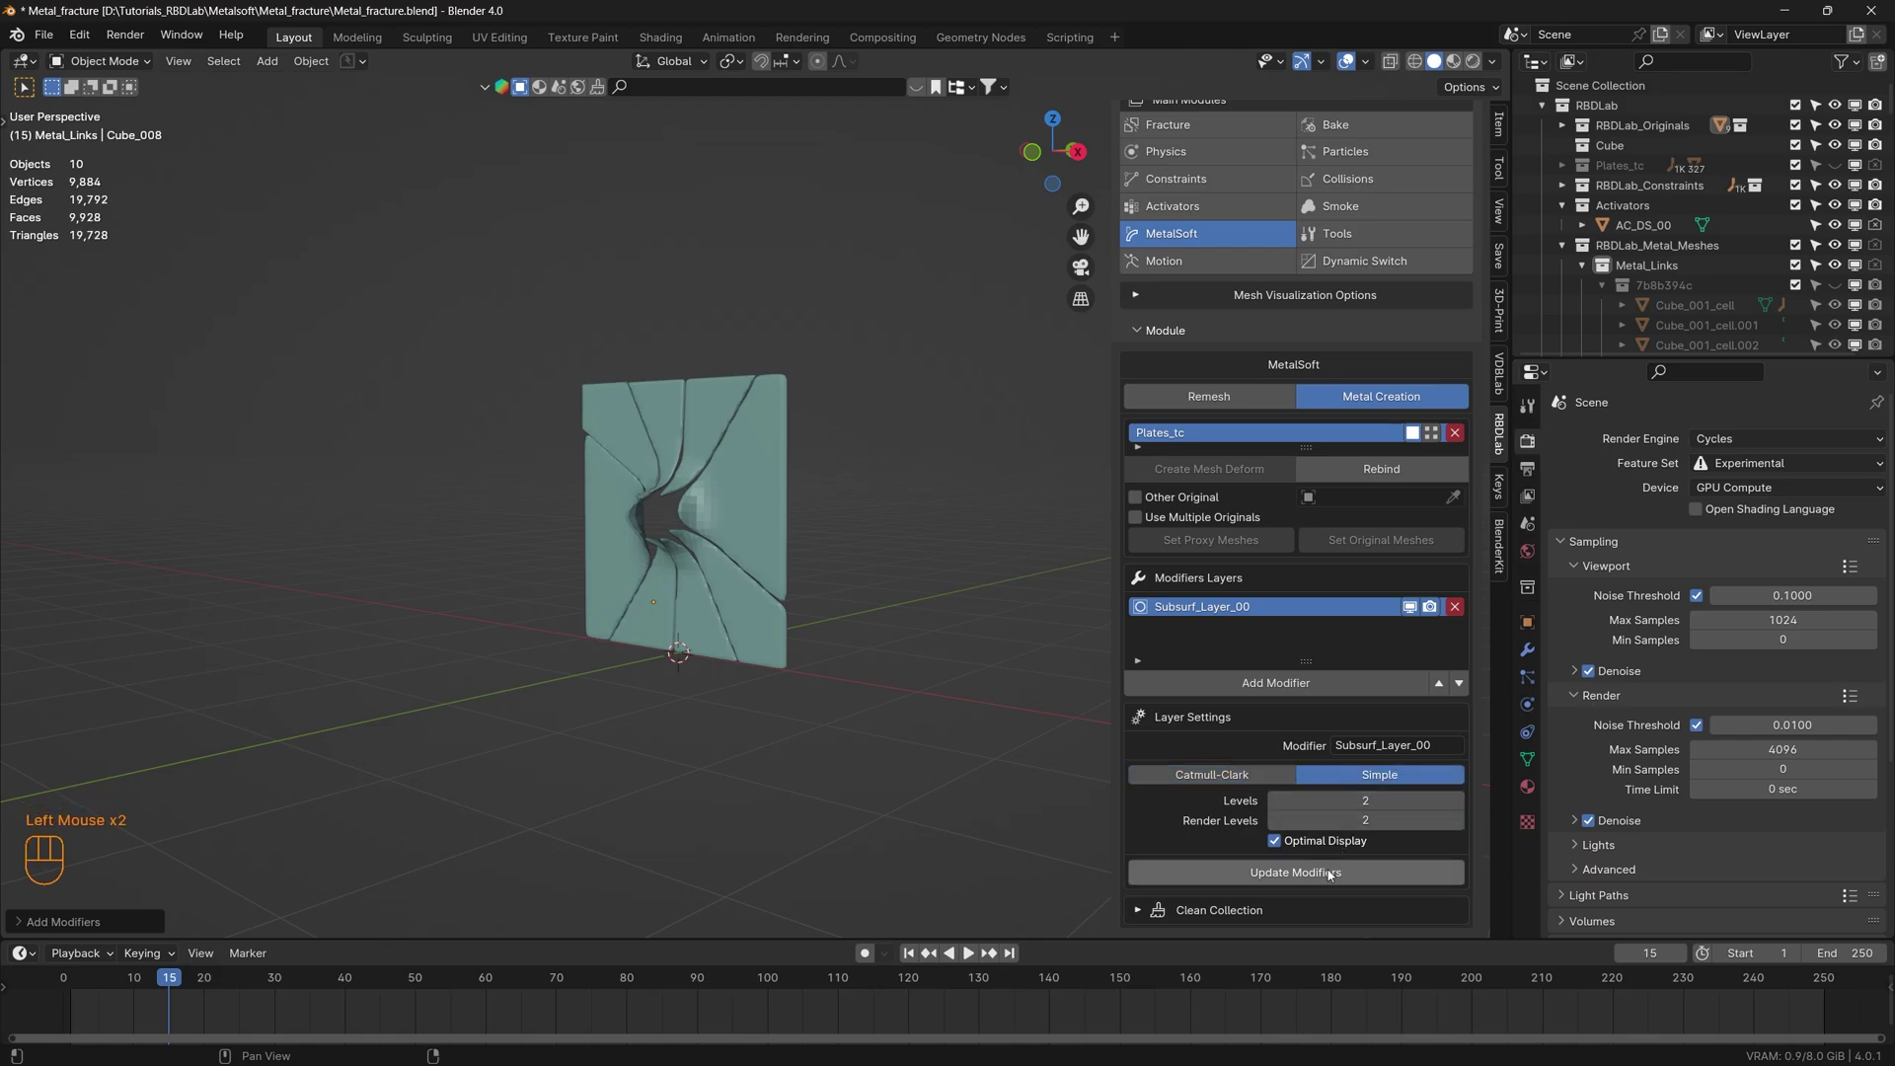
click(1333, 873)
drag(687, 539, 757, 552)
middle_click(721, 554)
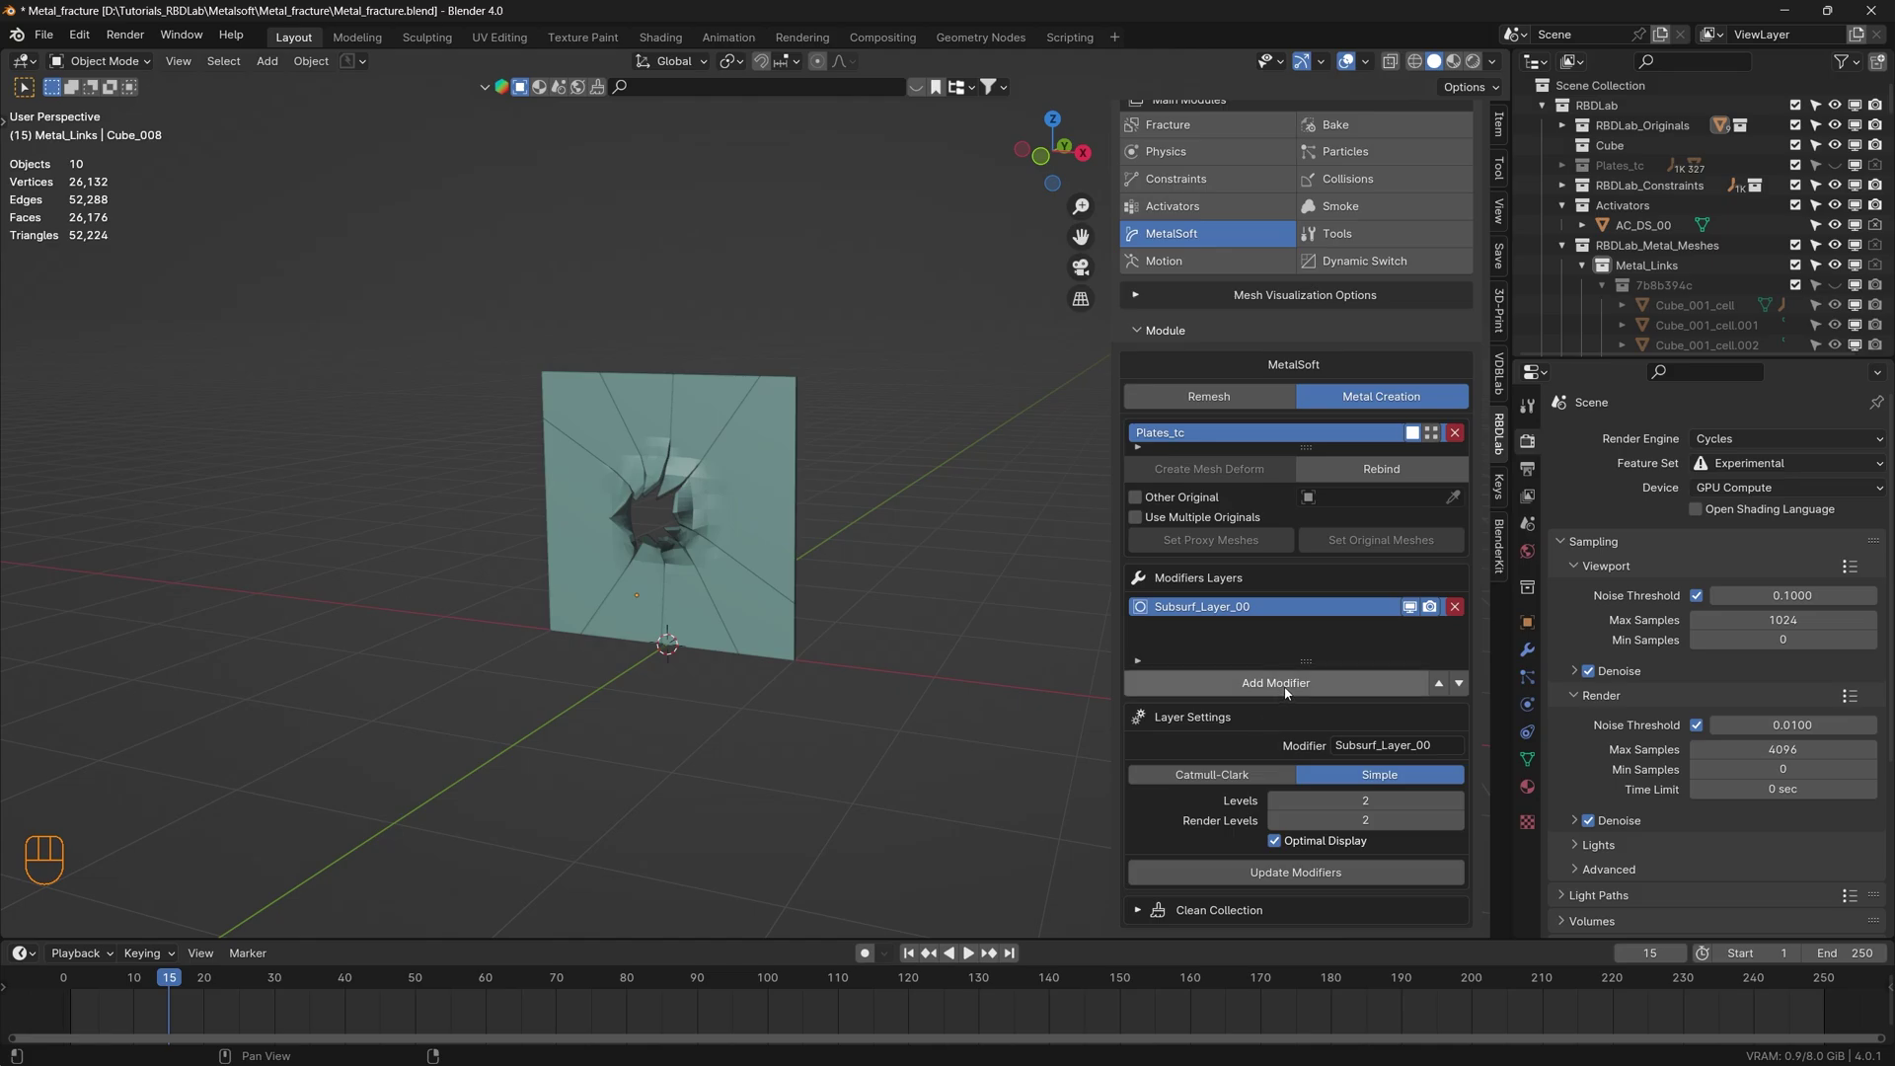
- Add a Smooth layer with Repeat 10 to the plate and update the modifiers
drag(1310, 684, 1316, 851)
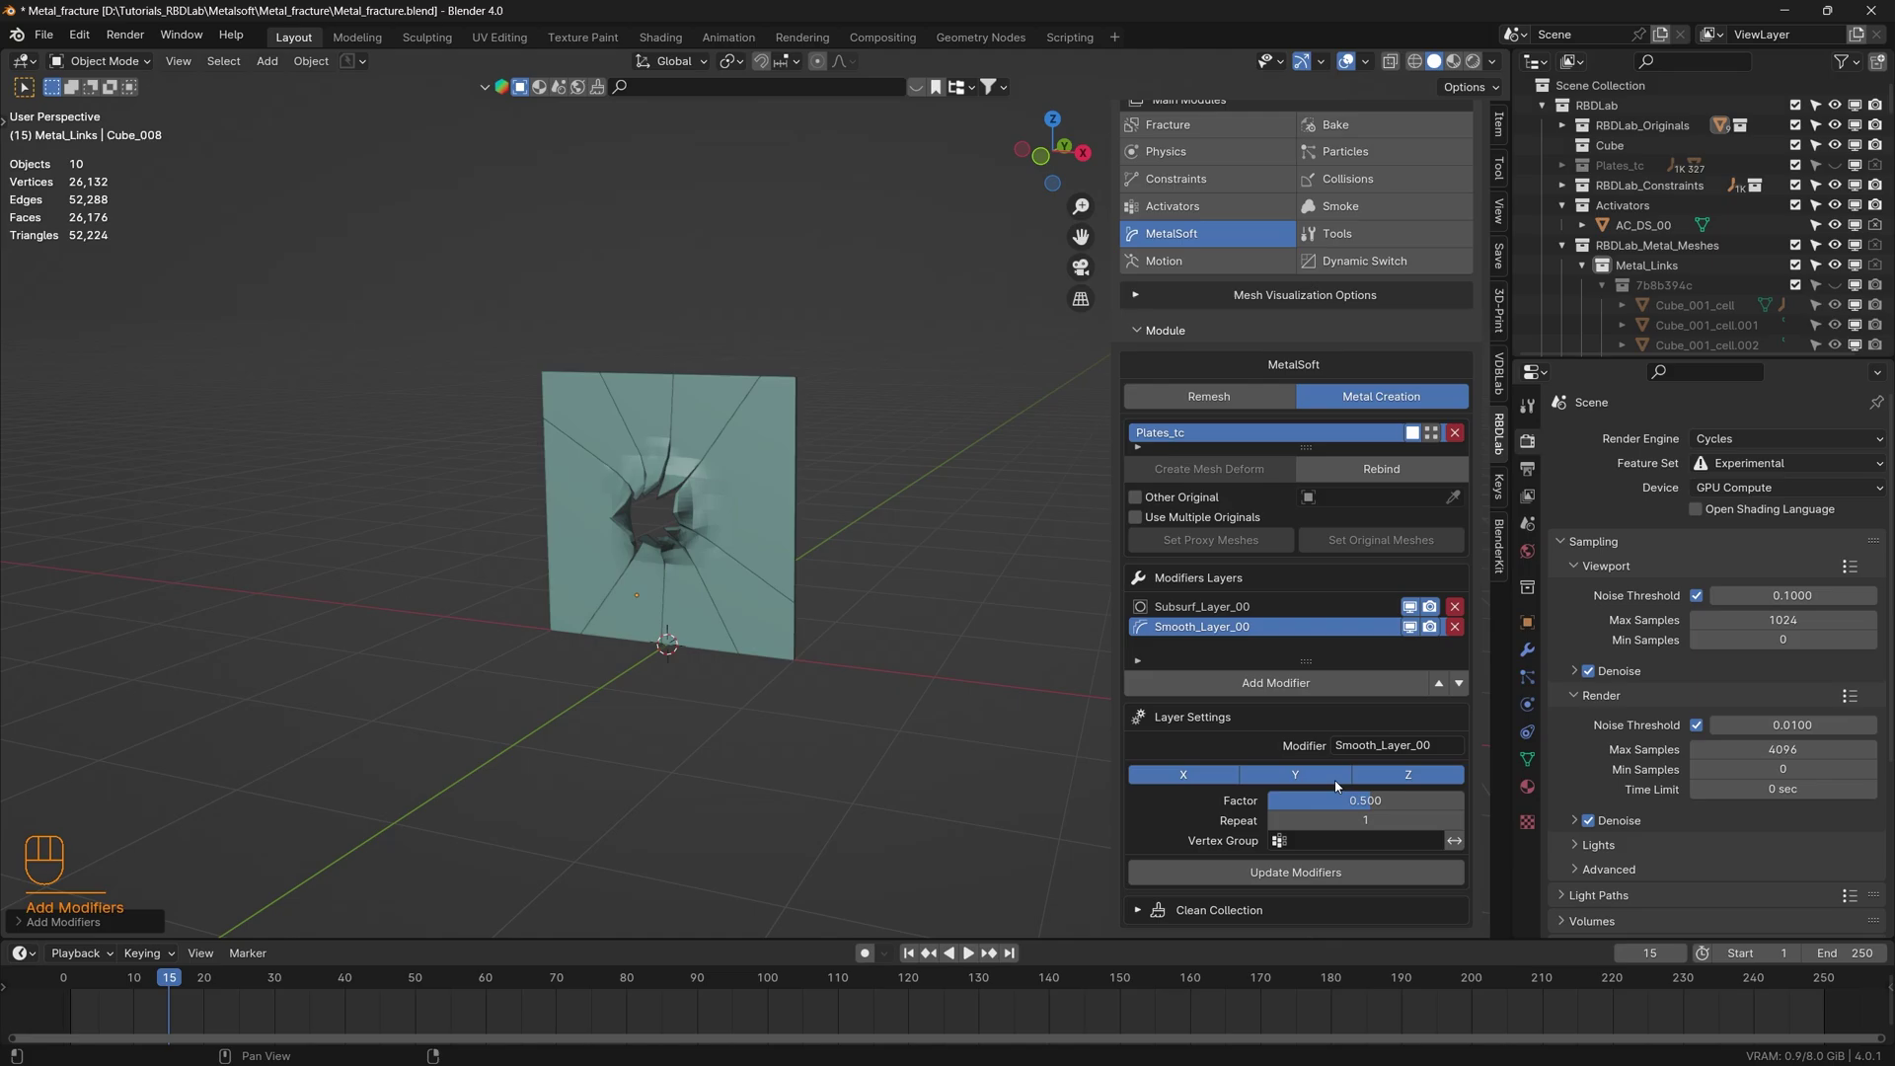
scroll(down, 3)
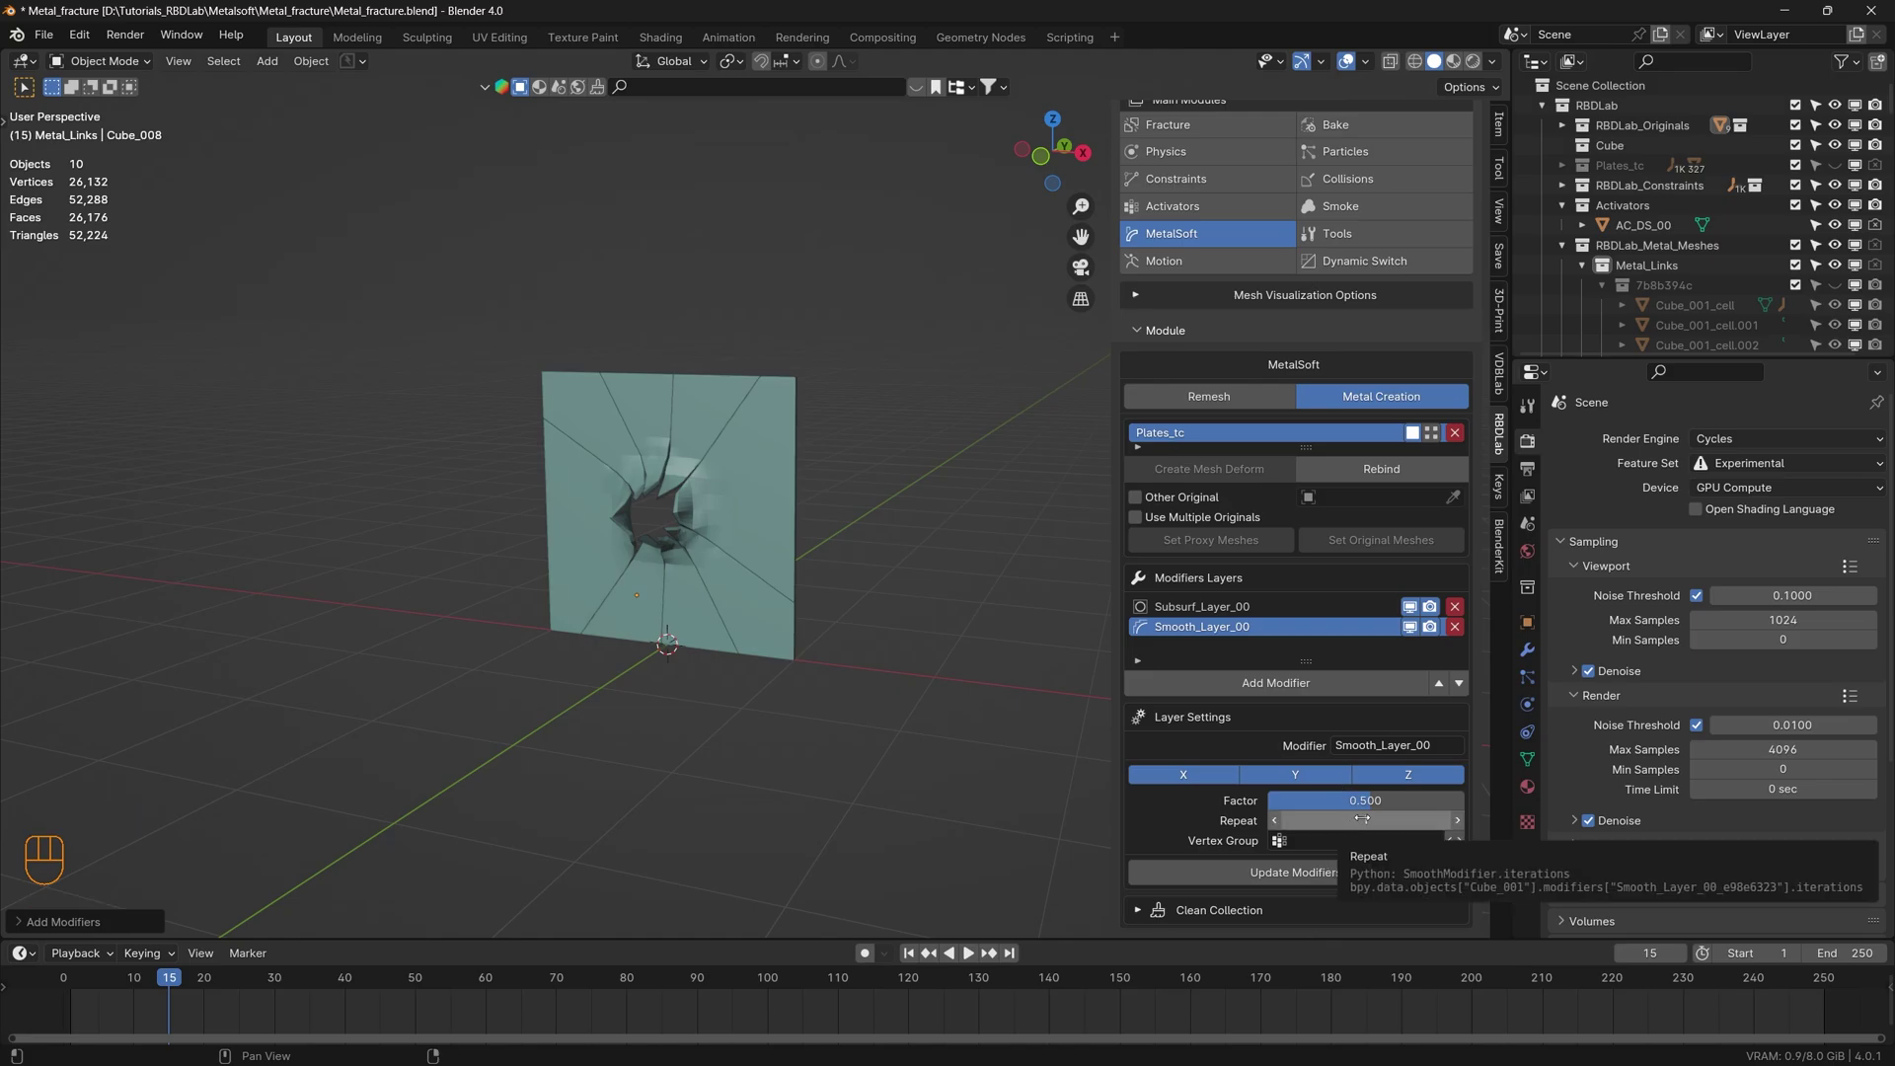
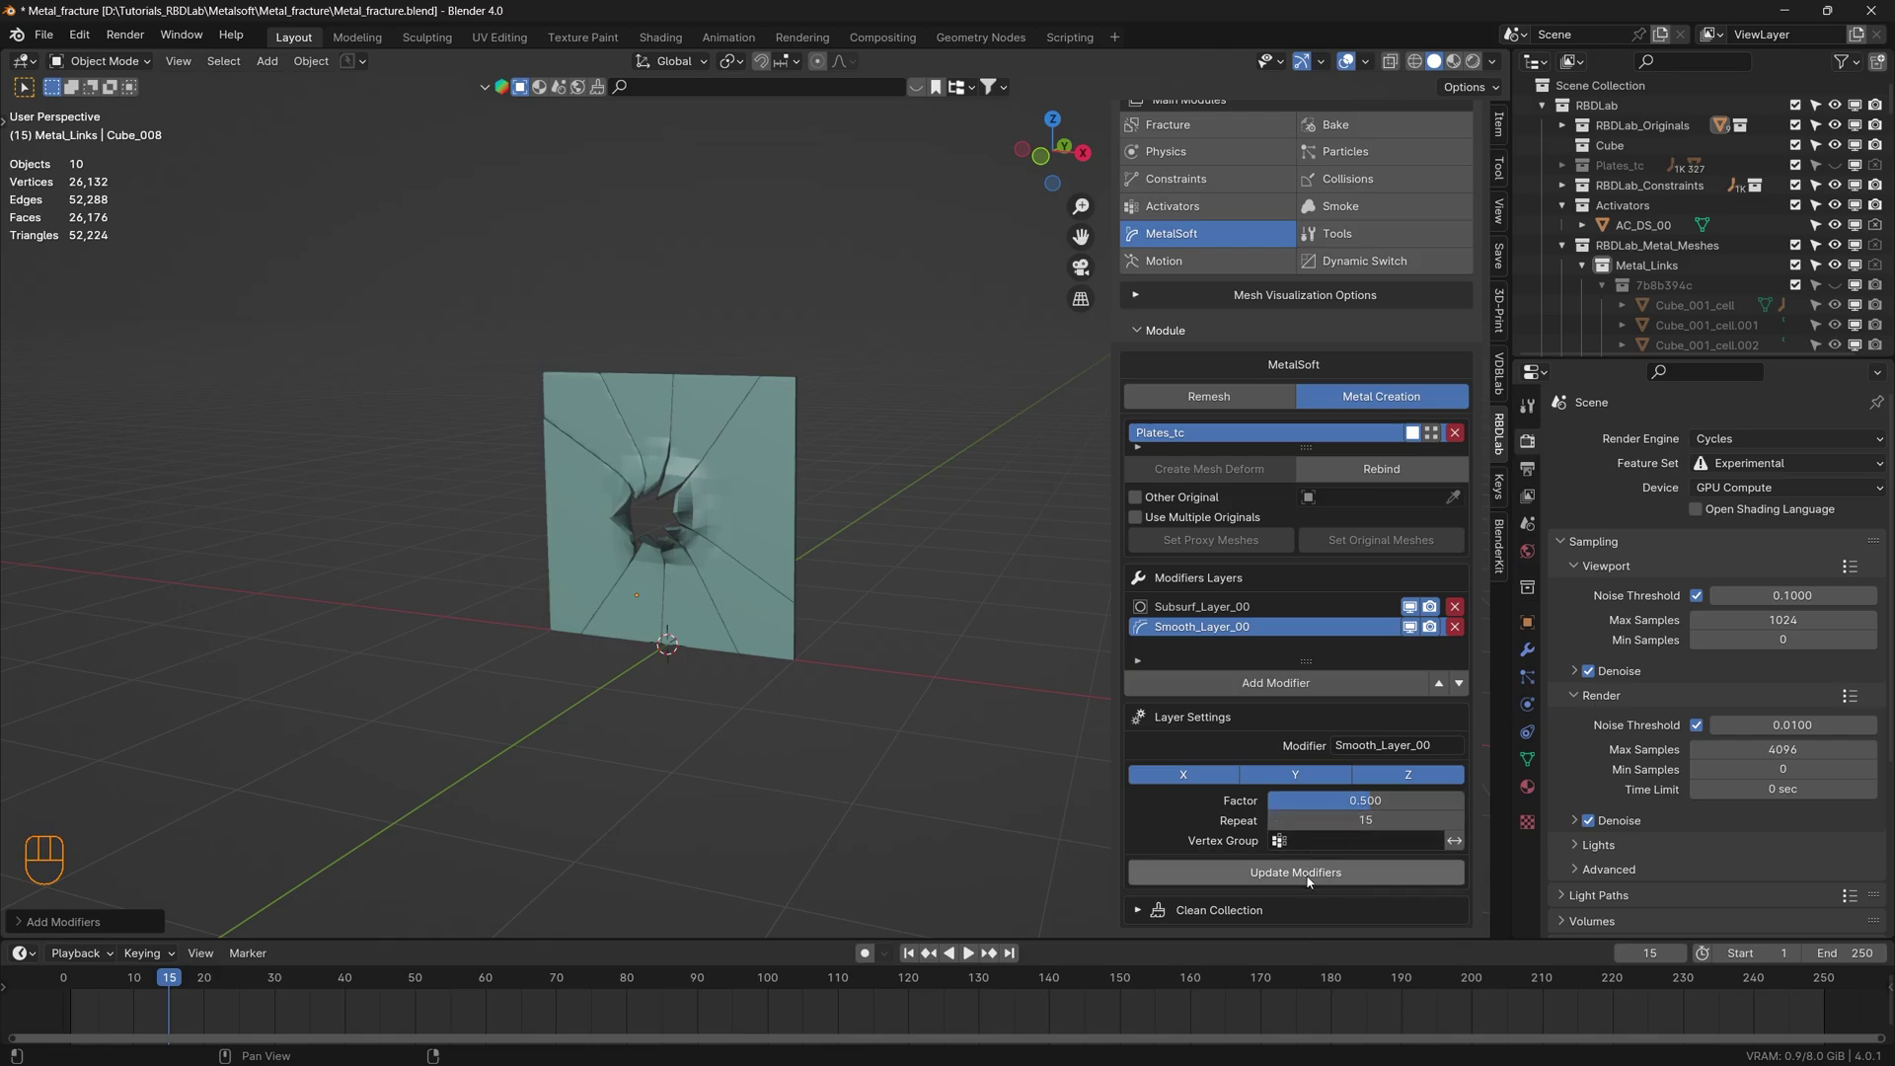
click(1312, 880)
drag(668, 535, 862, 545)
scroll(up, 3)
drag(685, 575, 600, 575)
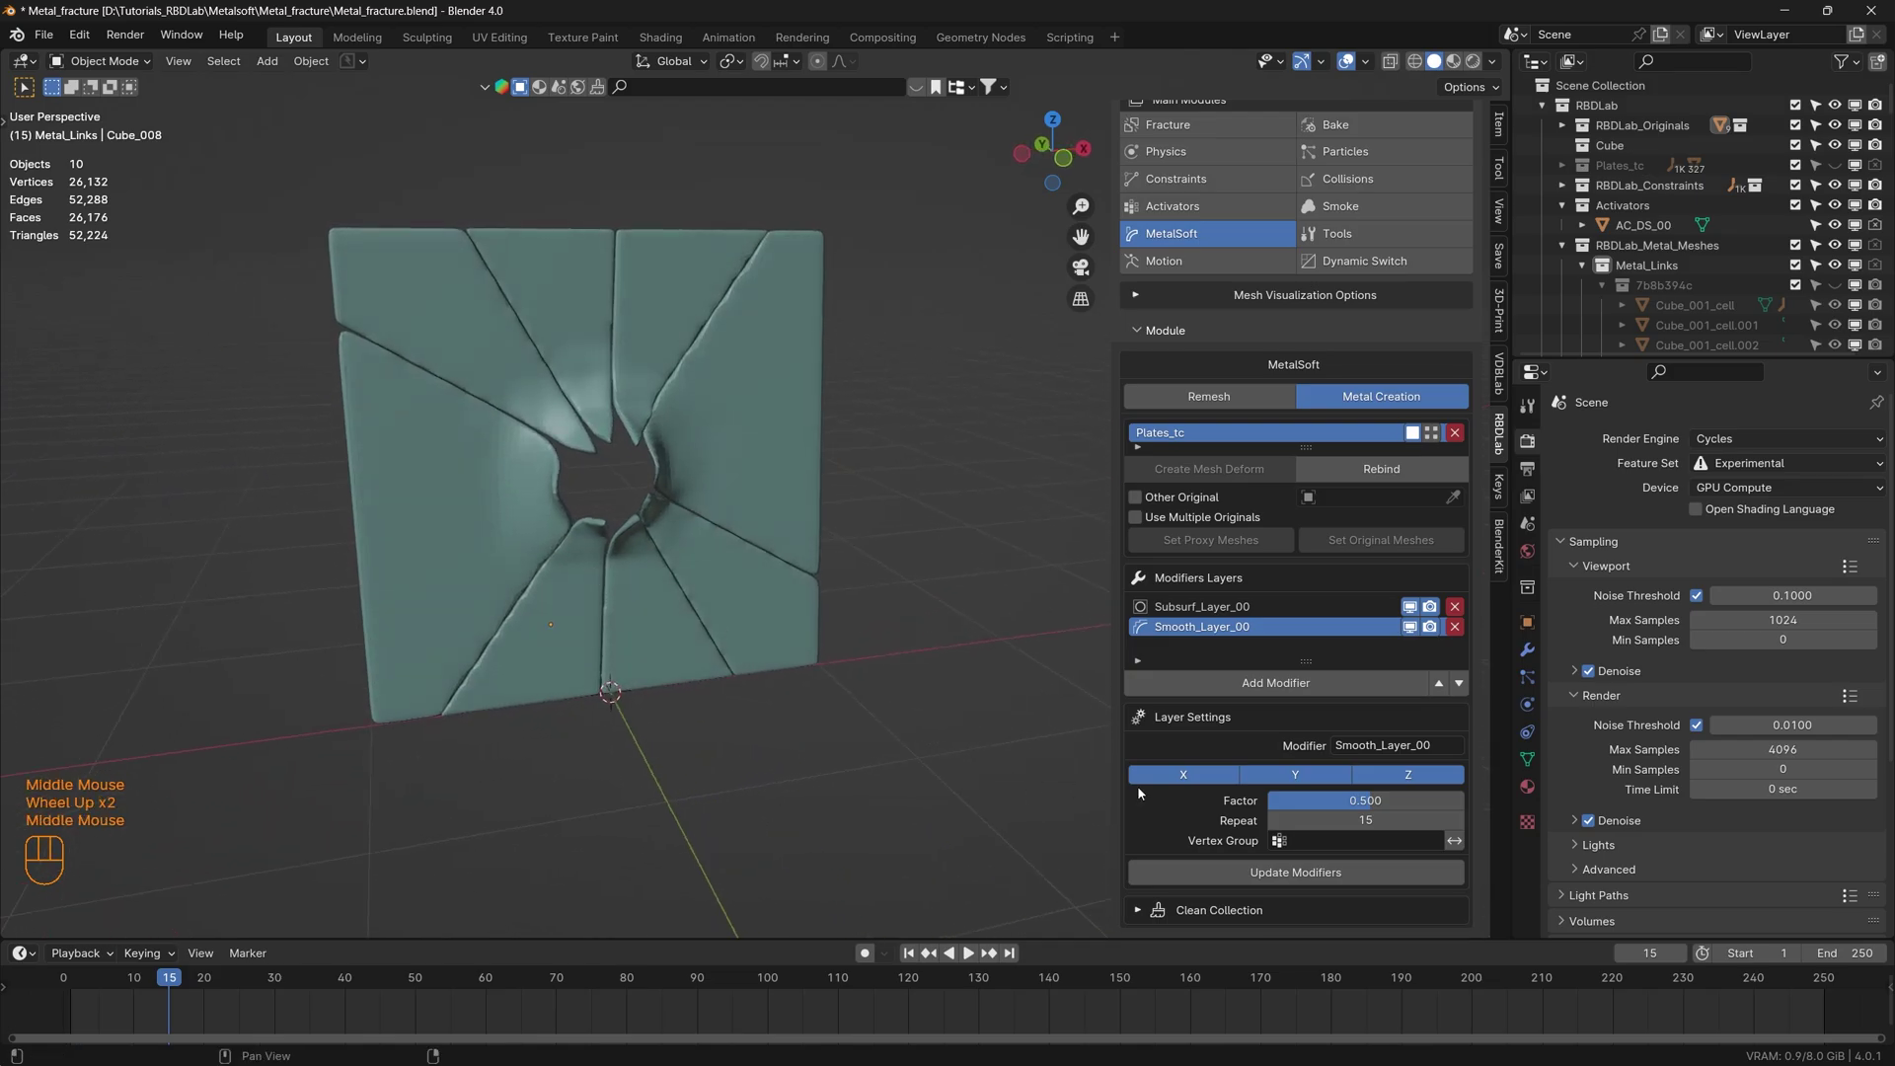
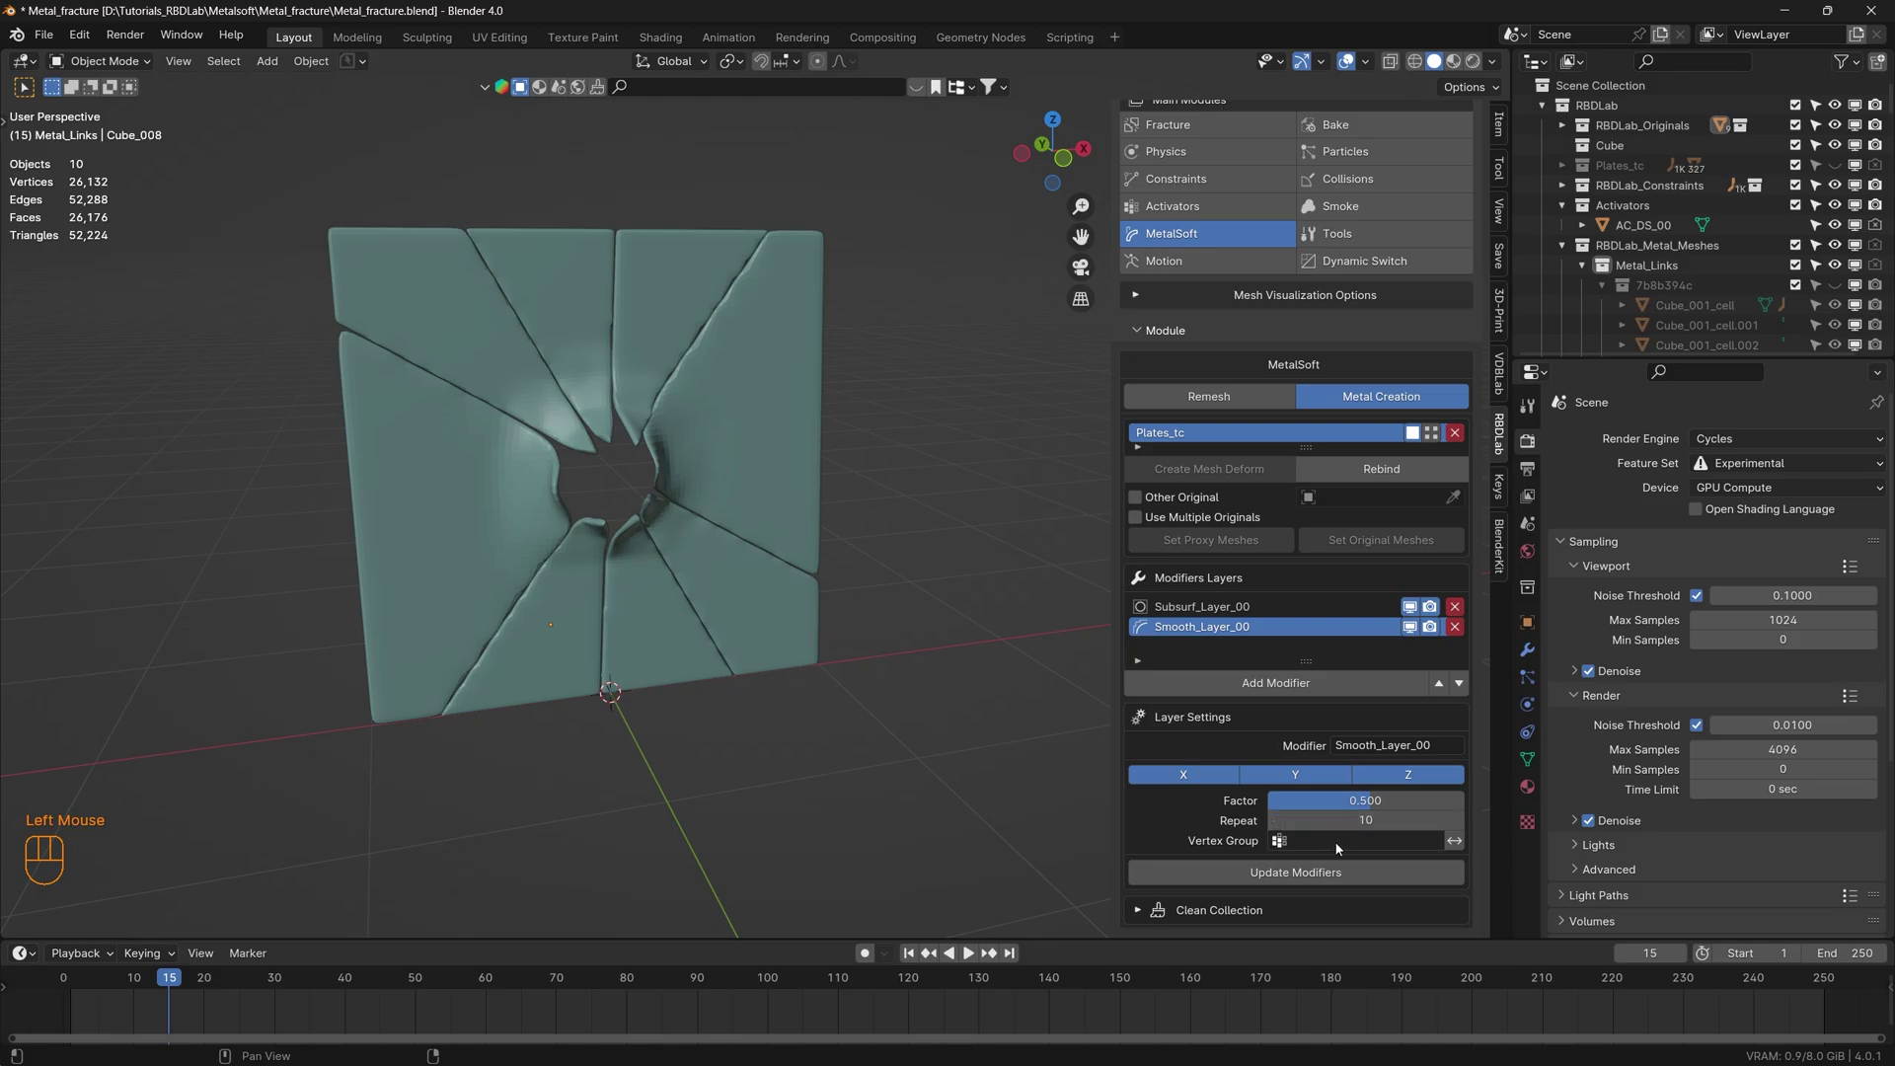
- Refresh the pieces again and orbit to inspect the softened cracks and hole
click(1331, 877)
drag(618, 624, 549, 589)
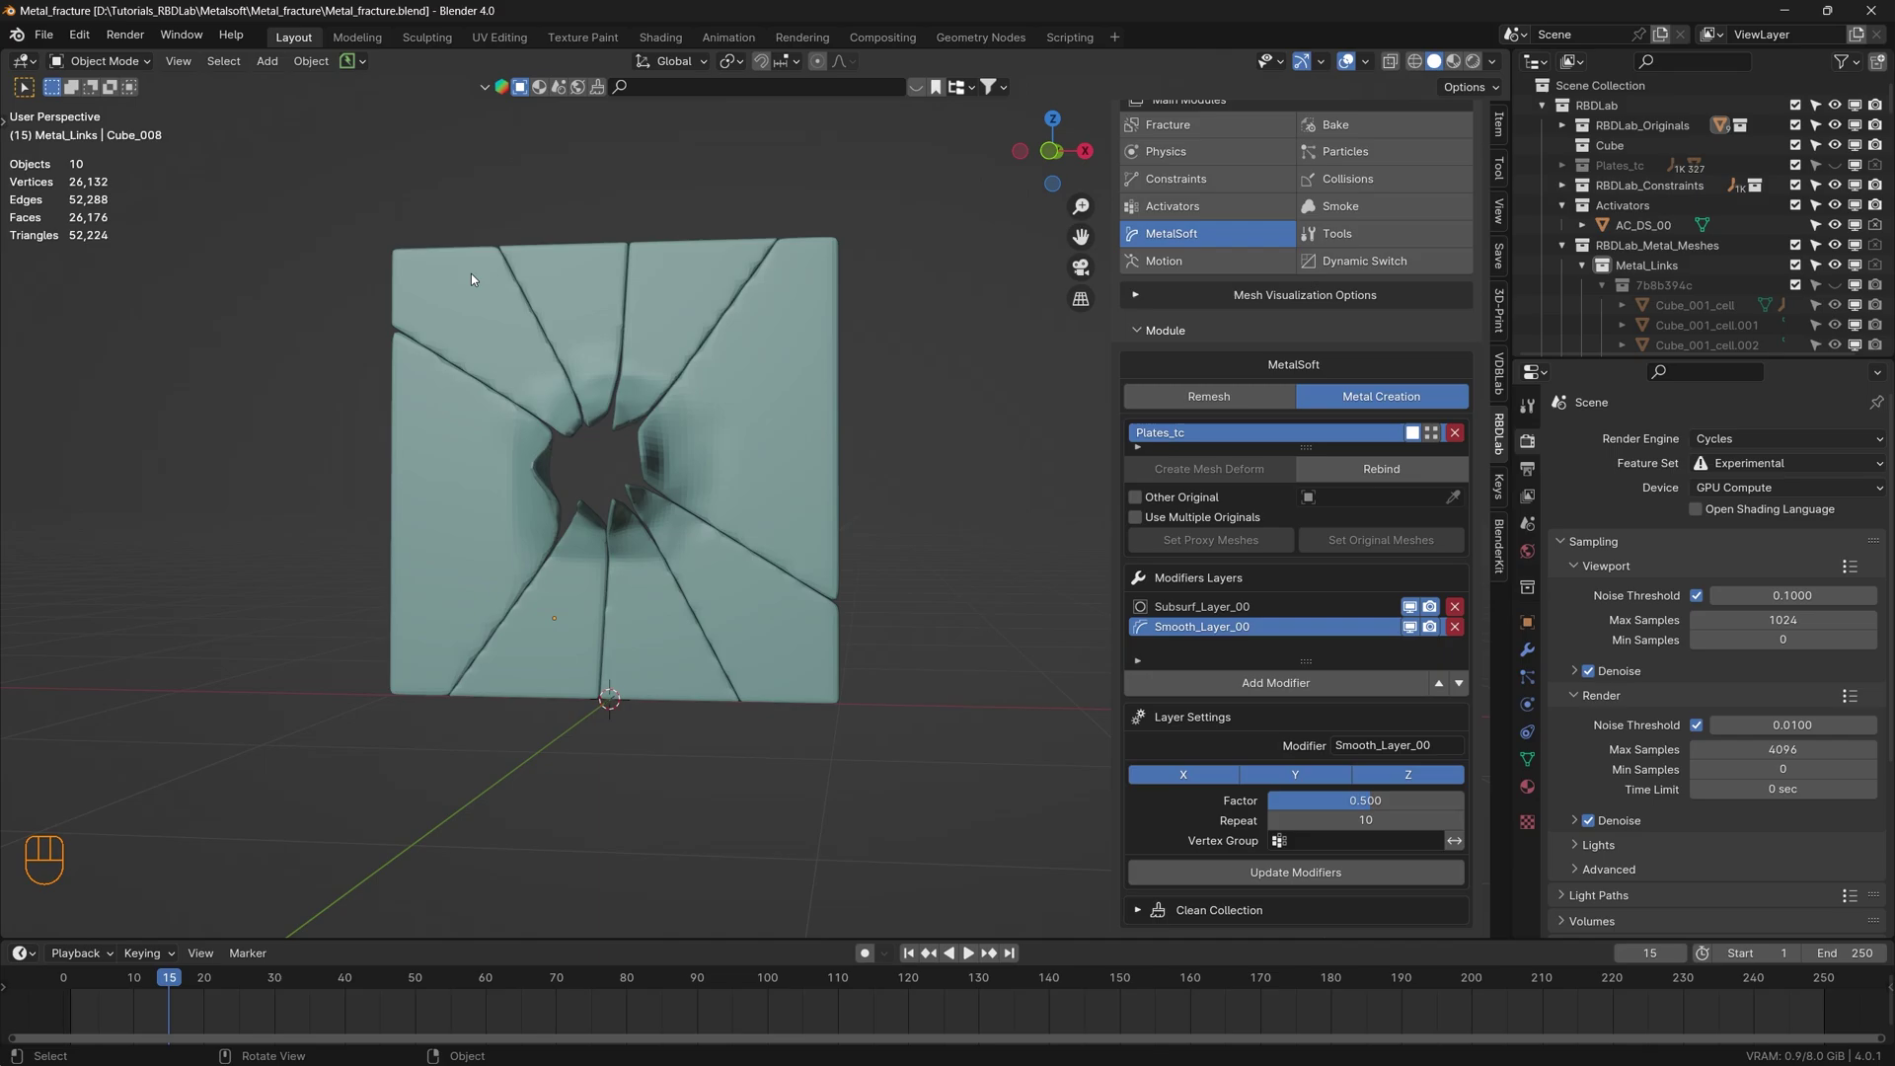
drag(614, 590, 680, 606)
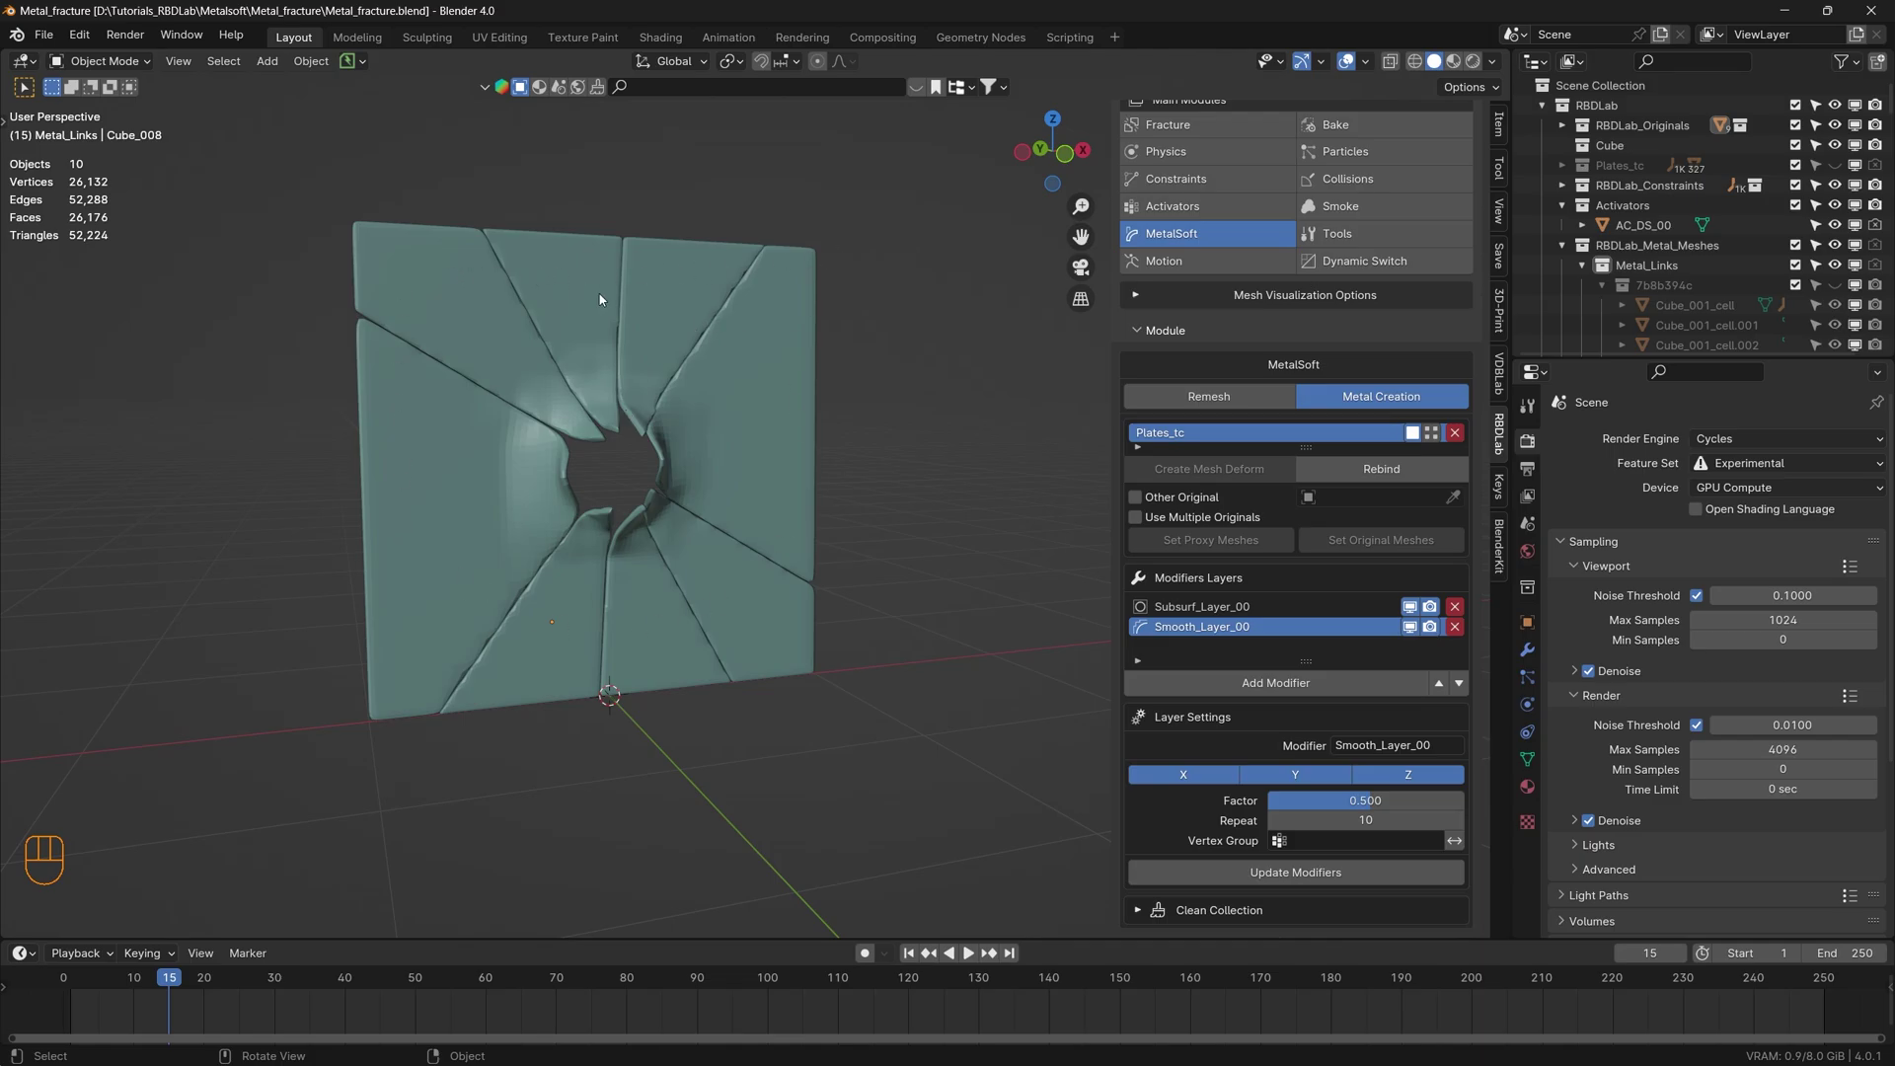
drag(757, 536, 633, 561)
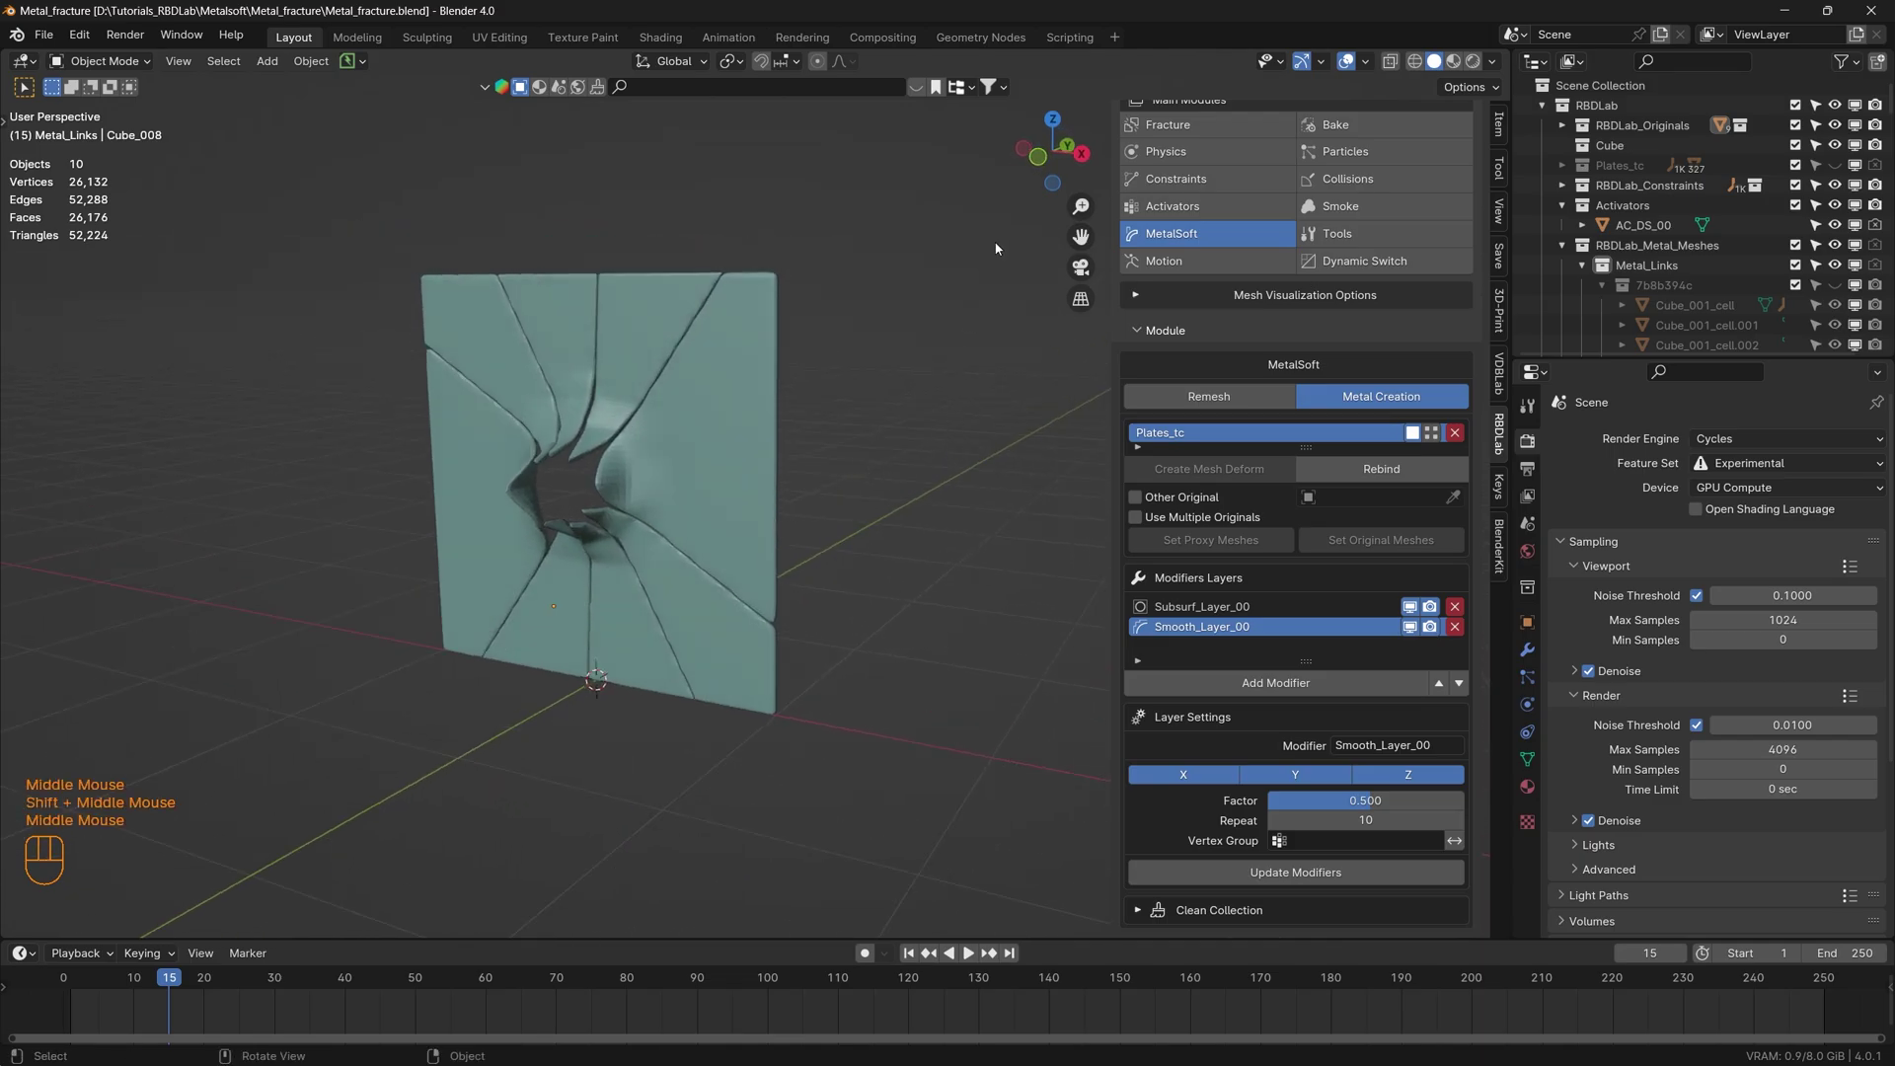
- Create a Vertex Groups activator layer VG_00 on the selected plate pieces
click(1229, 212)
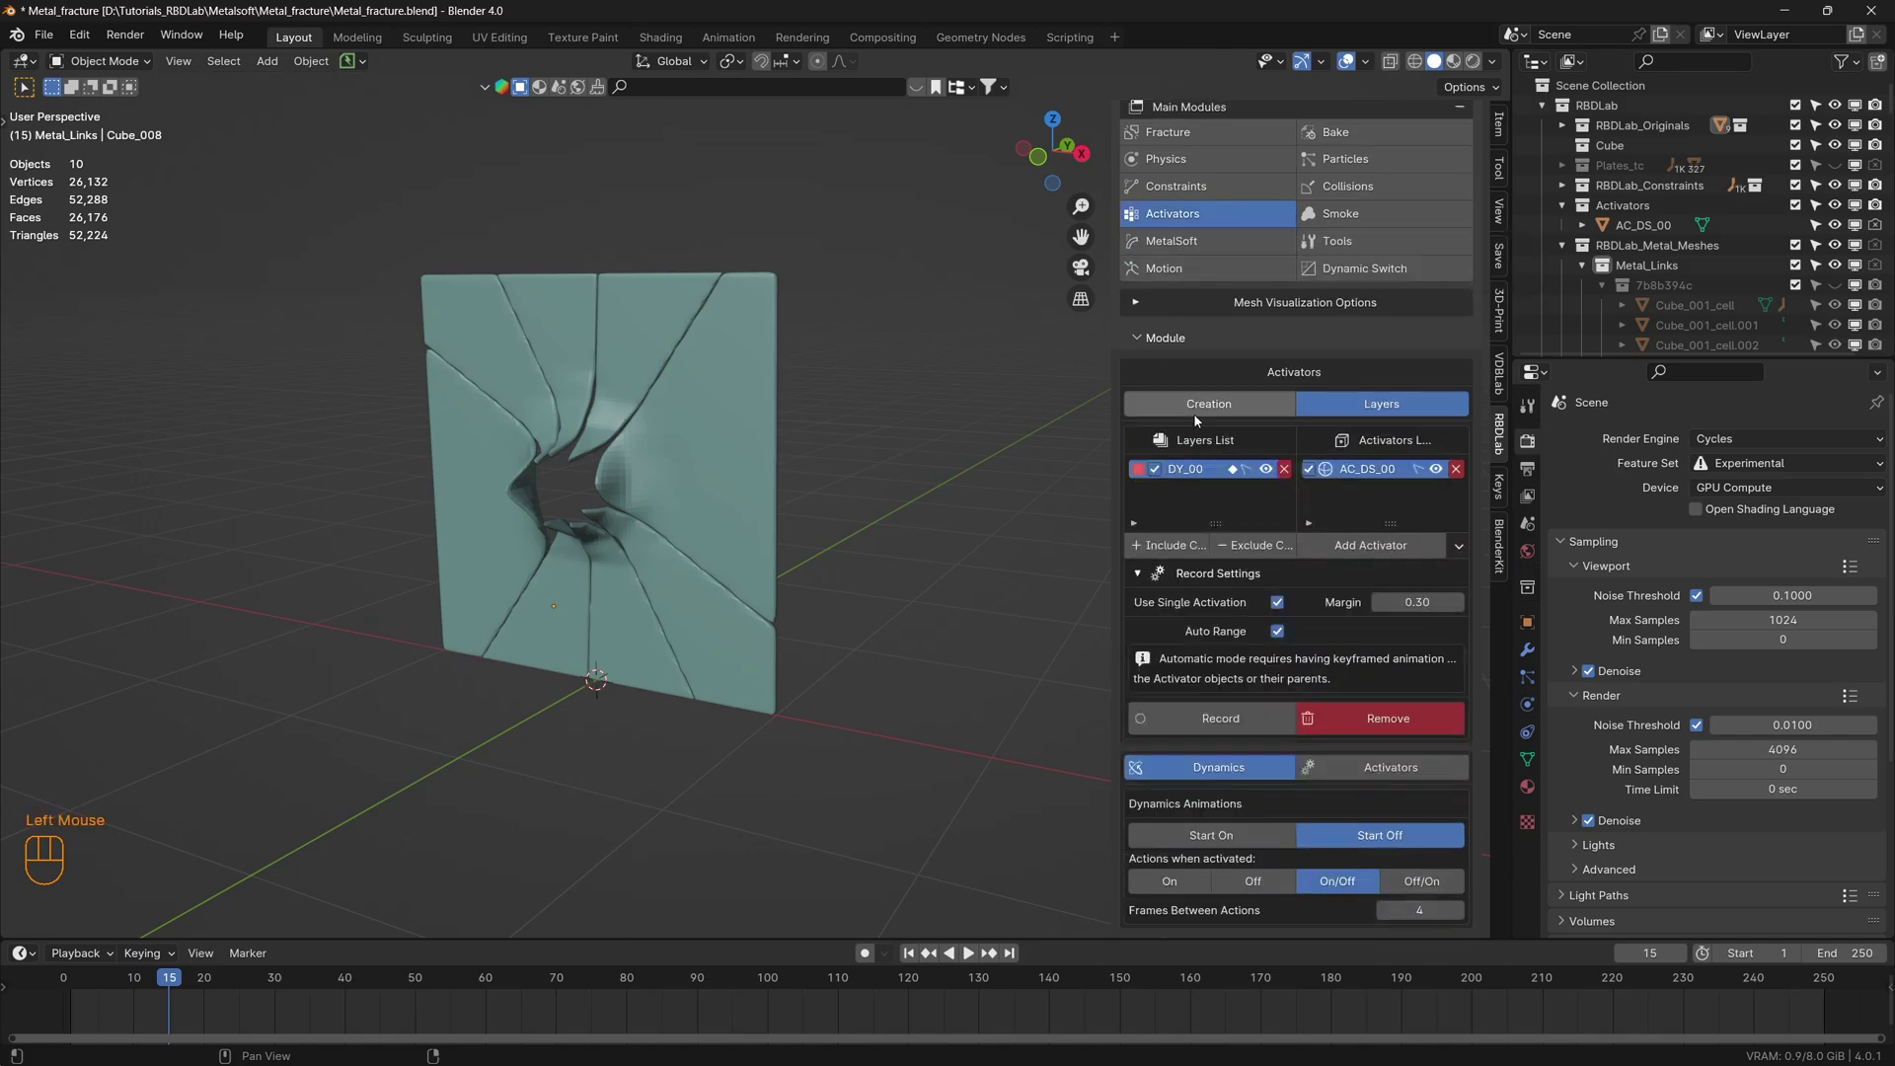
click(1209, 408)
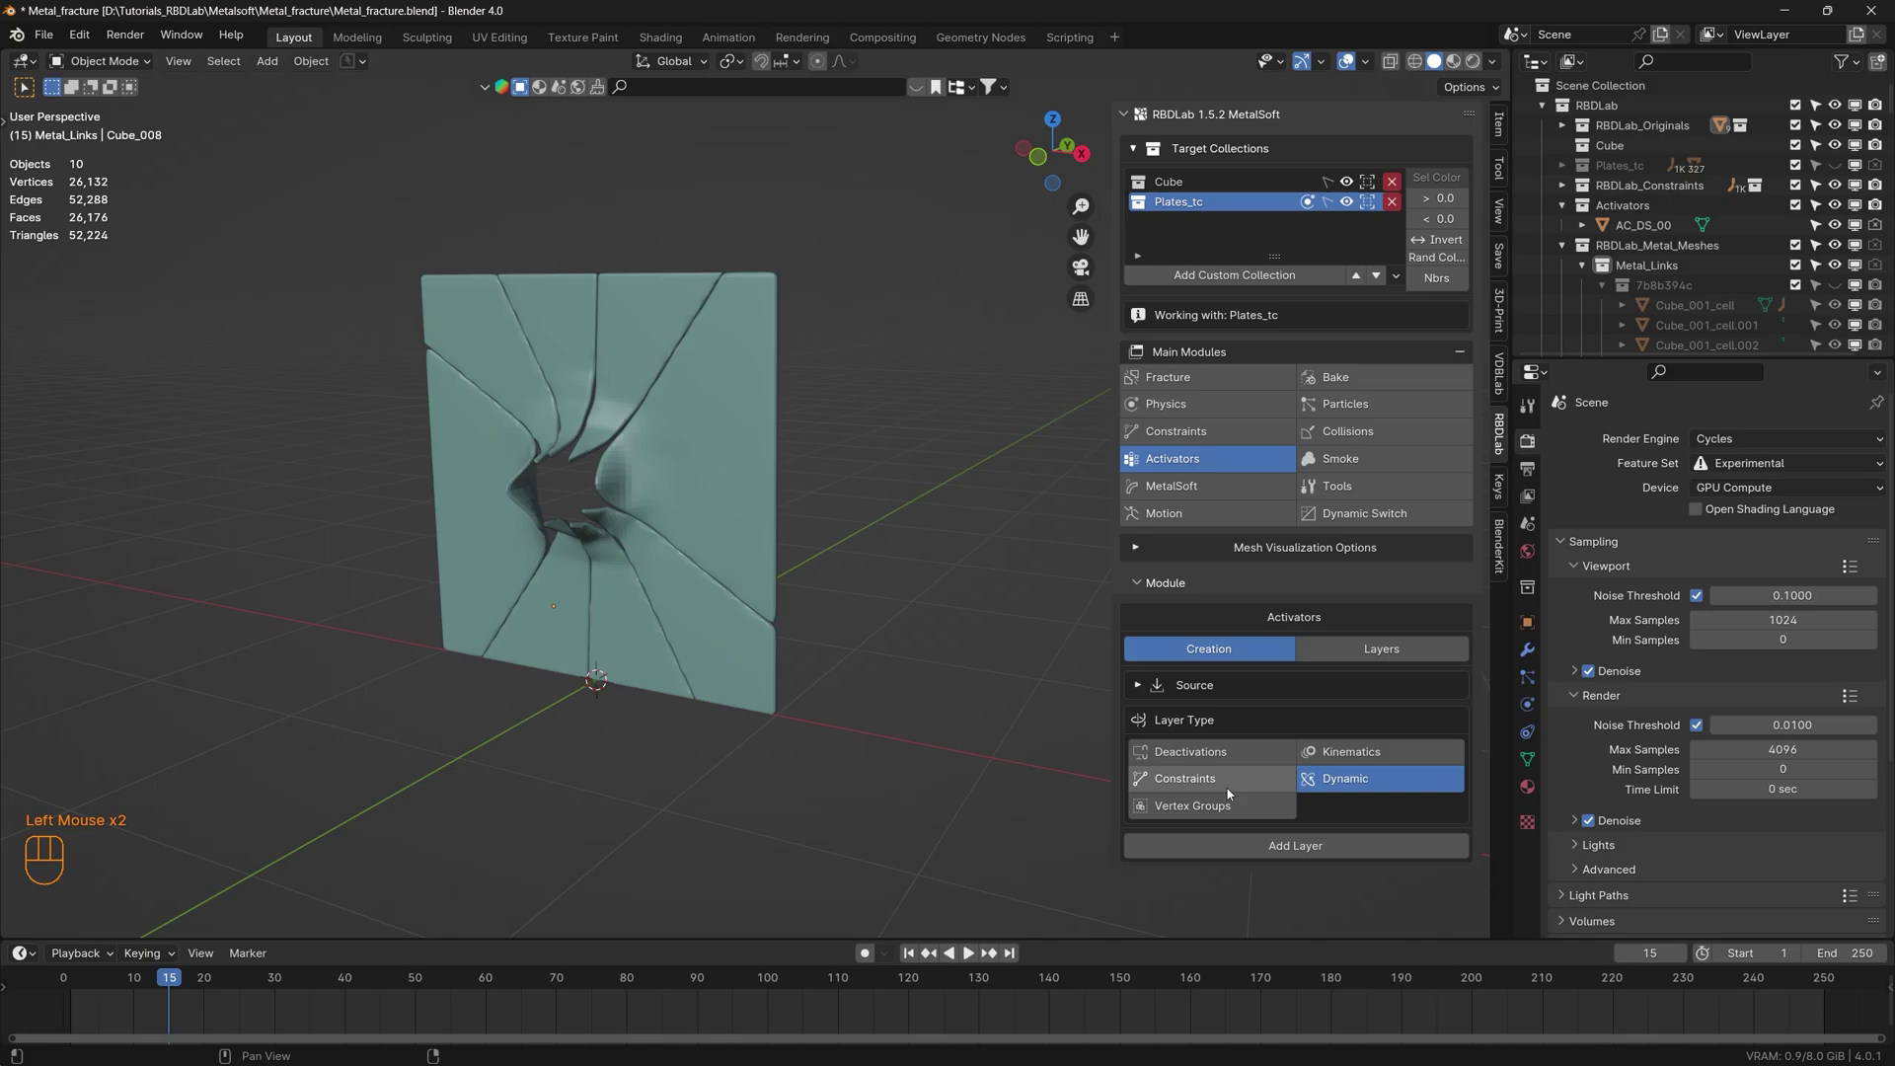
click(1227, 814)
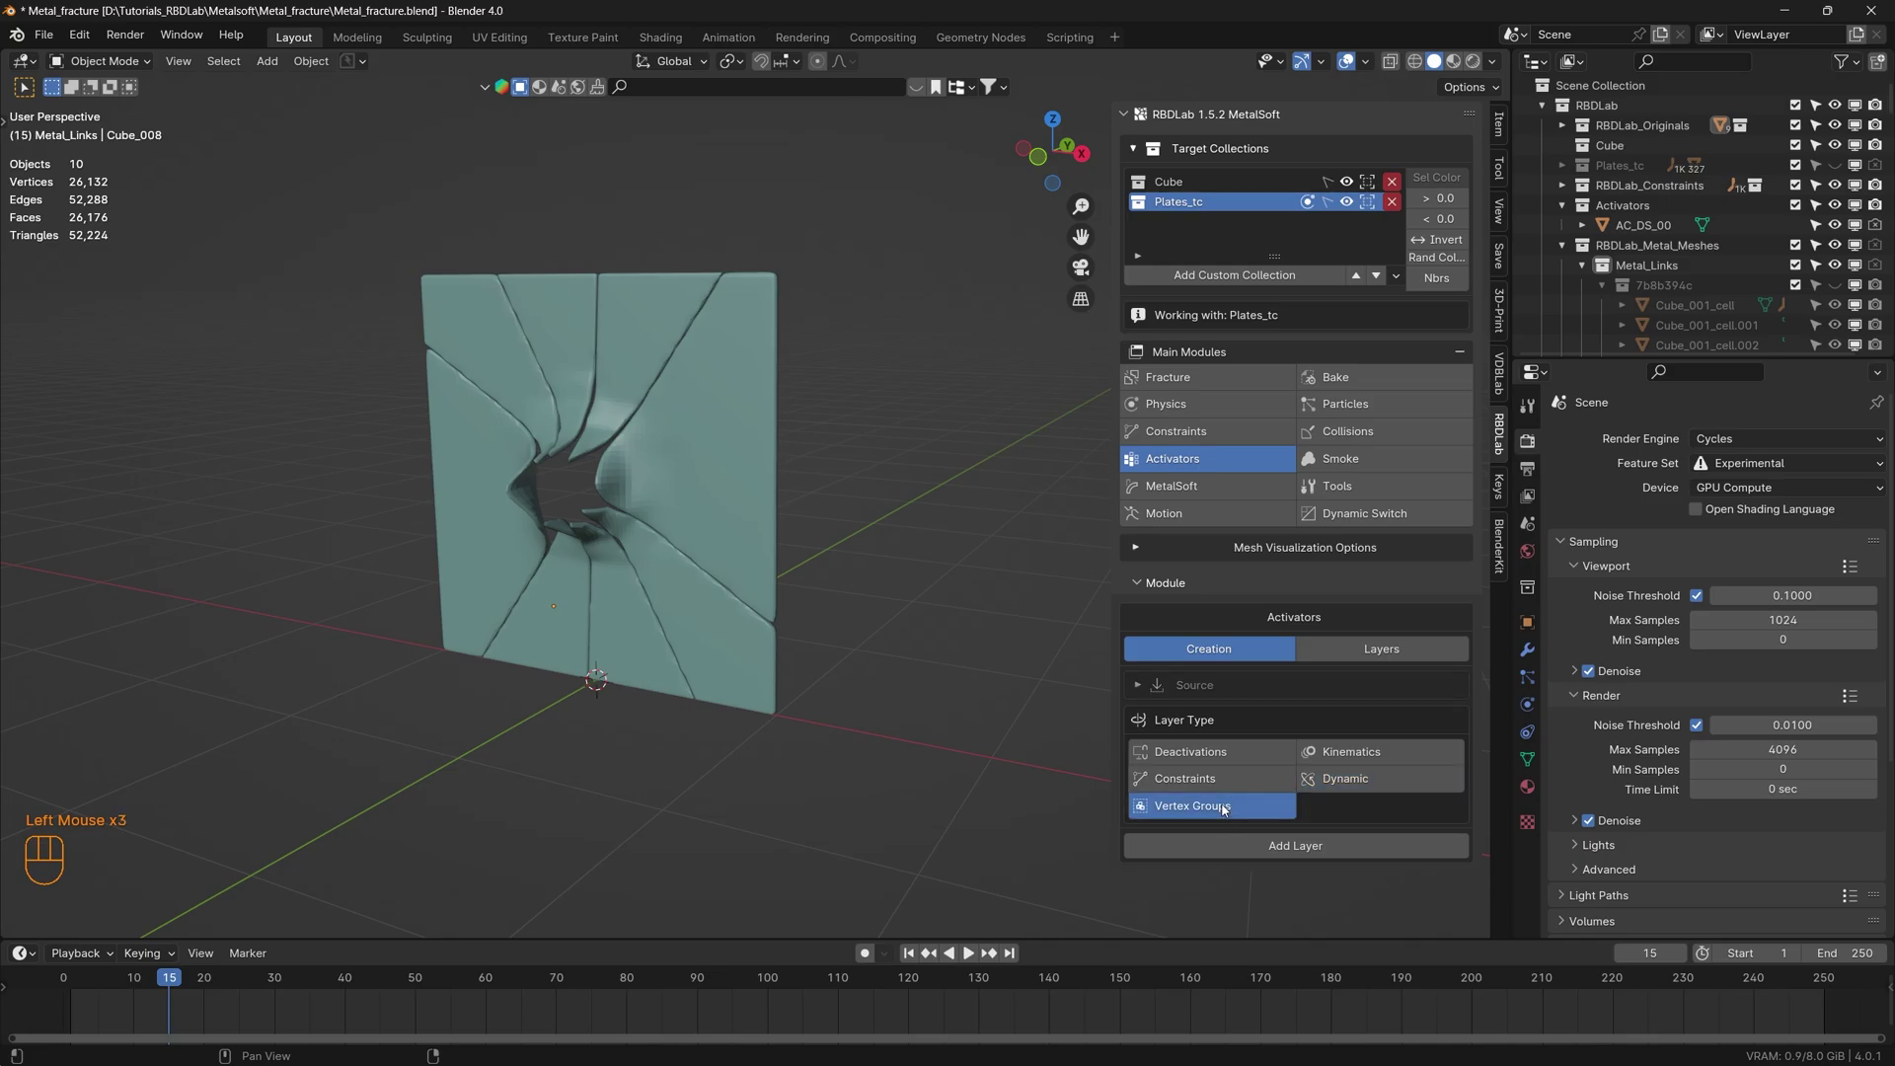
click(886, 793)
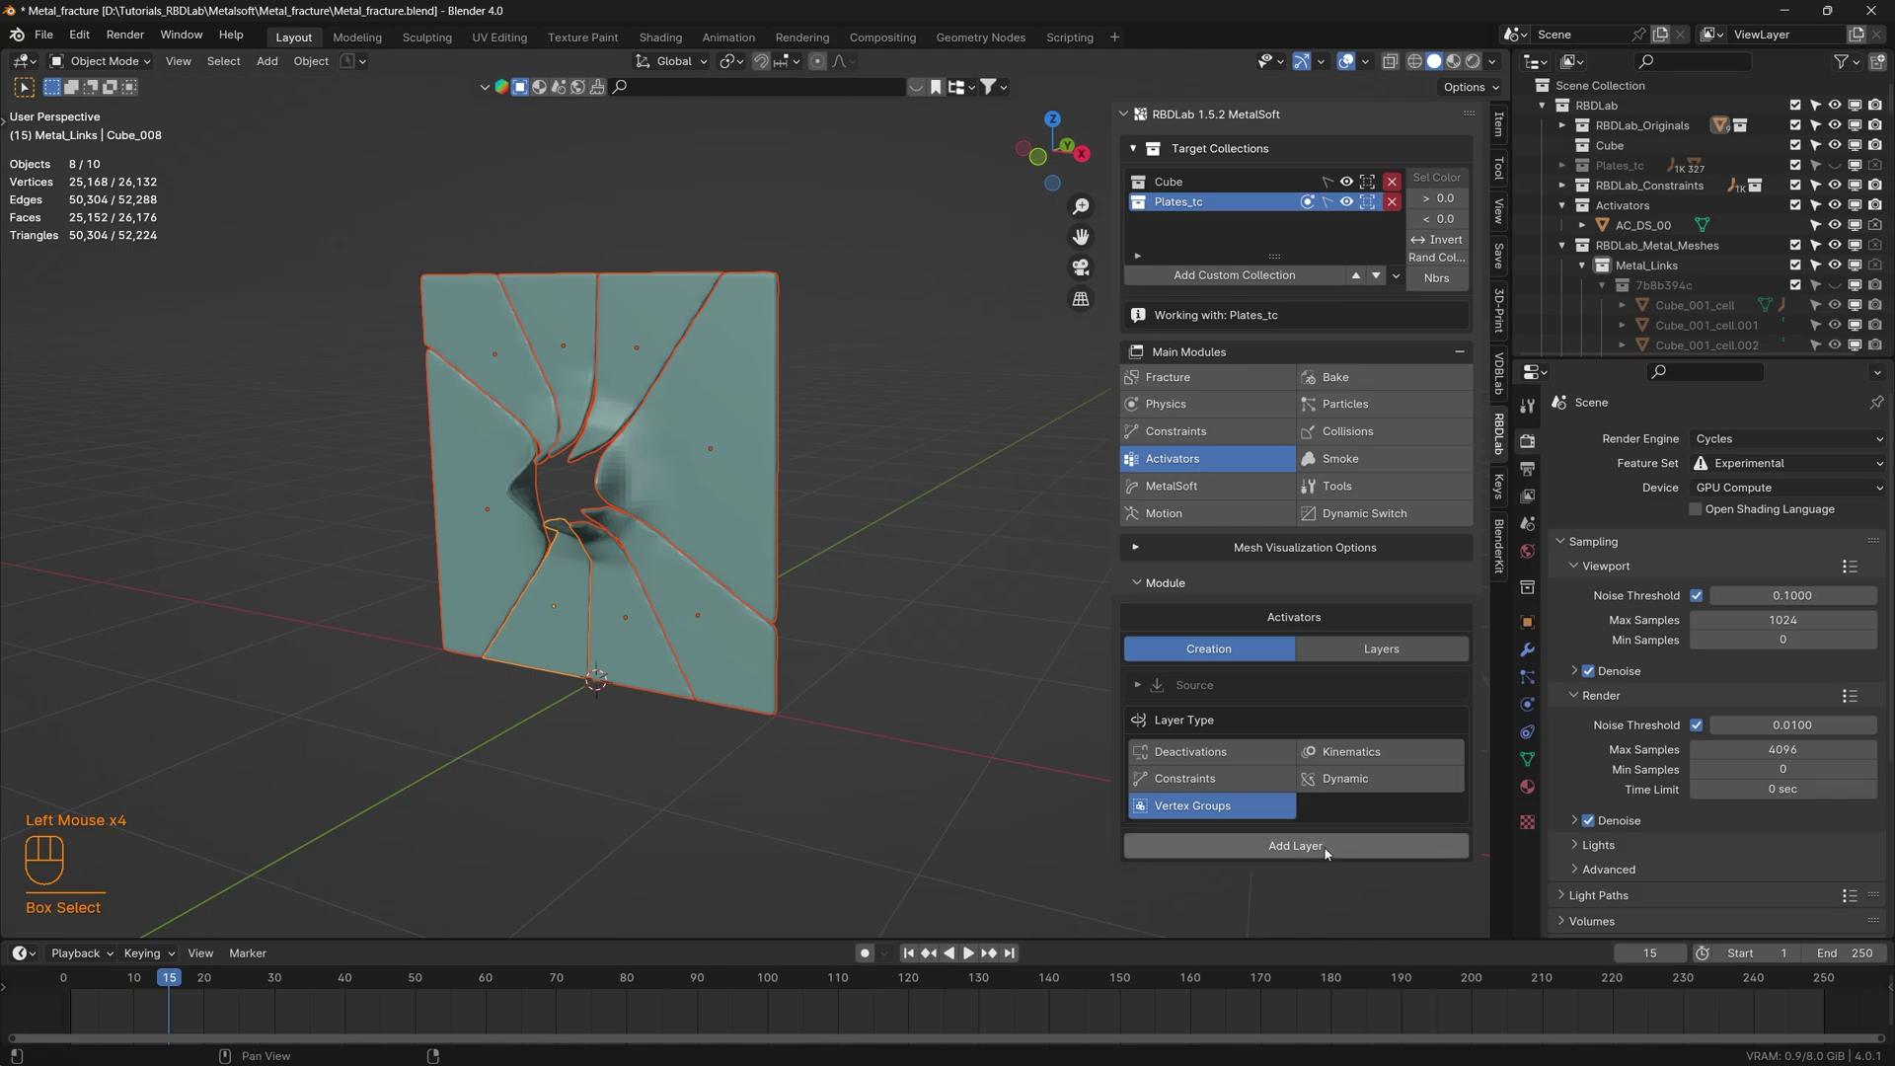
click(1332, 851)
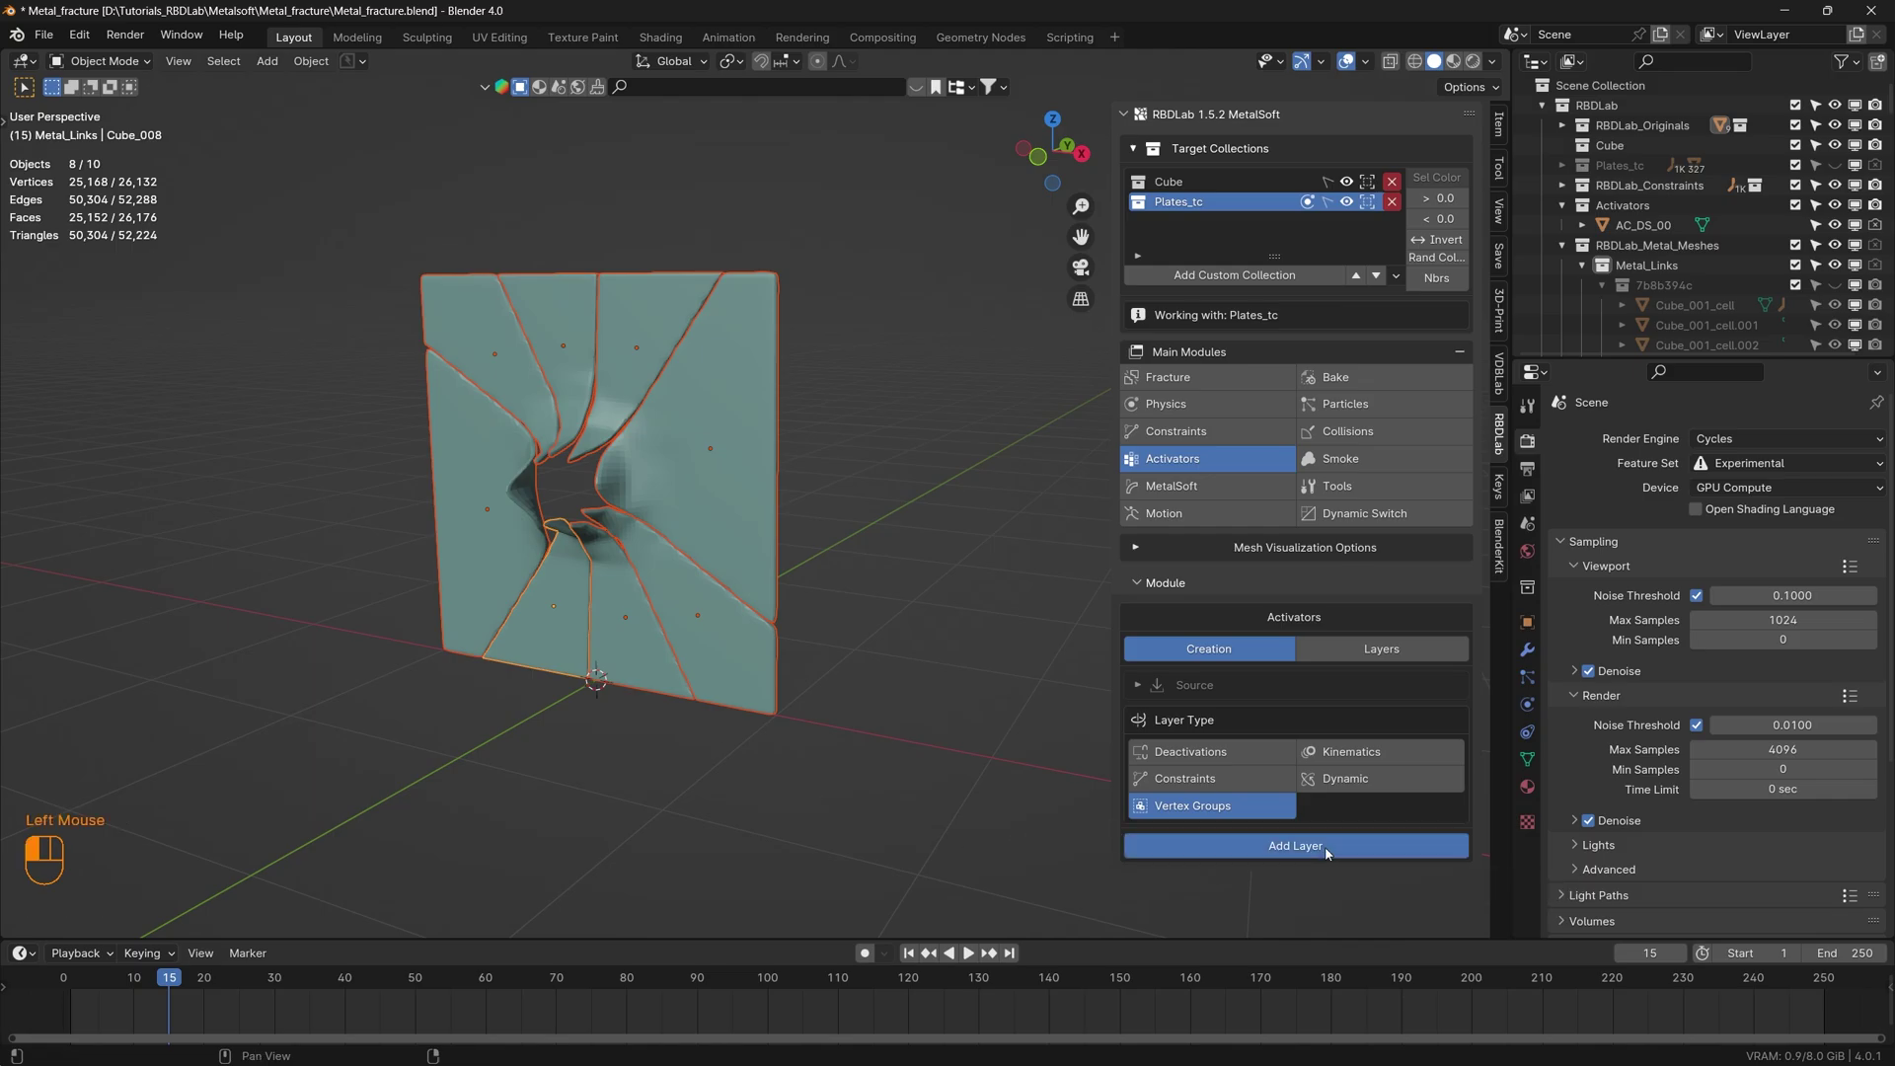
- Inspect the yellow-tinted plate and rewind the animation to frame 1
drag(704, 592, 654, 587)
drag(738, 677, 712, 594)
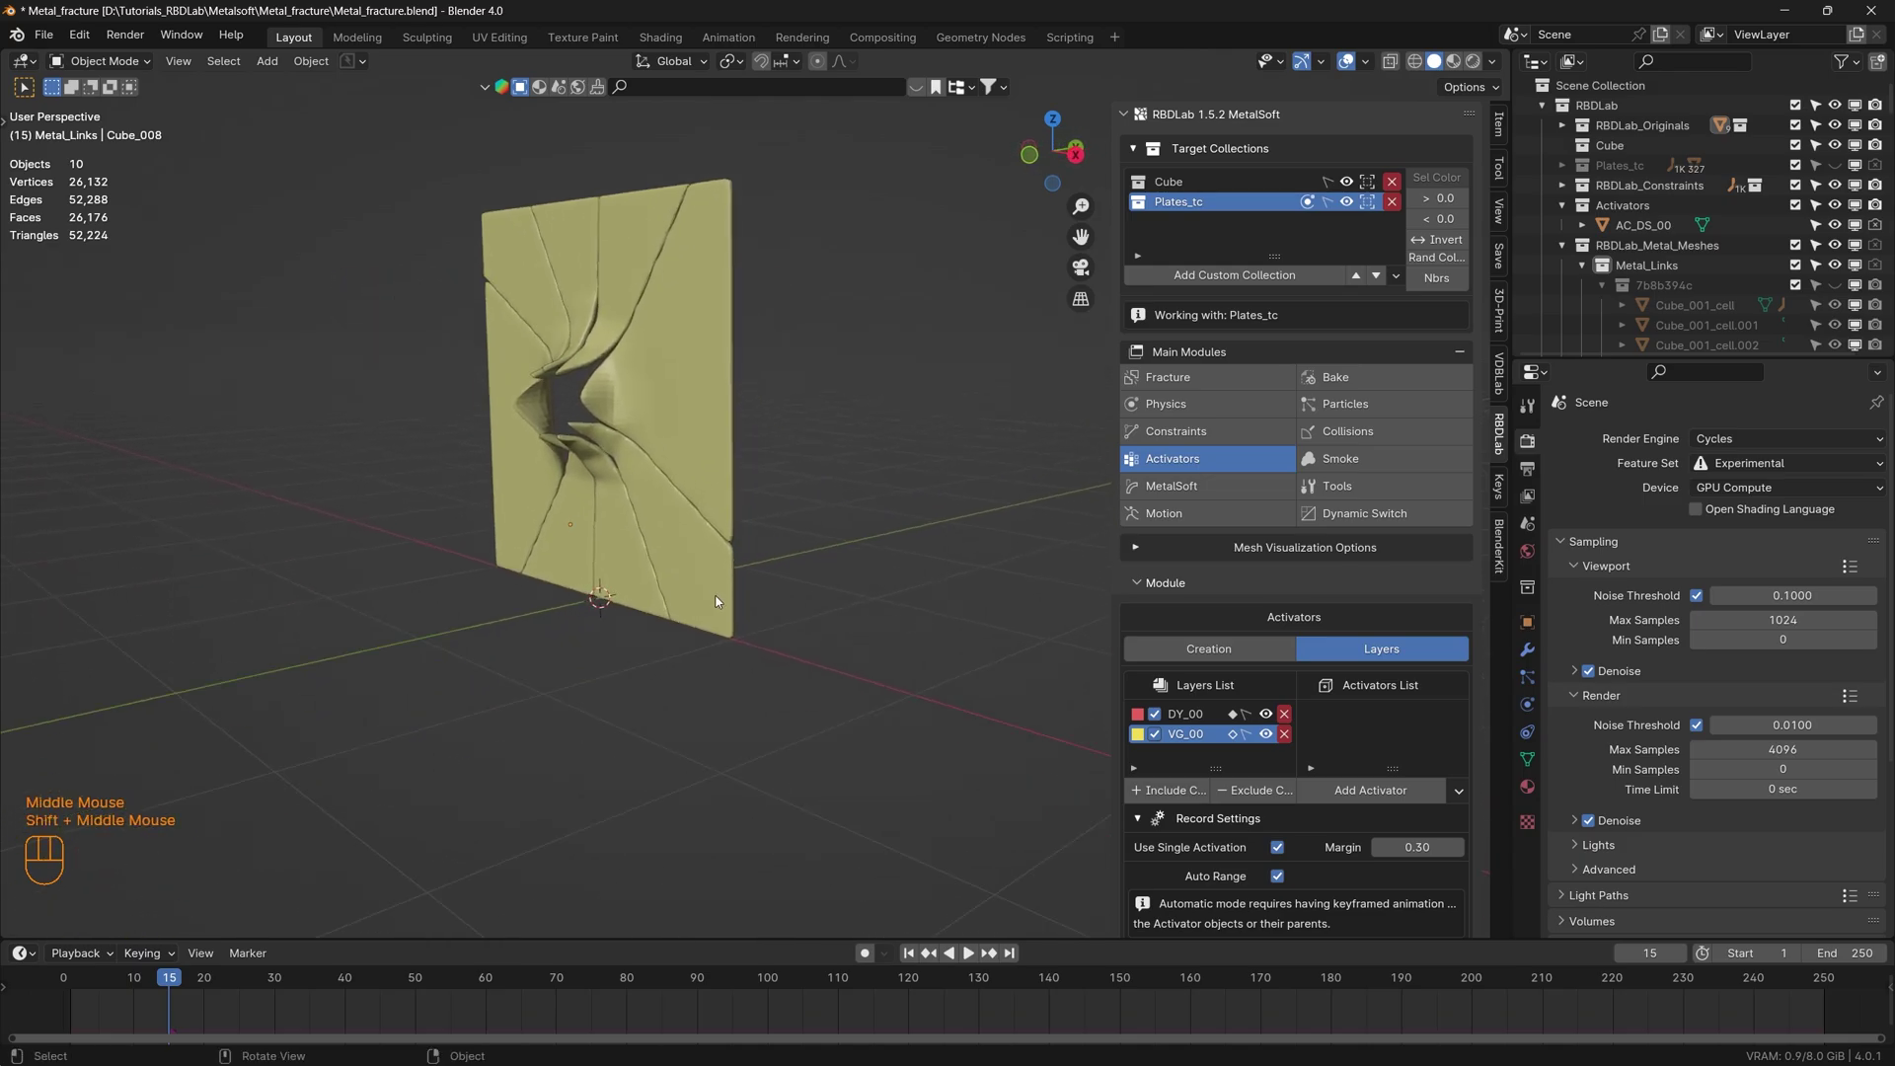
scroll(down, 3)
scroll(down, 3)
click(913, 960)
- Show the plate piece's Object Data, listing its rbdlab_dp_weight vertex group
drag(688, 468, 739, 483)
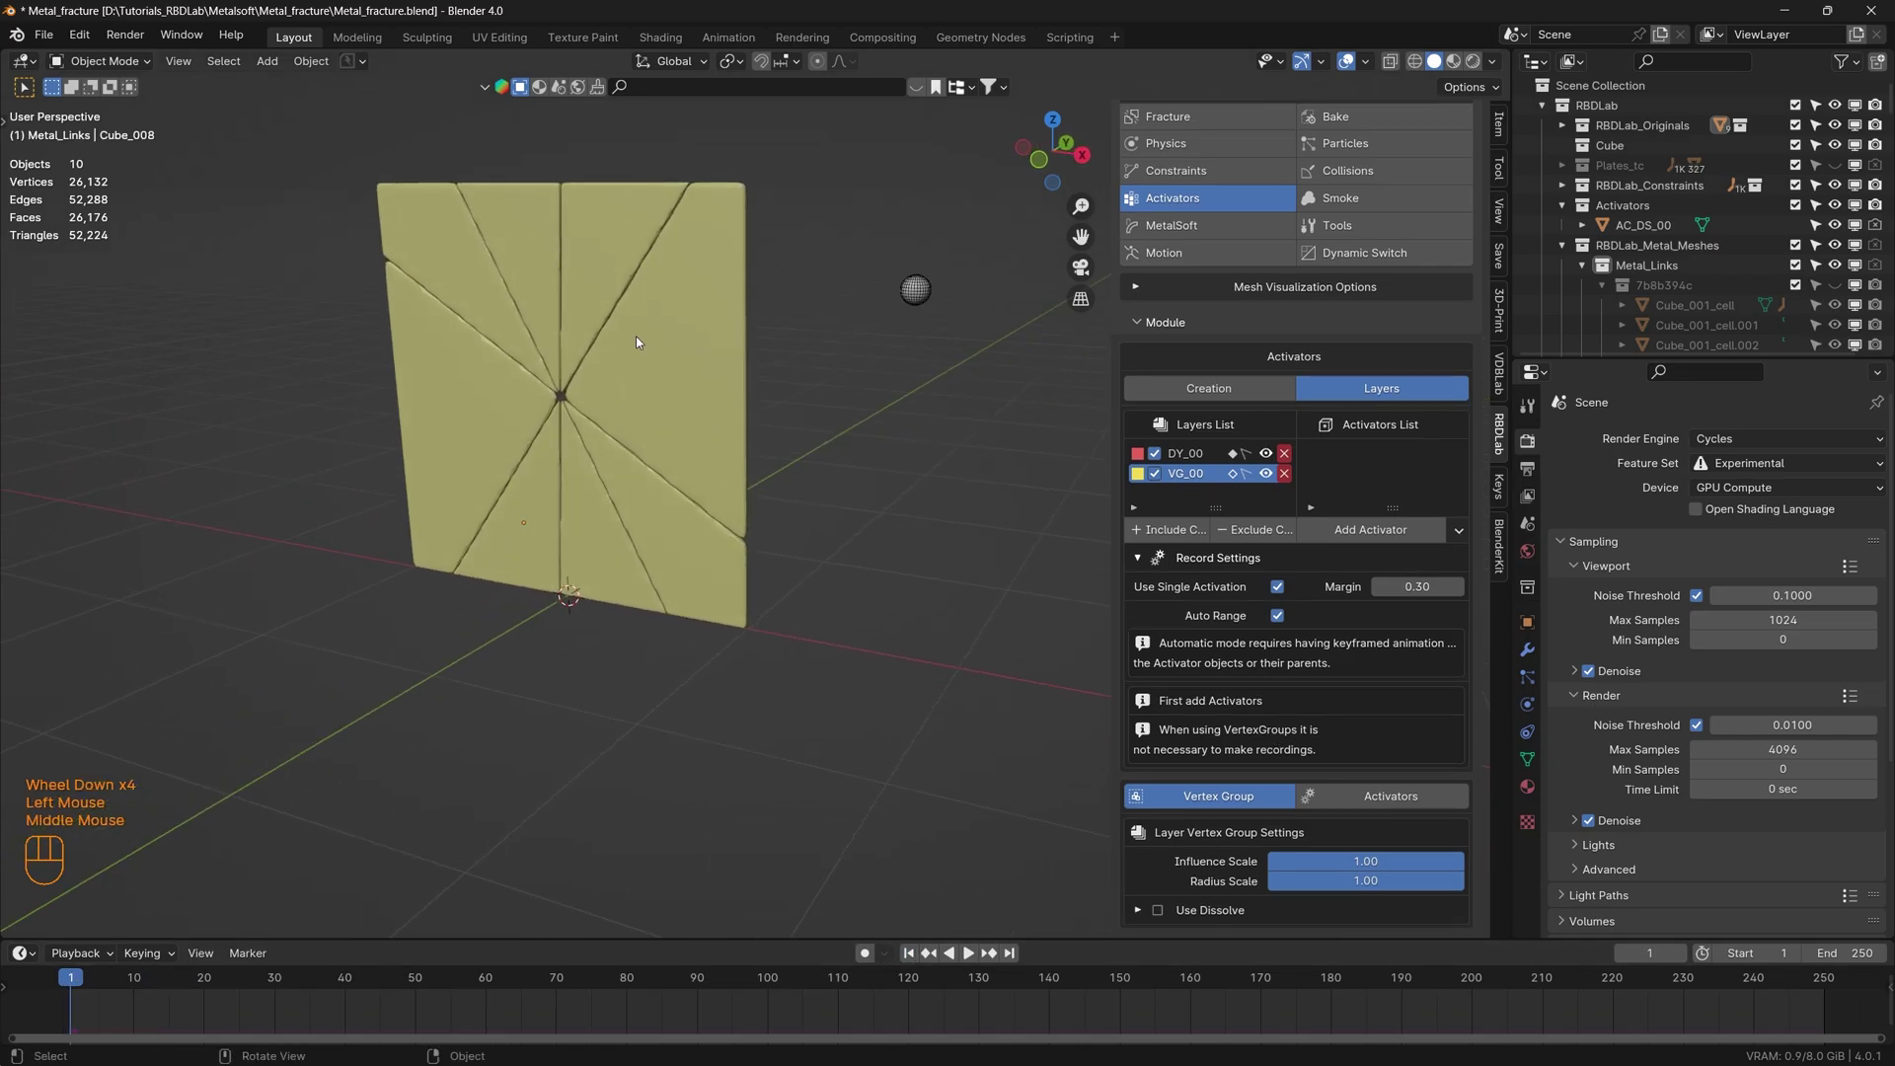
click(605, 267)
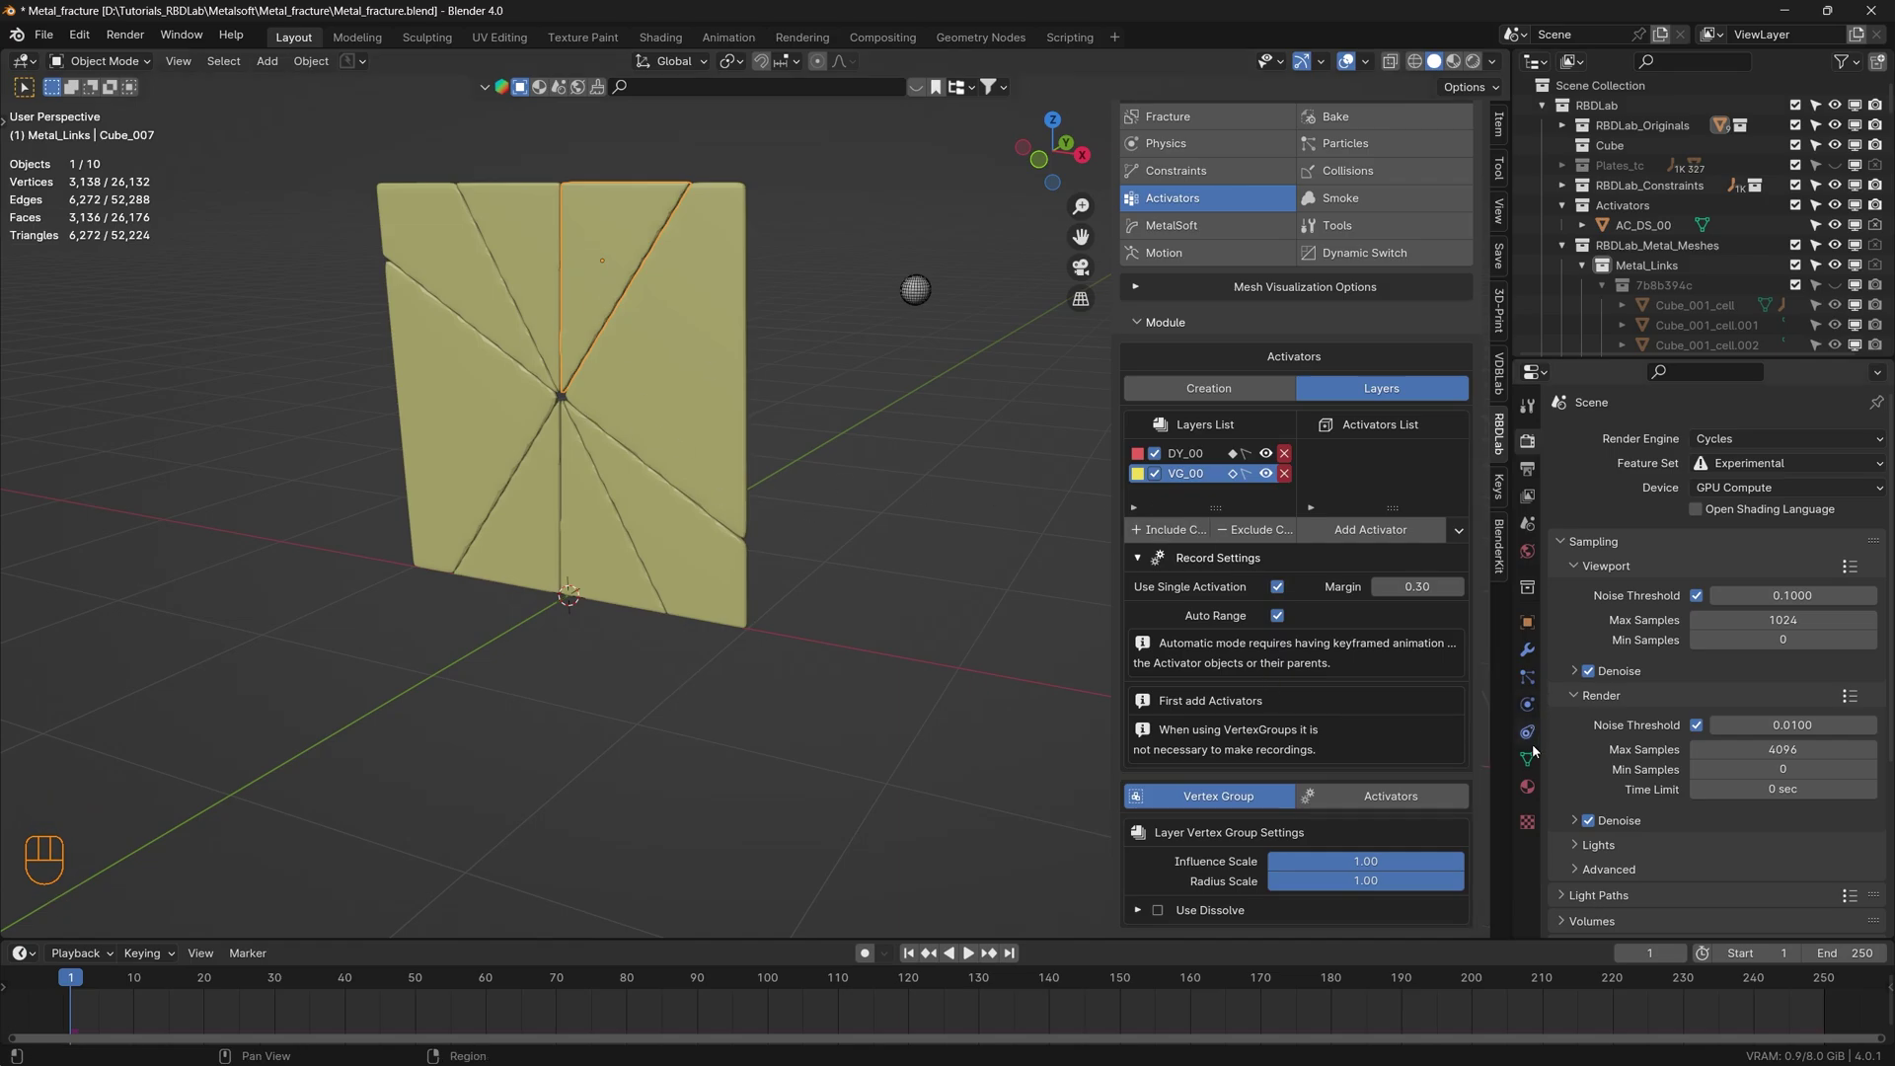
click(1533, 768)
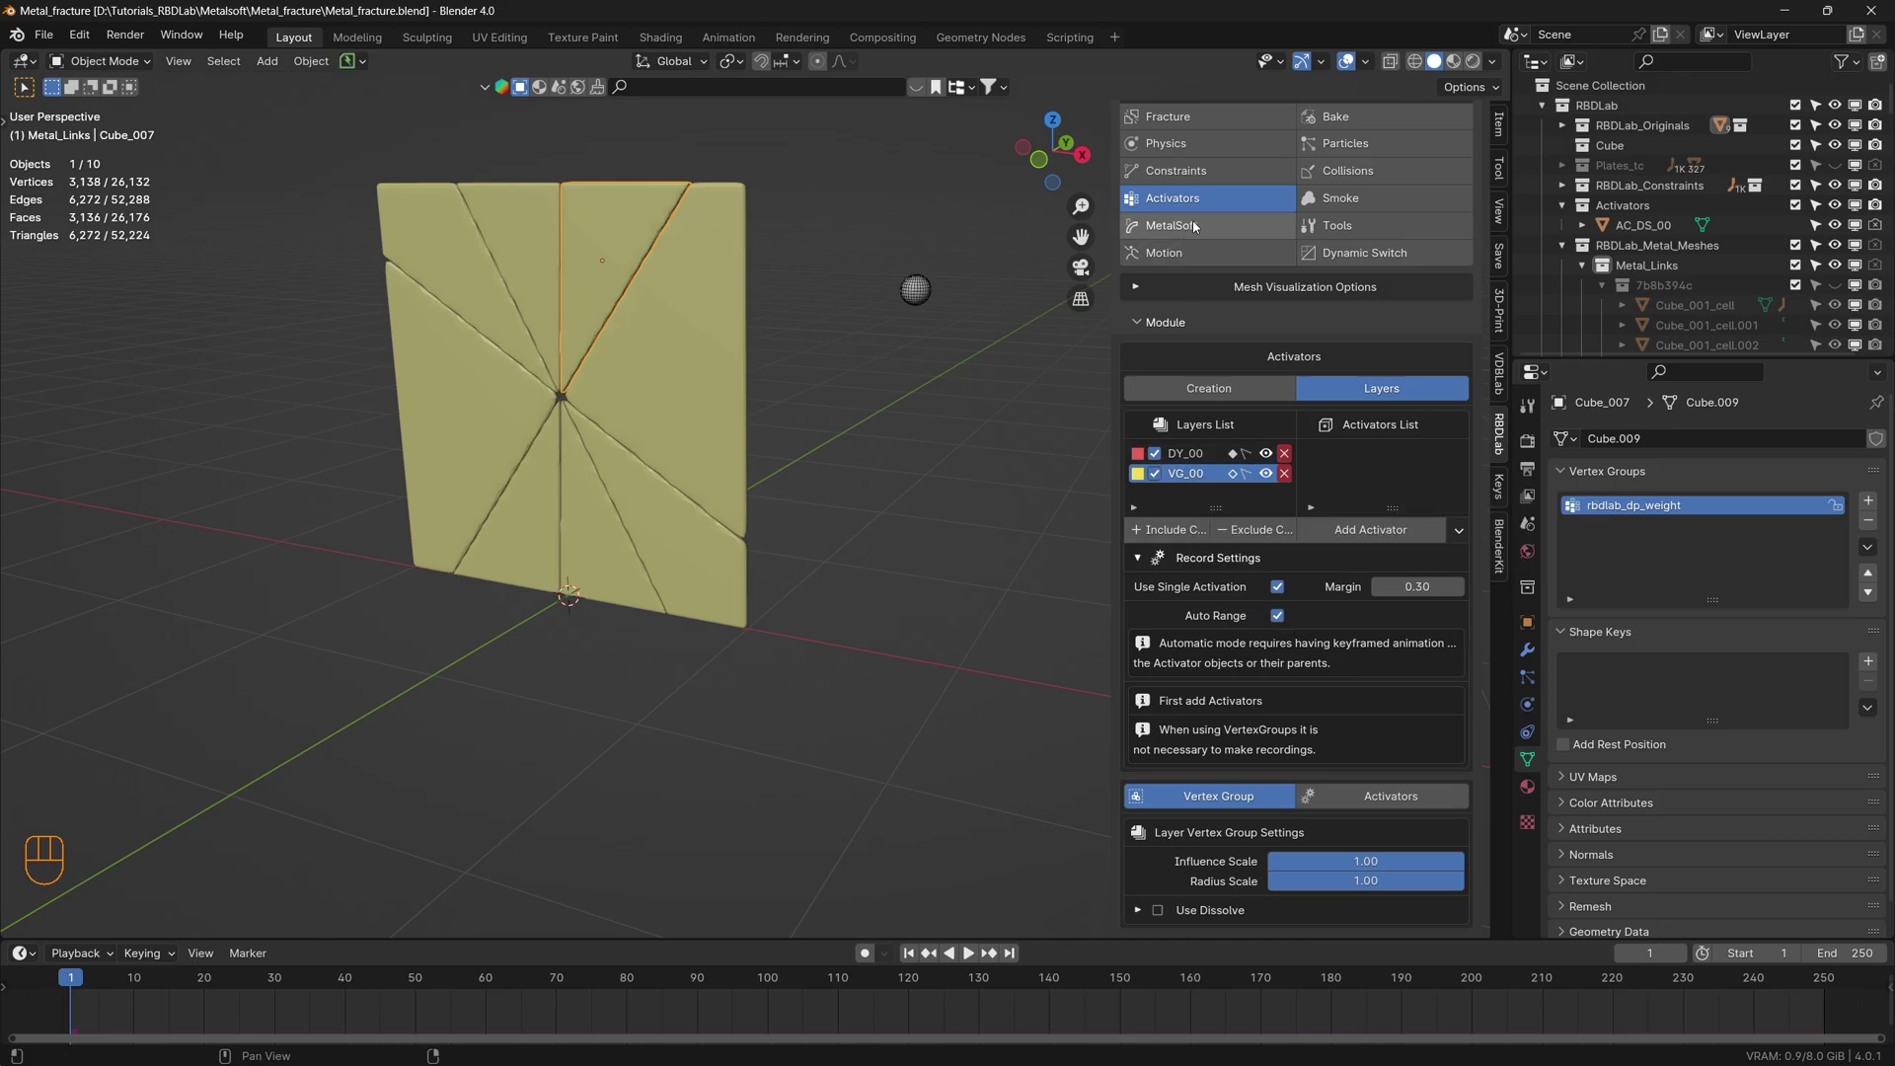
- Limit Smooth_Layer_00 to the rbdlab_dp_weight vertex group and update the modifiers, leaving the plate flat
click(1200, 225)
scroll(down, 3)
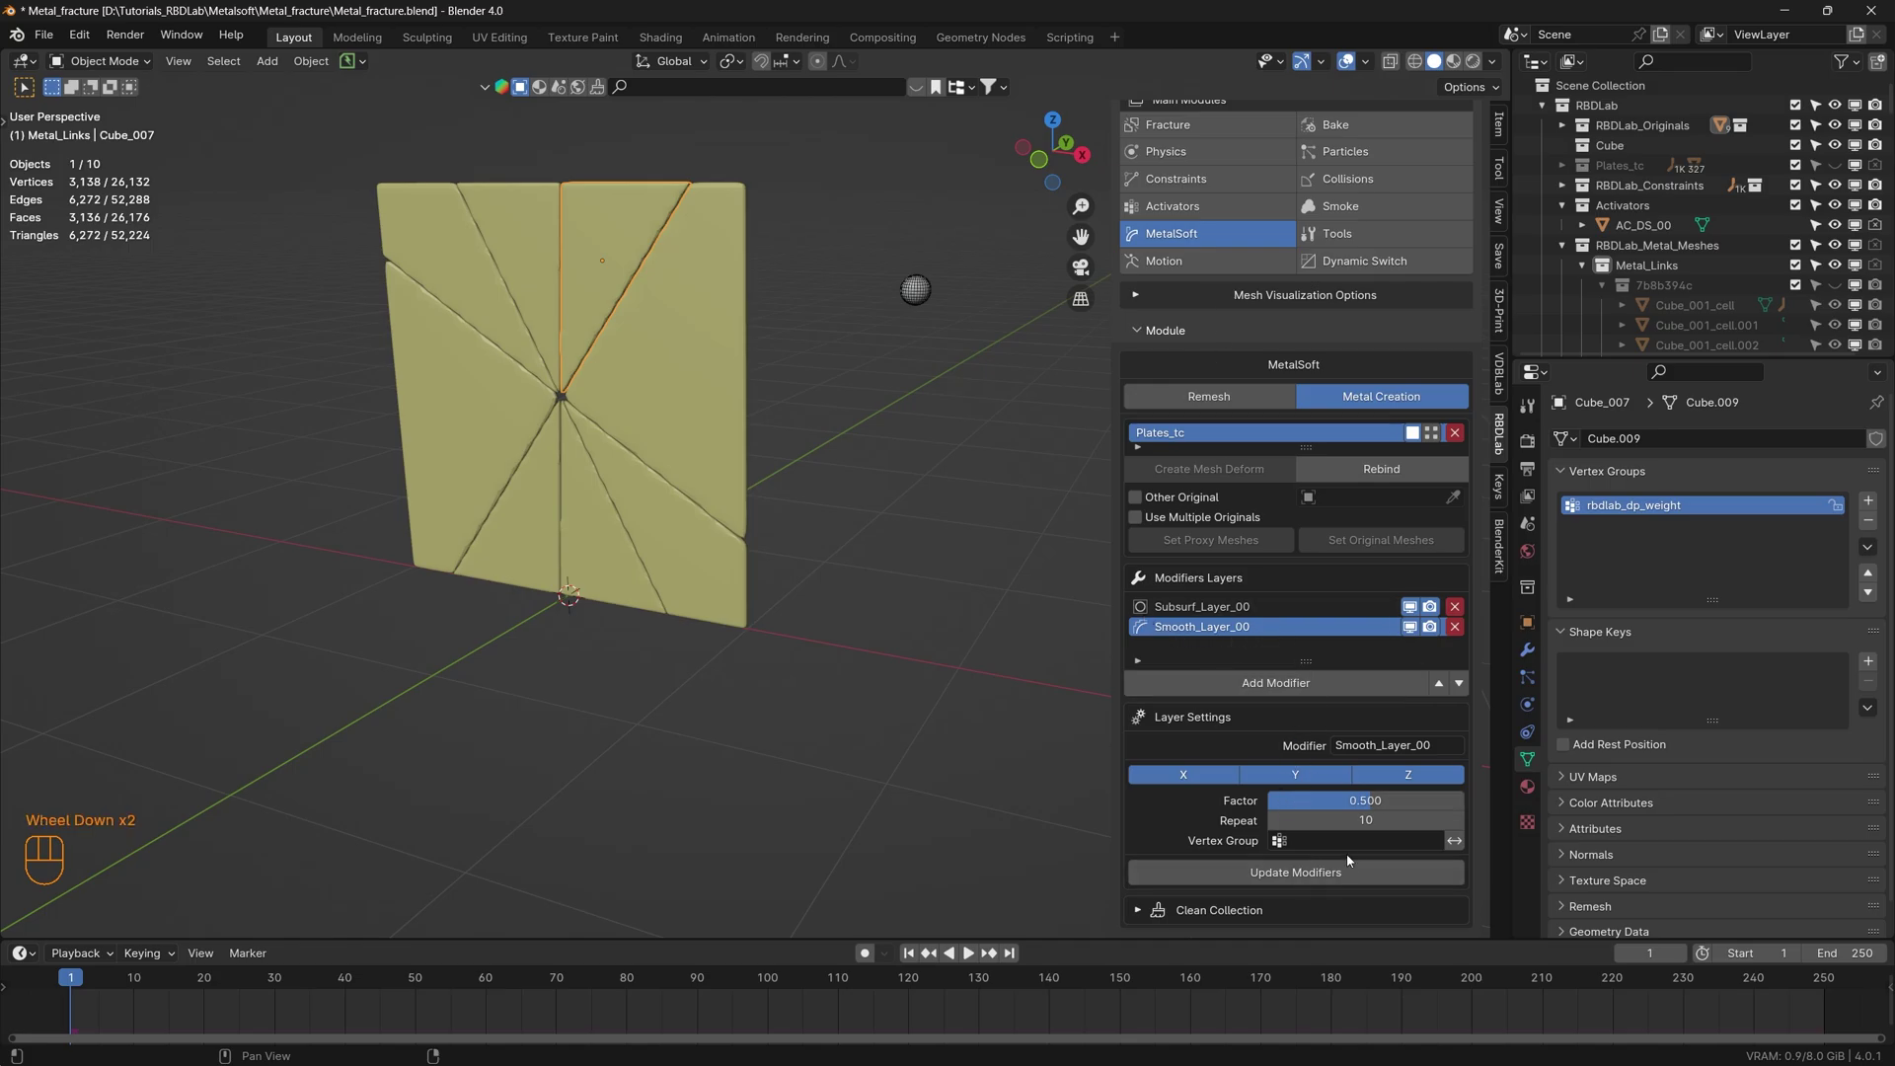
drag(1353, 850, 1318, 636)
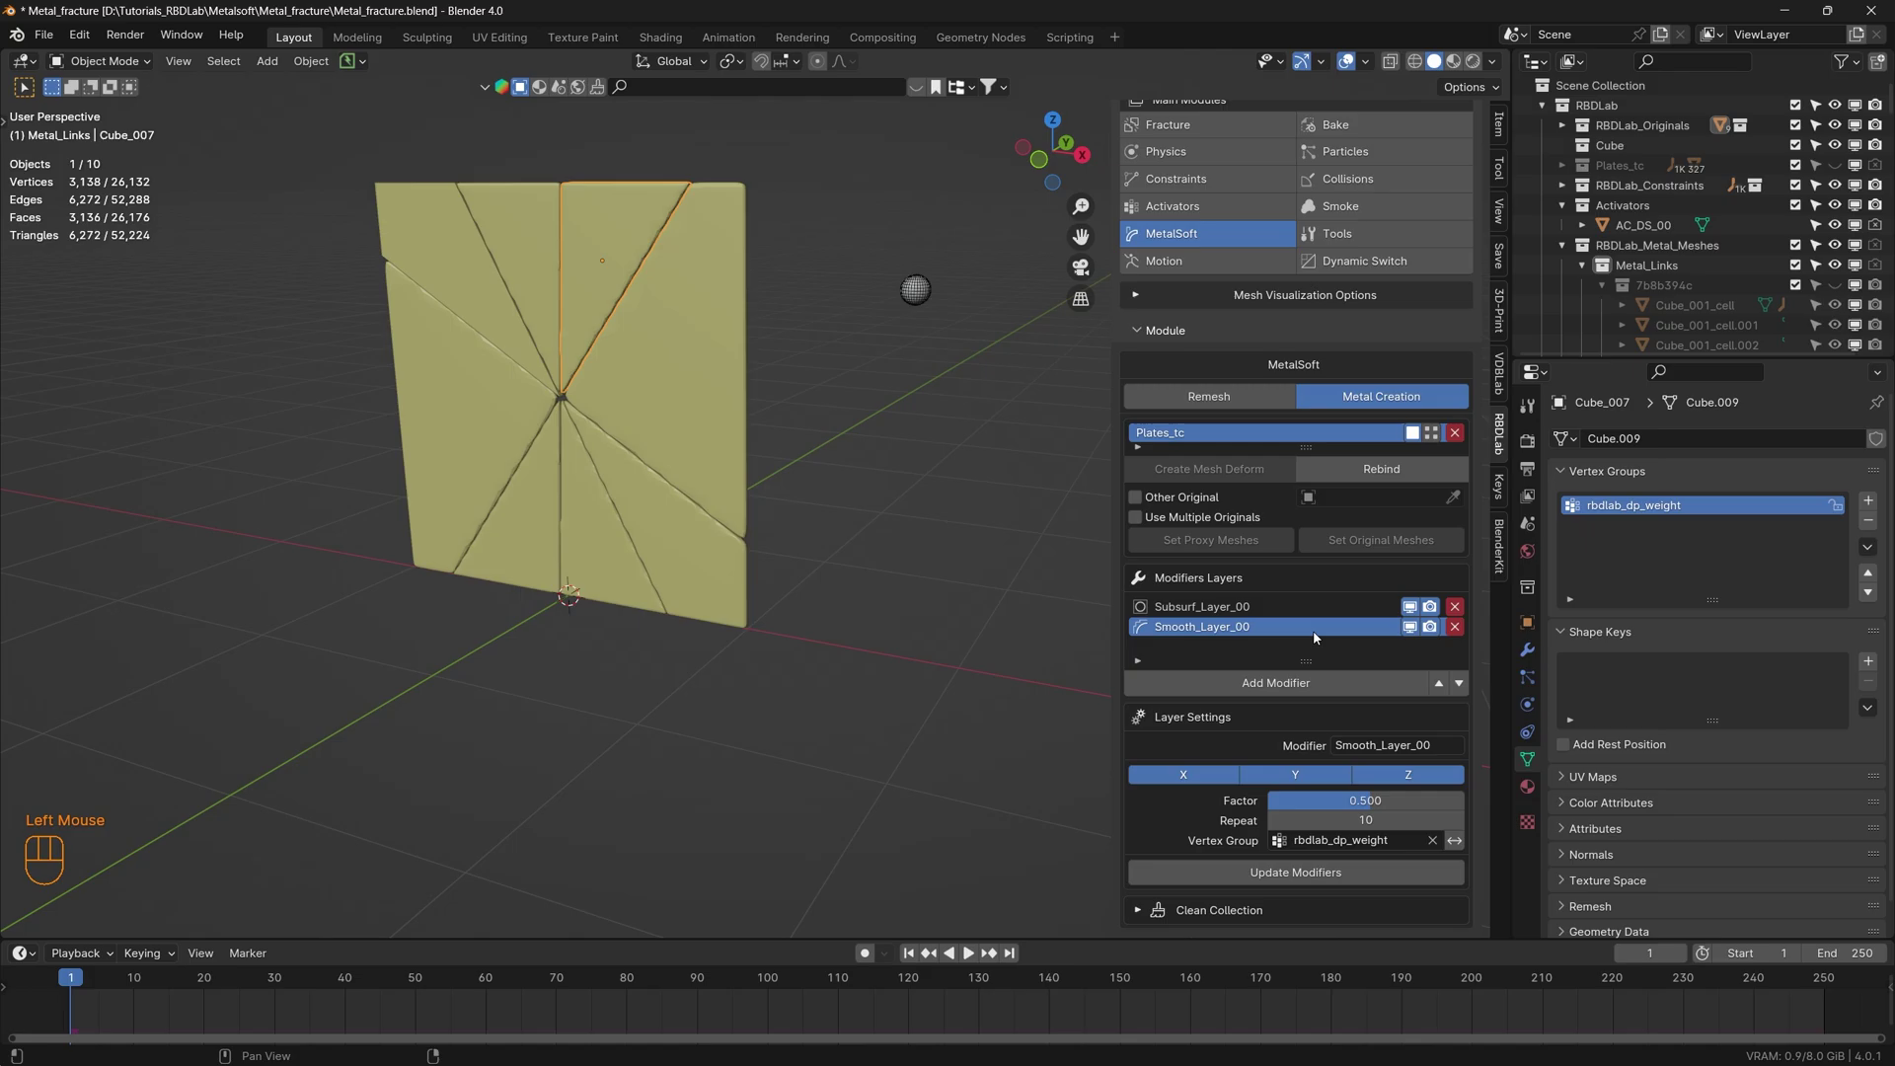
click(1320, 877)
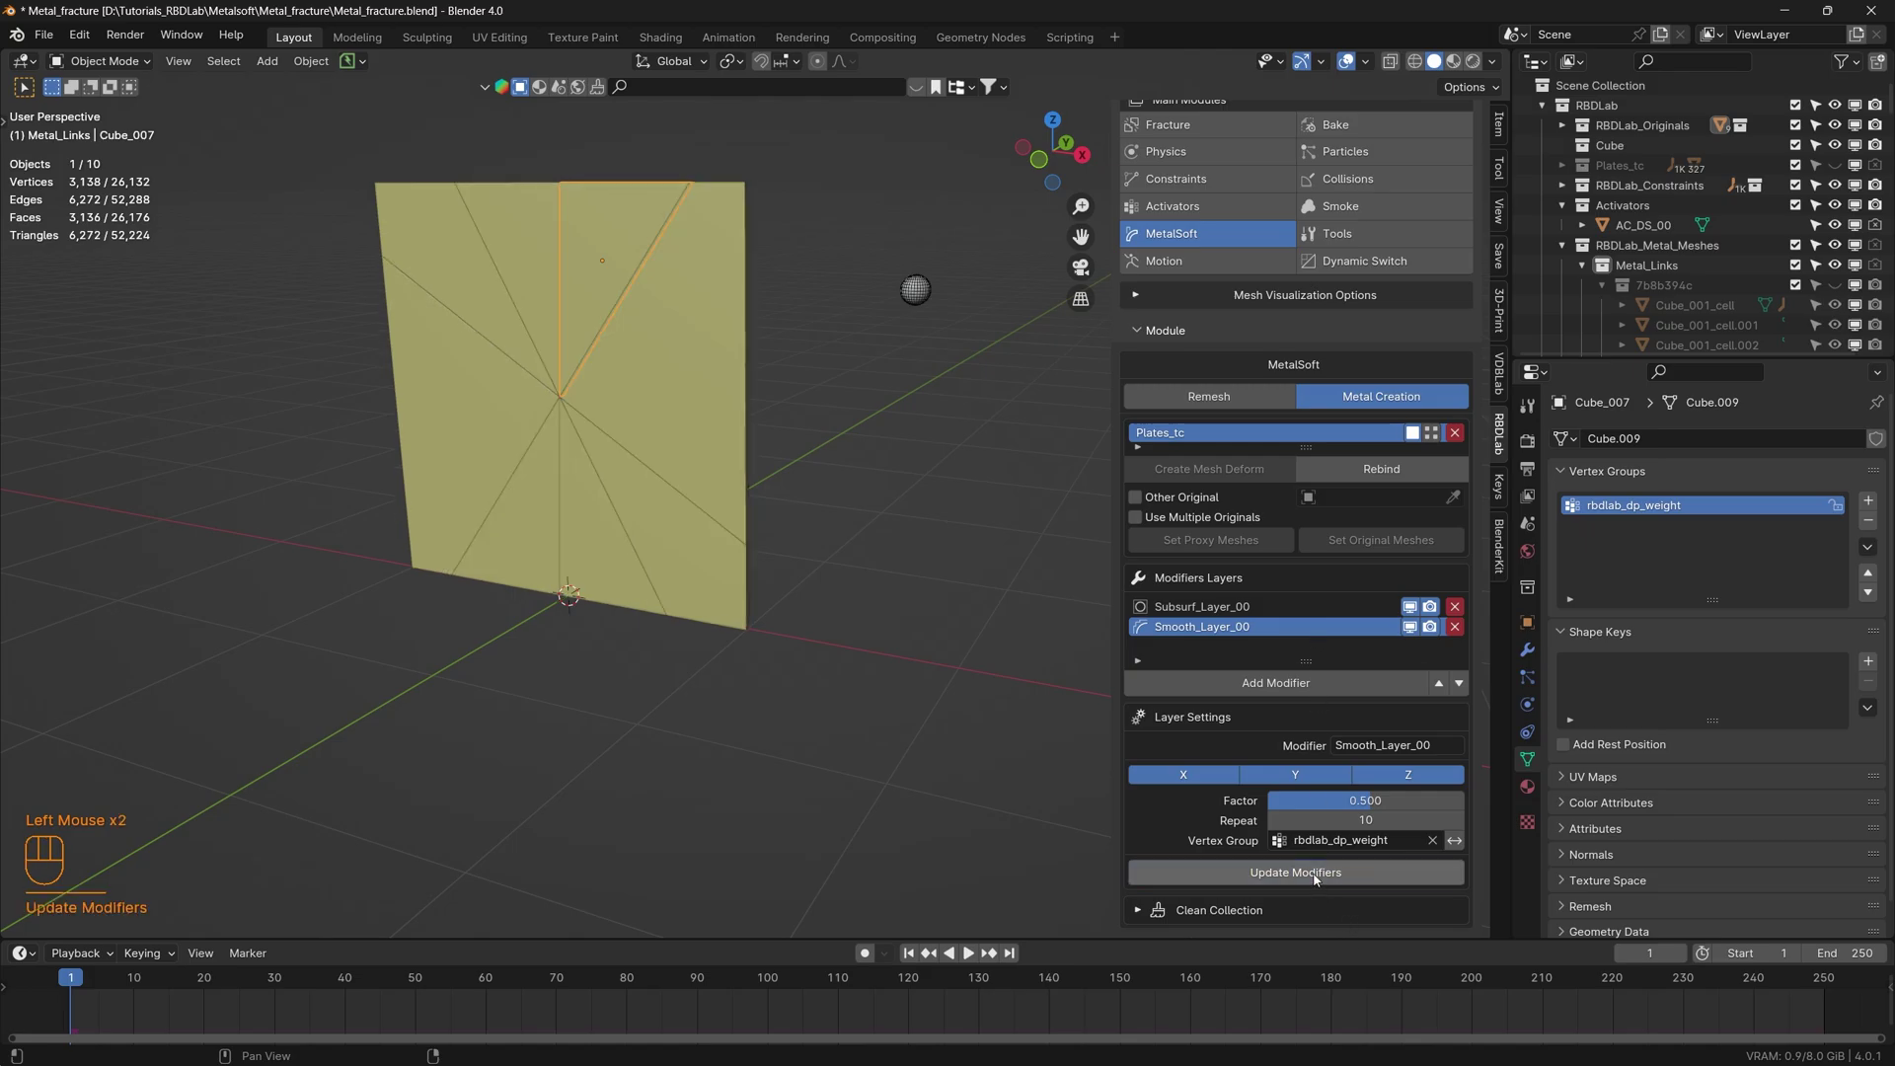
drag(651, 549, 1194, 484)
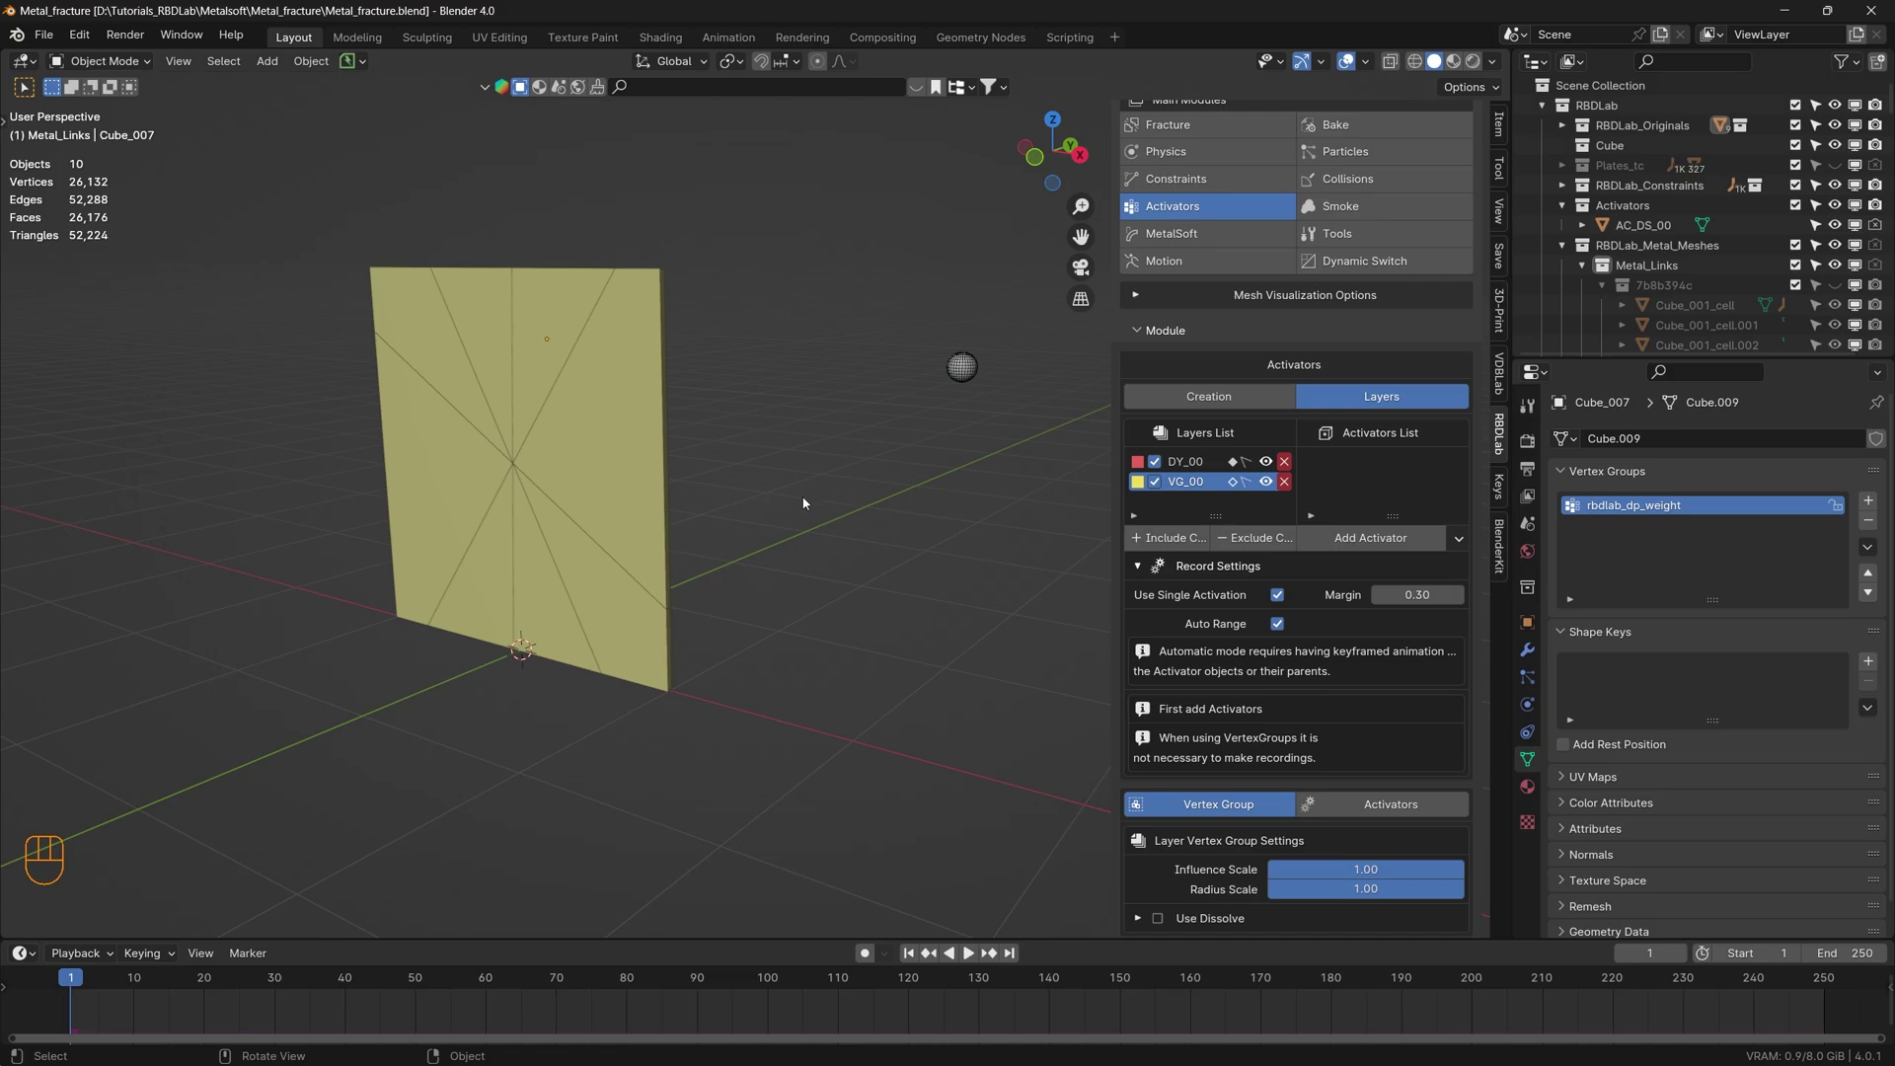
- Hide the AC_DS_00 activator and select the sphere on the VG_00 layer
click(1209, 467)
click(1440, 472)
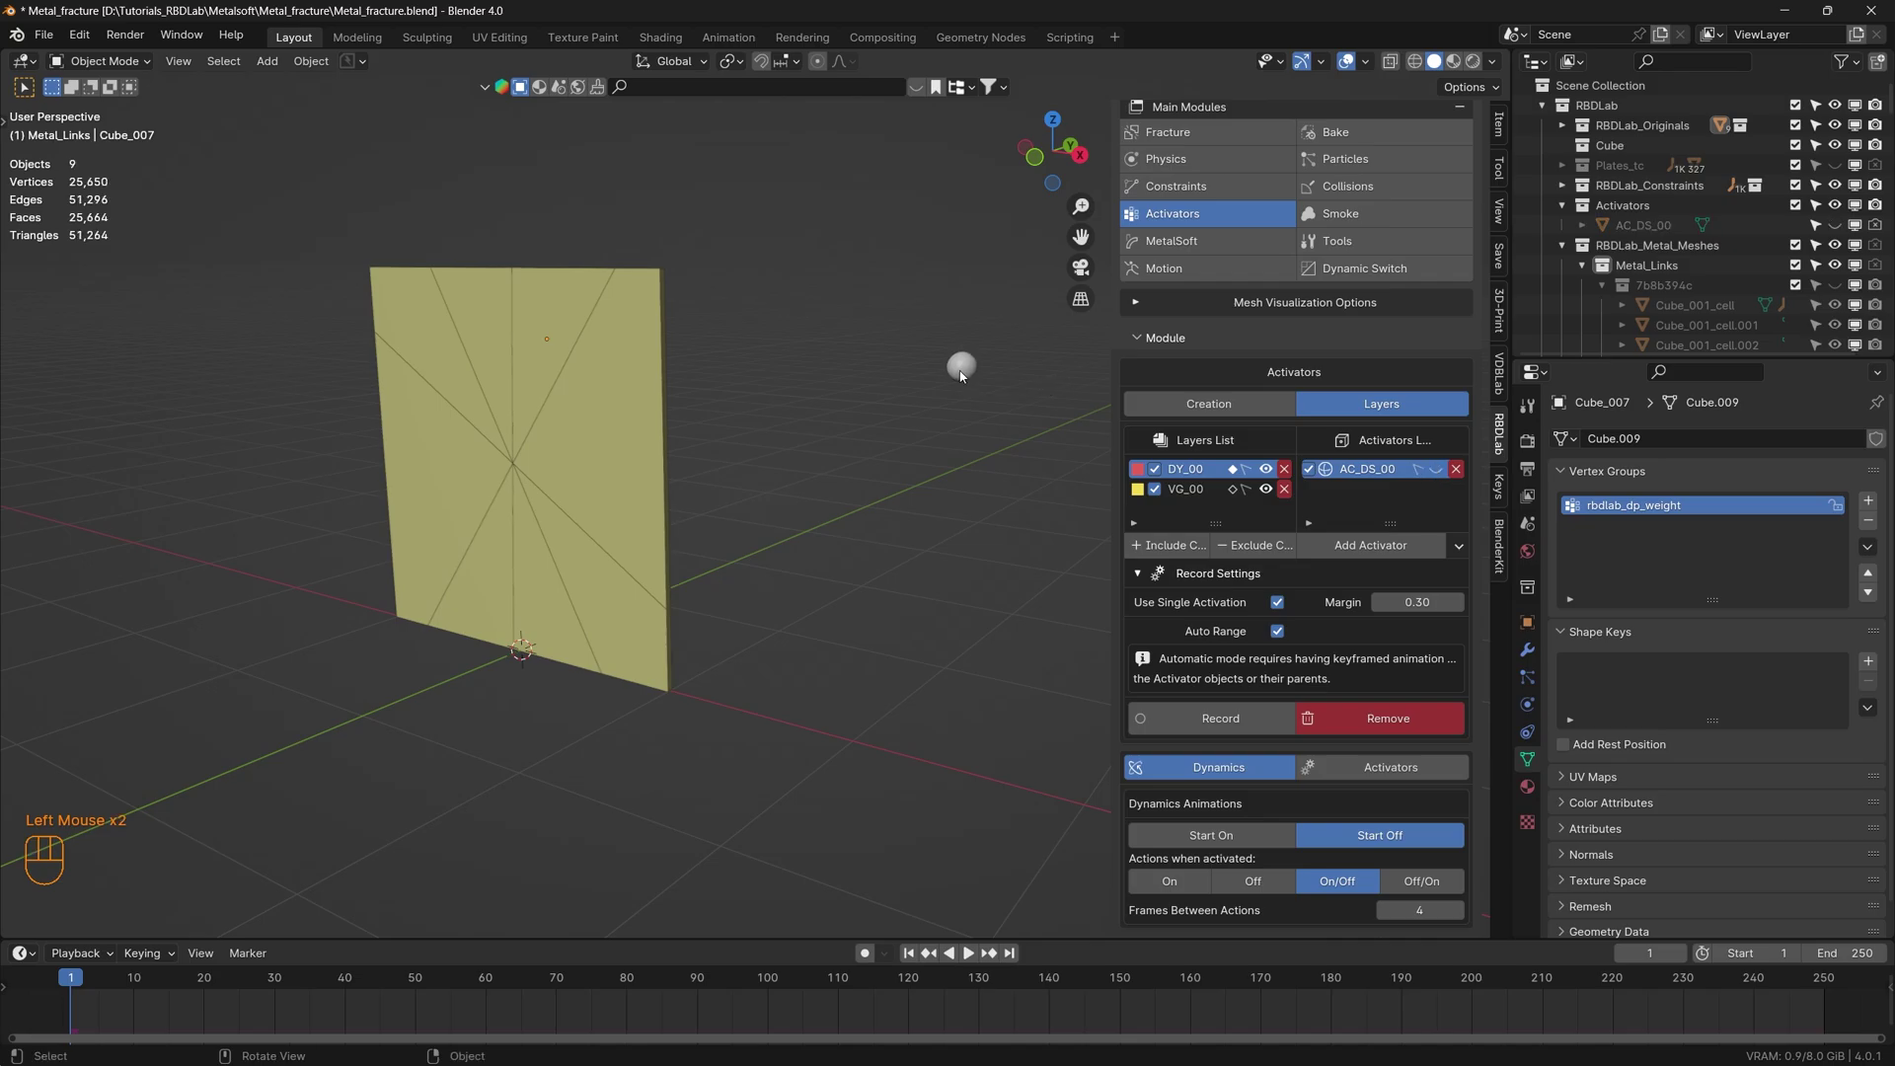
click(963, 374)
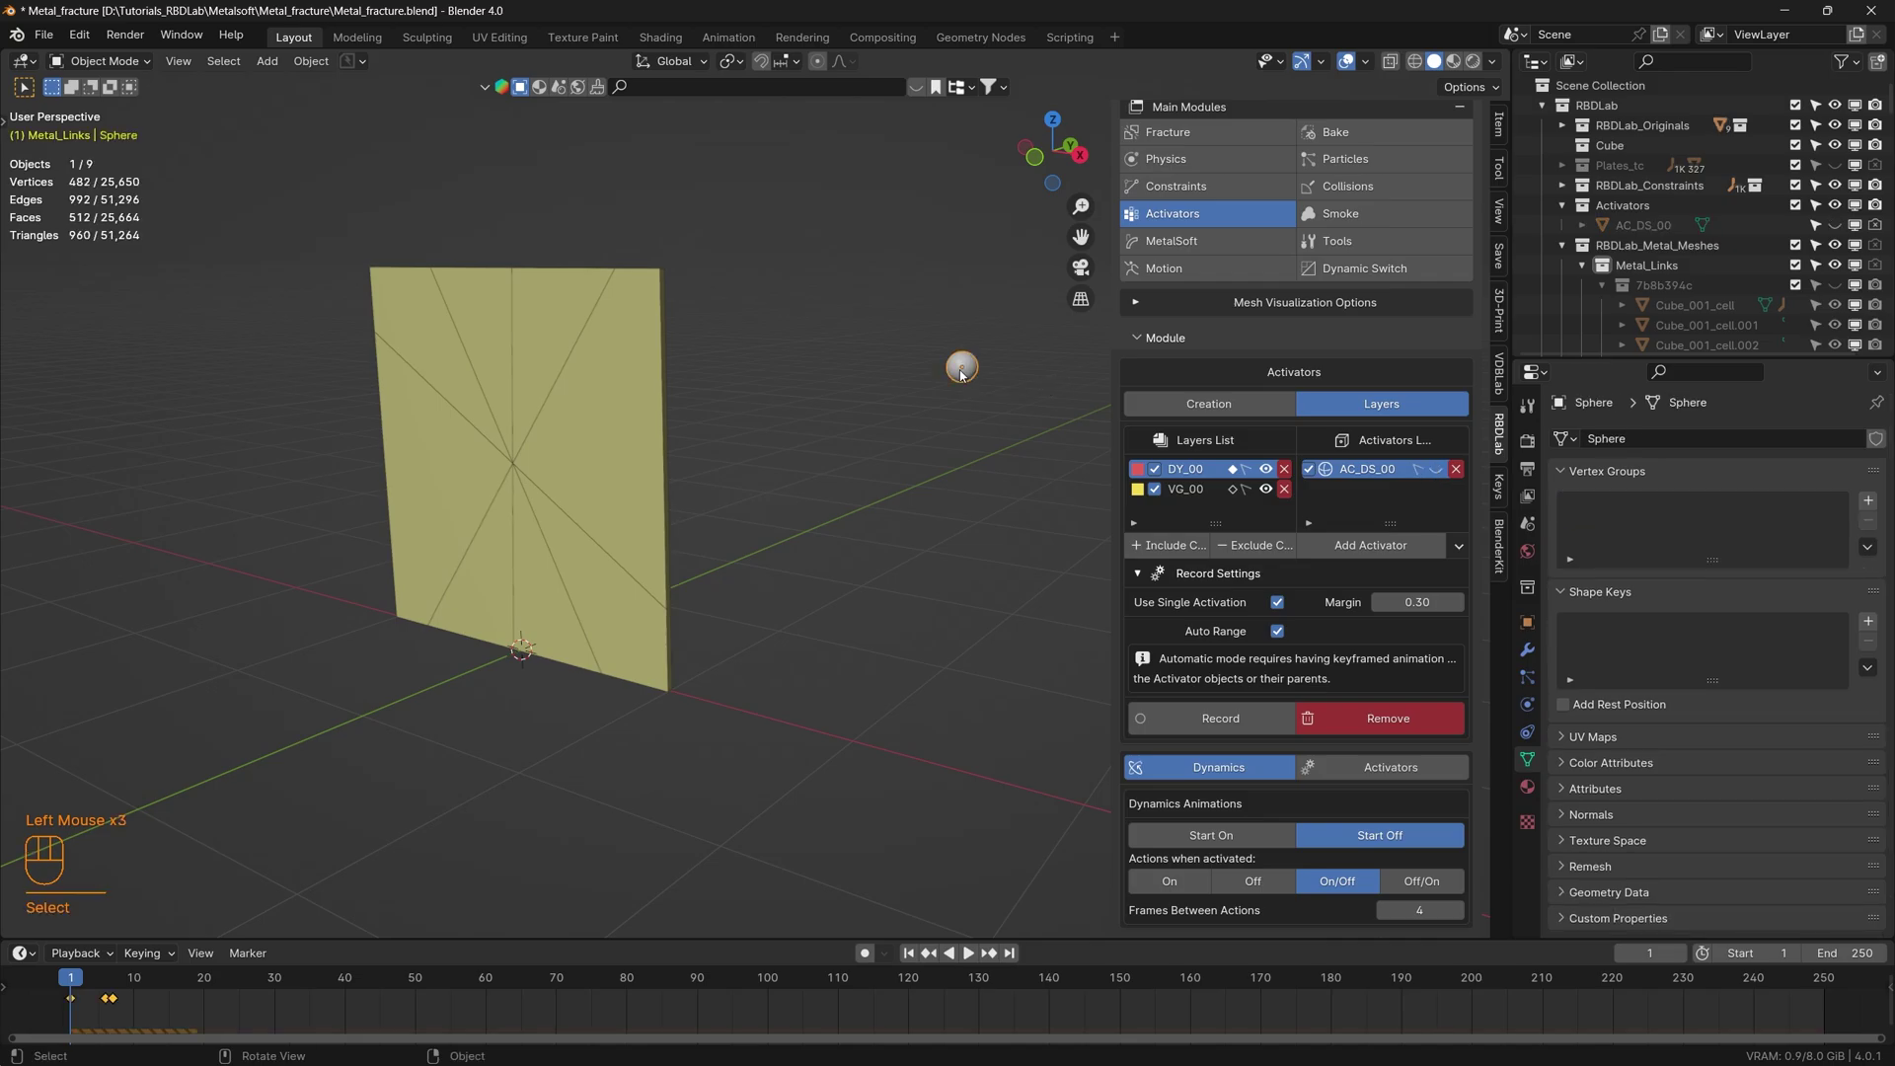
click(1204, 496)
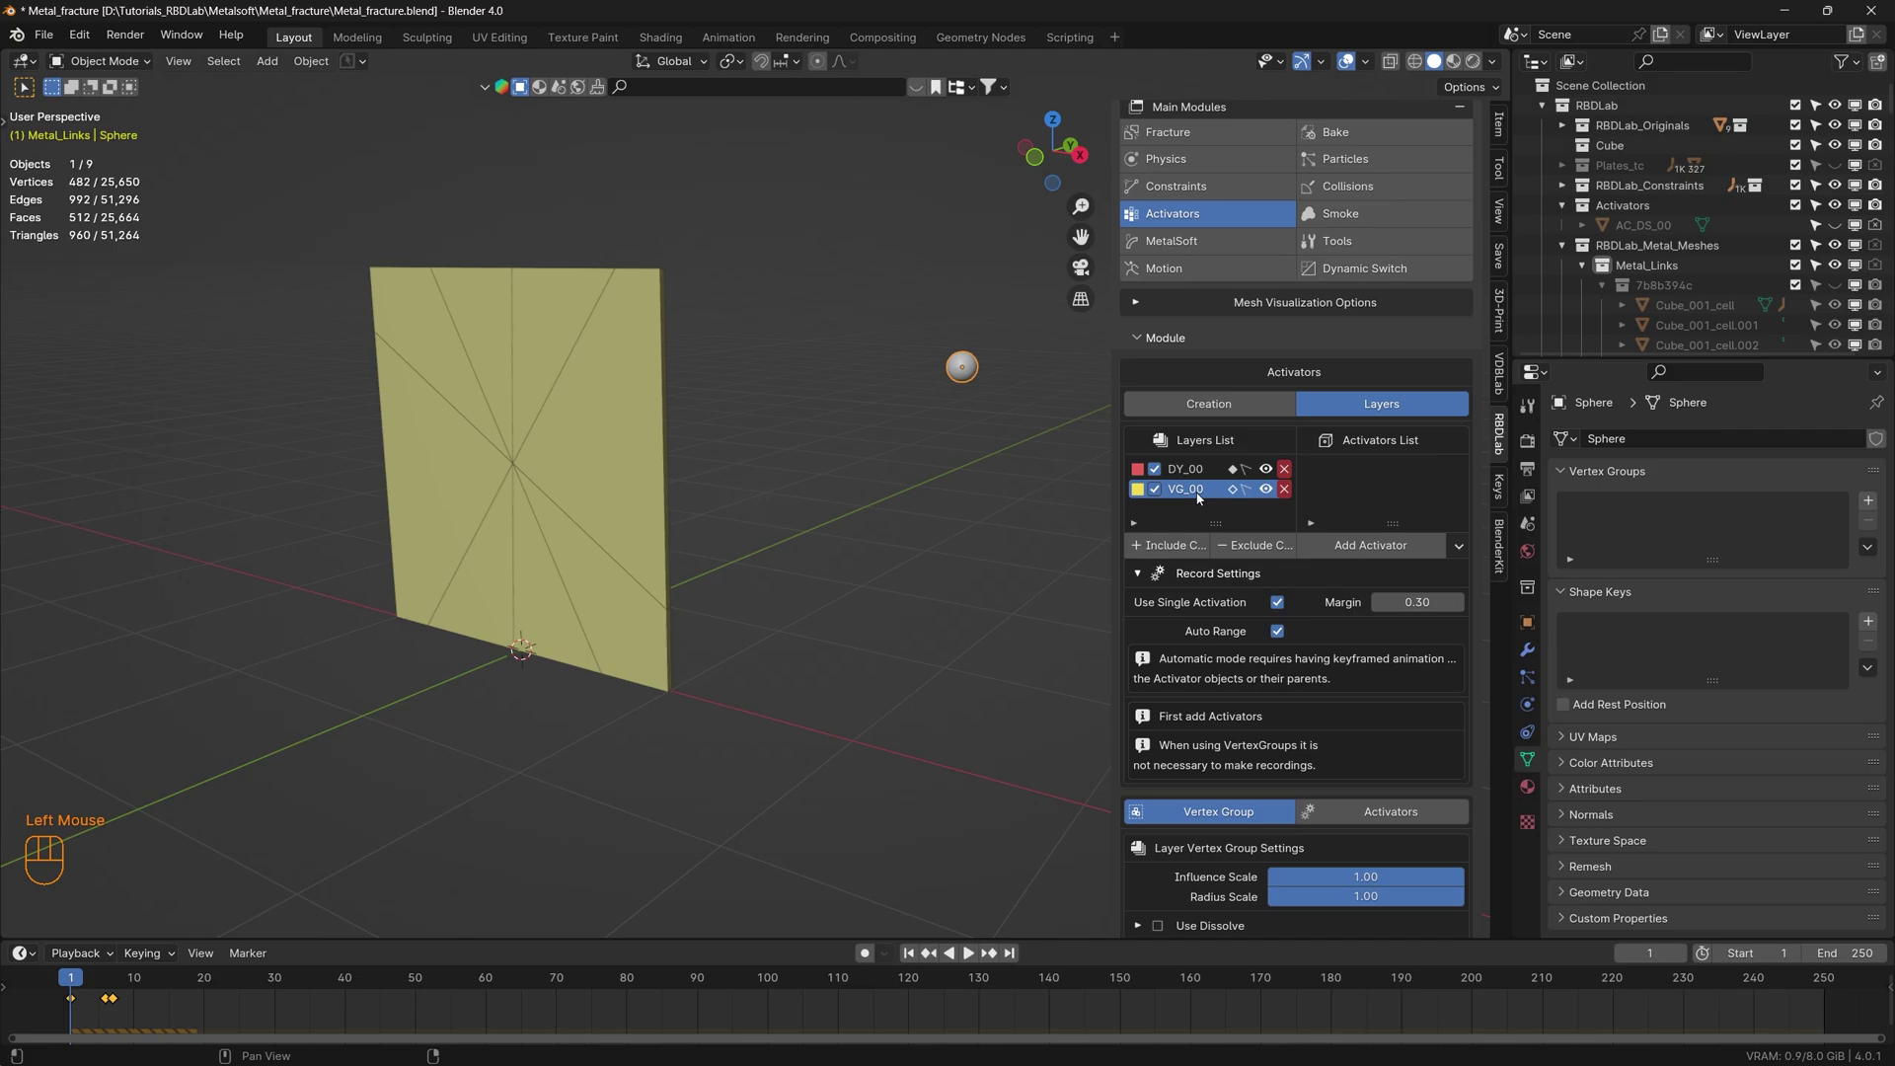
- Add the sphere as activator AC_VS_00 for VG_00 and select the top plate piece
drag(1390, 550, 1408, 616)
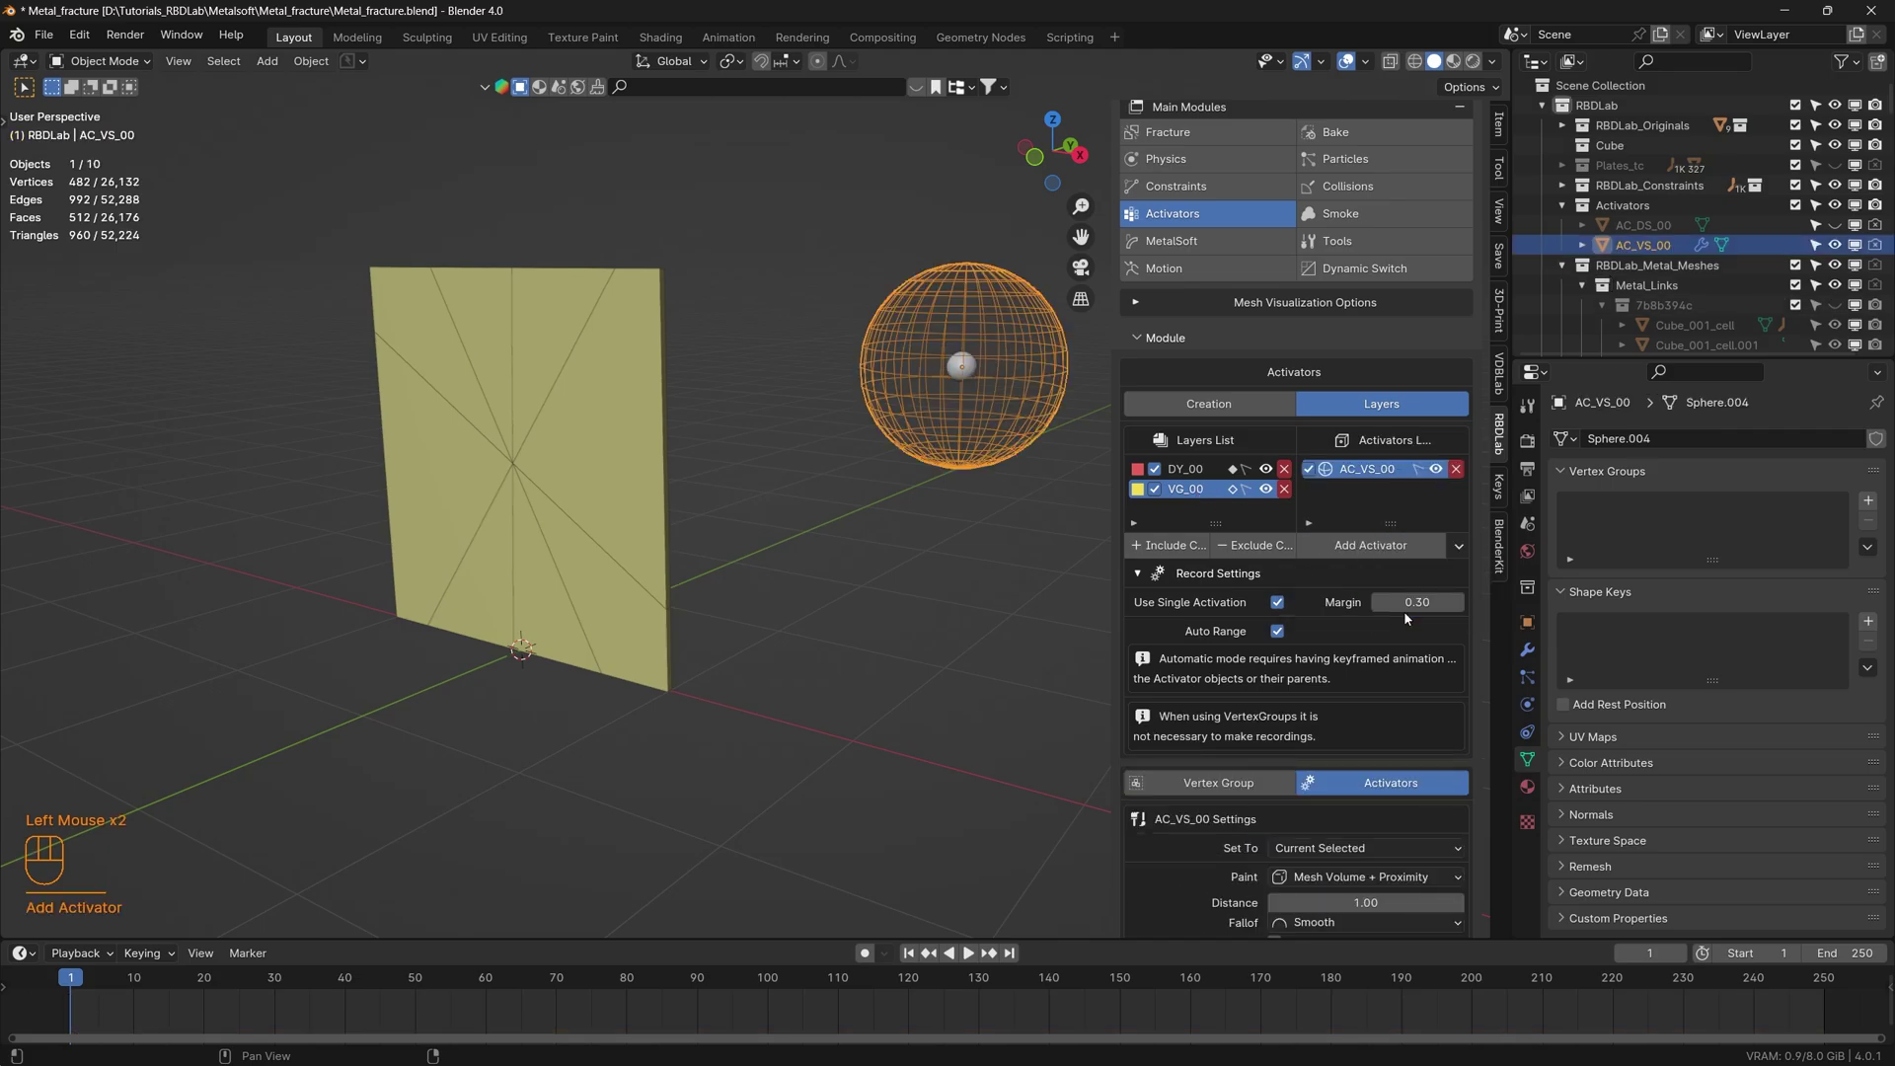
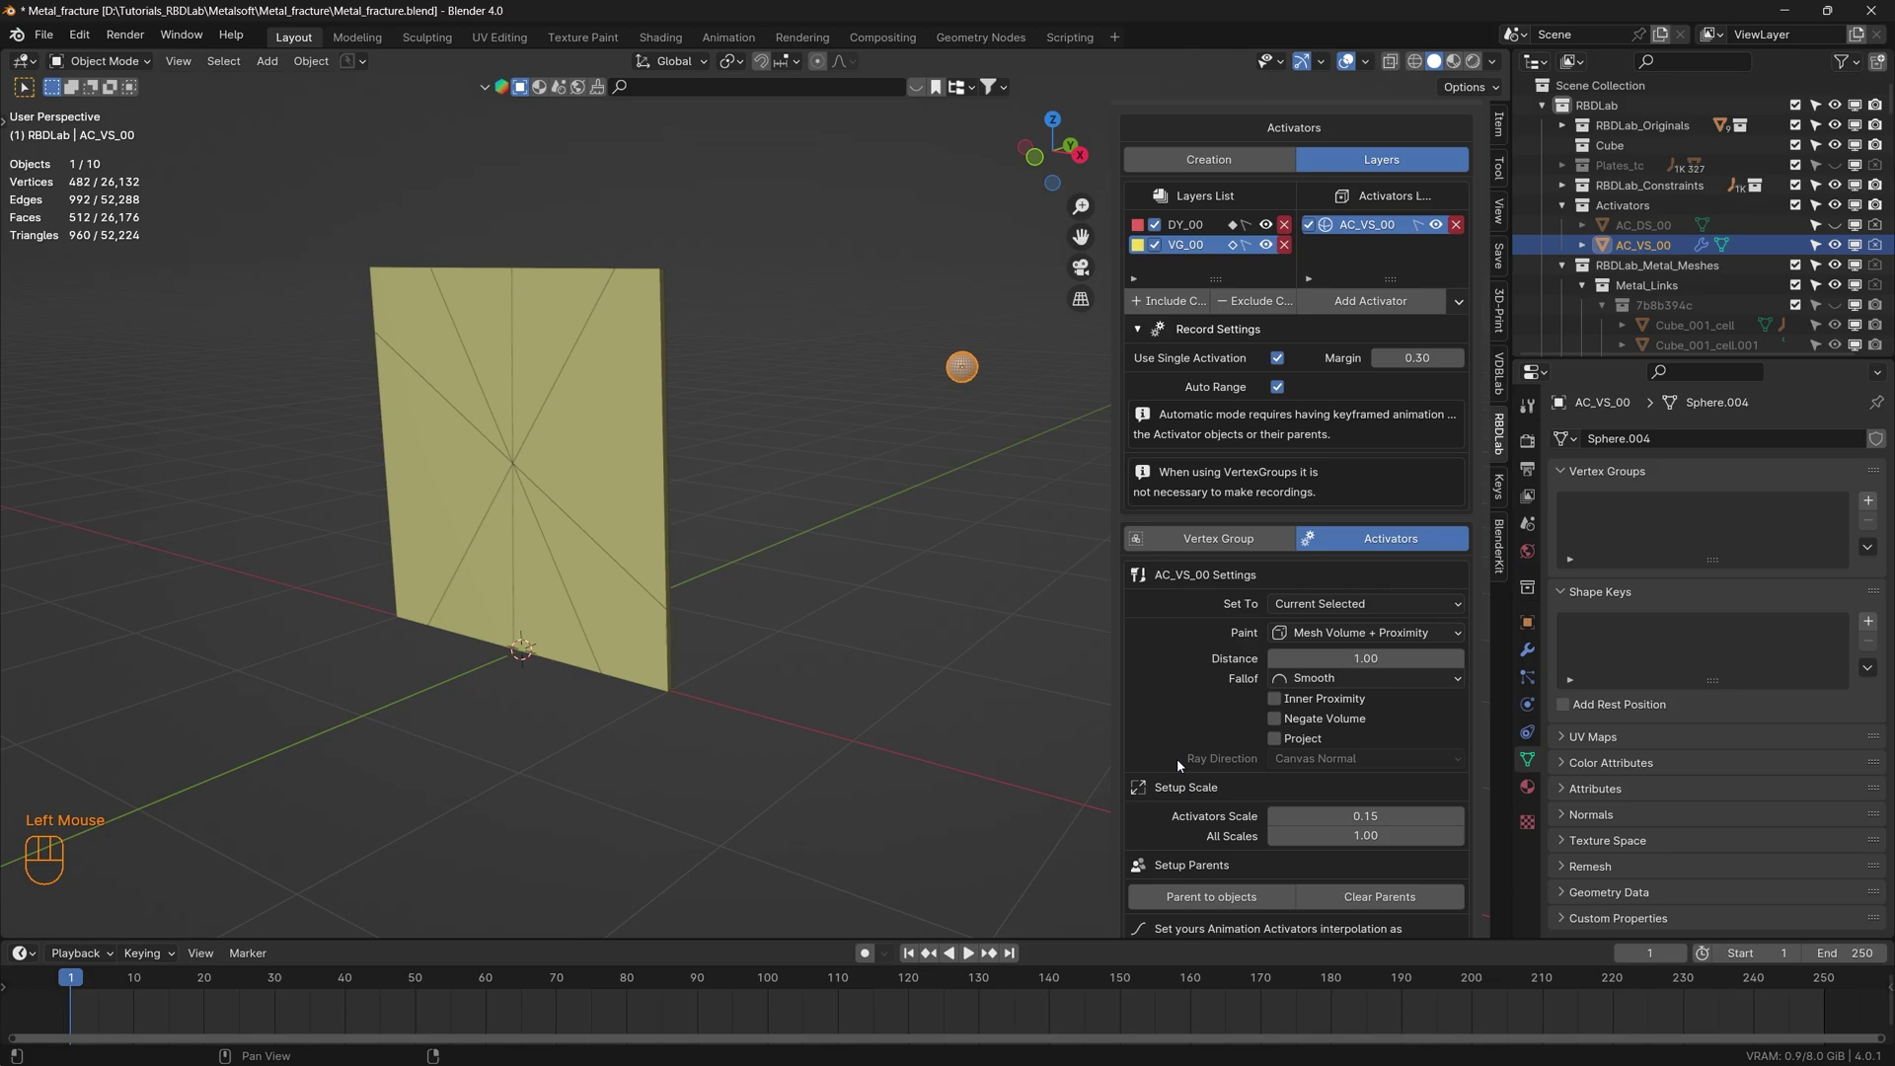
scroll(up, 3)
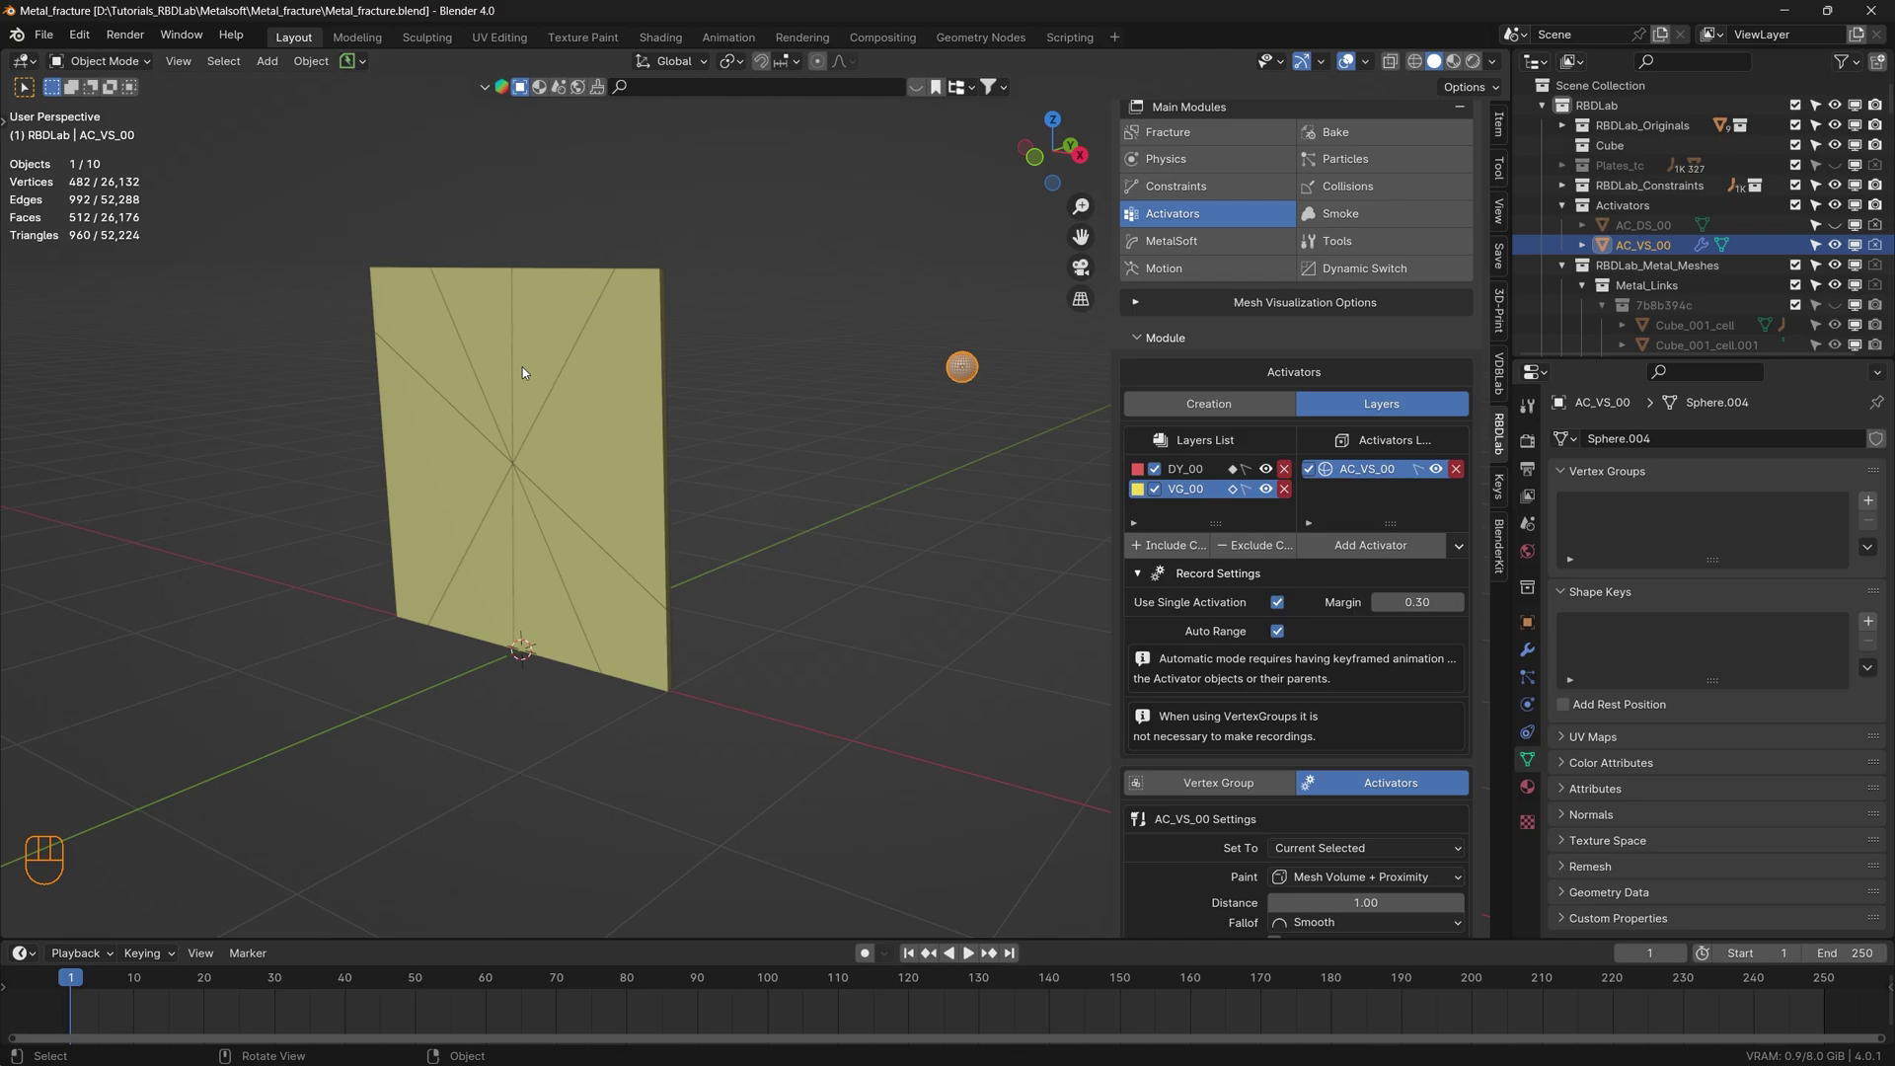
click(552, 353)
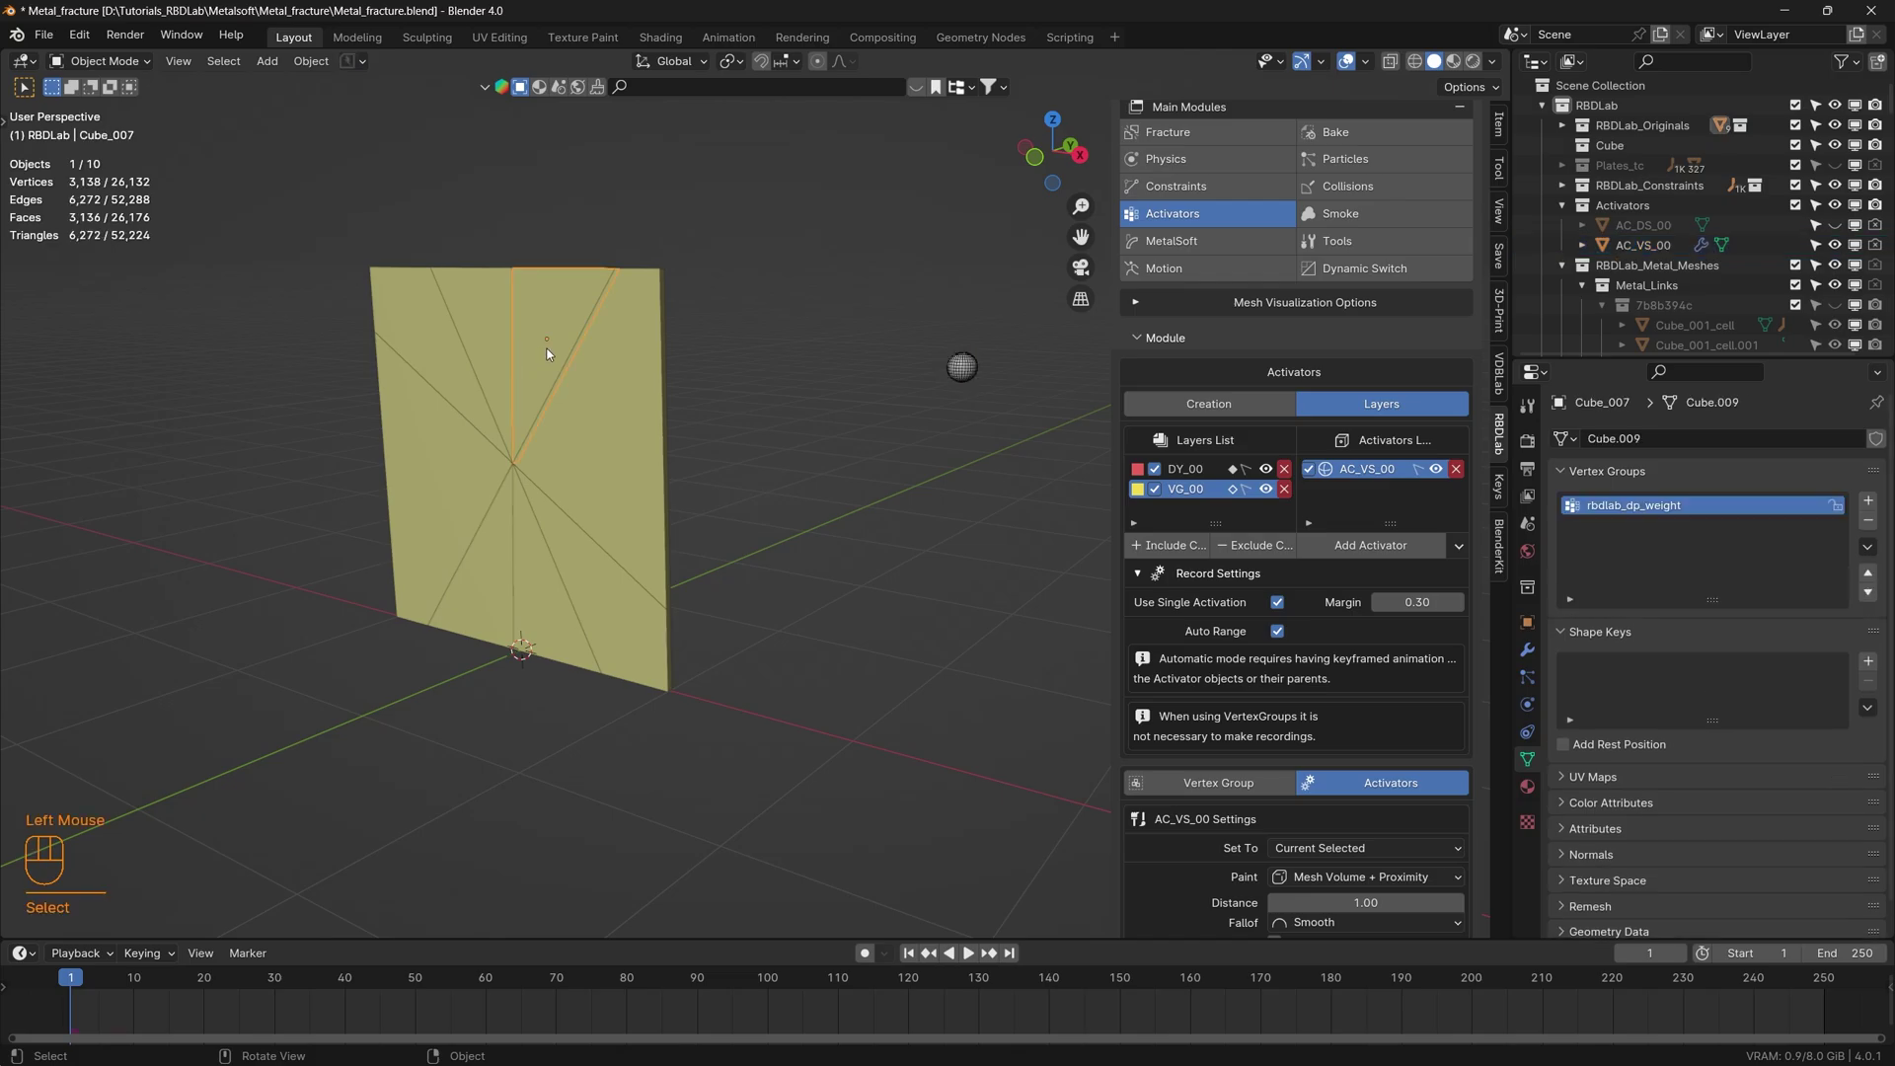
- In Weight Paint mode set the activator Distance to 0.5, then return to Object Mode and play
drag(131, 69, 144, 171)
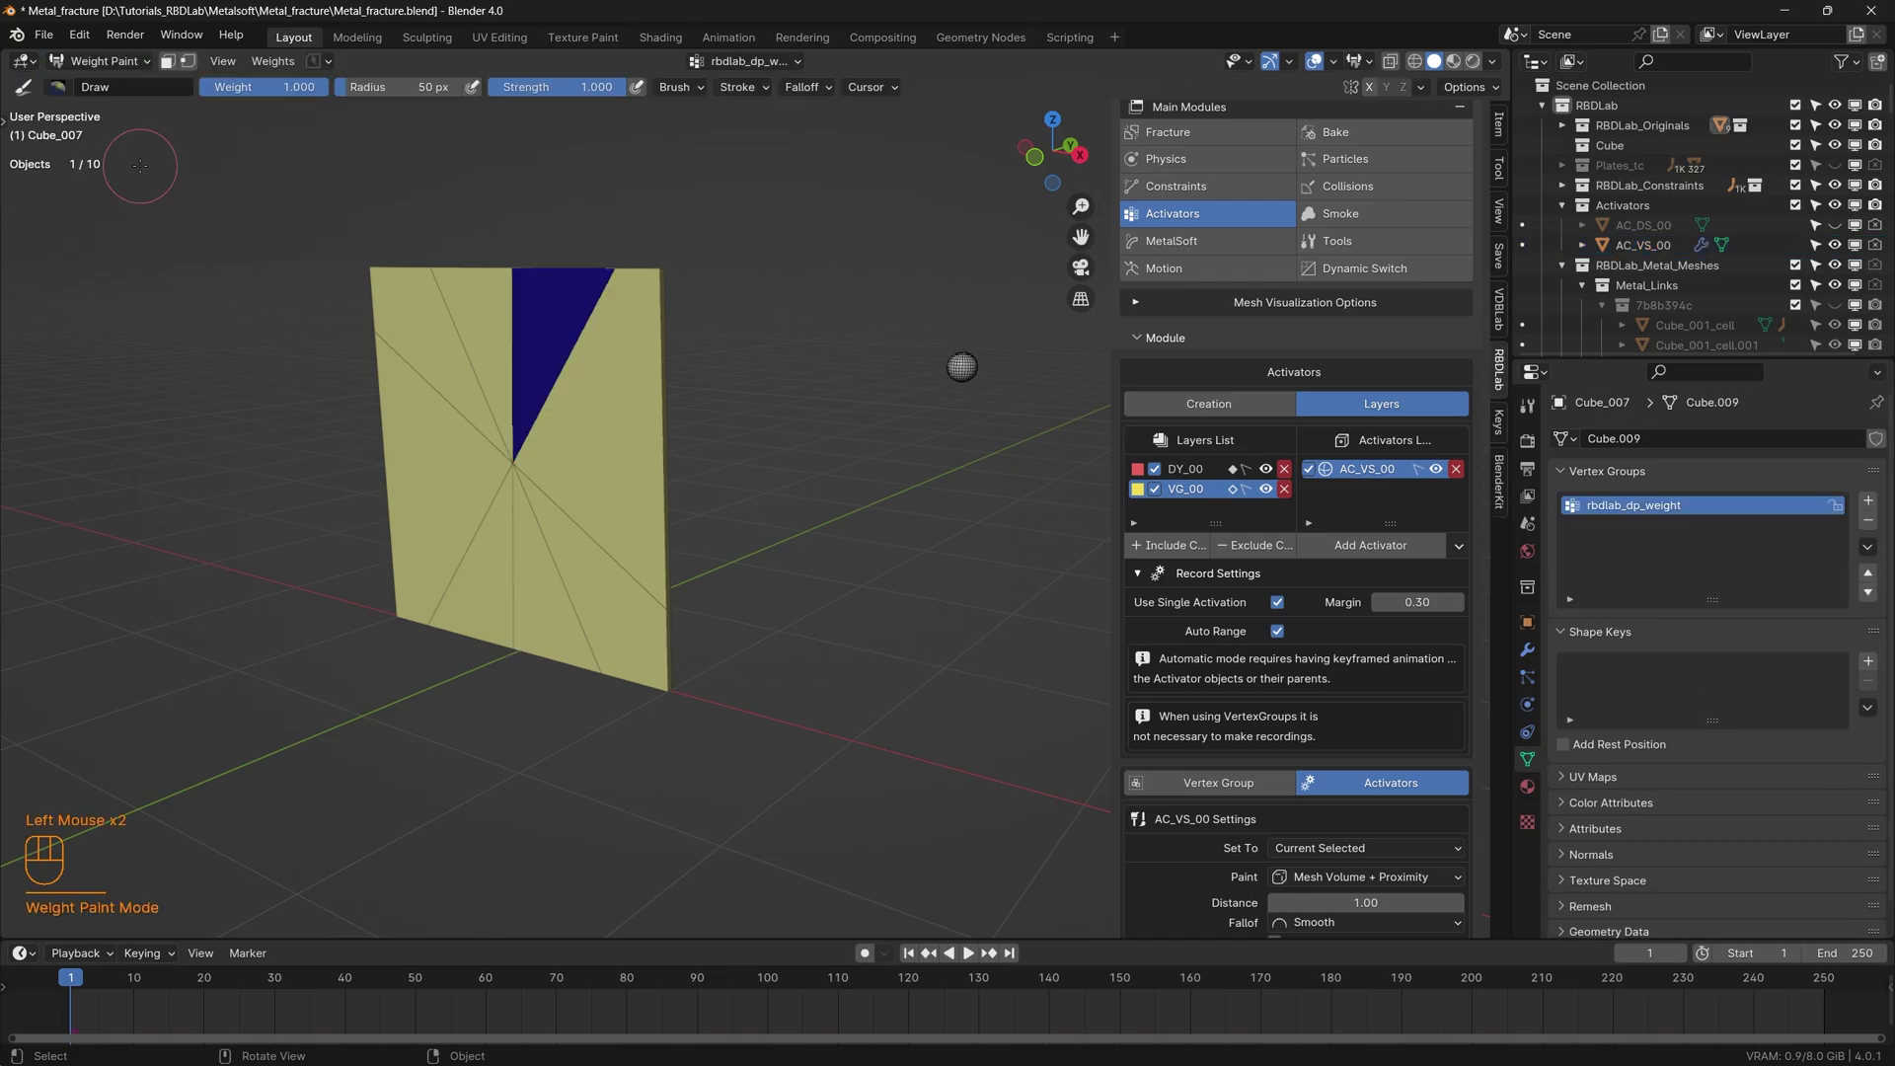
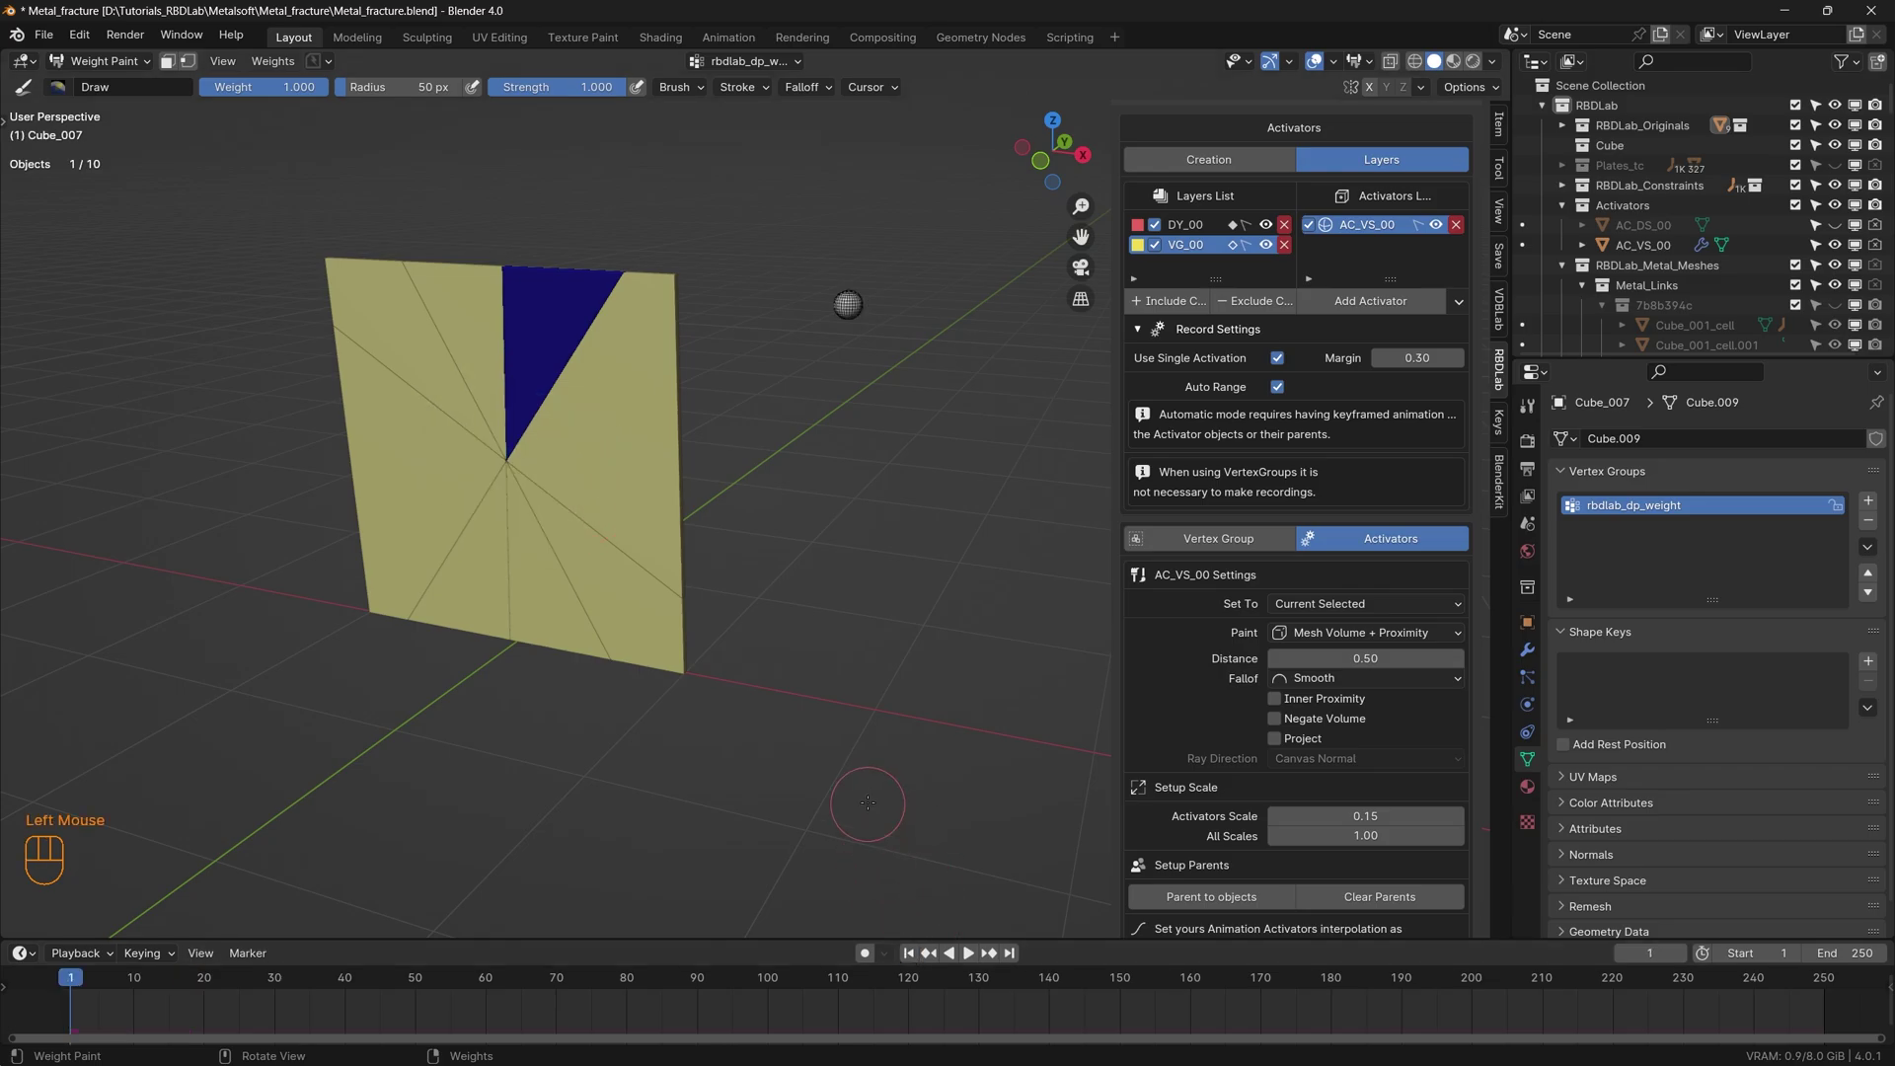
scroll(up, 3)
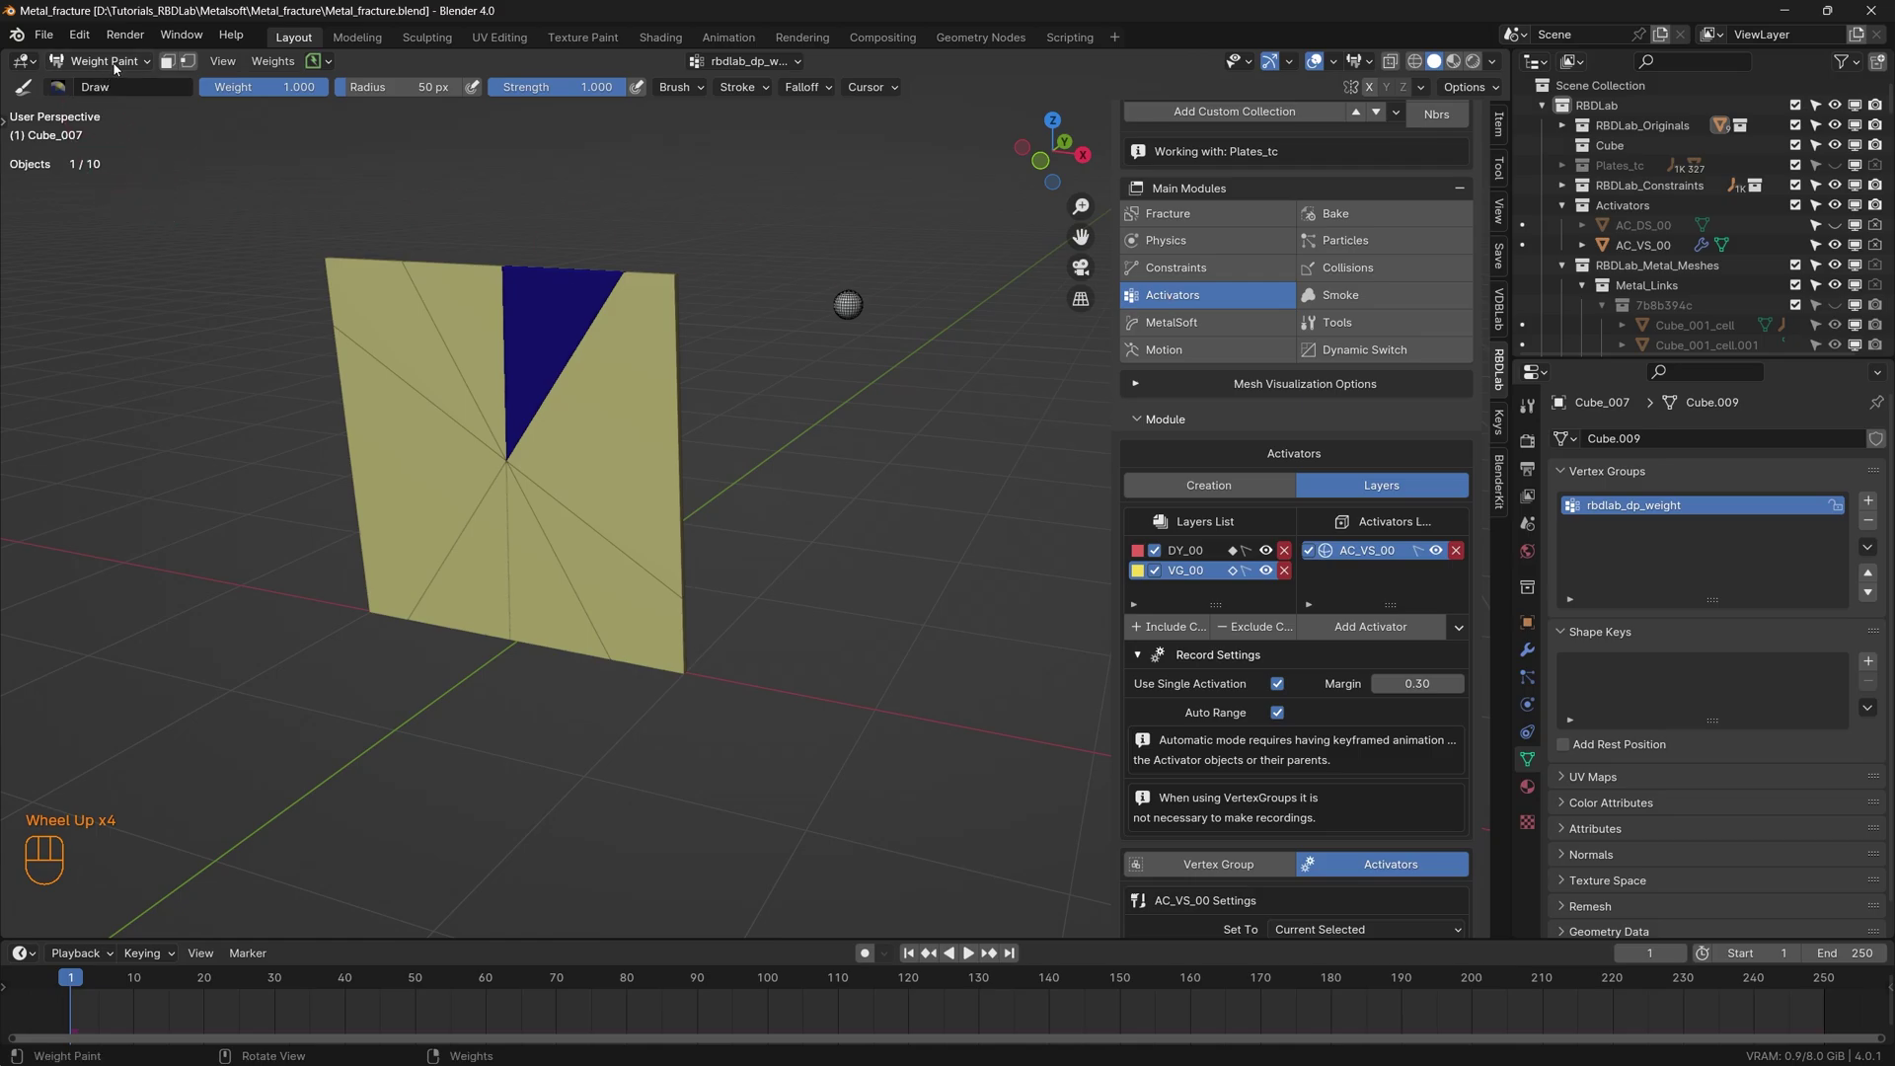
drag(126, 63, 125, 89)
drag(592, 600, 602, 570)
click(873, 628)
drag(876, 599, 846, 615)
- Stop playback at frame 20 and box-select all the plate pieces
key(space)
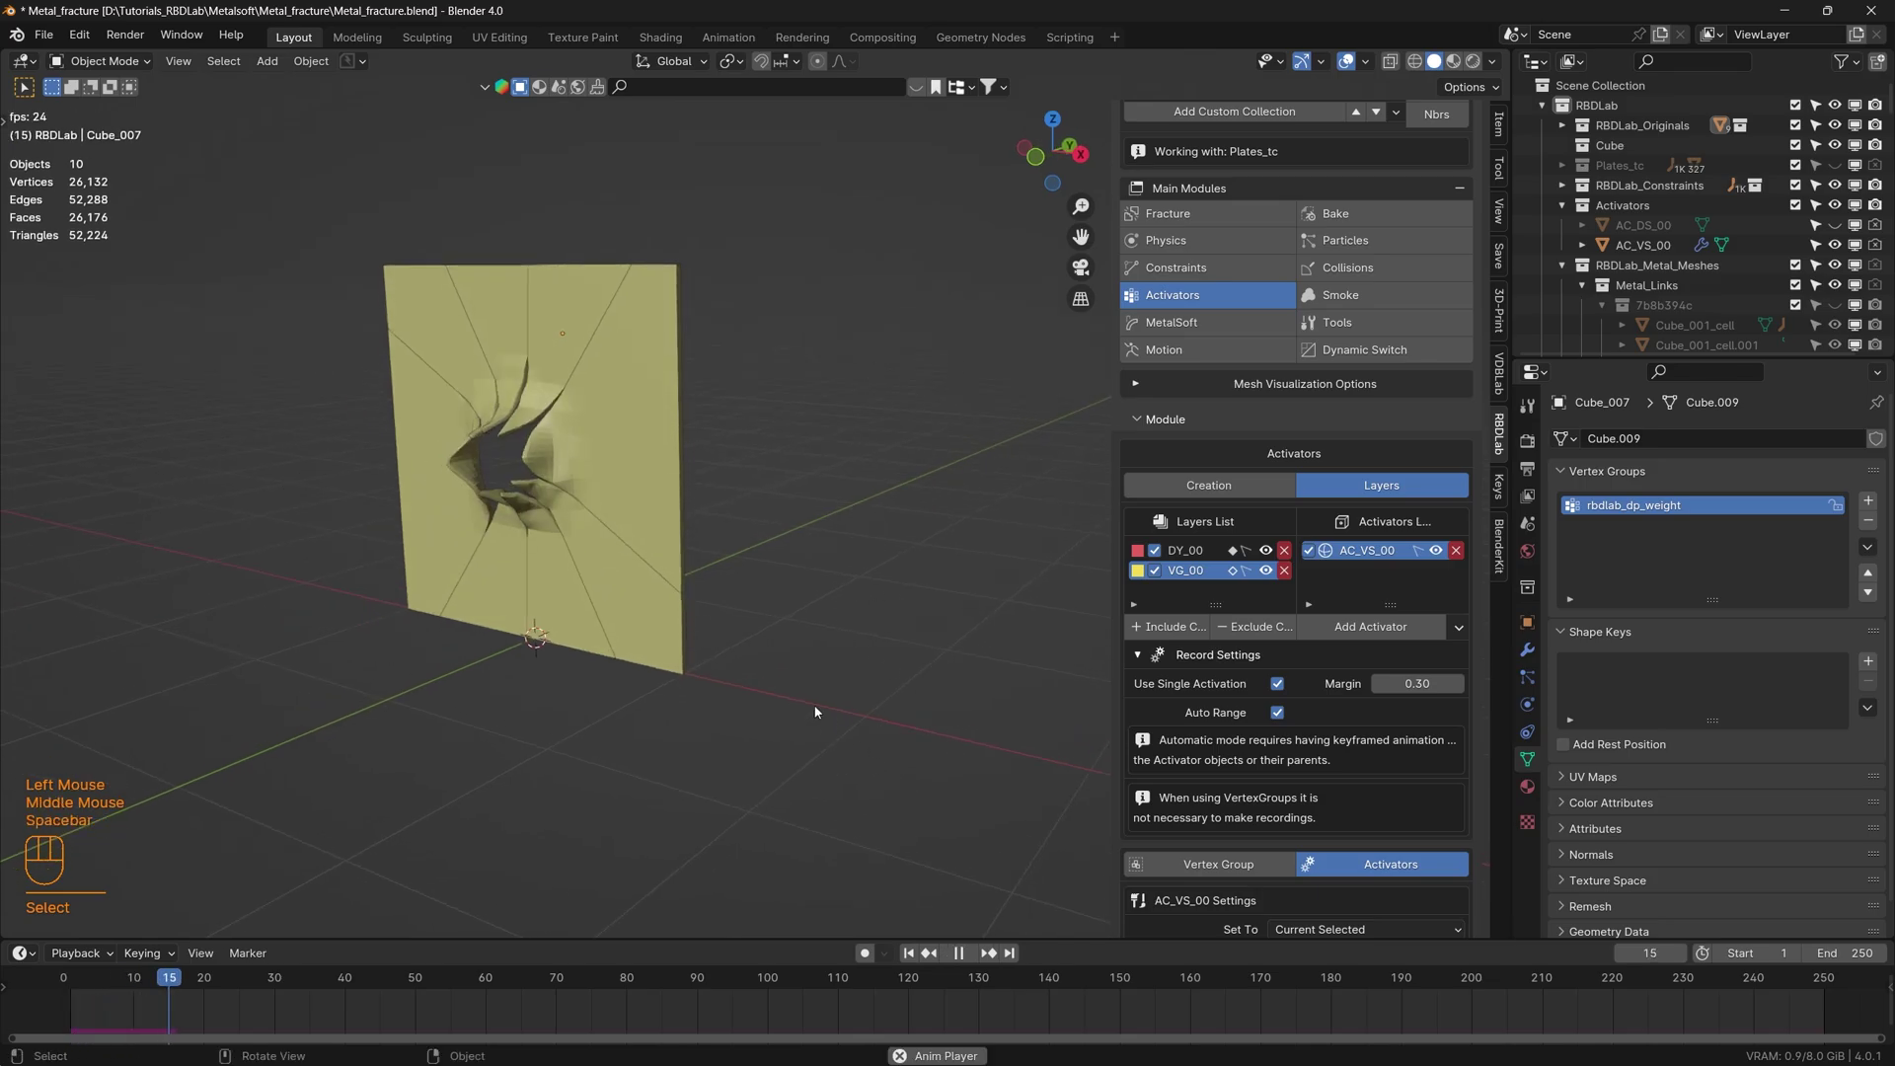
key(space)
drag(554, 529, 561, 526)
click(823, 801)
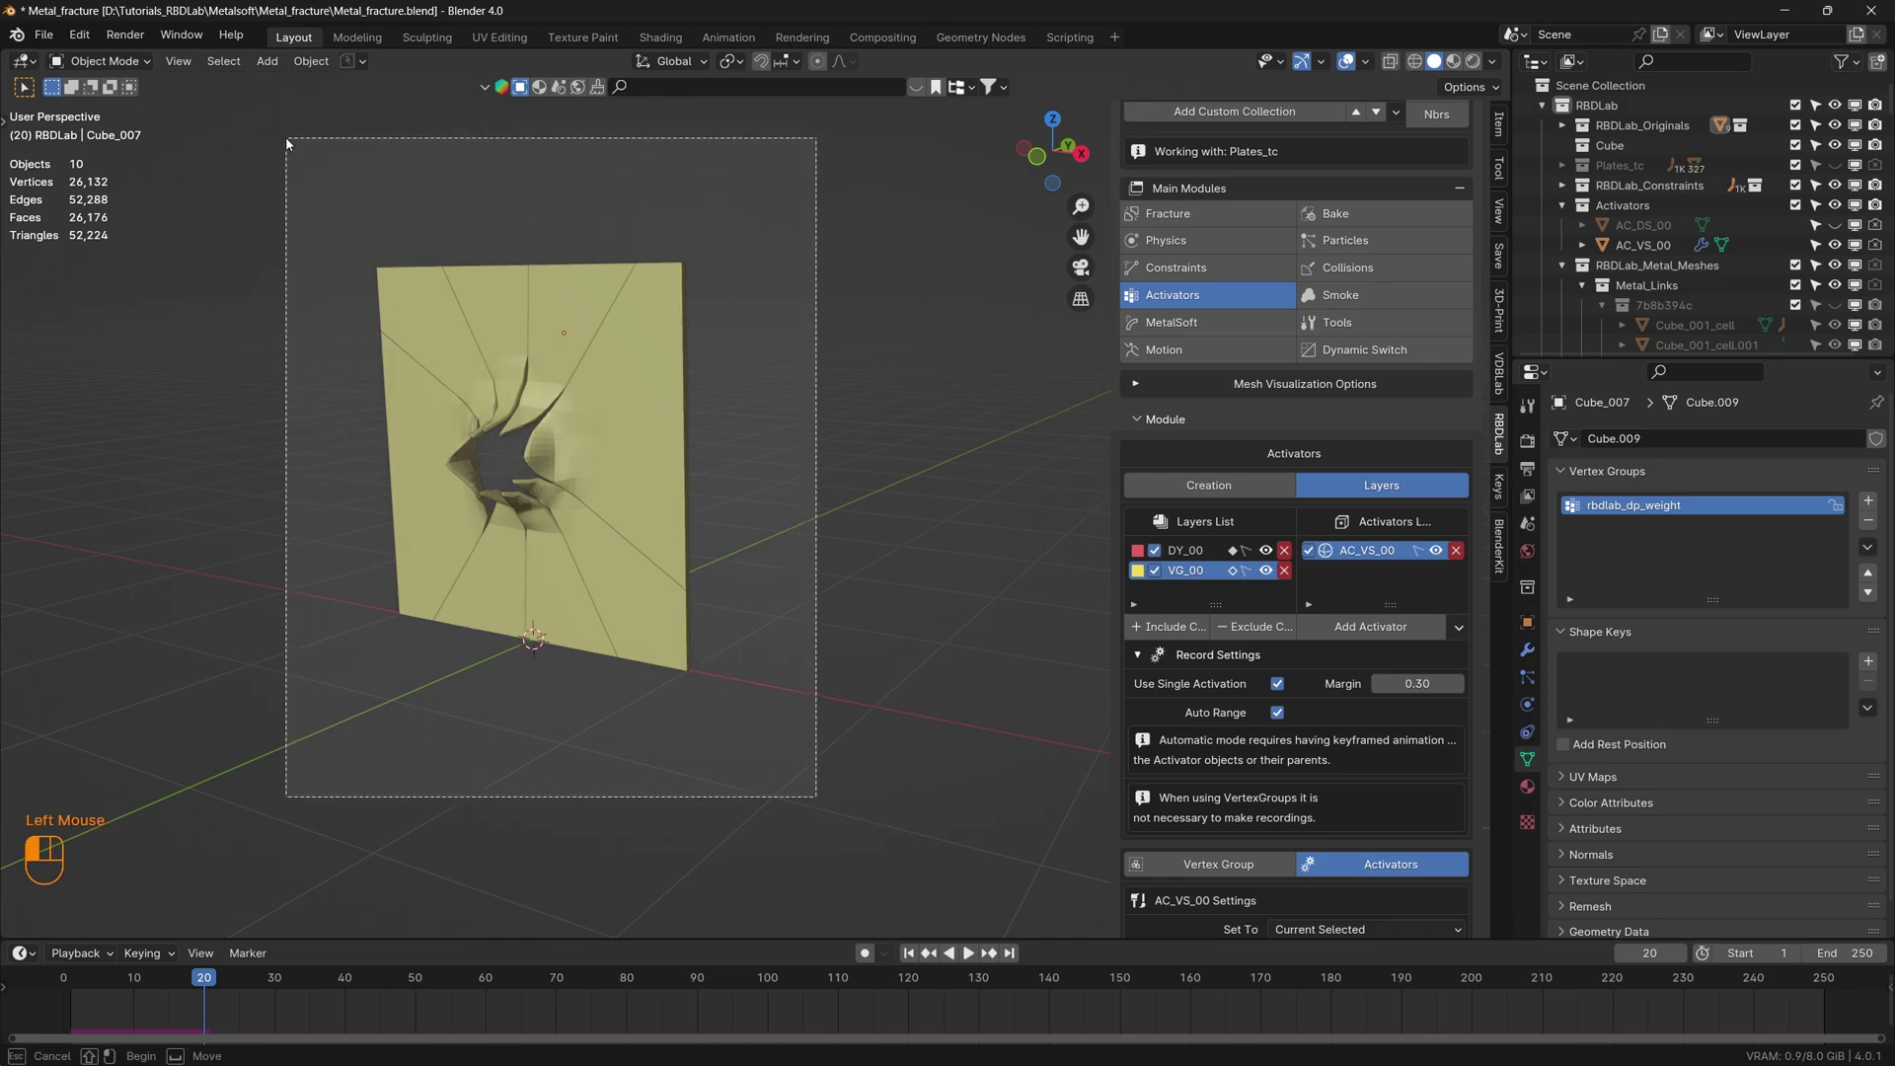
drag(574, 312, 587, 467)
drag(587, 467, 709, 466)
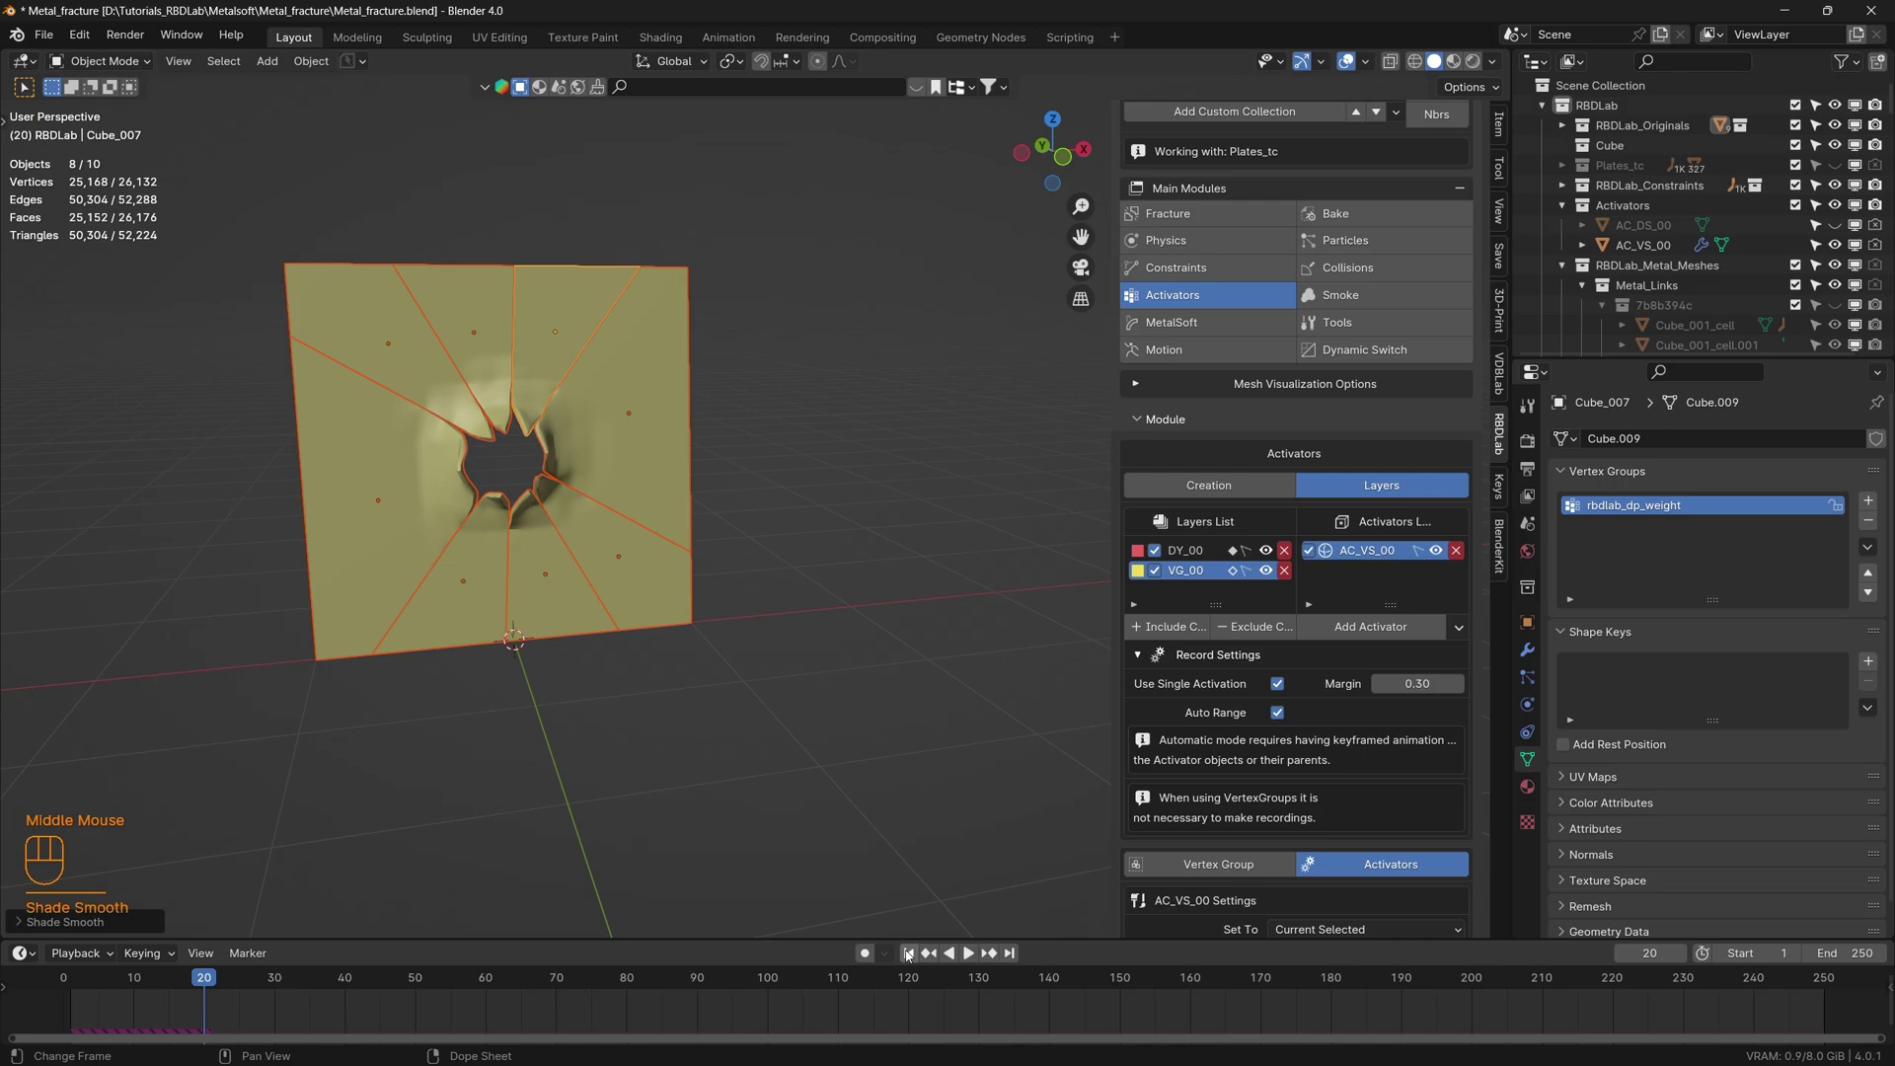
- Turn on Pretty Shading in Mesh Visualization Options and orbit to view the grey crumpled hole
click(1144, 385)
scroll(down, 3)
click(1219, 616)
drag(741, 566, 872, 583)
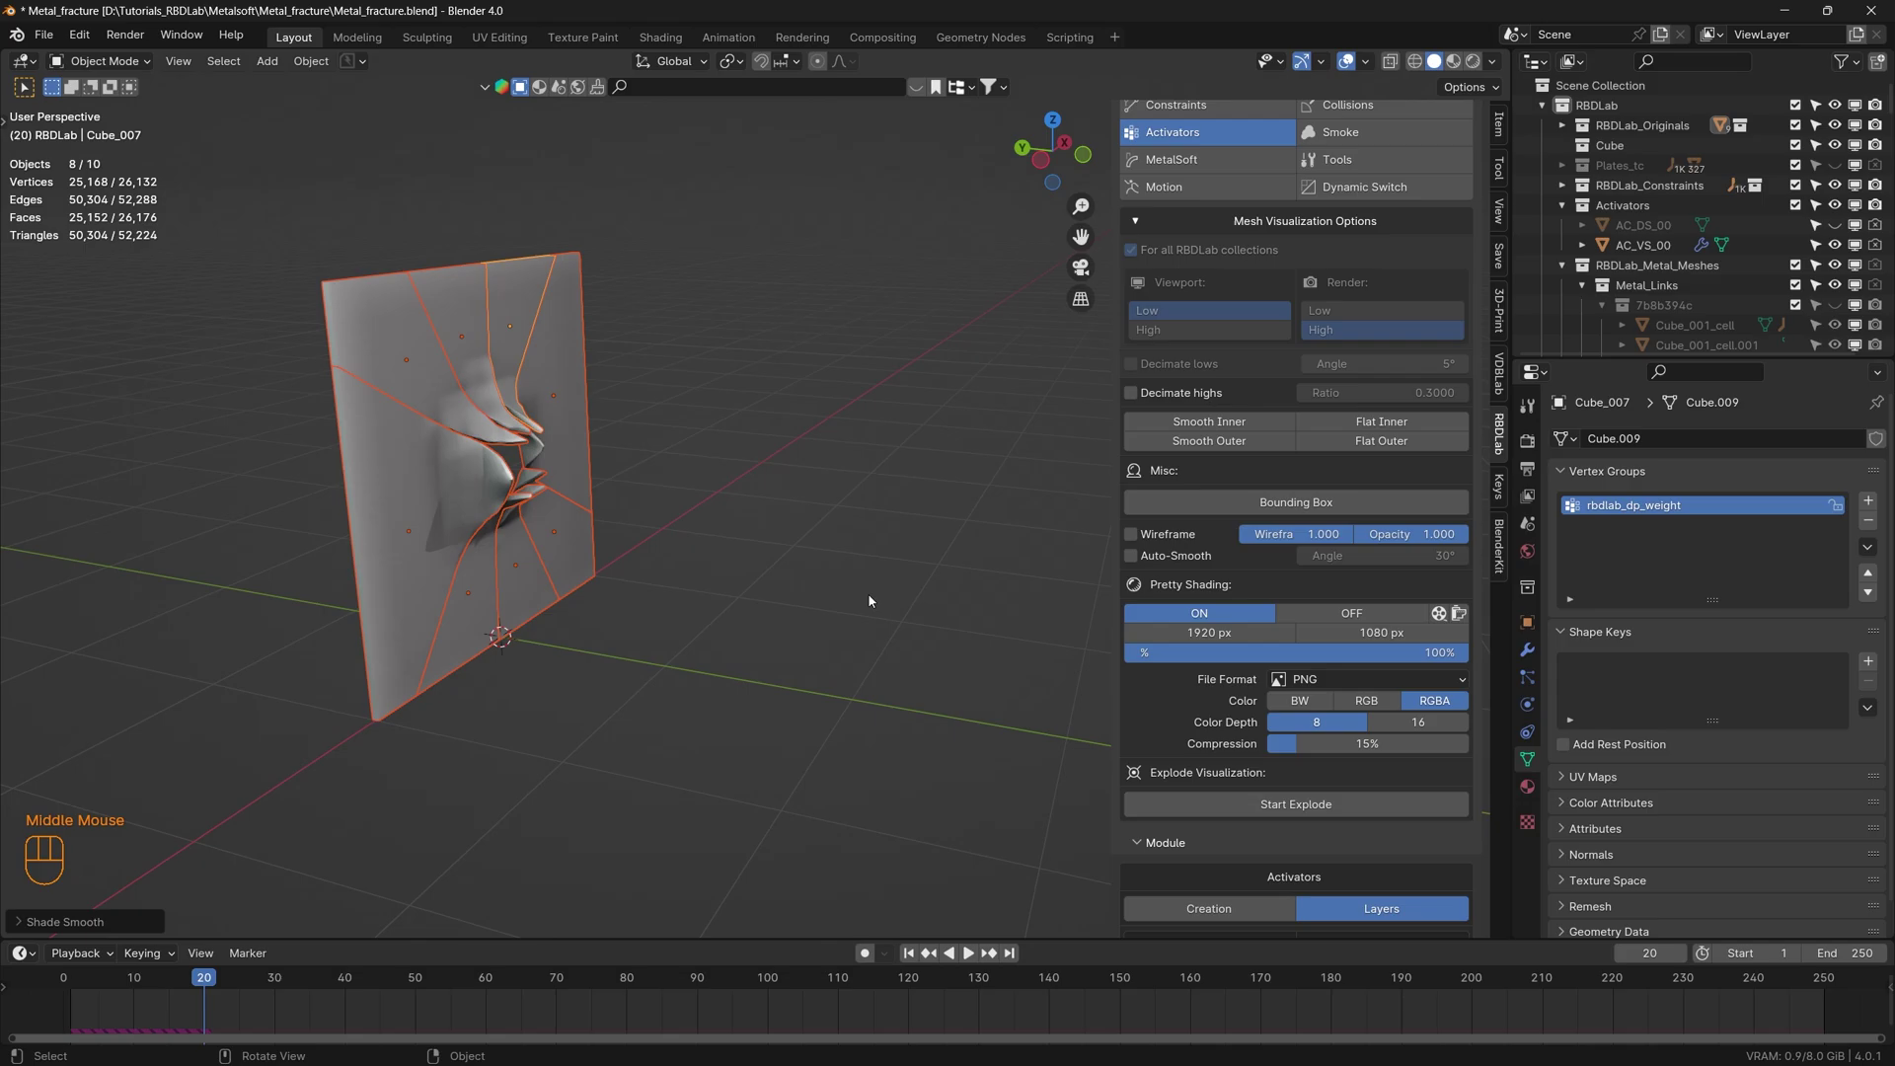
- Rewind and play the plate tearing animation, stepping through frames while orbiting
click(843, 635)
drag(837, 632, 594, 612)
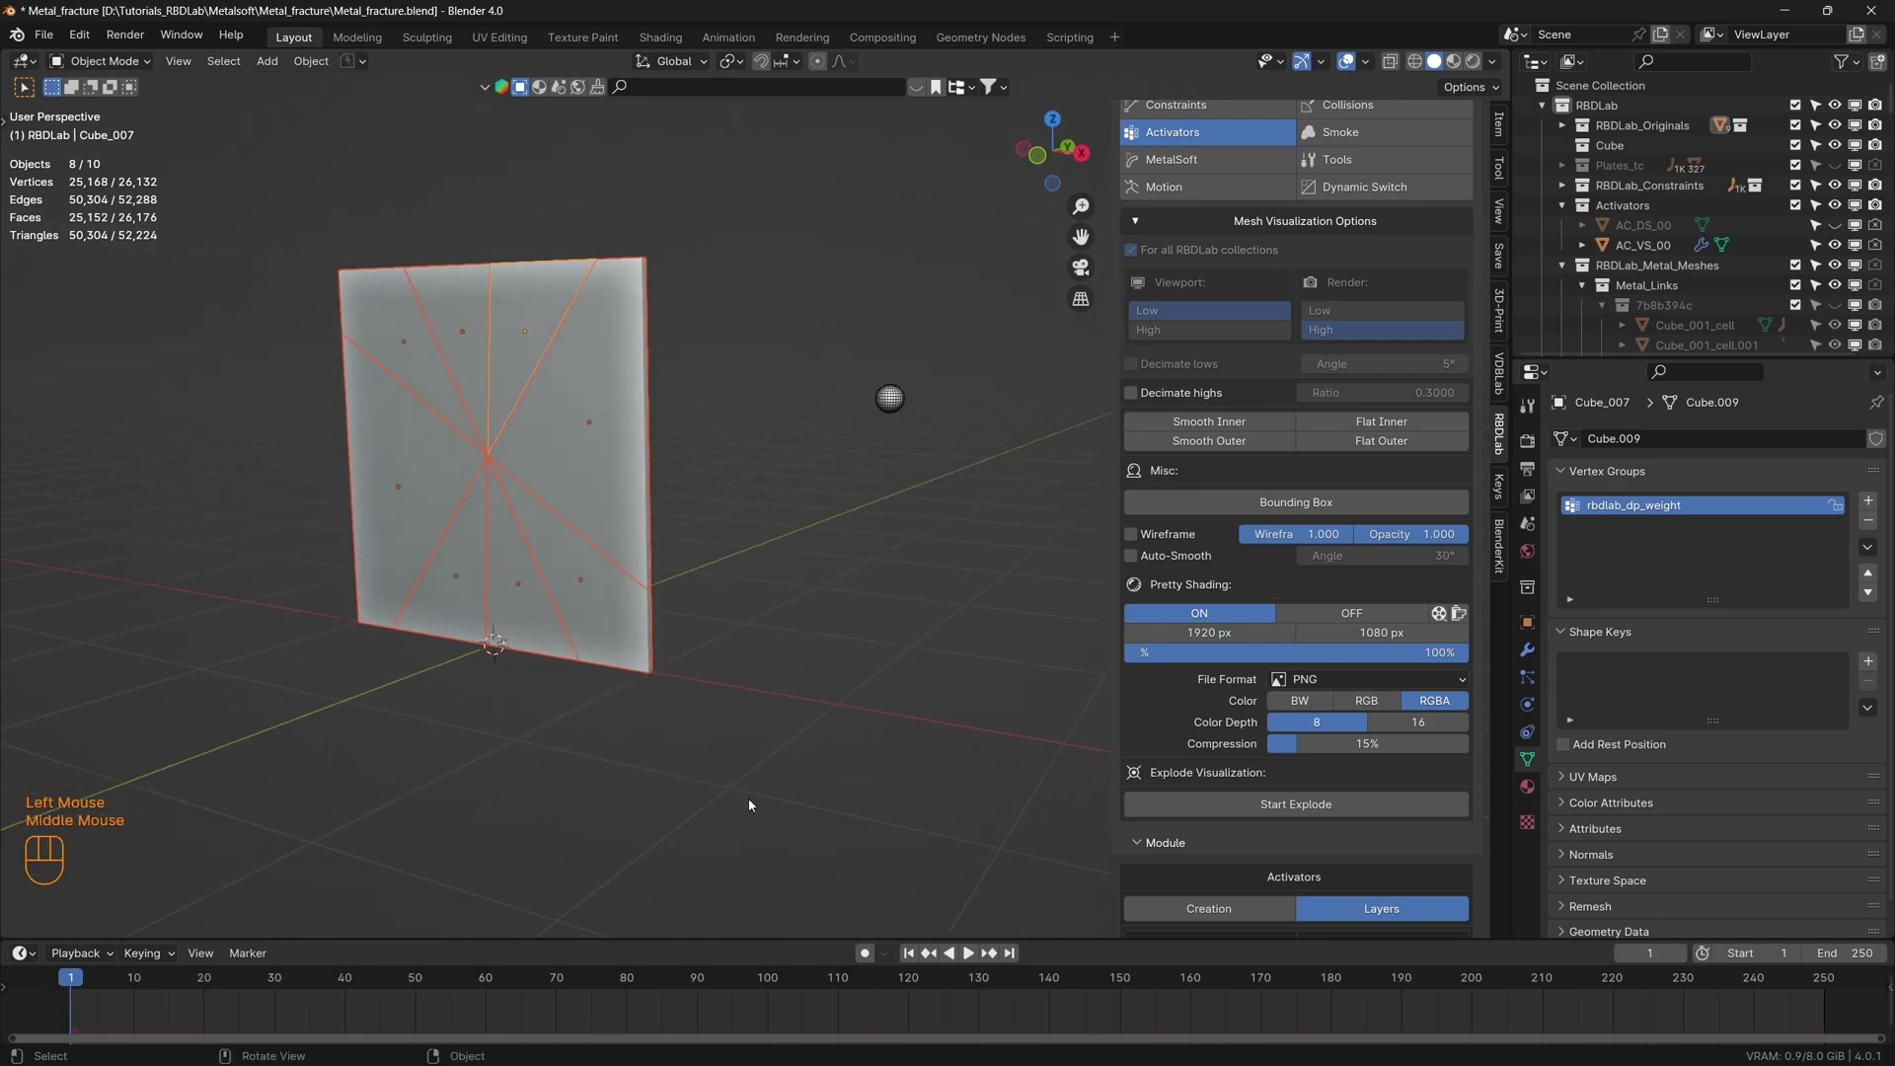
click(763, 807)
key(space)
key(space)
drag(632, 675, 757, 628)
click(916, 954)
key(space)
key(space)
click(911, 951)
key(space)
key(space)
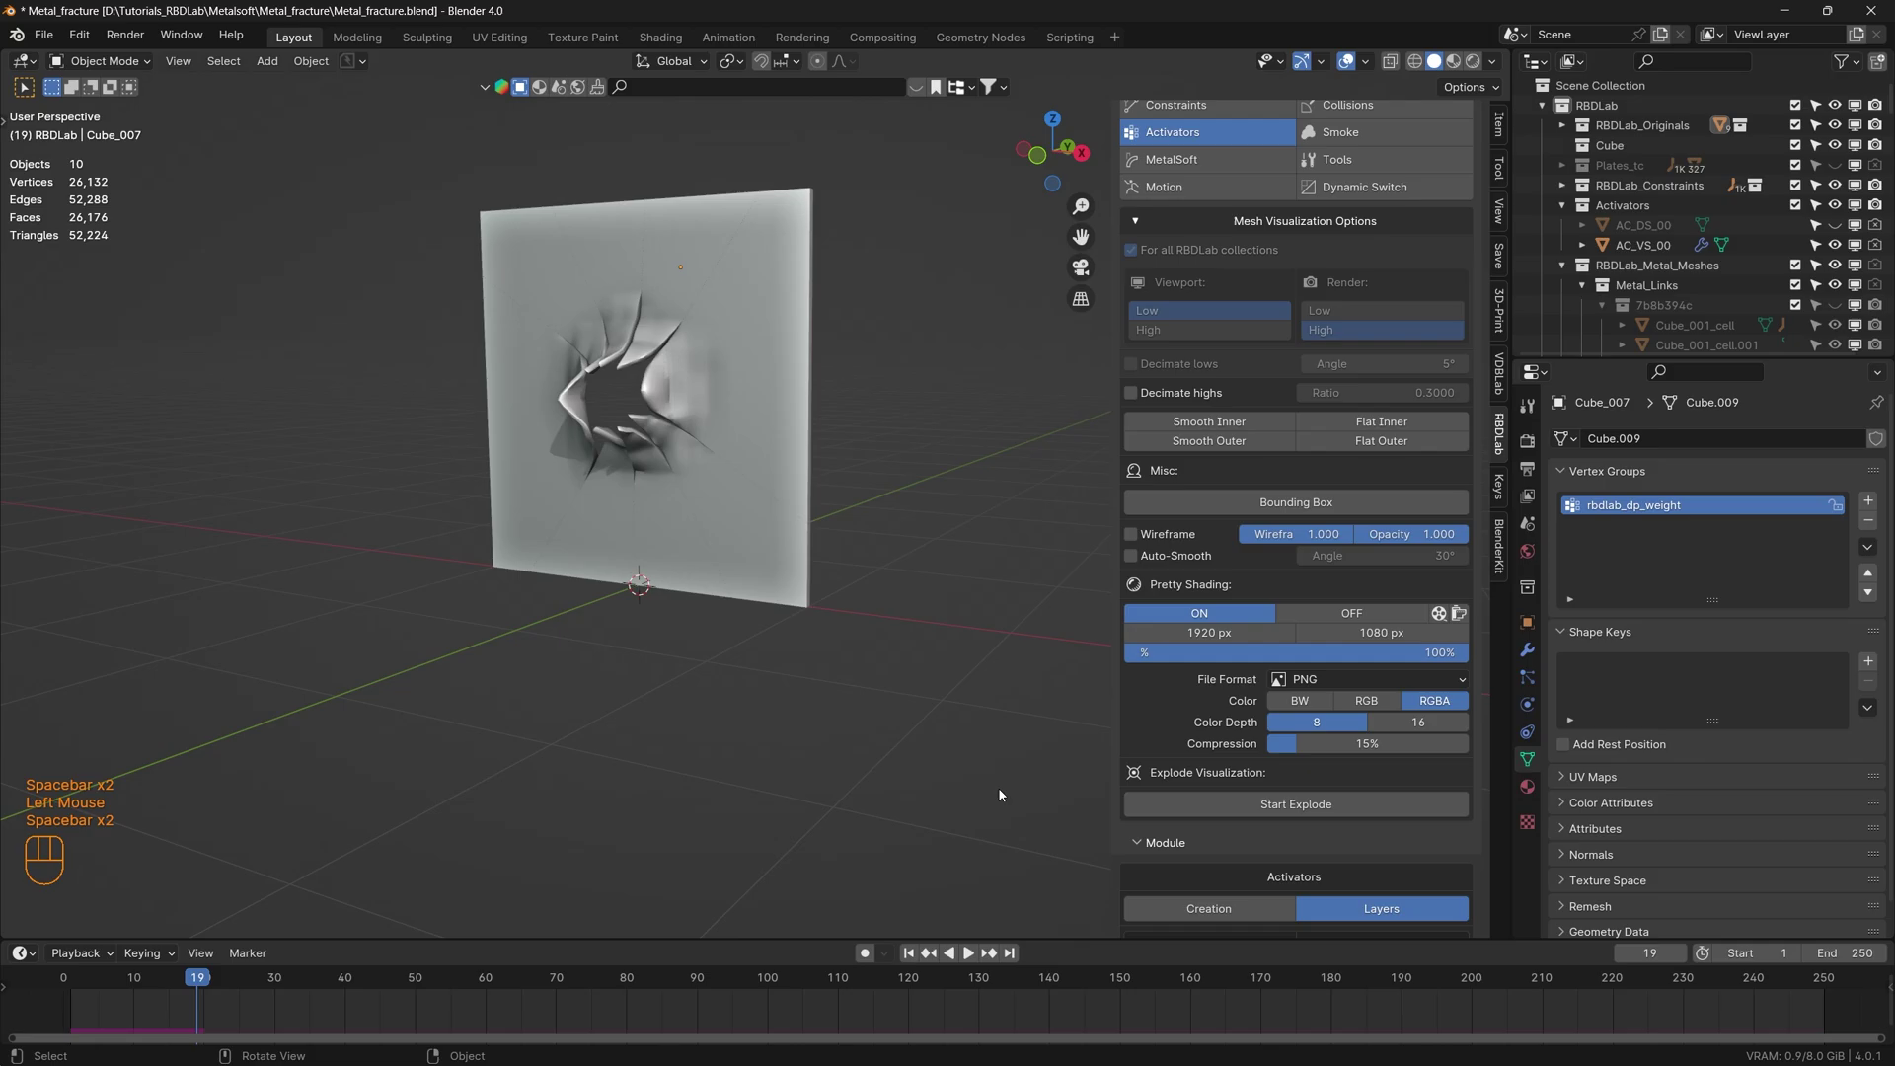
- Collapse Mesh Visualization Options, hide the AC_VS_00 activator and keep scrubbing the animation
scroll(up, 3)
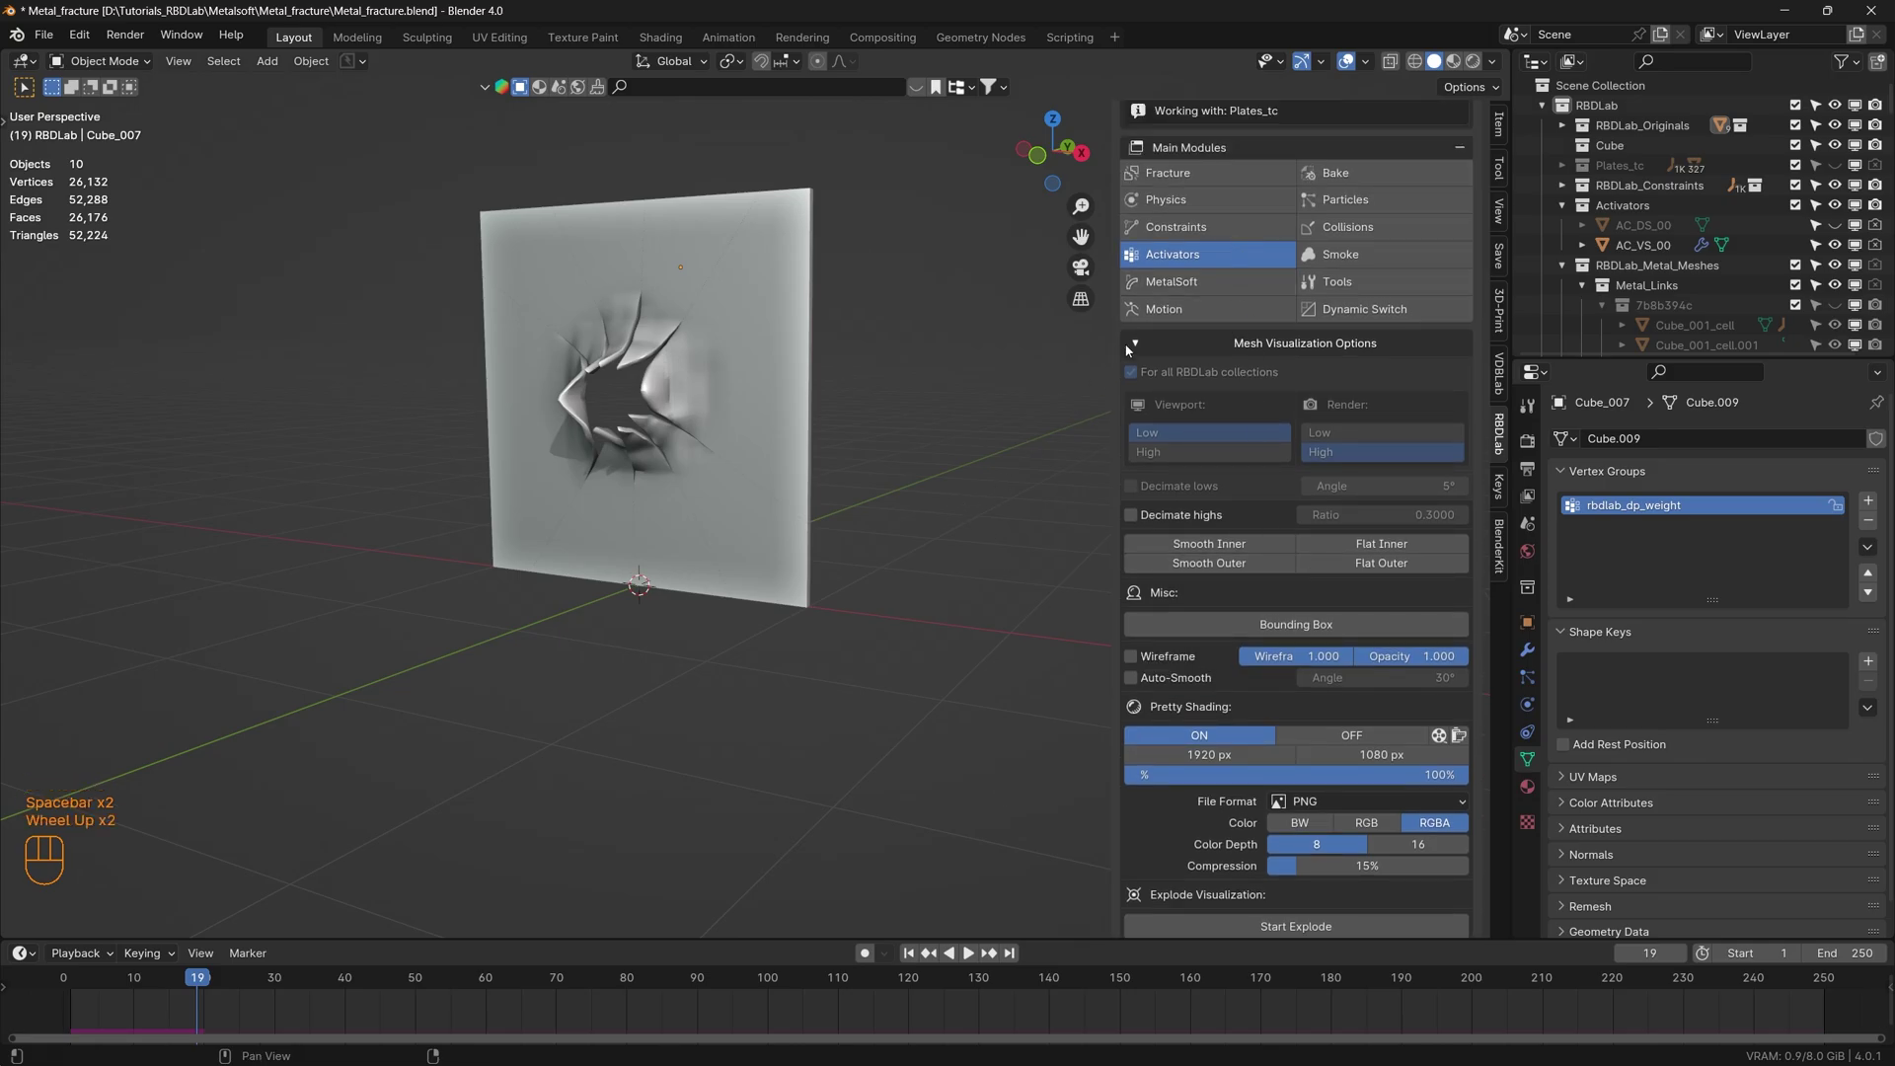
click(1138, 344)
click(1446, 513)
click(918, 958)
key(space)
key(space)
drag(914, 958, 882, 914)
key(space)
key(space)
click(916, 958)
key(space)
key(space)
- Scrub through the remaining frames and jump back to frame 1 with the intact plate
drag(763, 686, 735, 711)
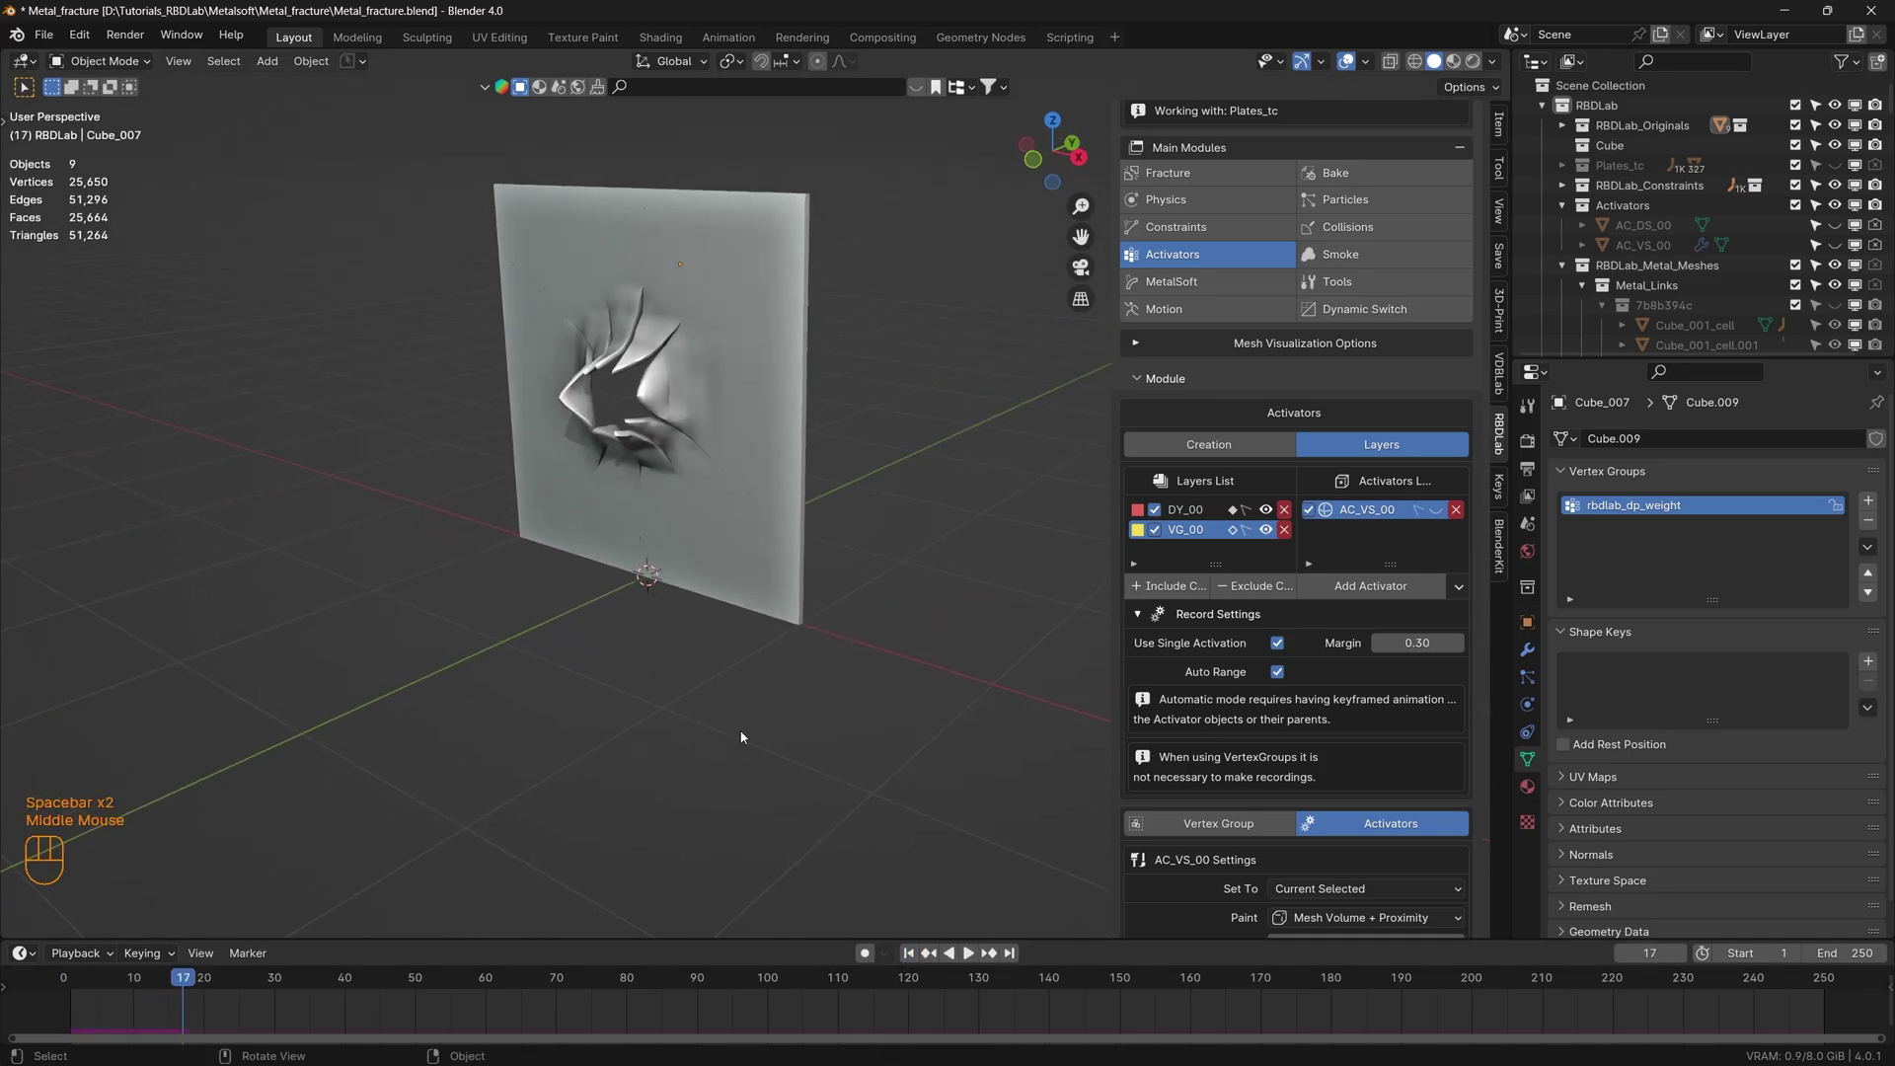
click(918, 964)
key(space)
key(space)
drag(664, 658, 681, 644)
drag(913, 954, 828, 849)
key(space)
key(space)
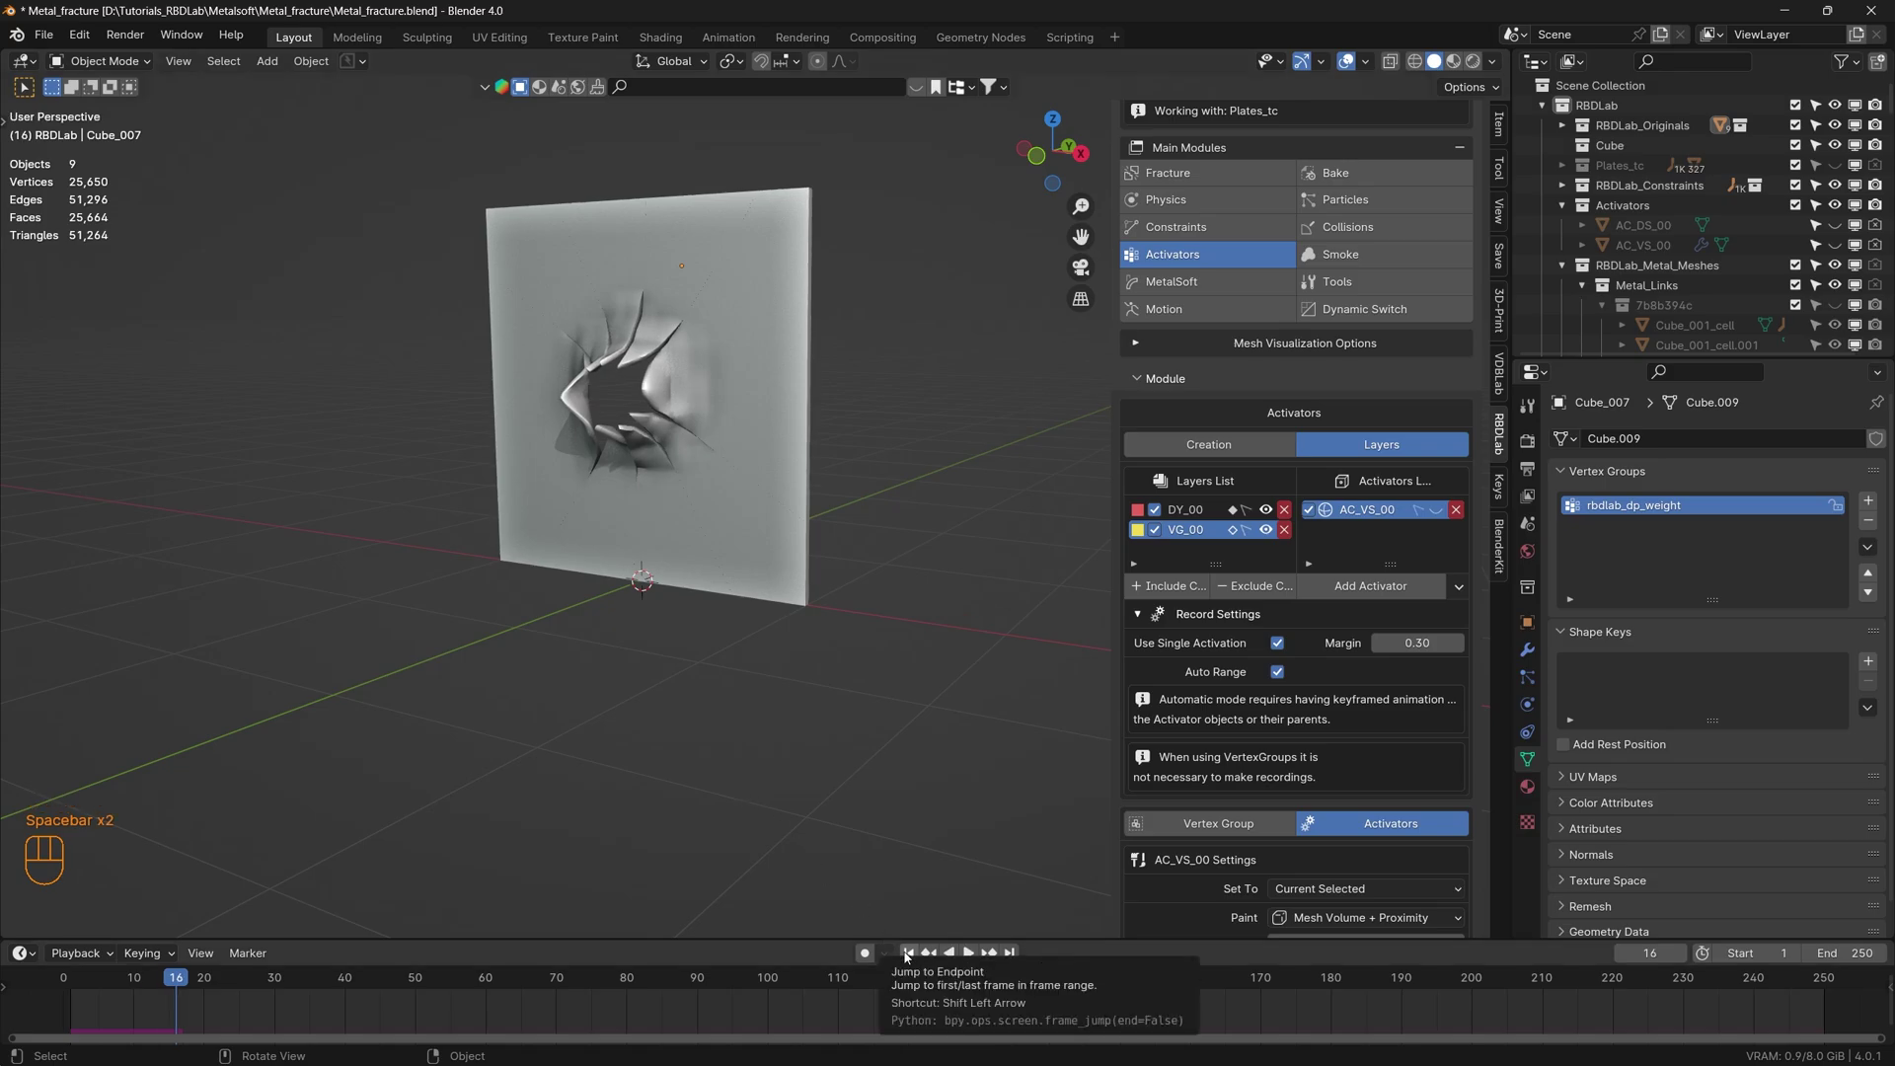
click(909, 955)
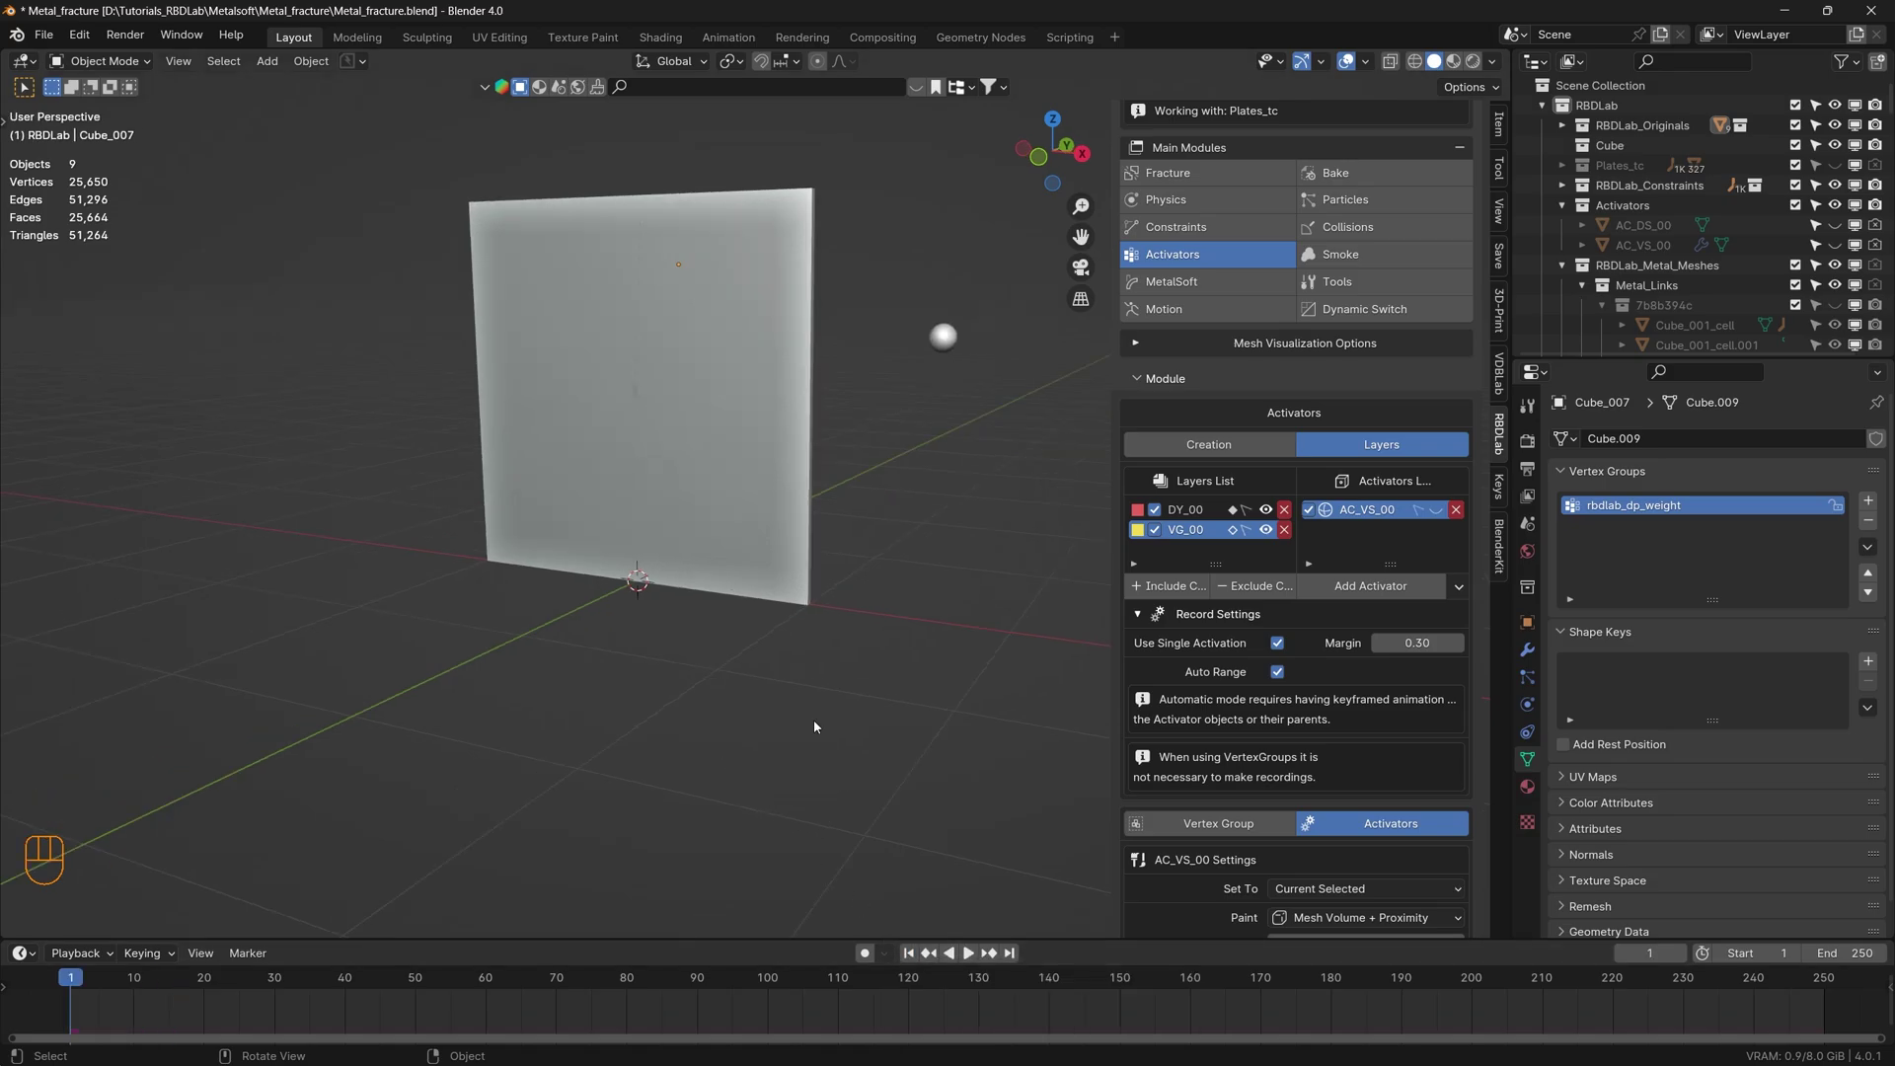